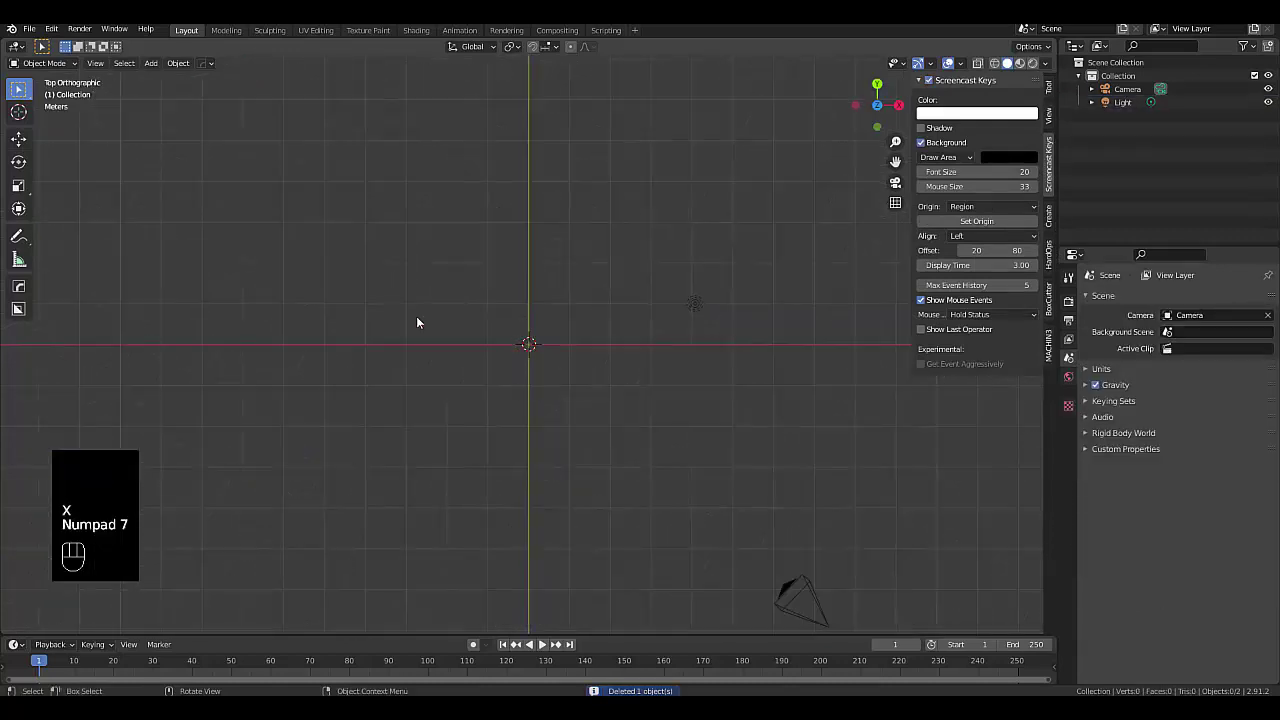
Hide the viewport sidebar and bring up the Add menu to insert the reference image
{"action": "key", "text": "n"}
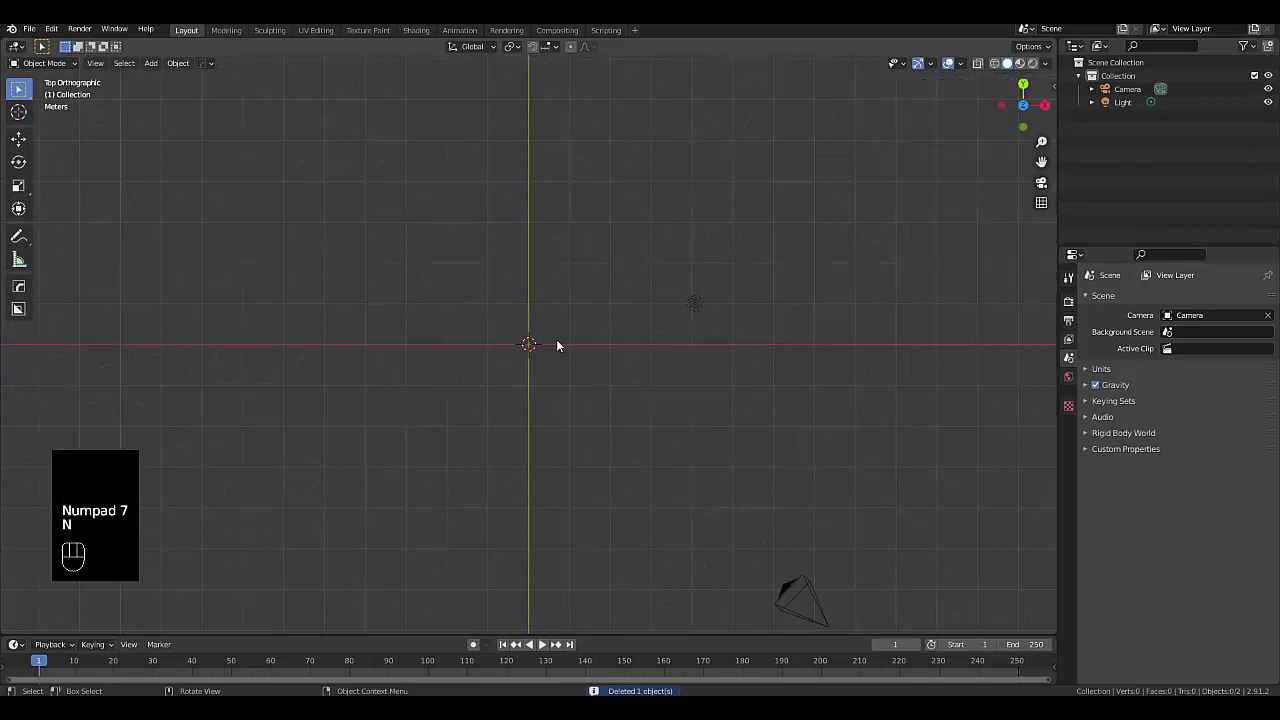
{"action": "key", "text": "shift+a"}
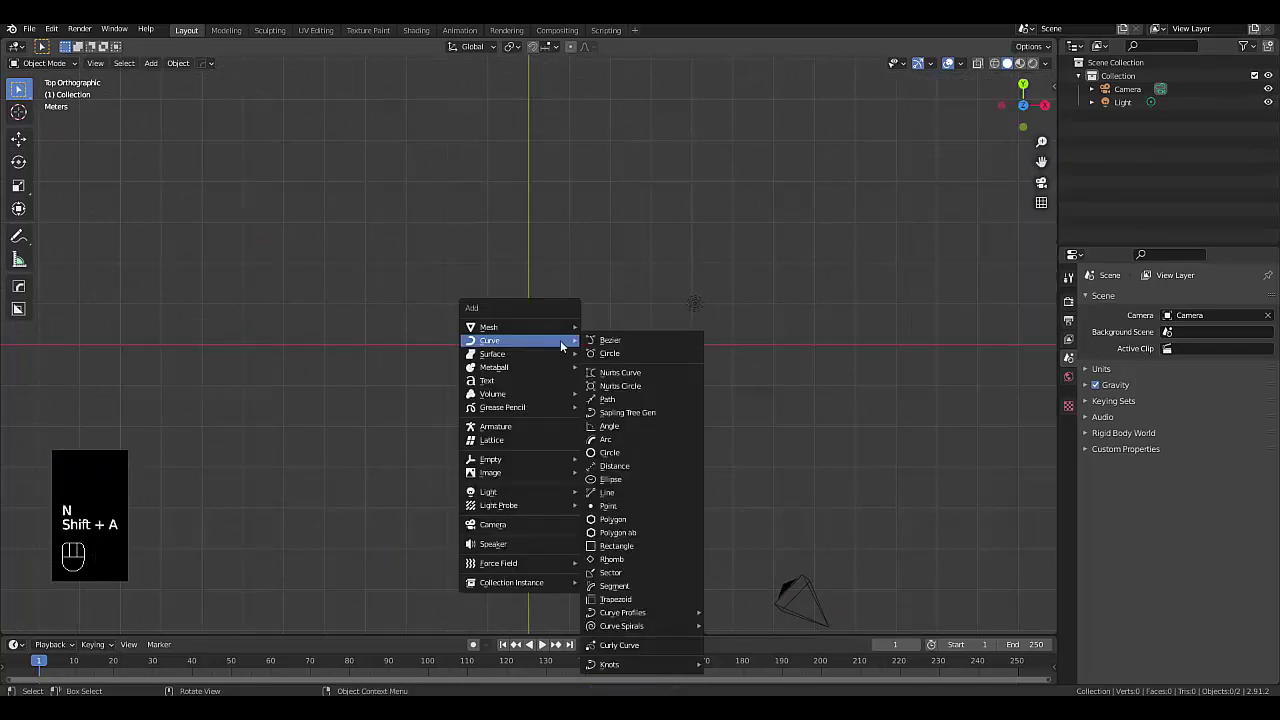
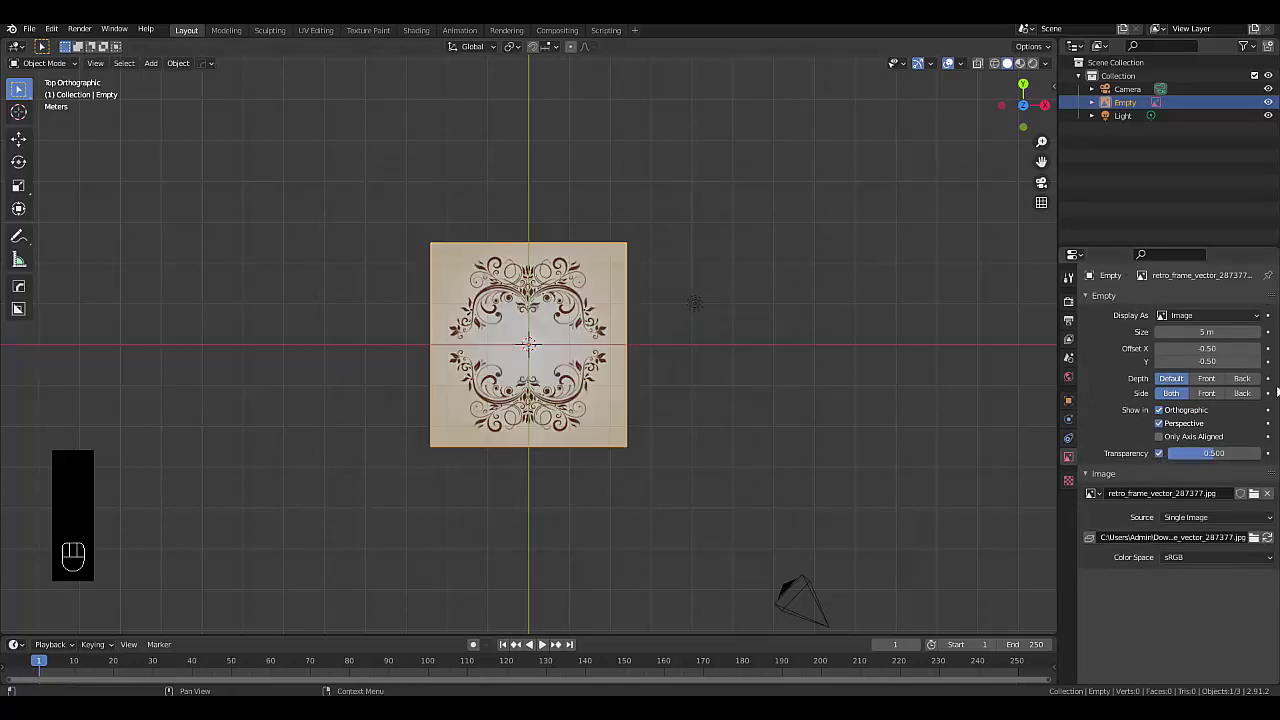
Set the image's Depth to Back, lower it 10 m on Z and enable selectability toggles in the Outliner
{"action": "left_click", "coordinate": [1254, 386]}
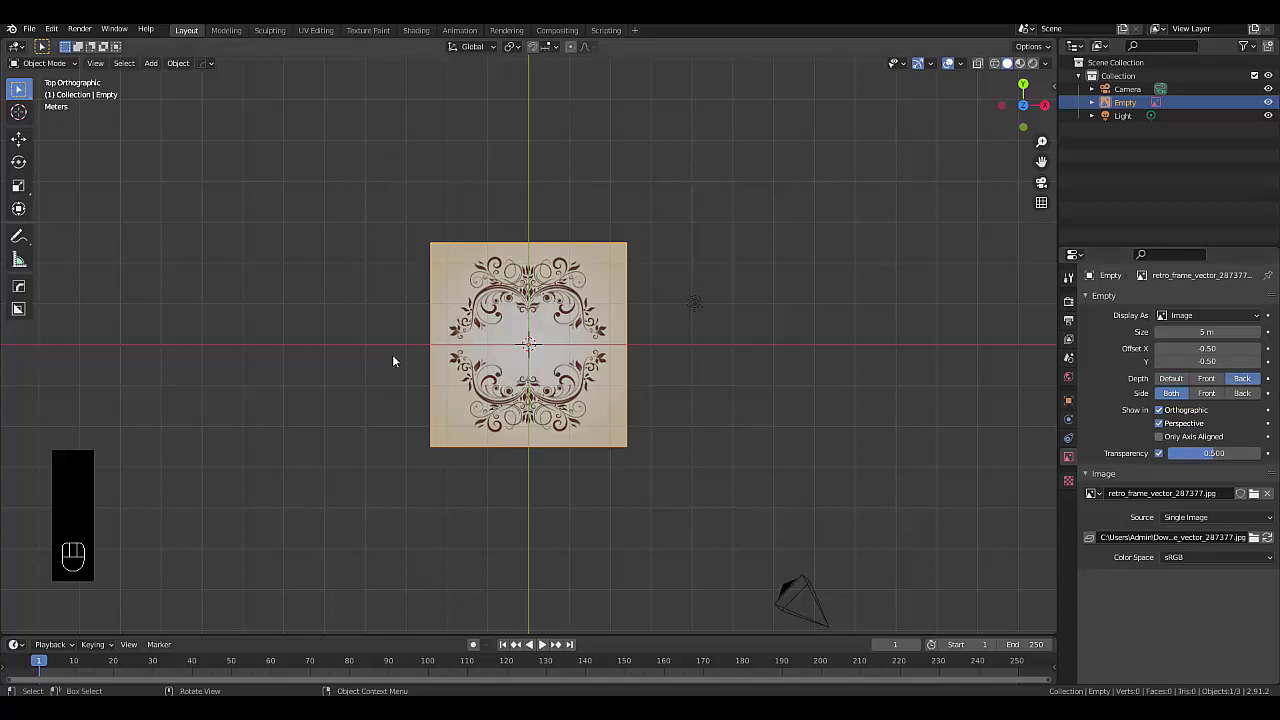
{"action": "key", "text": "g"}
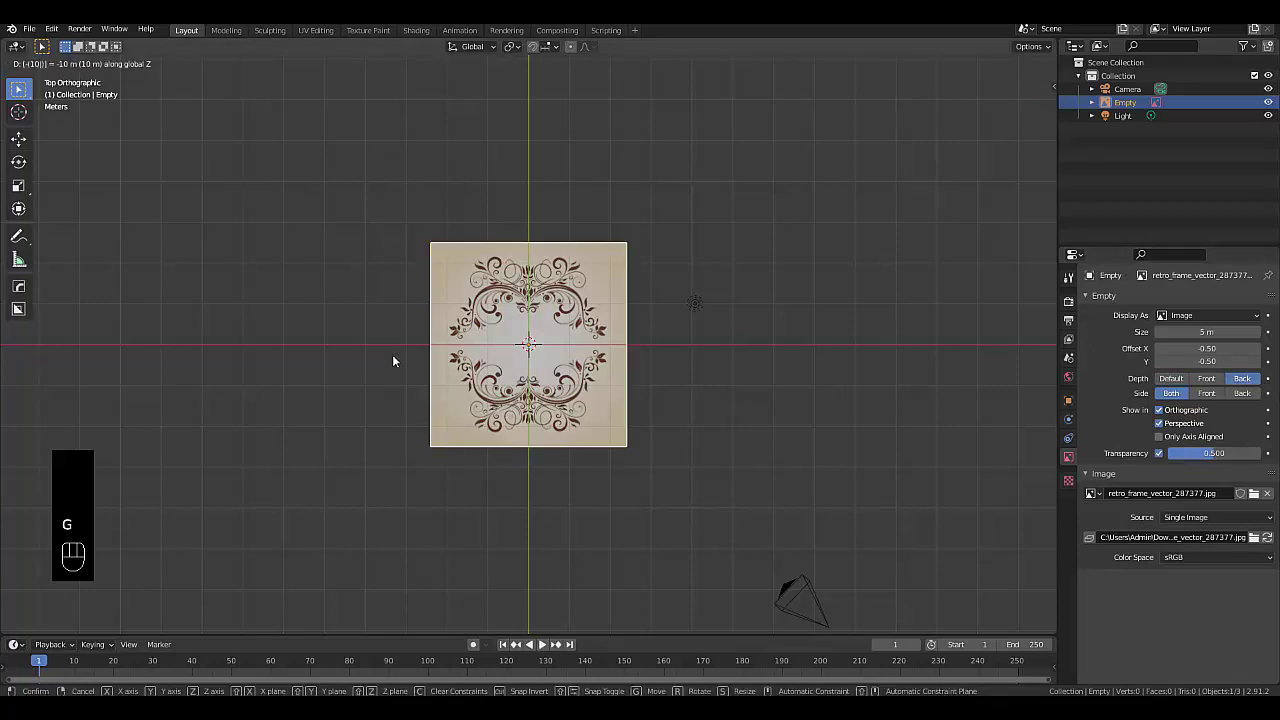
{"action": "left_click_drag", "start_coordinate": [402, 358], "coordinate": [390, 318]}
{"action": "left_click_drag", "start_coordinate": [390, 318], "coordinate": [387, 273]}
{"action": "left_click_drag", "start_coordinate": [387, 273], "coordinate": [385, 301]}
{"action": "key", "text": "KP_7"}
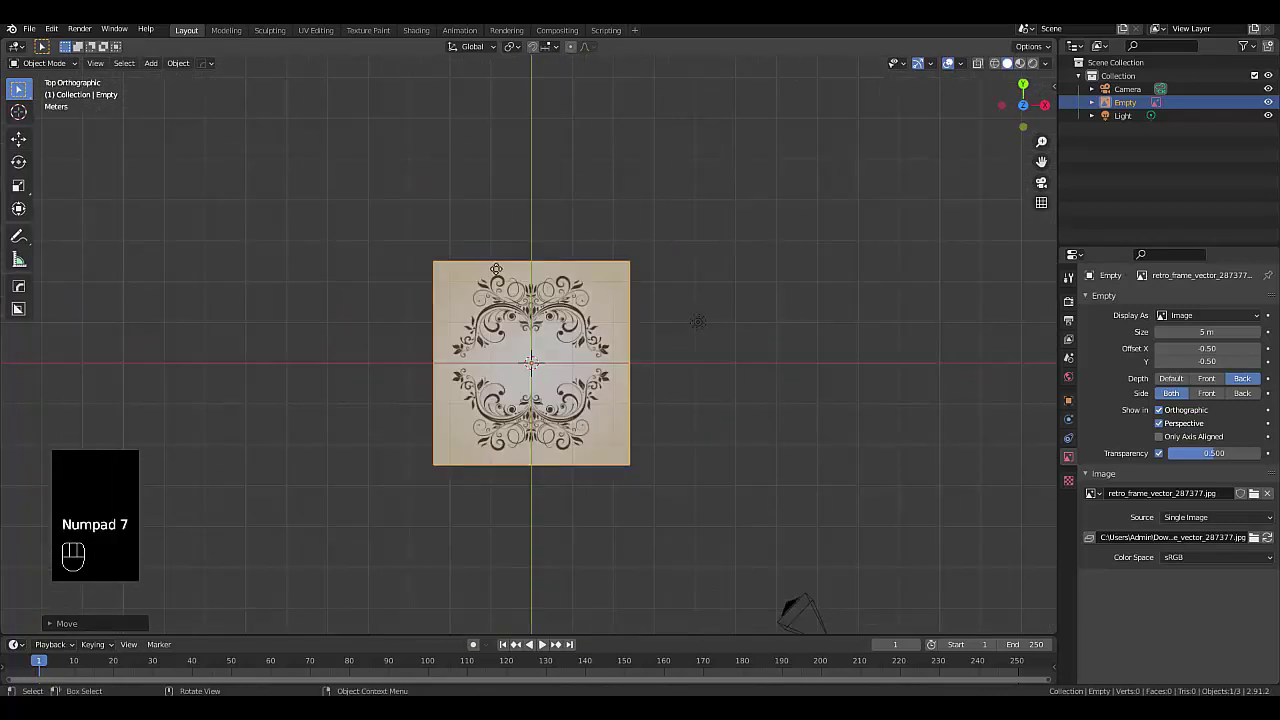
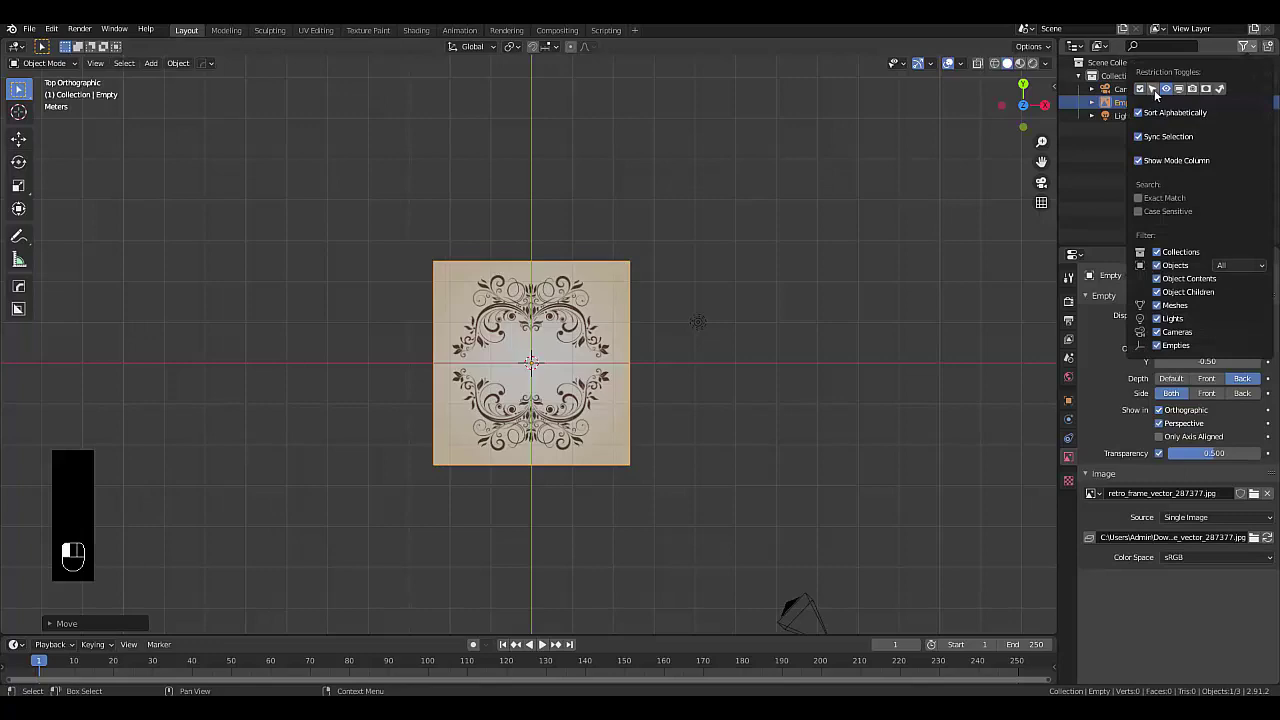
{"action": "left_click", "coordinate": [1260, 104]}
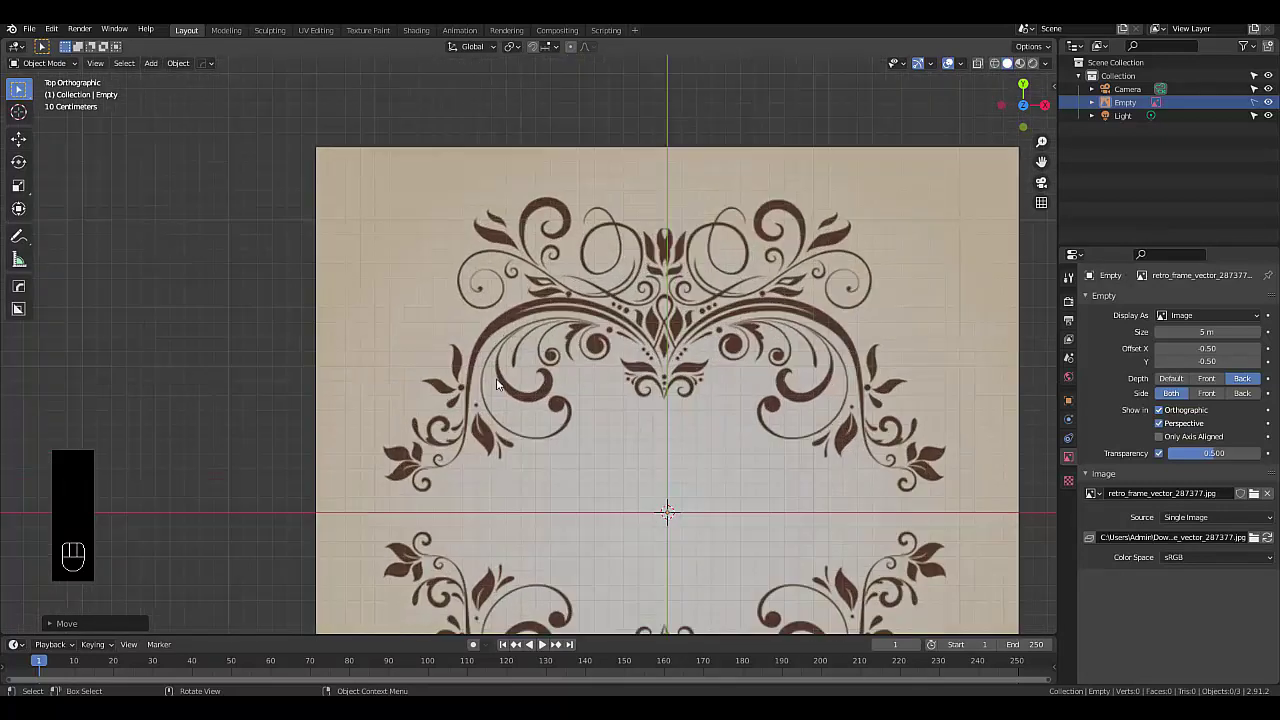
Add a Bezier curve and move it over the top ornament of the reference
{"action": "key", "text": "shift+a"}
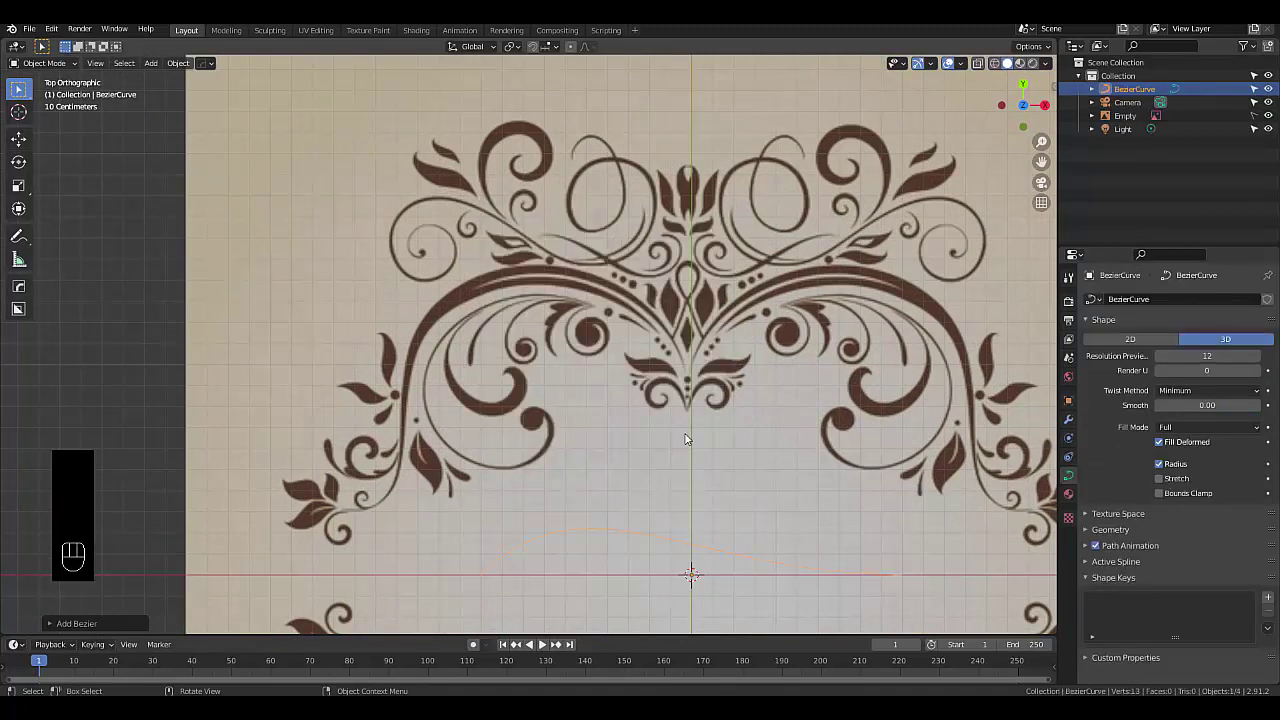
{"action": "key", "text": "g"}
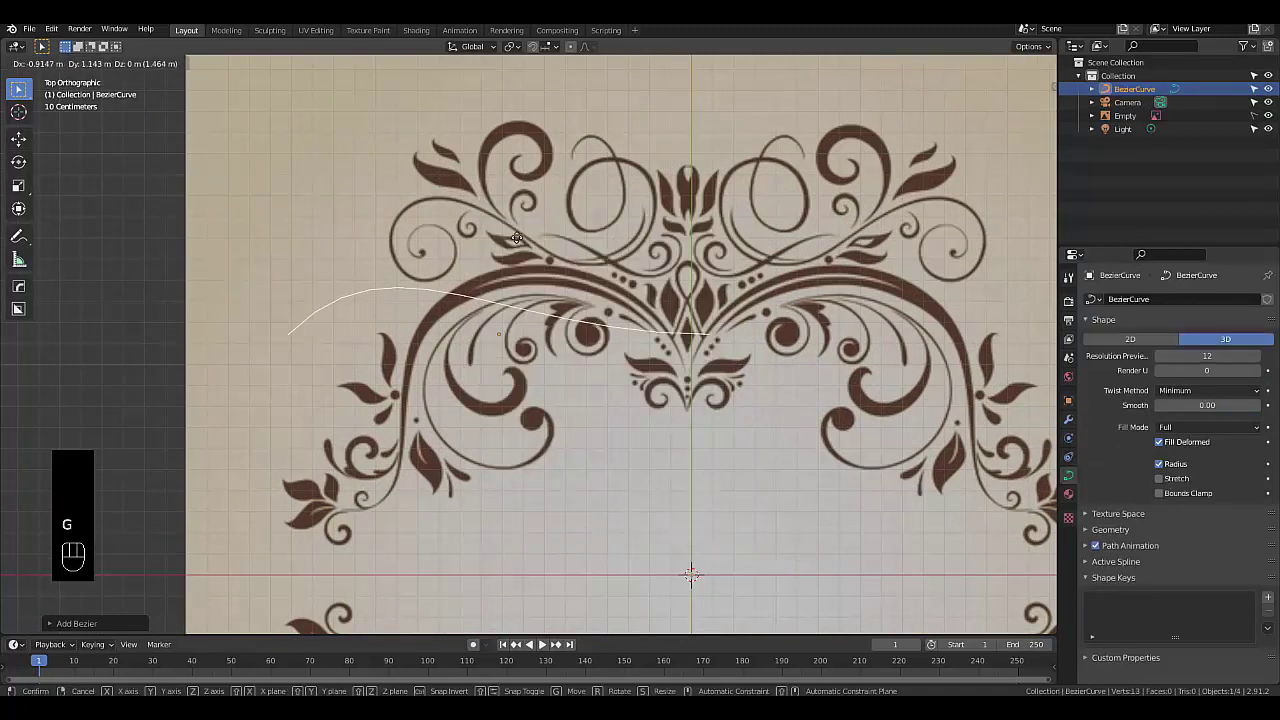
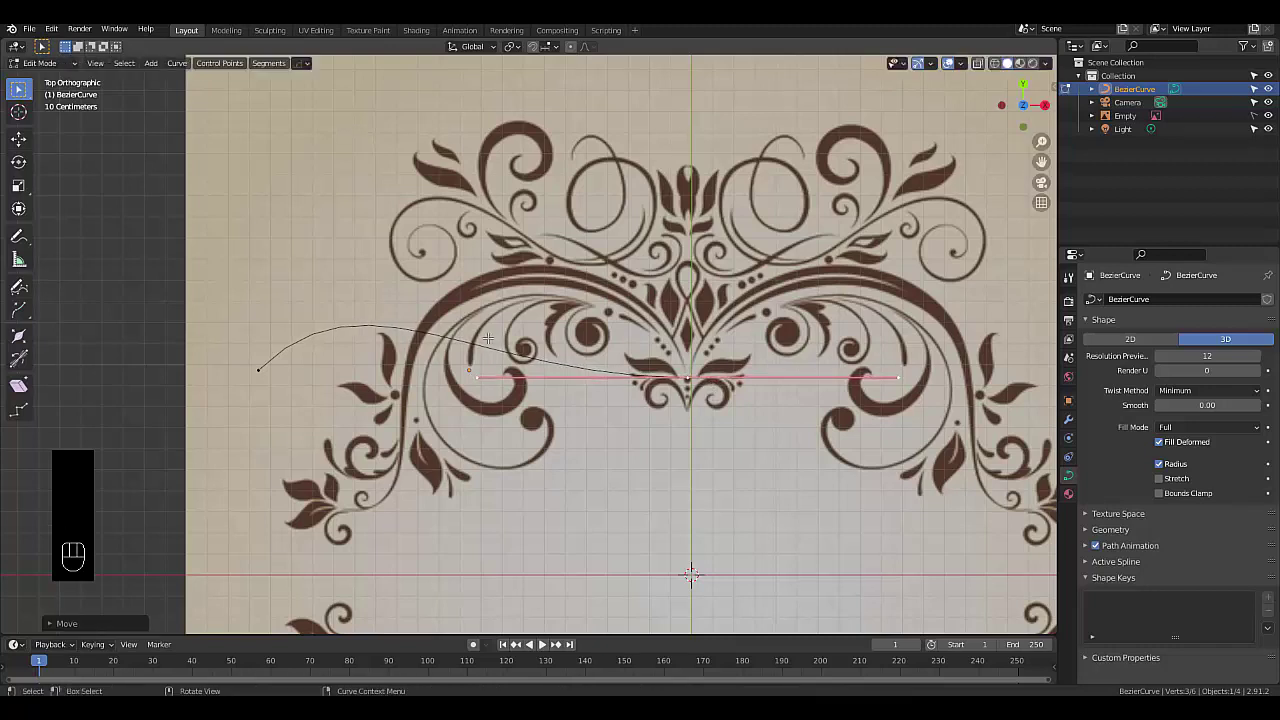
Fit the centre handle and left end point with its handle onto the ornament's main arch
{"action": "key", "text": "r"}
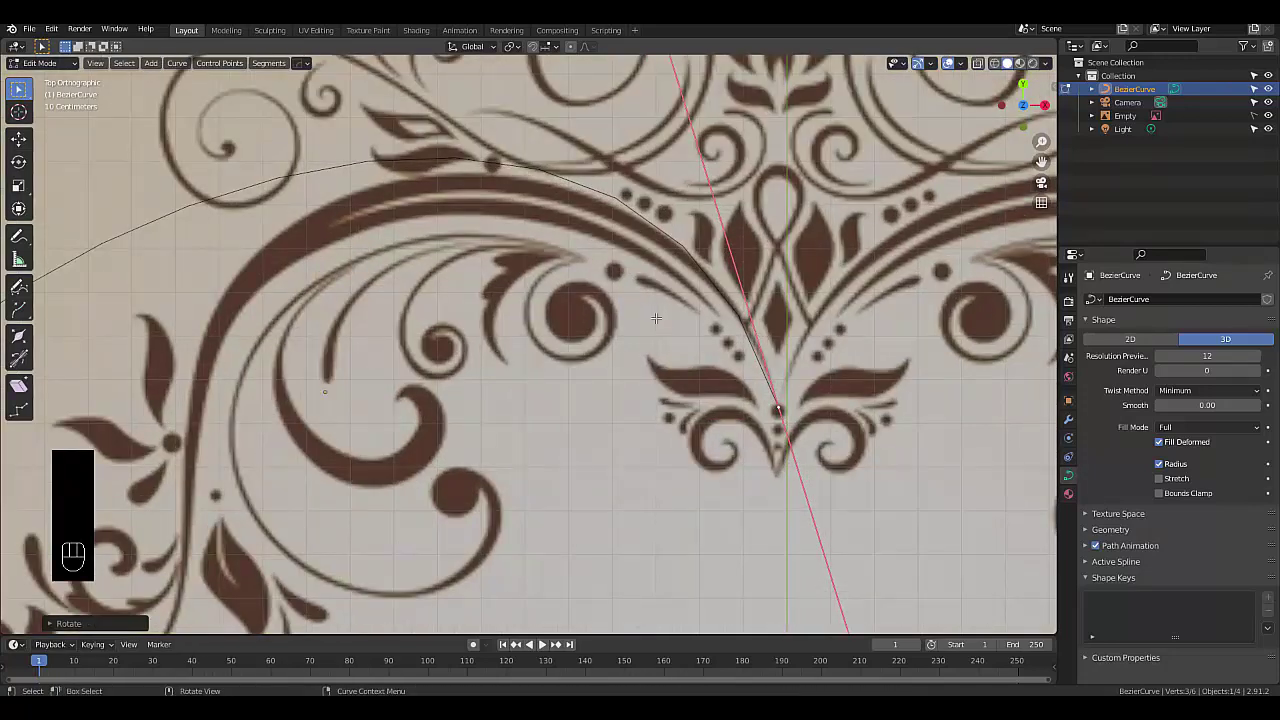
{"action": "left_click", "coordinate": [393, 346]}
{"action": "key", "text": "g"}
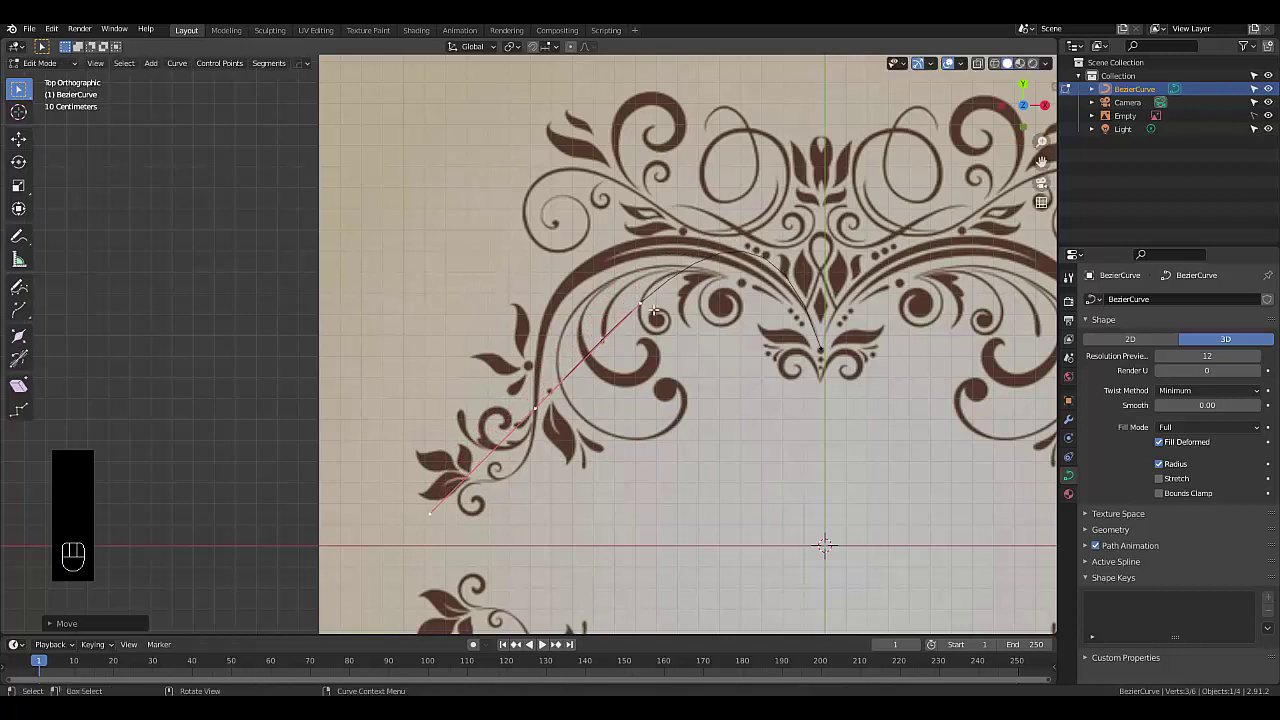
{"action": "key", "text": "r"}
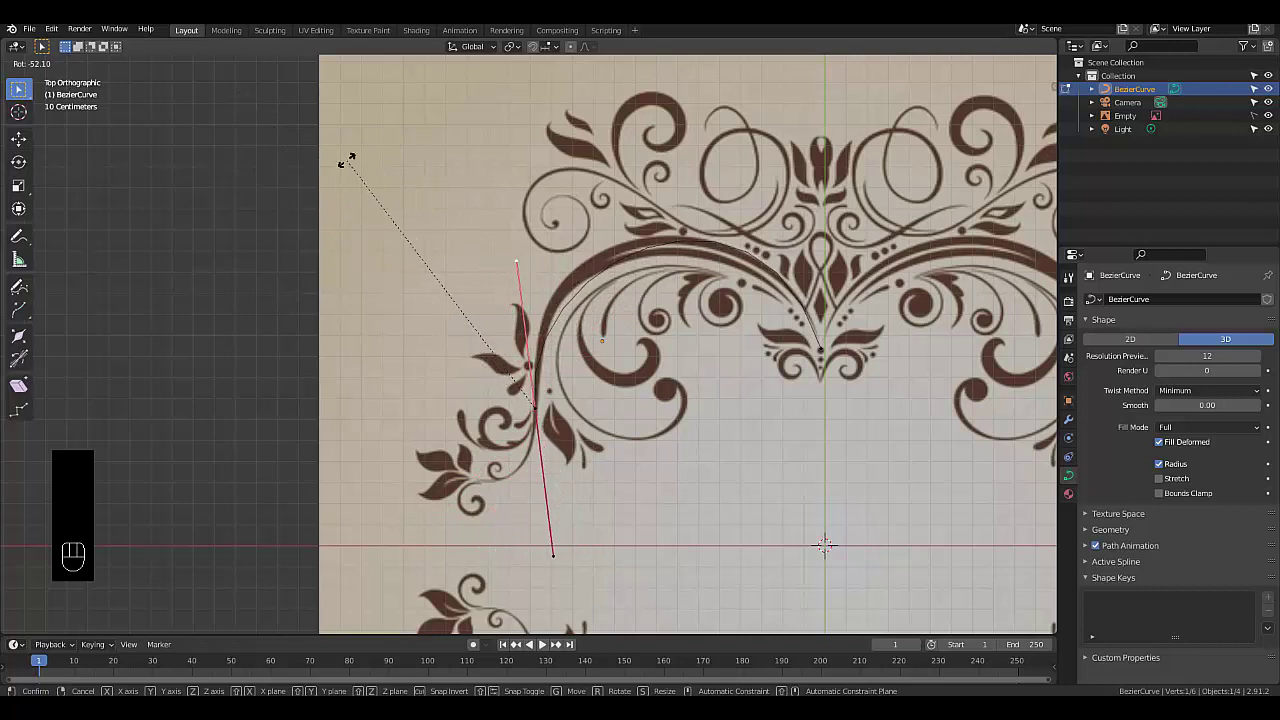
{"action": "key", "text": "g"}
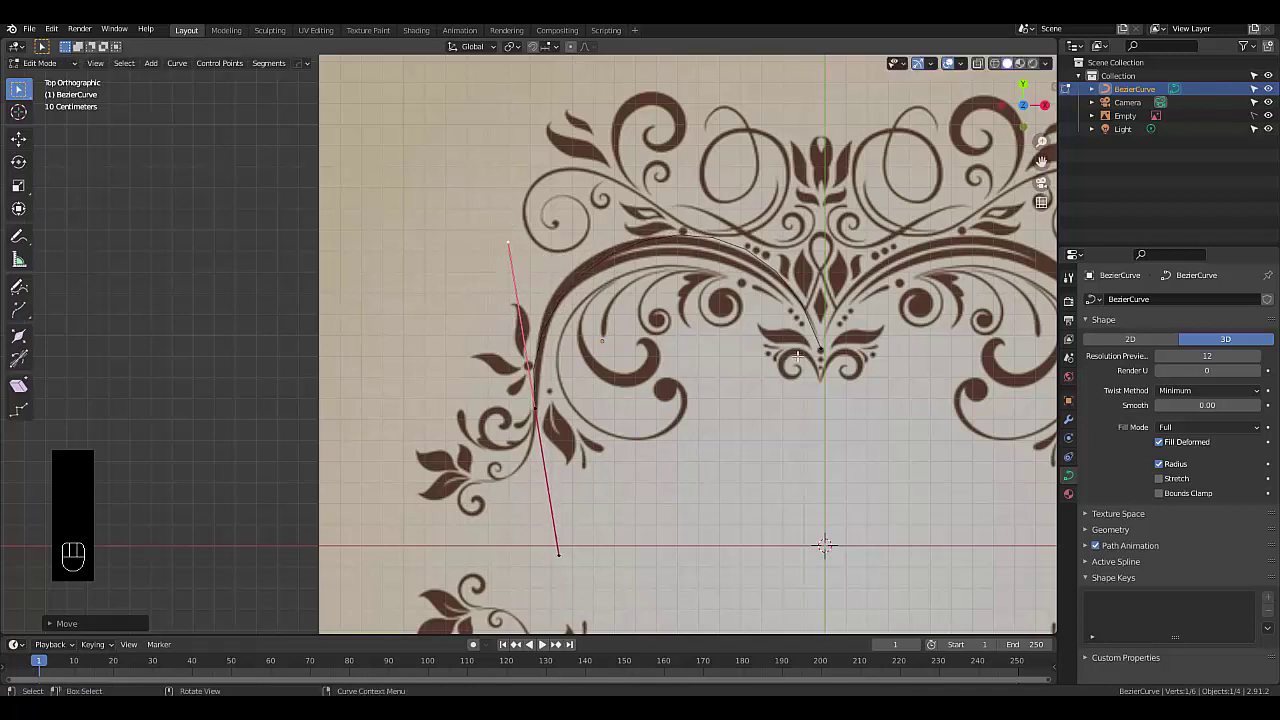
Refine both handles along the arch and extrude a new point downward from the left end
{"action": "key", "text": "g"}
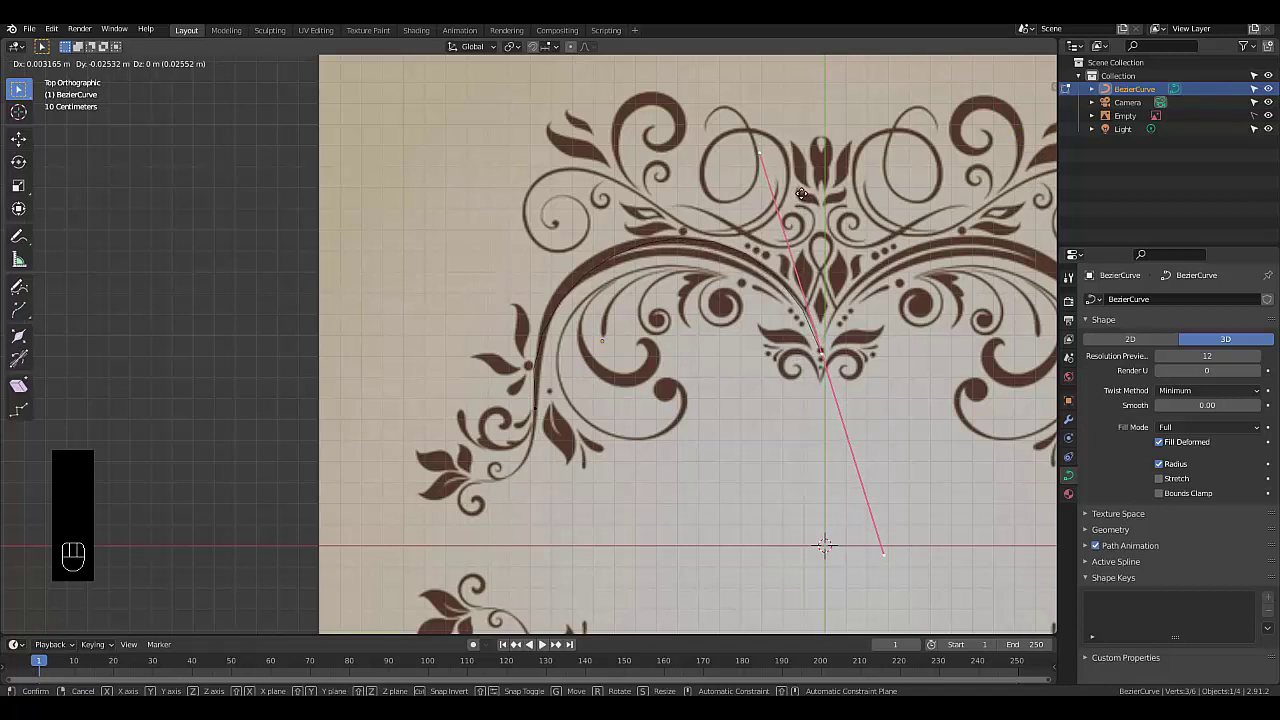
{"action": "left_click", "coordinate": [540, 402]}
{"action": "key", "text": "g"}
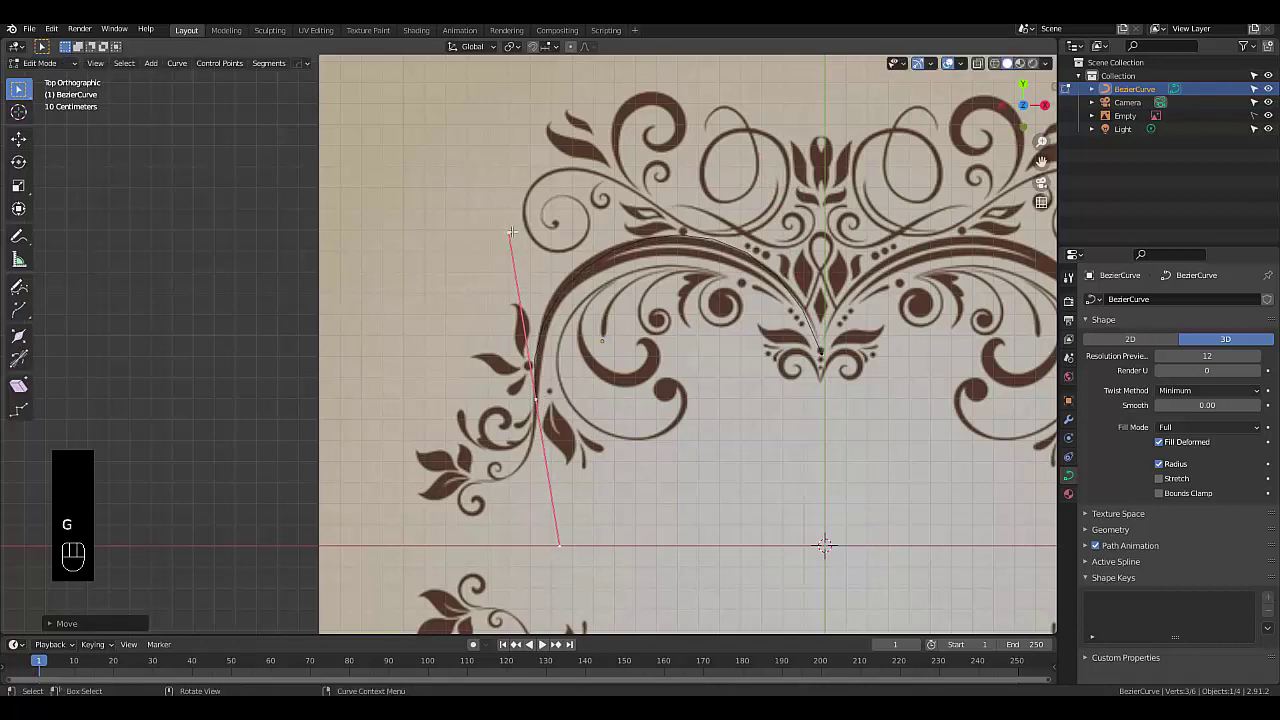
{"action": "key", "text": "r"}
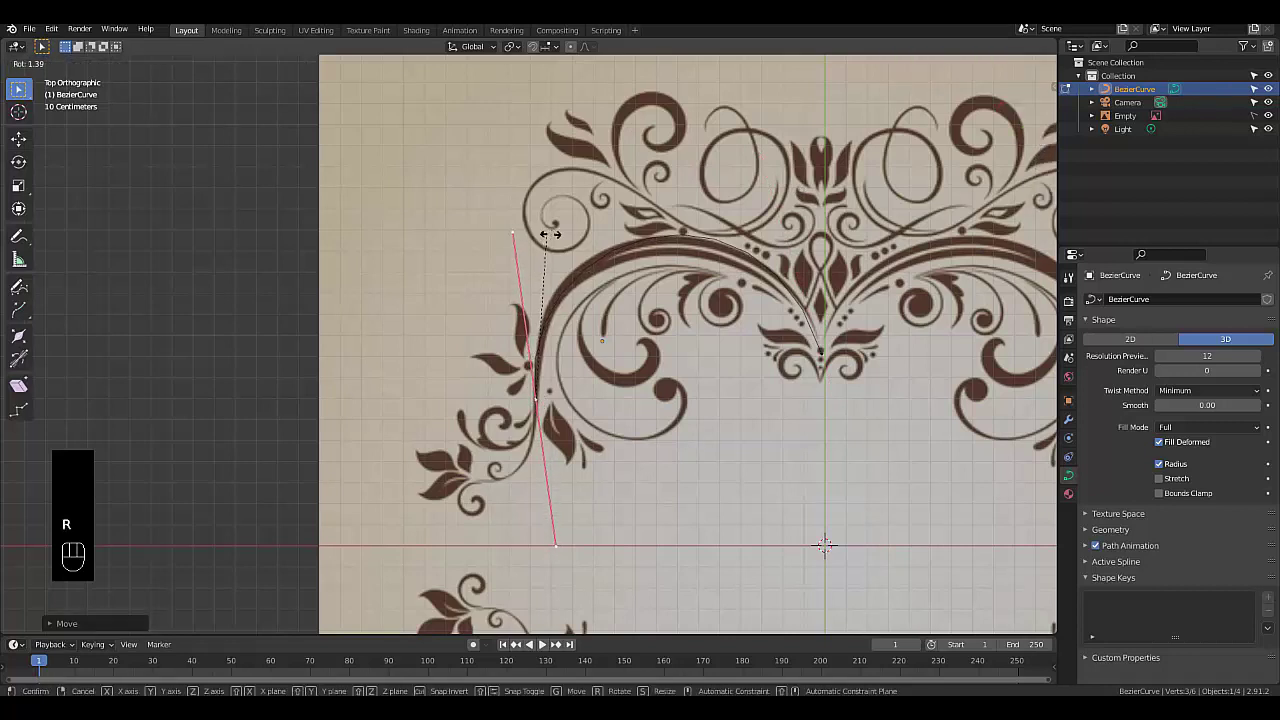
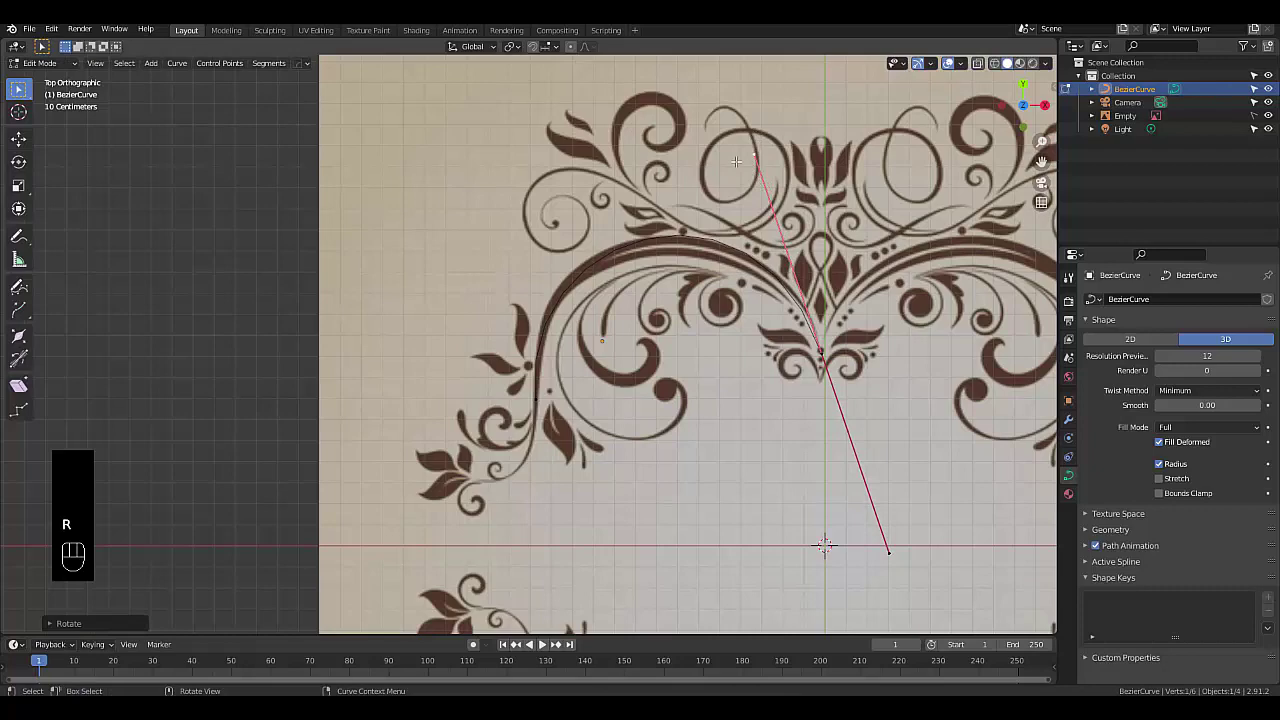
{"action": "left_click", "coordinate": [557, 428]}
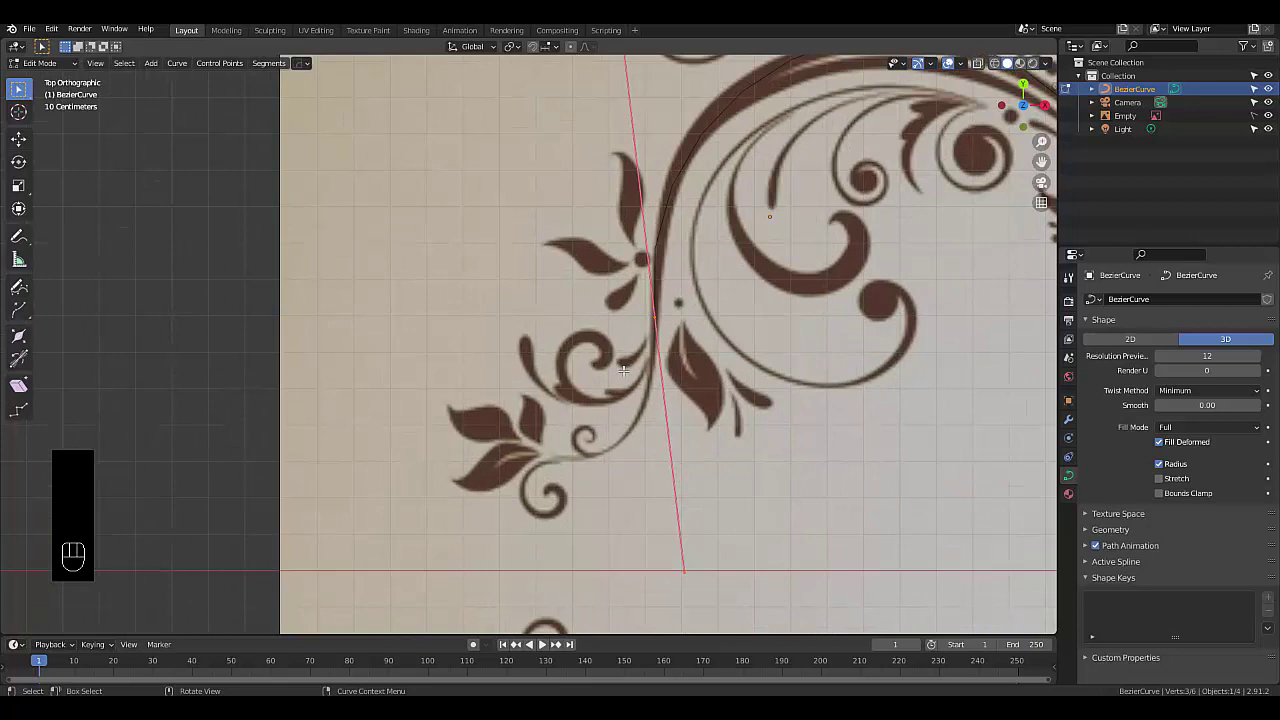
{"action": "key", "text": "e"}
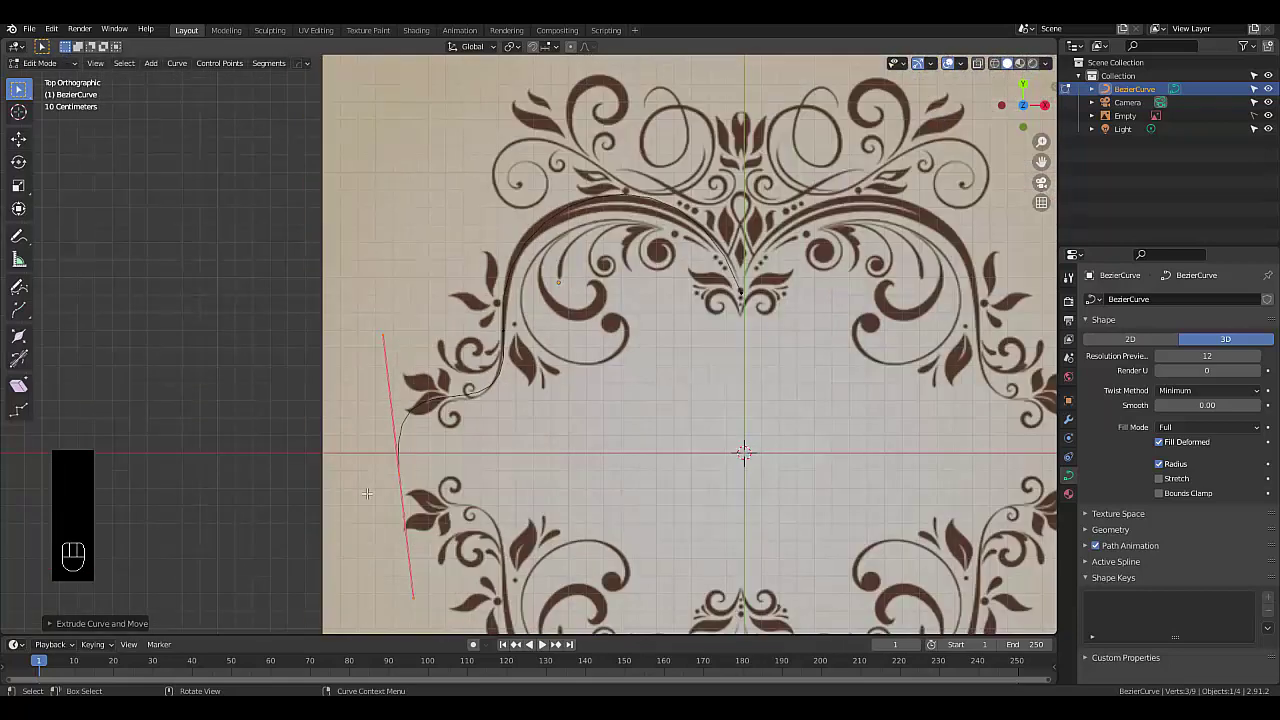
Place the new point on the lower scroll and add another point toward the centre
{"action": "left_click", "coordinate": [425, 473]}
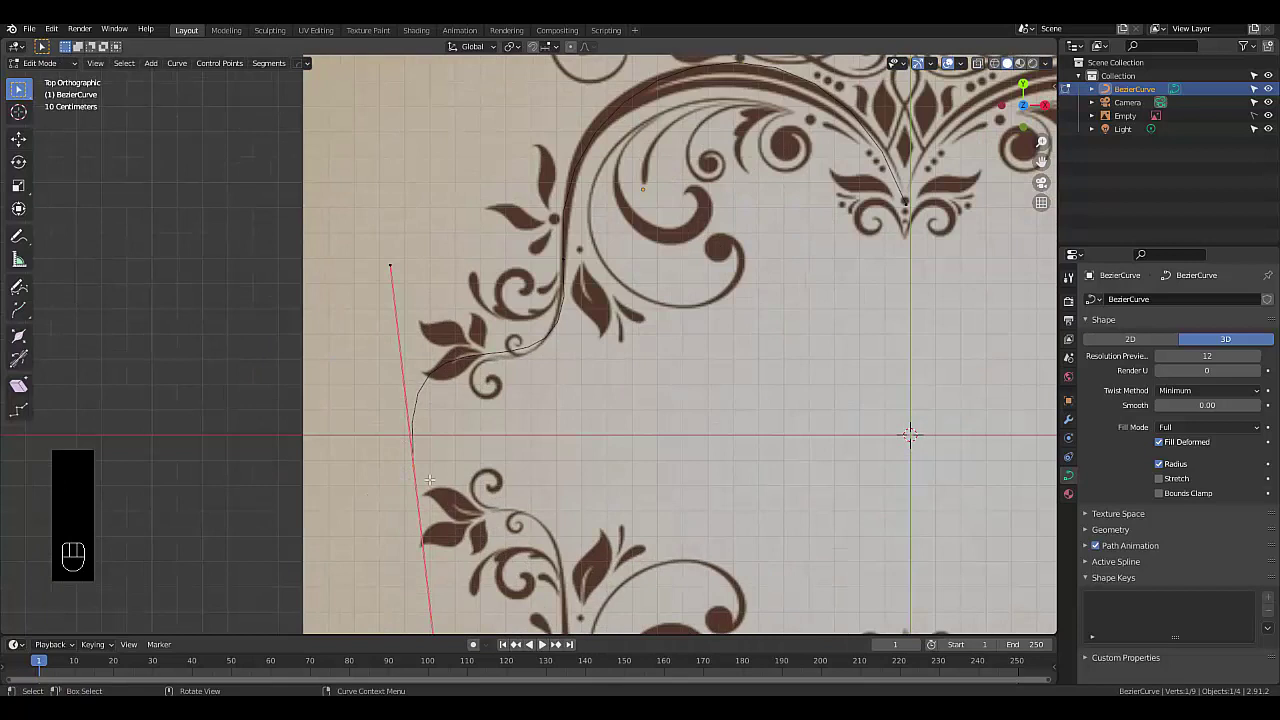
{"action": "key", "text": "g"}
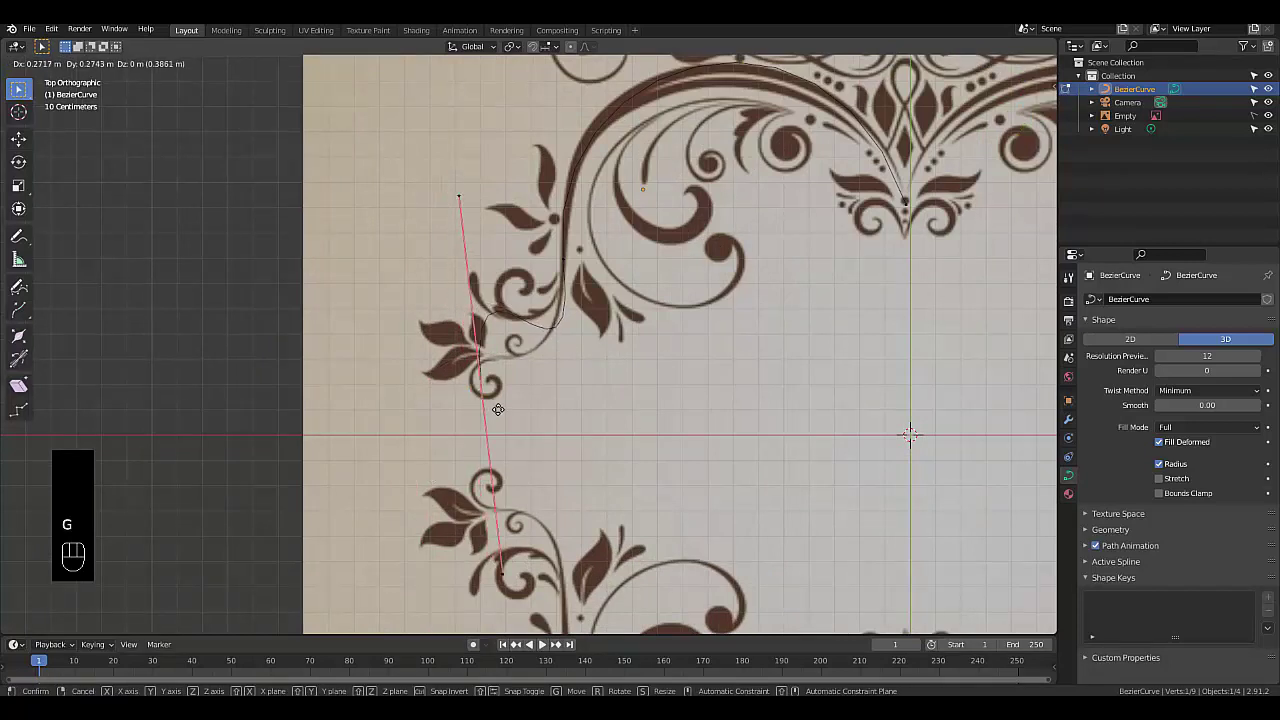
{"action": "left_click", "coordinate": [635, 514]}
{"action": "left_click_drag", "start_coordinate": [517, 457], "coordinate": [427, 380]}
{"action": "left_click_drag", "start_coordinate": [406, 512], "coordinate": [445, 567]}
{"action": "key", "text": "g"}
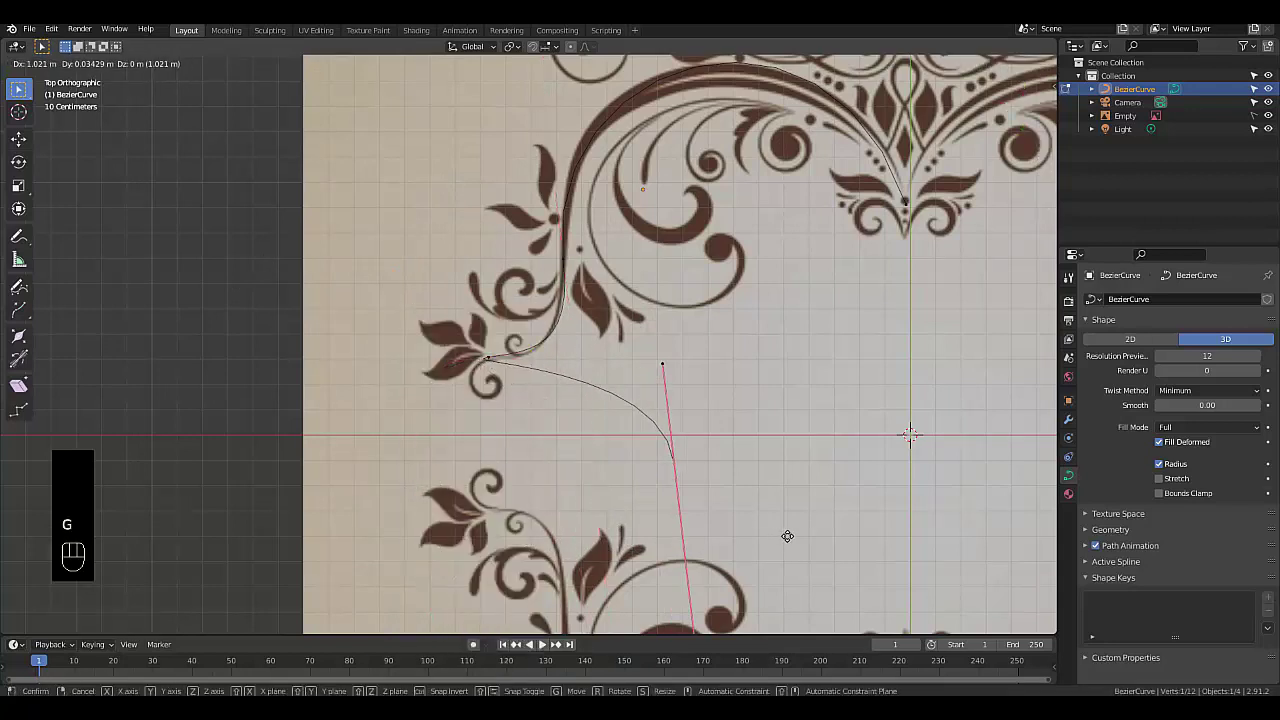
{"action": "left_click", "coordinate": [916, 427]}
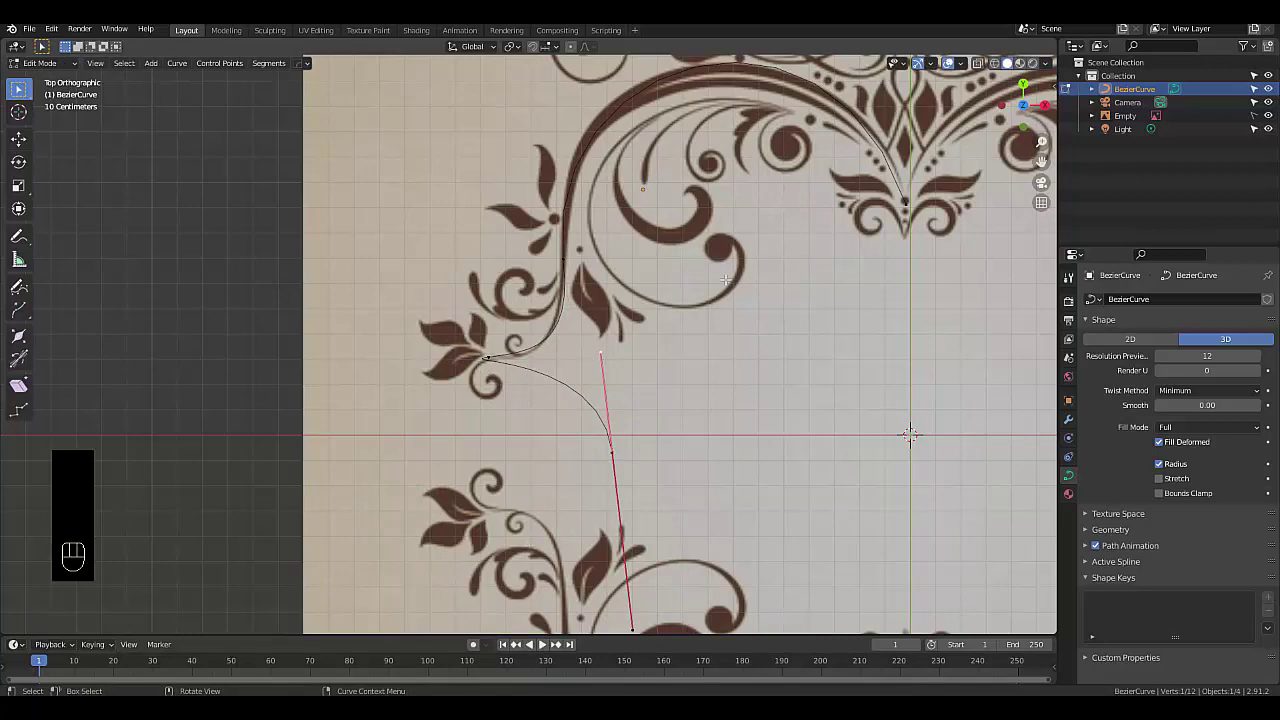
Nudge the leaf-junction point and rotate the upper handles so the curve hugs the stem
{"action": "key", "text": "r"}
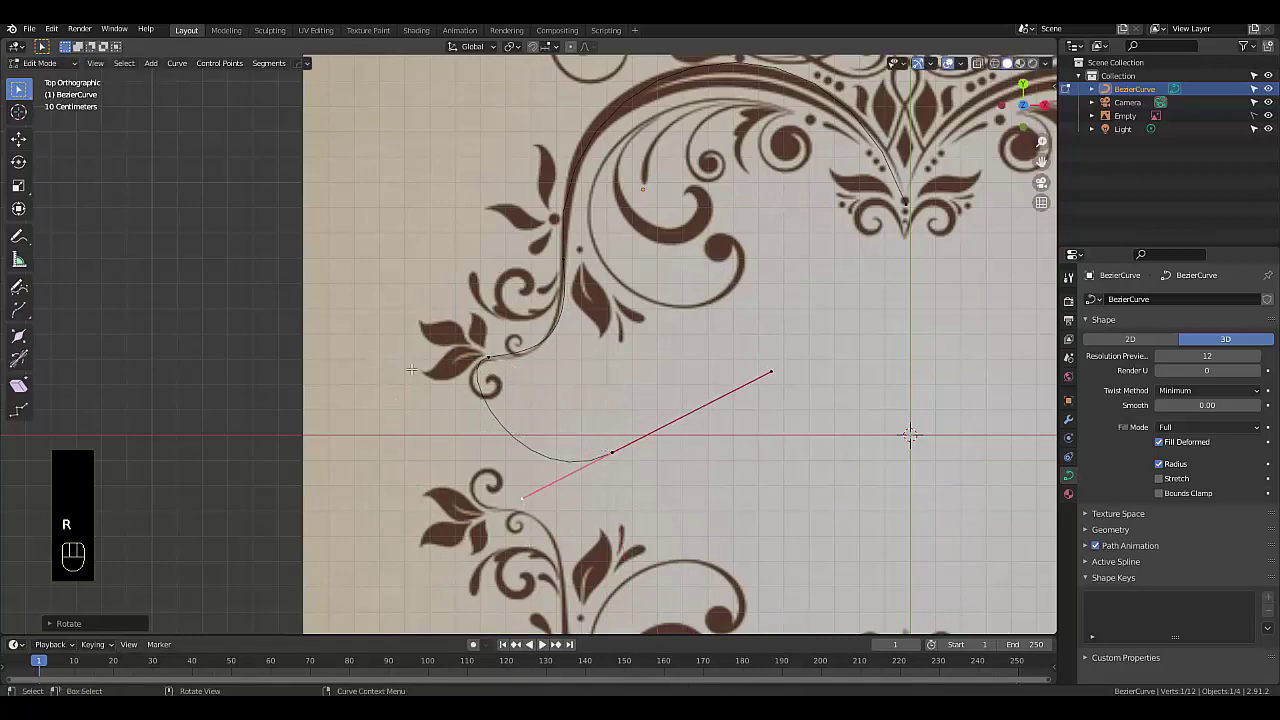
{"action": "left_click", "coordinate": [484, 348]}
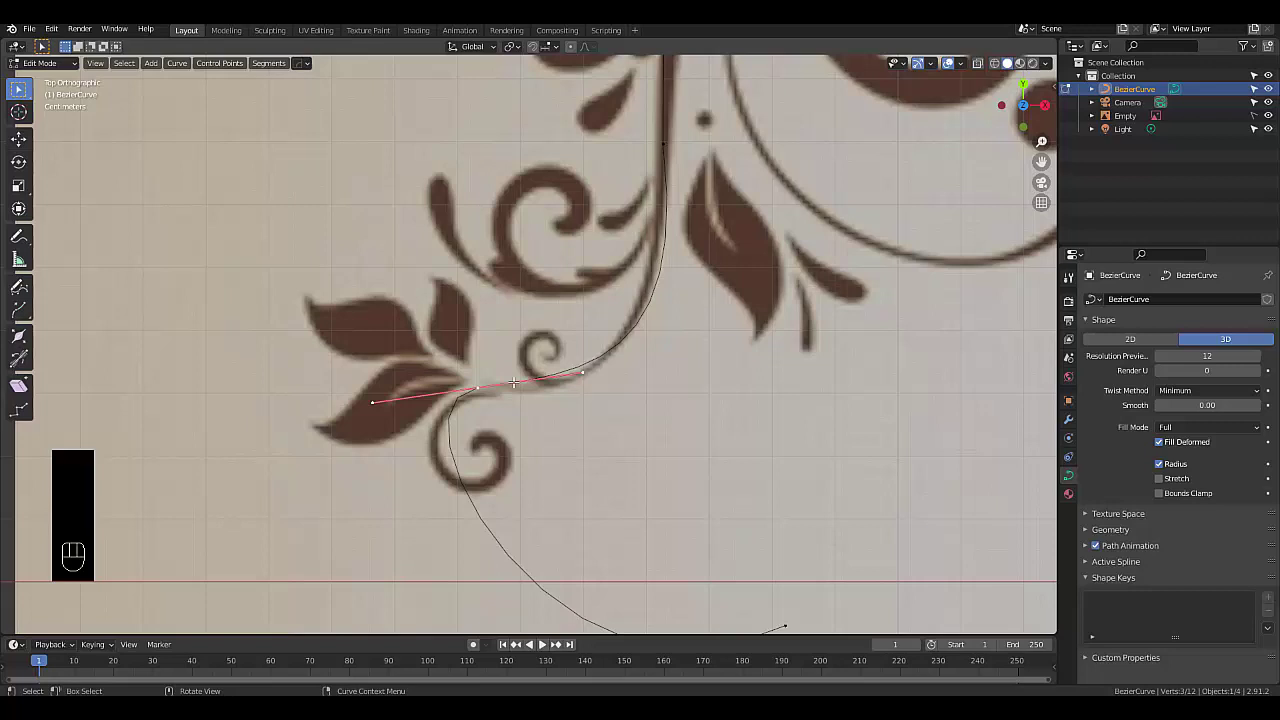
{"action": "key", "text": "g"}
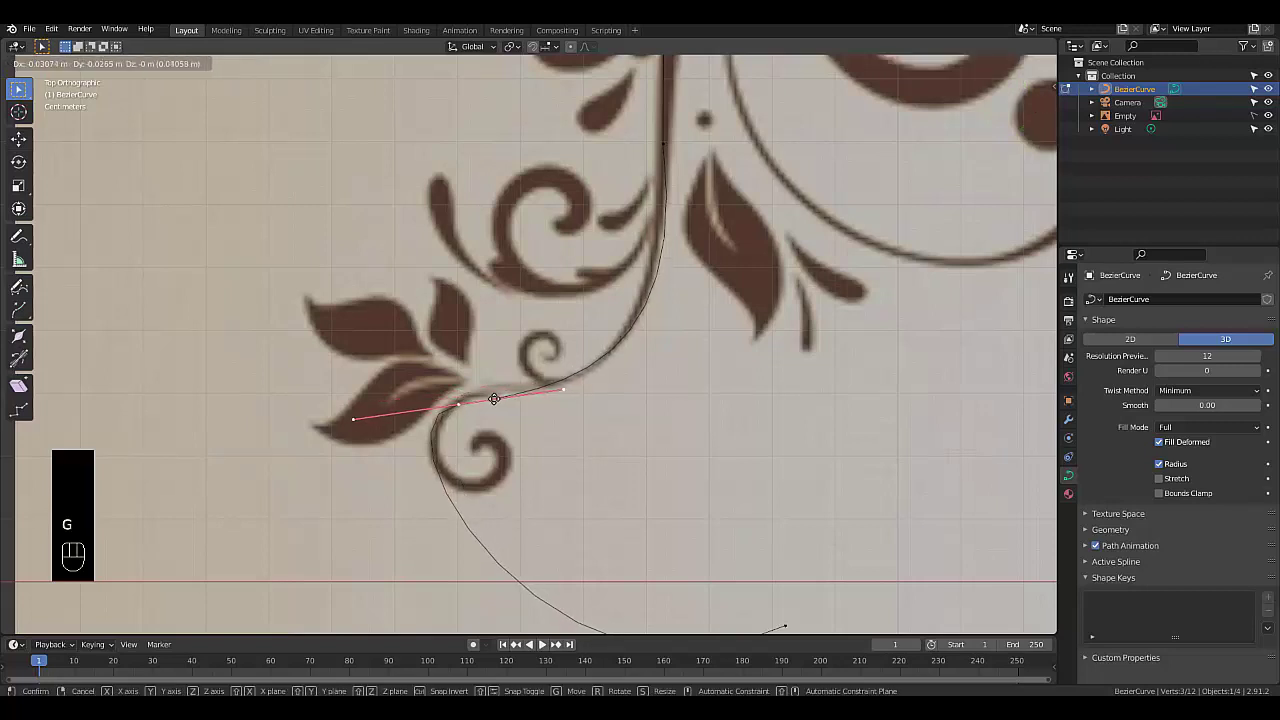
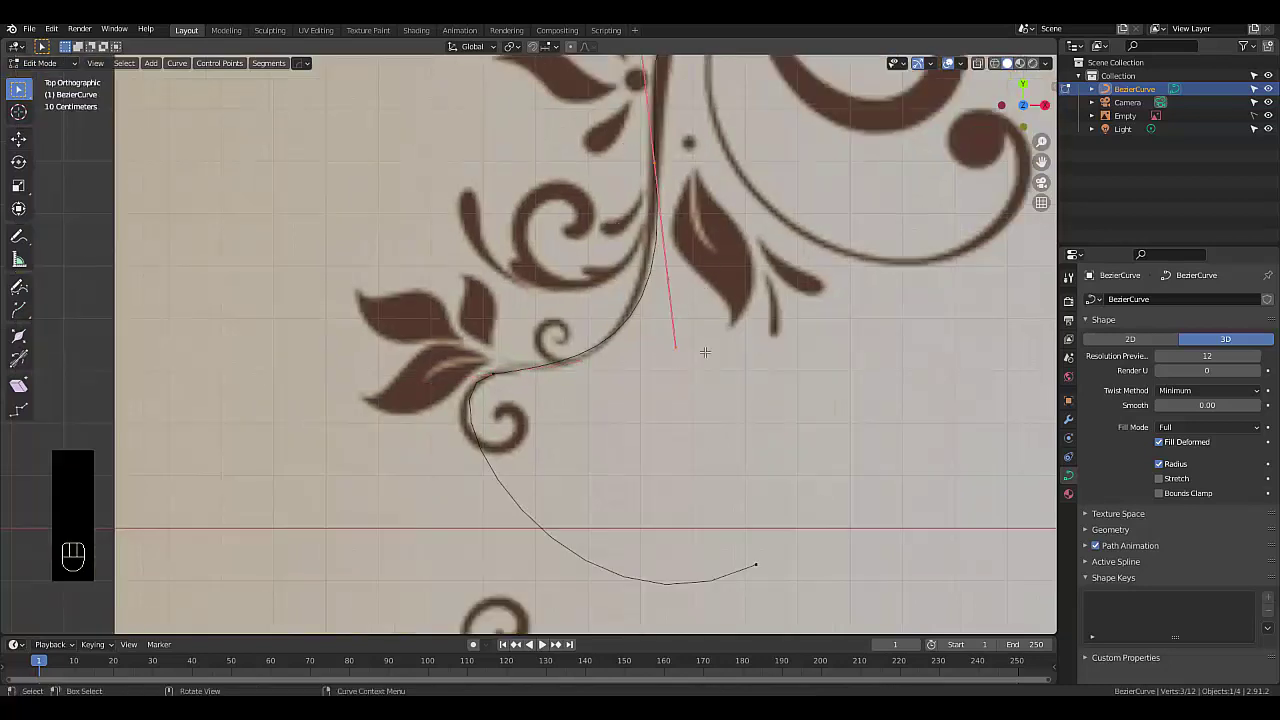
{"action": "key", "text": "r"}
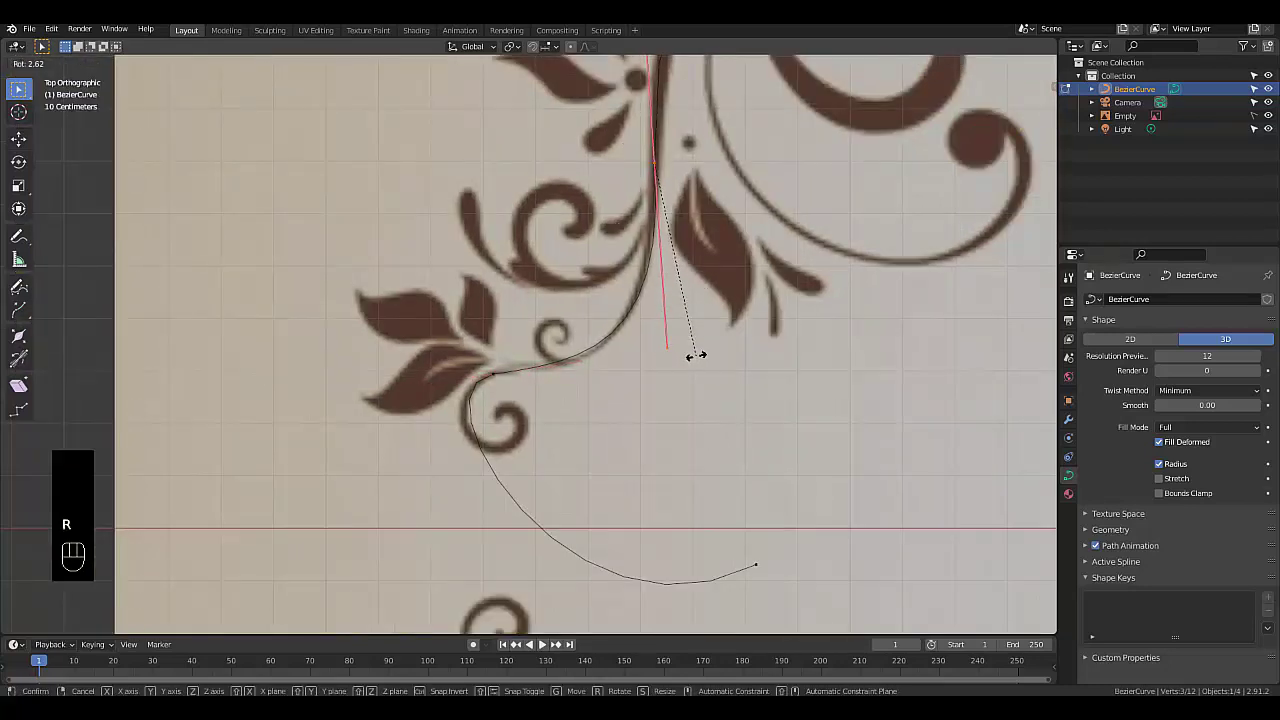
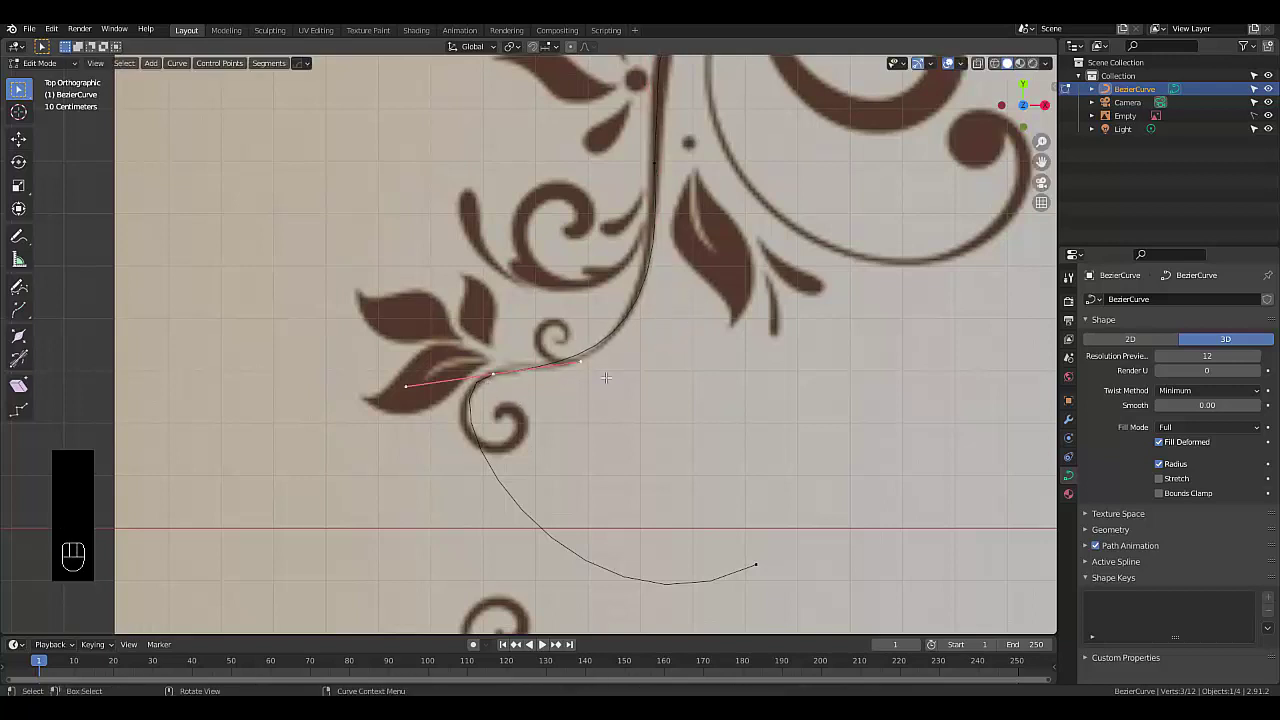
{"action": "key", "text": "r"}
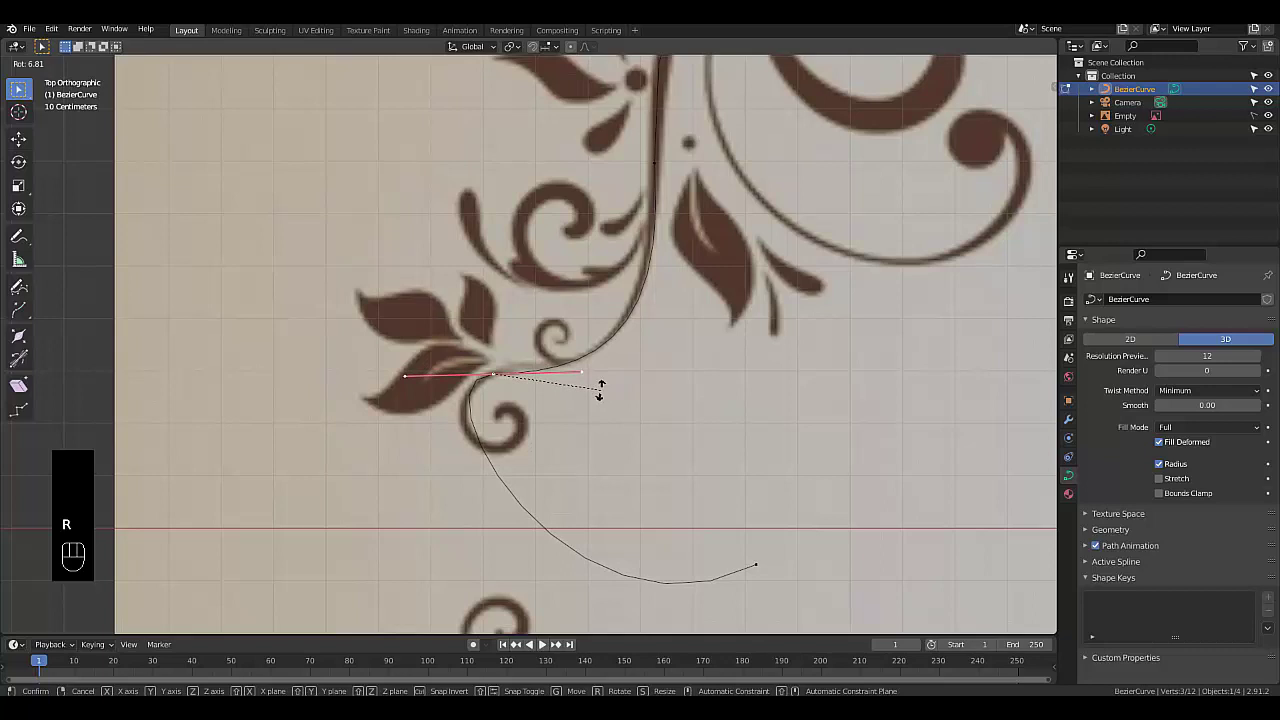
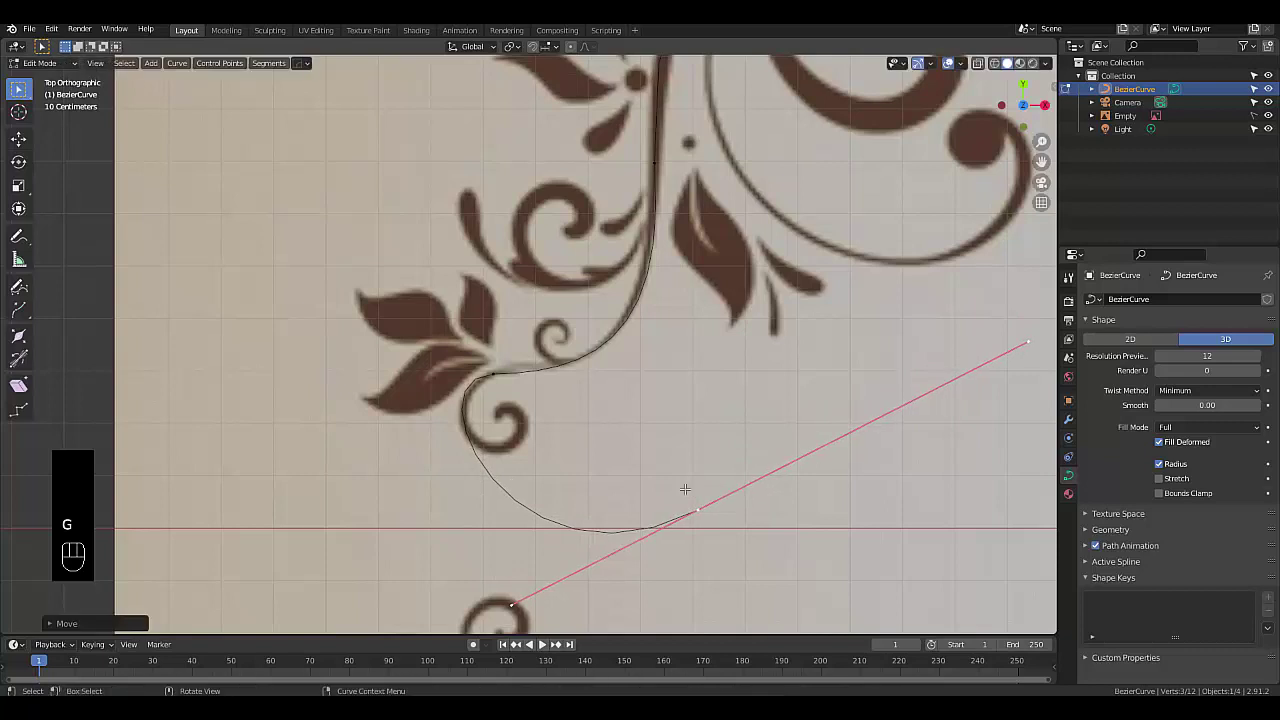
Move the lower point toward the curl, extrude a new point and bend it into the spiral
{"action": "key", "text": "g"}
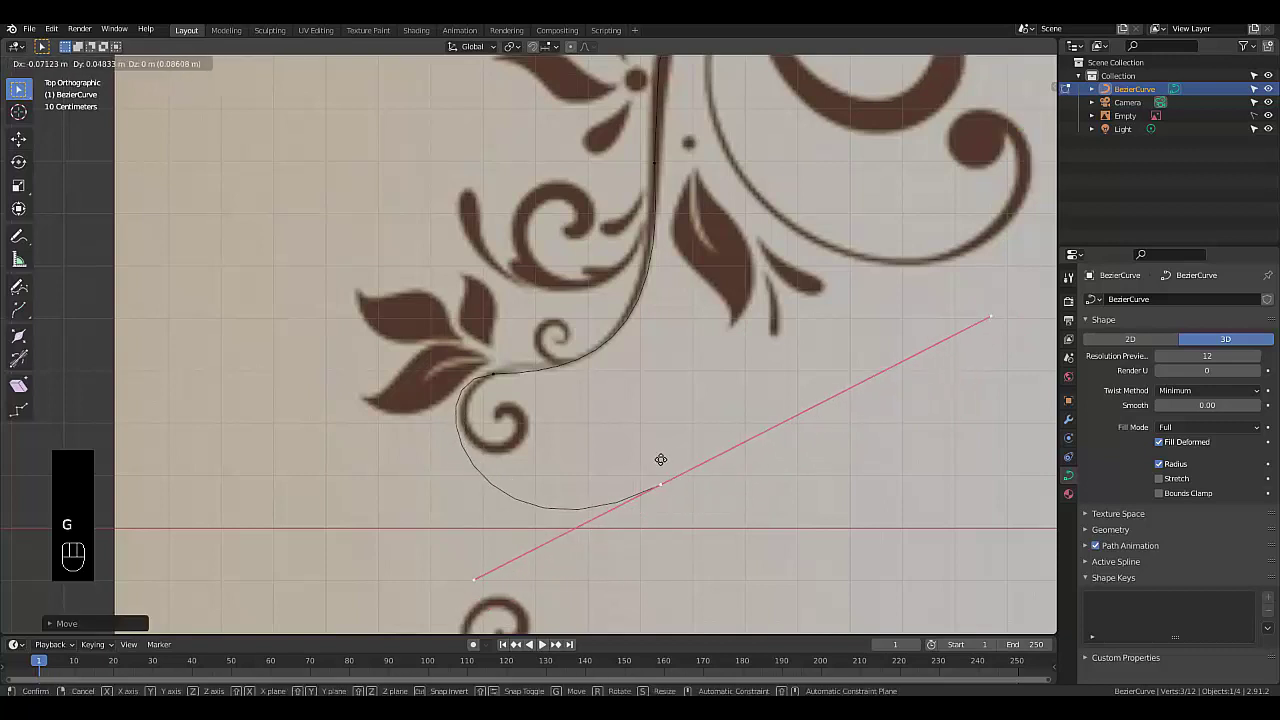
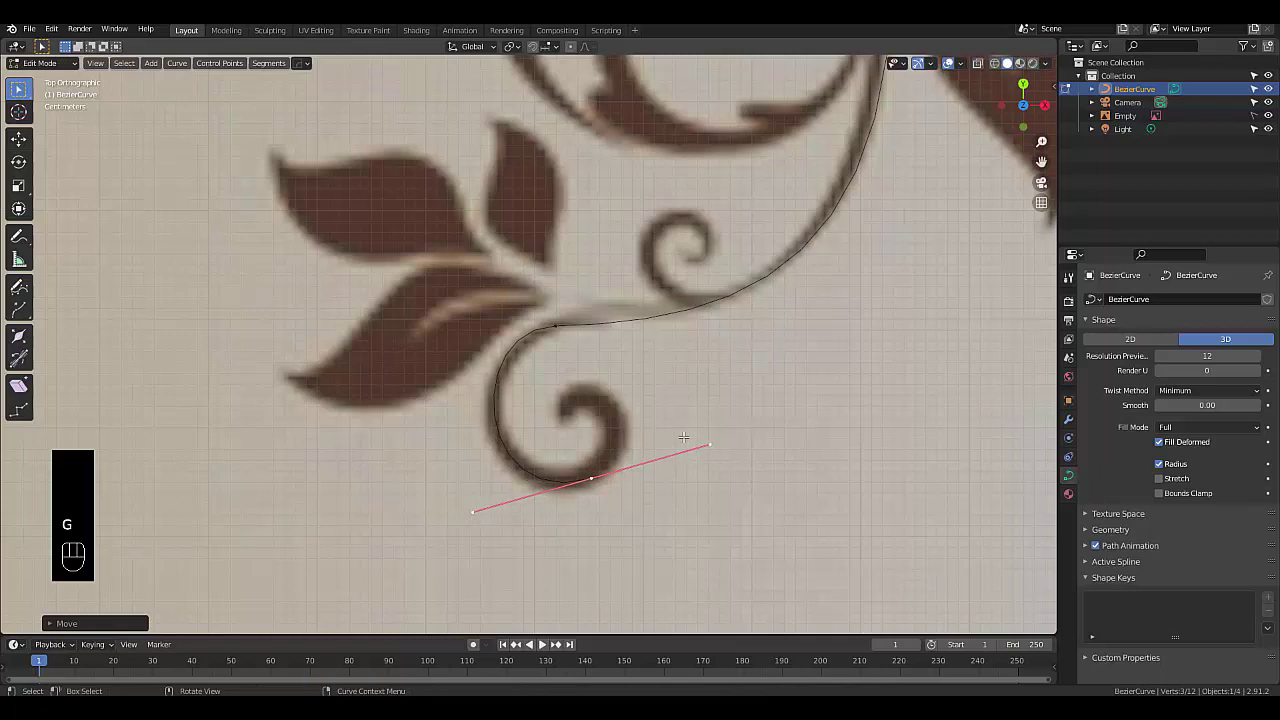
{"action": "key", "text": "e"}
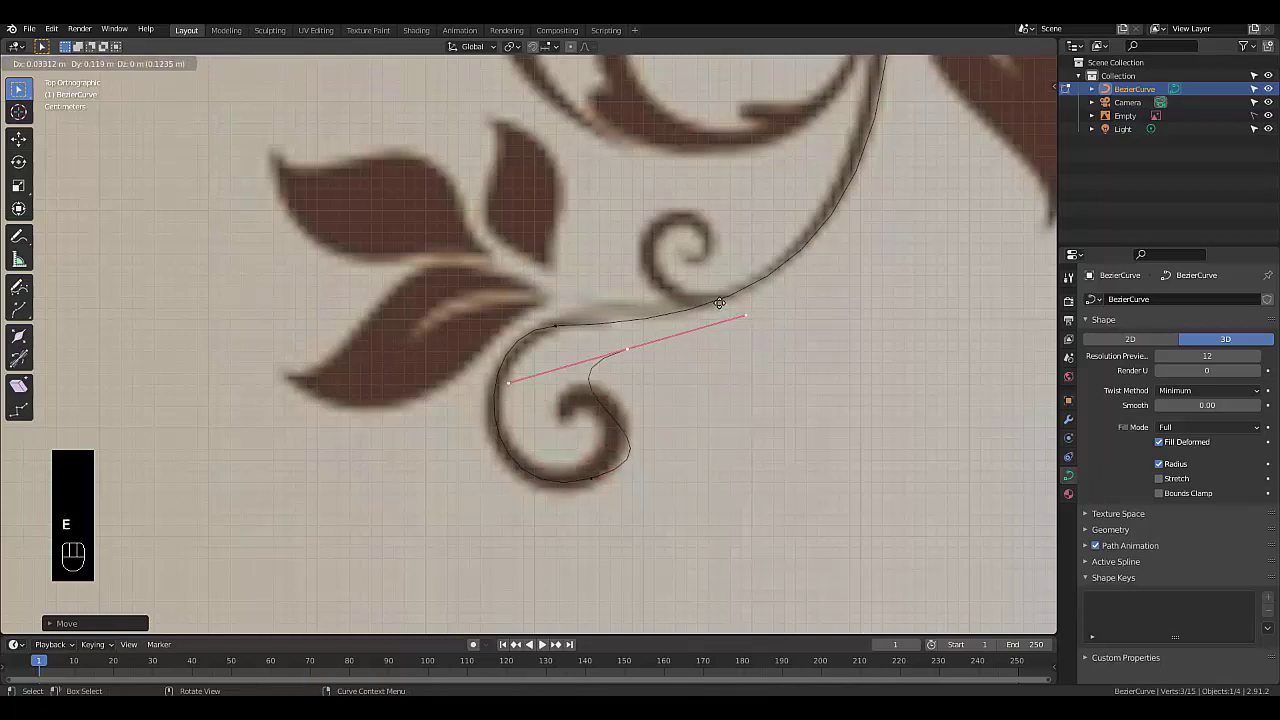
{"action": "key", "text": "r"}
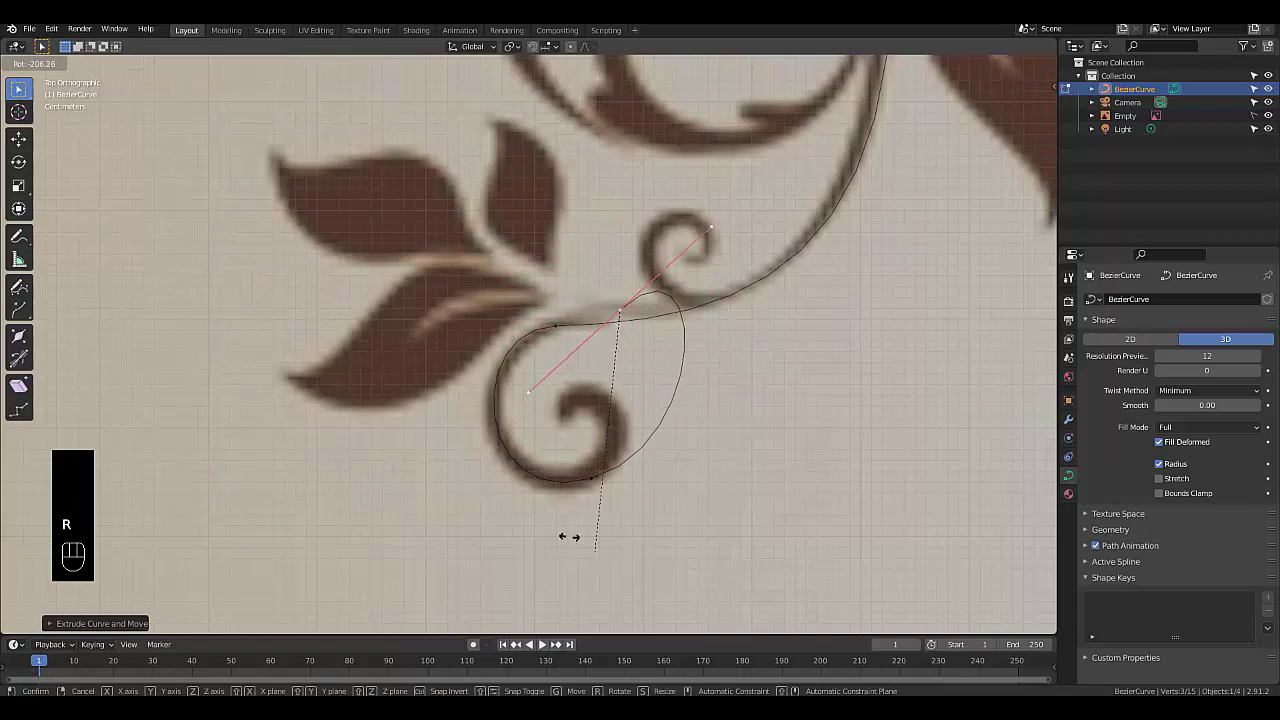
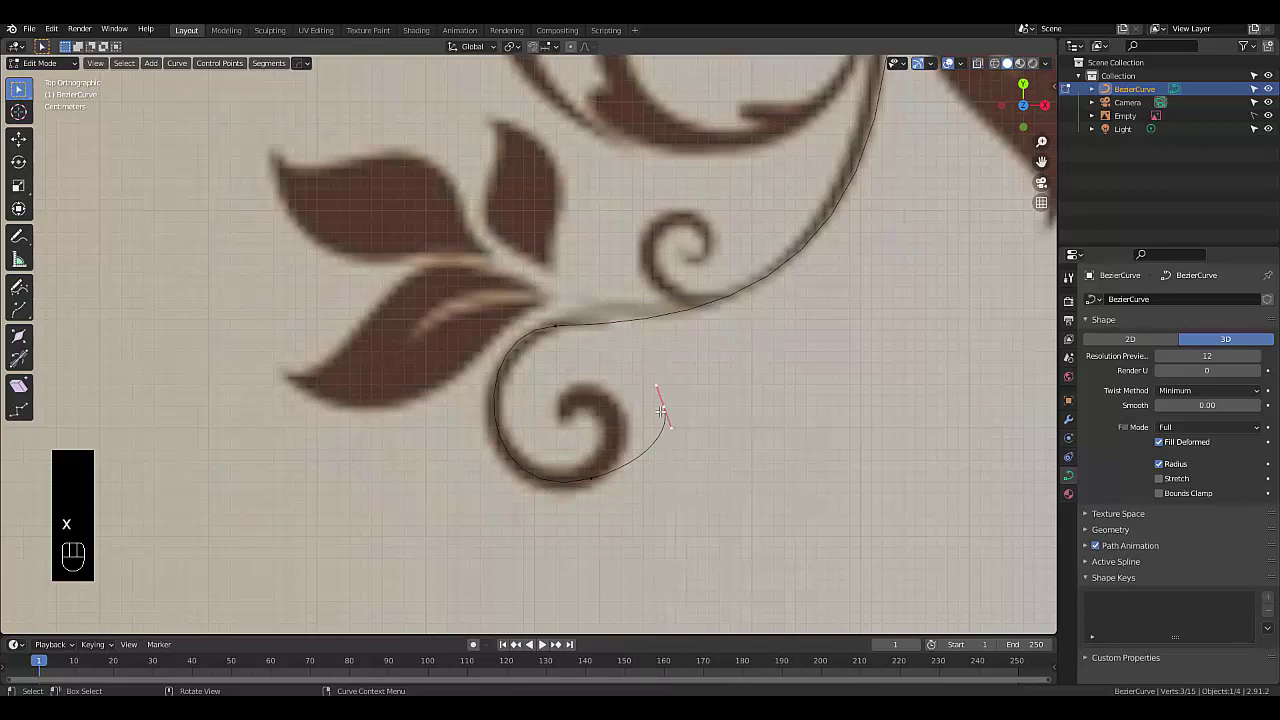
{"action": "key", "text": "g"}
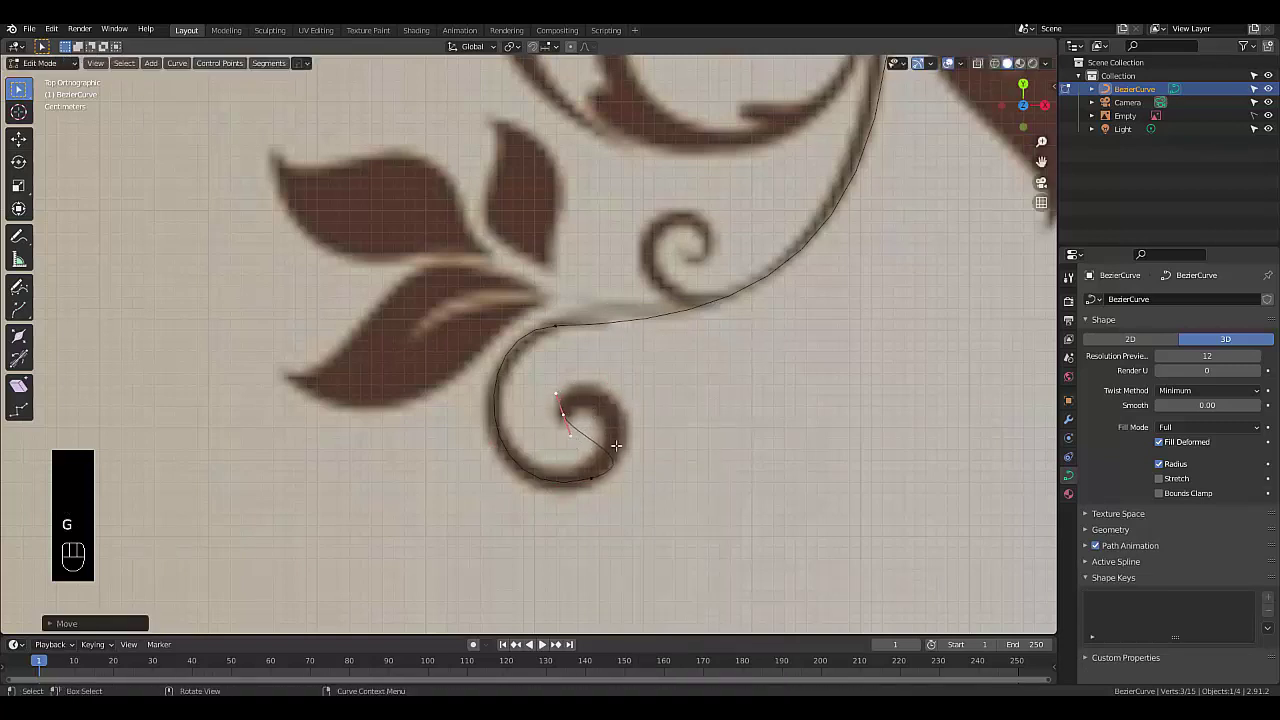
Adjust the end and bottom points and handles so the curve winds smoothly into the spiral's centre
{"action": "key", "text": "r"}
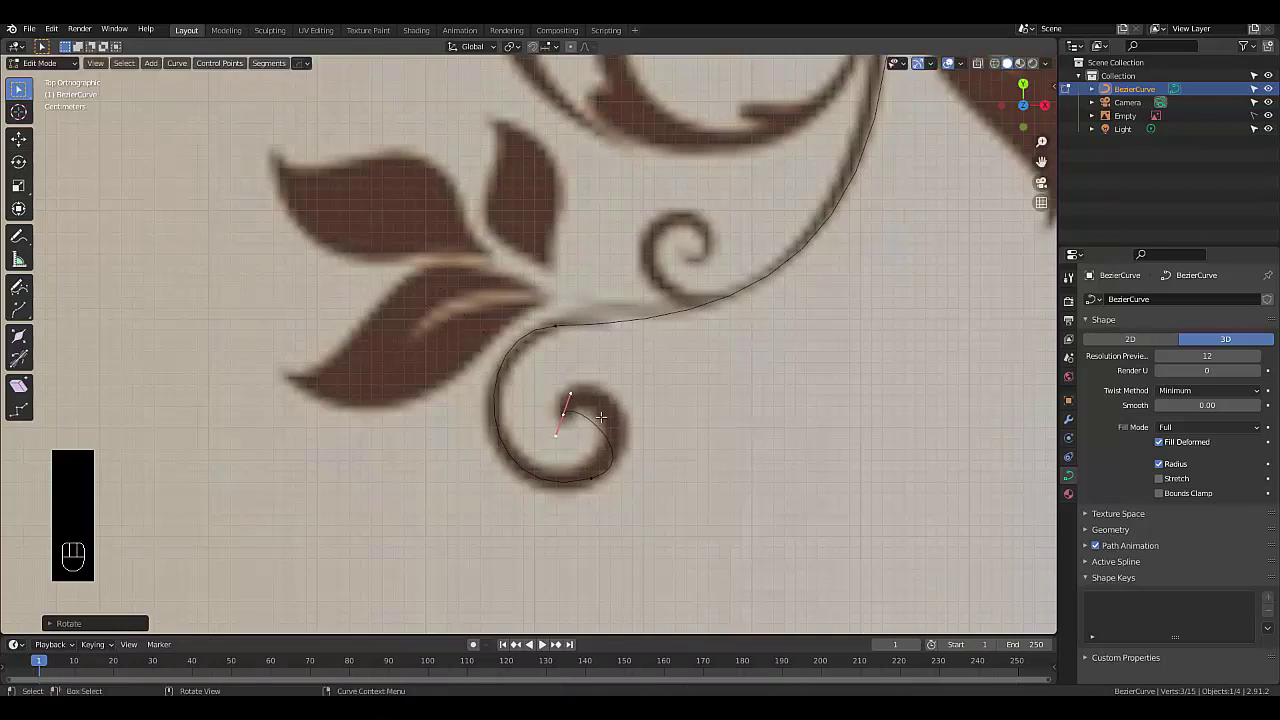
{"action": "key", "text": "g"}
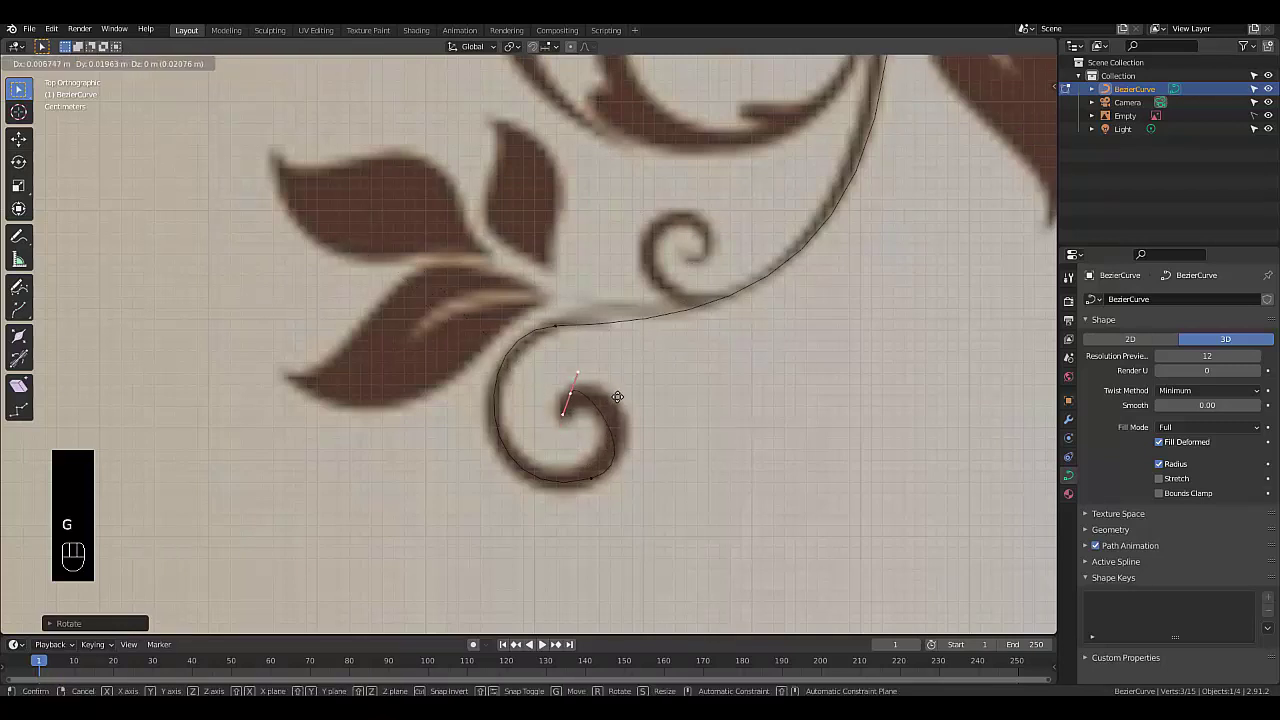
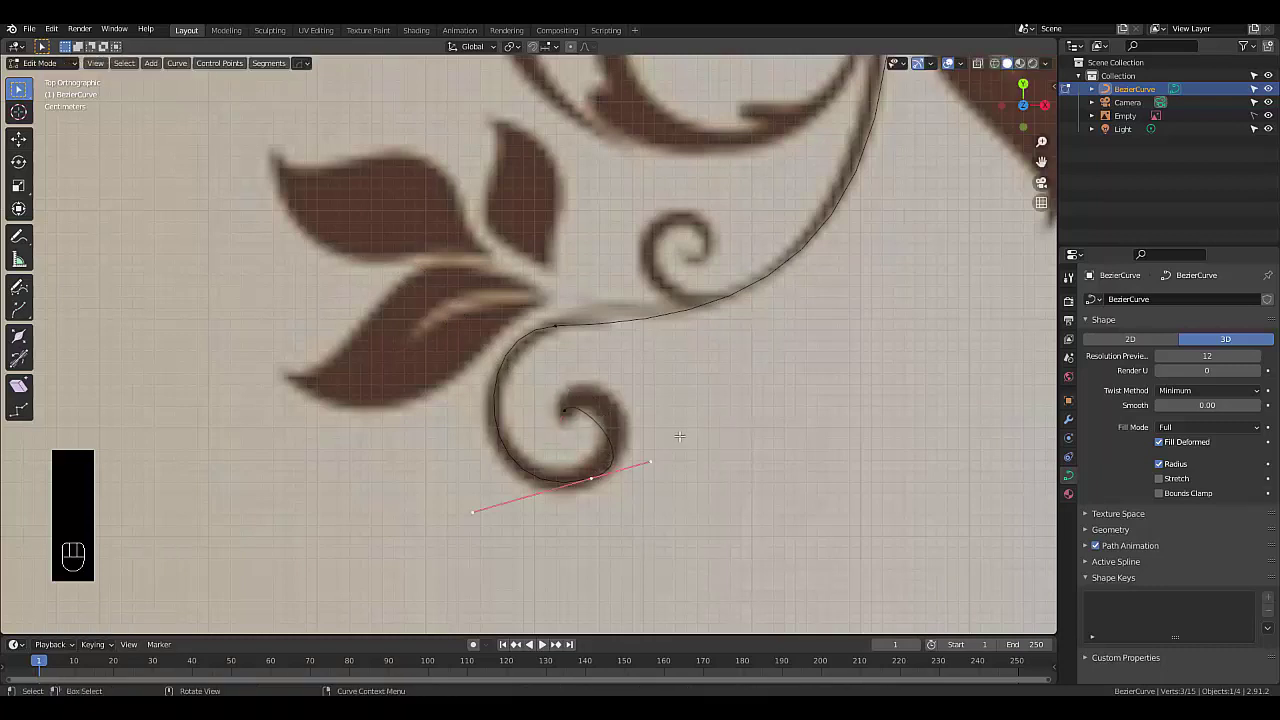
{"action": "key", "text": "r"}
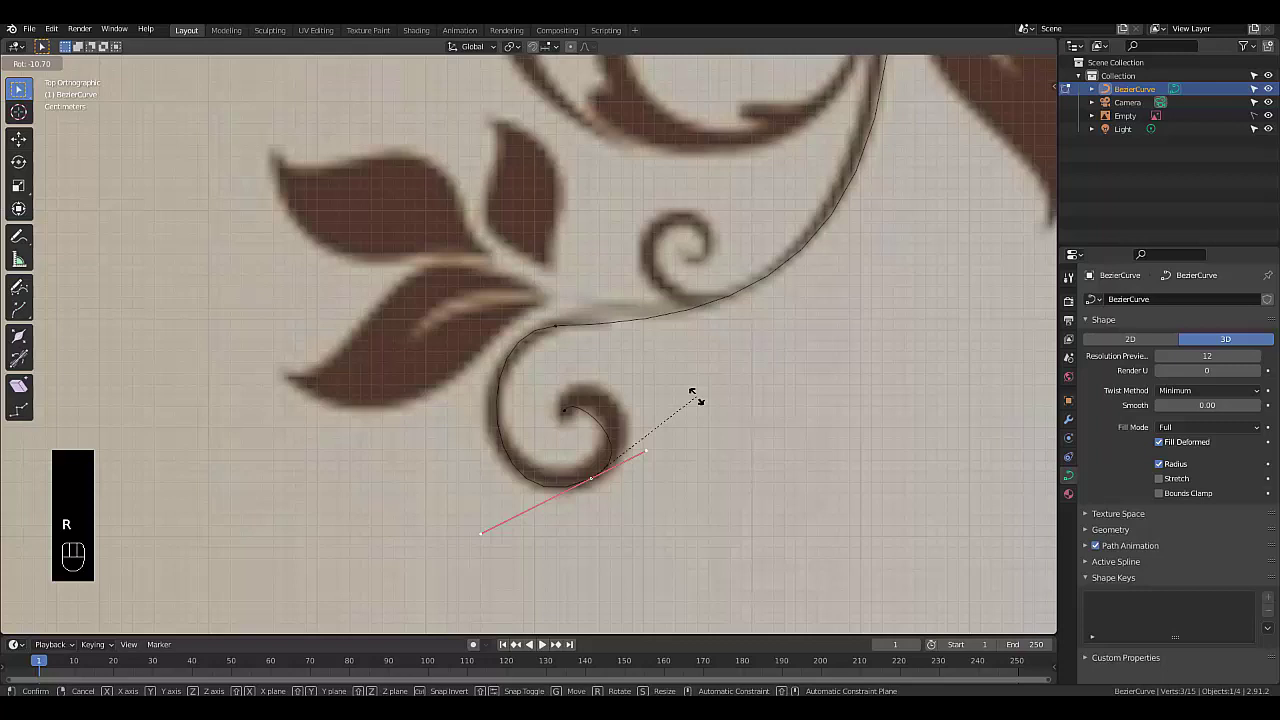
{"action": "key", "text": "g"}
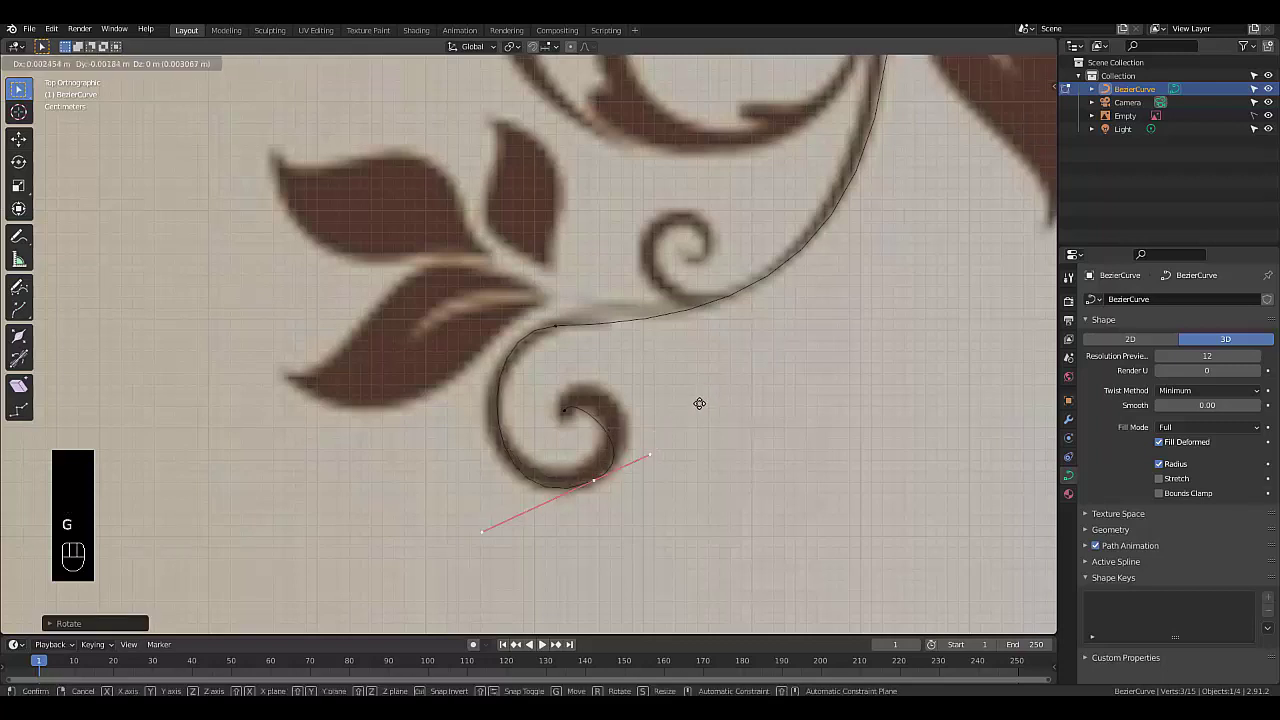
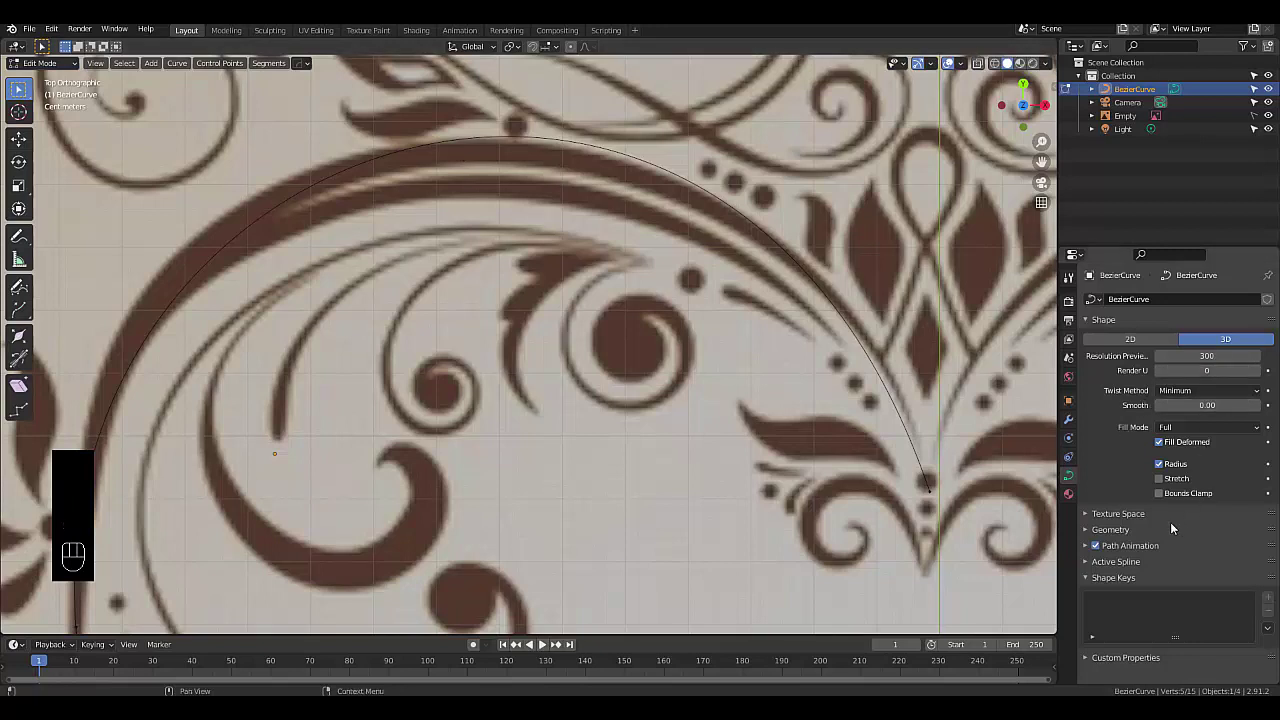
Give the curve a round bevel of 0.015 m depth, resolution 32 and filled caps in Geometry
{"action": "left_click", "coordinate": [1159, 529]}
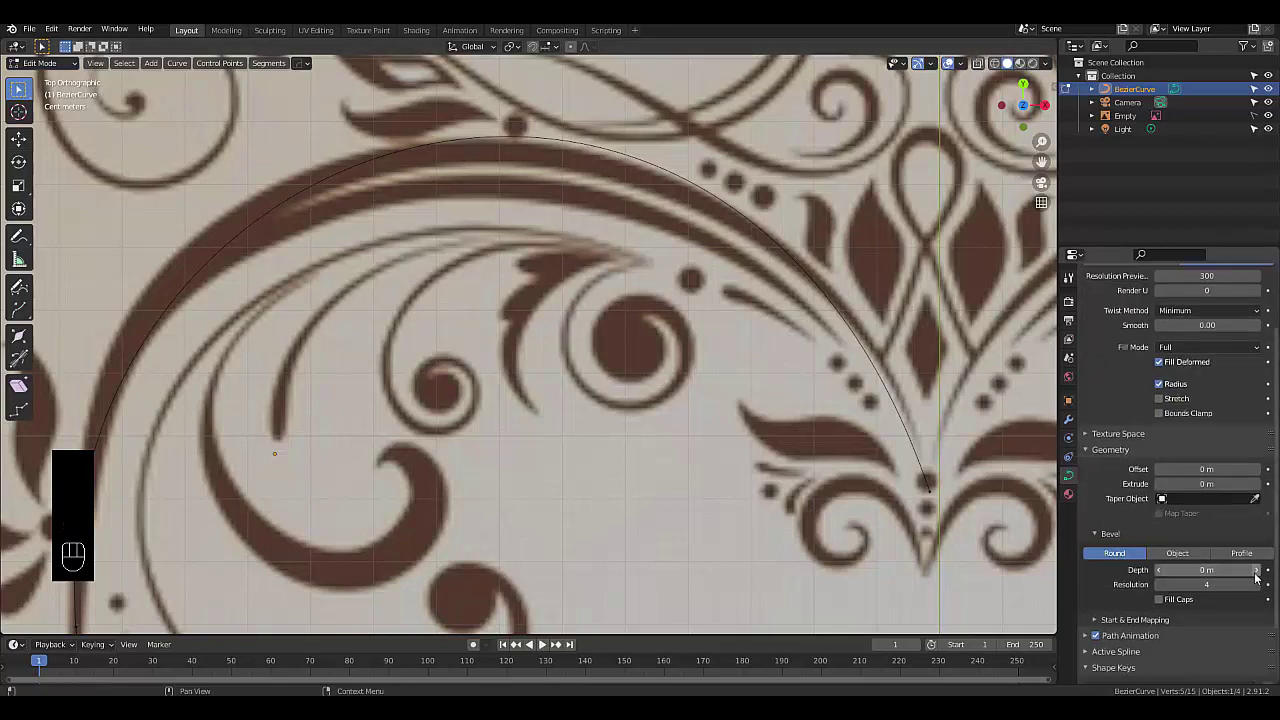
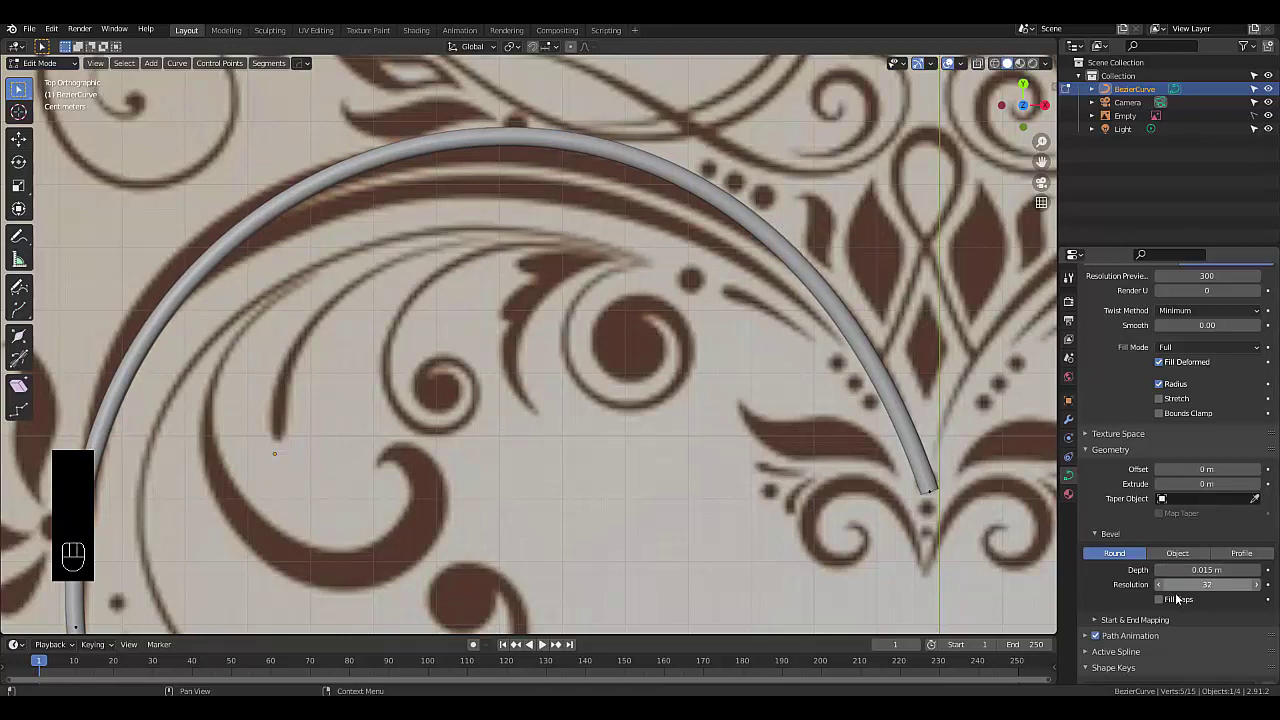
{"action": "left_click_drag", "start_coordinate": [1163, 606], "coordinate": [1069, 558]}
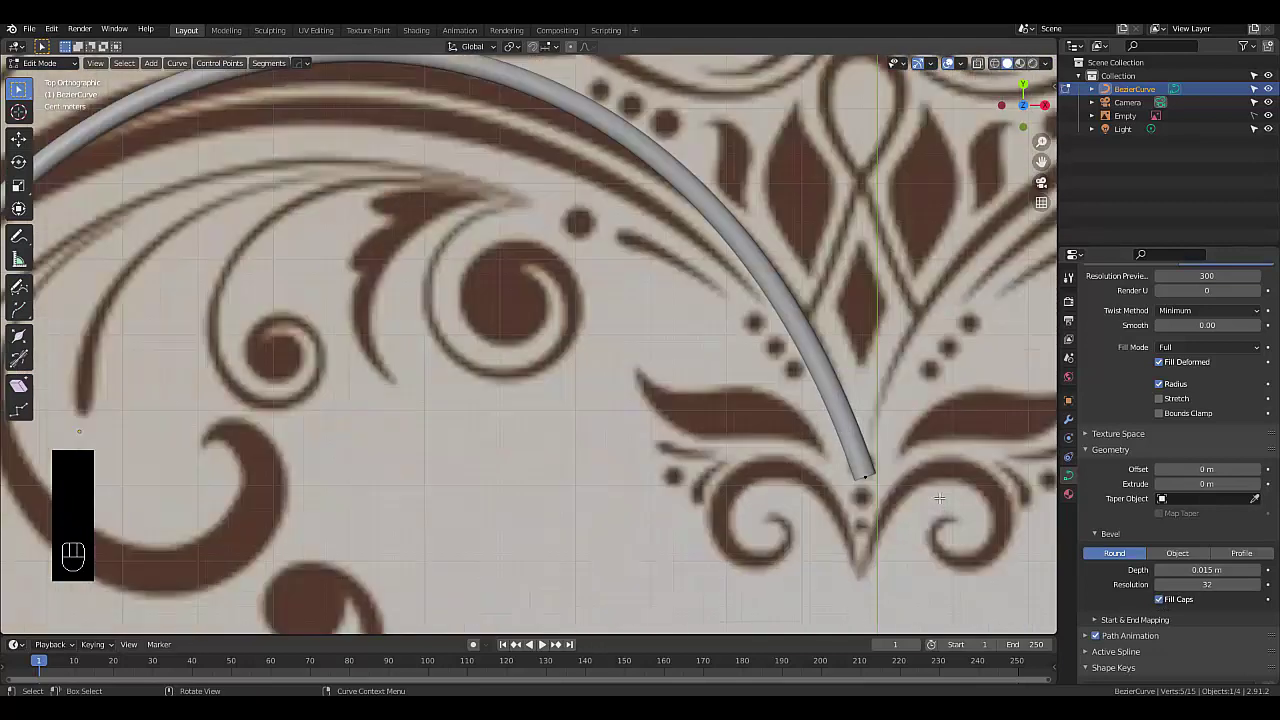
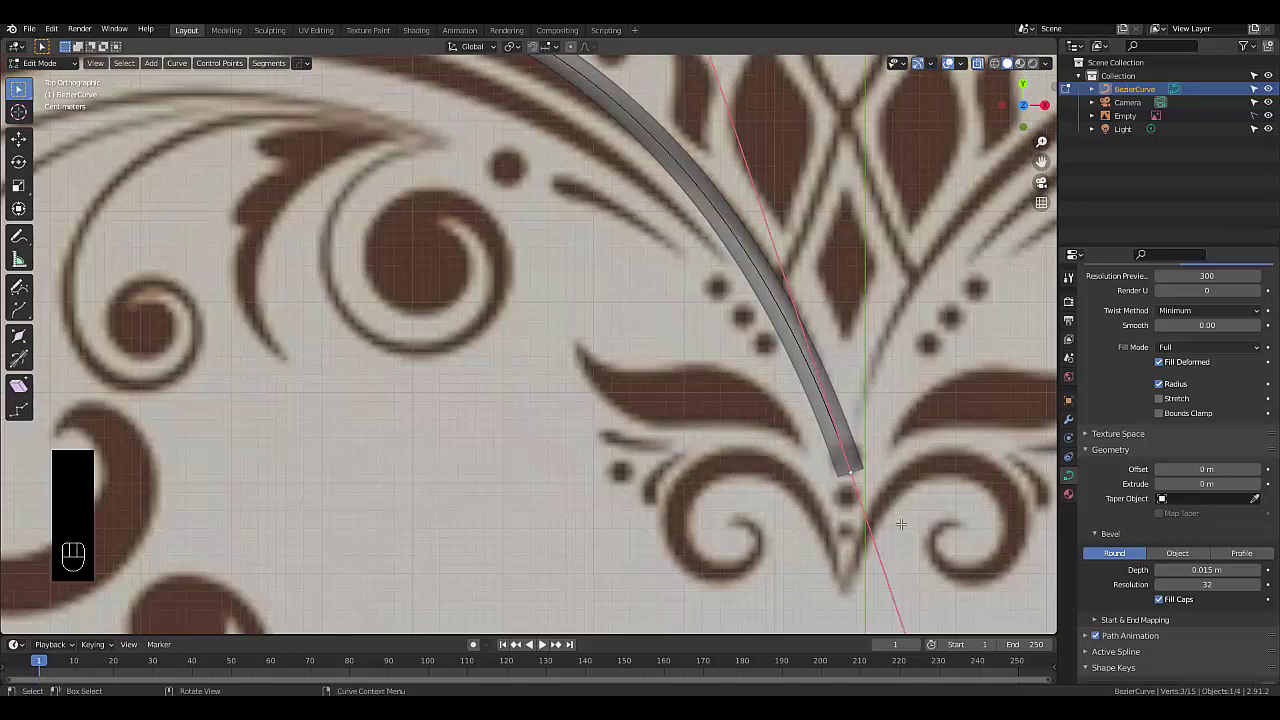
Shrink the curve radius at the tip point with Alt+S so the tube tapers toward the central motif
{"action": "key", "text": "alt+a"}
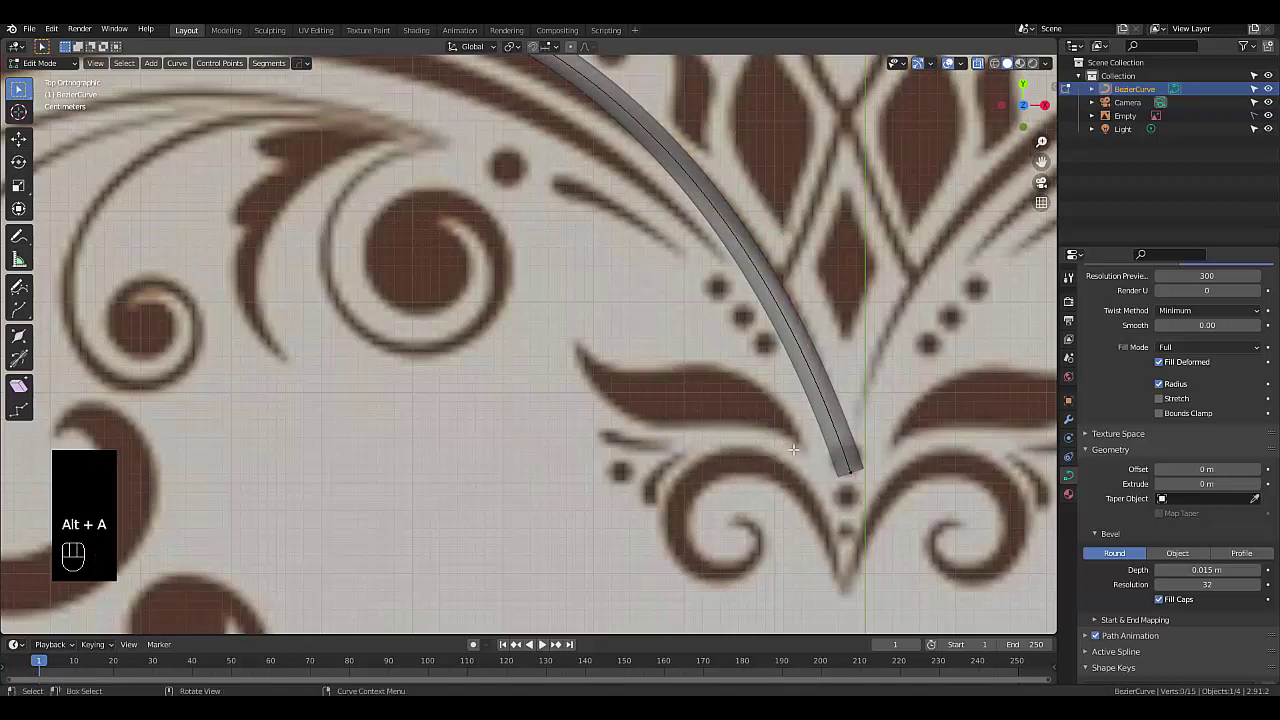
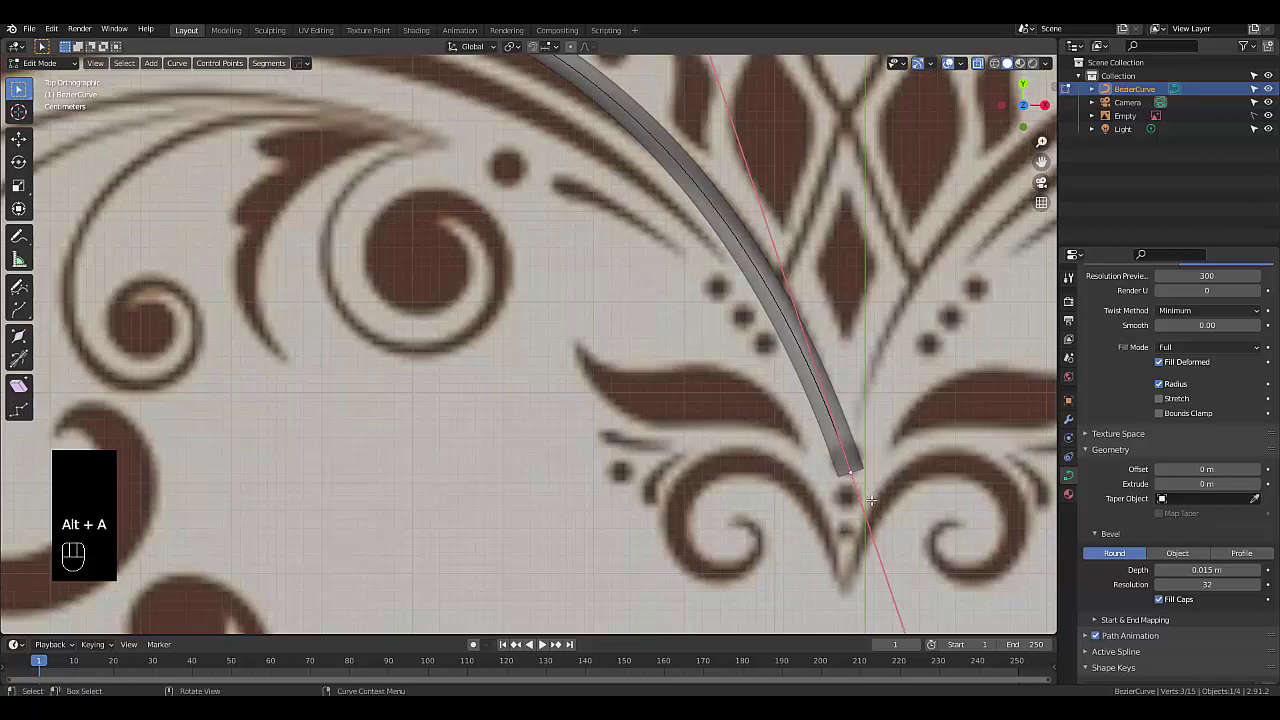
{"action": "key", "text": "ctrl+a"}
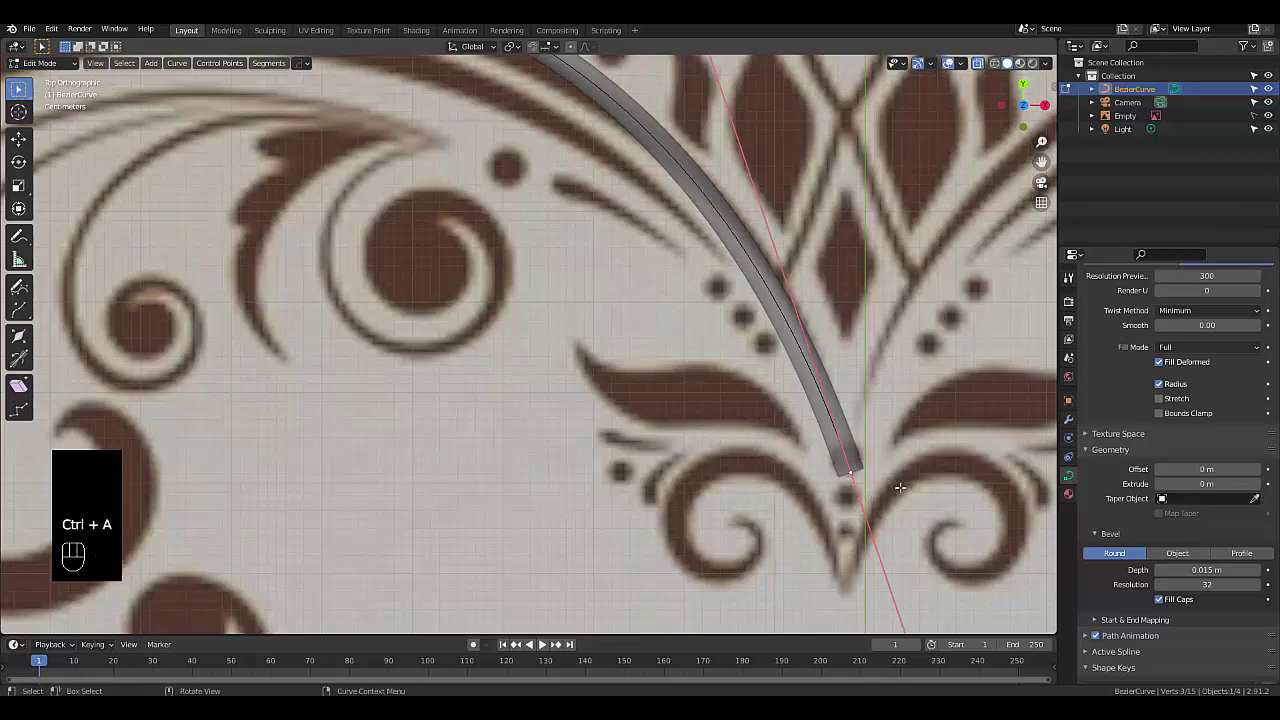
{"action": "key", "text": "alt+s"}
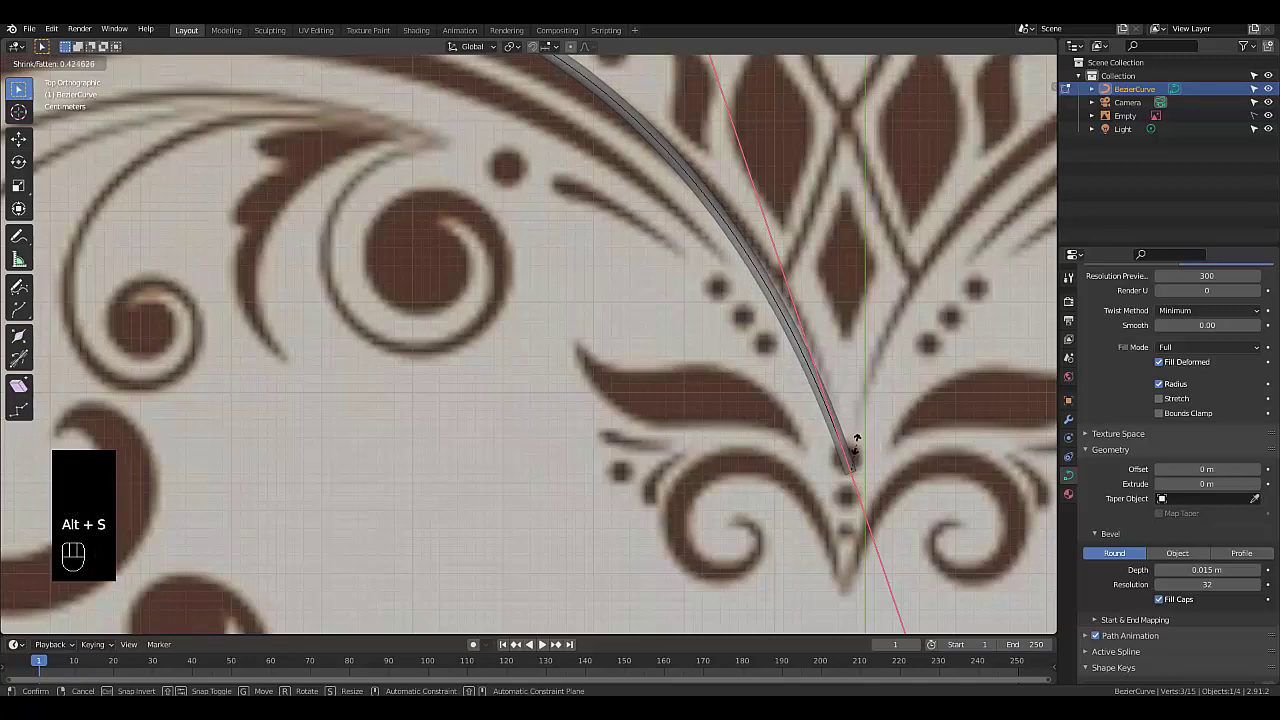
{"action": "key", "text": "g"}
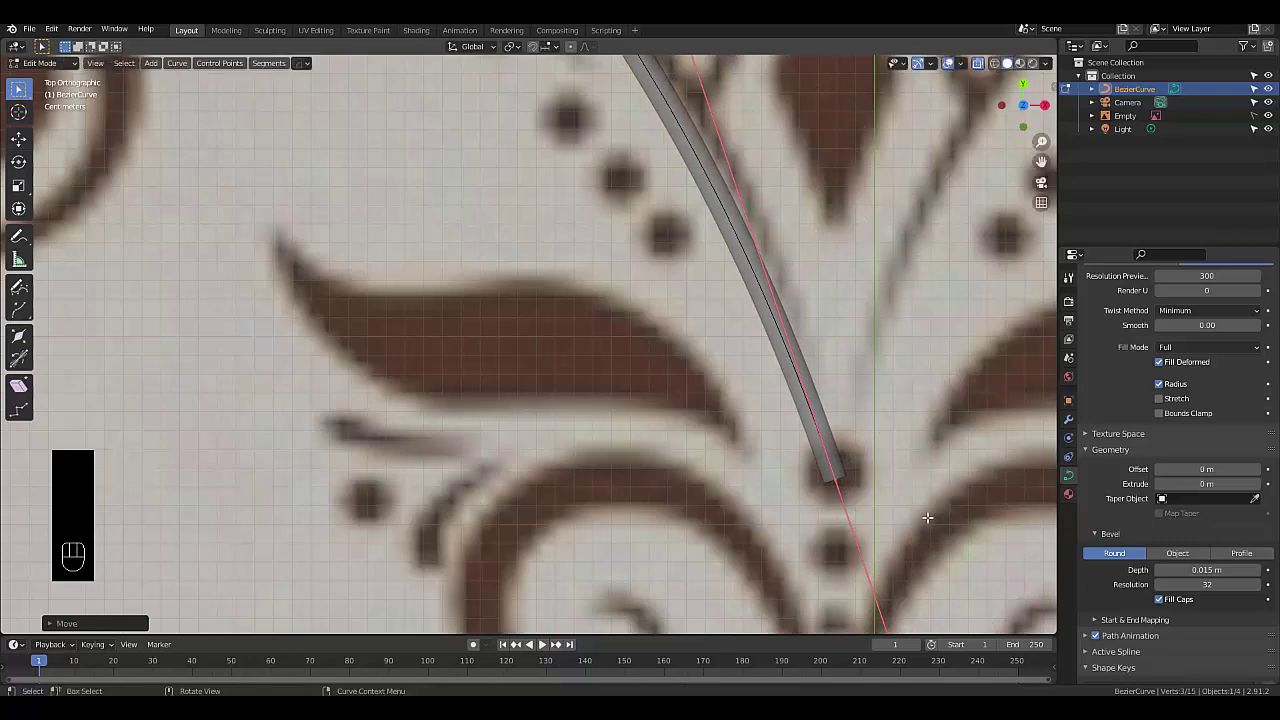
{"action": "key", "text": "alt+s"}
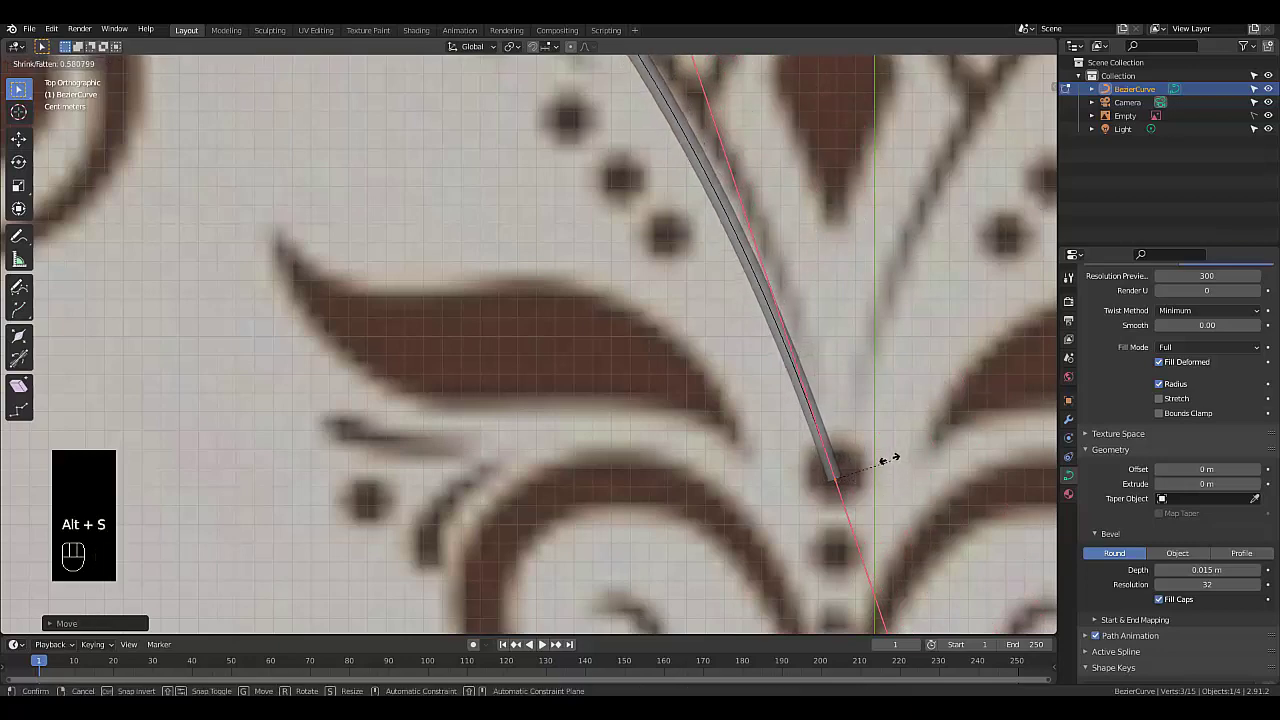
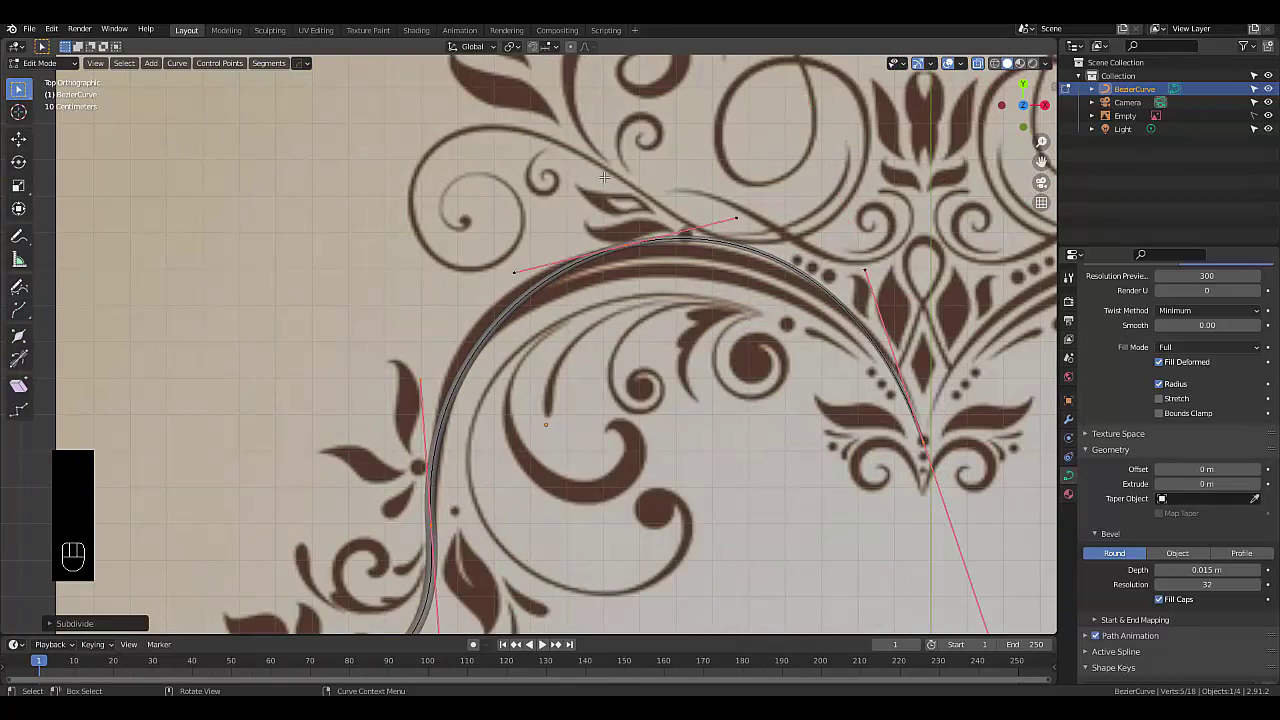
Thicken the tube at the top of the arc and thin it progressively down the stem to the curl's end
{"action": "left_click", "coordinate": [676, 276]}
{"action": "key", "text": "g"}
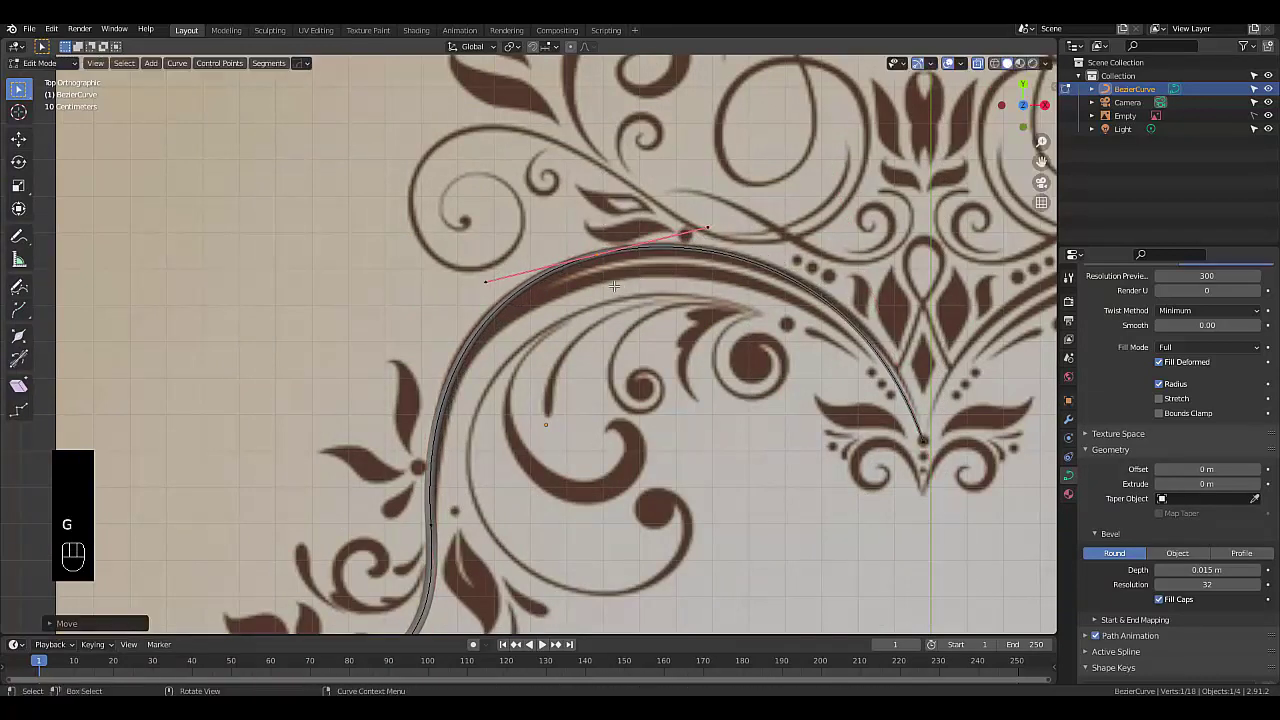
{"action": "key", "text": "g"}
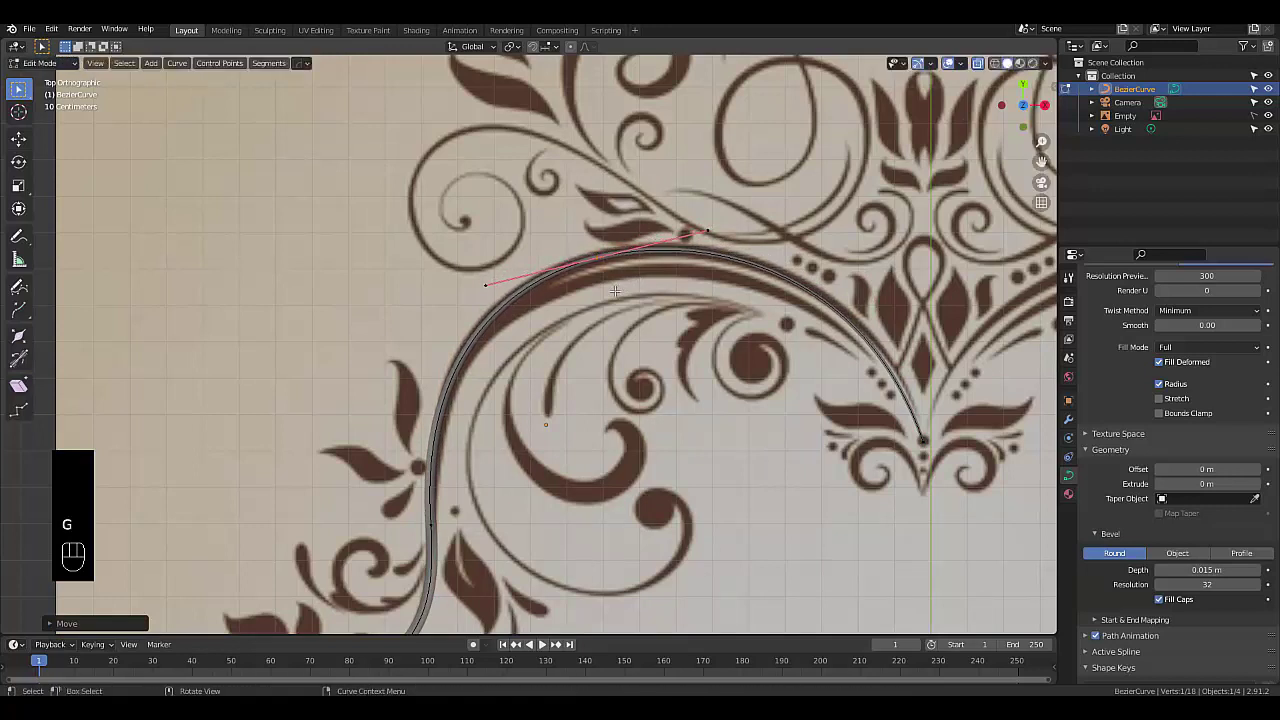
{"action": "key", "text": "alt+s"}
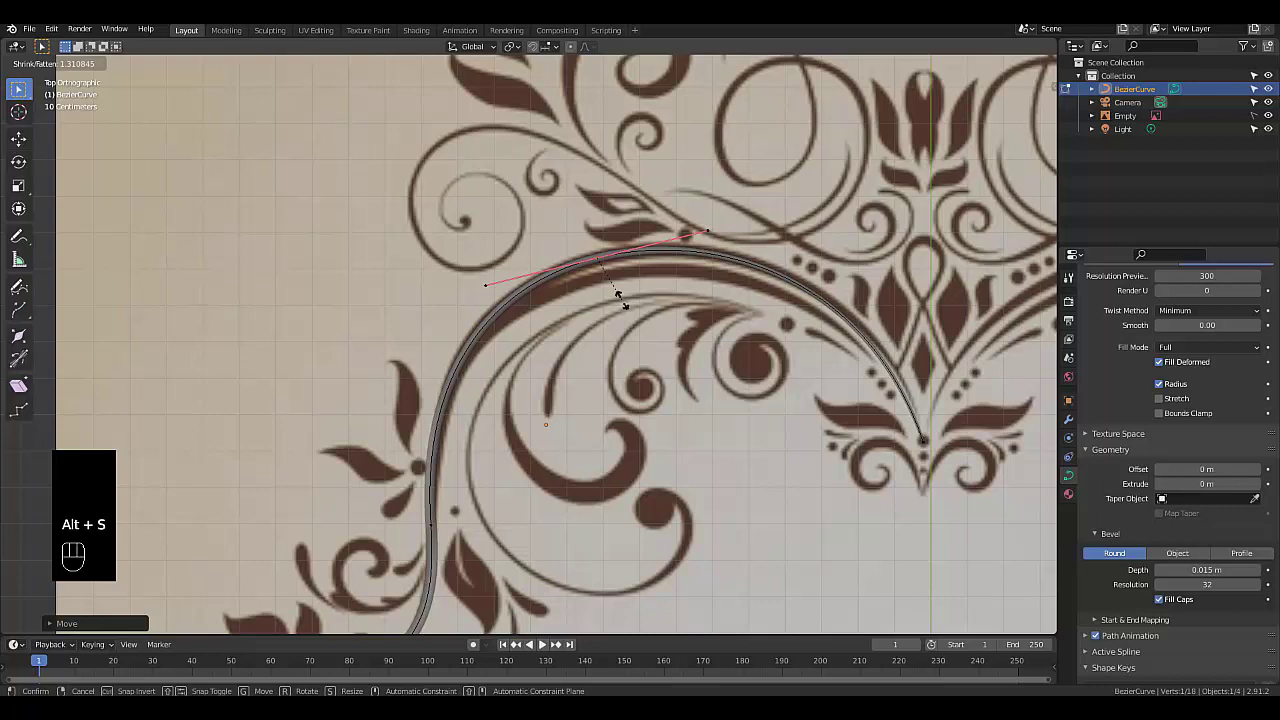
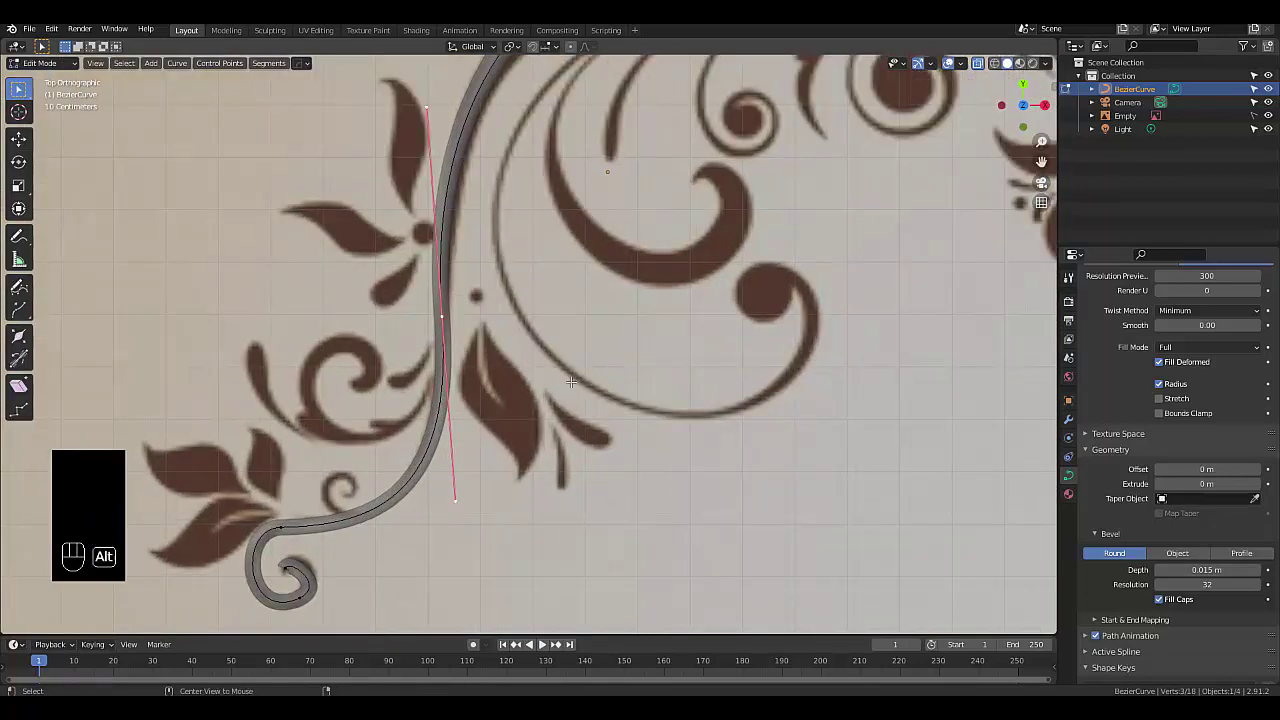
{"action": "key", "text": "alt+s"}
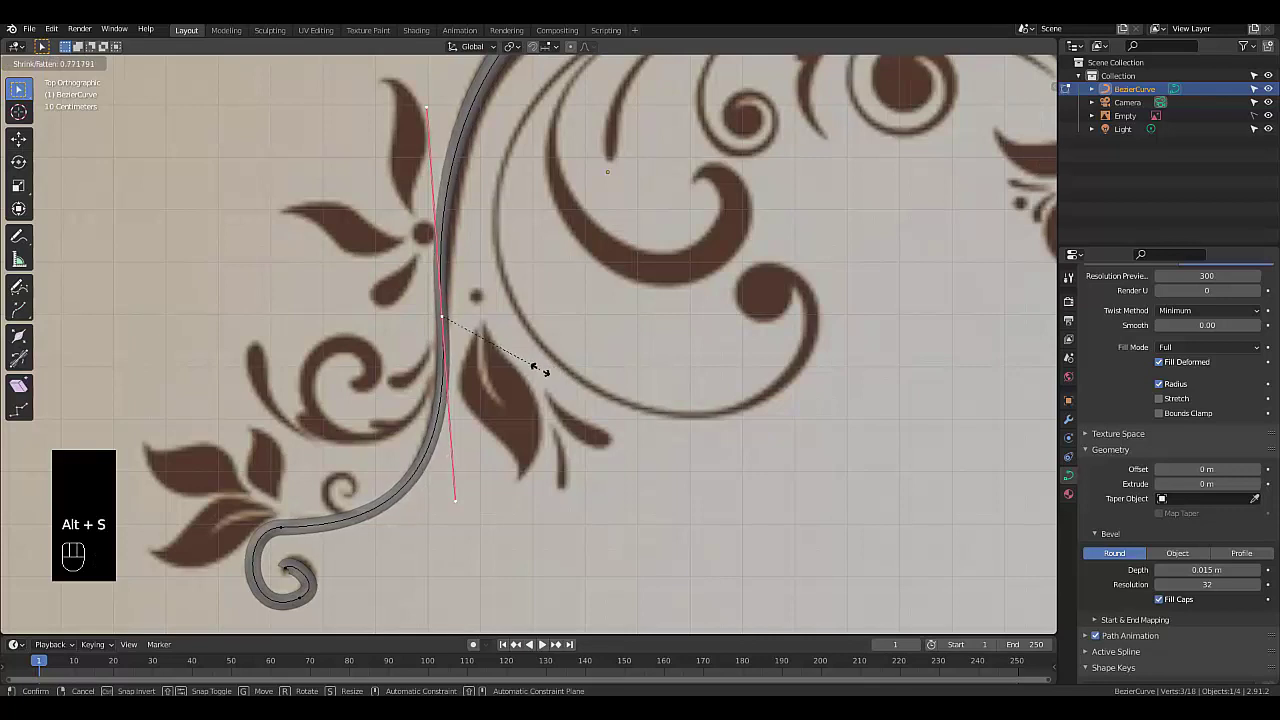
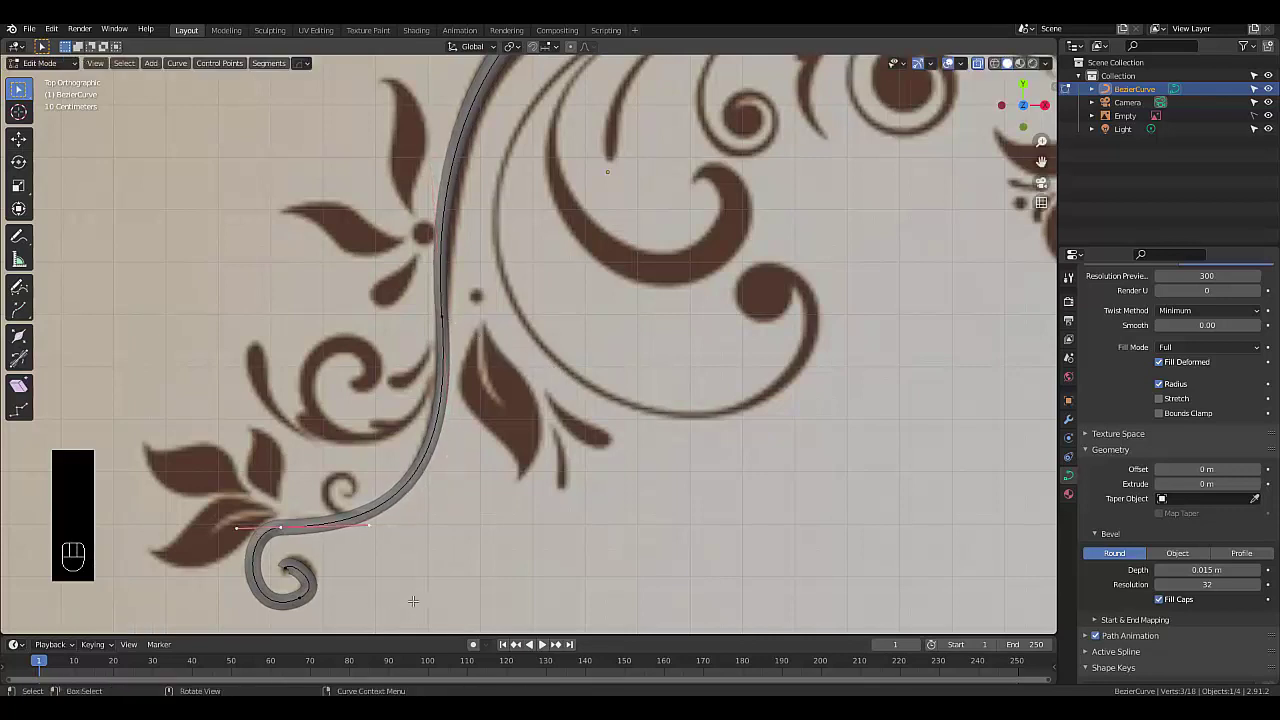
{"action": "key", "text": "alt+s"}
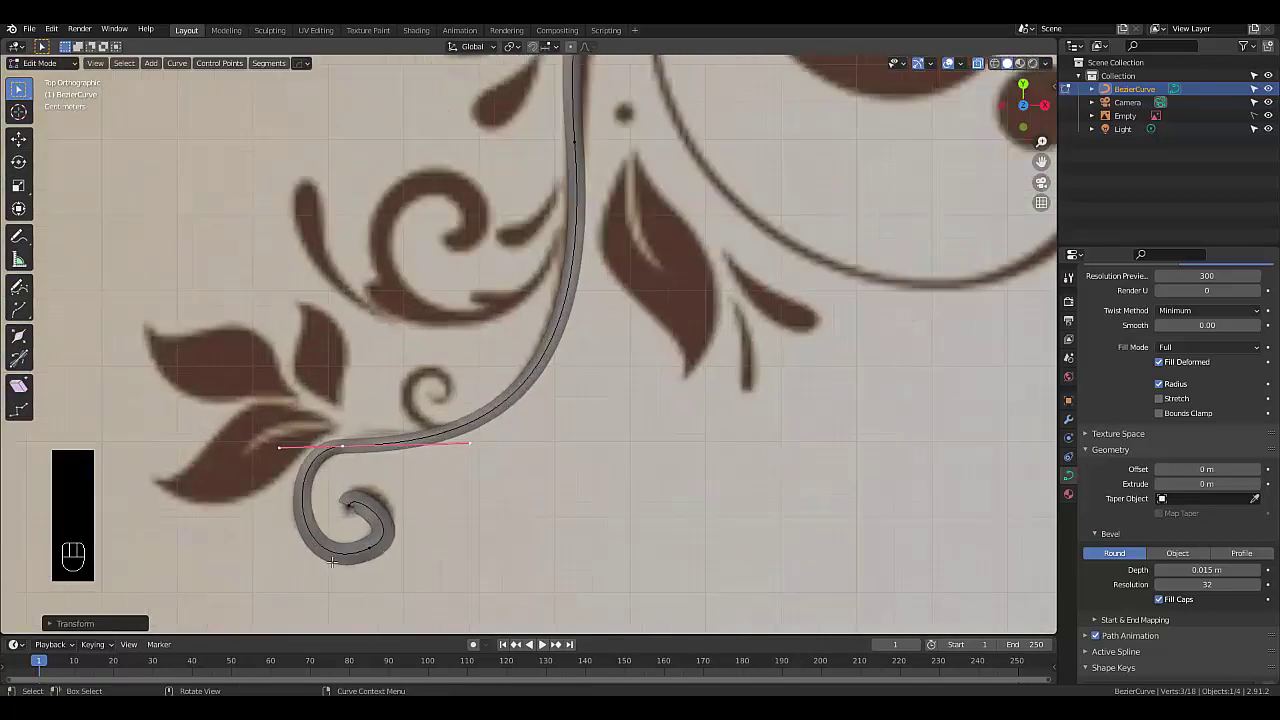
{"action": "key", "text": "alt+s"}
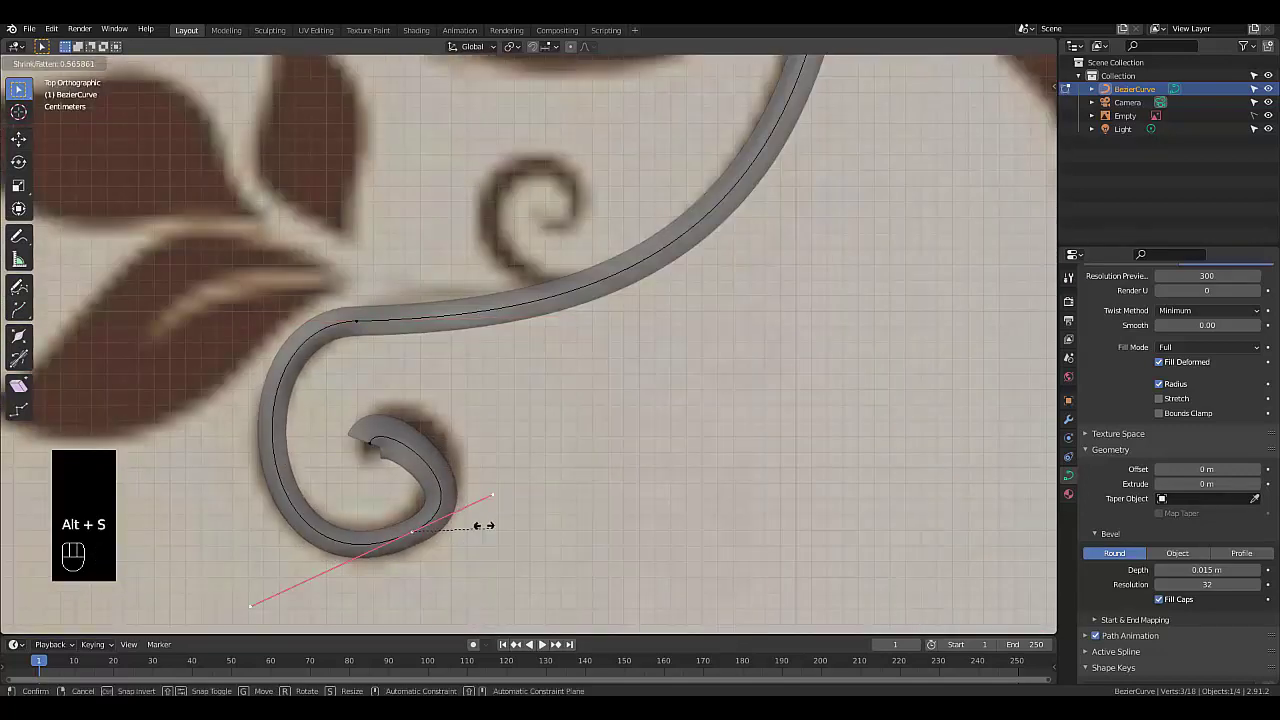
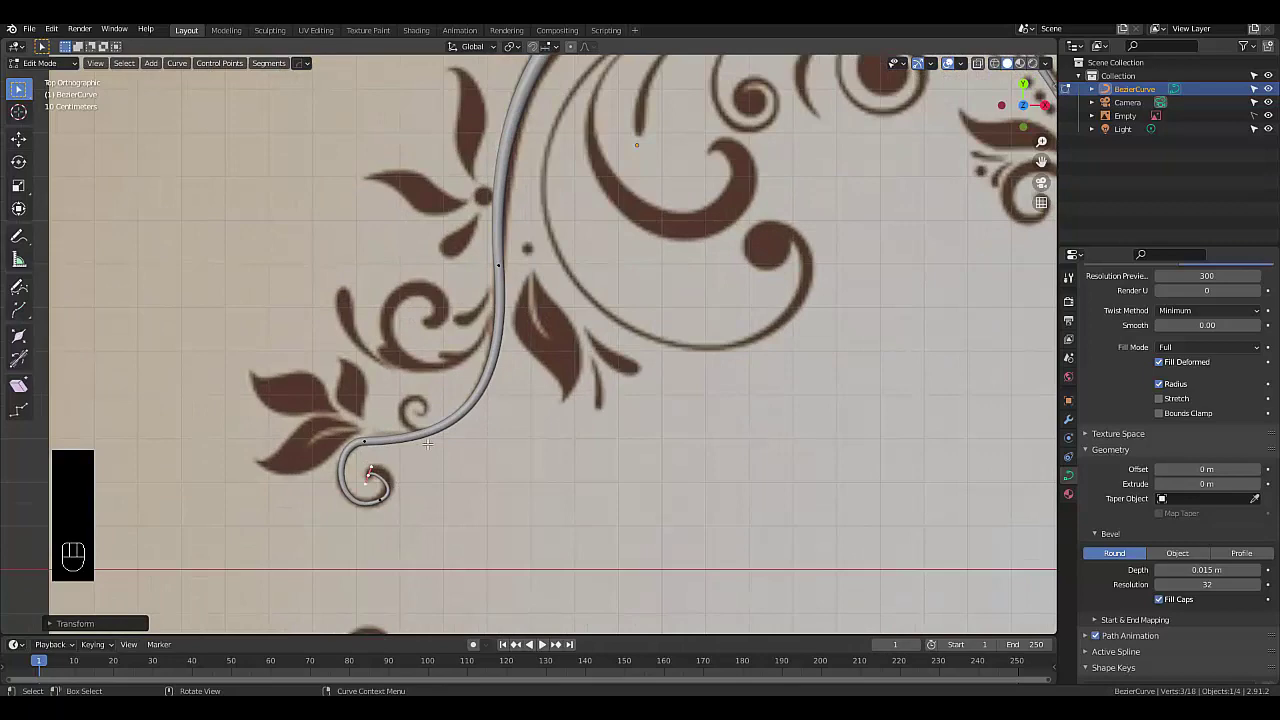
Switch the bevel to Profile mode and drag the profile widget points into an S-shaped moulding
{"action": "left_click", "coordinate": [1261, 560]}
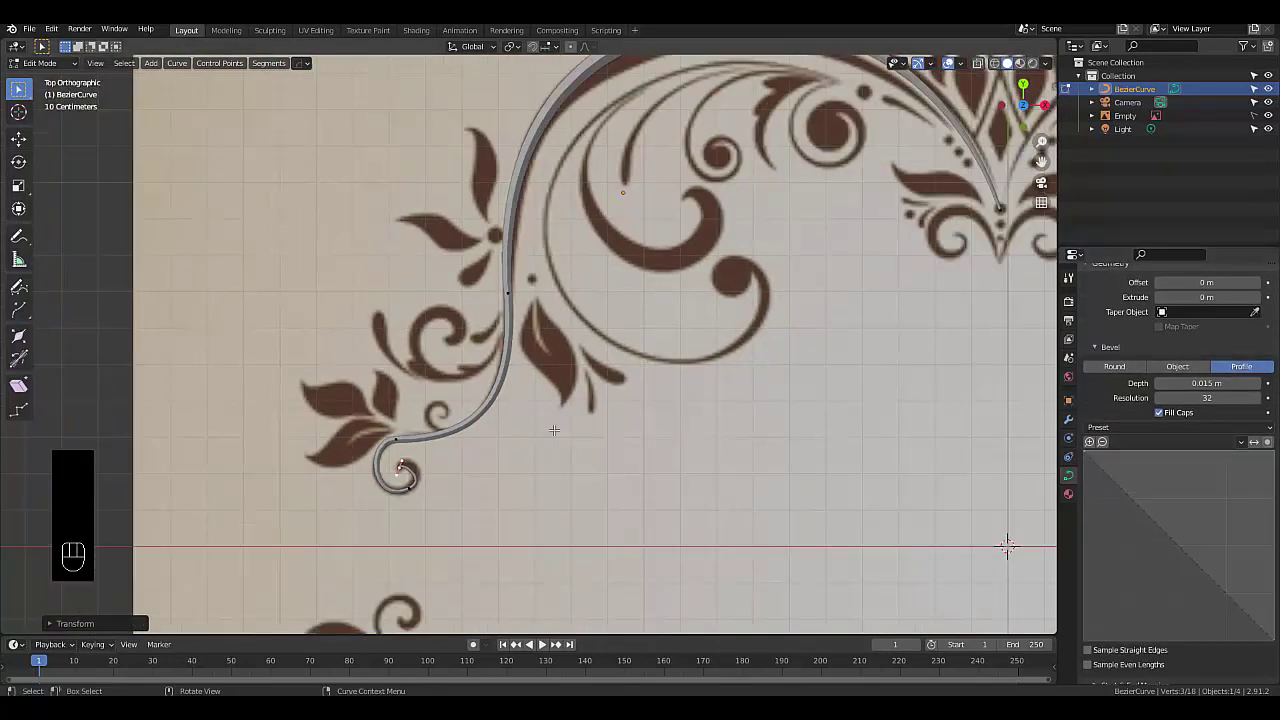
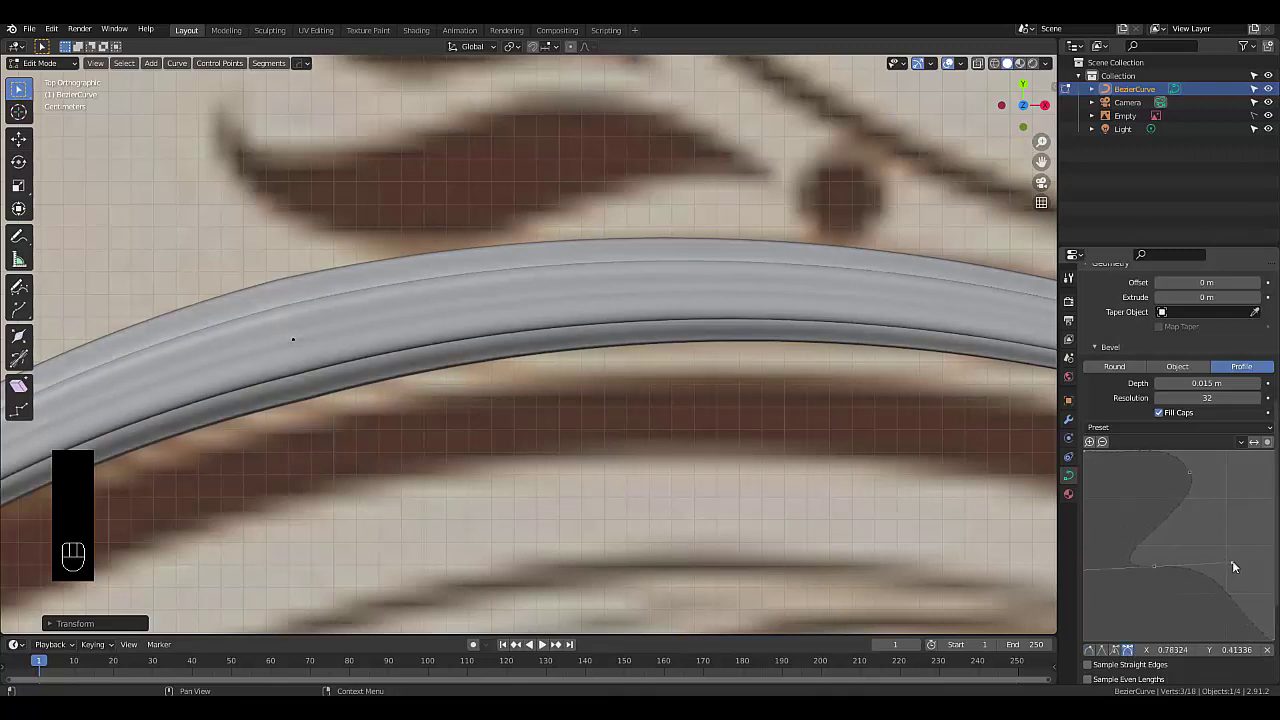
{"action": "left_click_drag", "start_coordinate": [1193, 483], "coordinate": [1192, 506]}
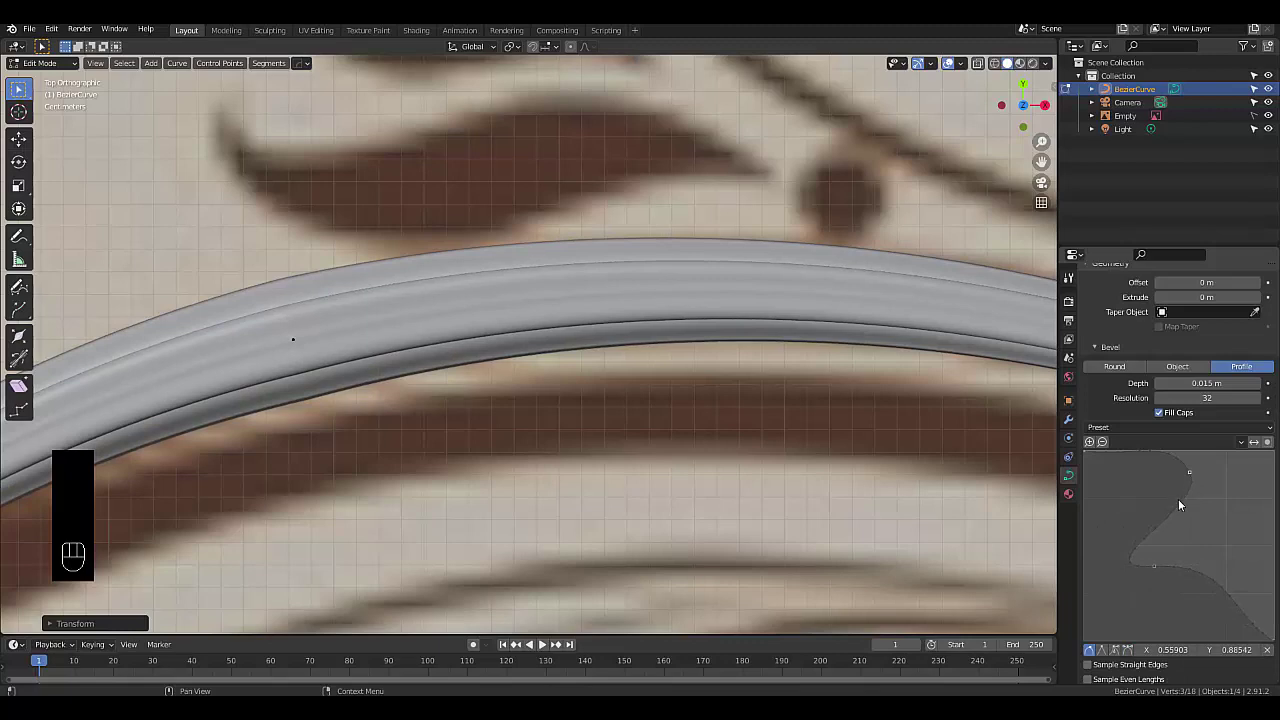
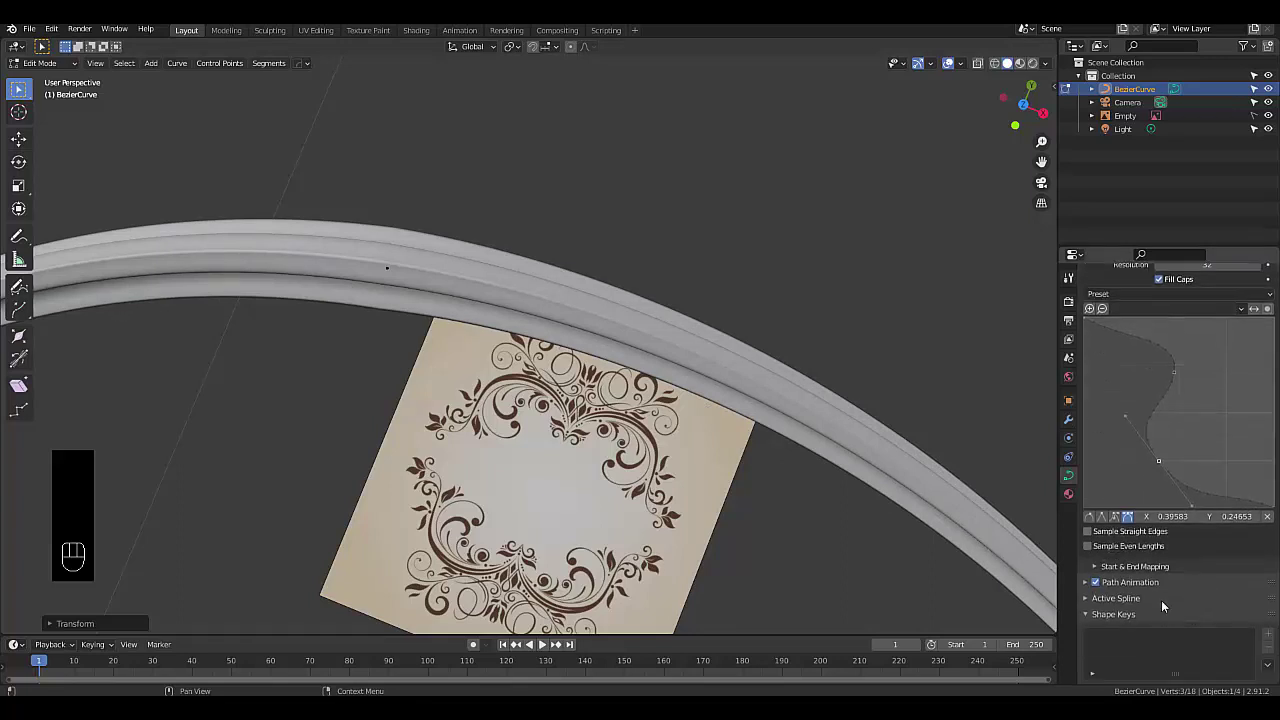
Enable straight-edge sampling and cycle the profile presets, settling on the Crown Molding cross-section
{"action": "left_click", "coordinate": [1091, 537]}
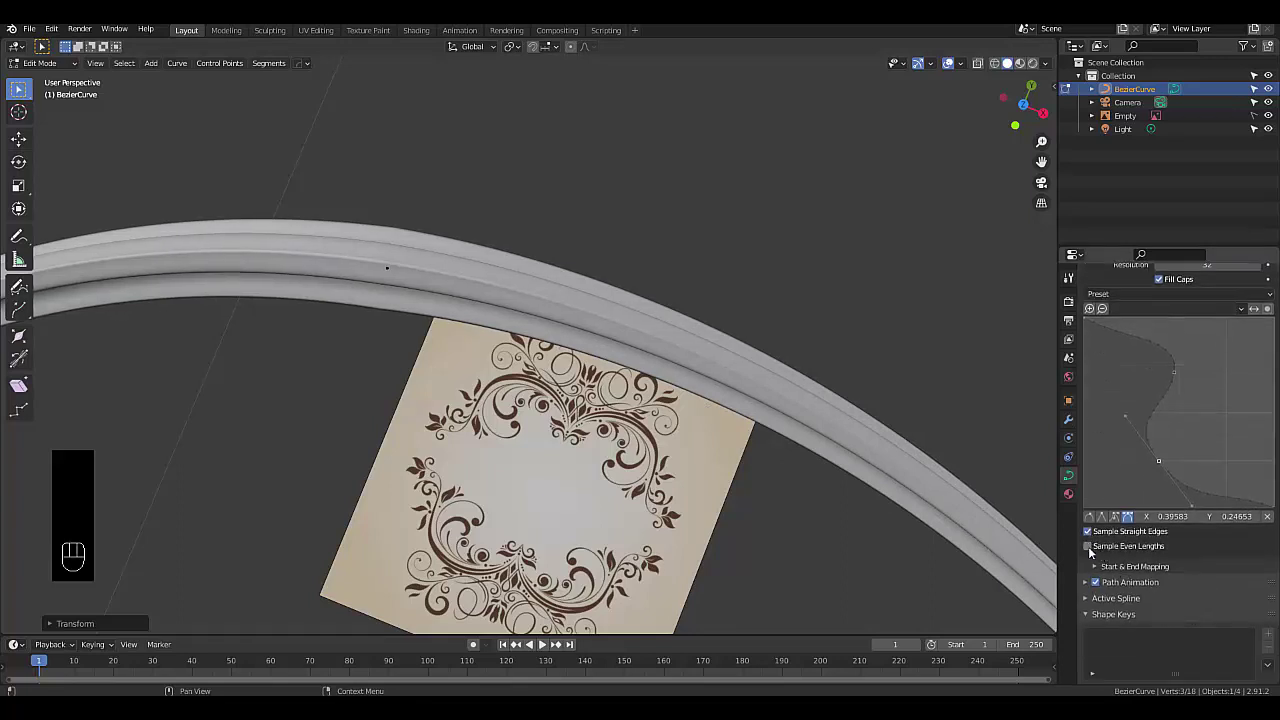
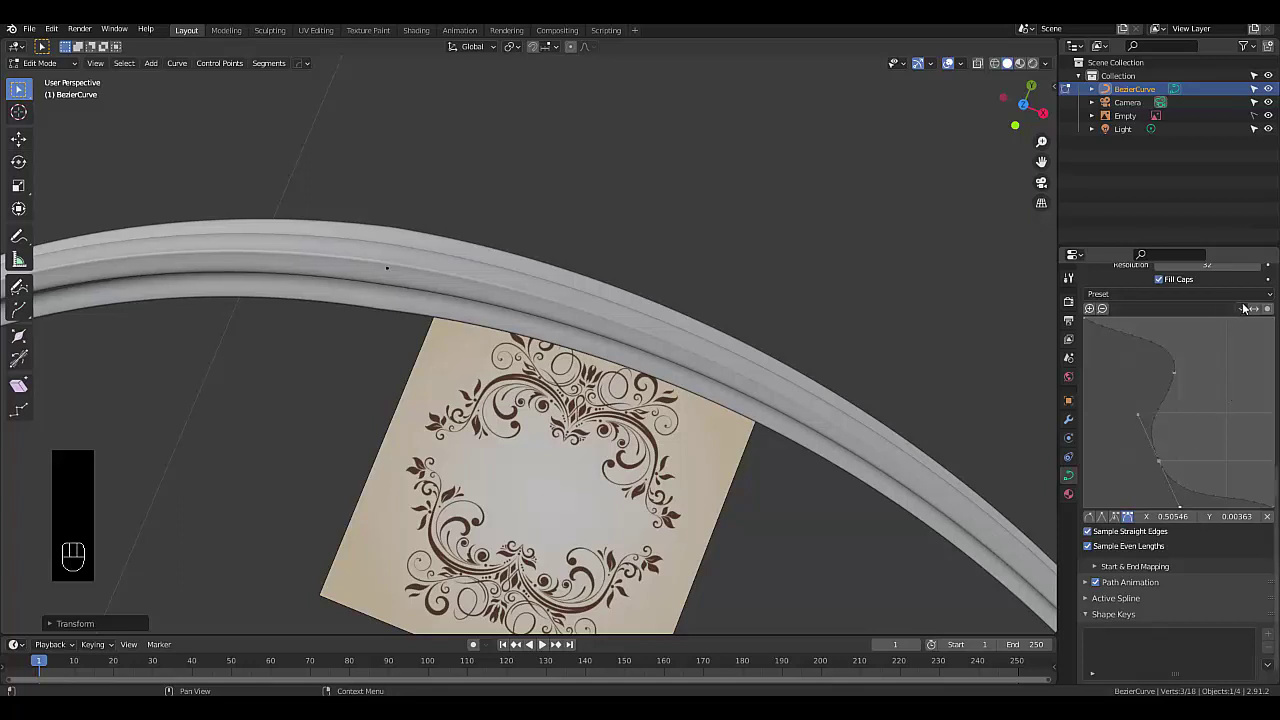
{"action": "left_click", "coordinate": [1254, 316]}
{"action": "left_click", "coordinate": [1254, 316]}
{"action": "left_click", "coordinate": [1254, 316]}
{"action": "left_click", "coordinate": [1256, 315]}
{"action": "left_click", "coordinate": [1256, 315]}
{"action": "left_click", "coordinate": [1256, 315]}
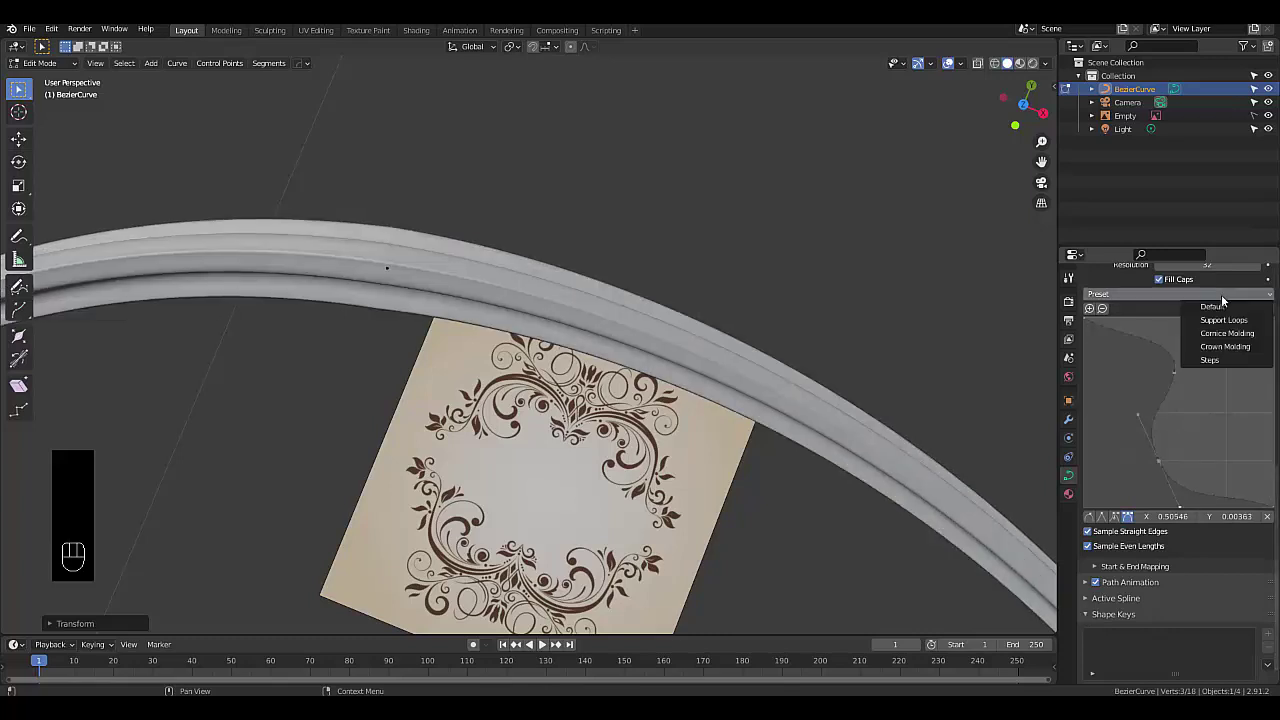
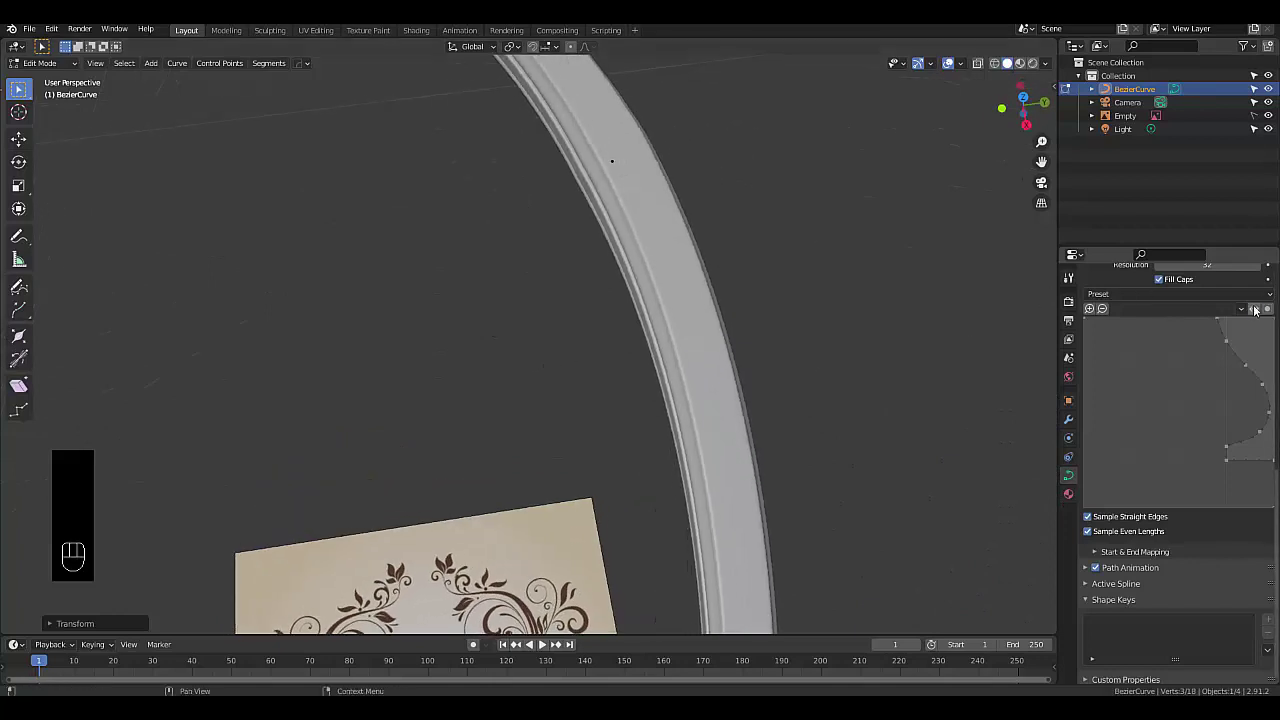
{"action": "left_click", "coordinate": [1256, 310]}
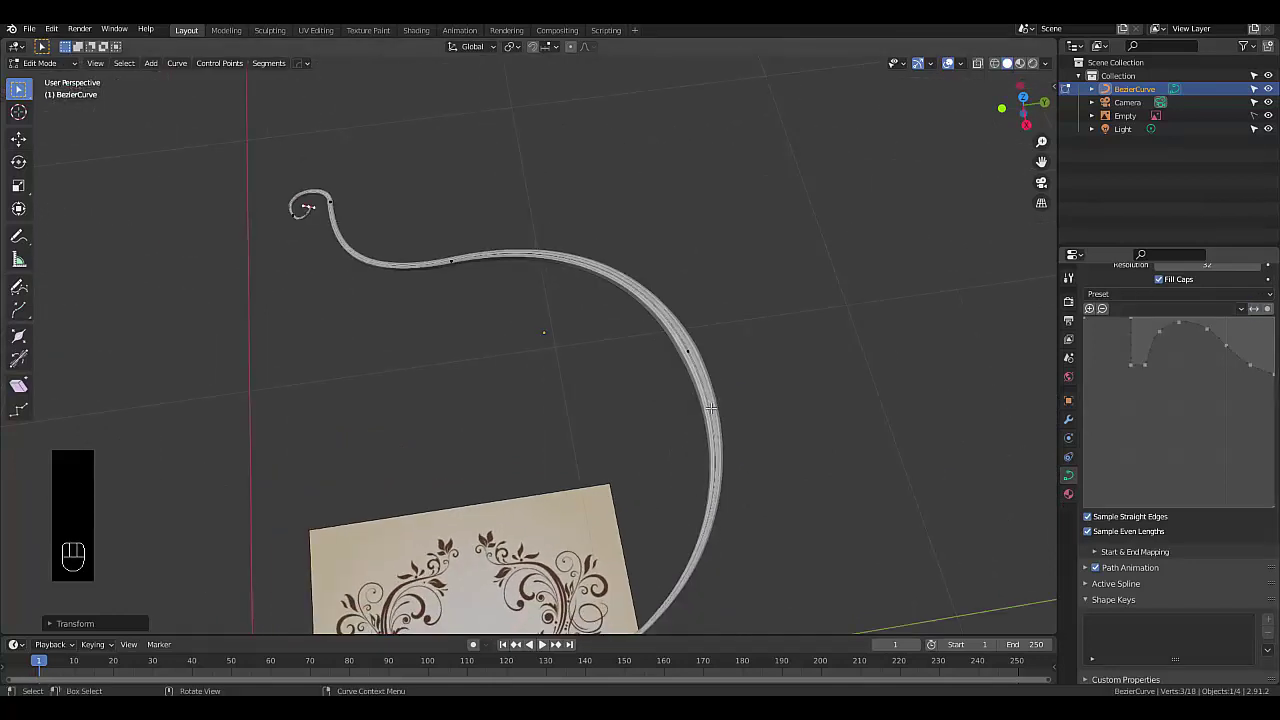
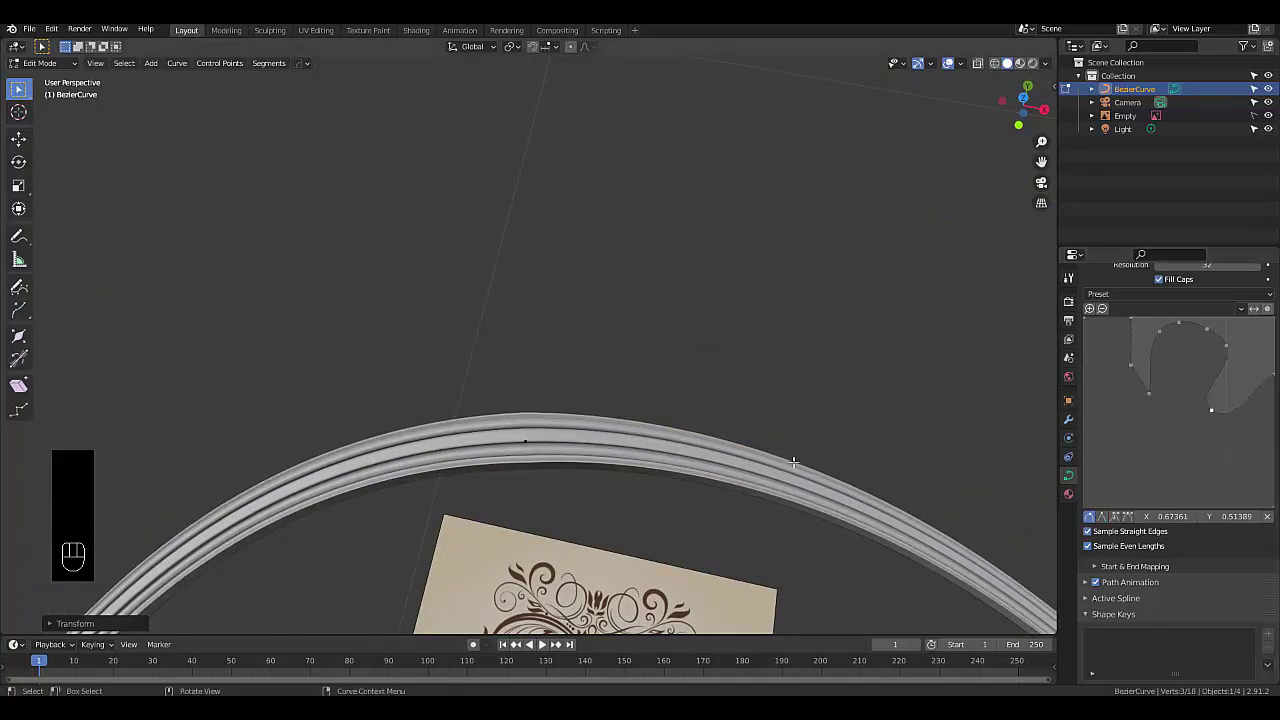
From top view, try the stepped and rounded moulding presets on the bevel profile, flipping the stepped one
{"action": "key", "text": "KP_7"}
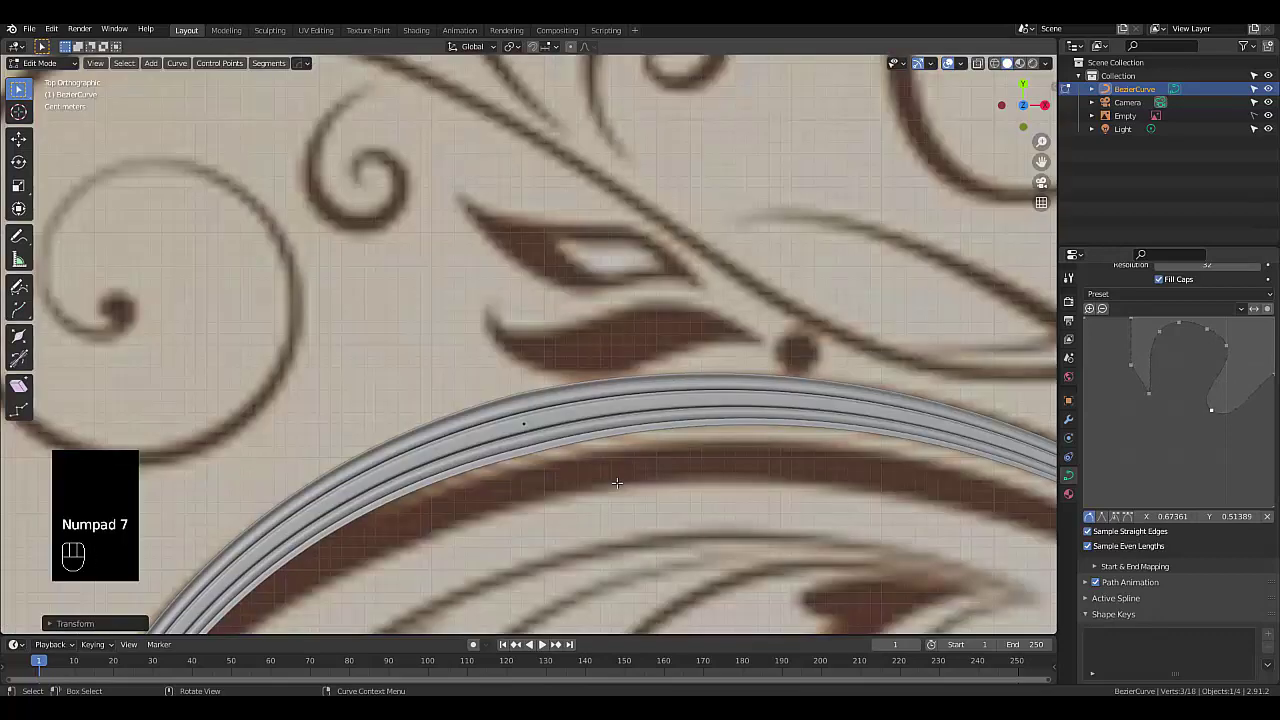
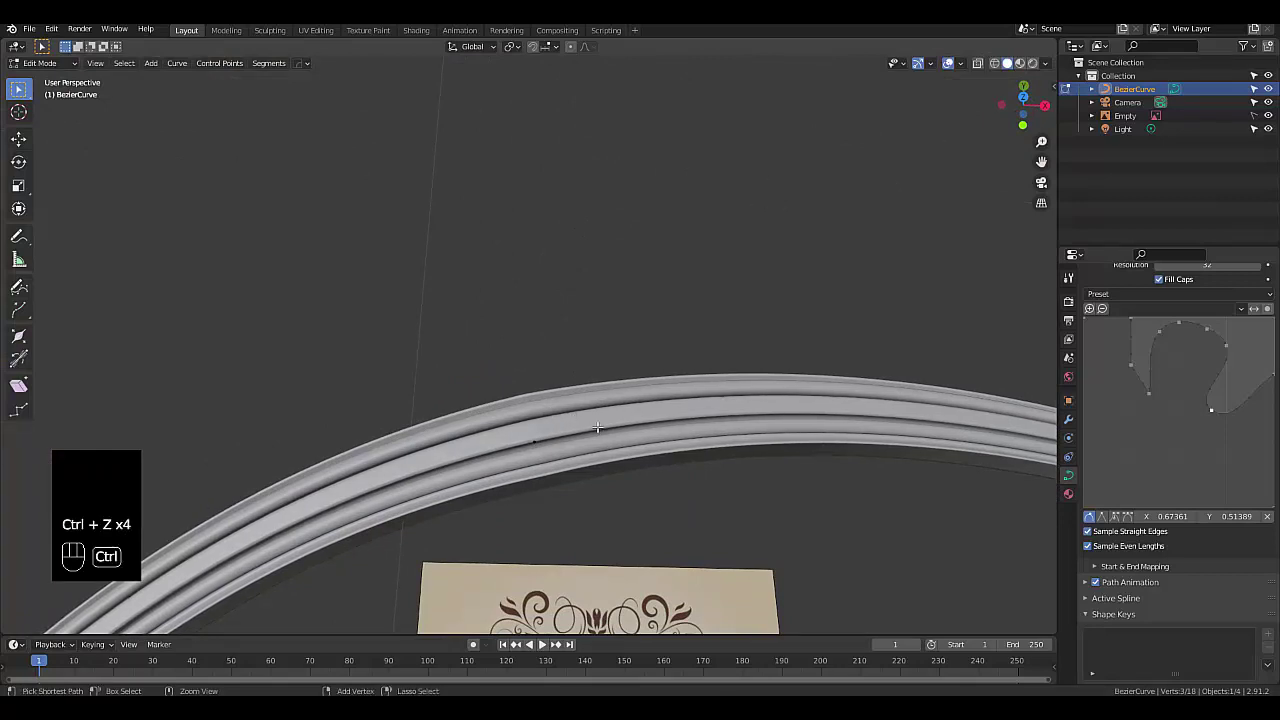
{"action": "left_click_drag", "start_coordinate": [1166, 299], "coordinate": [1205, 305]}
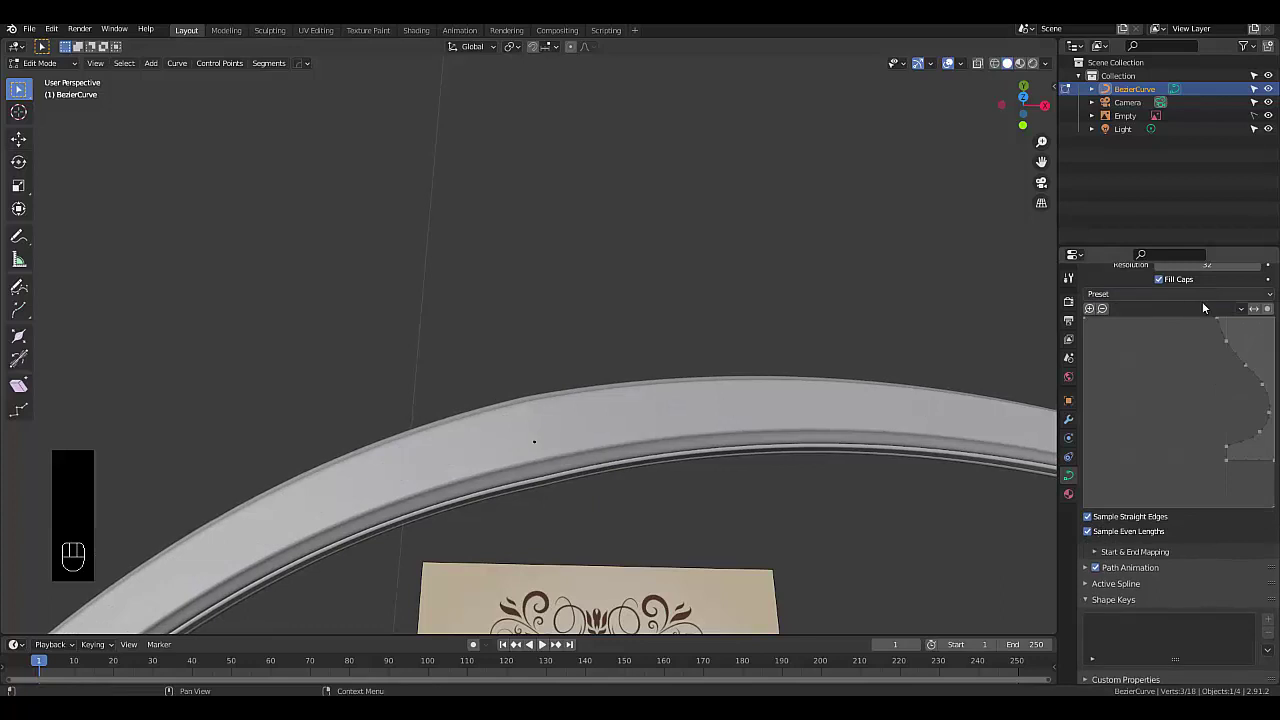
{"action": "left_click", "coordinate": [1258, 313]}
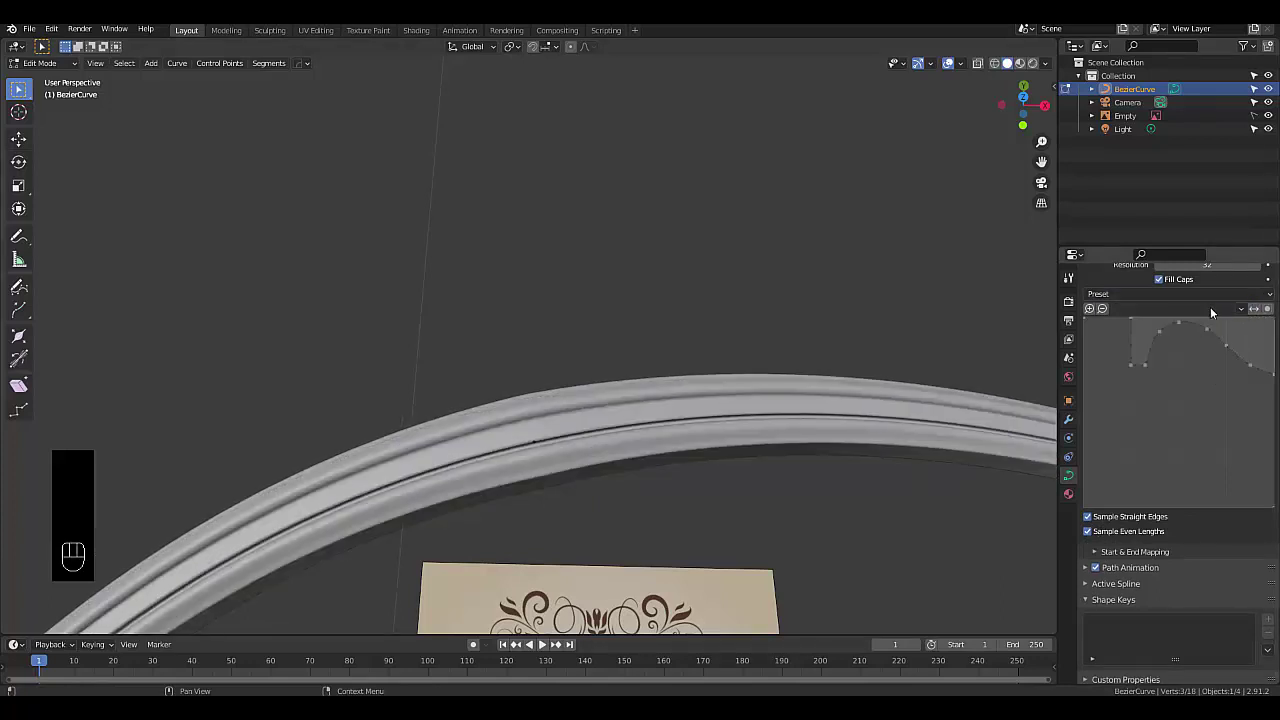
{"action": "key", "text": "KP_7"}
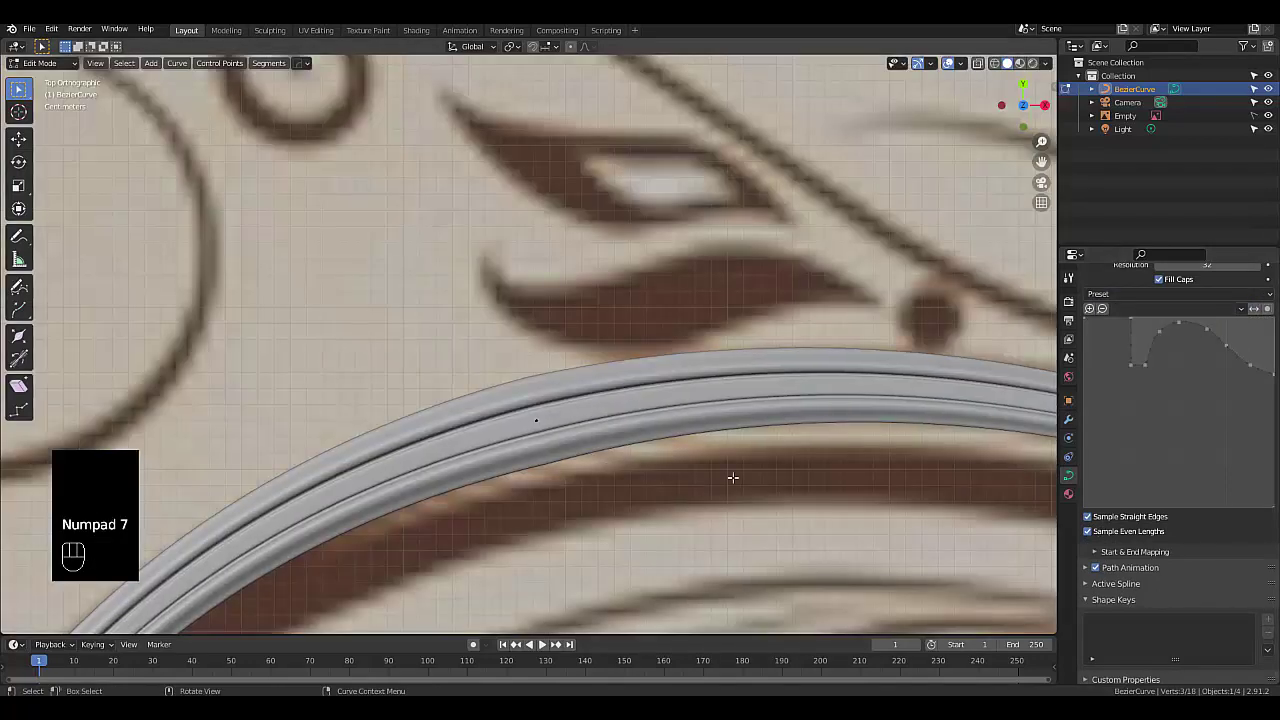
{"action": "left_click_drag", "start_coordinate": [1148, 297], "coordinate": [1209, 335]}
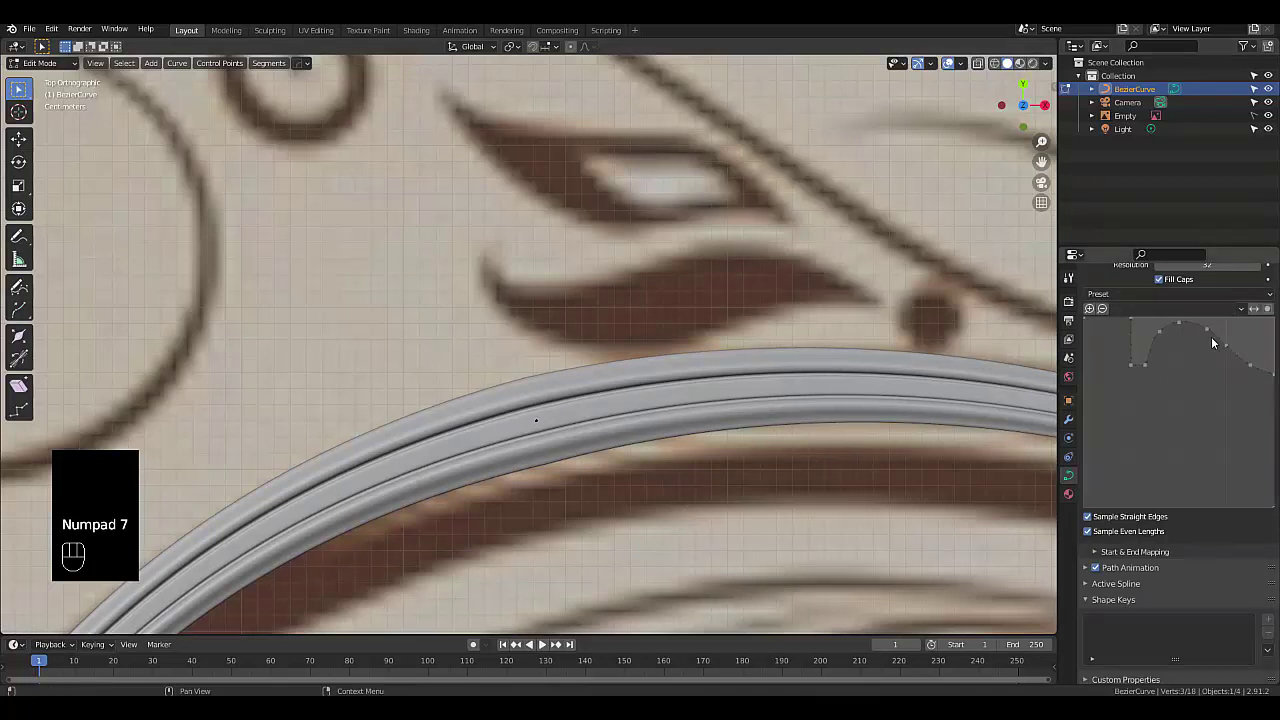
{"action": "left_click_drag", "start_coordinate": [1199, 297], "coordinate": [1222, 339]}
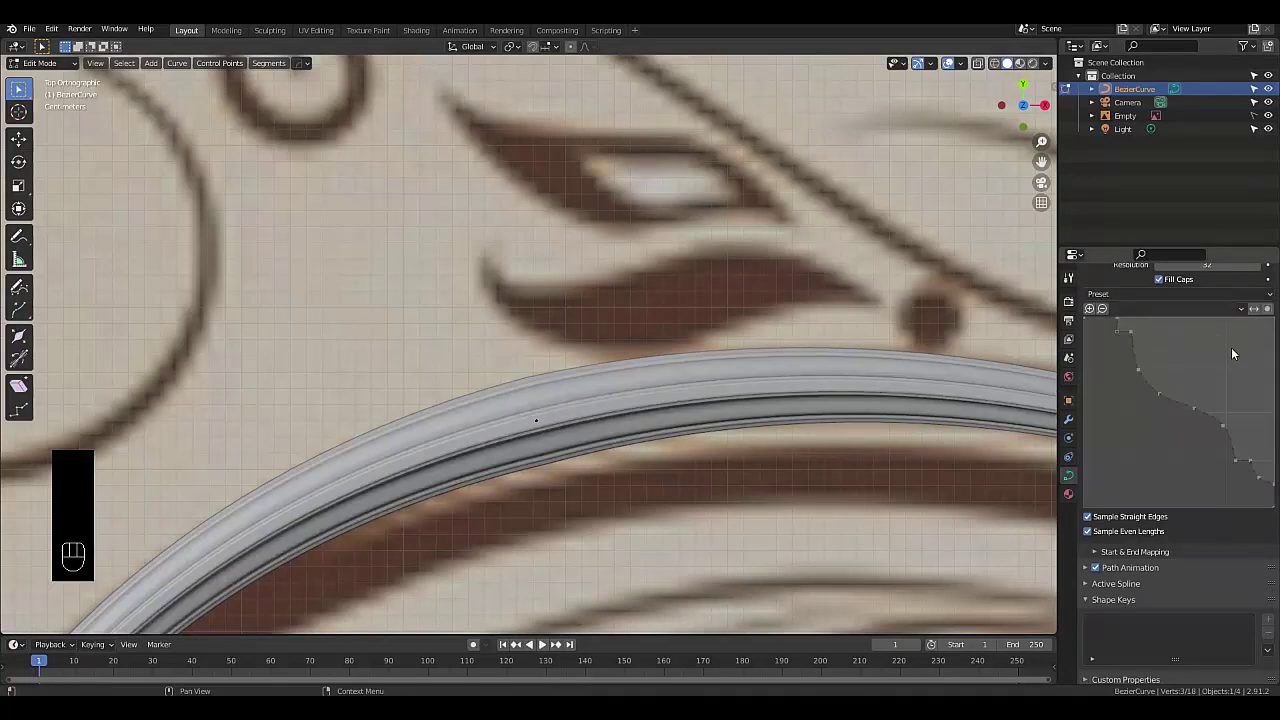
{"action": "left_click", "coordinate": [1262, 314]}
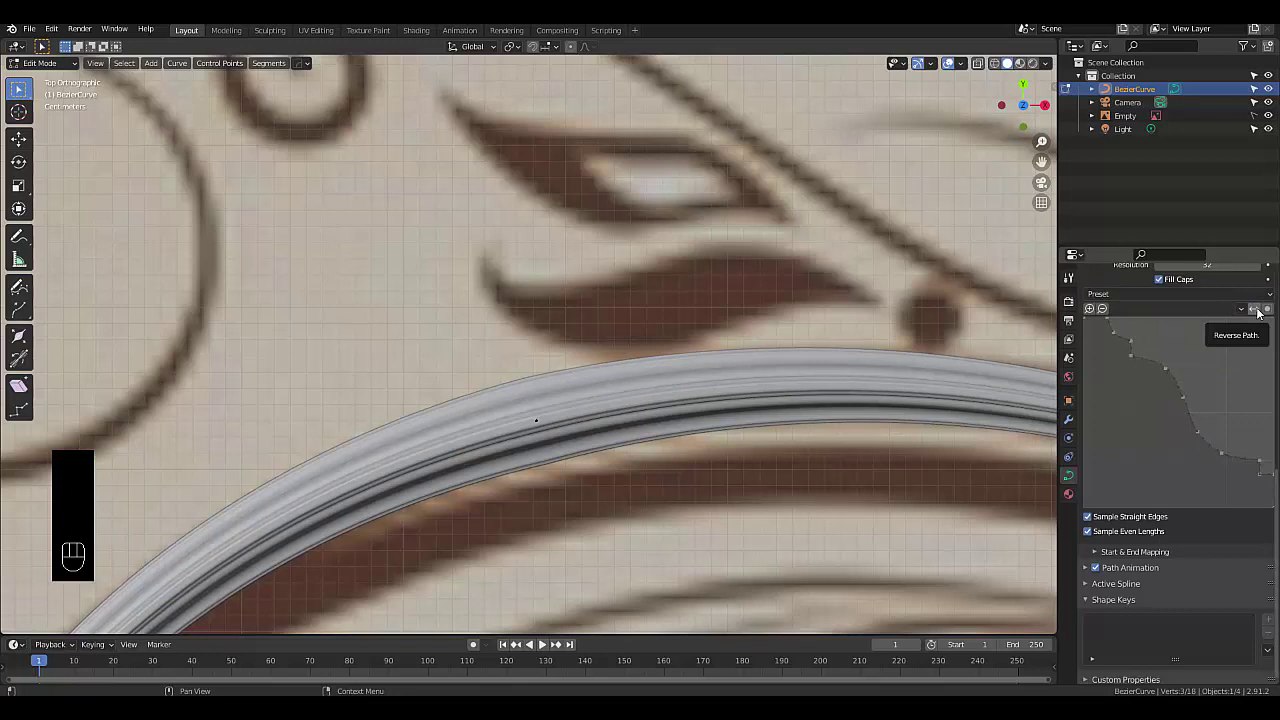
{"action": "left_click_drag", "start_coordinate": [1208, 303], "coordinate": [1223, 323]}
{"action": "left_click", "coordinate": [1259, 311]}
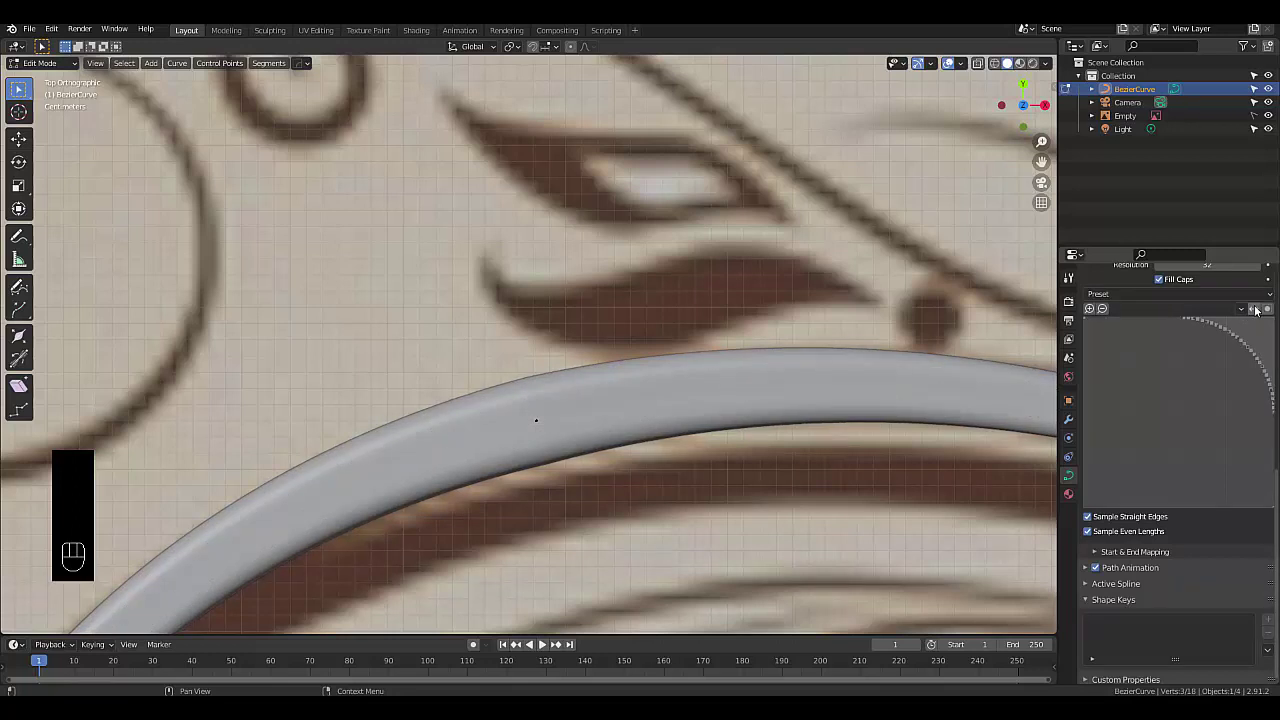
Apply the ridged moulding preset and drag its left profile points down to cut a deeper groove
{"action": "left_click", "coordinate": [1259, 311]}
{"action": "left_click_drag", "start_coordinate": [1229, 302], "coordinate": [1239, 359]}
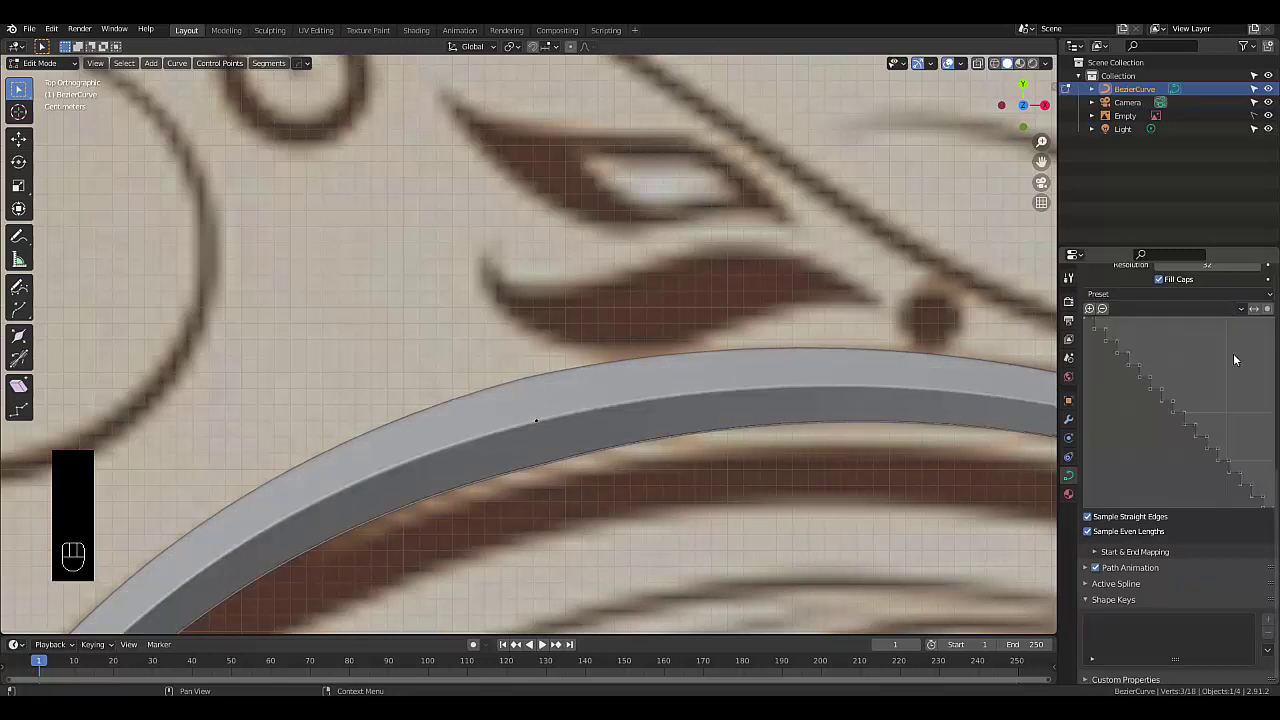
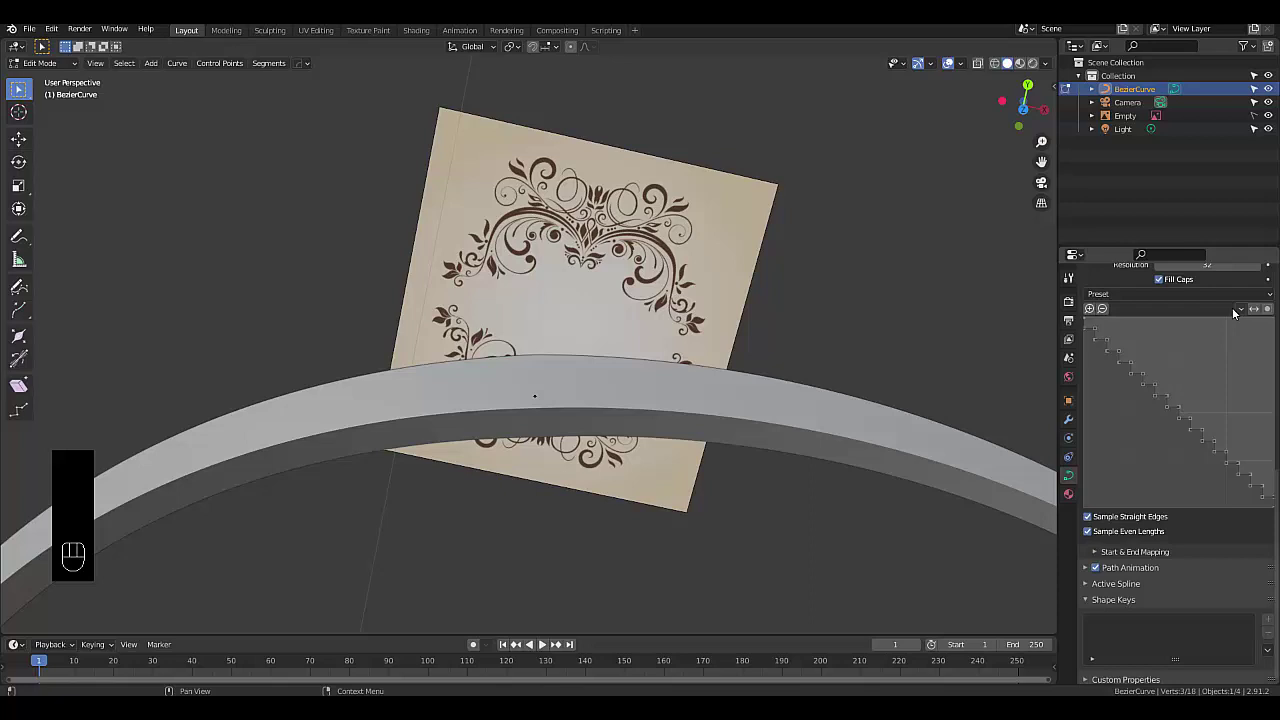
{"action": "left_click_drag", "start_coordinate": [1200, 302], "coordinate": [1212, 347]}
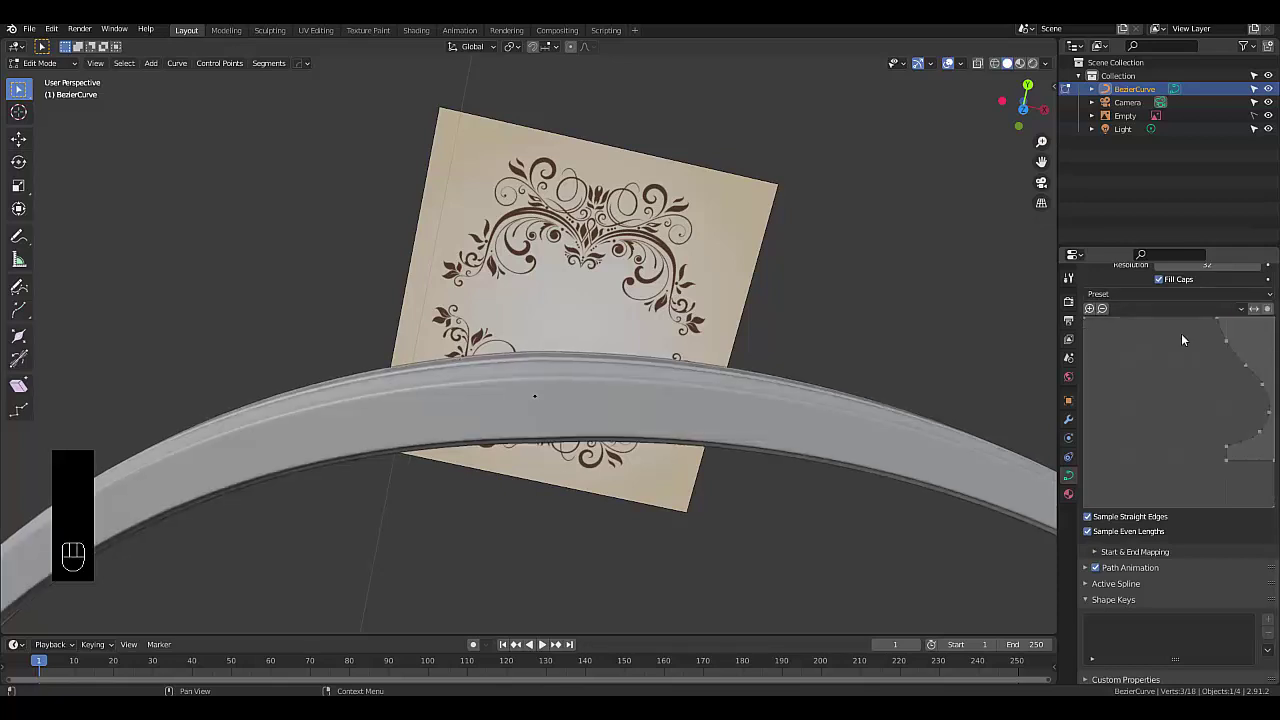
{"action": "left_click_drag", "start_coordinate": [1261, 309], "coordinate": [1214, 366]}
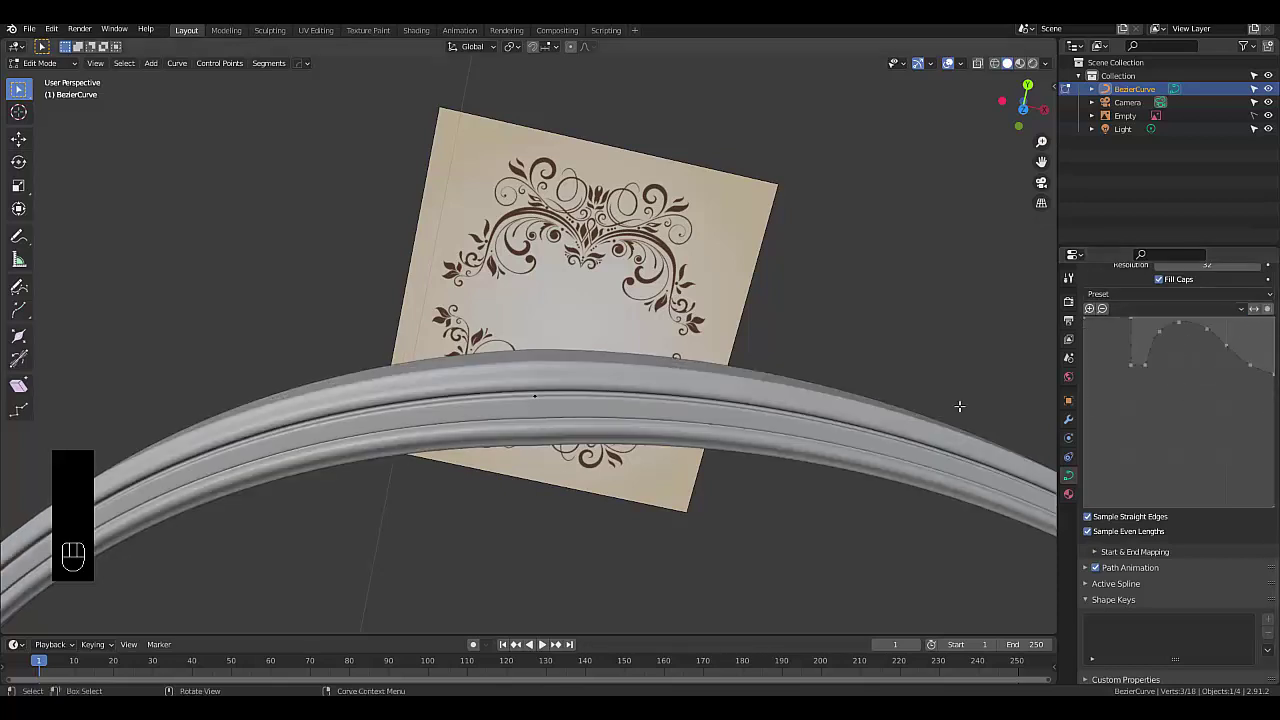
{"action": "key", "text": "KP_7"}
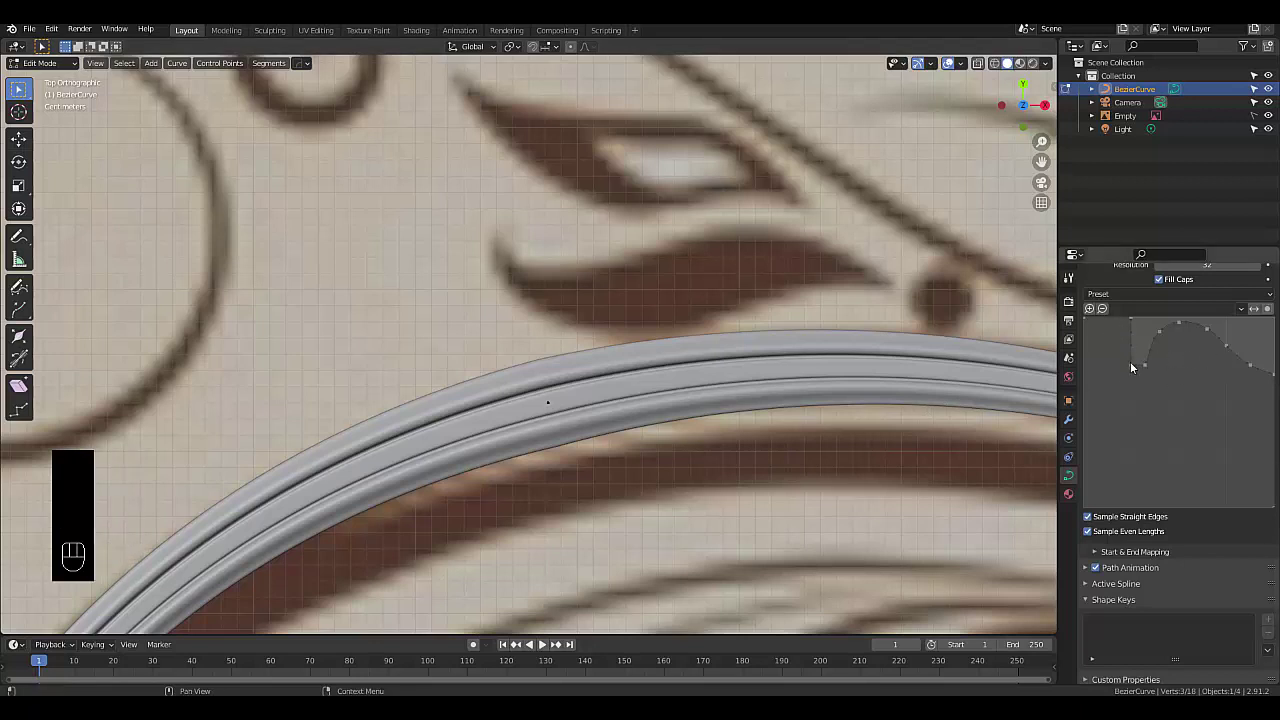
{"action": "left_click_drag", "start_coordinate": [1132, 326], "coordinate": [1093, 341]}
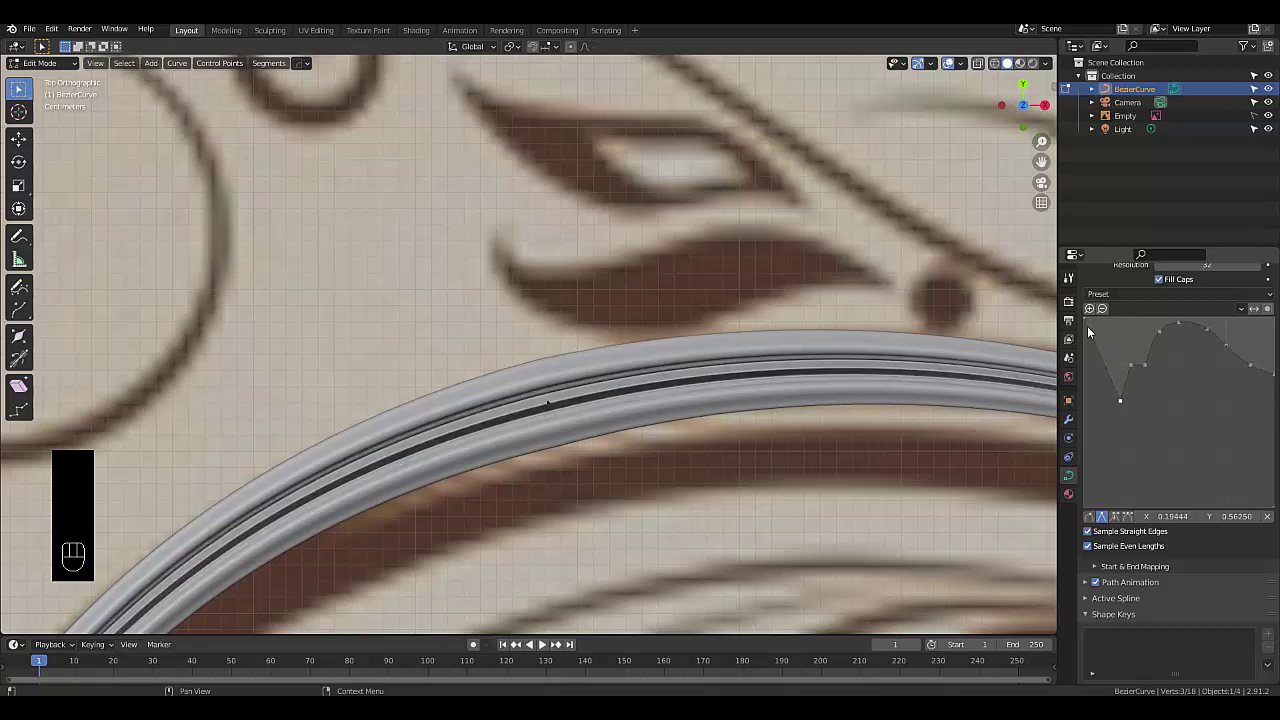
{"action": "left_click", "coordinate": [1088, 326]}
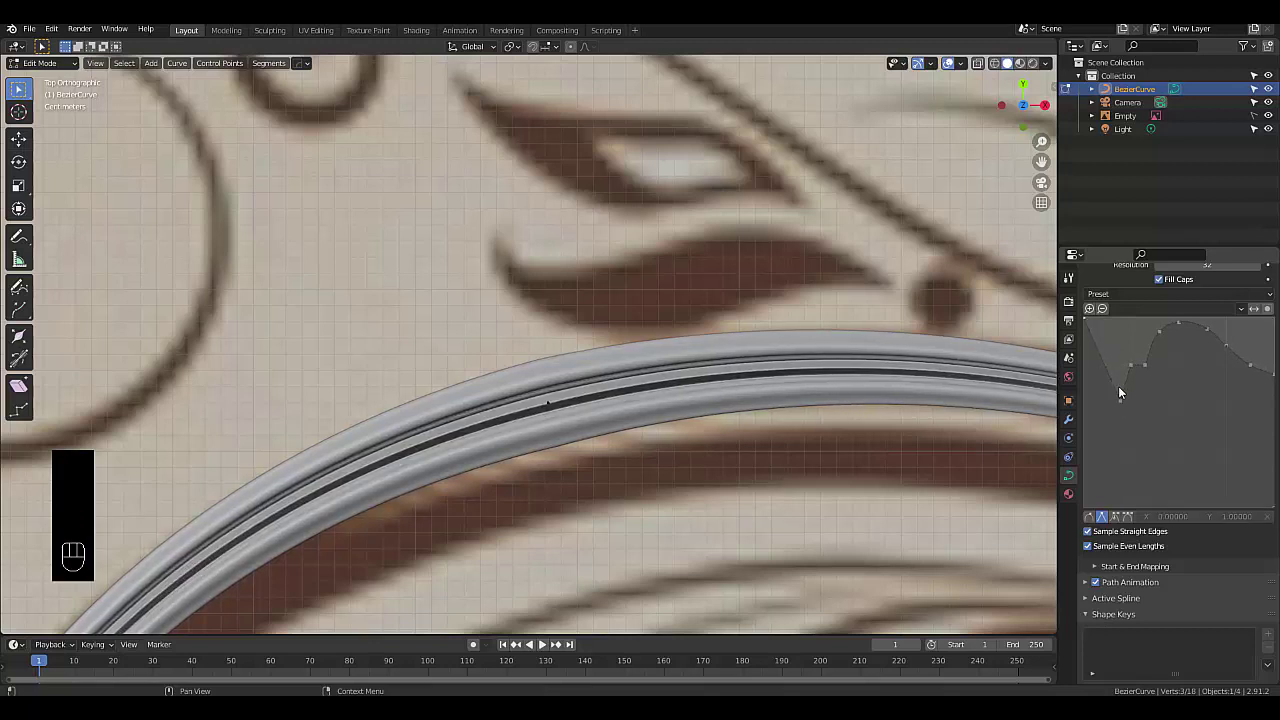
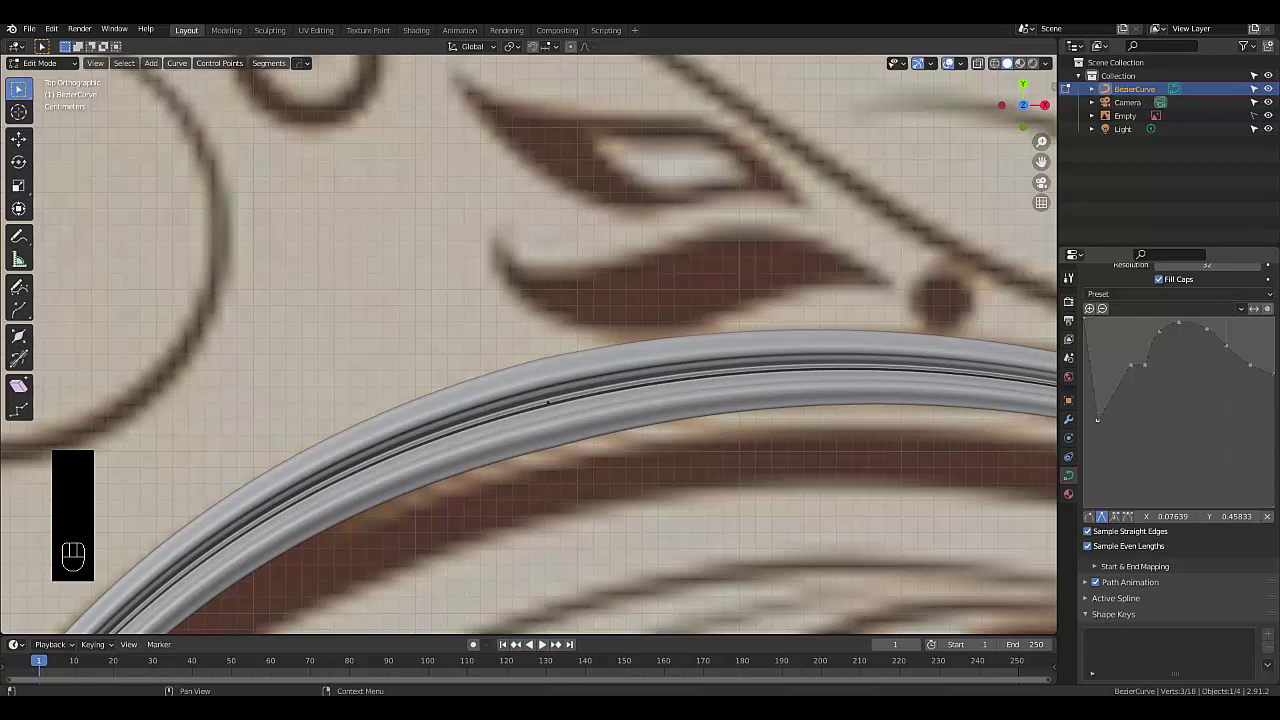
{"action": "left_click", "coordinate": [1136, 527]}
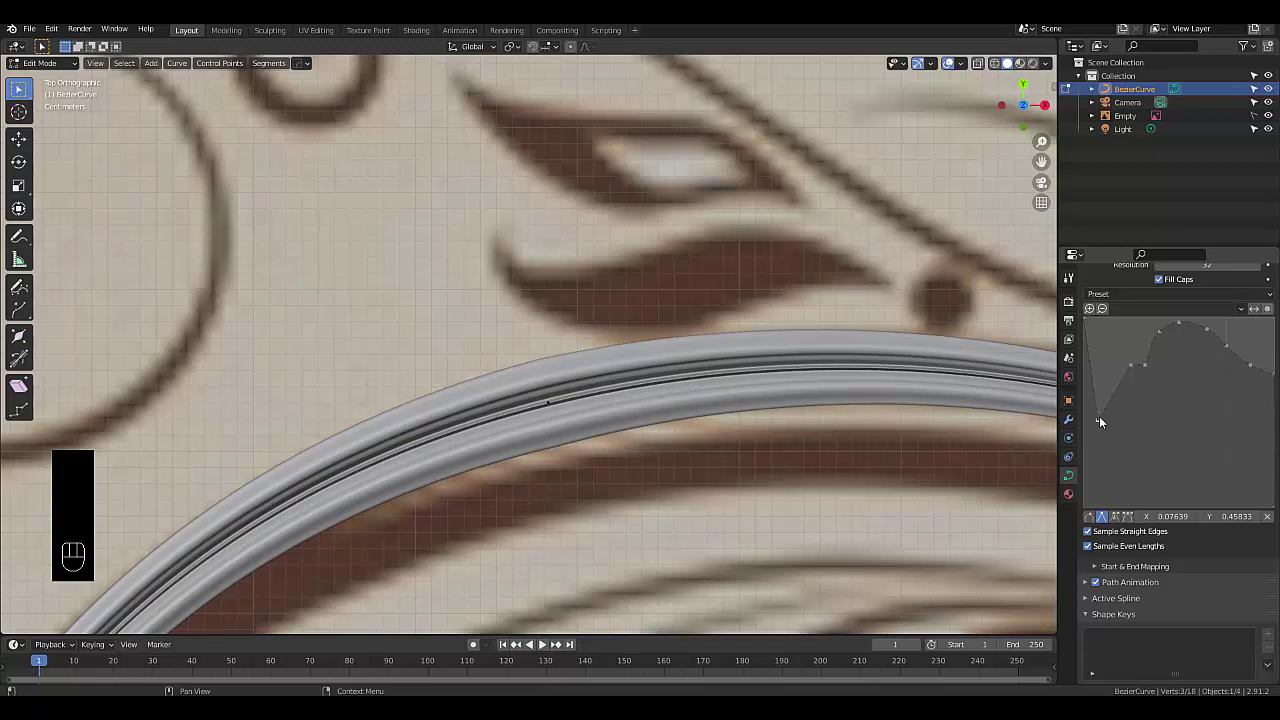
{"action": "left_click", "coordinate": [1136, 523]}
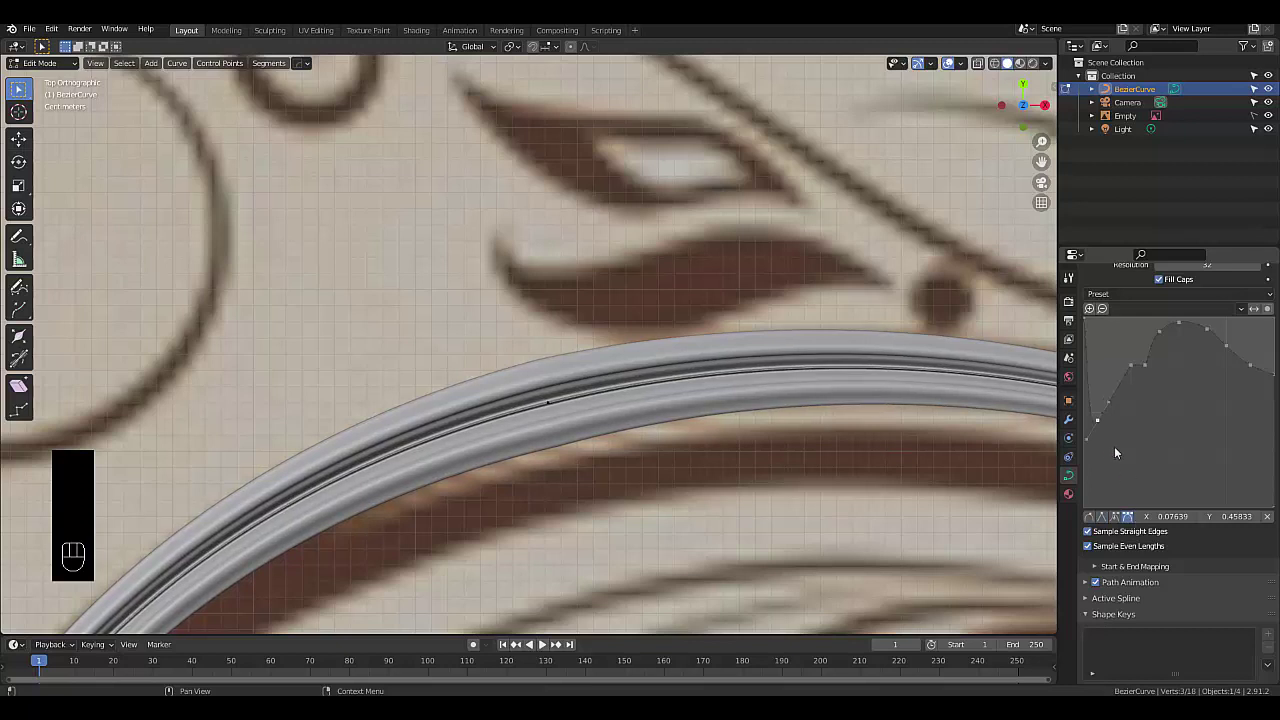
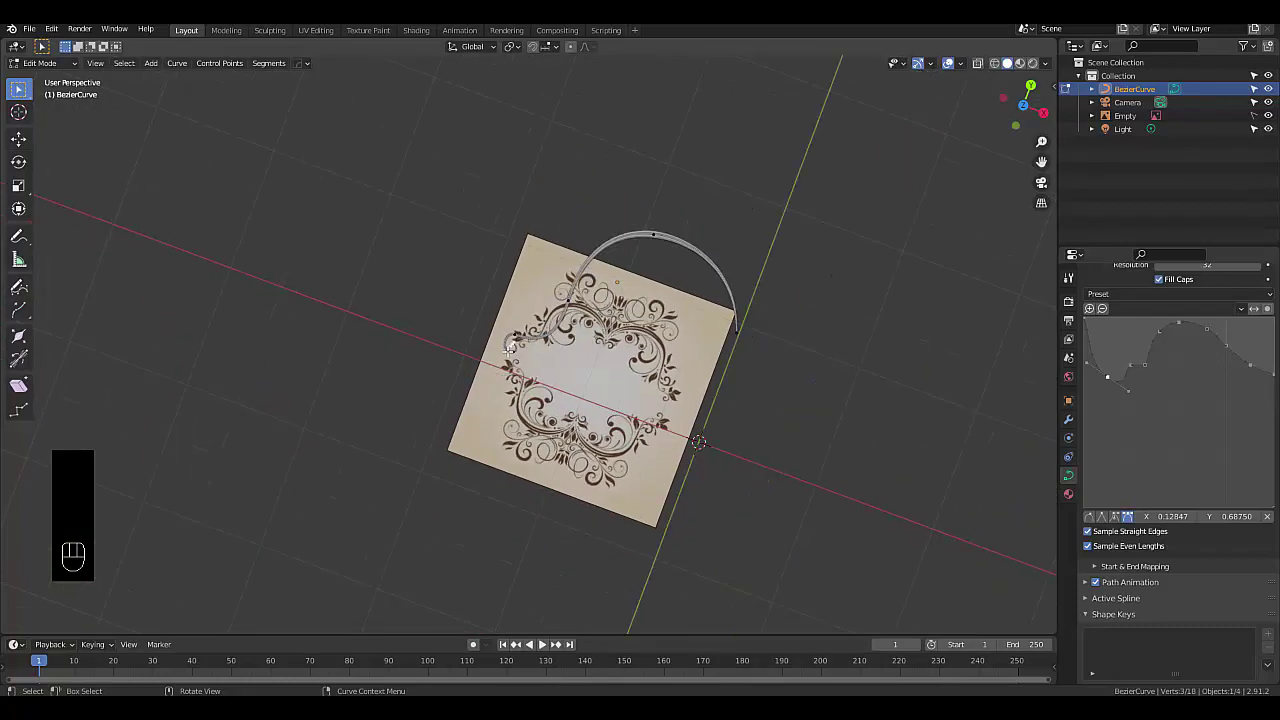
Tilt the curve's end and upper control points with Ctrl+T so the grooves spiral like rope, undoing one twist
{"action": "key", "text": "KP_7"}
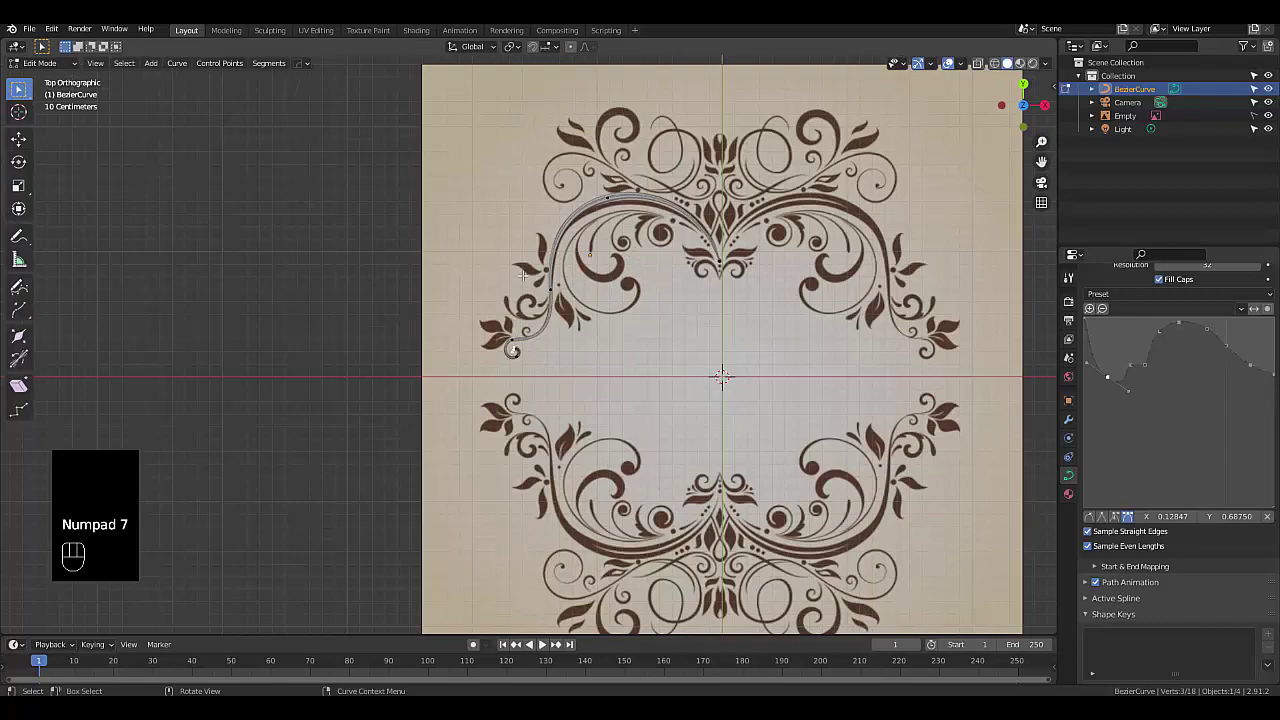
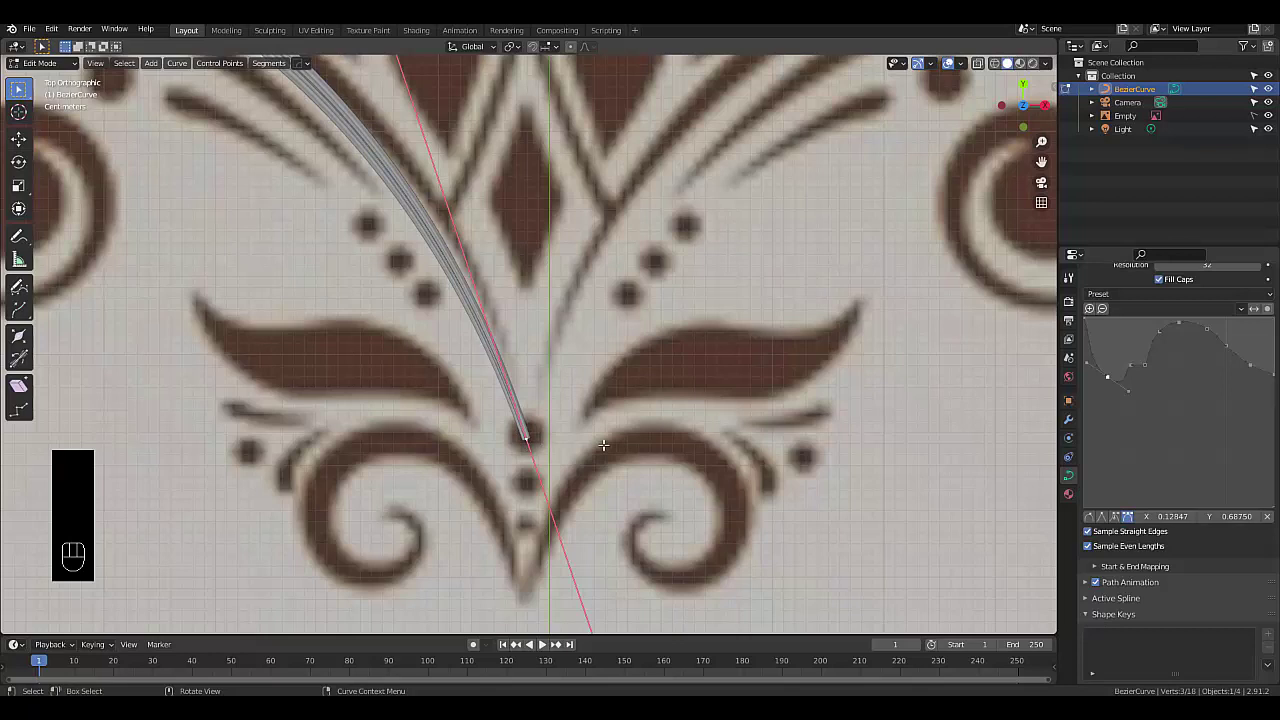
{"action": "key", "text": "alt+t"}
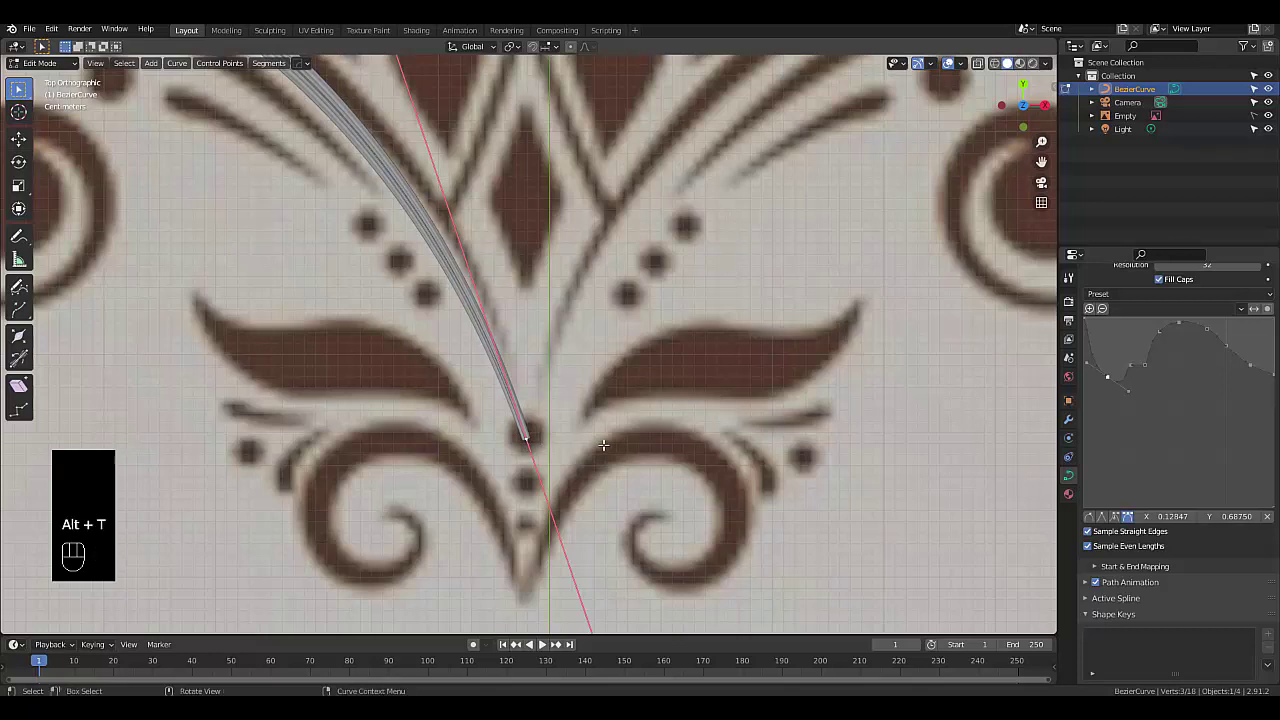
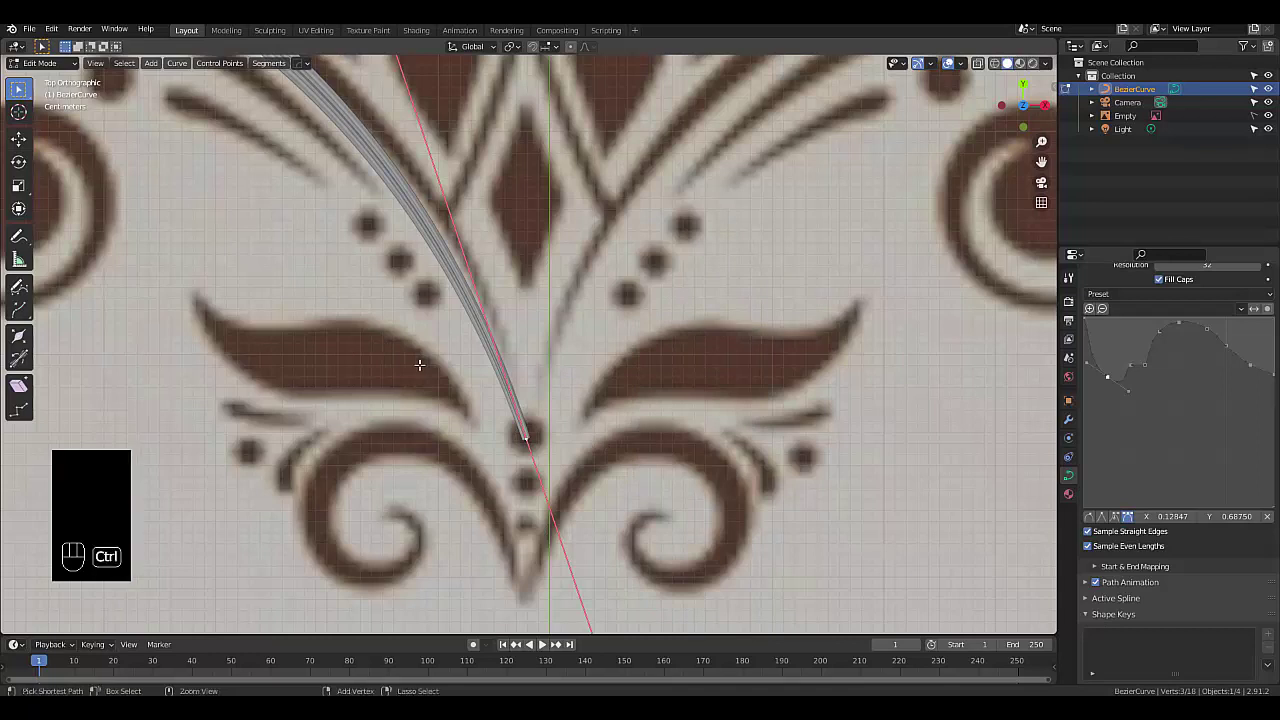
{"action": "key", "text": "ctrl+t"}
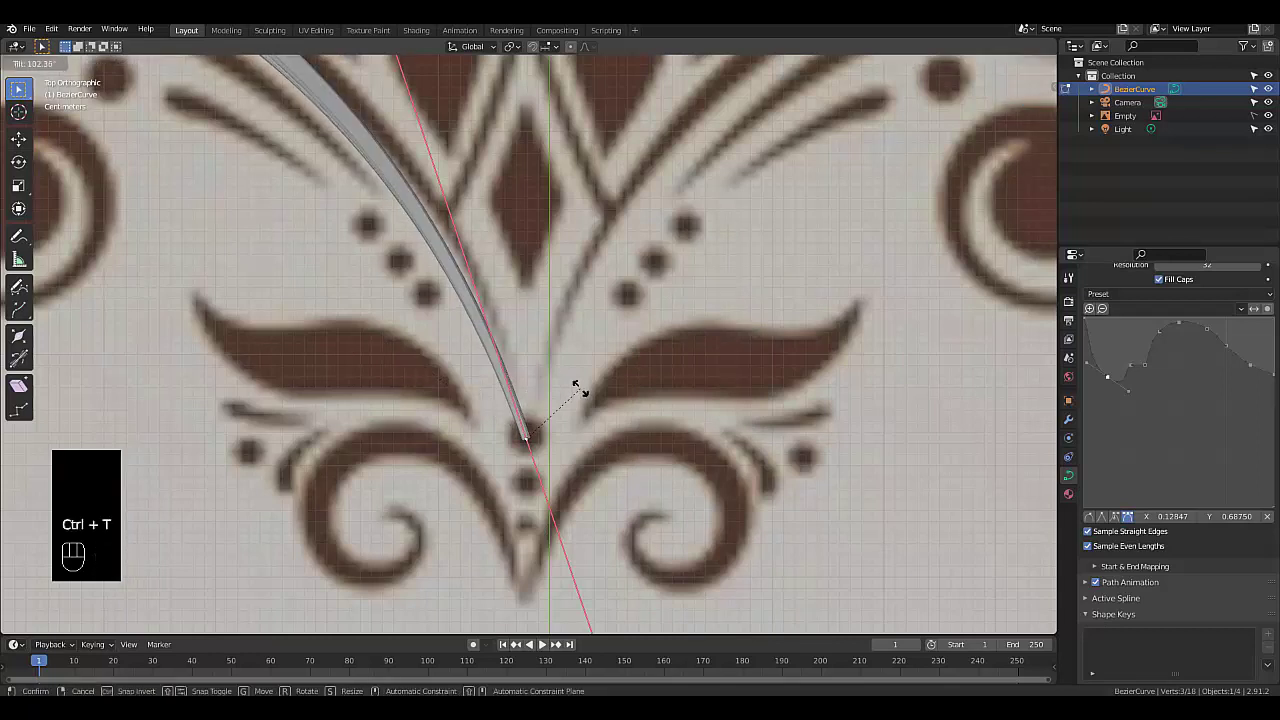
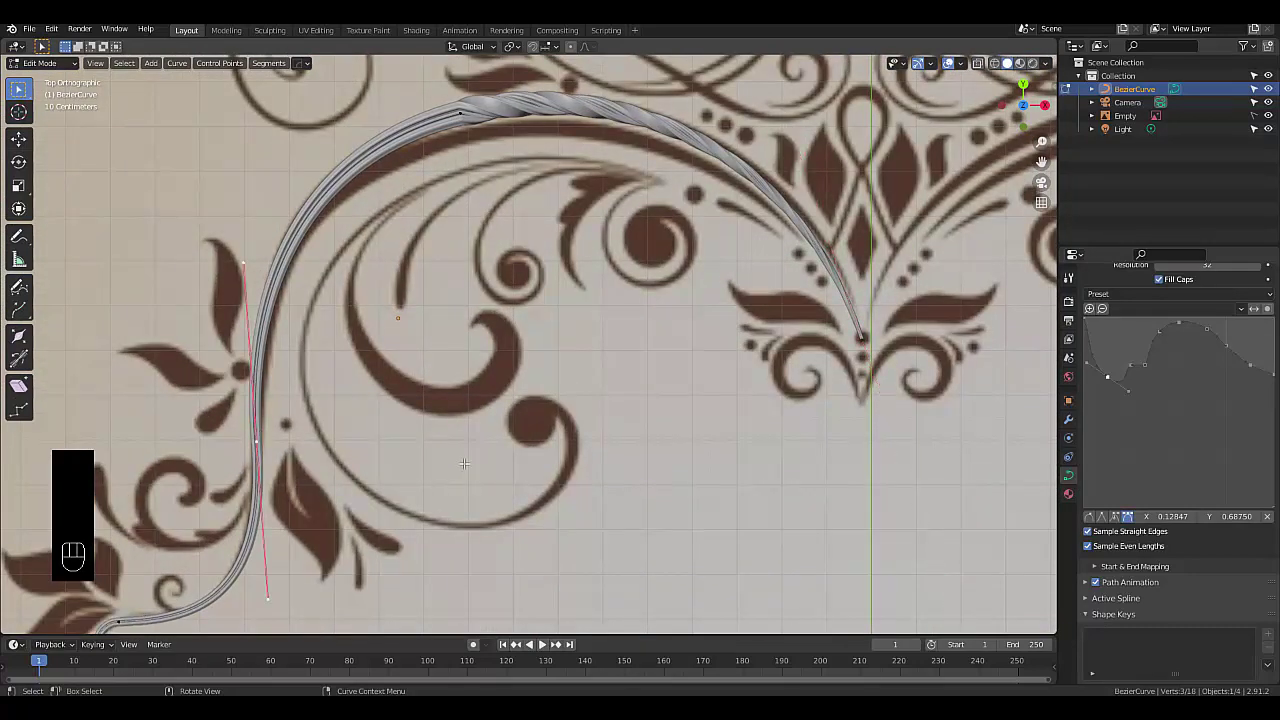
{"action": "key", "text": "ctrl+t"}
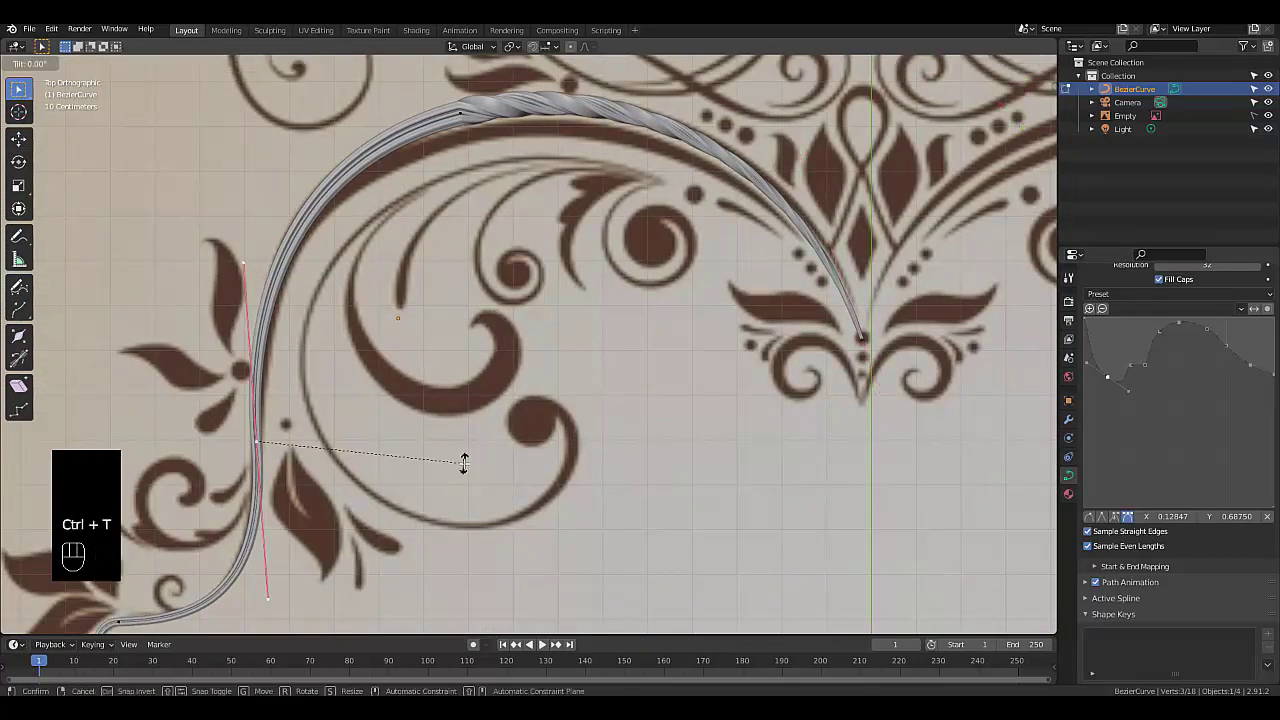
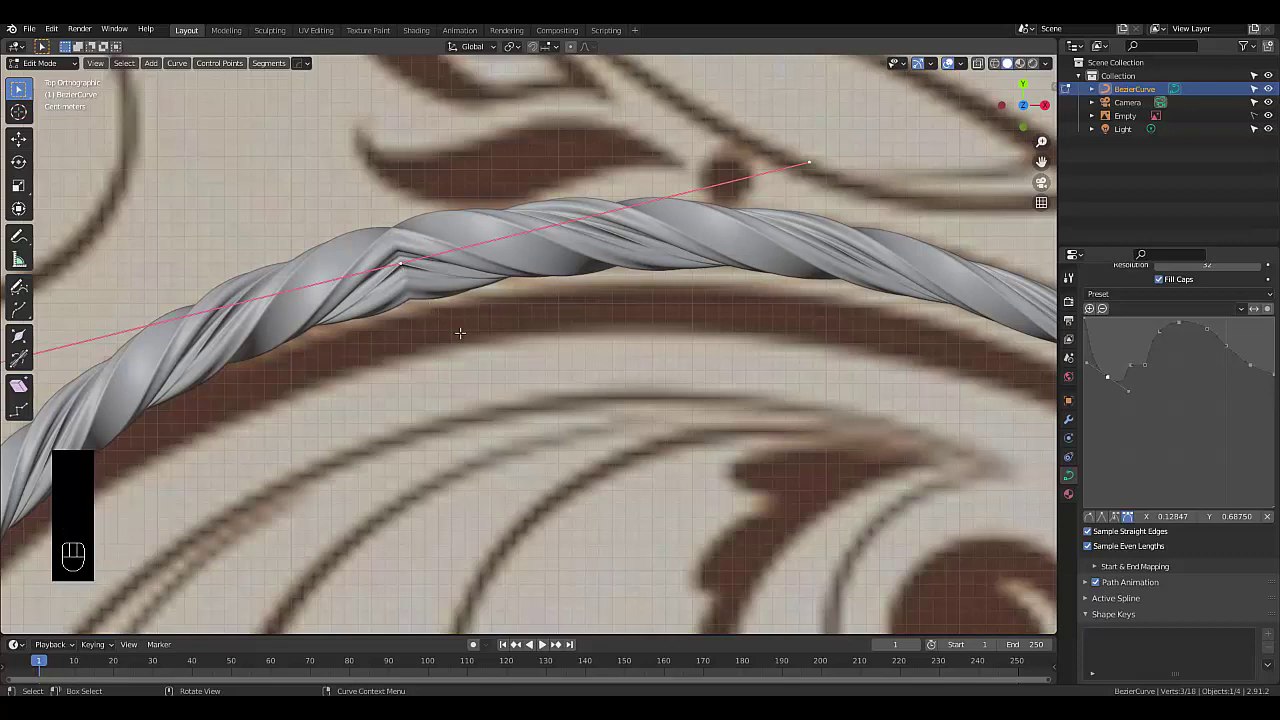
{"action": "key", "text": "ctrl+t"}
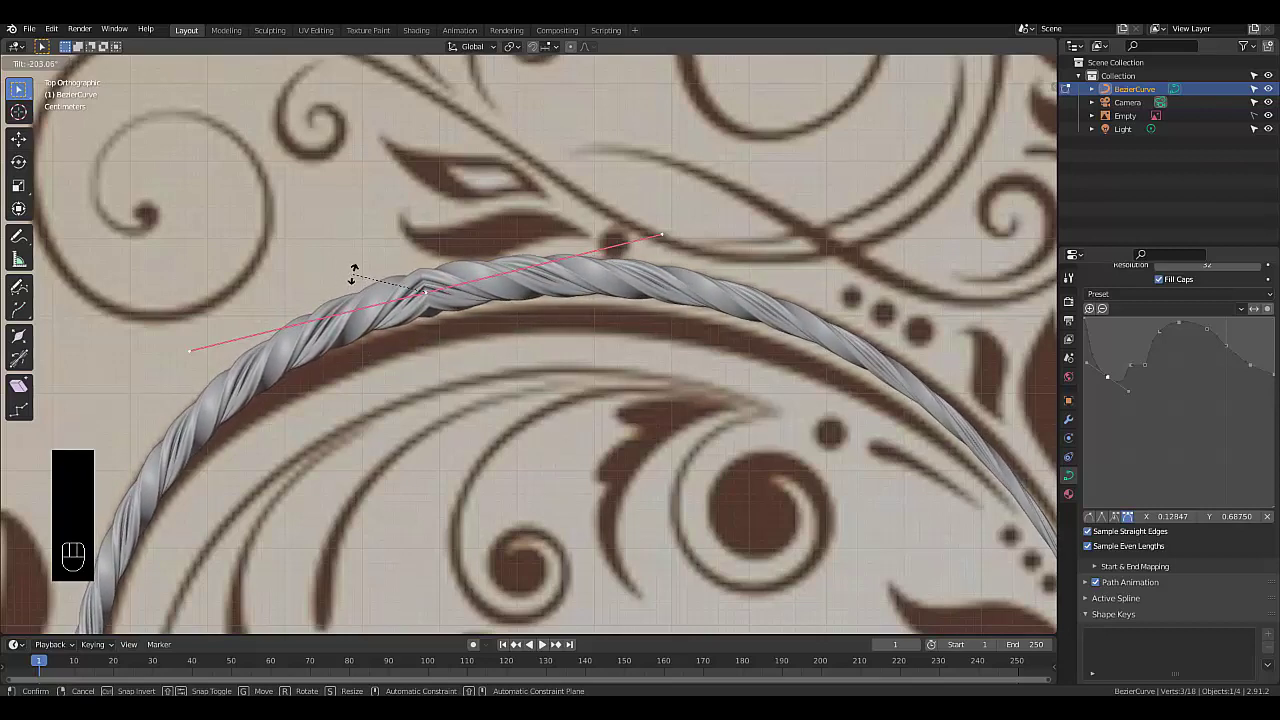
{"action": "key", "text": "ctrl+z"}
{"action": "key", "text": "ctrl+z"}
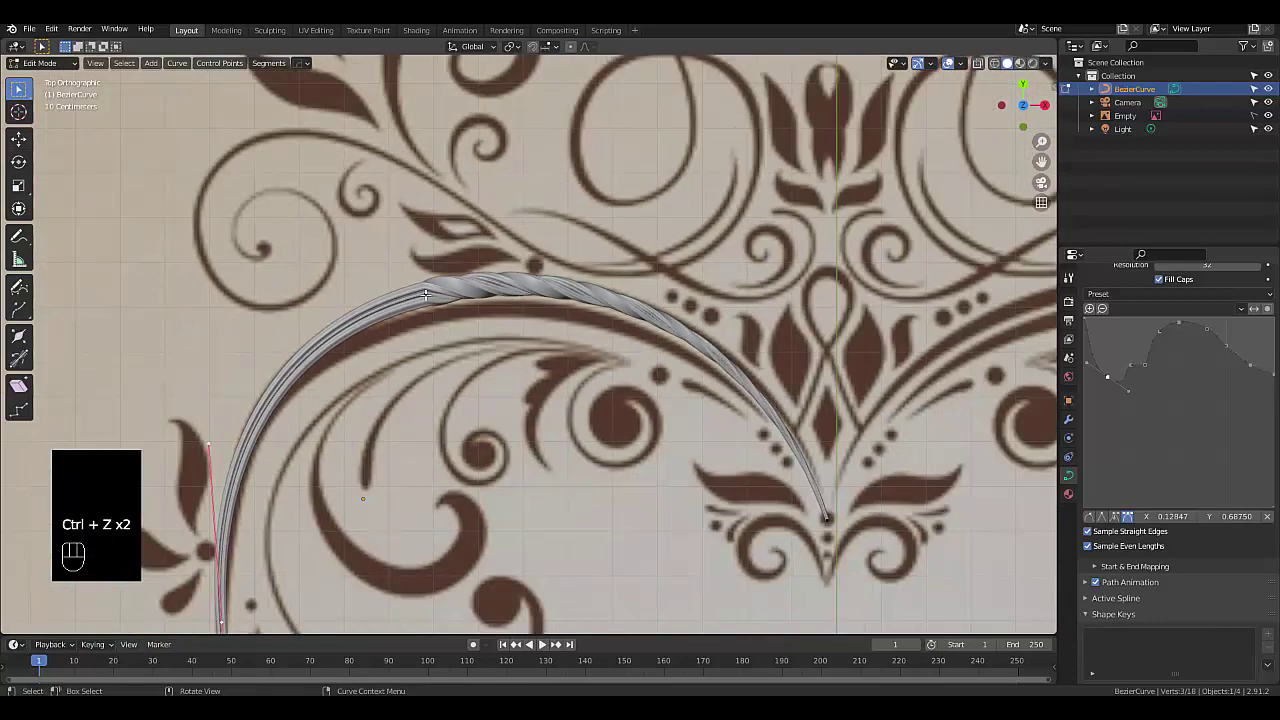
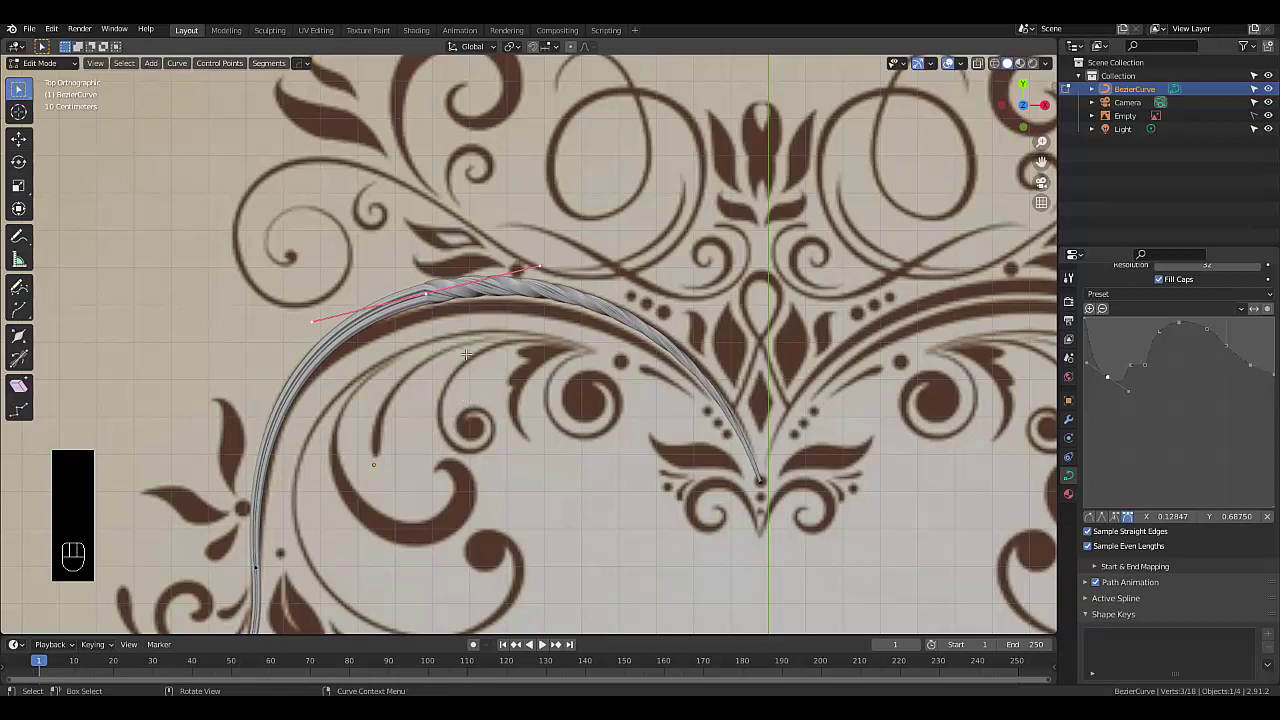
Add twist at the top arc, lower points and spiral tip so the rope strands wind into the curl
{"action": "key", "text": "ctrl+t"}
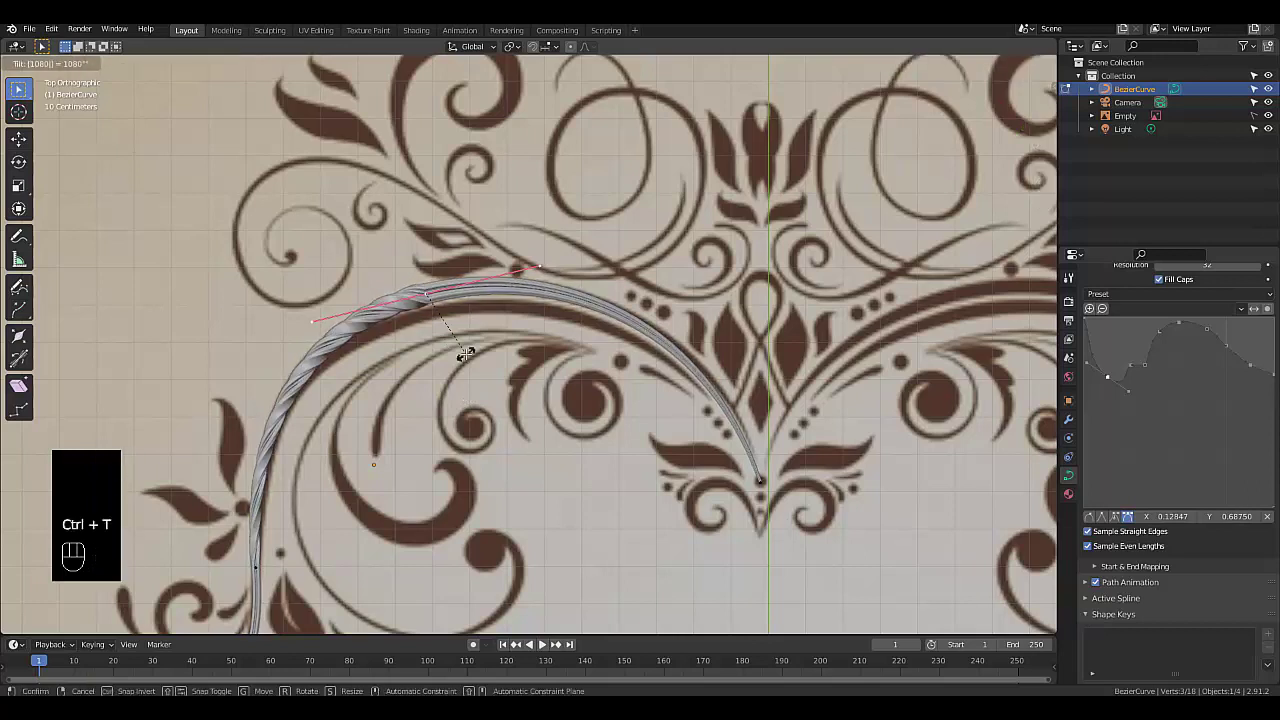
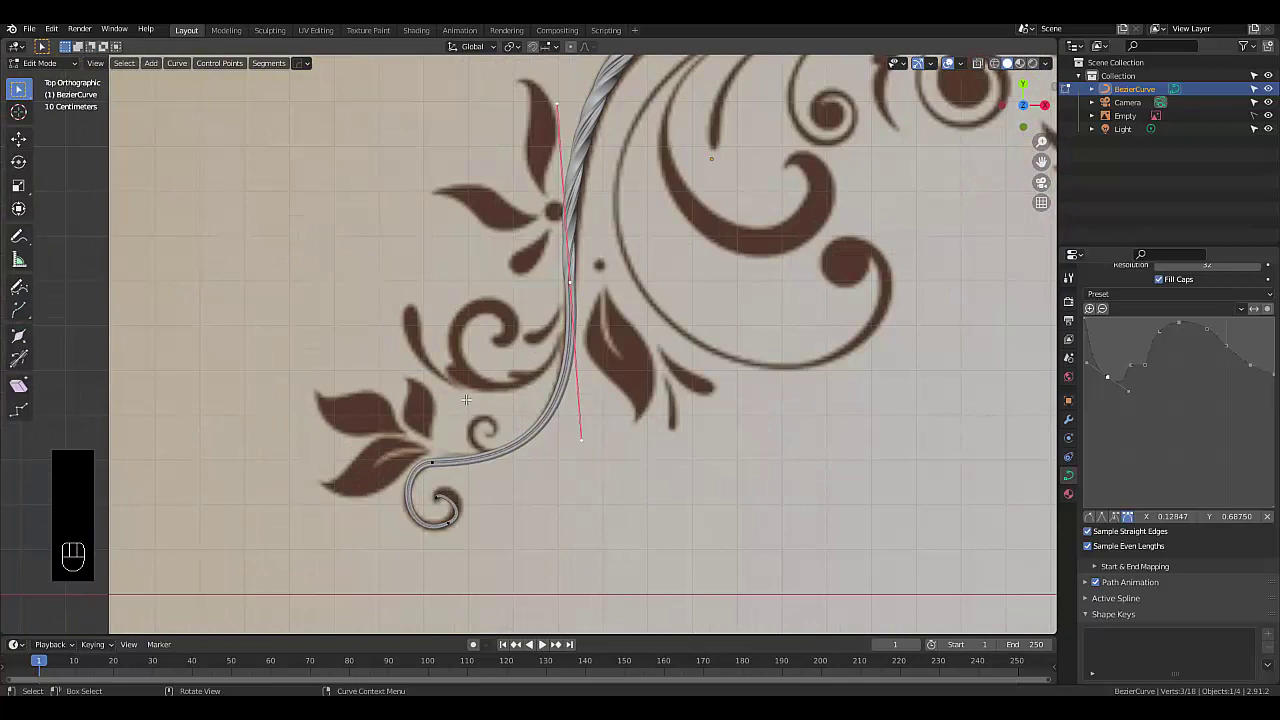
{"action": "key", "text": "ctrl+t"}
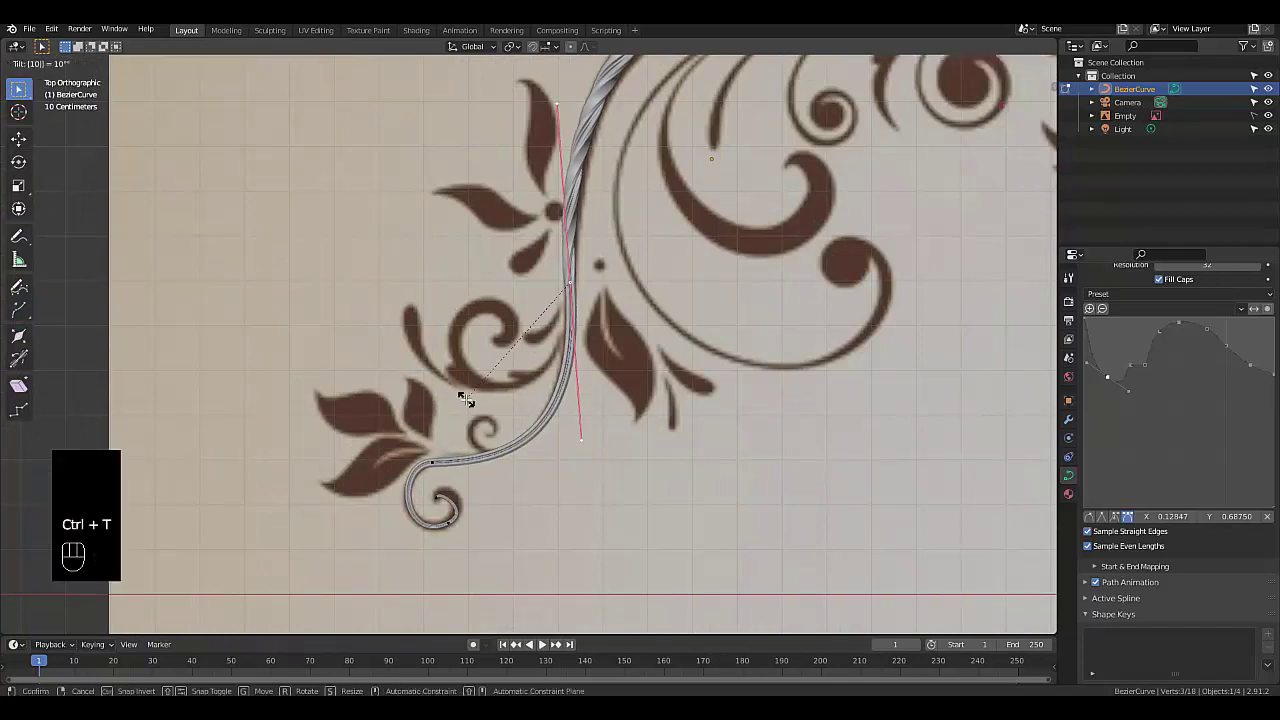
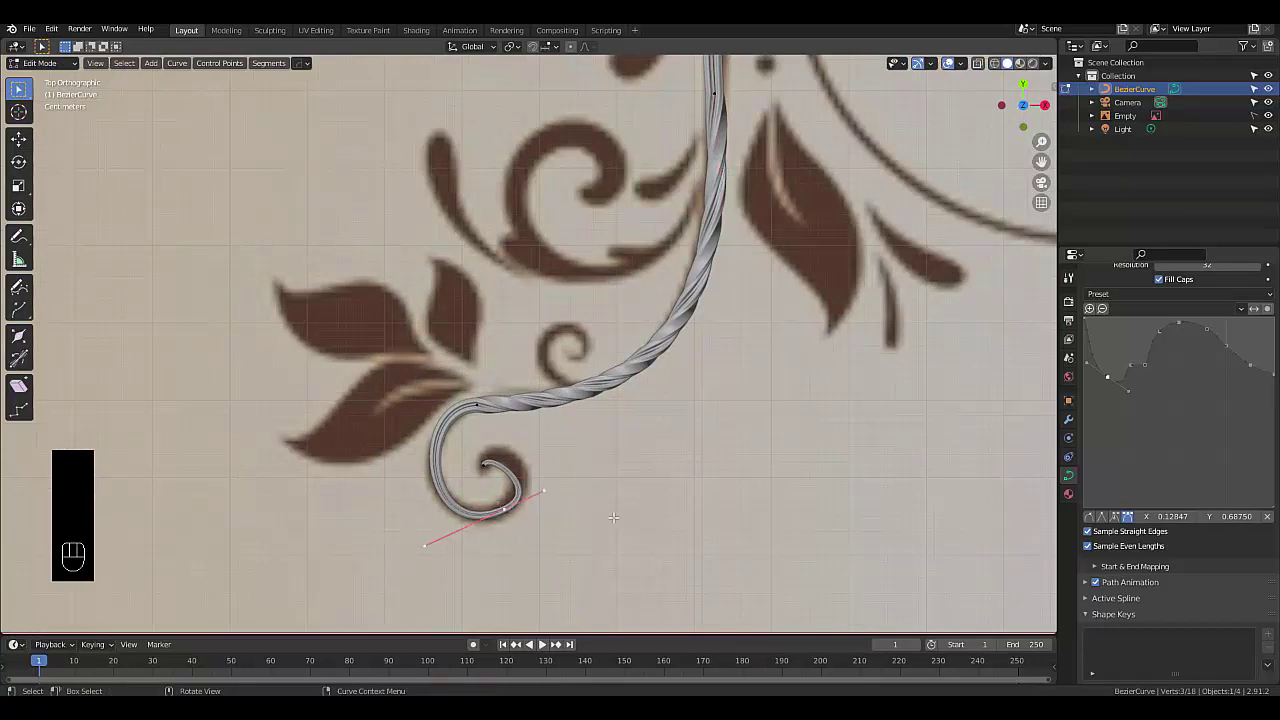
{"action": "key", "text": "ctrl+t"}
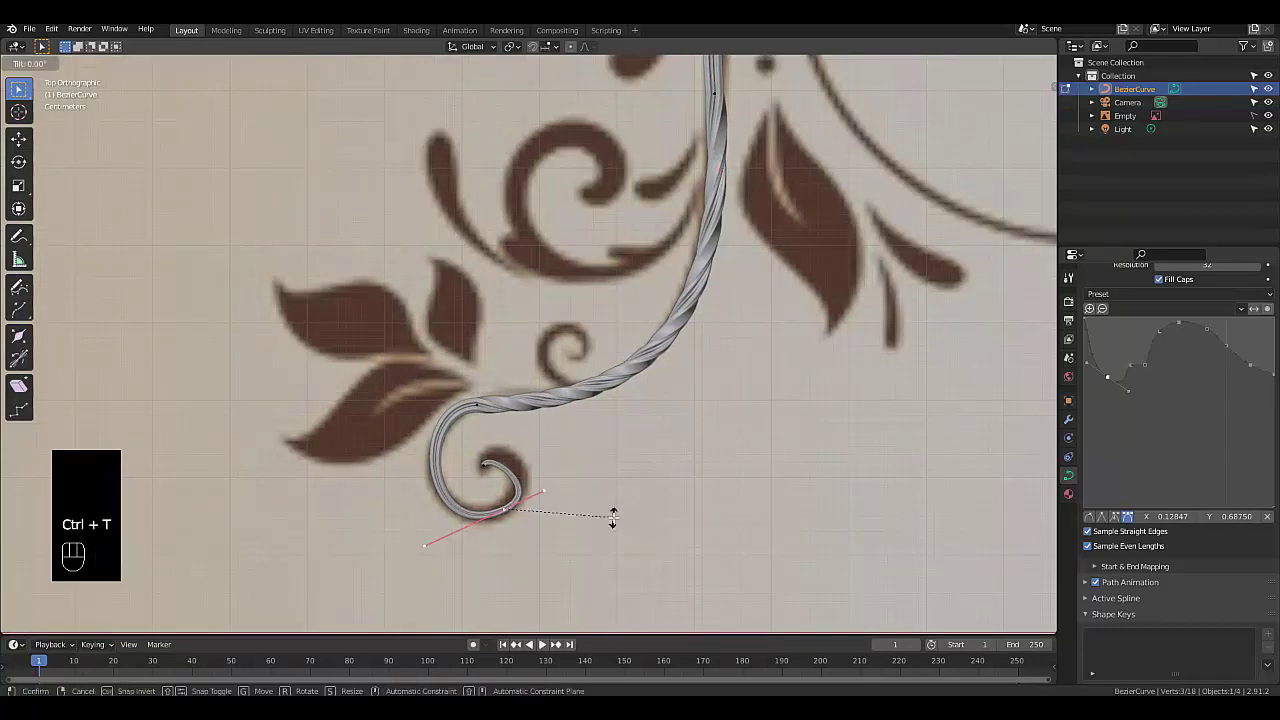
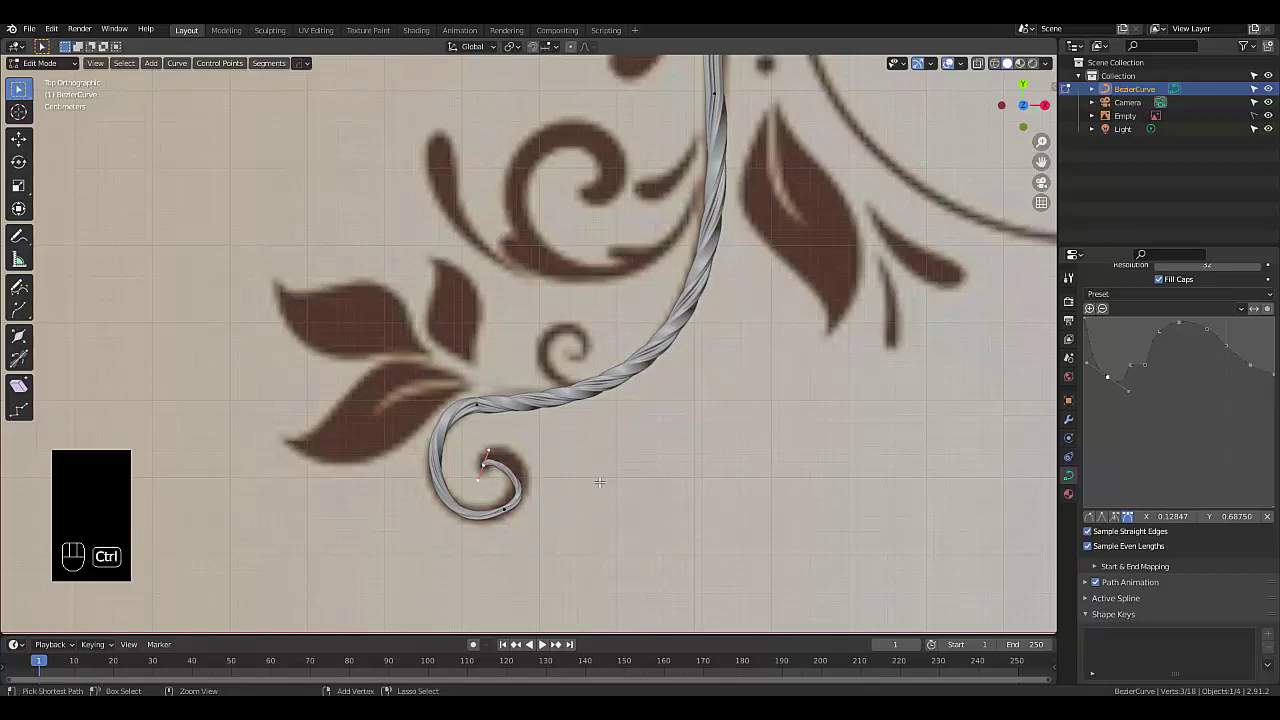
{"action": "key", "text": "ctrl+t"}
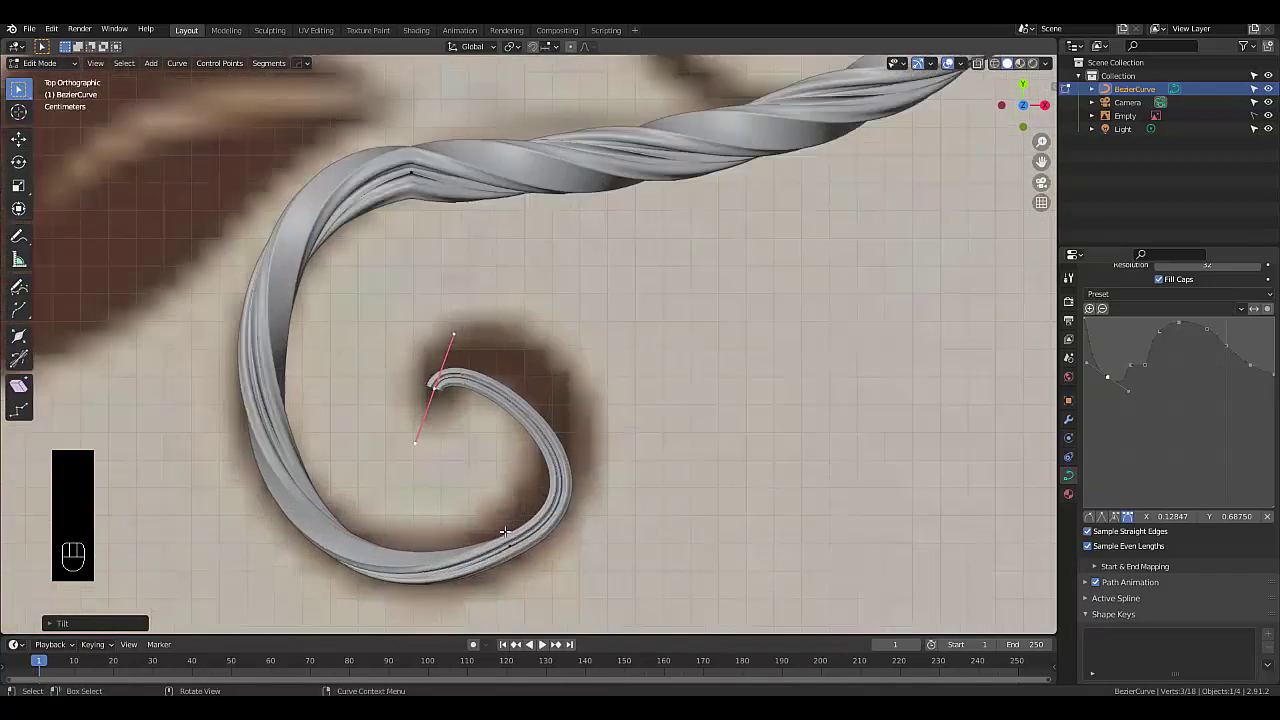
{"action": "key", "text": "ctrl+t"}
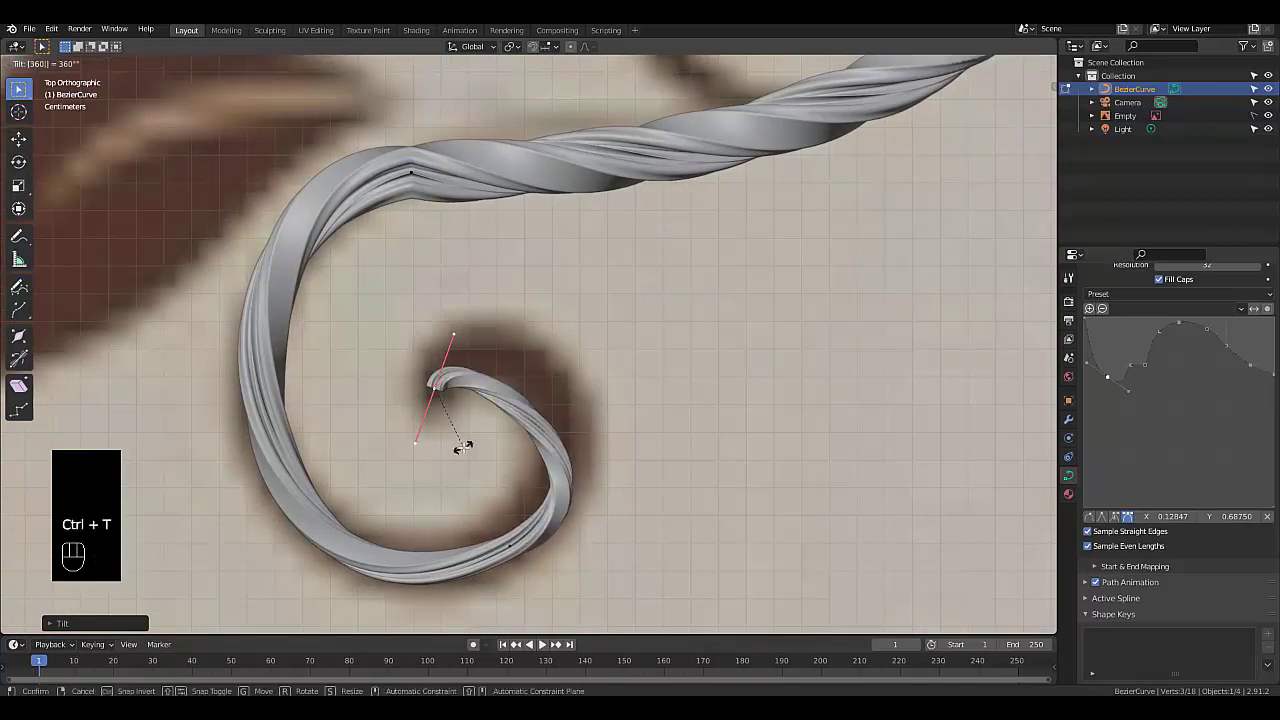
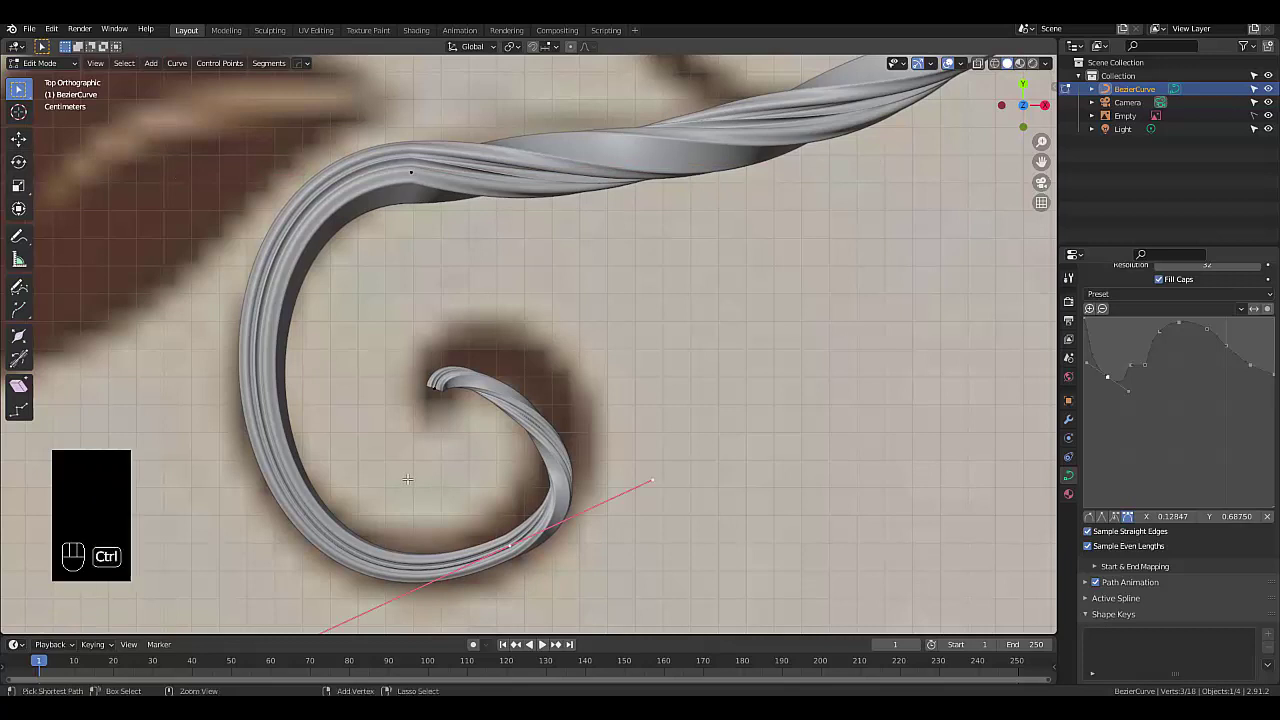
Even out the twist along the curl and top arc, undoing and redoing one tilt
{"action": "key", "text": "ctrl+t"}
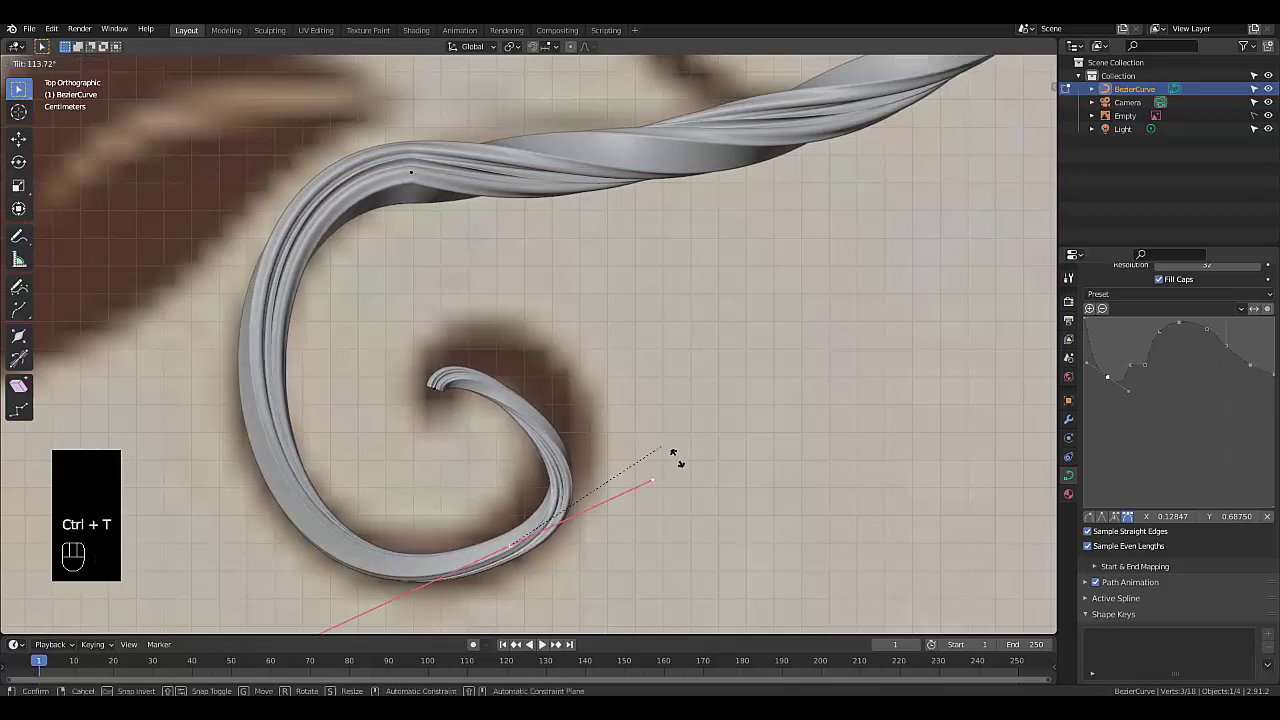
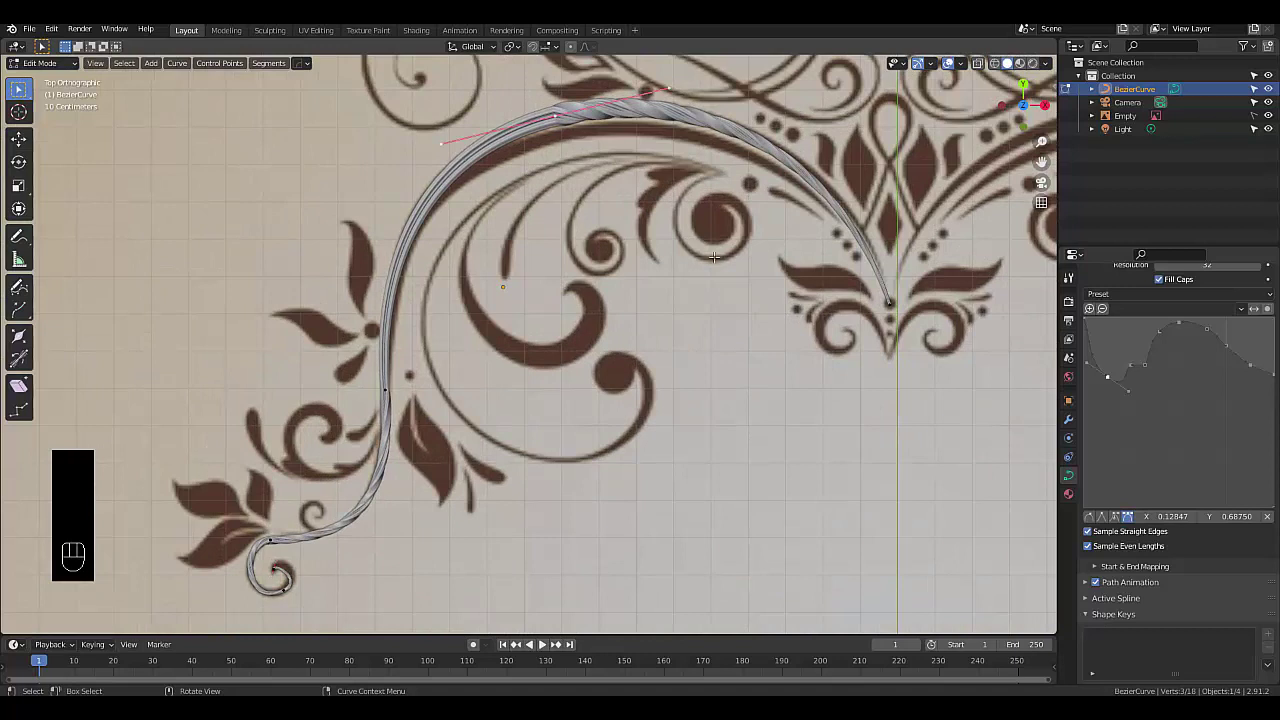
{"action": "key", "text": "ctrl+t"}
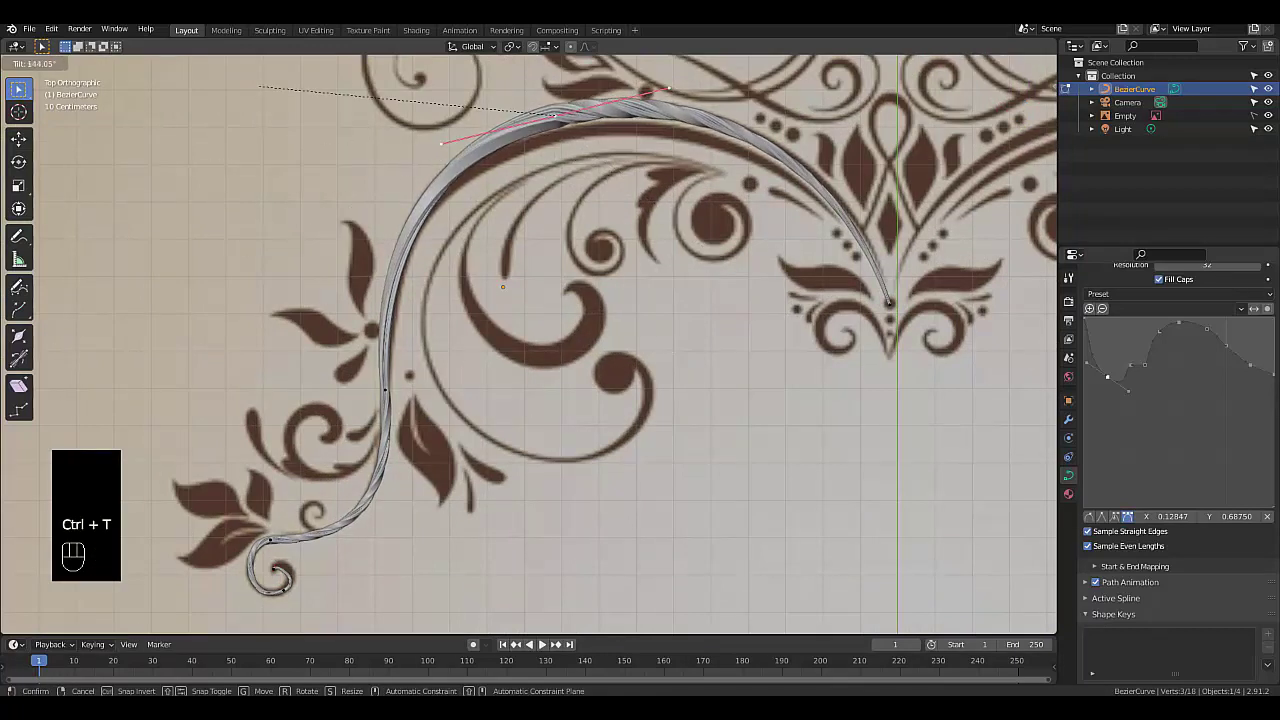
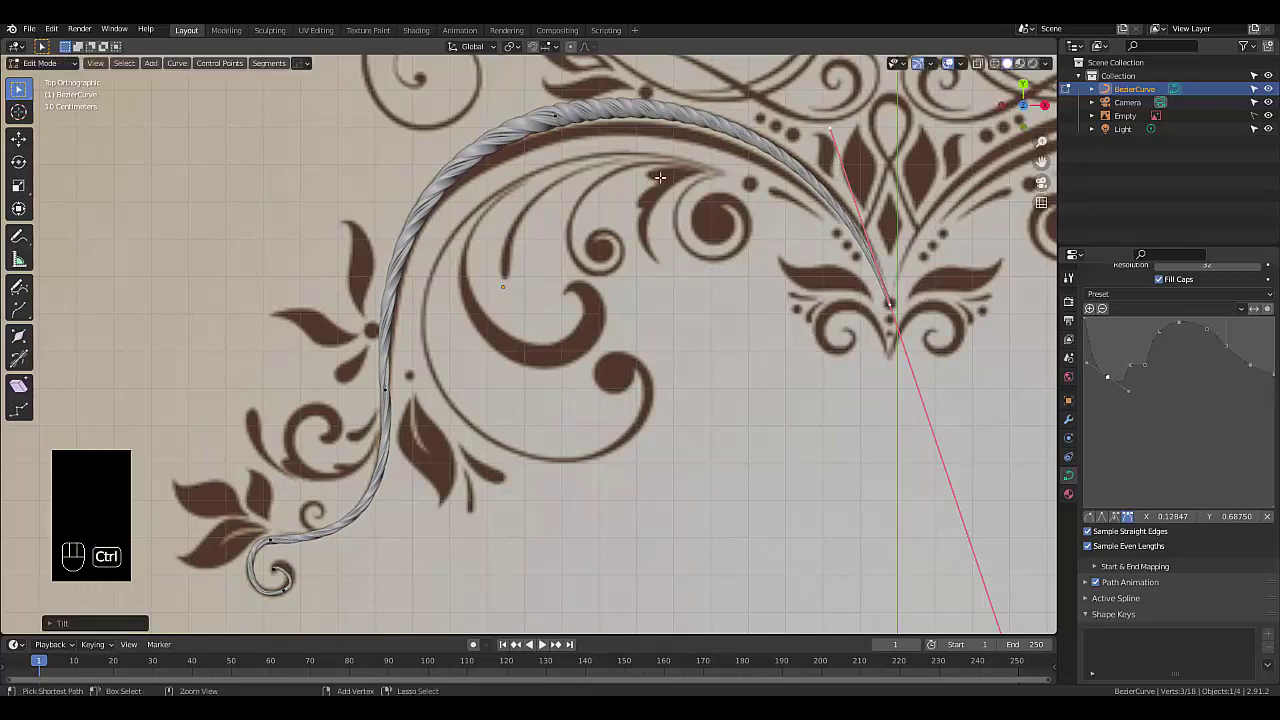
{"action": "key", "text": "ctrl+z"}
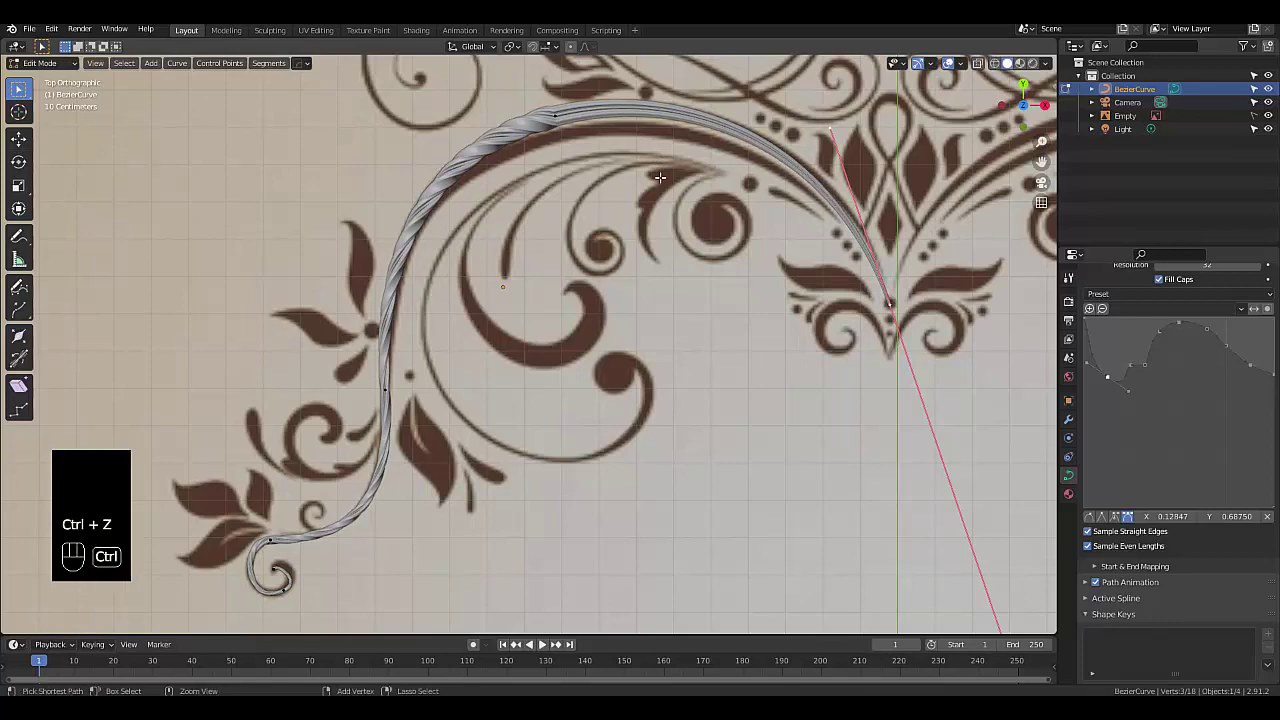
{"action": "key", "text": "ctrl+t"}
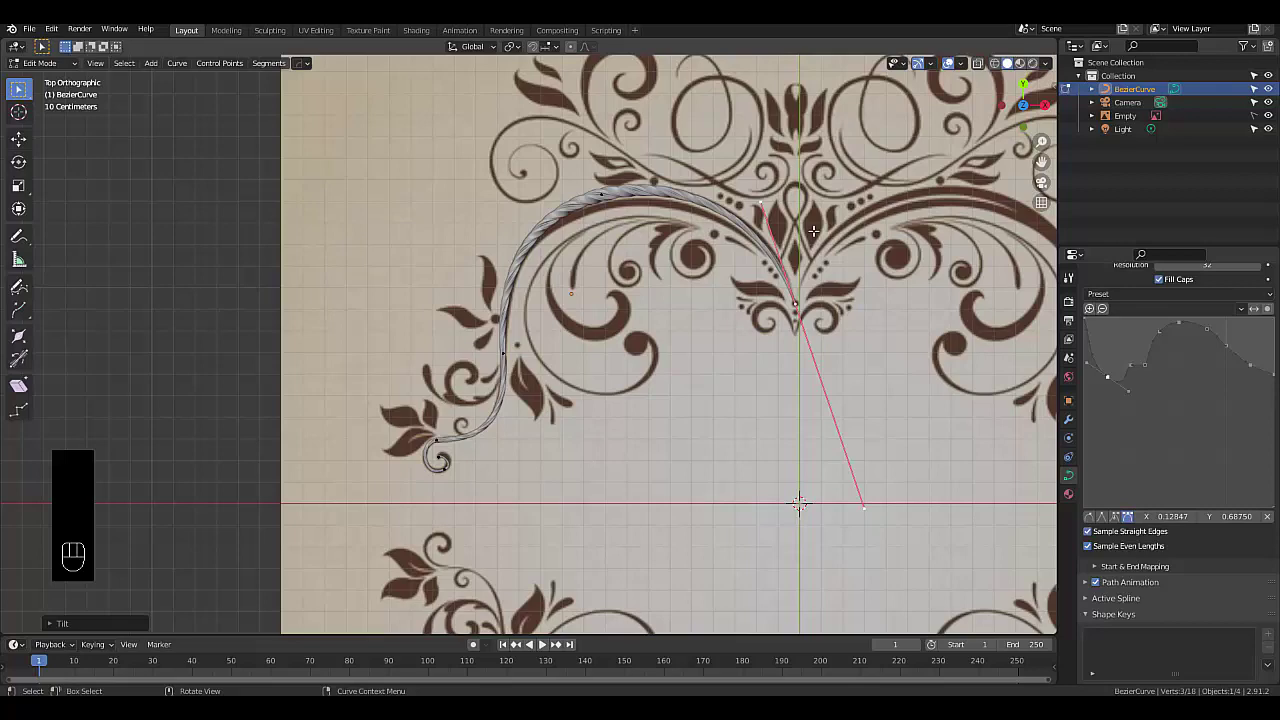
Leave Edit Mode and give the rope curve a new material, Material.001, with Principled BSDF
{"action": "key", "text": "Tab"}
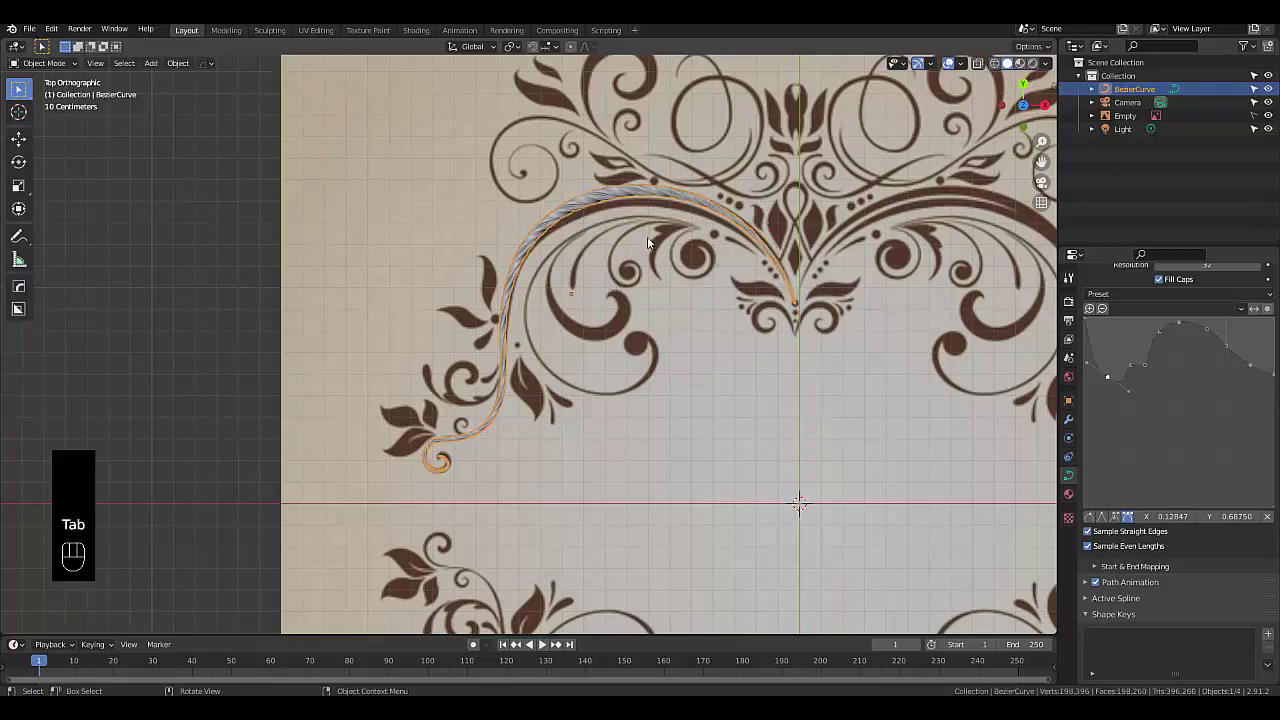
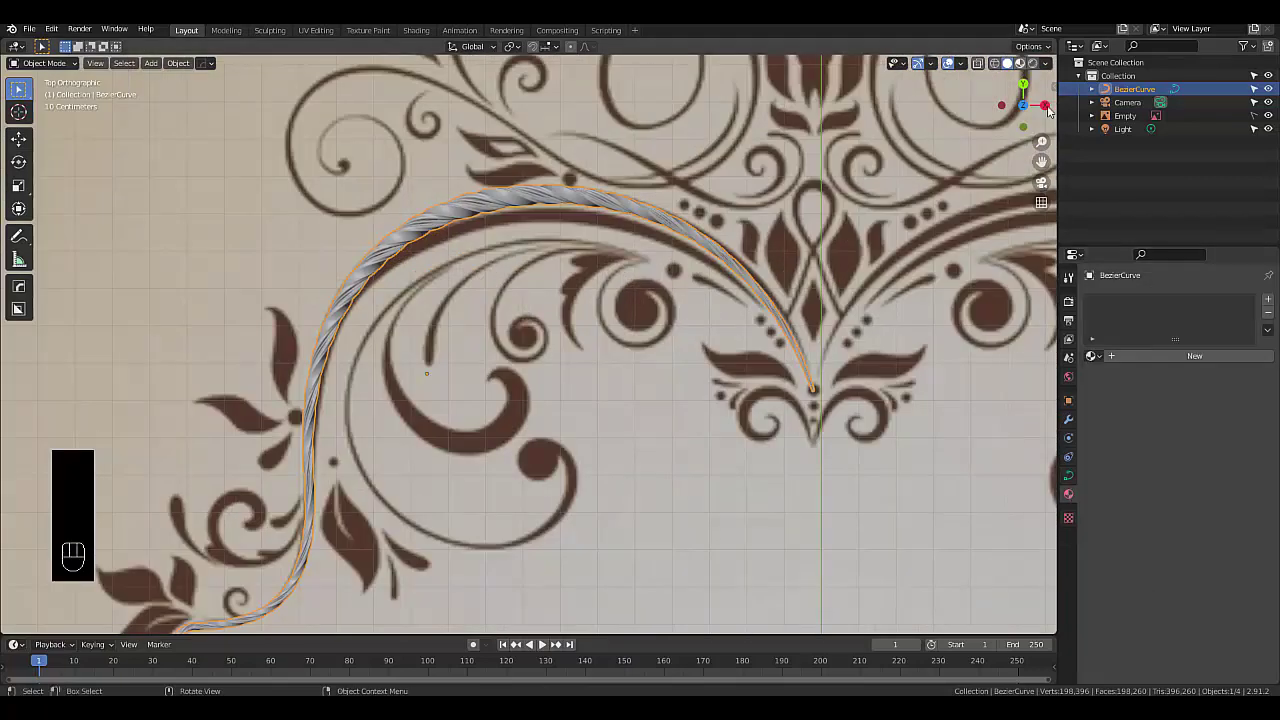
{"action": "left_click", "coordinate": [1226, 358]}
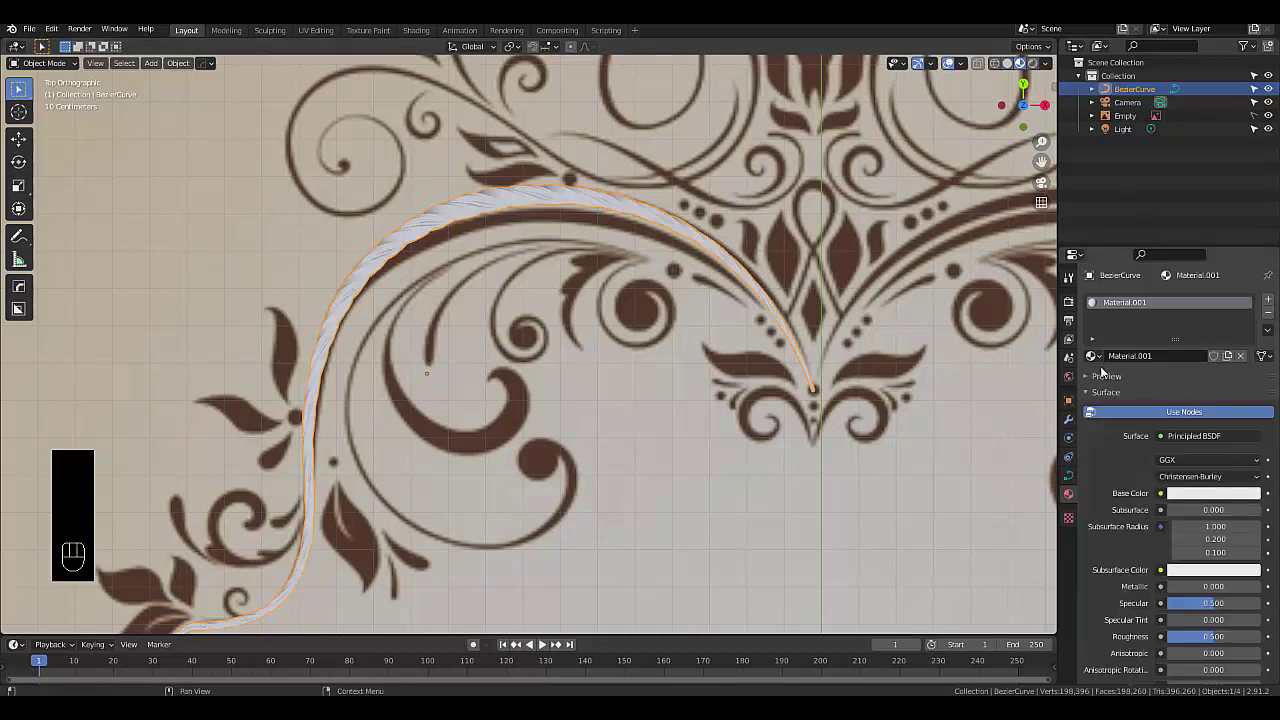
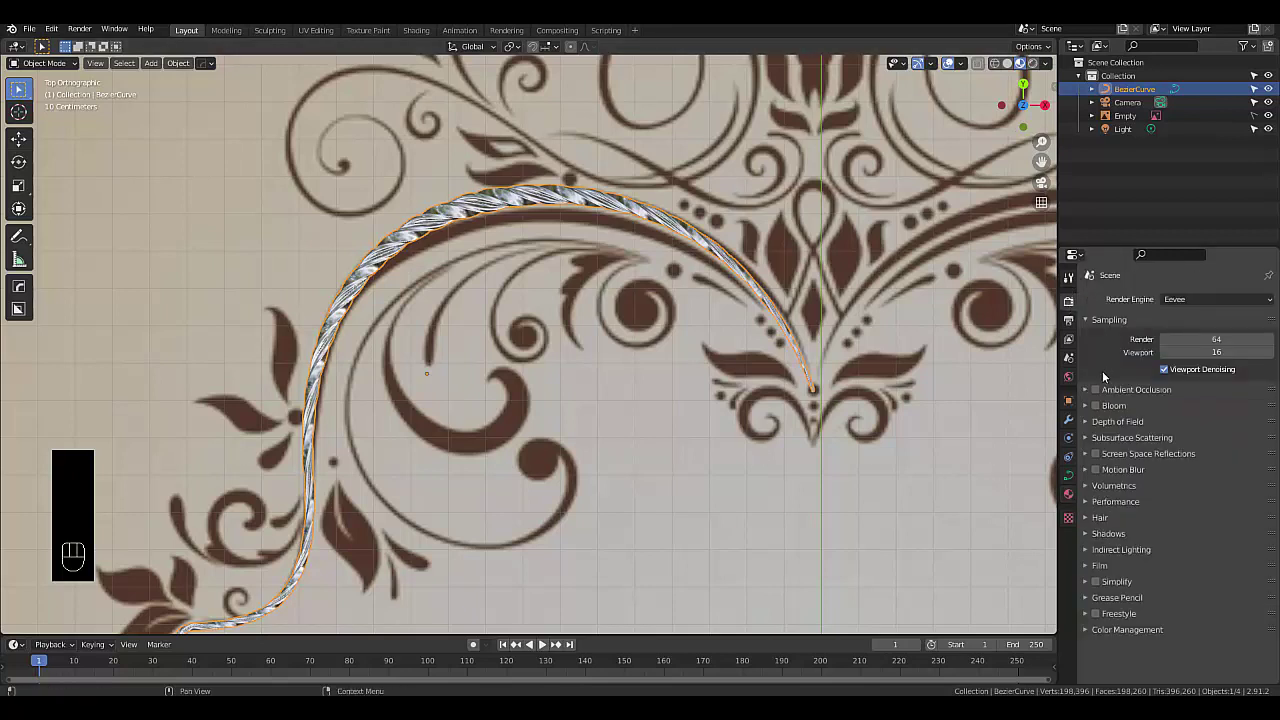
Turn on Ambient Occlusion, Bloom and Screen Space Reflections with Refraction, then go to the curve's modifiers
{"action": "left_click", "coordinate": [1101, 405]}
{"action": "left_click", "coordinate": [1101, 411]}
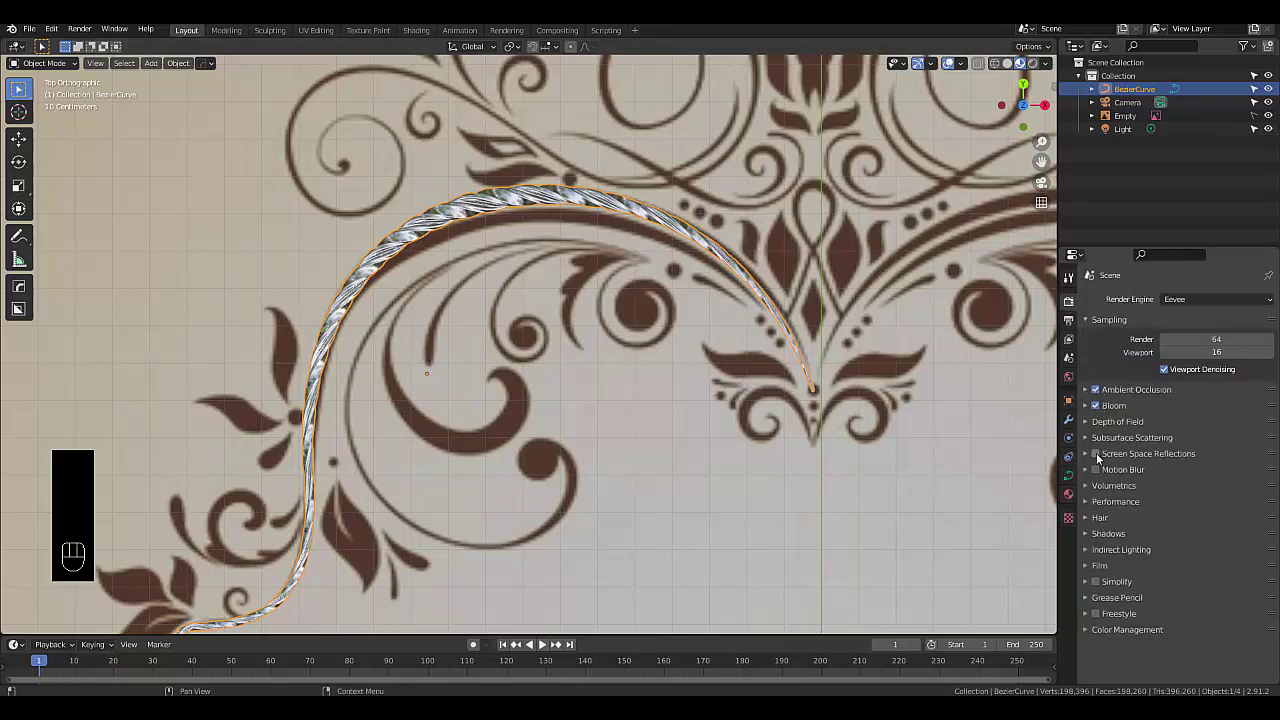
{"action": "left_click", "coordinate": [1084, 460]}
{"action": "left_click", "coordinate": [1086, 460]}
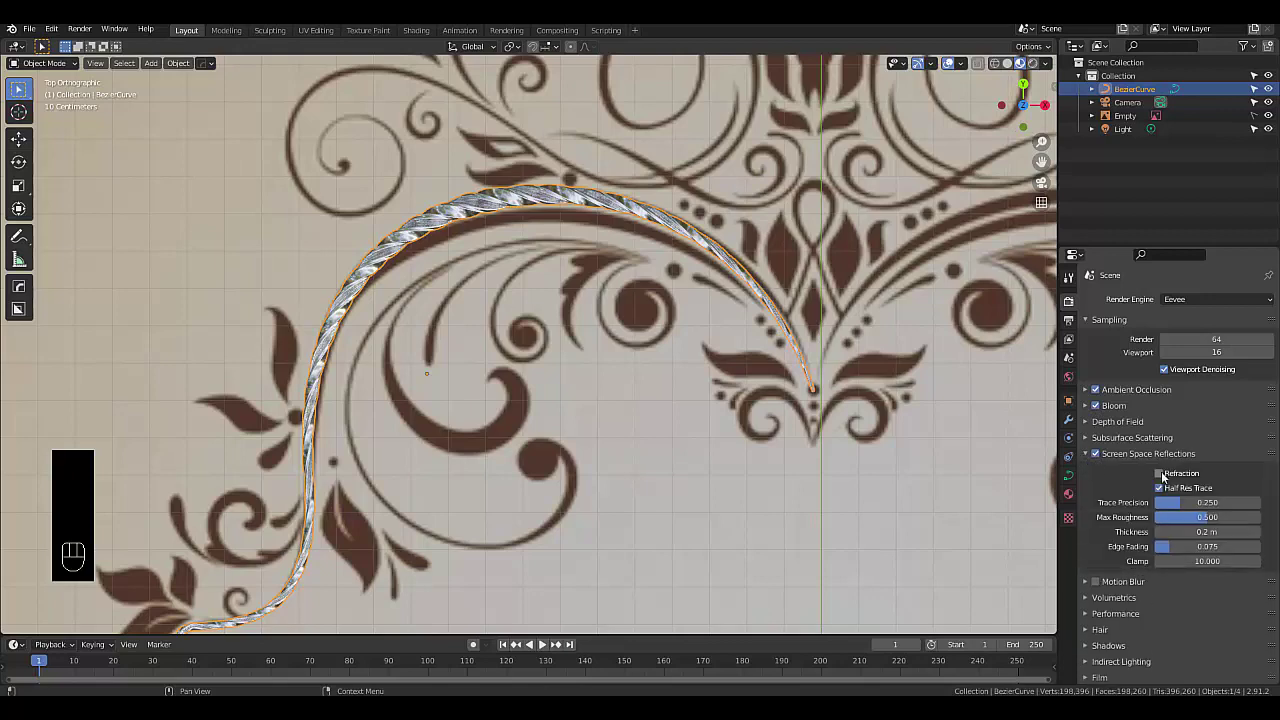
{"action": "left_click", "coordinate": [1166, 476]}
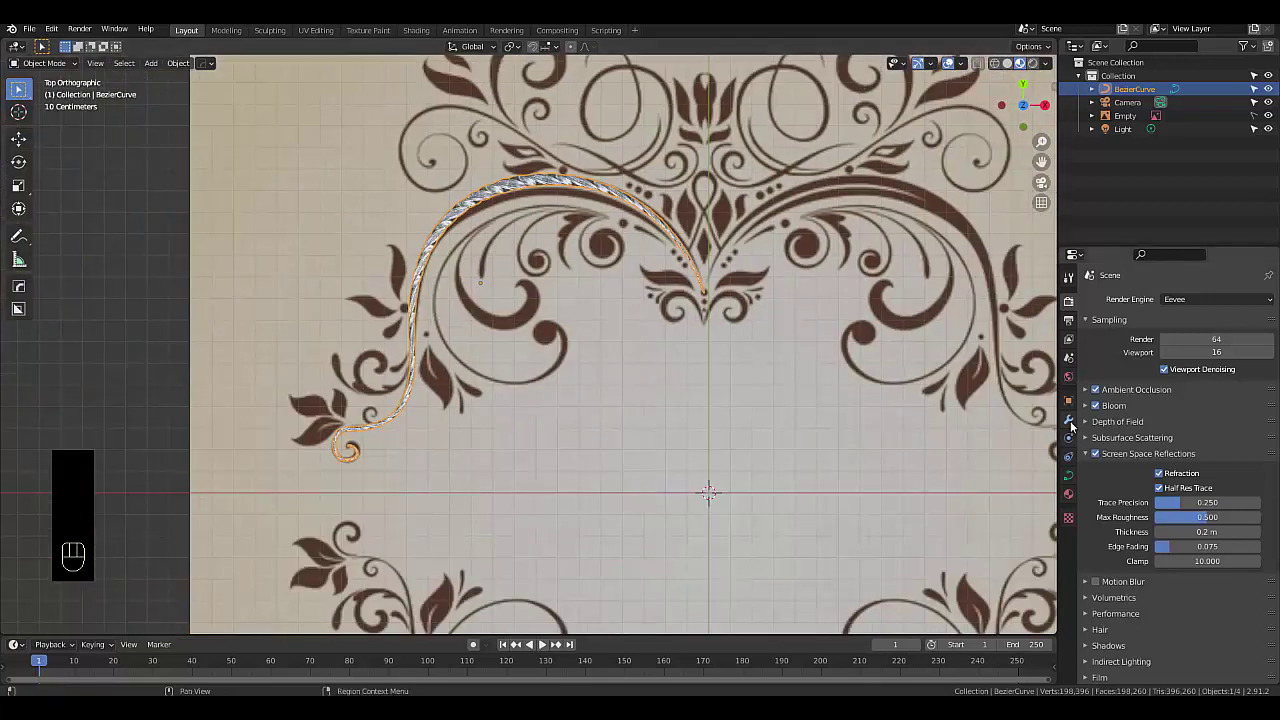
{"action": "left_click", "coordinate": [1071, 425]}
Add a Mirror modifier about a new Empty, mirroring the rope curve on X and Y with merging
{"action": "left_click_drag", "start_coordinate": [1138, 303], "coordinate": [1047, 406]}
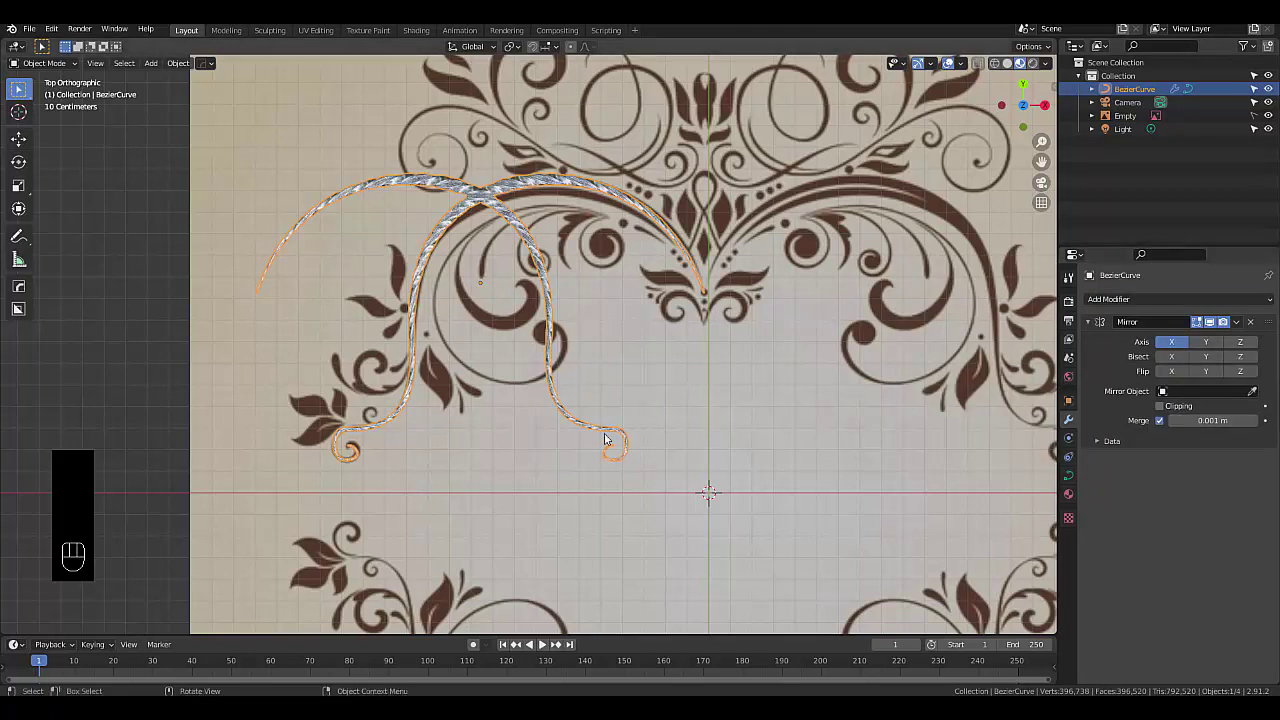
{"action": "key", "text": "shift+a"}
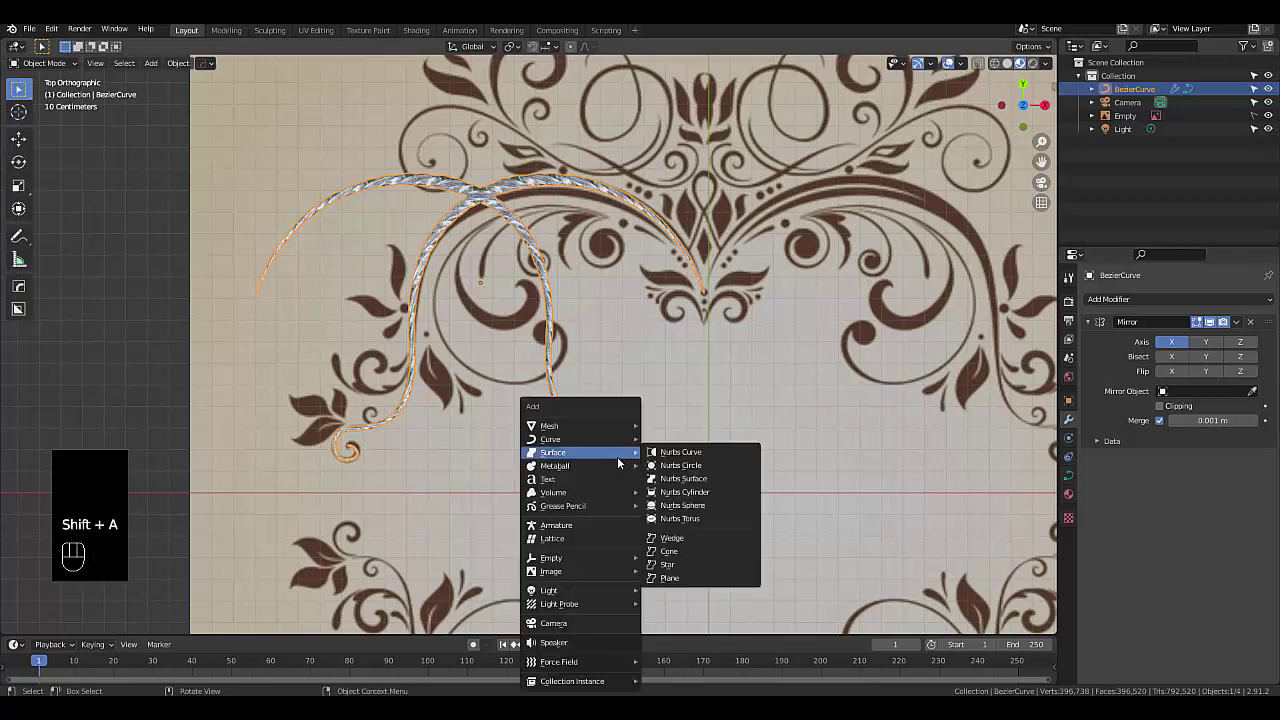
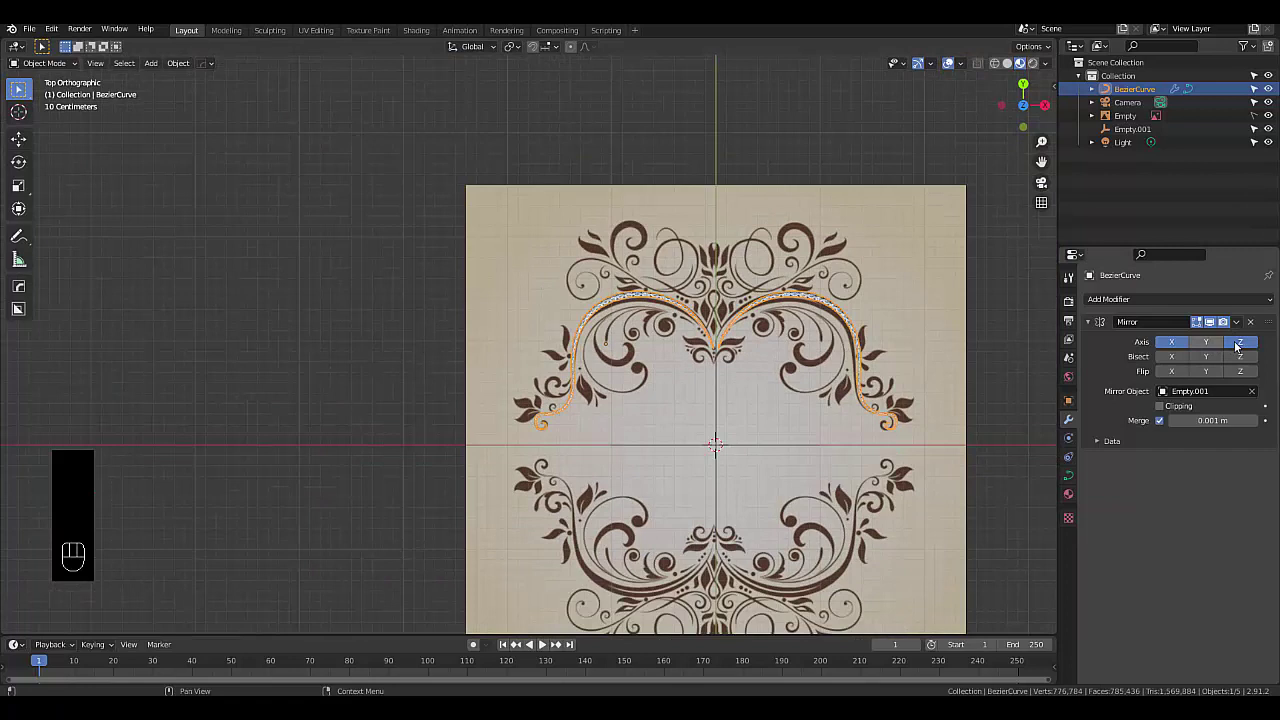
{"action": "left_click", "coordinate": [780, 475]}
{"action": "left_click", "coordinate": [891, 569]}
{"action": "left_click", "coordinate": [396, 485]}
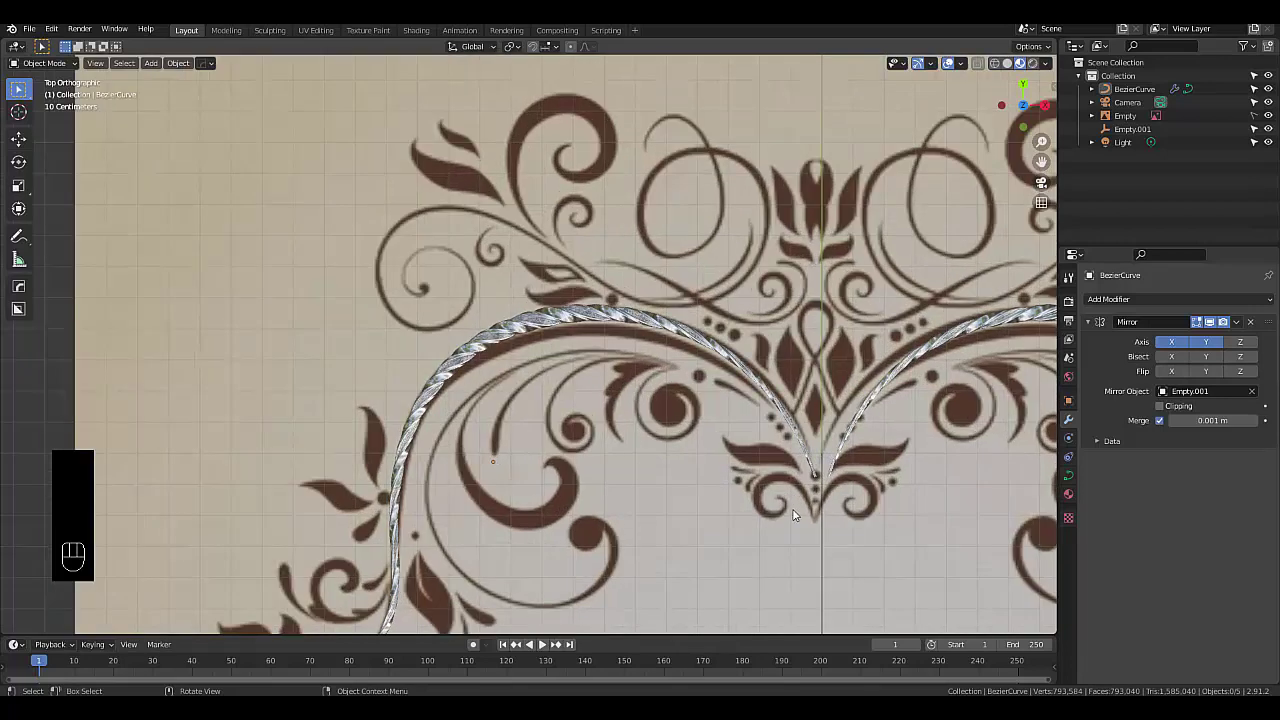
Add a second Bezier curve, move it onto the inner scroll and start positioning its first control point
{"action": "key", "text": "shift+a"}
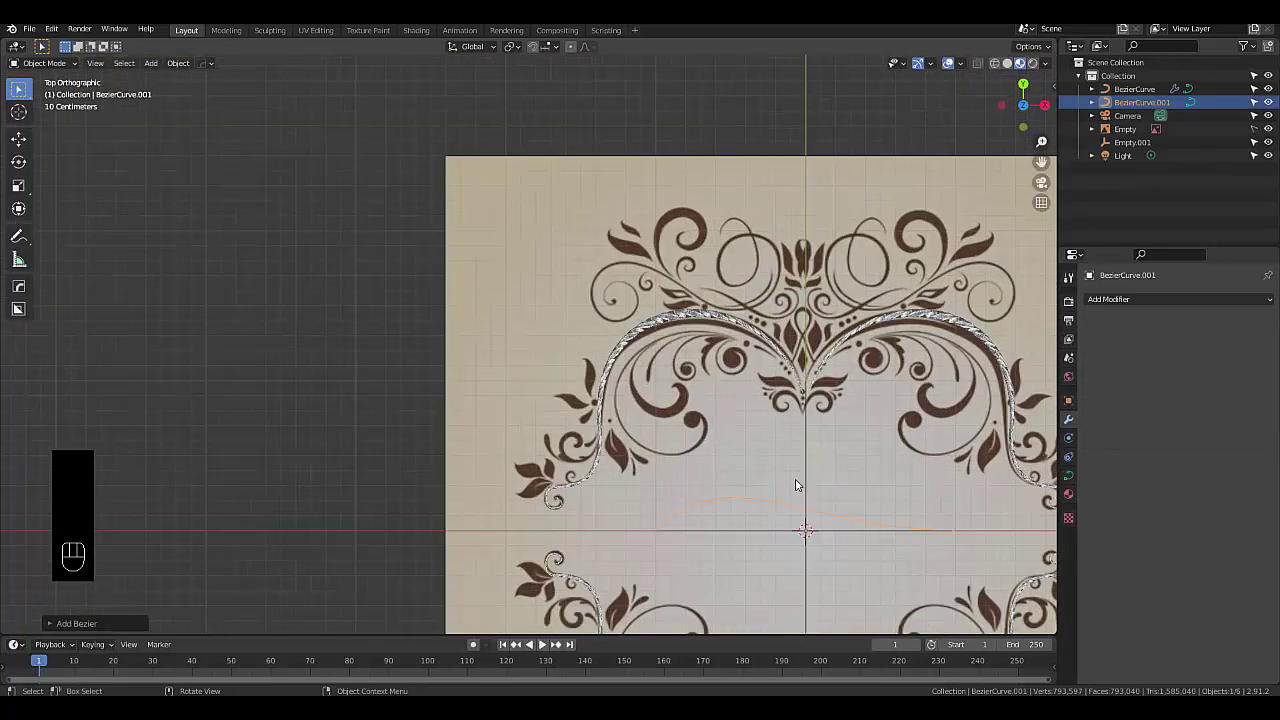
{"action": "key", "text": "g"}
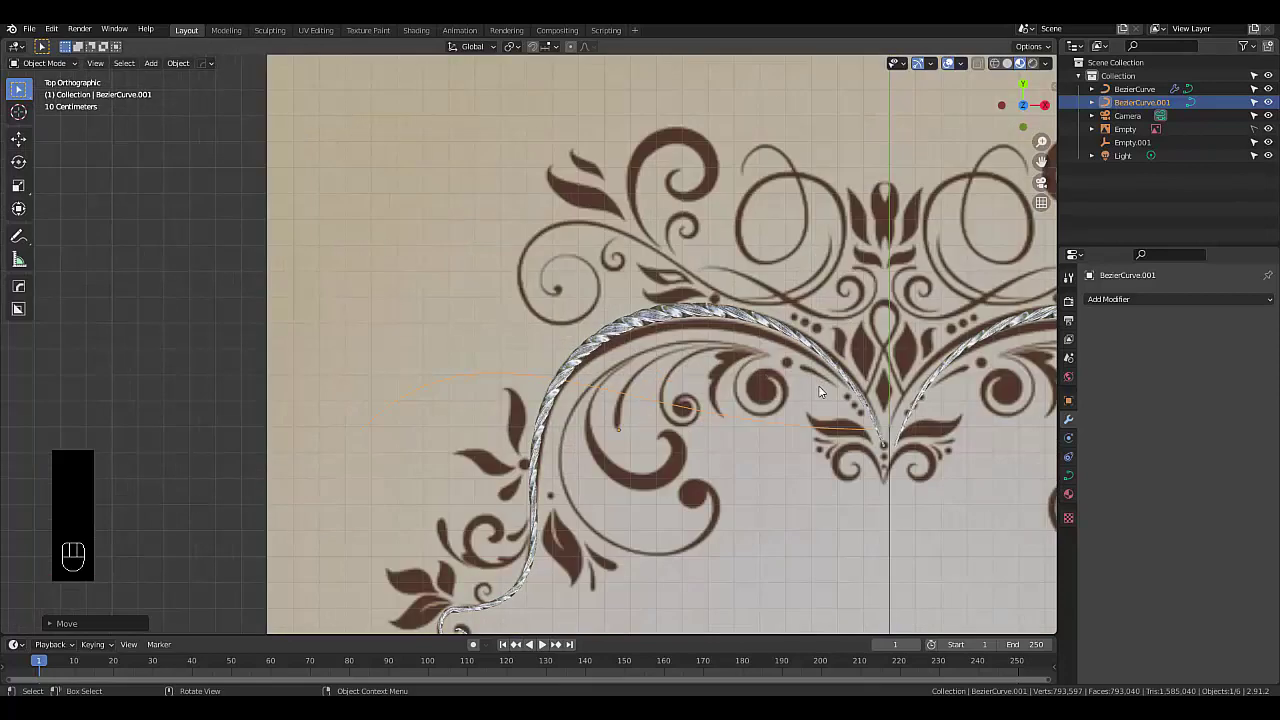
{"action": "key", "text": "Tab"}
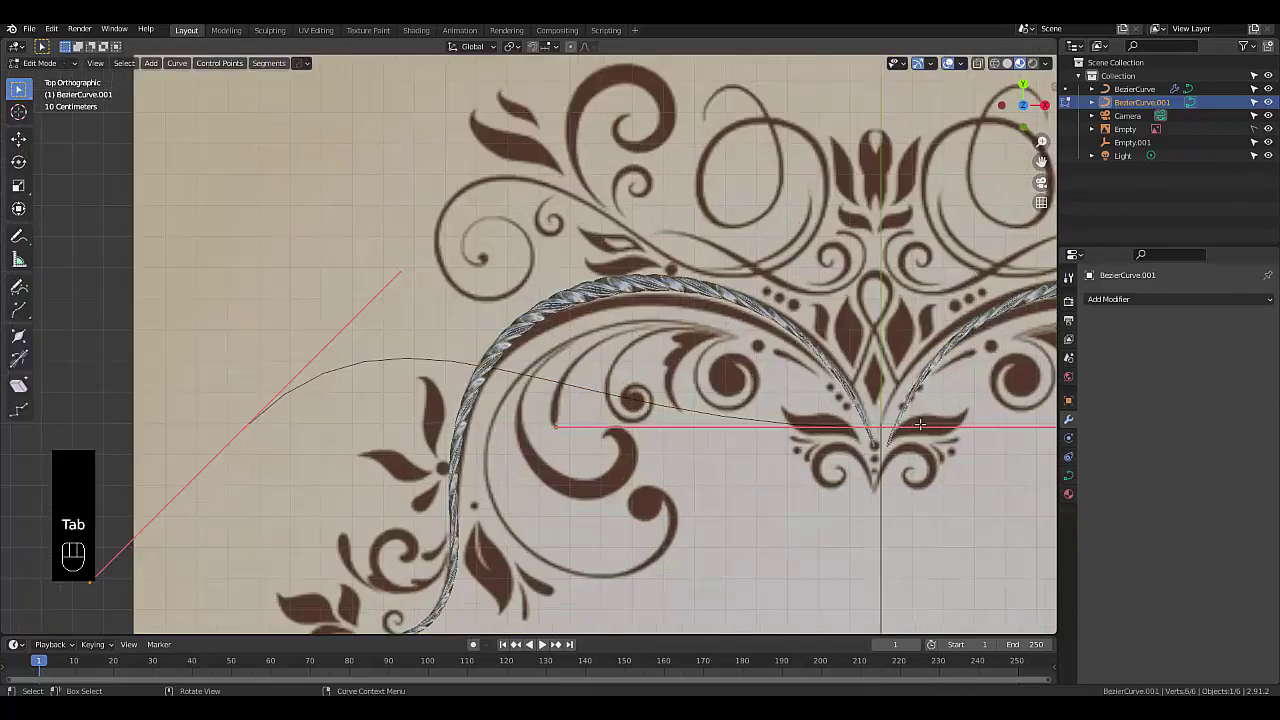
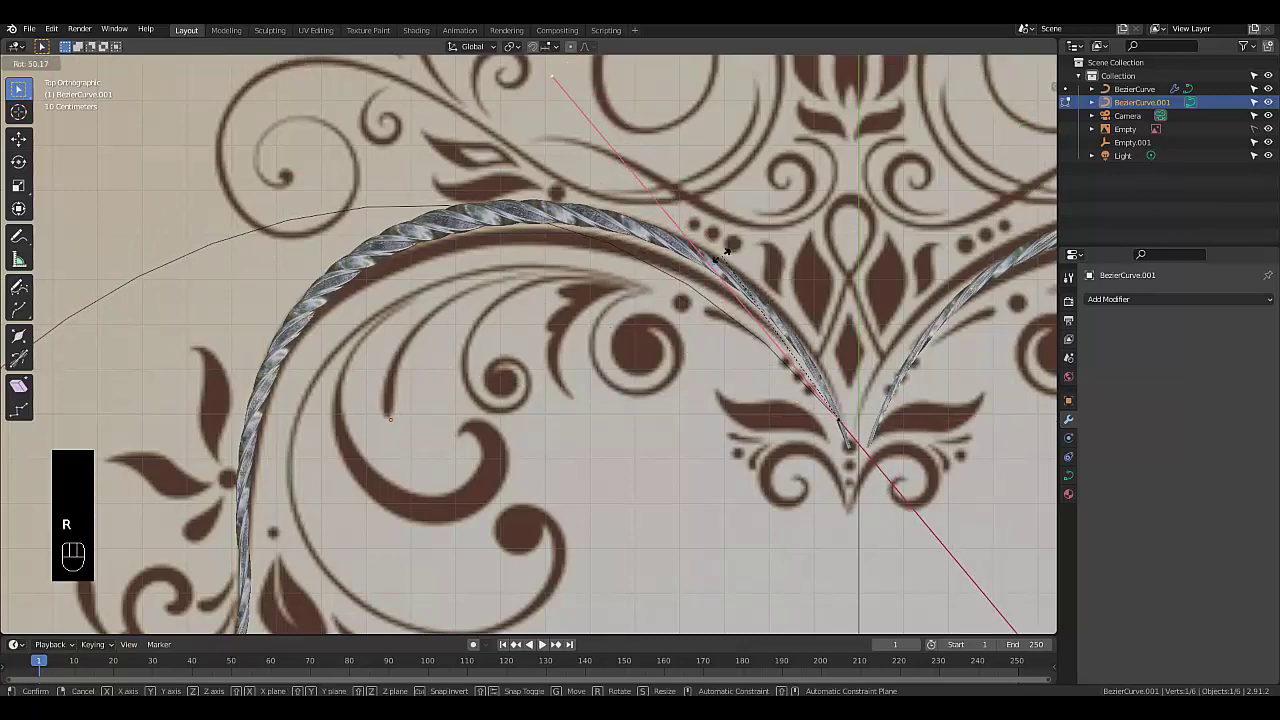
{"action": "left_click", "coordinate": [267, 396]}
{"action": "key", "text": "g"}
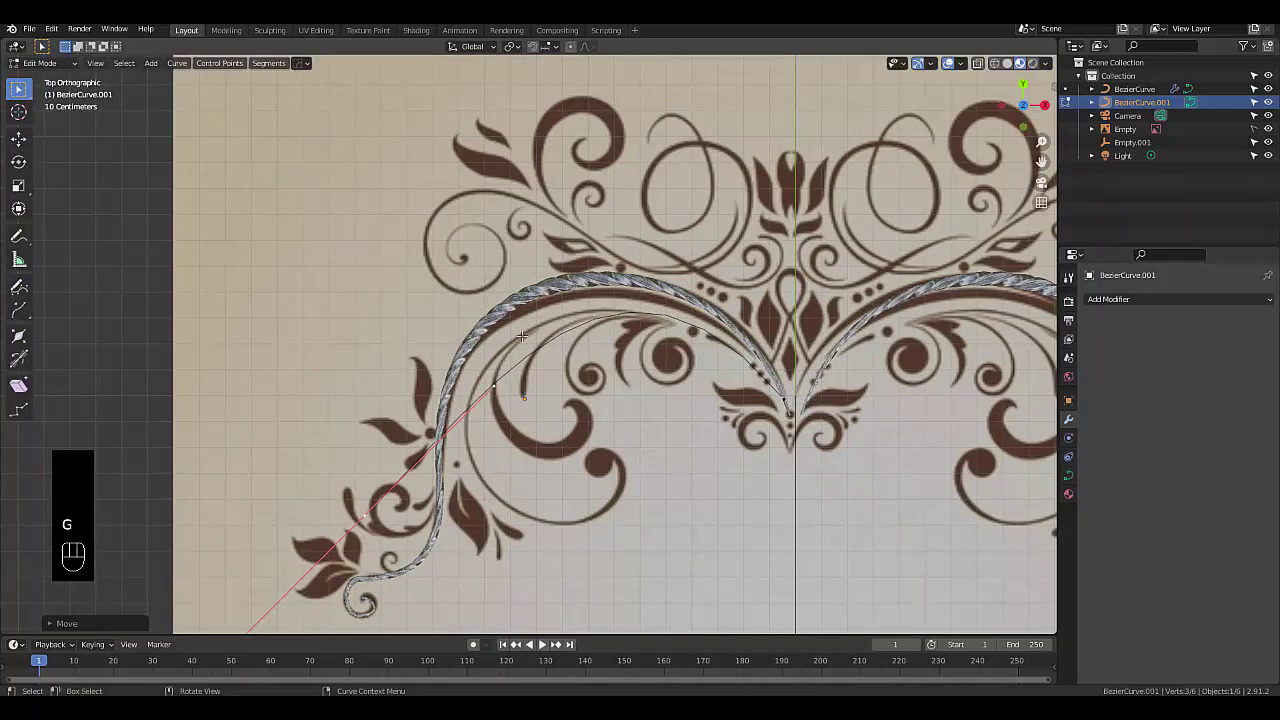
{"action": "key", "text": "r"}
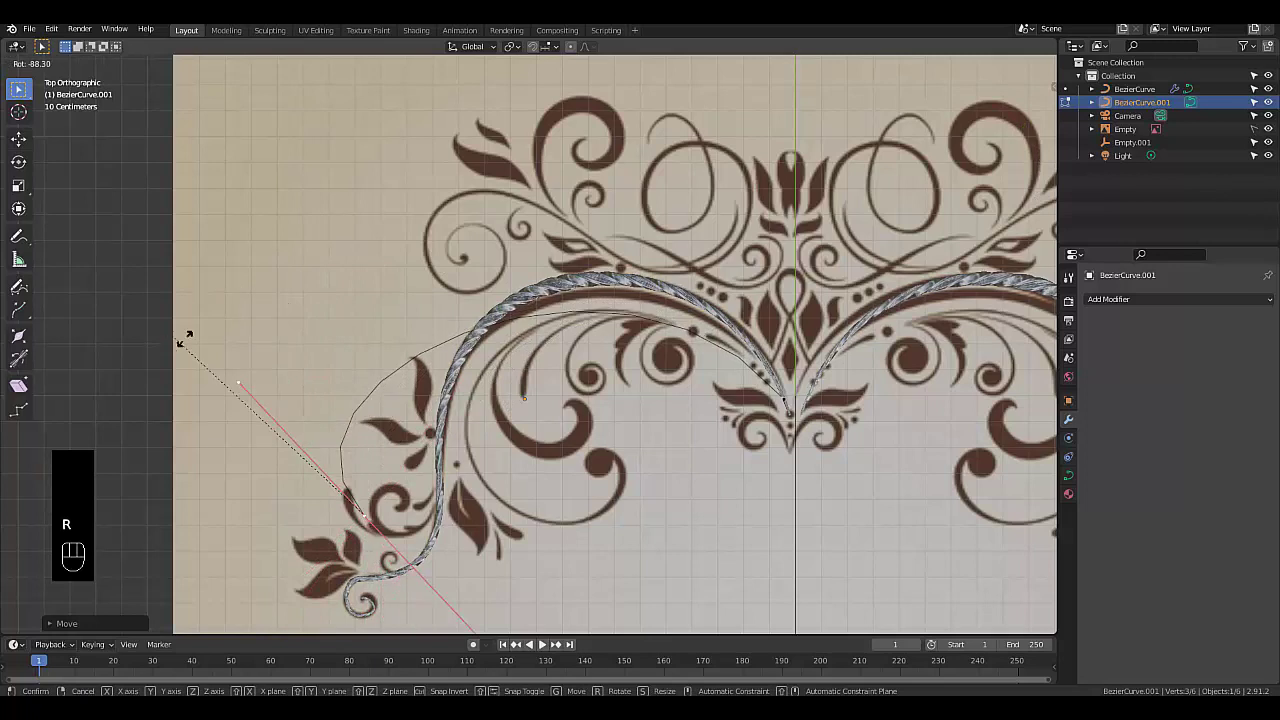
Move and rotate the curve's points and handles so it bends leftward and down along the inner scroll
{"action": "key", "text": "g"}
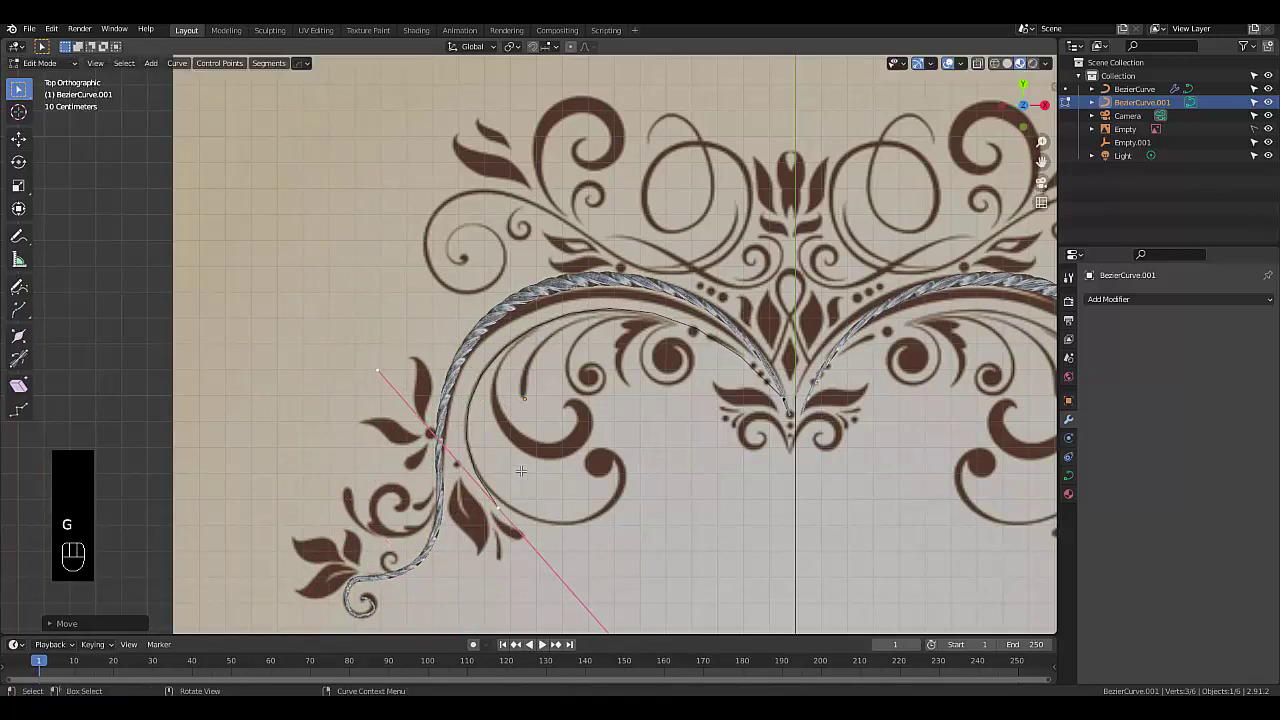
{"action": "key", "text": "r"}
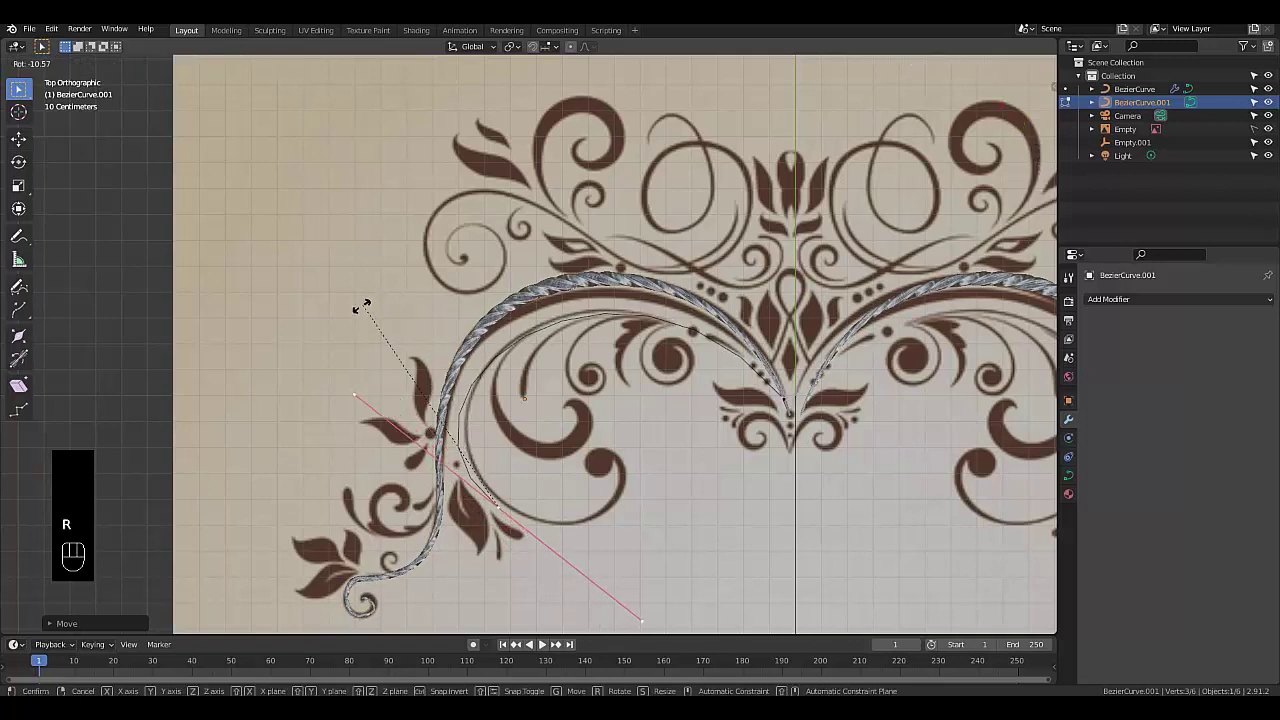
{"action": "key", "text": "g"}
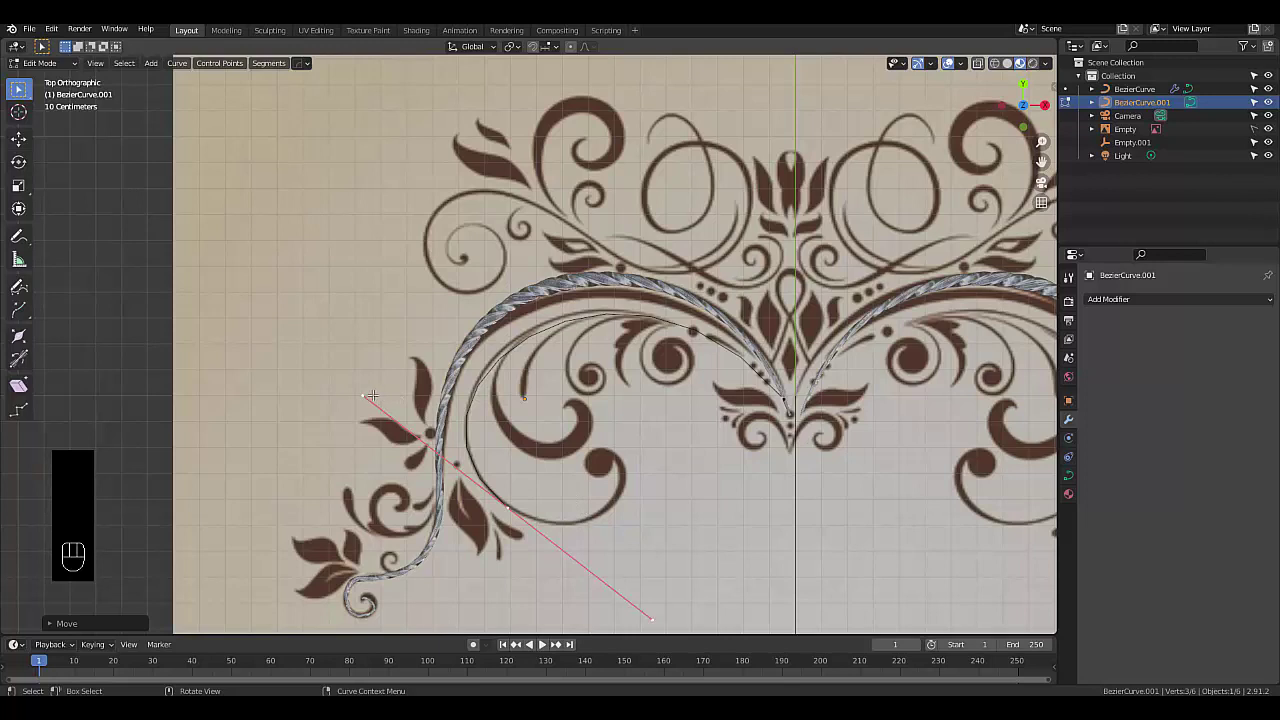
{"action": "key", "text": "g"}
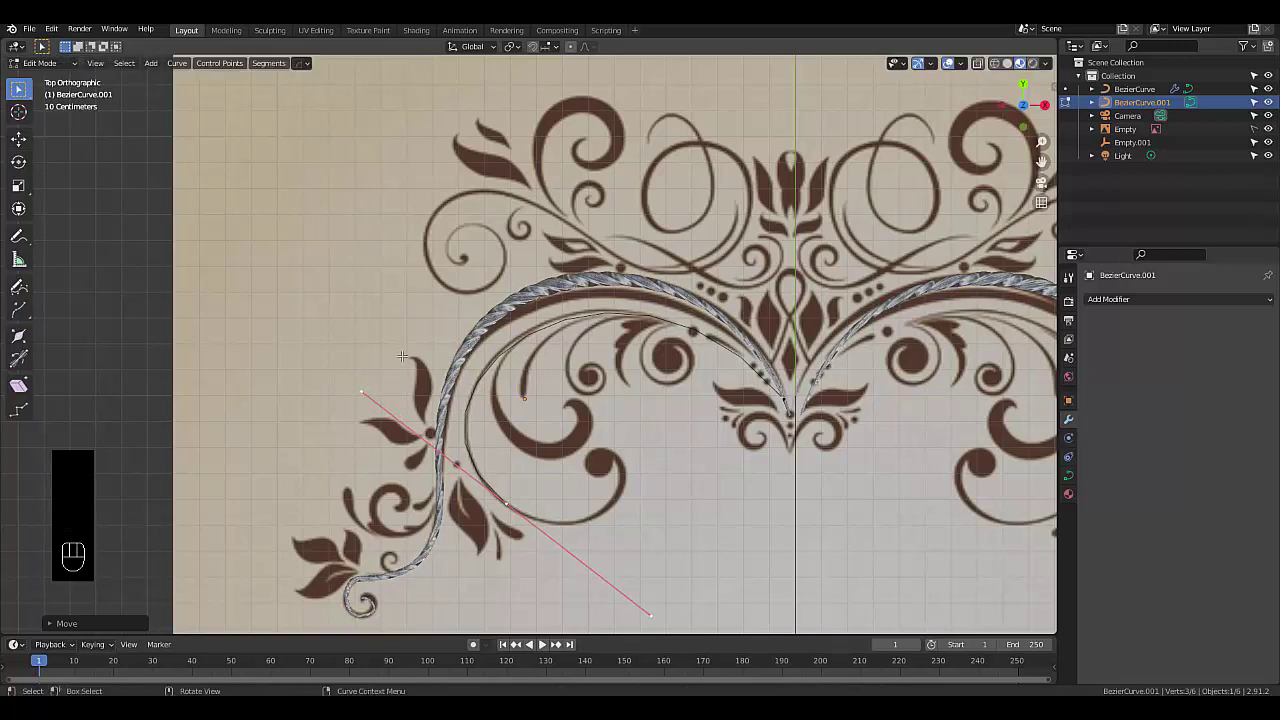
{"action": "key", "text": "r"}
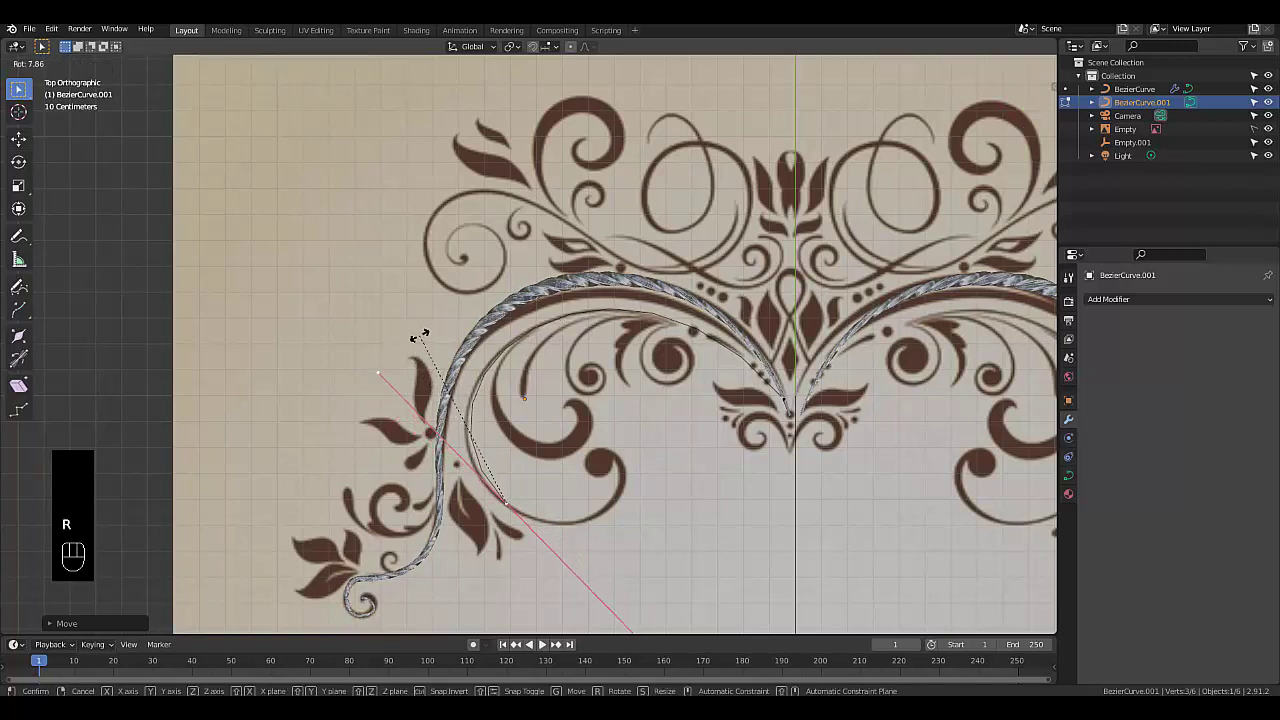
{"action": "key", "text": "g"}
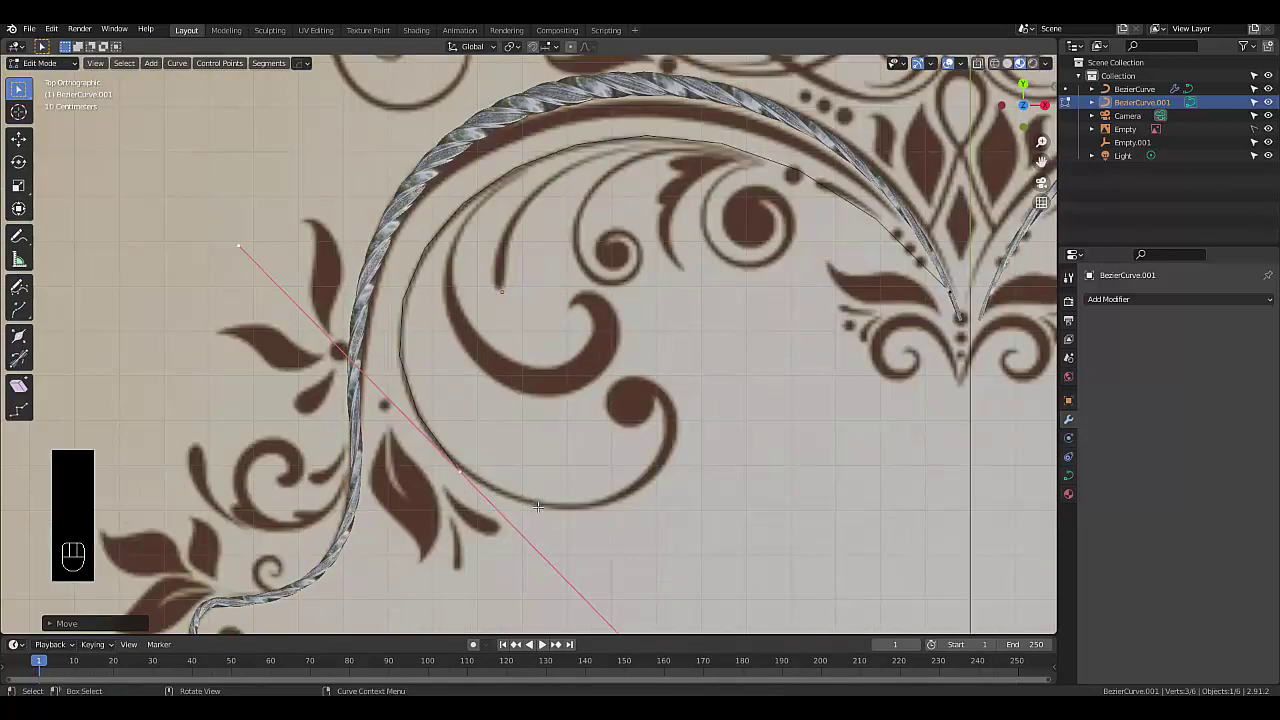
Extrude another point and move, rotate and shrink its handles to curl the curve into the inner swirl
{"action": "key", "text": "e"}
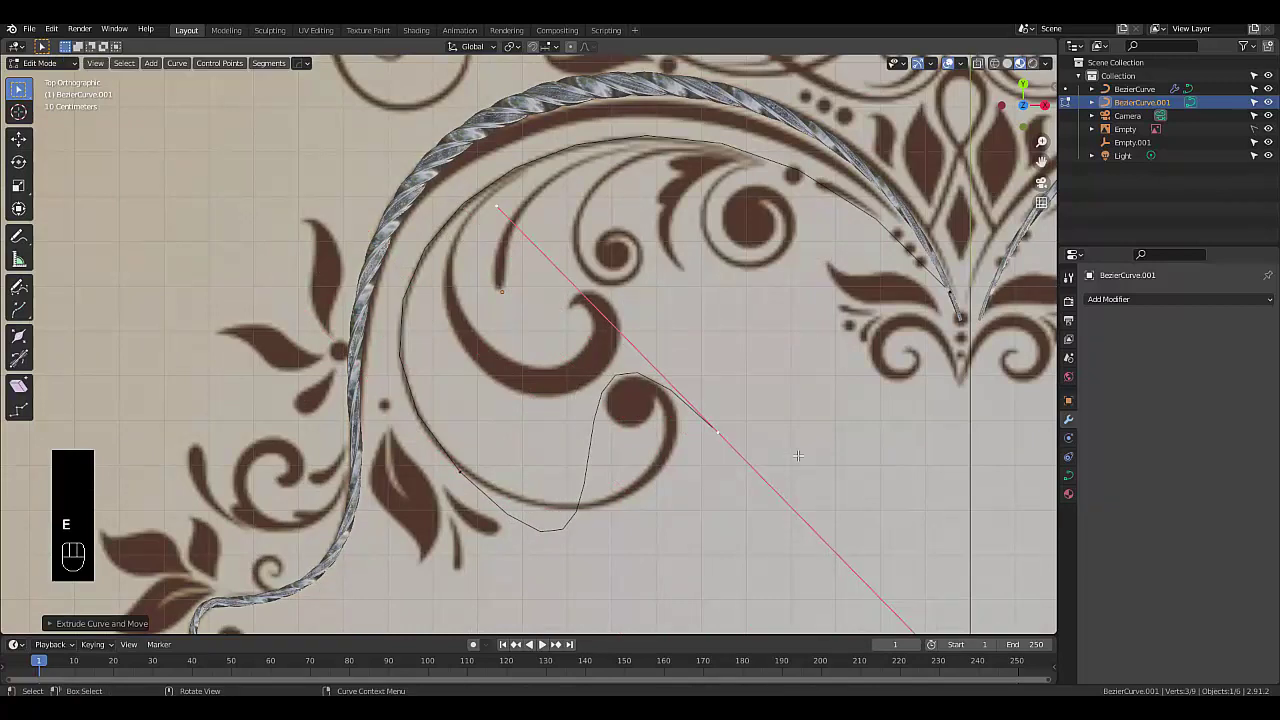
{"action": "key", "text": "r"}
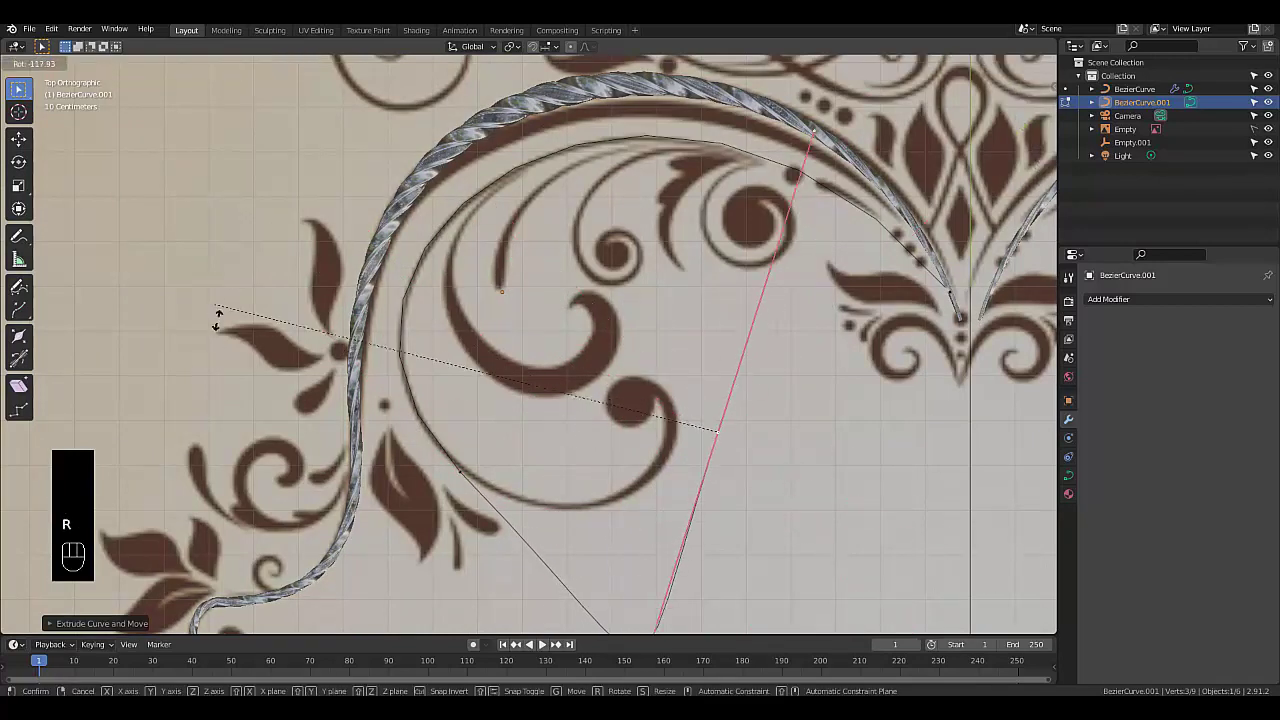
{"action": "key", "text": "g"}
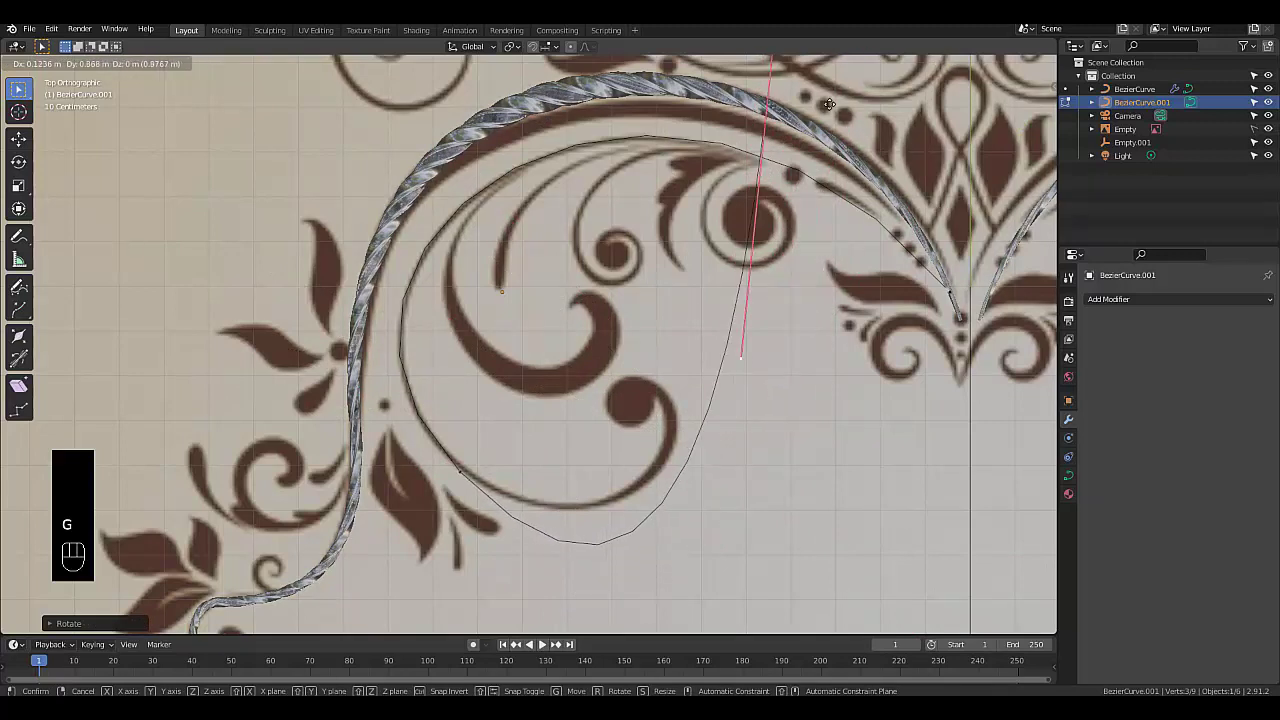
{"action": "key", "text": "r"}
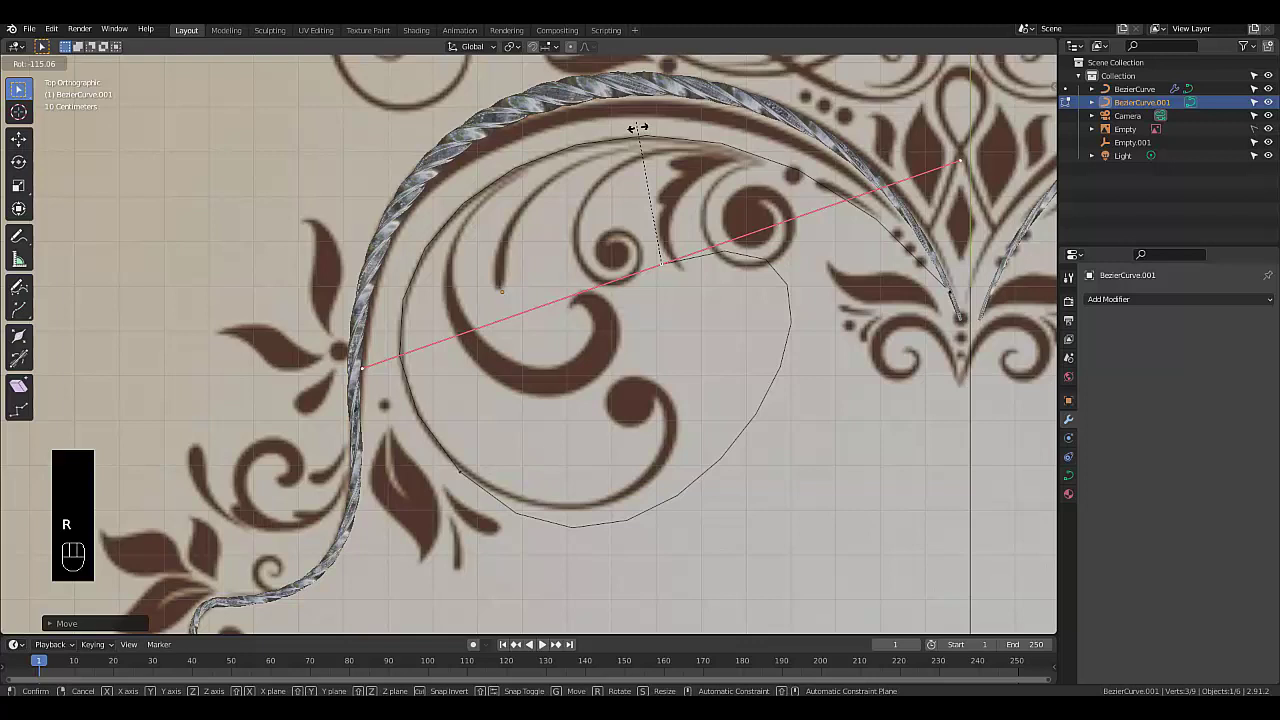
{"action": "key", "text": "g"}
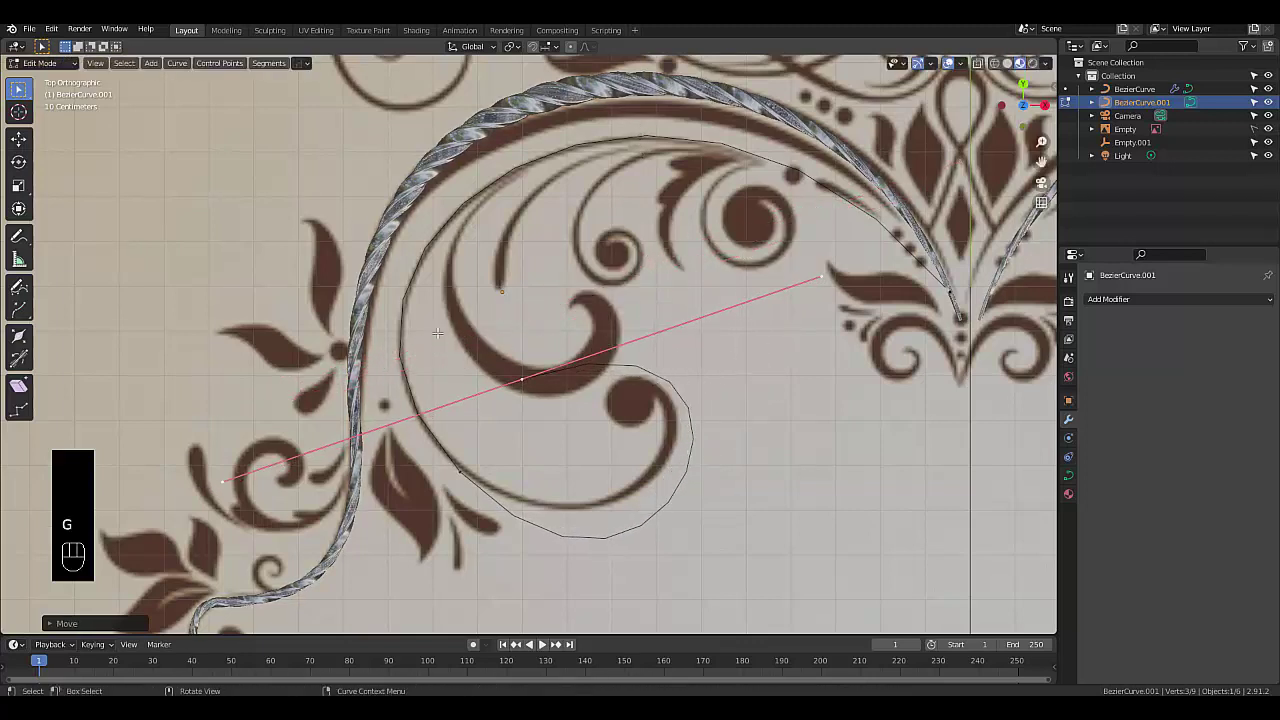
{"action": "key", "text": "s"}
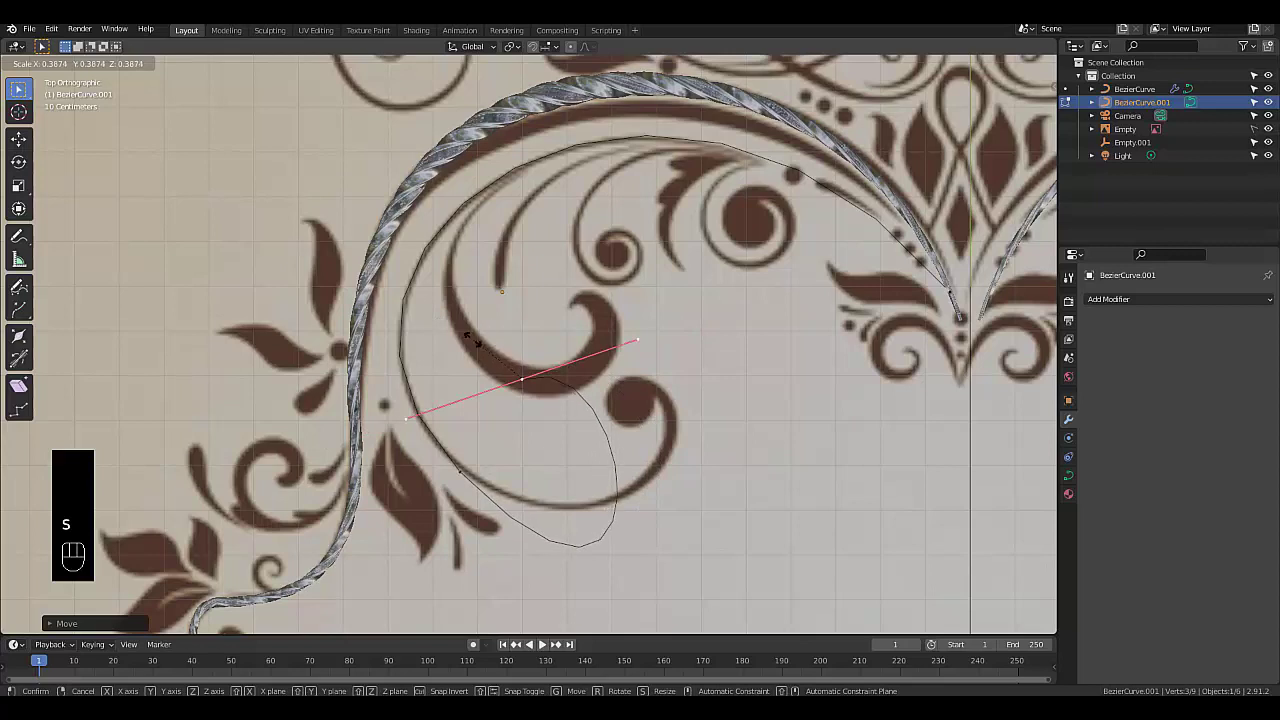
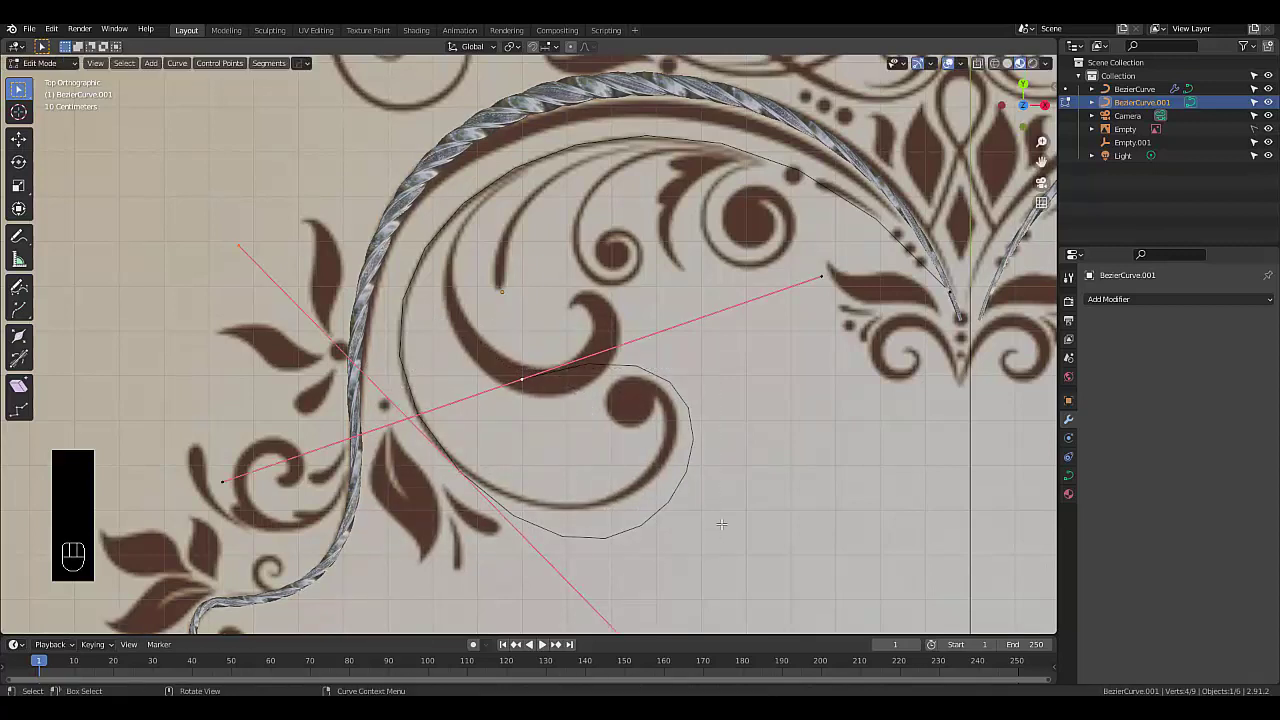
{"action": "key", "text": "s"}
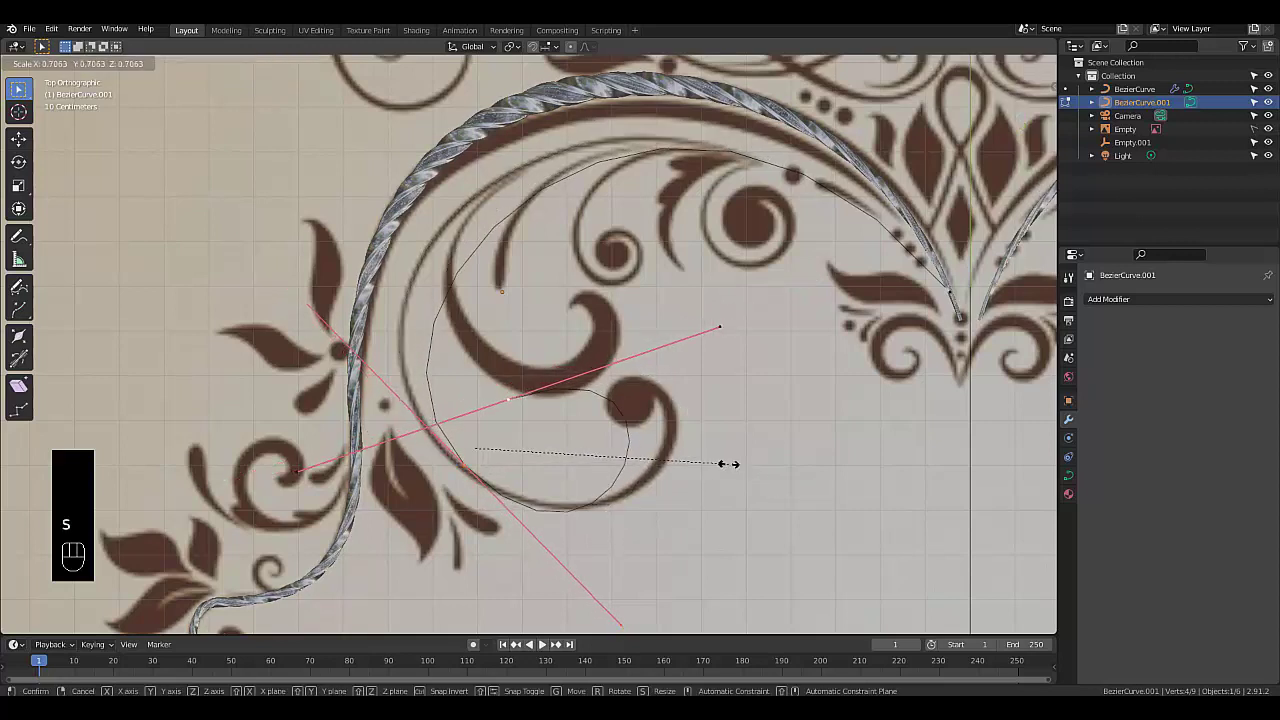
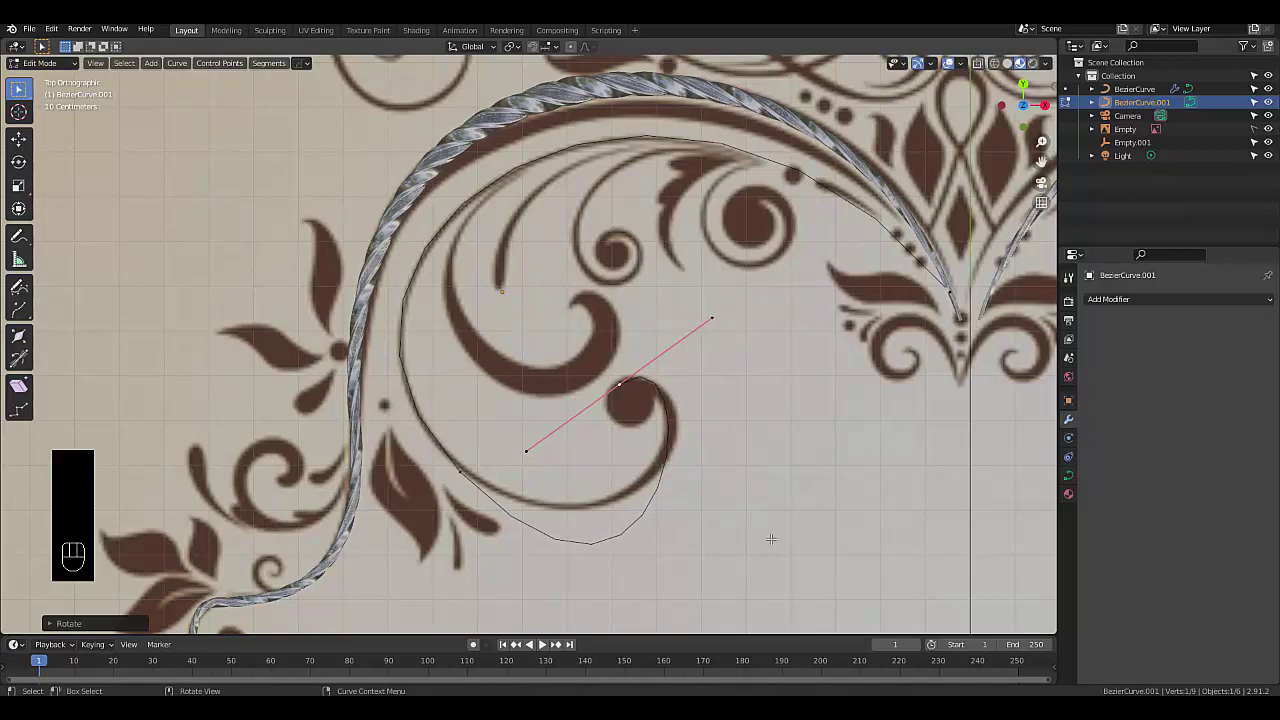
Tighten the end point's curl and move the tip and lower points along the brown reference swirl
{"action": "key", "text": "s"}
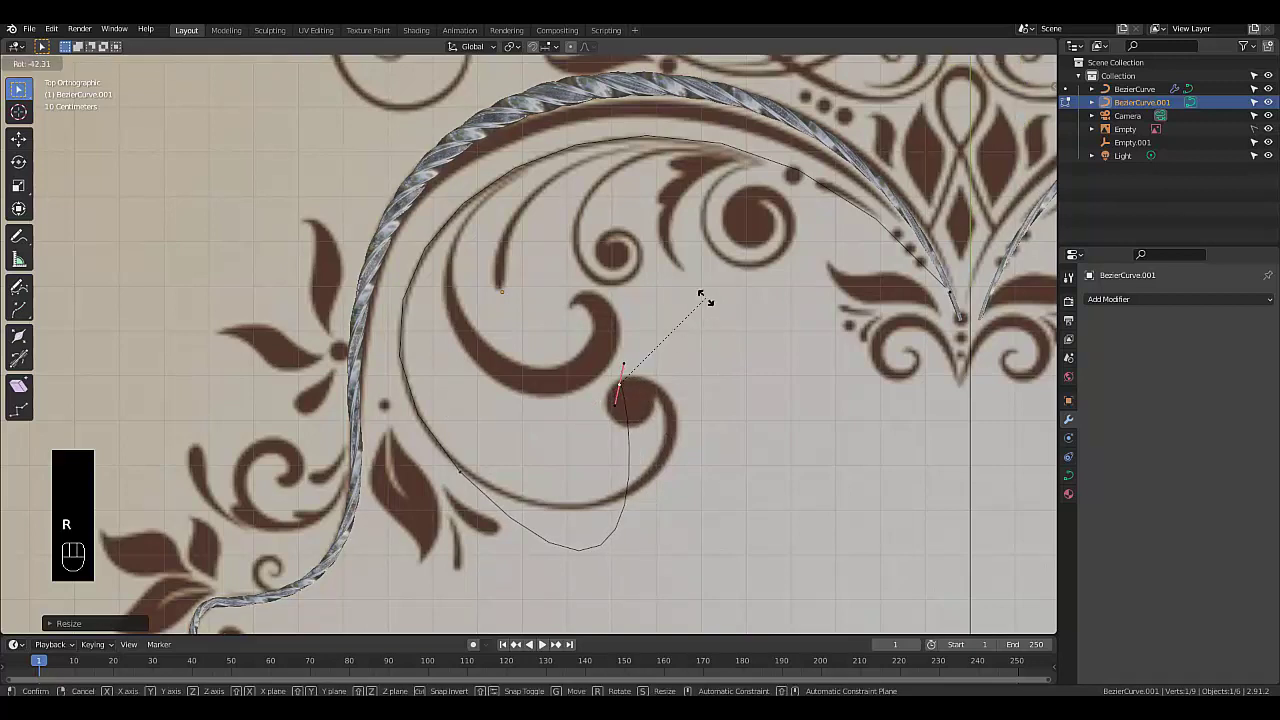
{"action": "left_click_drag", "start_coordinate": [732, 560], "coordinate": [734, 522]}
{"action": "left_click_drag", "start_coordinate": [716, 508], "coordinate": [663, 334]}
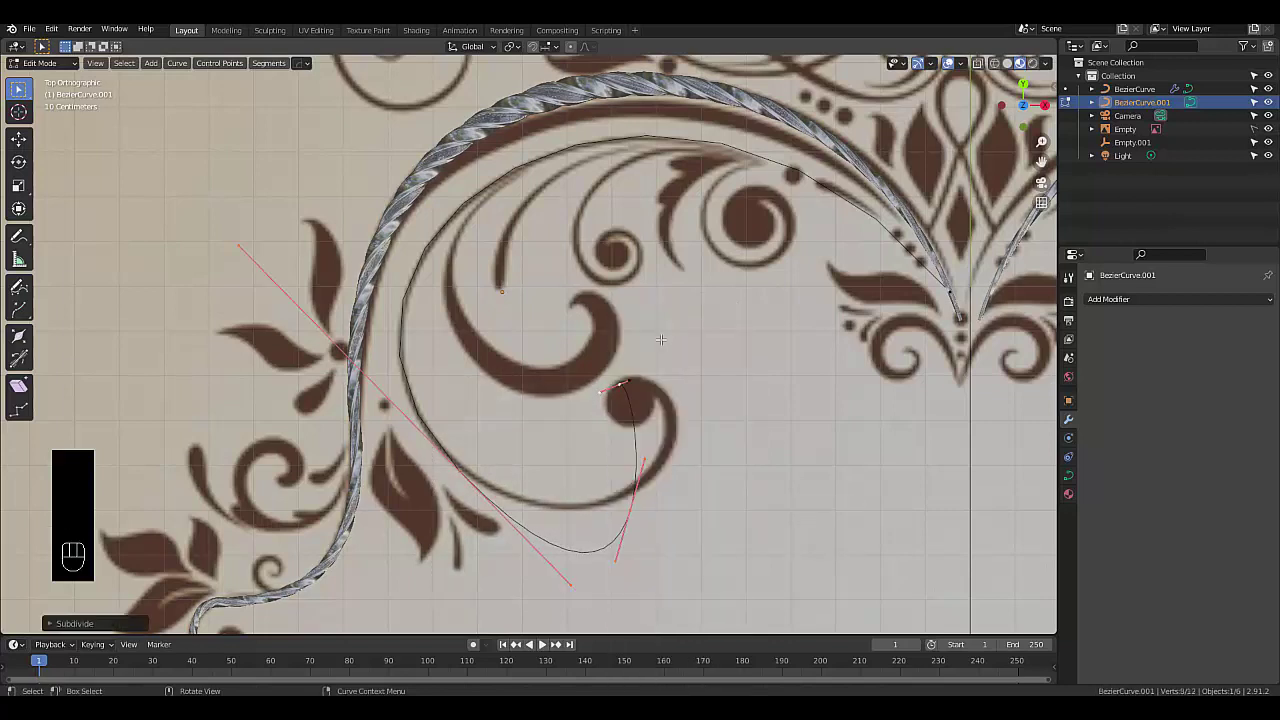
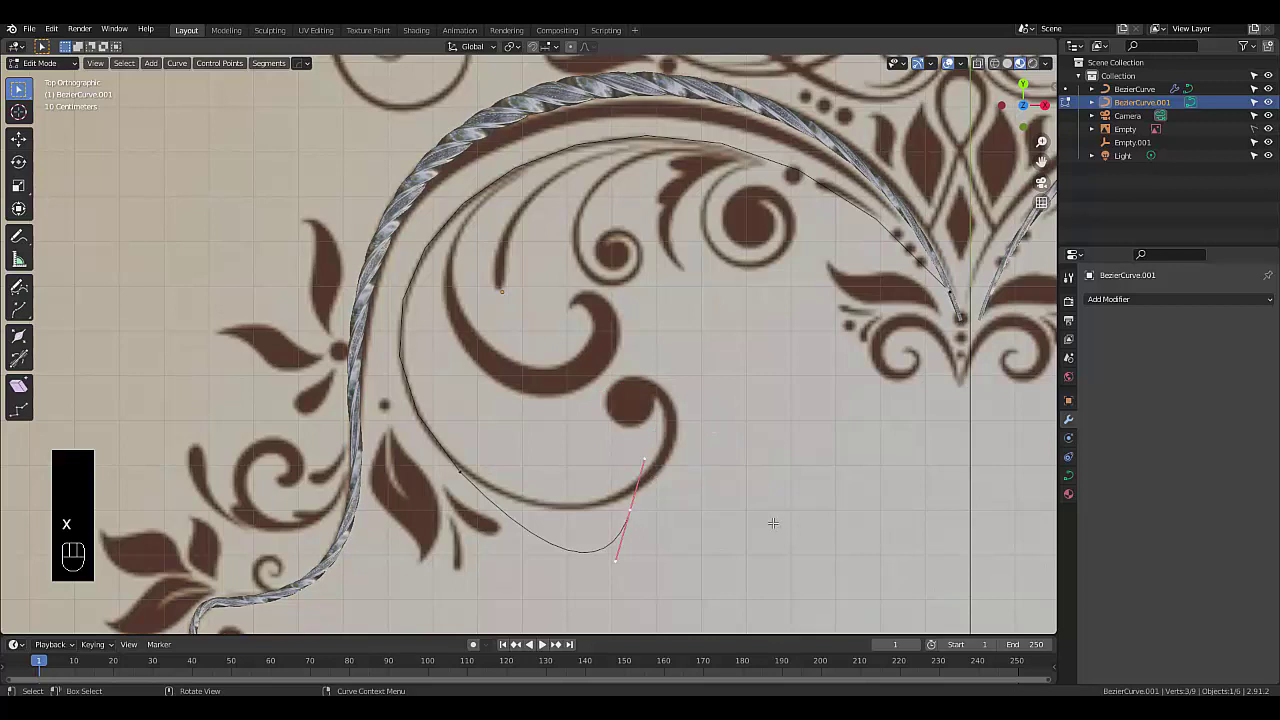
{"action": "key", "text": "g"}
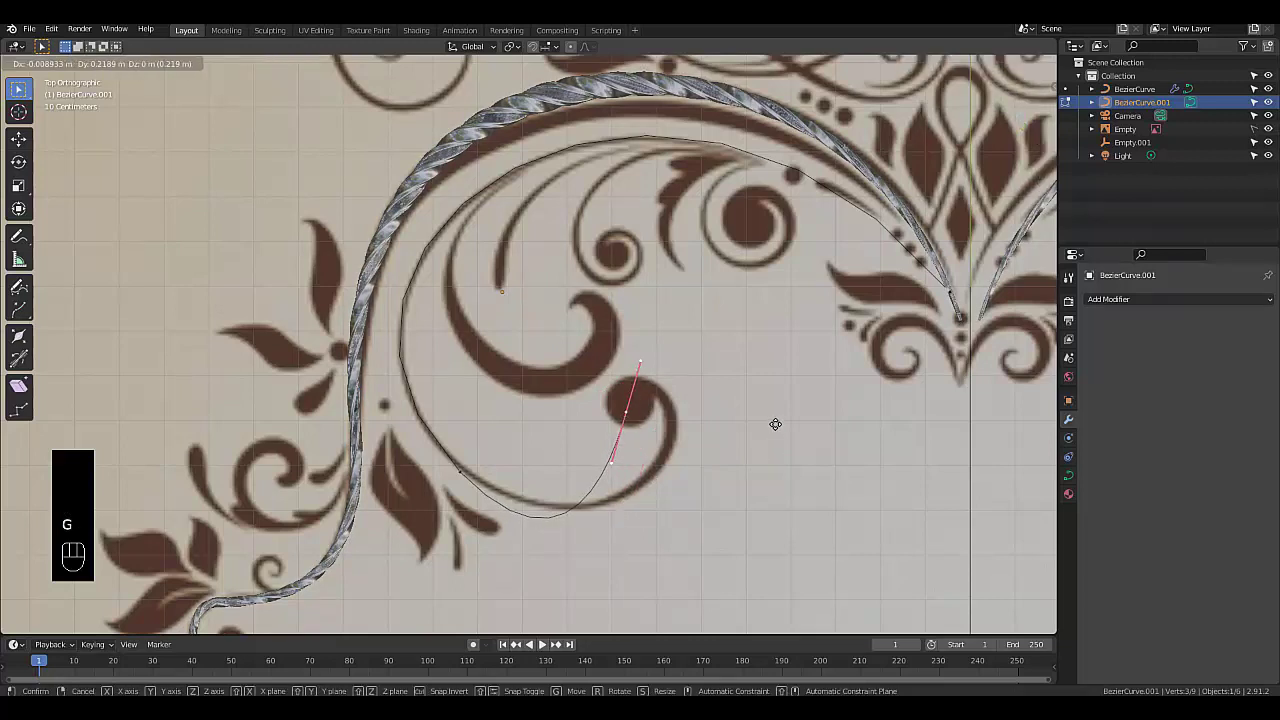
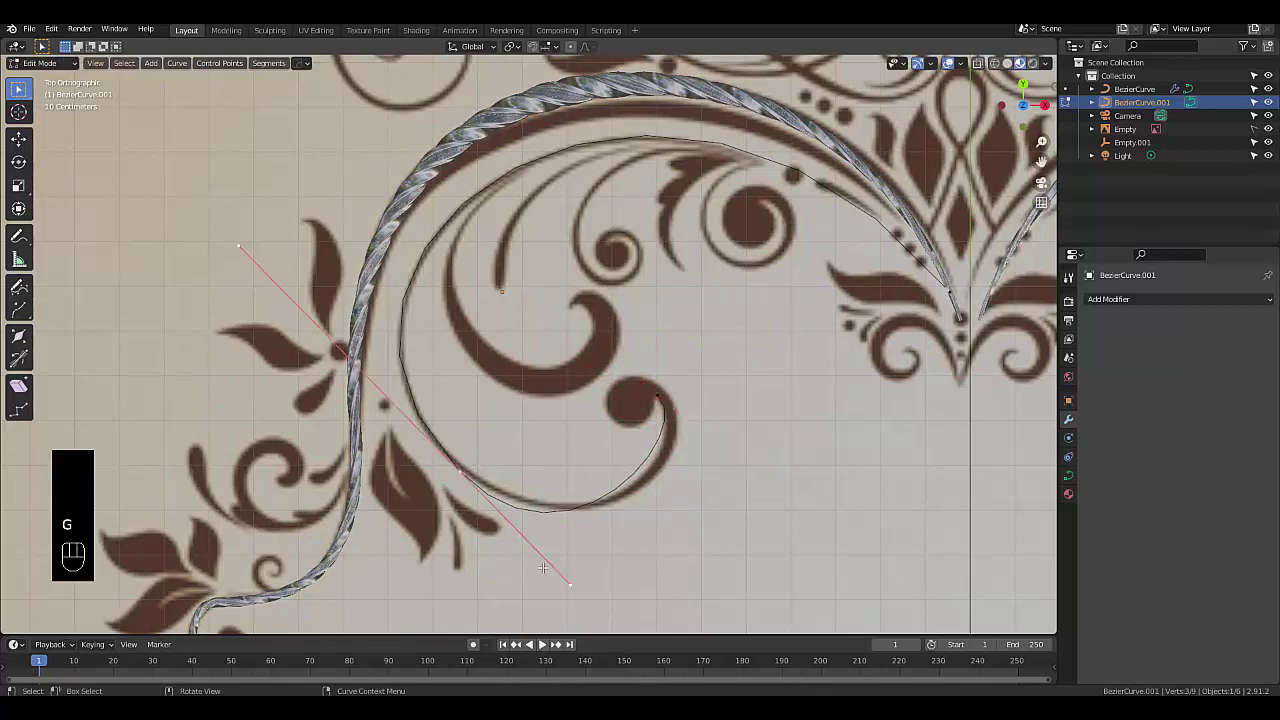
{"action": "key", "text": "r"}
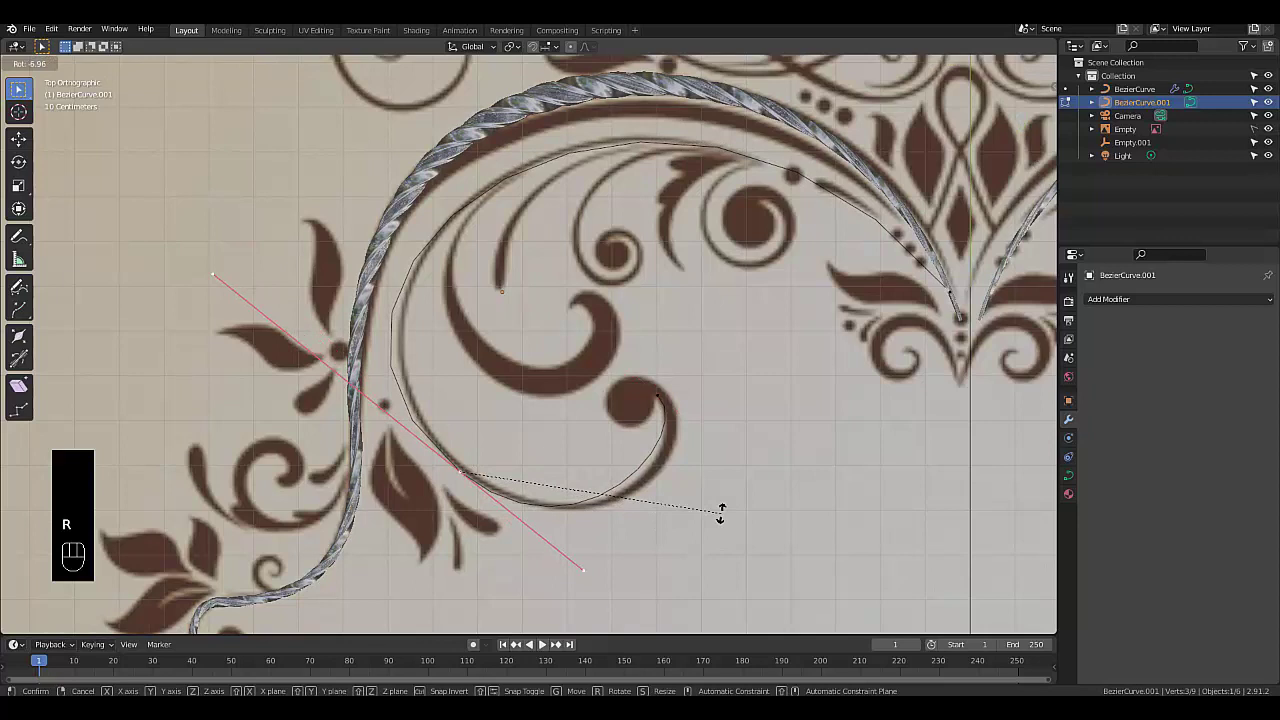
{"action": "key", "text": "g"}
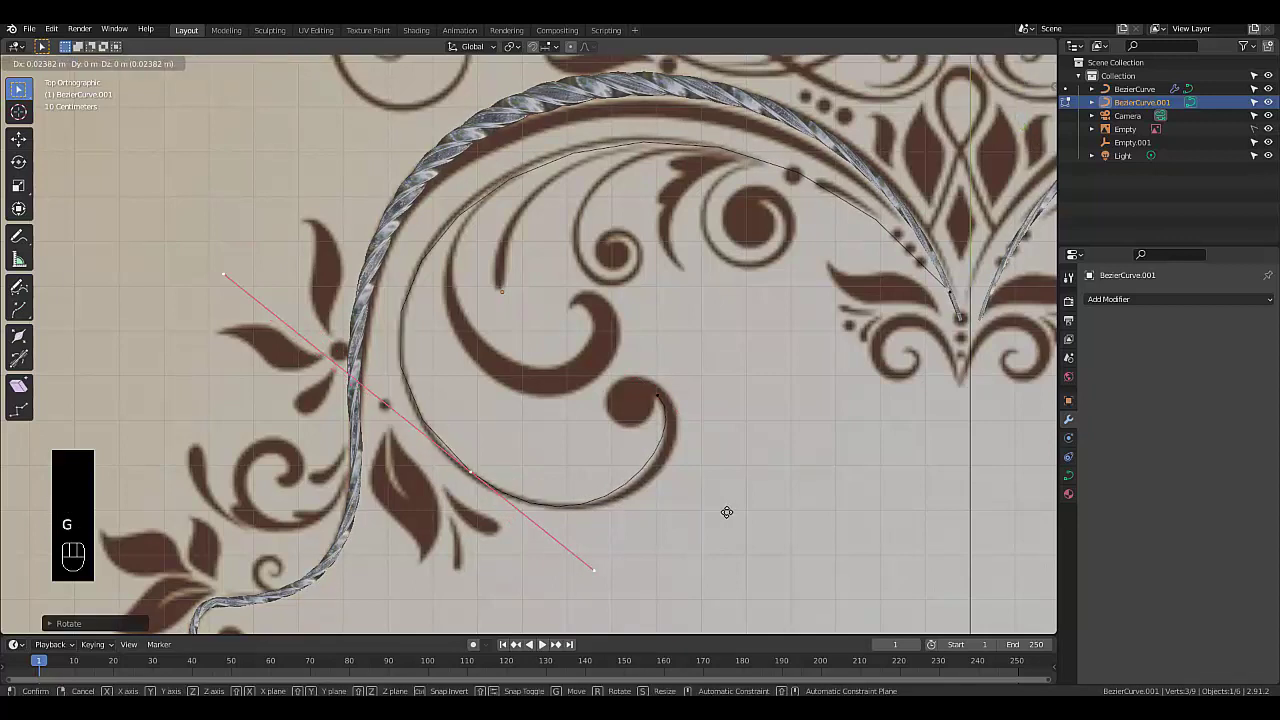
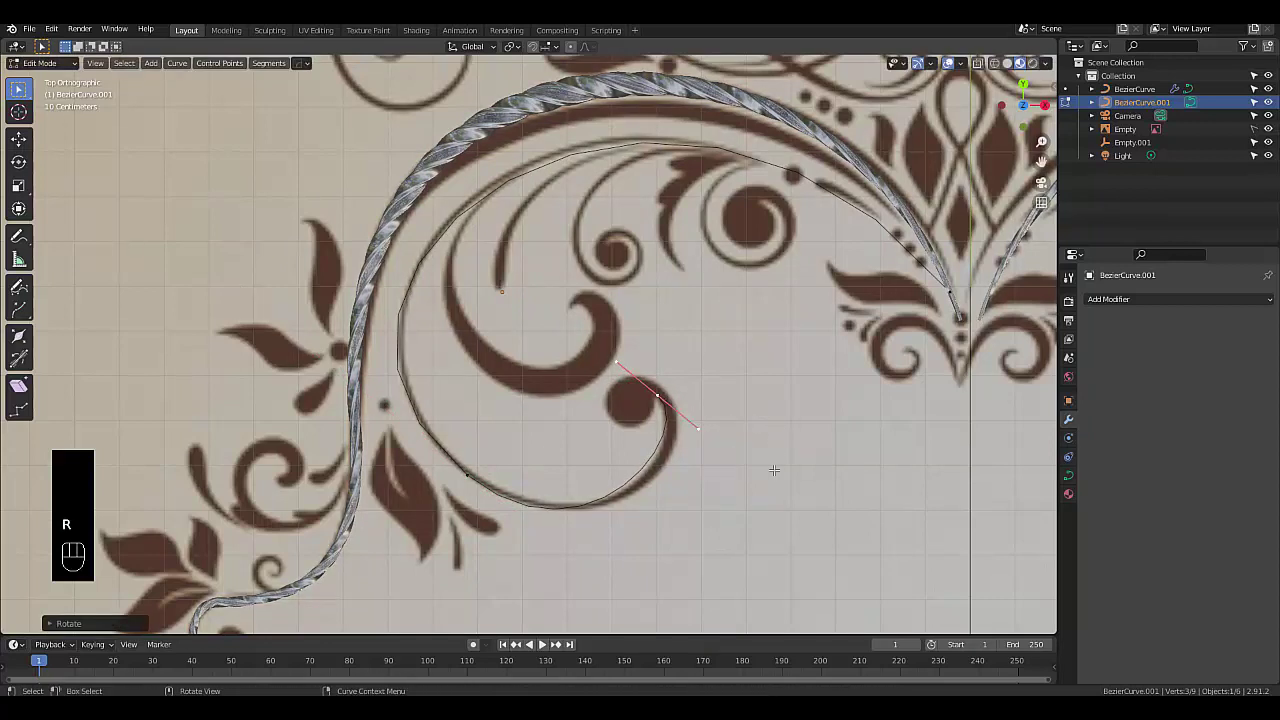
Nudge the tip outward, extrude a further point into the round dot and rotate its handle to curl the end
{"action": "key", "text": "g"}
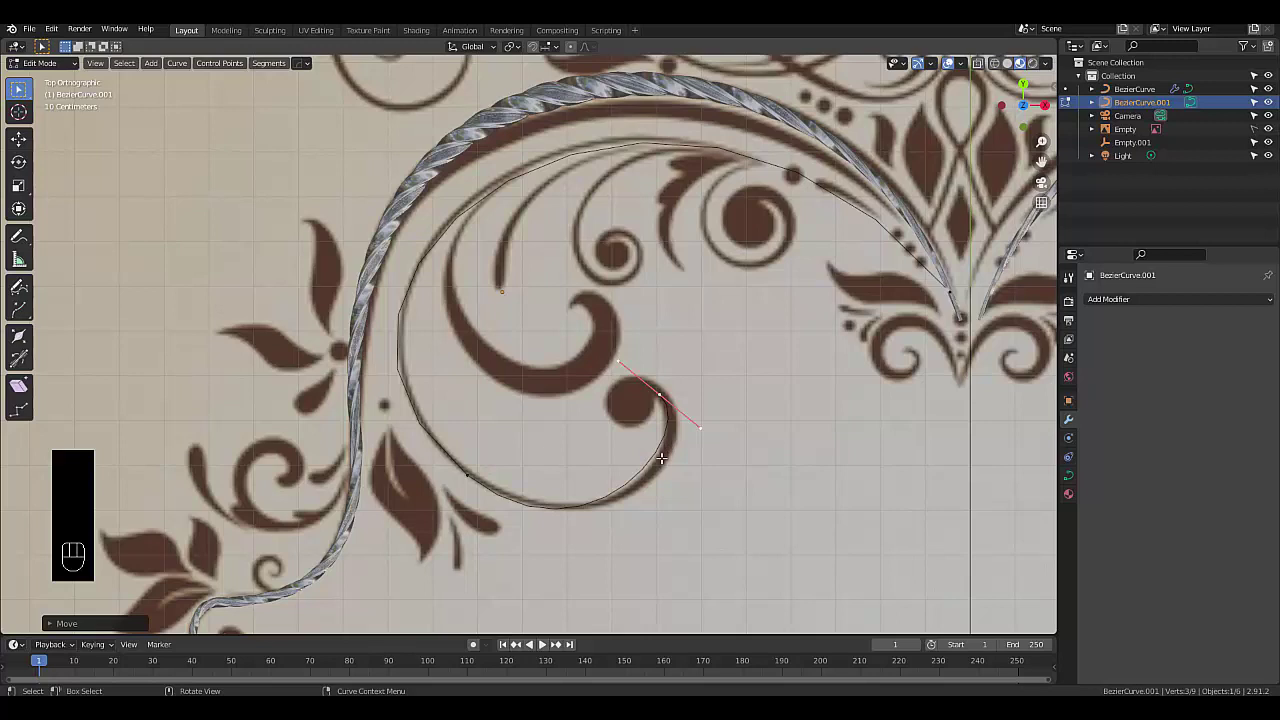
{"action": "key", "text": "g"}
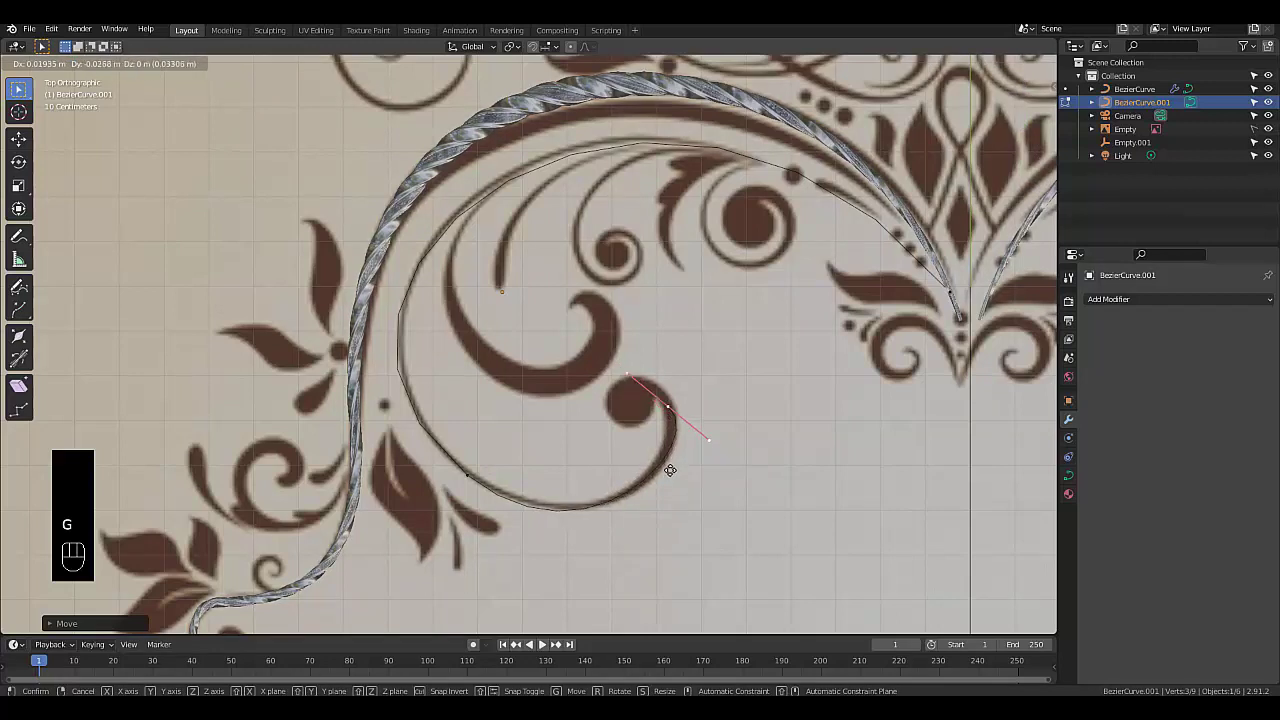
{"action": "key", "text": "e"}
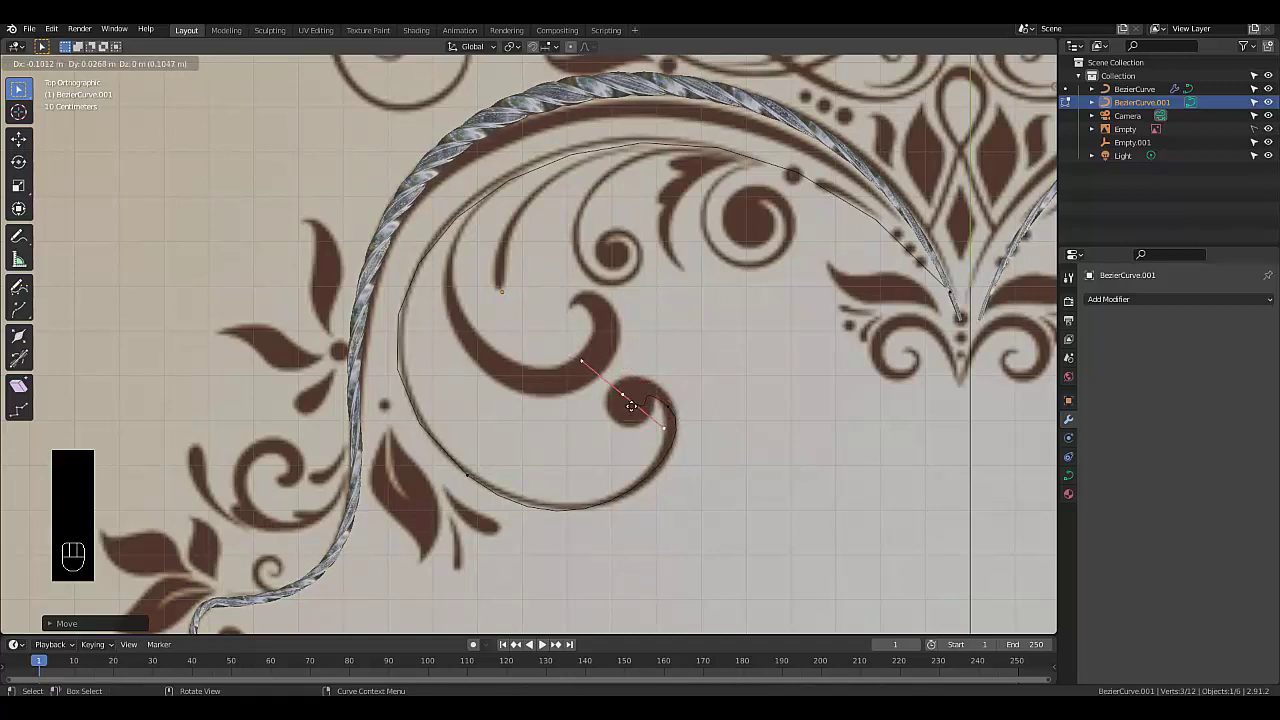
{"action": "key", "text": "r"}
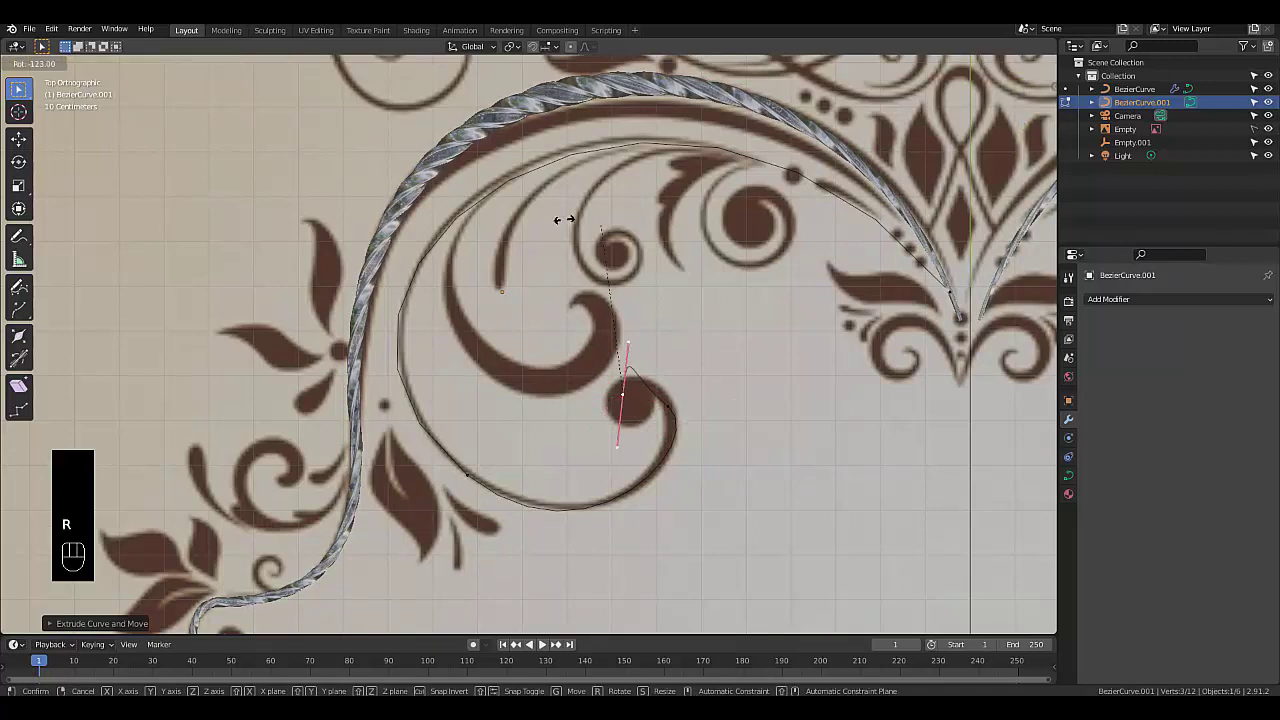
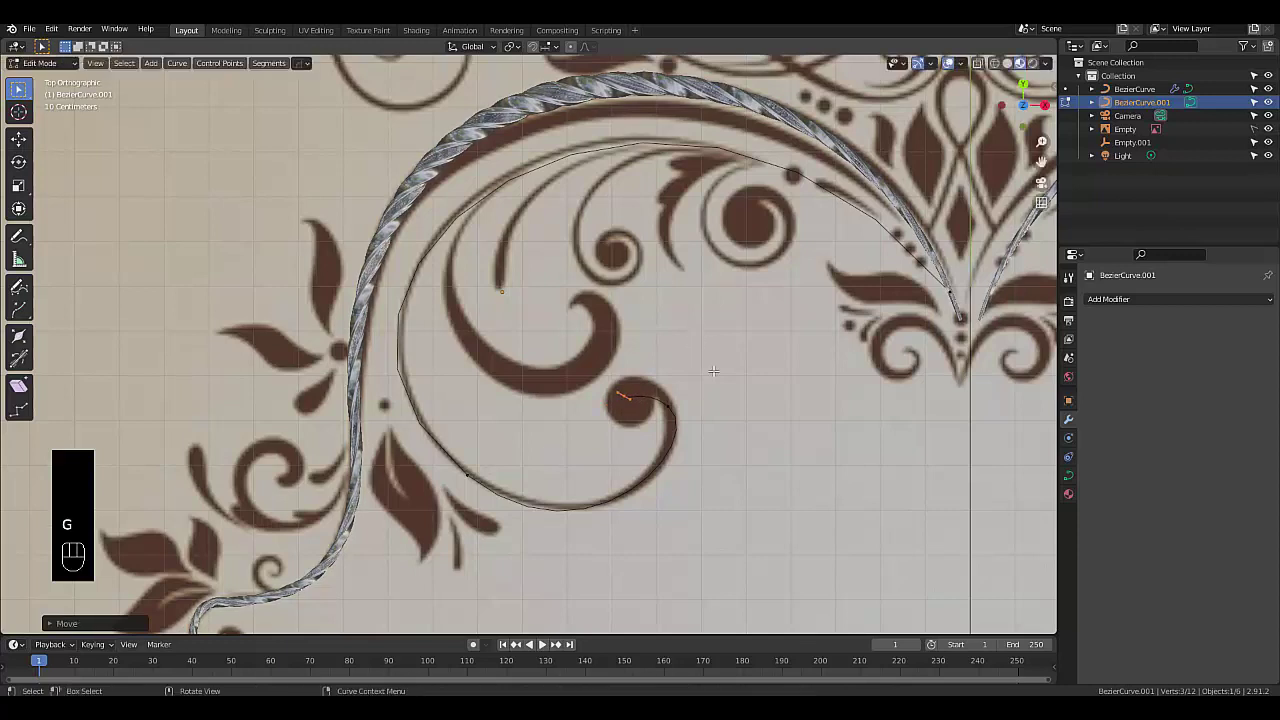
Rotate, lengthen and reposition the tip handles so the curl spirals tighter inside the round dot
{"action": "key", "text": "r"}
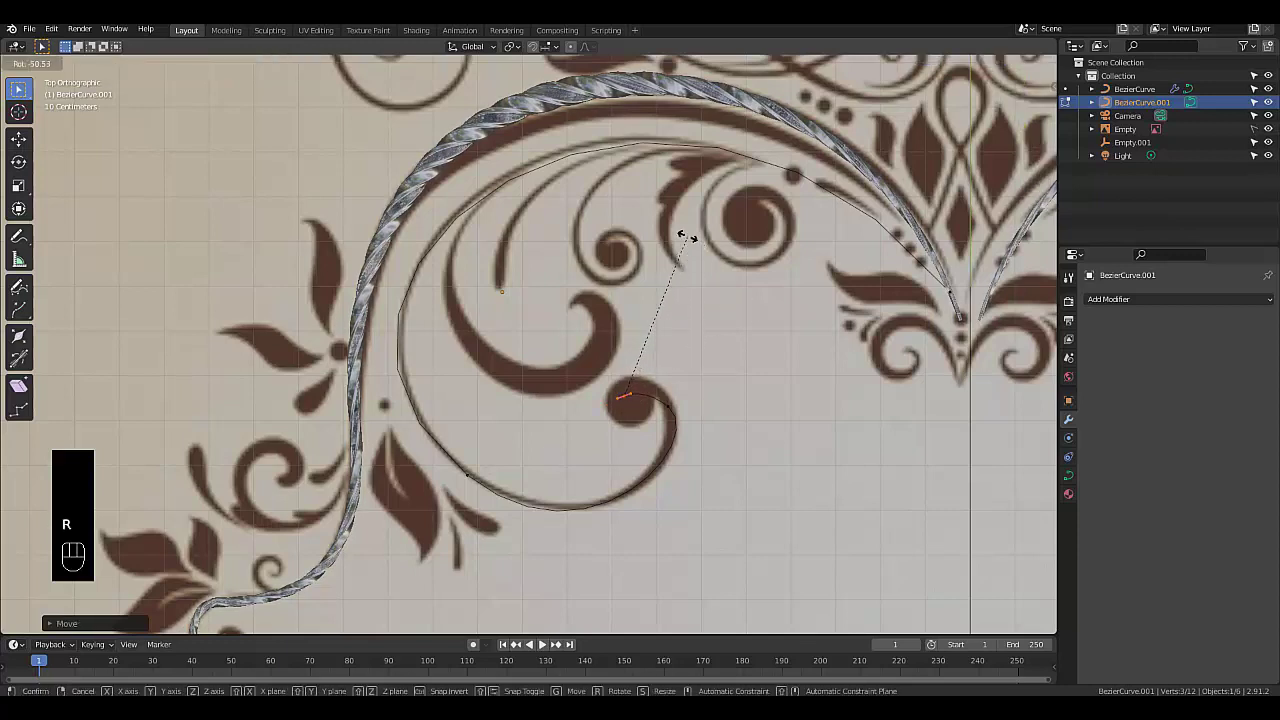
{"action": "key", "text": "g"}
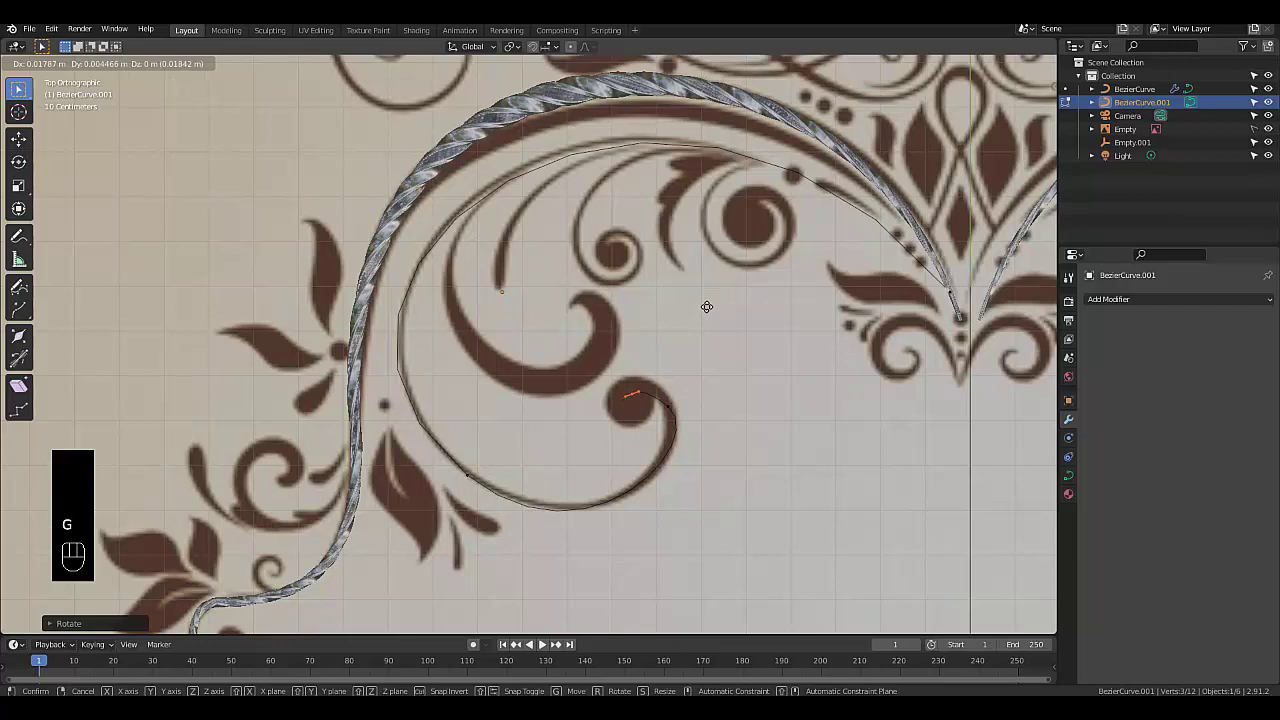
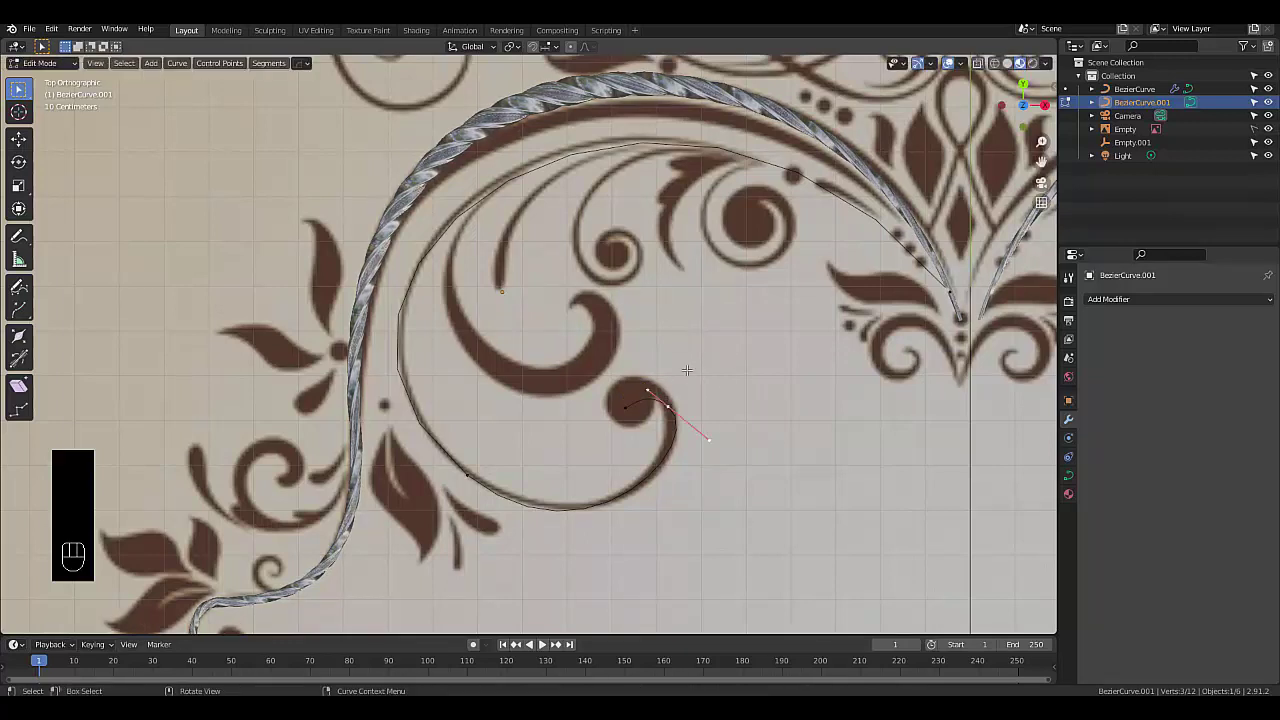
{"action": "key", "text": "g"}
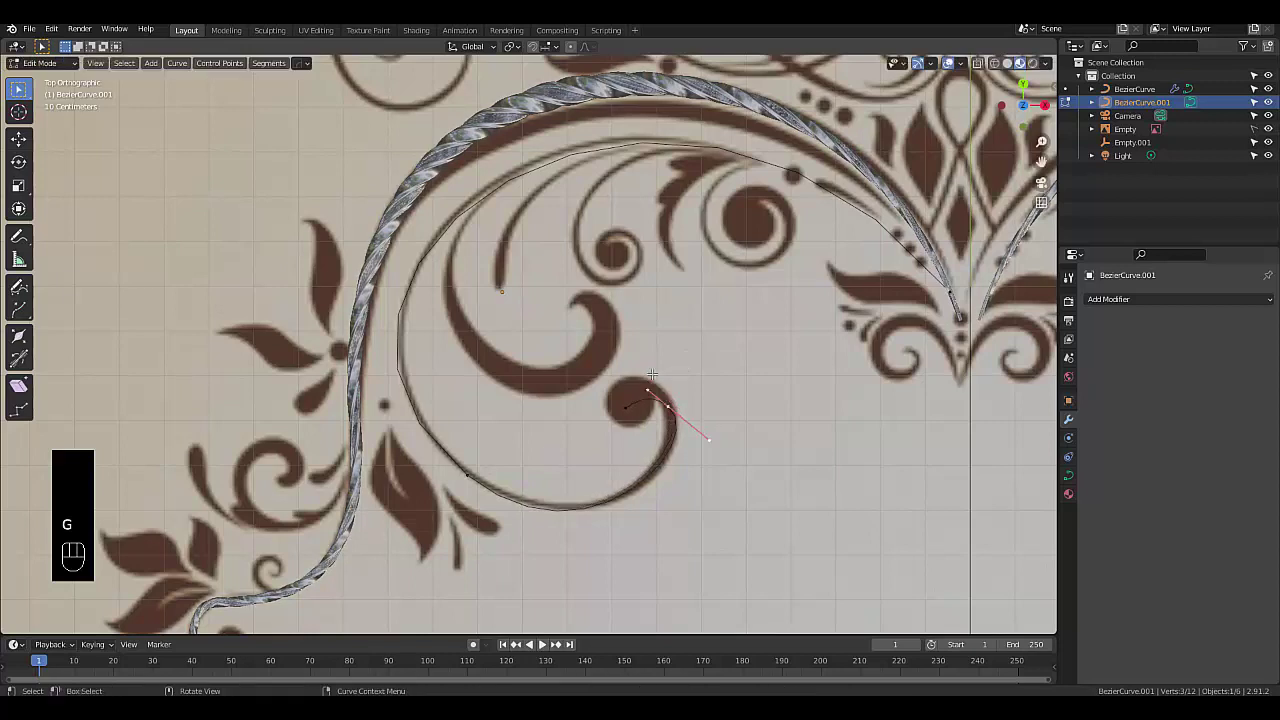
{"action": "key", "text": "r"}
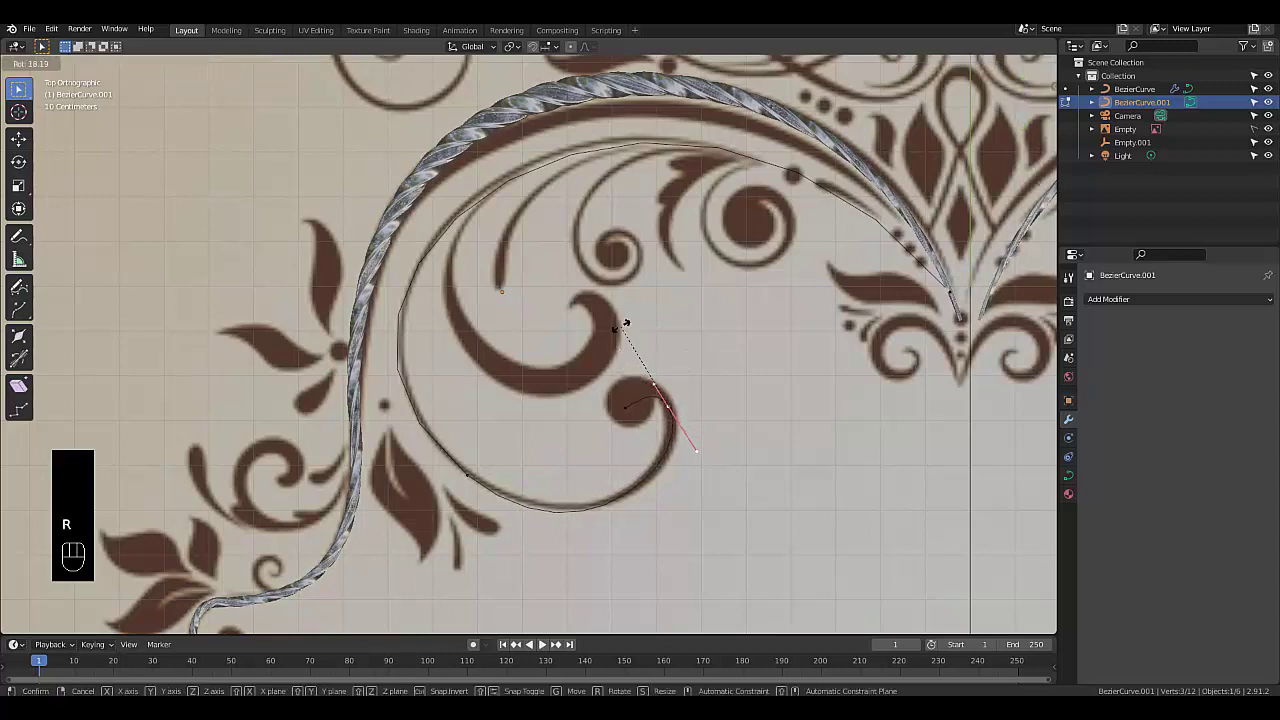
{"action": "key", "text": "s"}
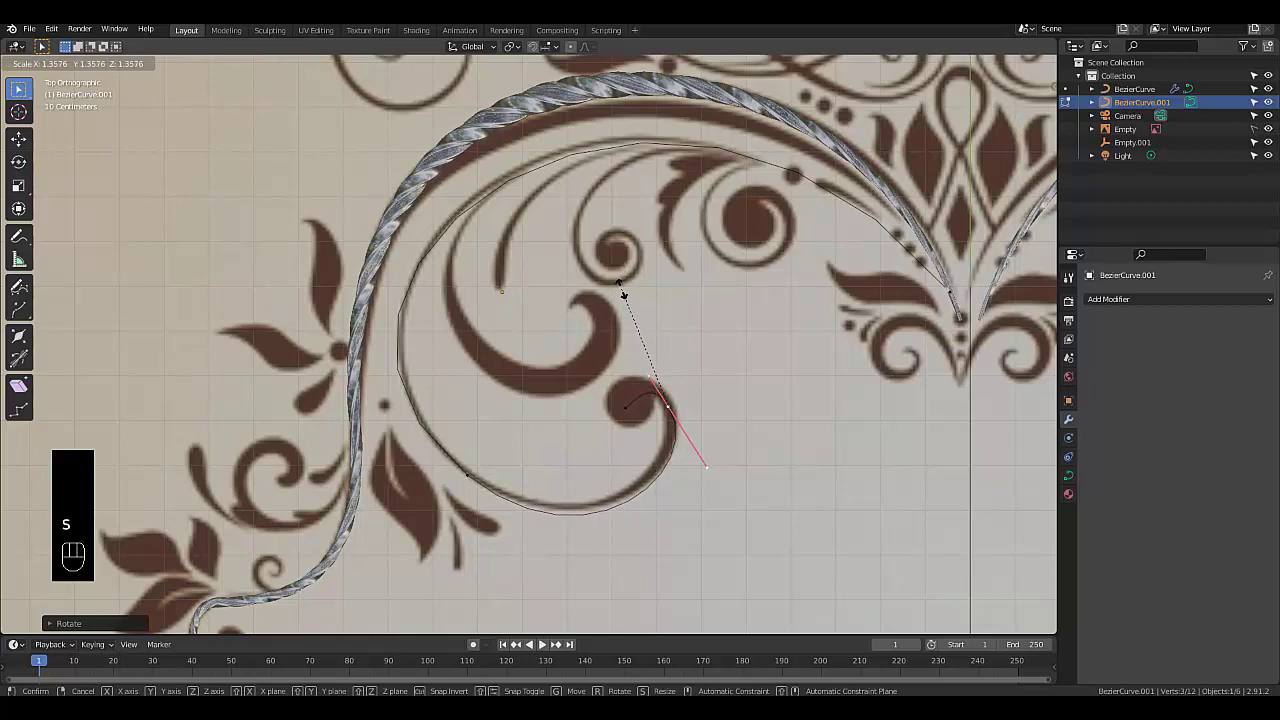
{"action": "key", "text": "g"}
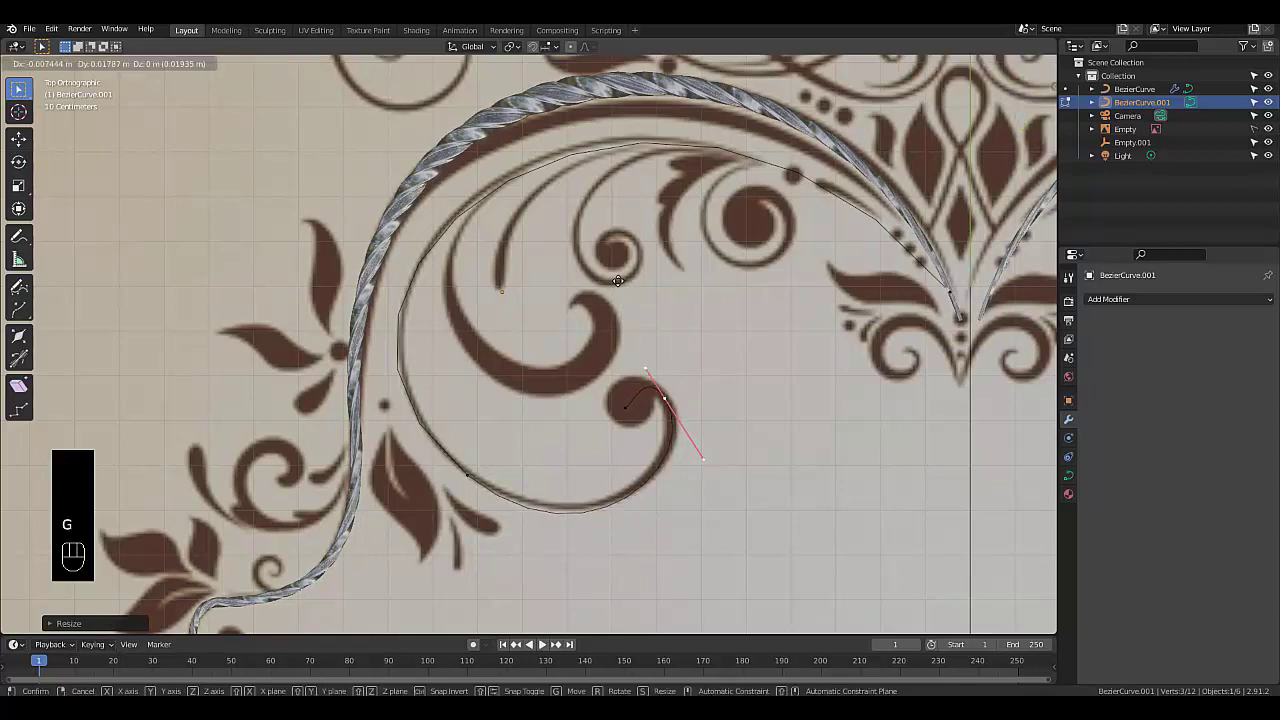
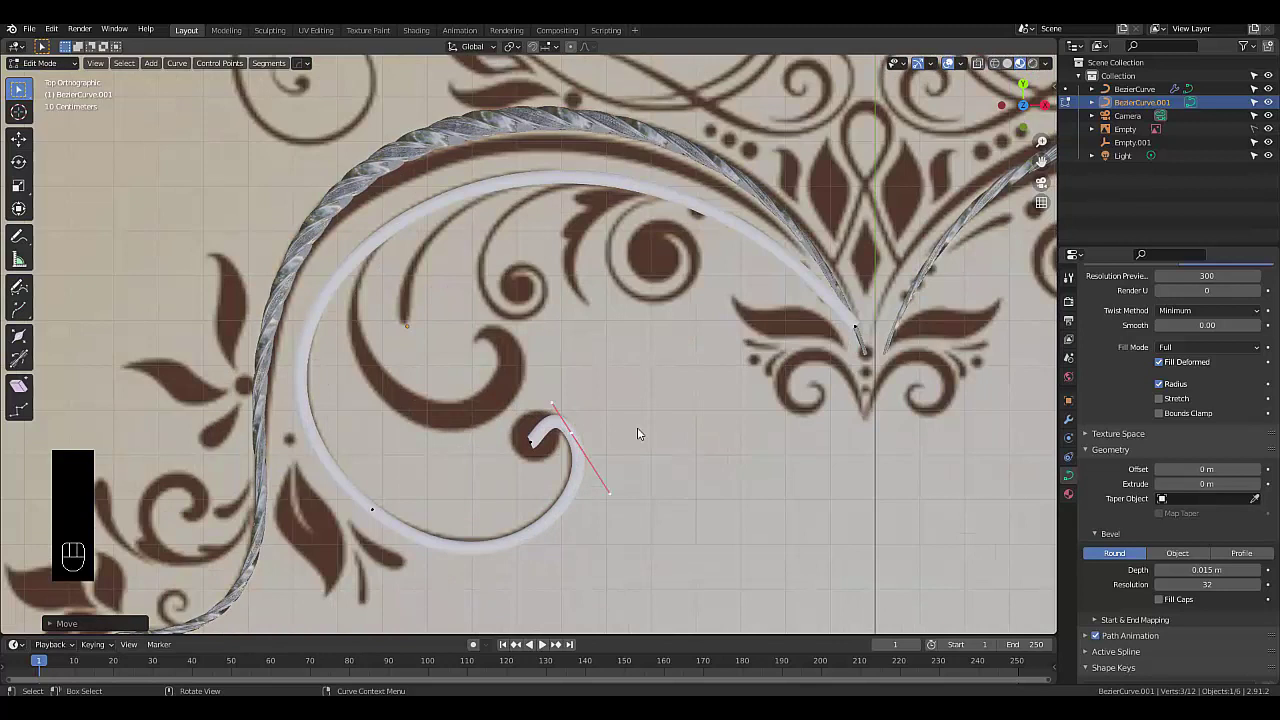
Shrink the lower stem point's tube radius and nudge it along the reference swirl
{"action": "key", "text": "alt+s"}
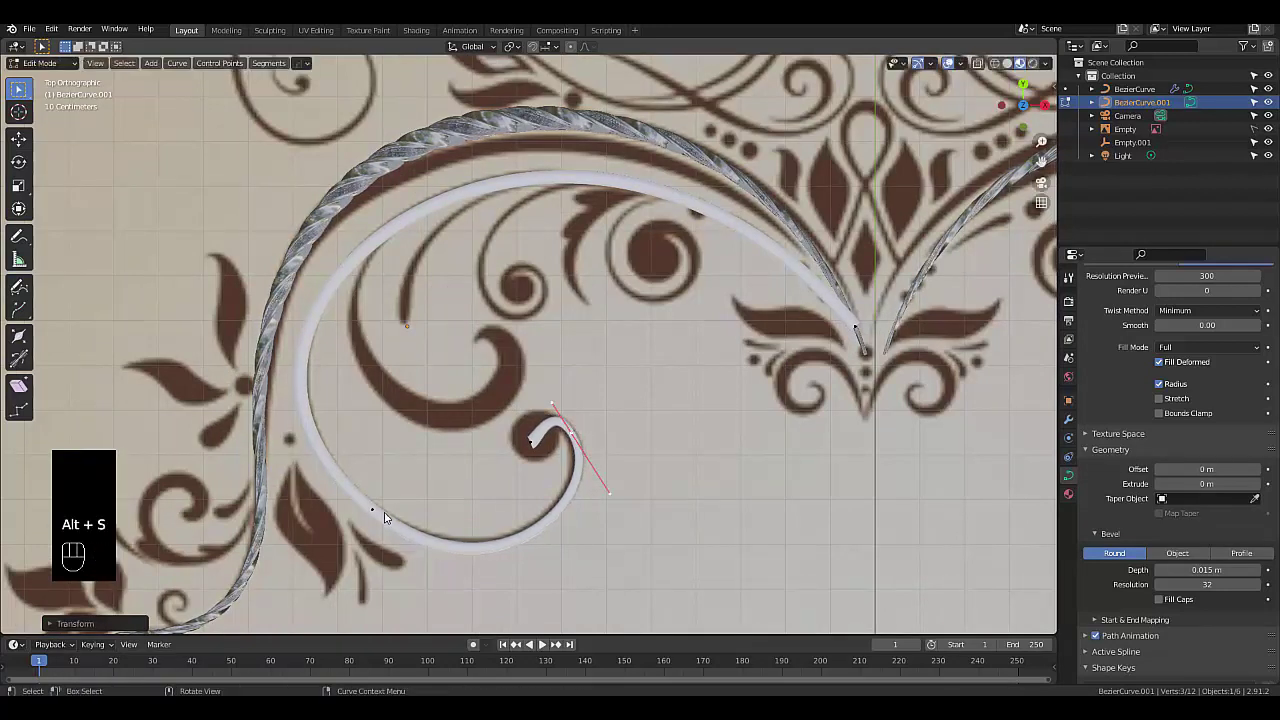
{"action": "left_click", "coordinate": [978, 64]}
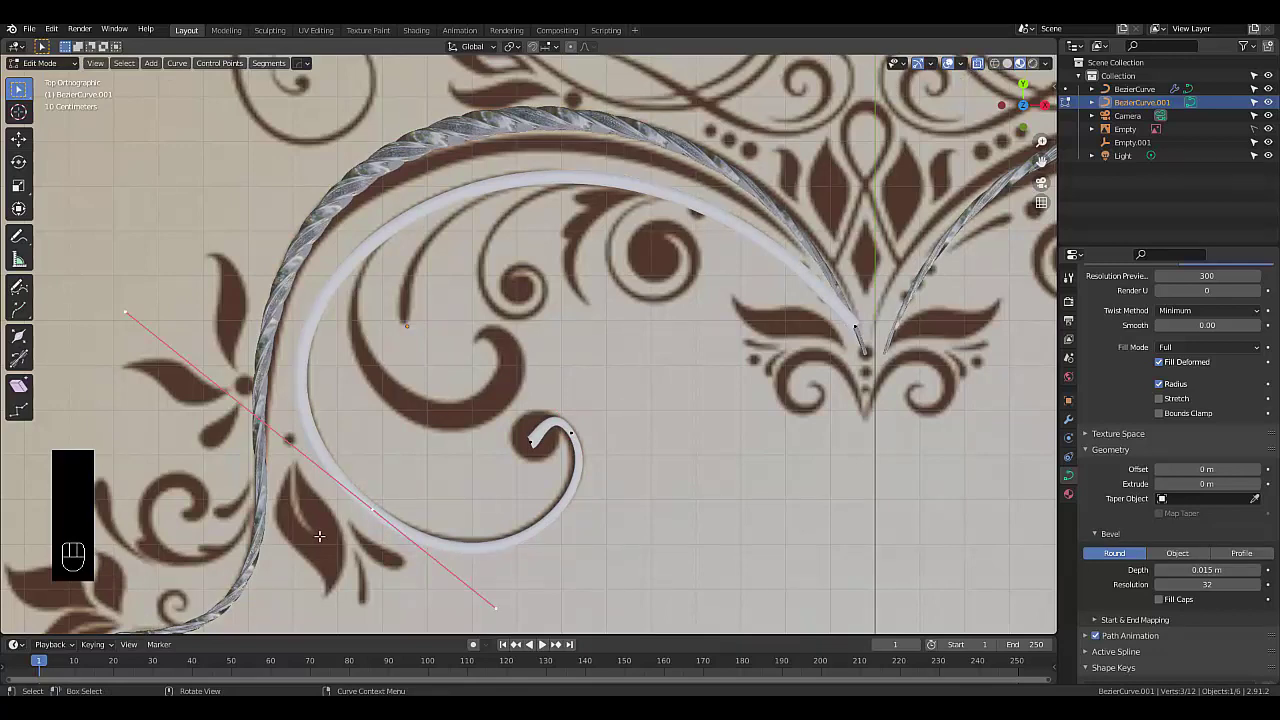
{"action": "key", "text": "alt+s"}
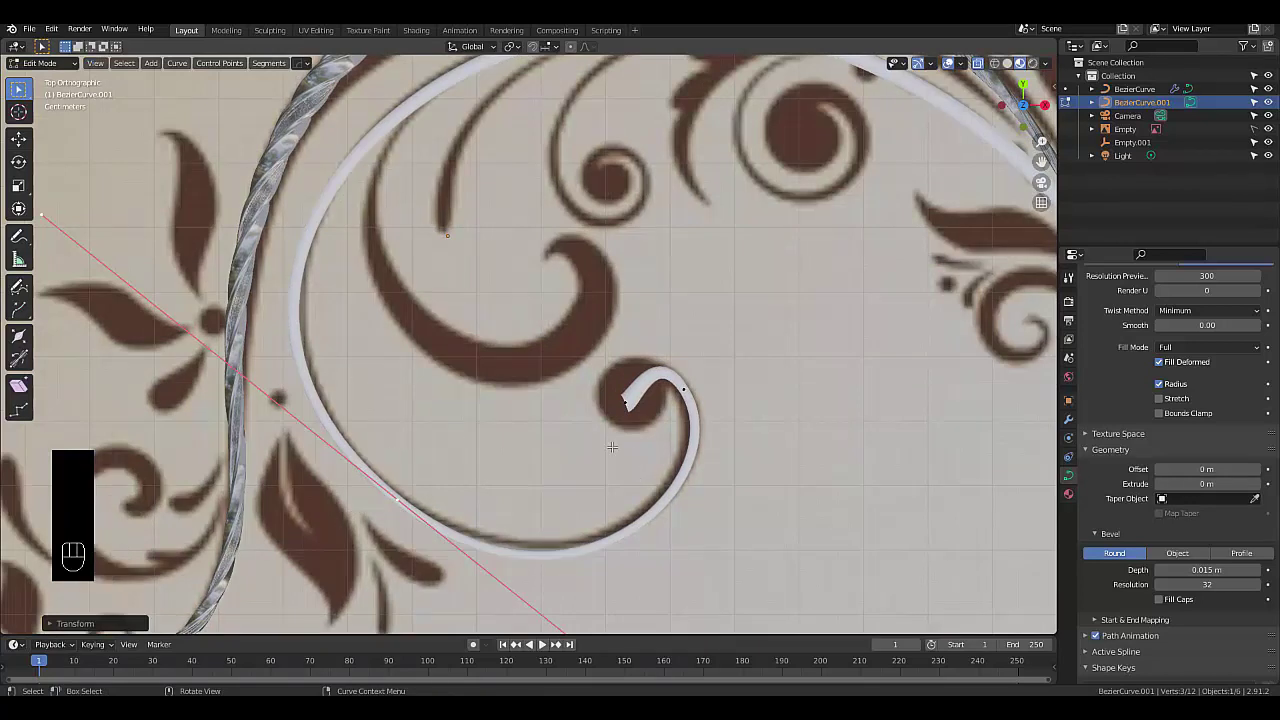
{"action": "key", "text": "g"}
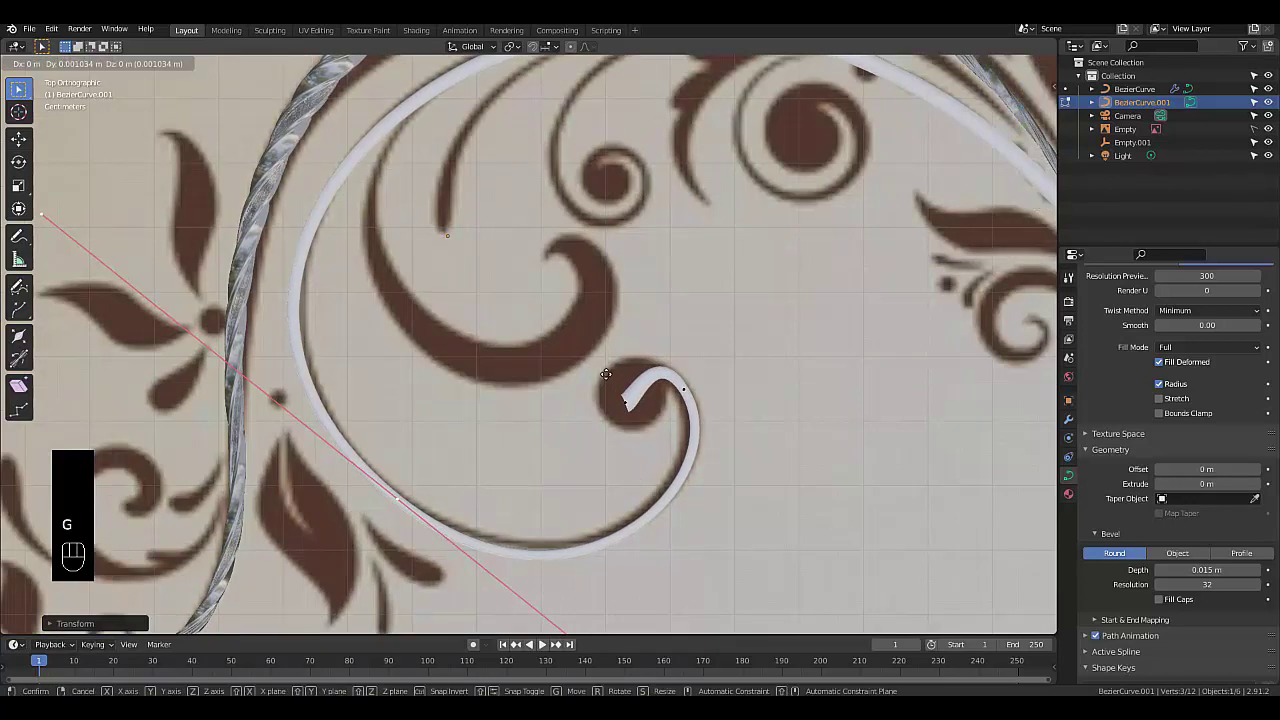
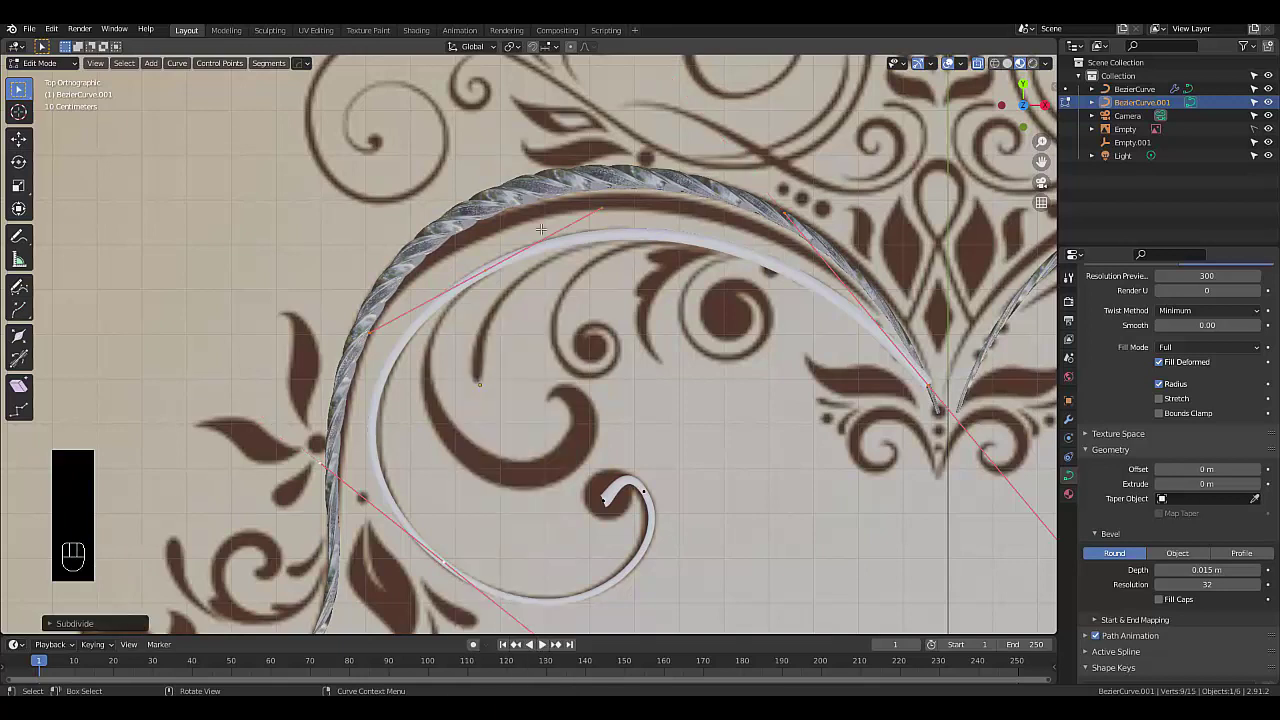
Thin the tube at the centre-motif end, swell it along the lower bend, and taper the curl's tip
{"action": "left_click", "coordinate": [487, 264]}
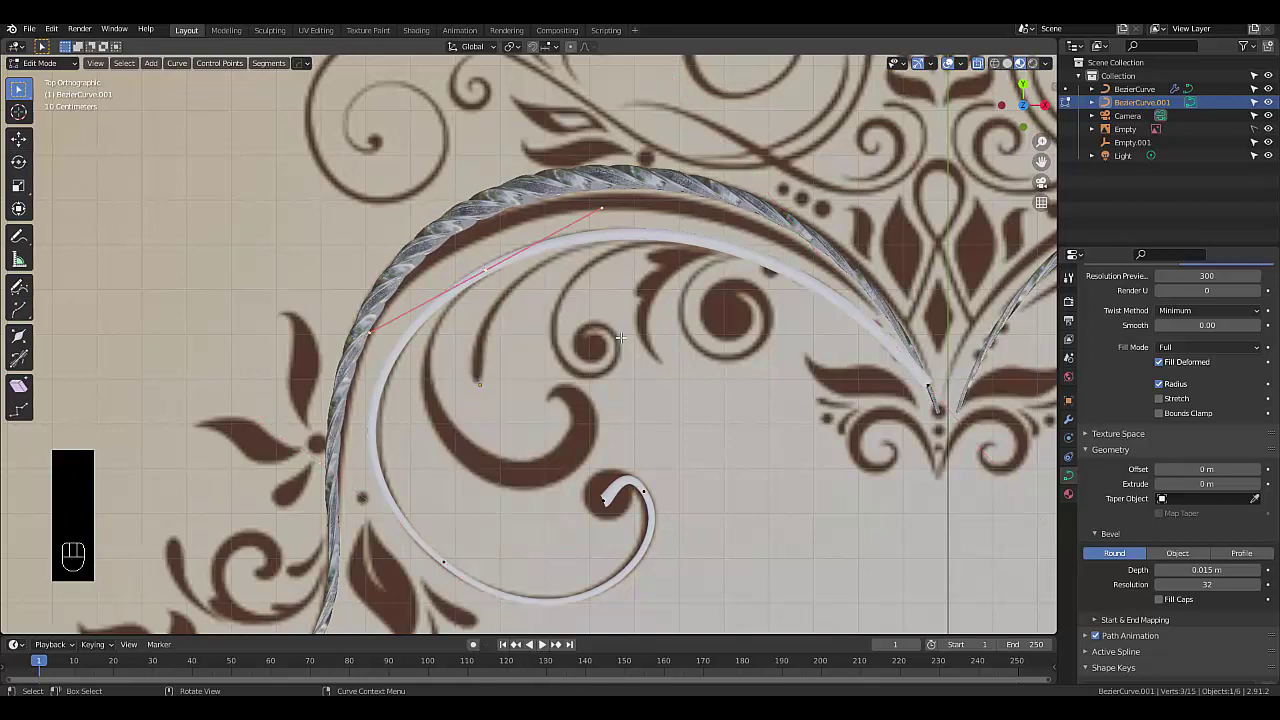
{"action": "key", "text": "alt+s"}
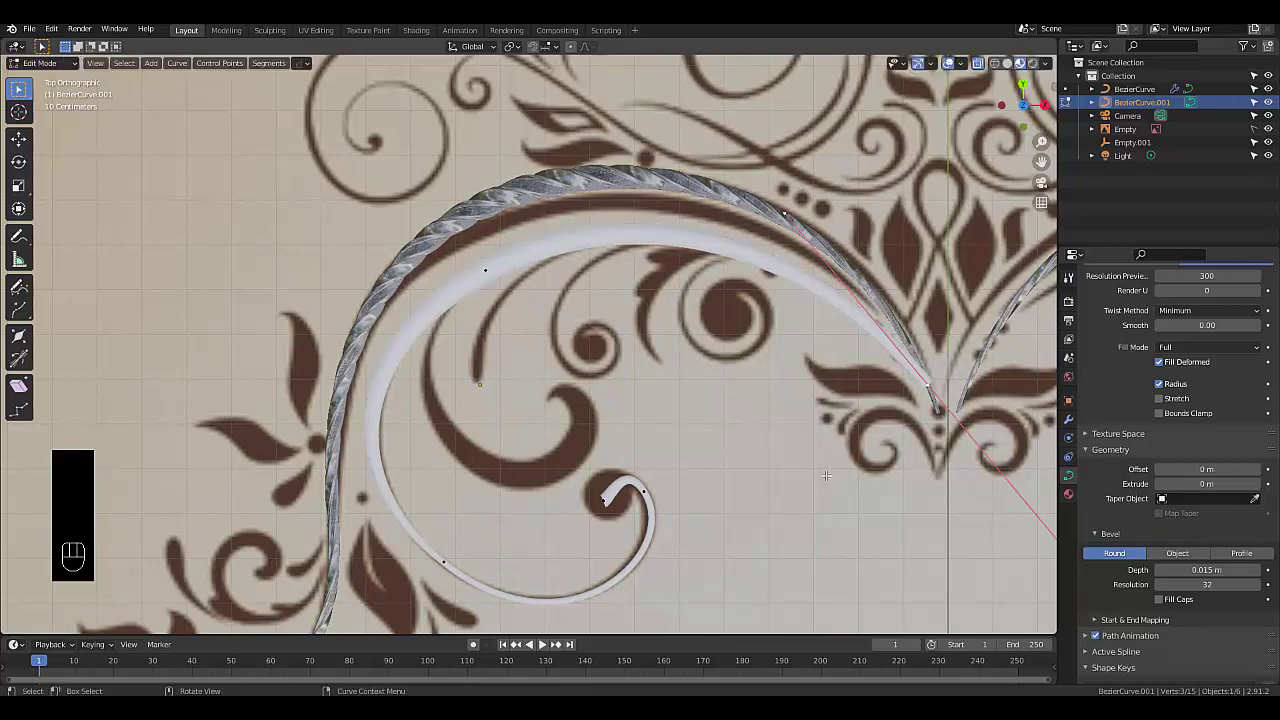
{"action": "key", "text": "alt+s"}
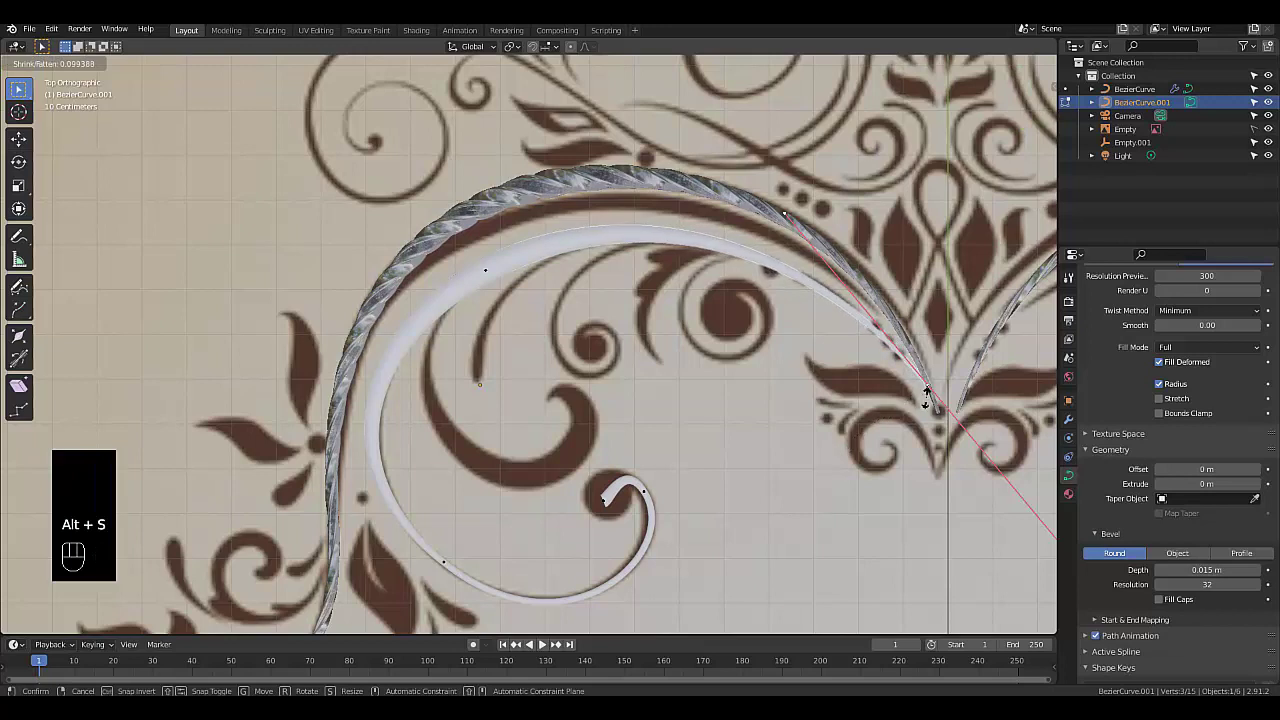
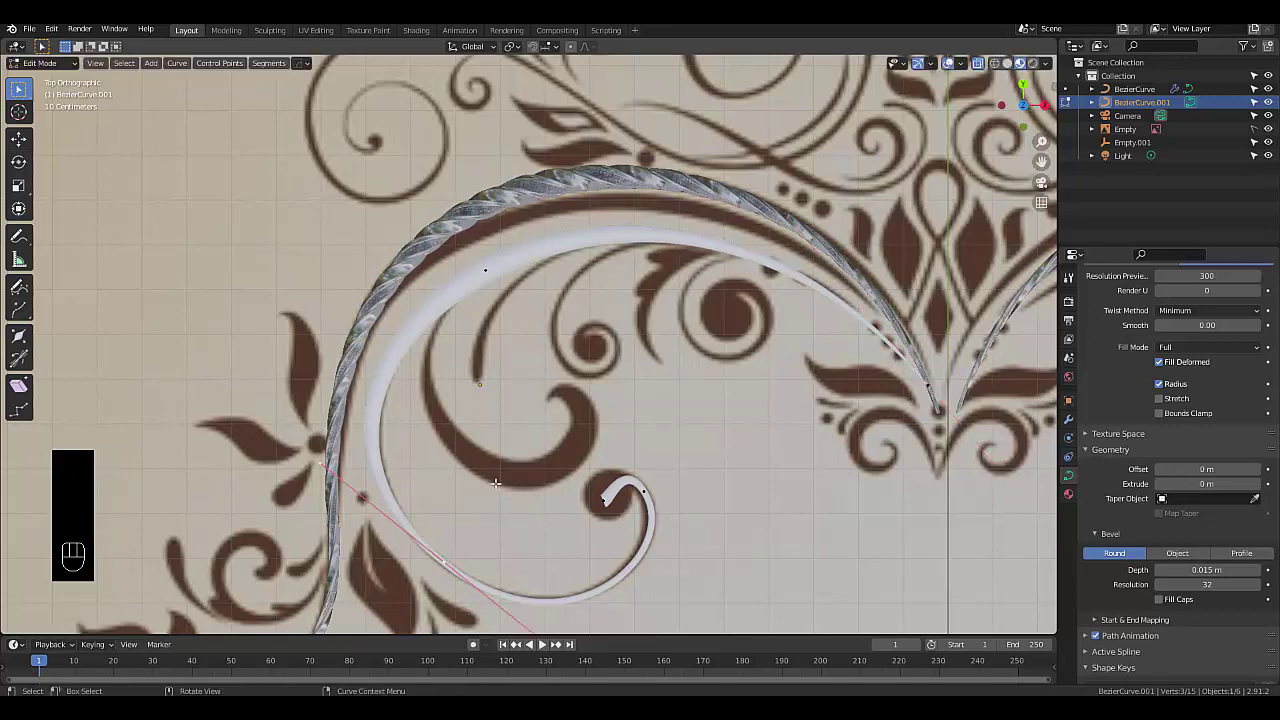
{"action": "key", "text": "alt+s"}
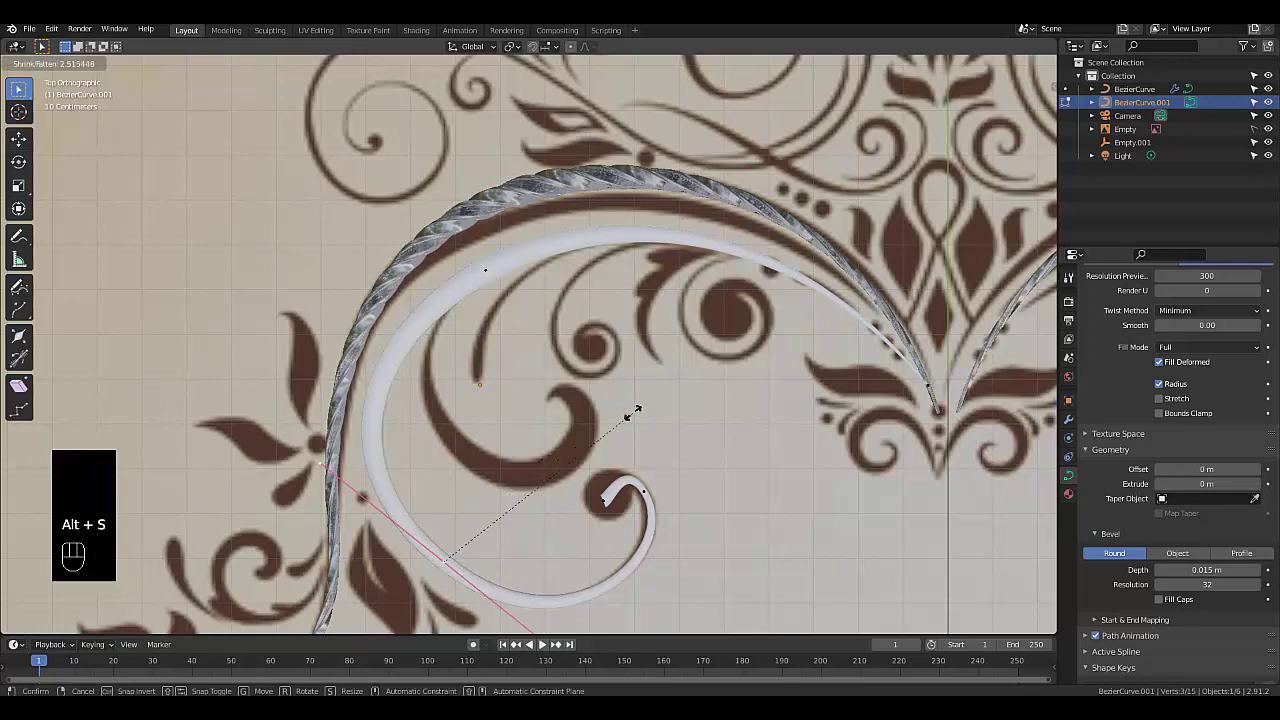
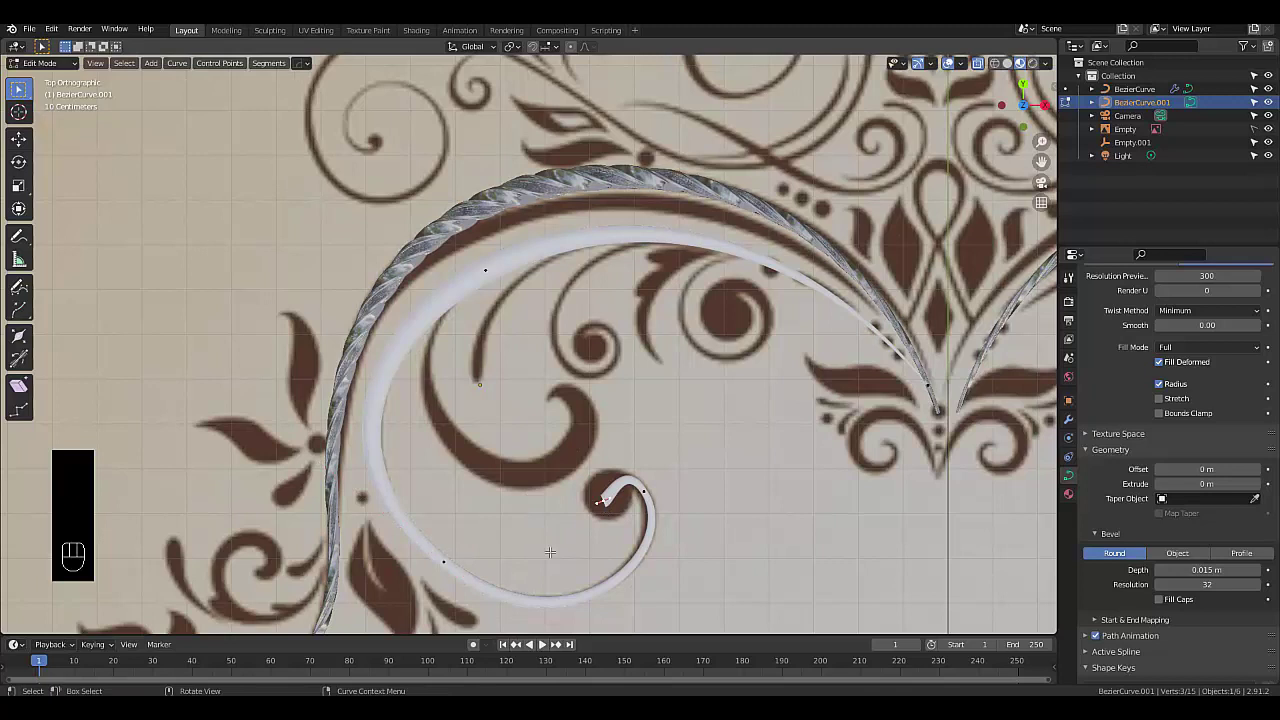
{"action": "key", "text": "alt+s"}
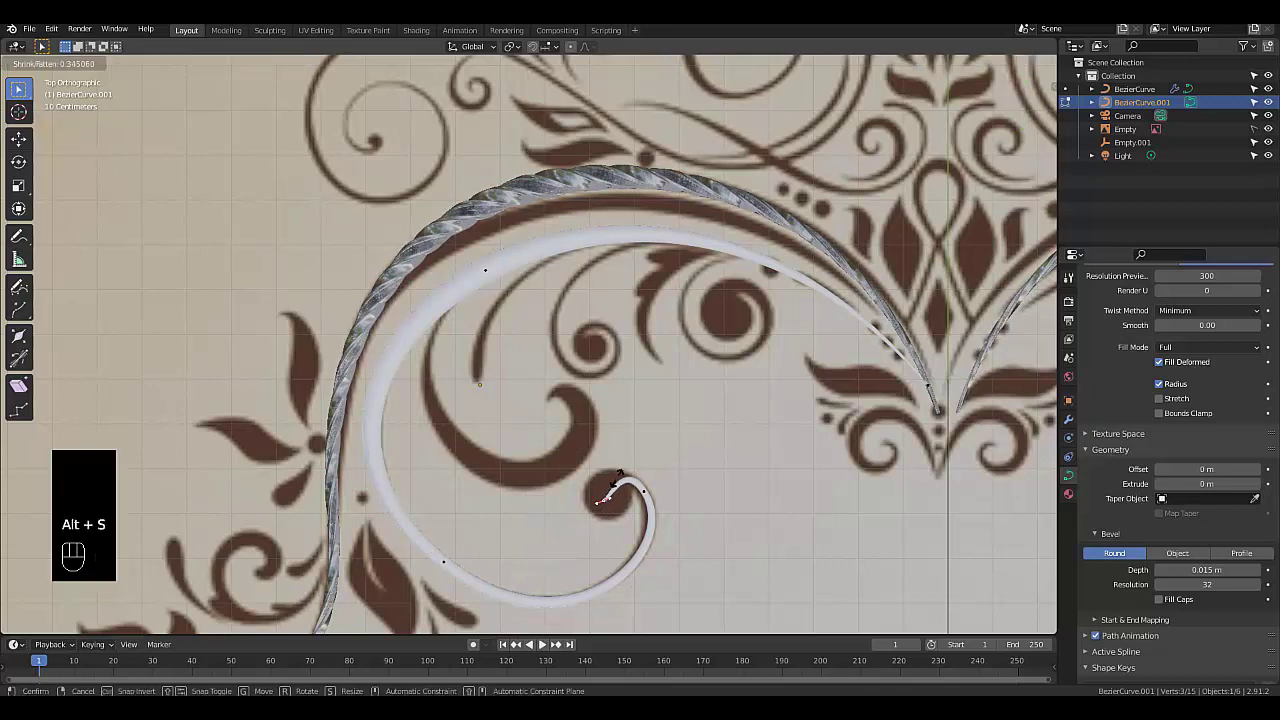
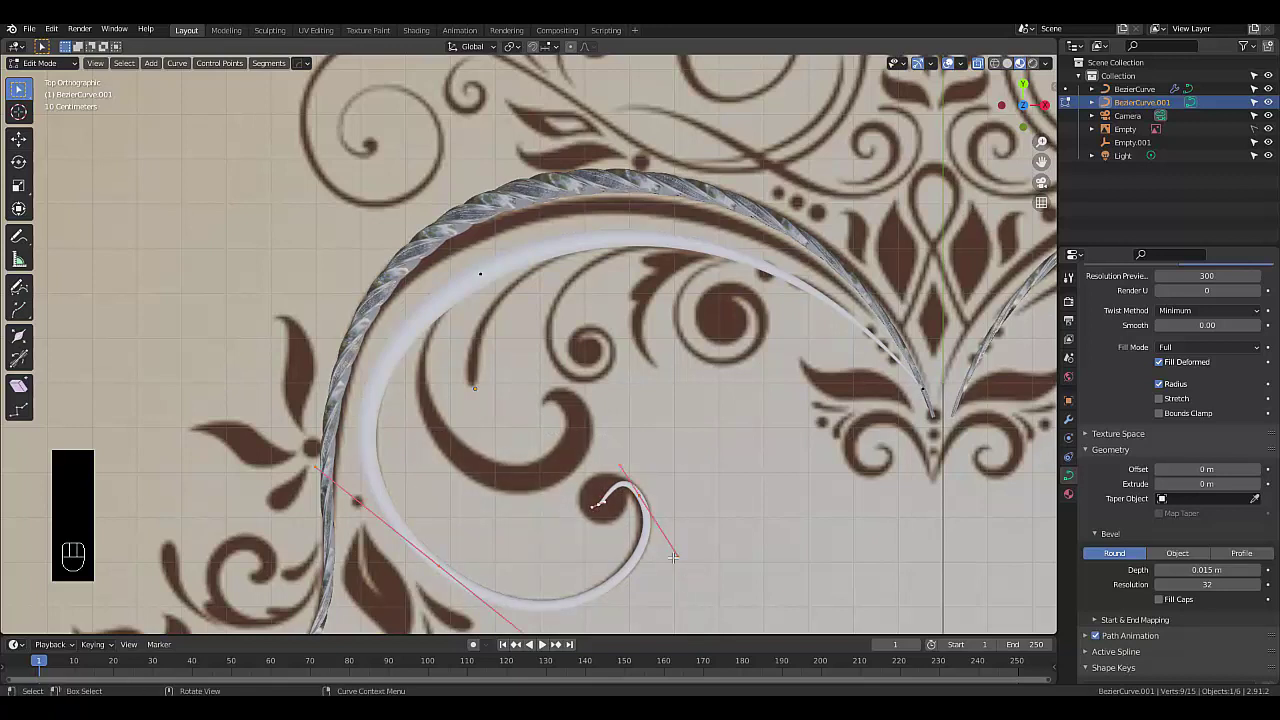
Duplicate the small curl and rotate and move the copy onto the brown swirl above it
{"action": "key", "text": "shift+d"}
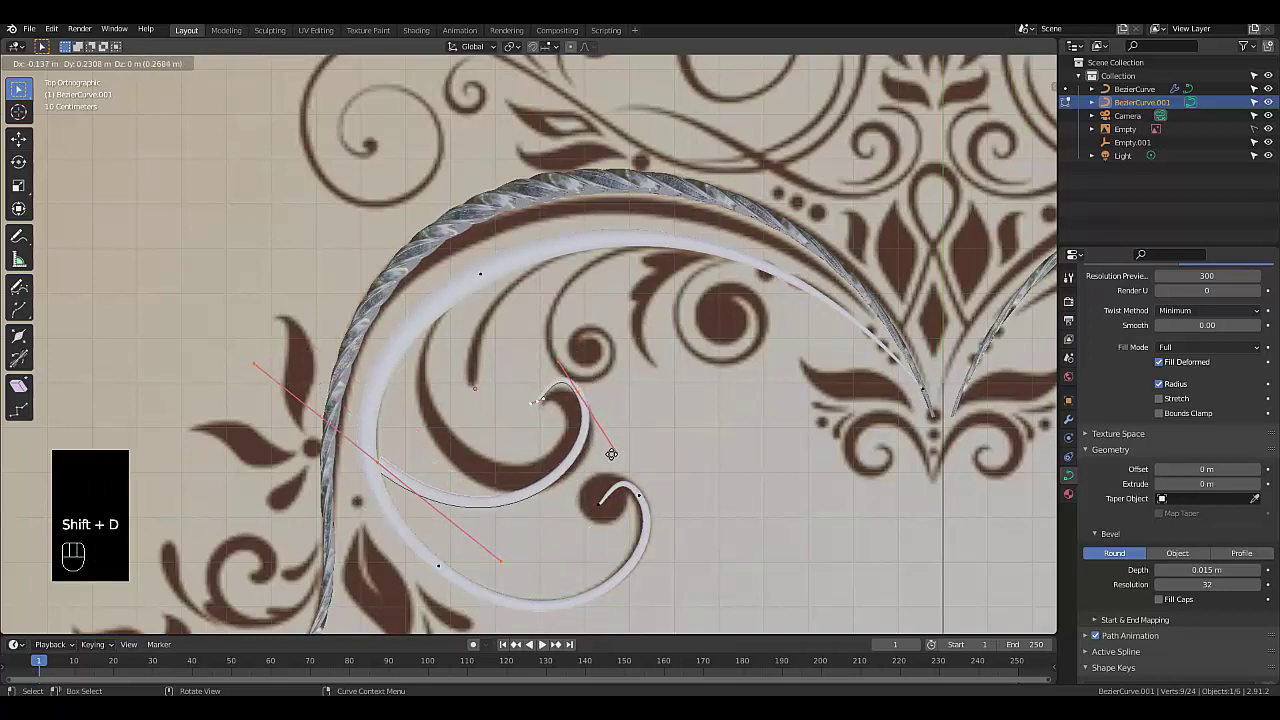
{"action": "key", "text": "r"}
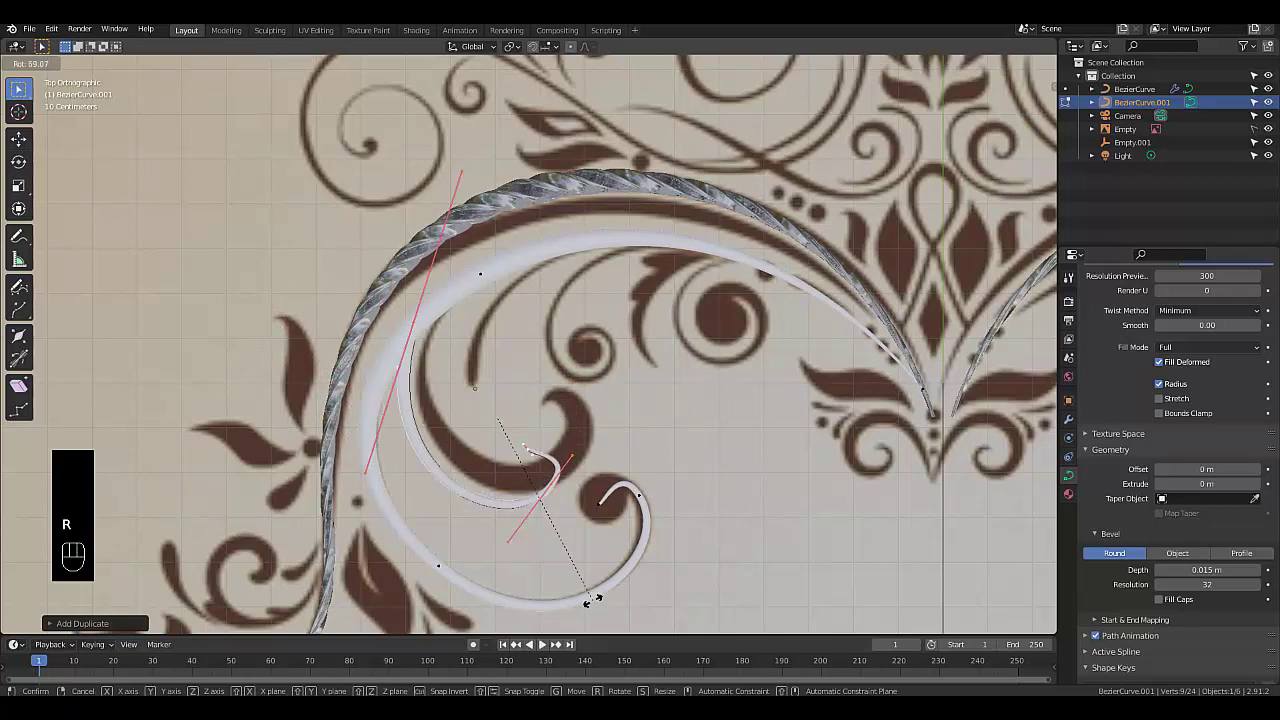
{"action": "key", "text": "g"}
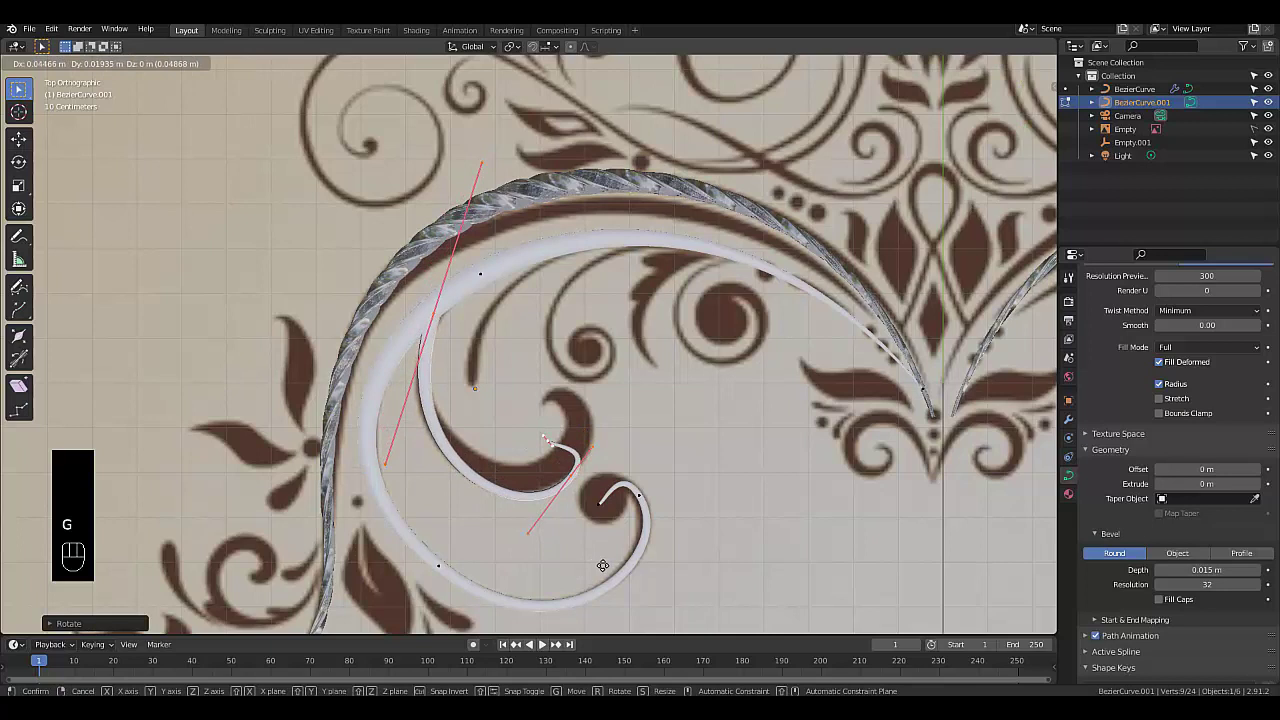
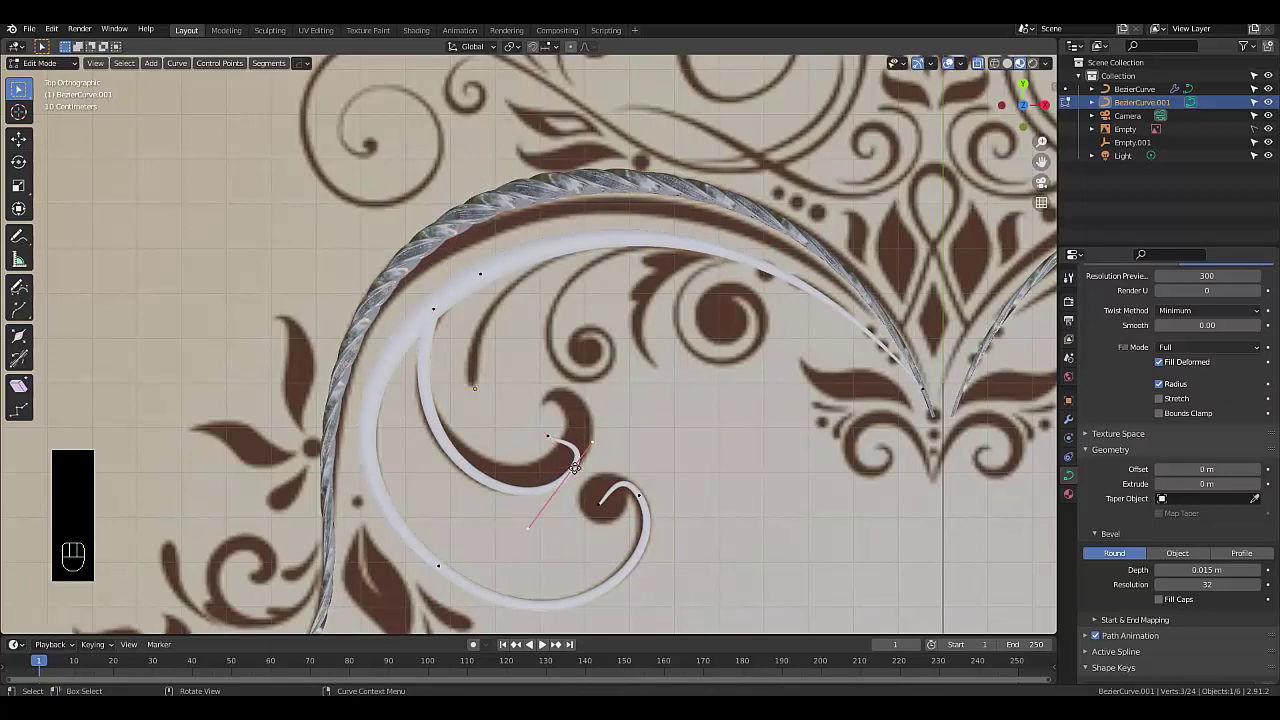
{"action": "key", "text": "g"}
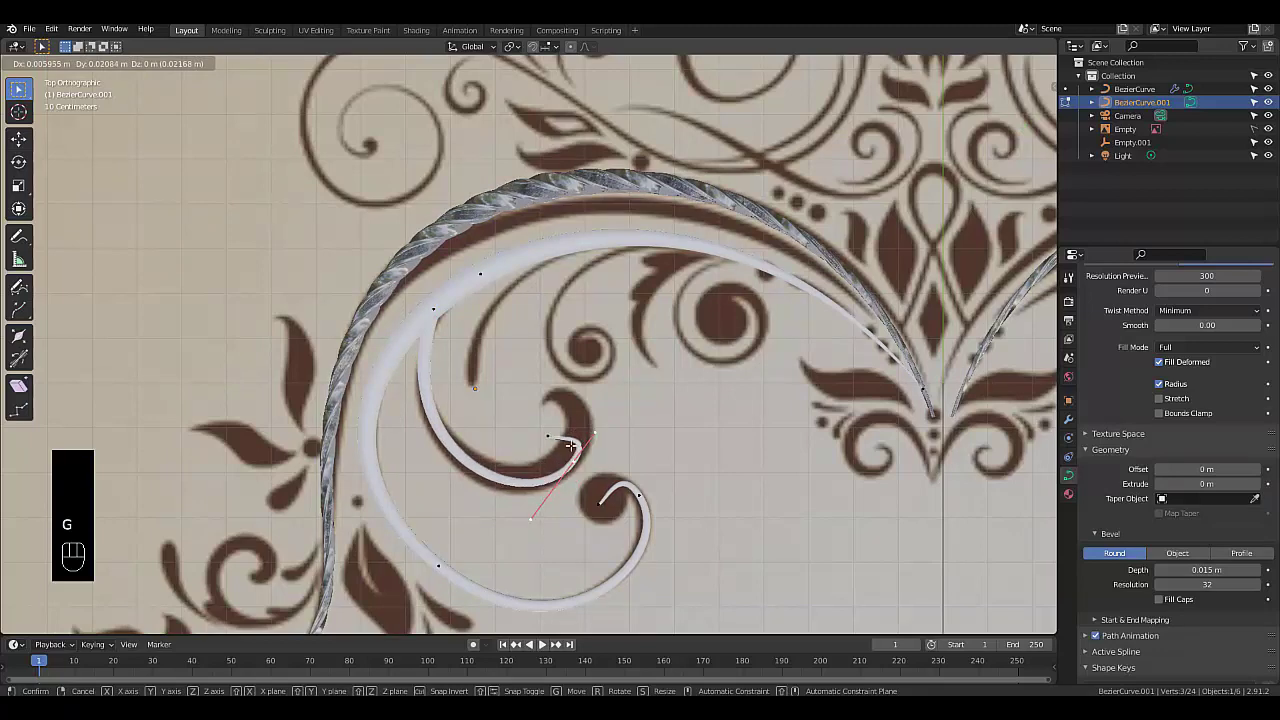
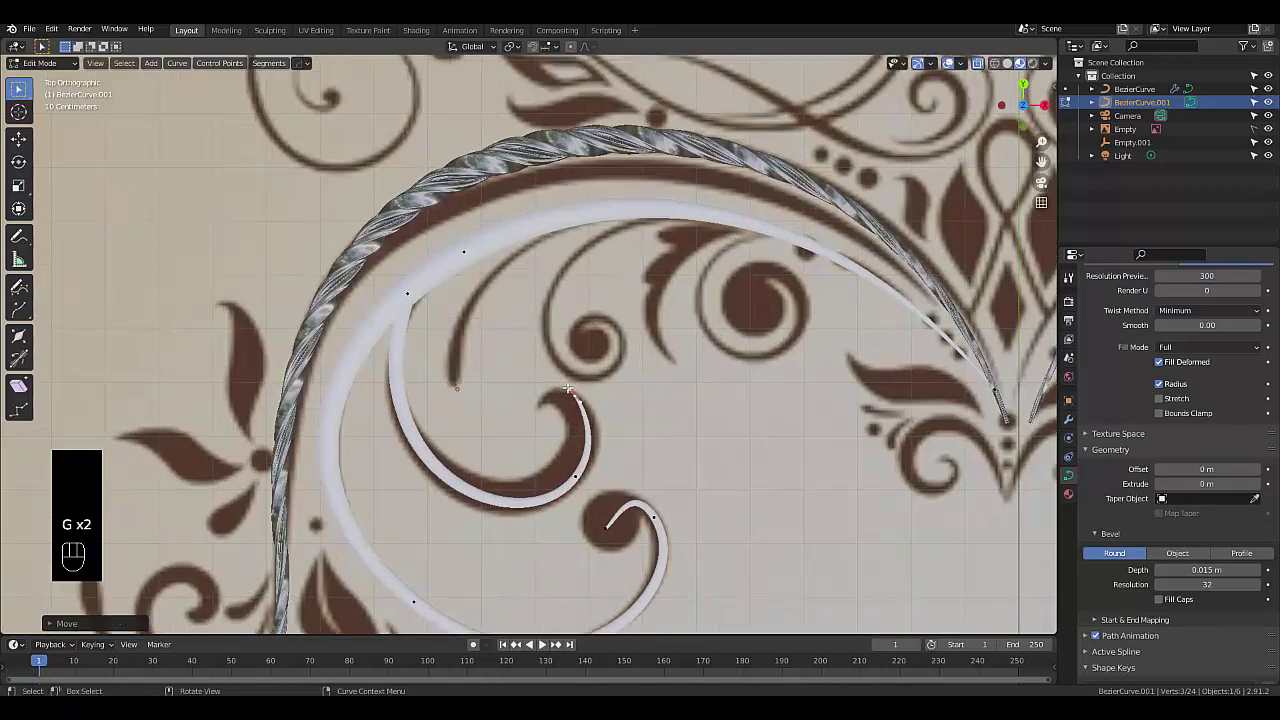
Move, scale and rotate the second curl's tip handle so it hooks into the brown swirl
{"action": "key", "text": "g"}
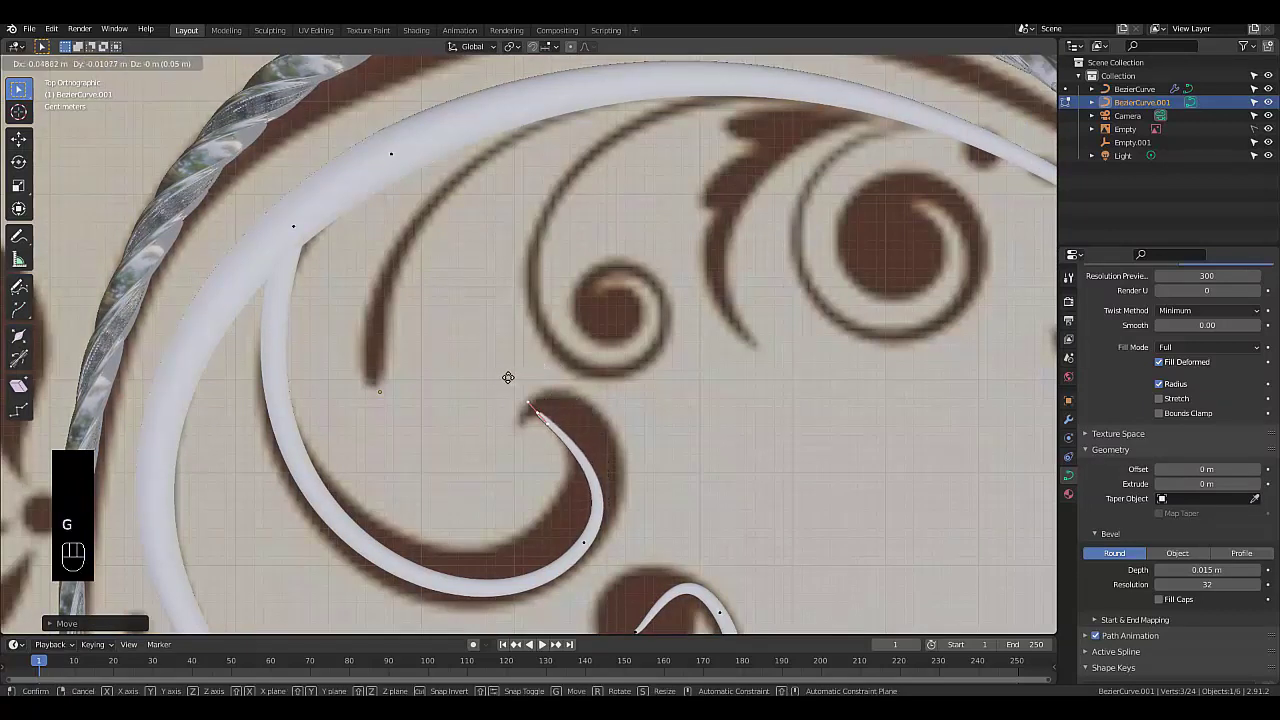
{"action": "key", "text": "s"}
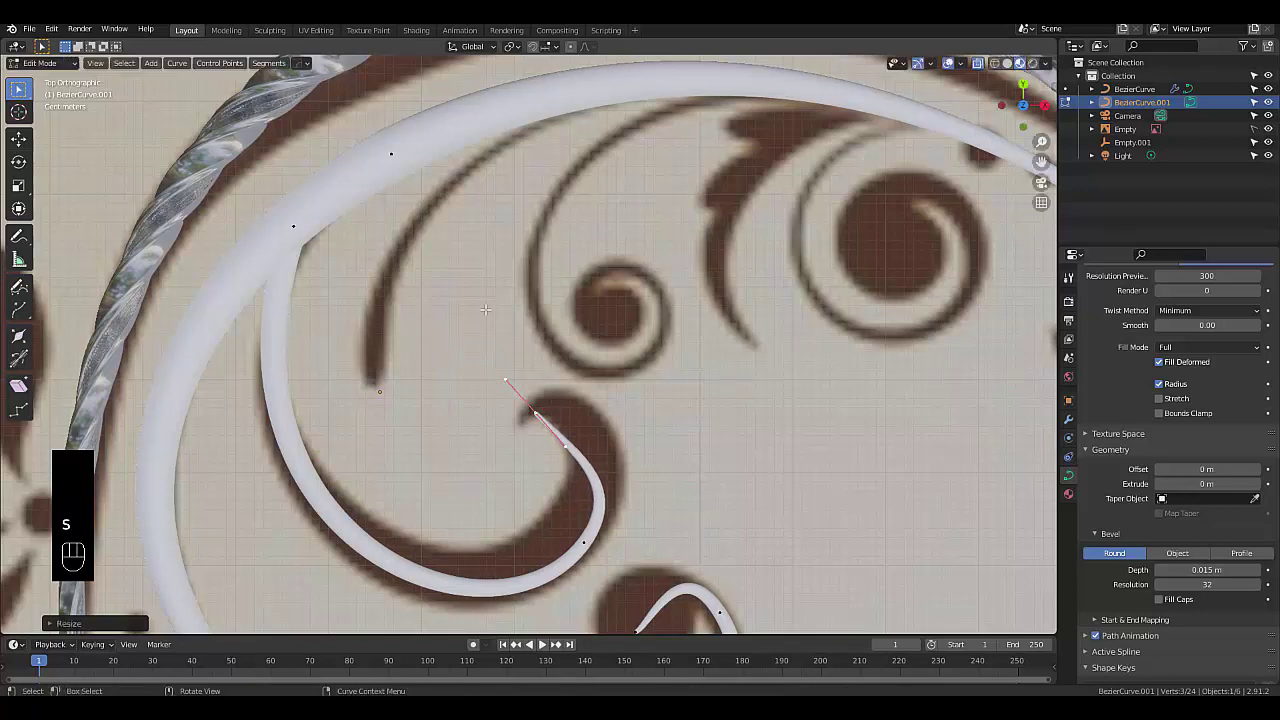
{"action": "key", "text": "r"}
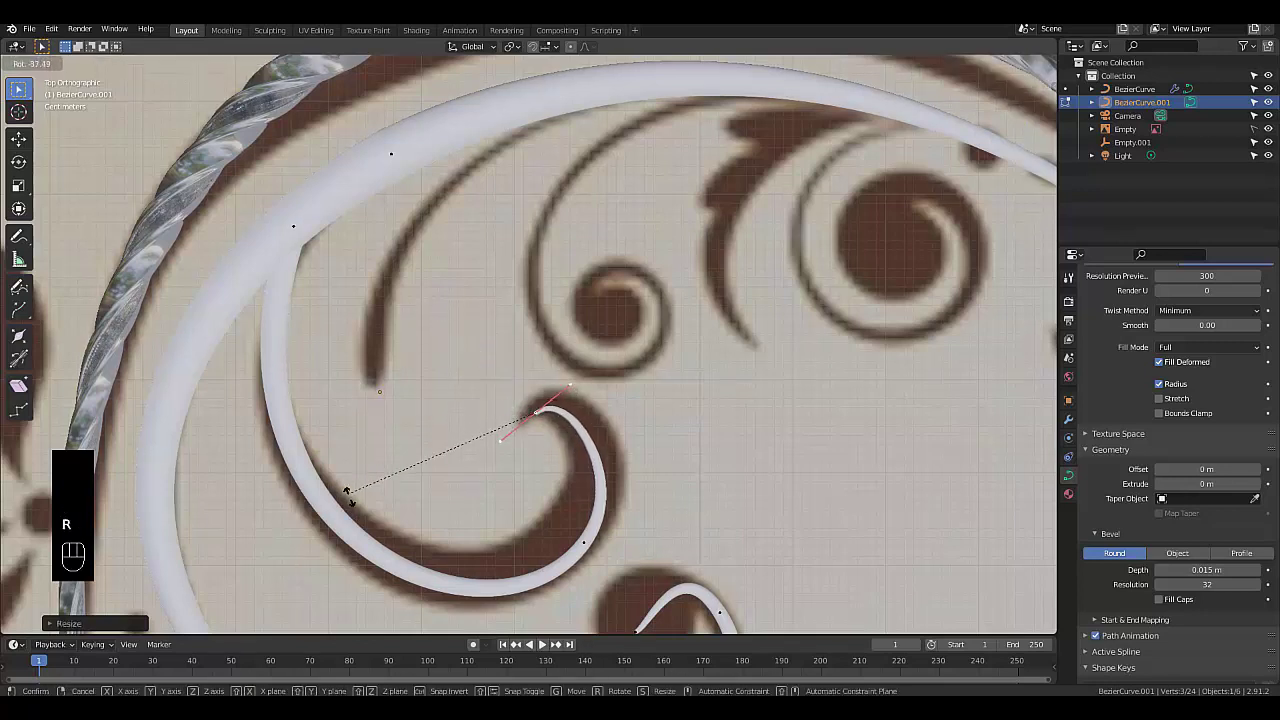
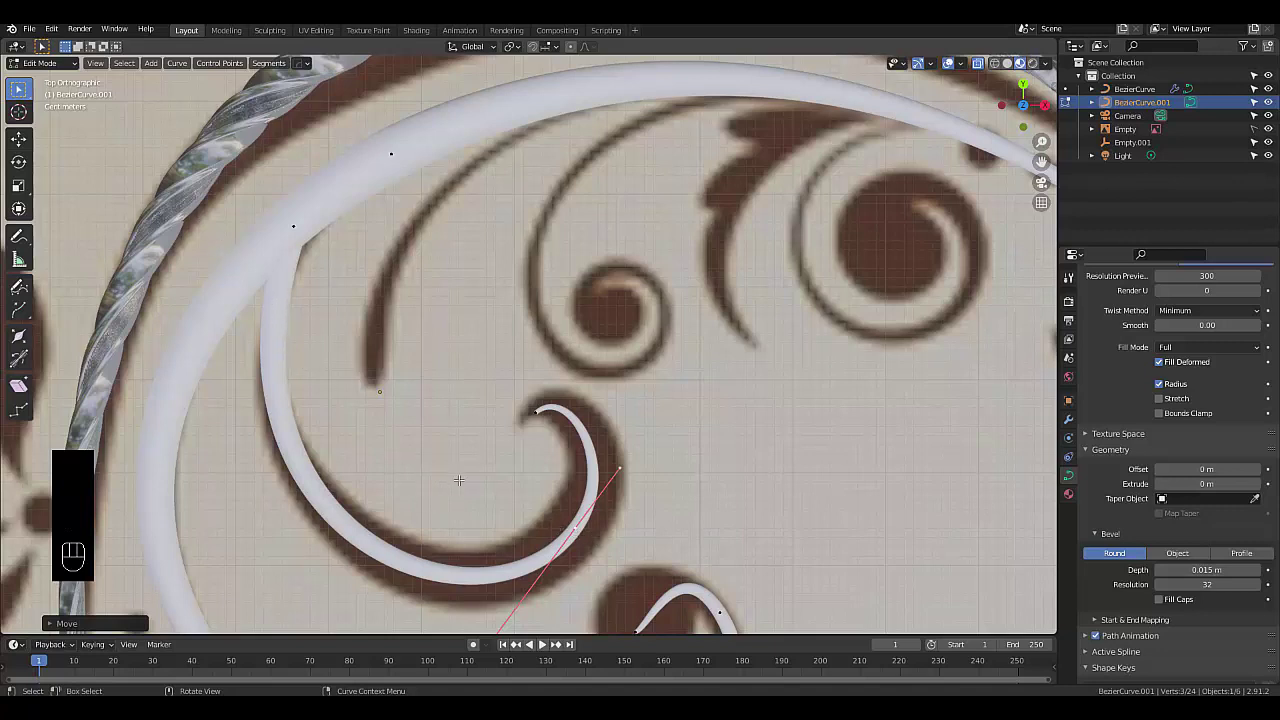
{"action": "key", "text": "alt+s"}
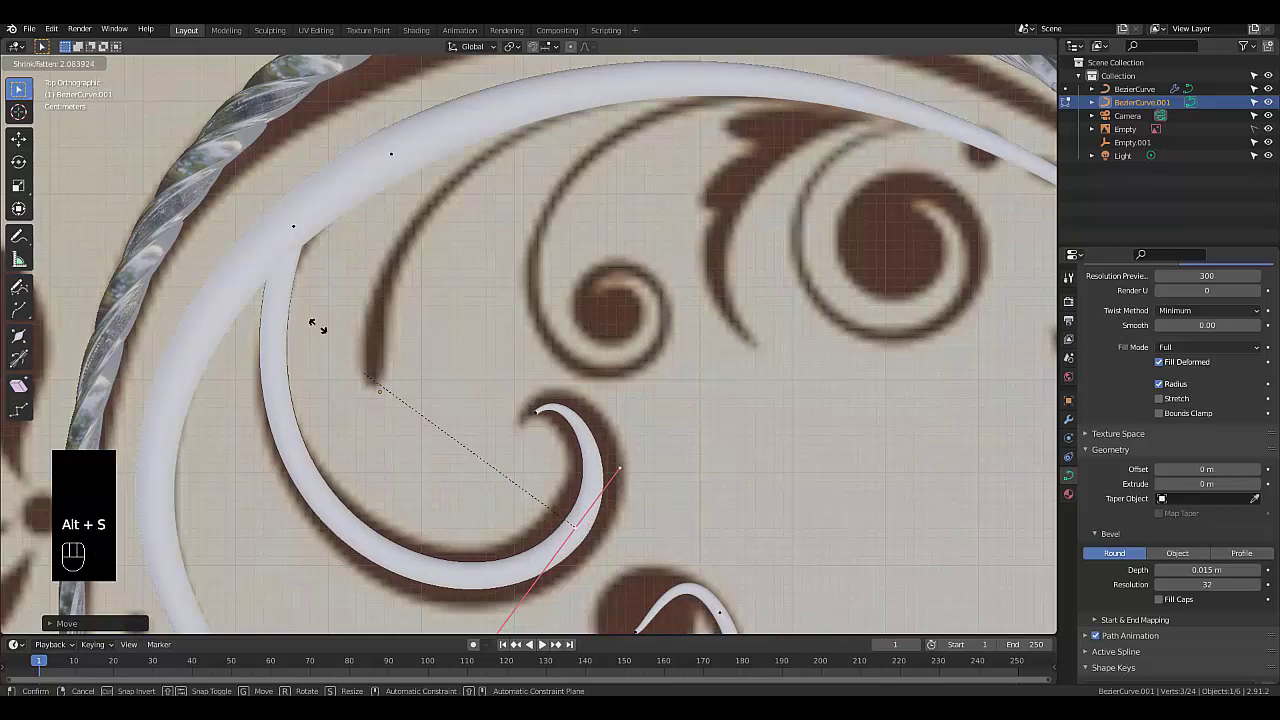
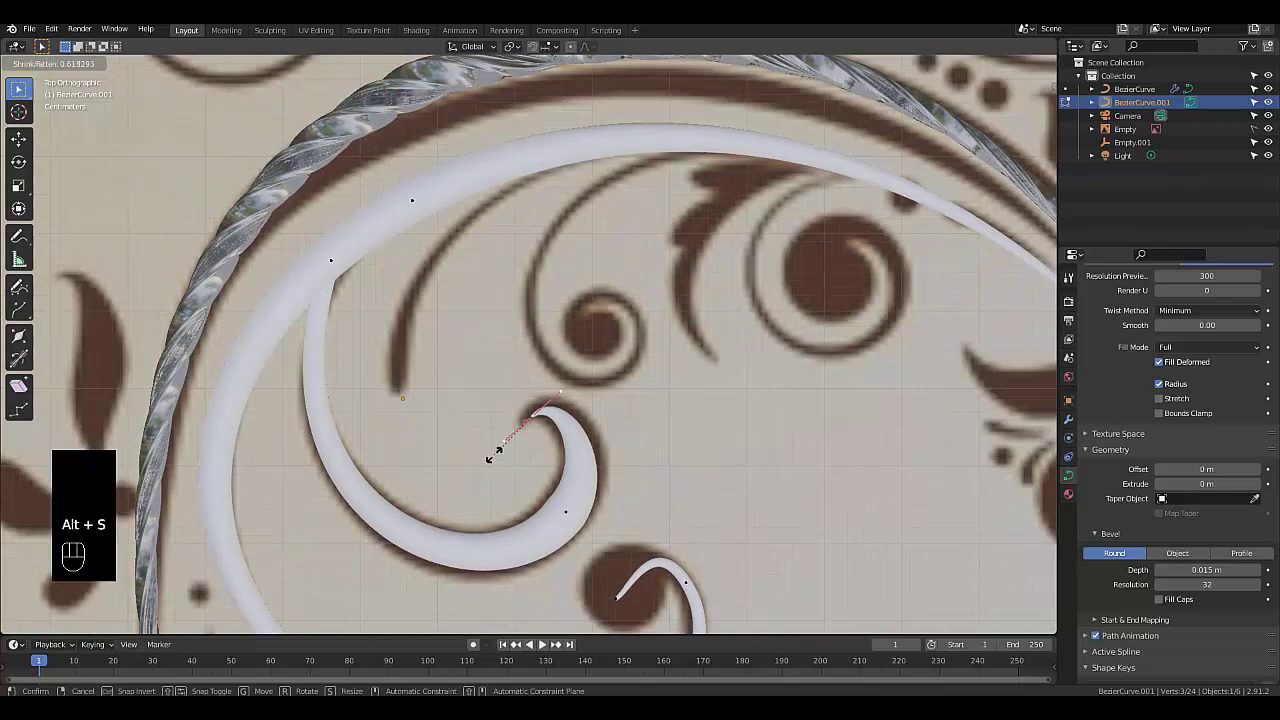
Taper the hooked tip to a fine point and realign its handle along the swirl
{"action": "key", "text": "g"}
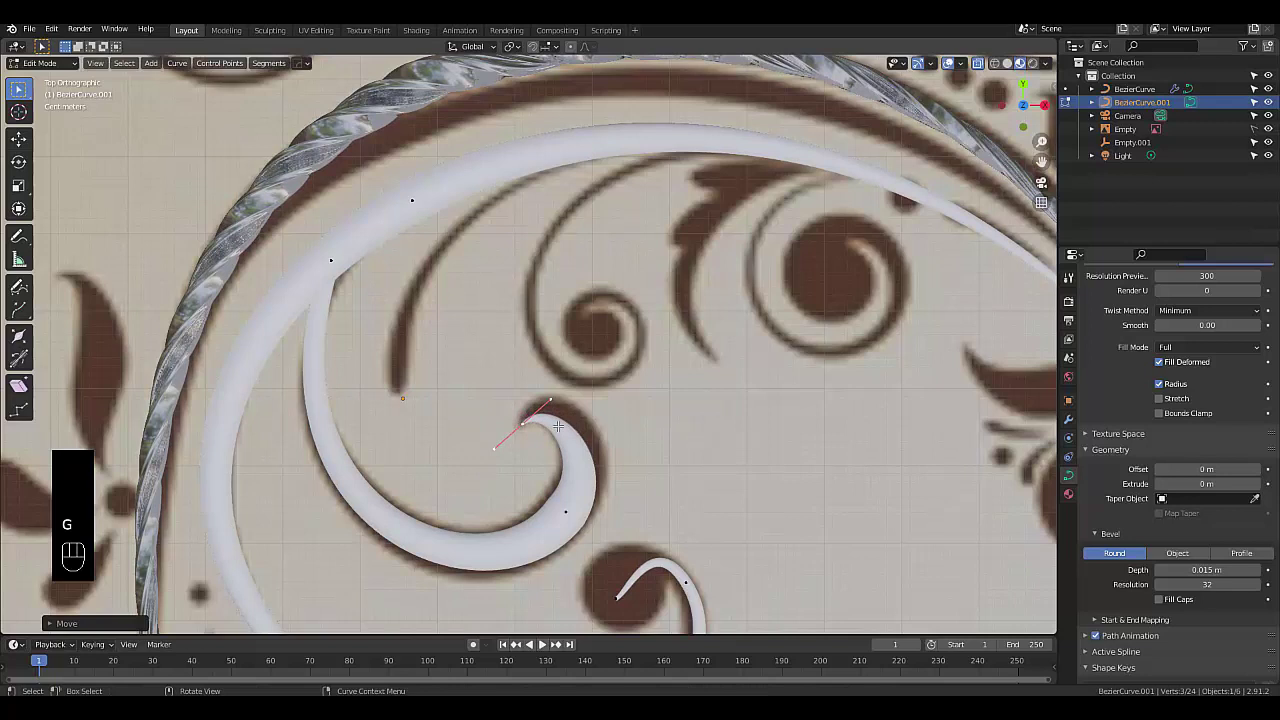
{"action": "key", "text": "r"}
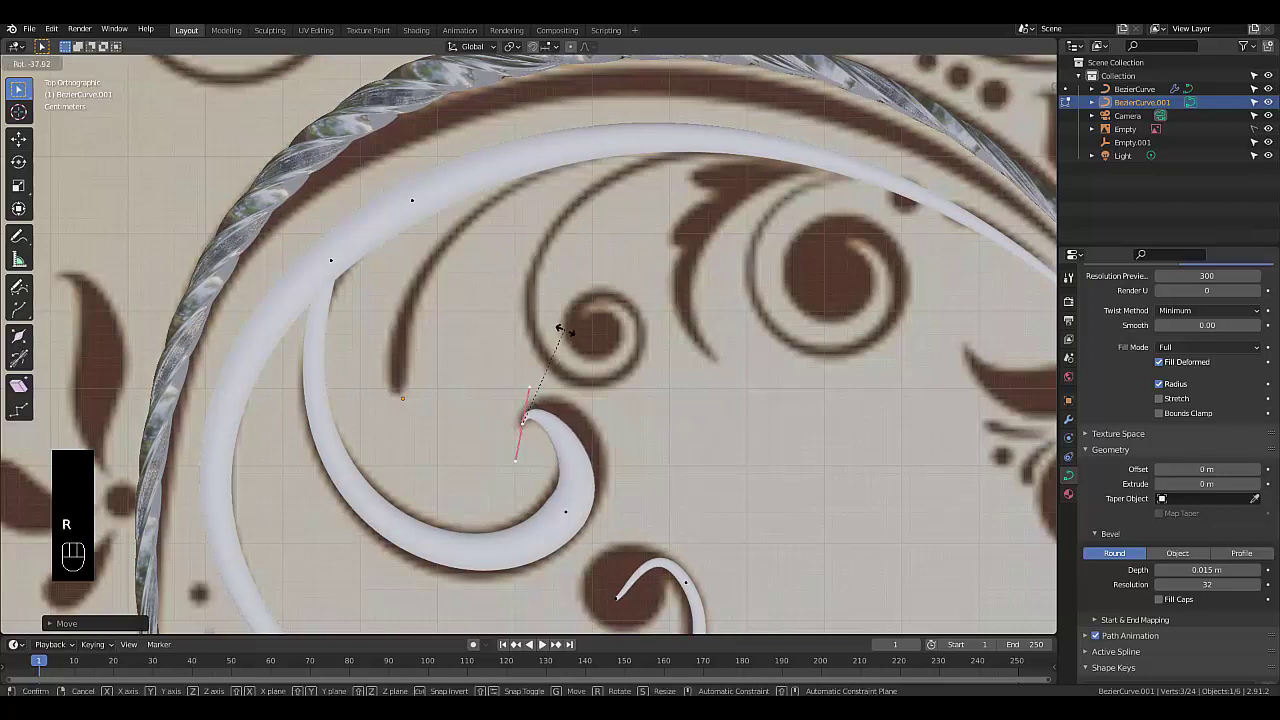
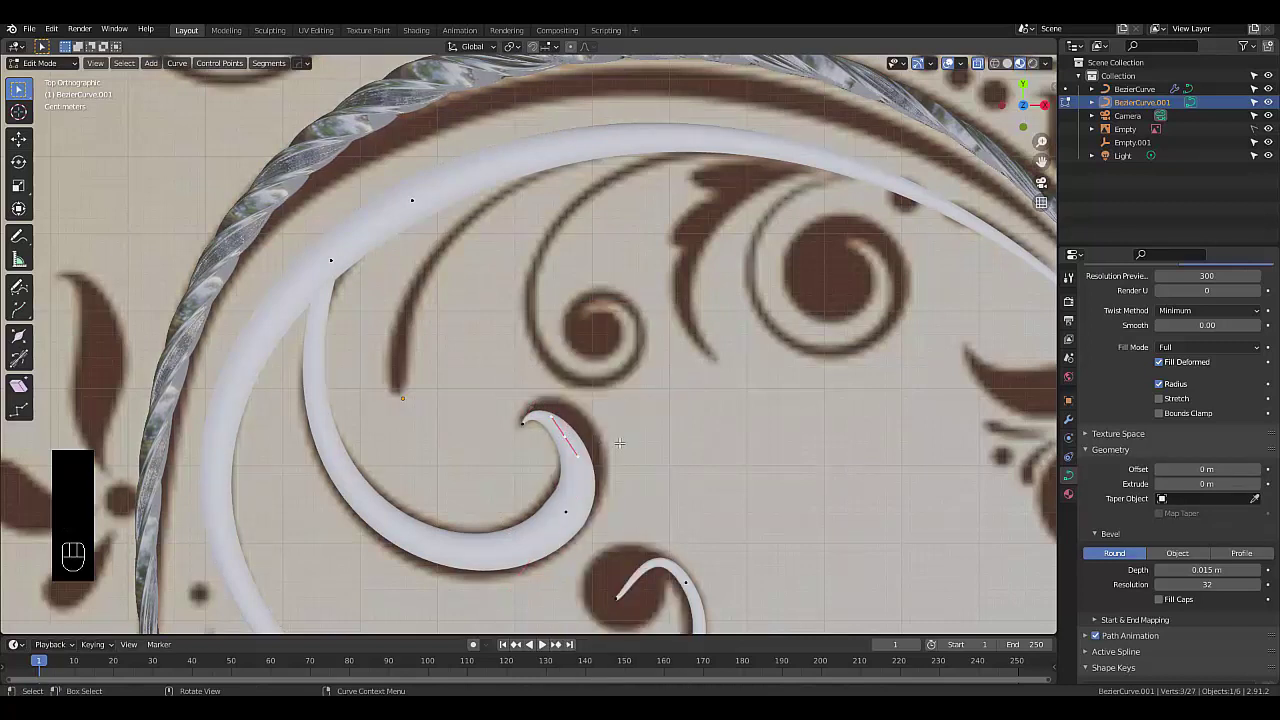
{"action": "key", "text": "g"}
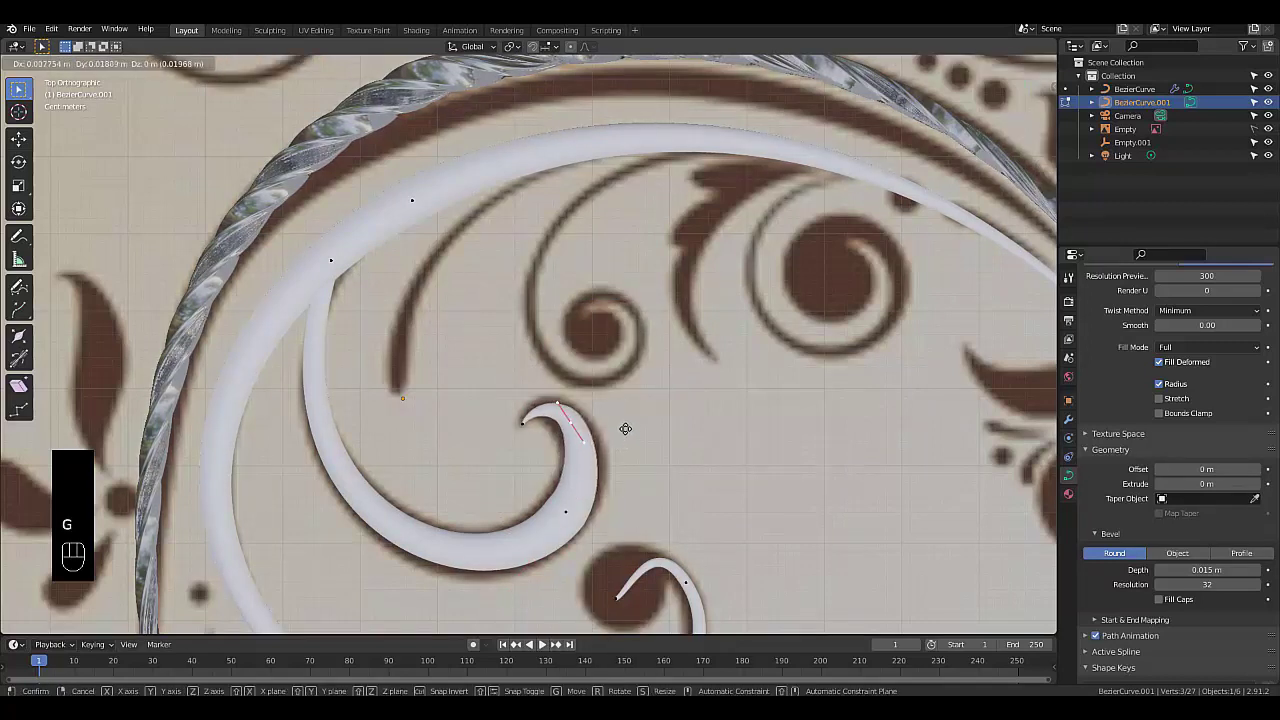
{"action": "key", "text": "alt+s"}
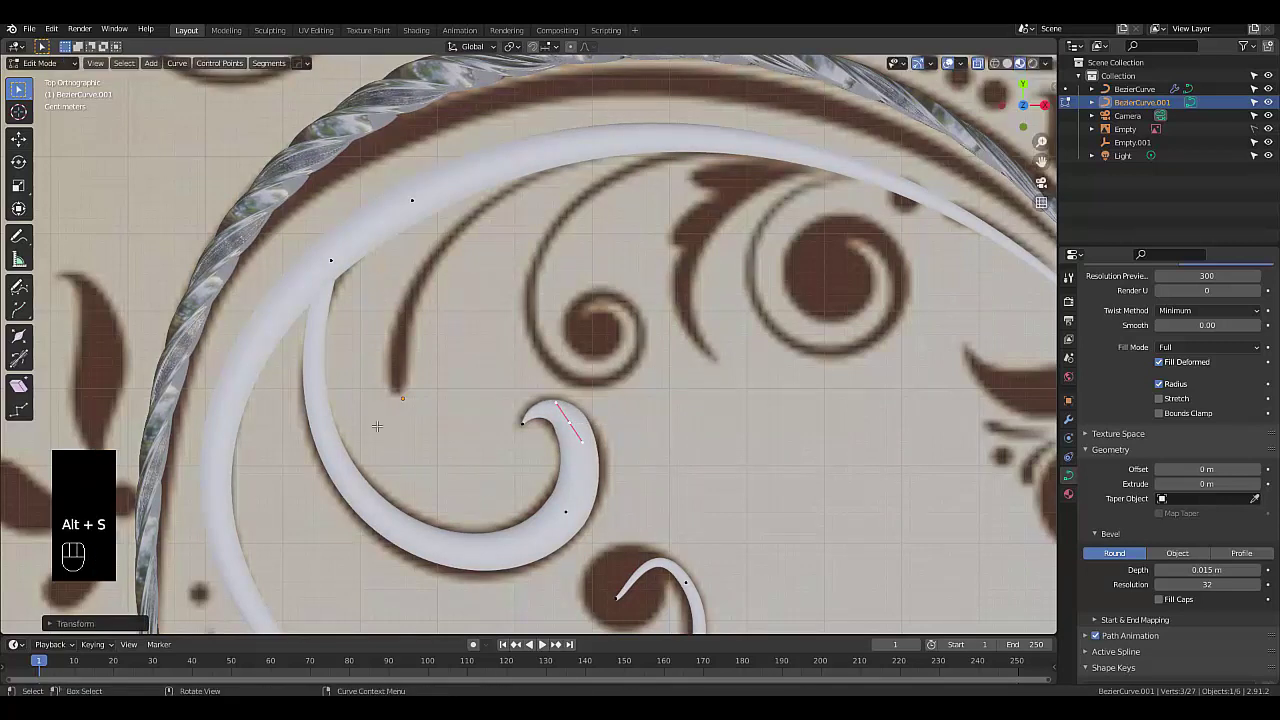
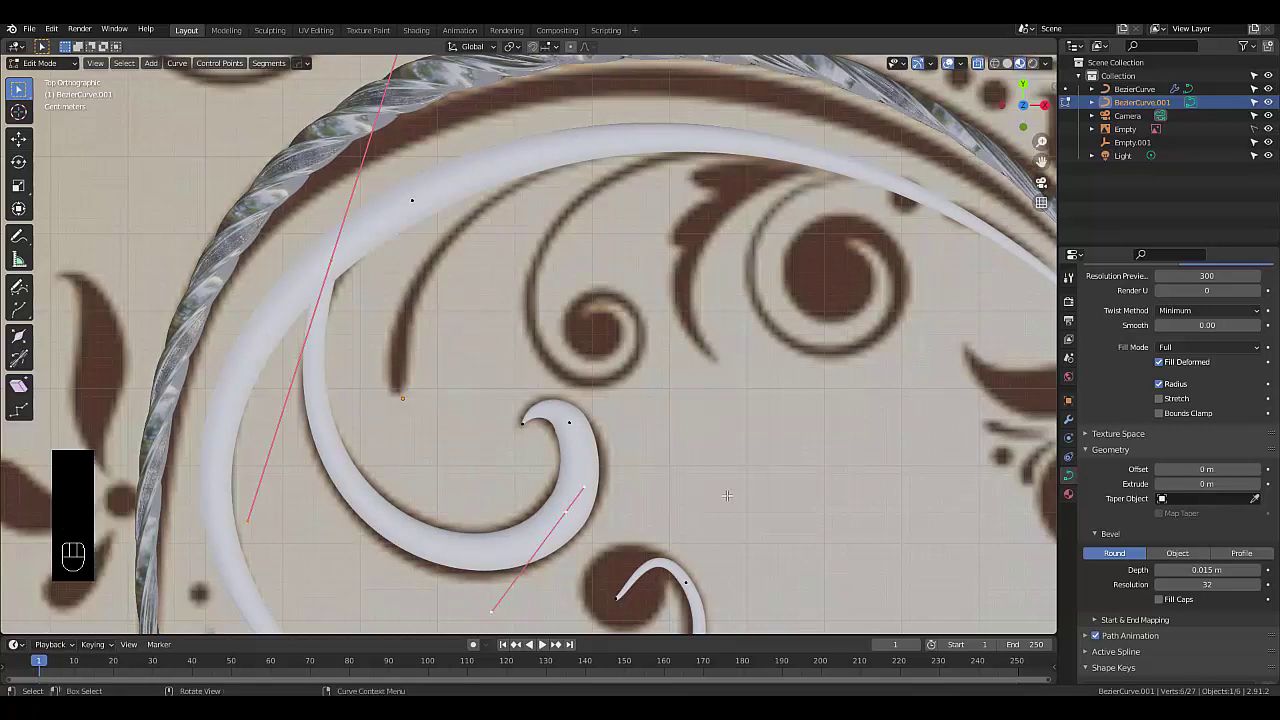
Box-select the second curl's lower bend points, enlarge their radius, and adjust the upper handle
{"action": "left_click_drag", "start_coordinate": [729, 490], "coordinate": [431, 494]}
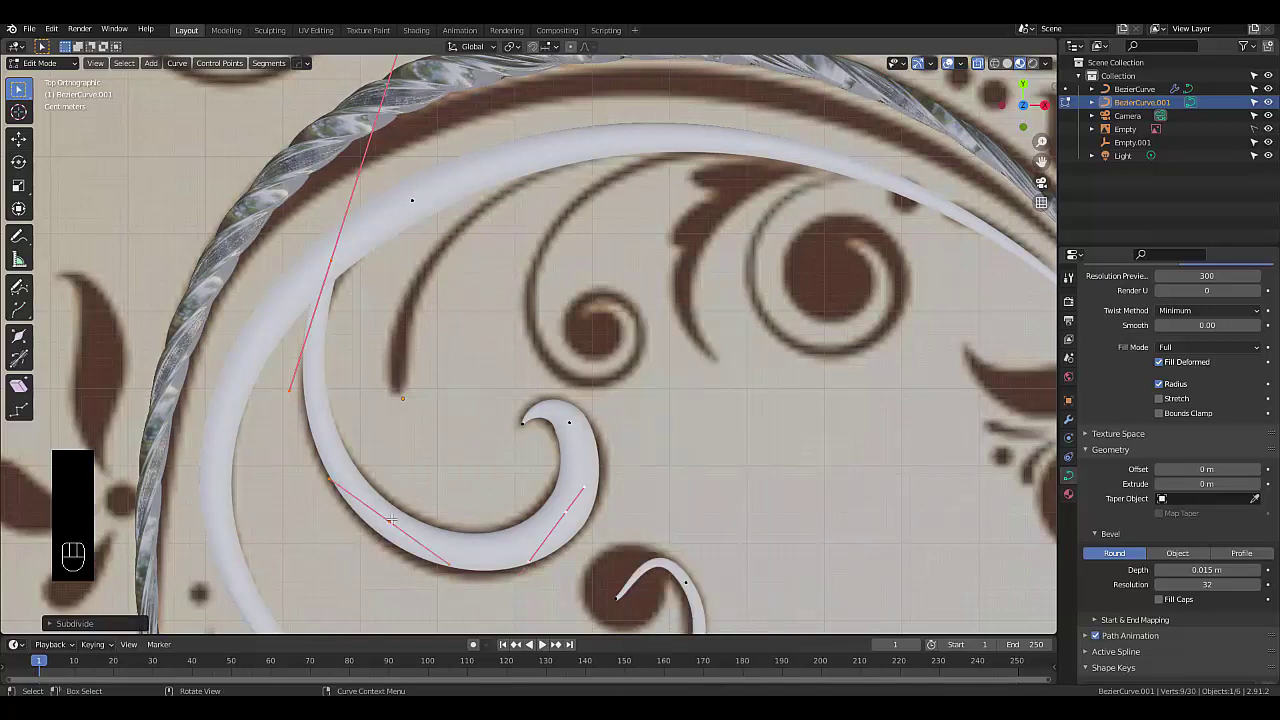
{"action": "left_click_drag", "start_coordinate": [387, 518], "coordinate": [355, 579]}
{"action": "key", "text": "alt+s"}
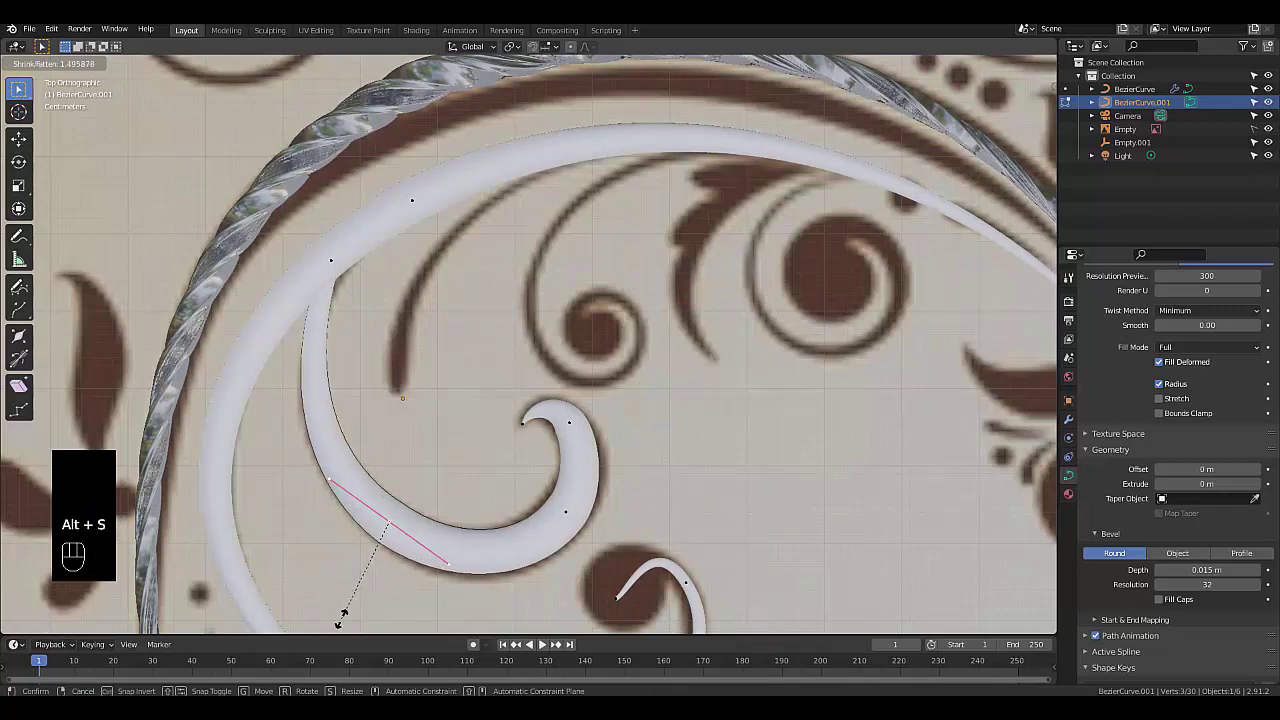
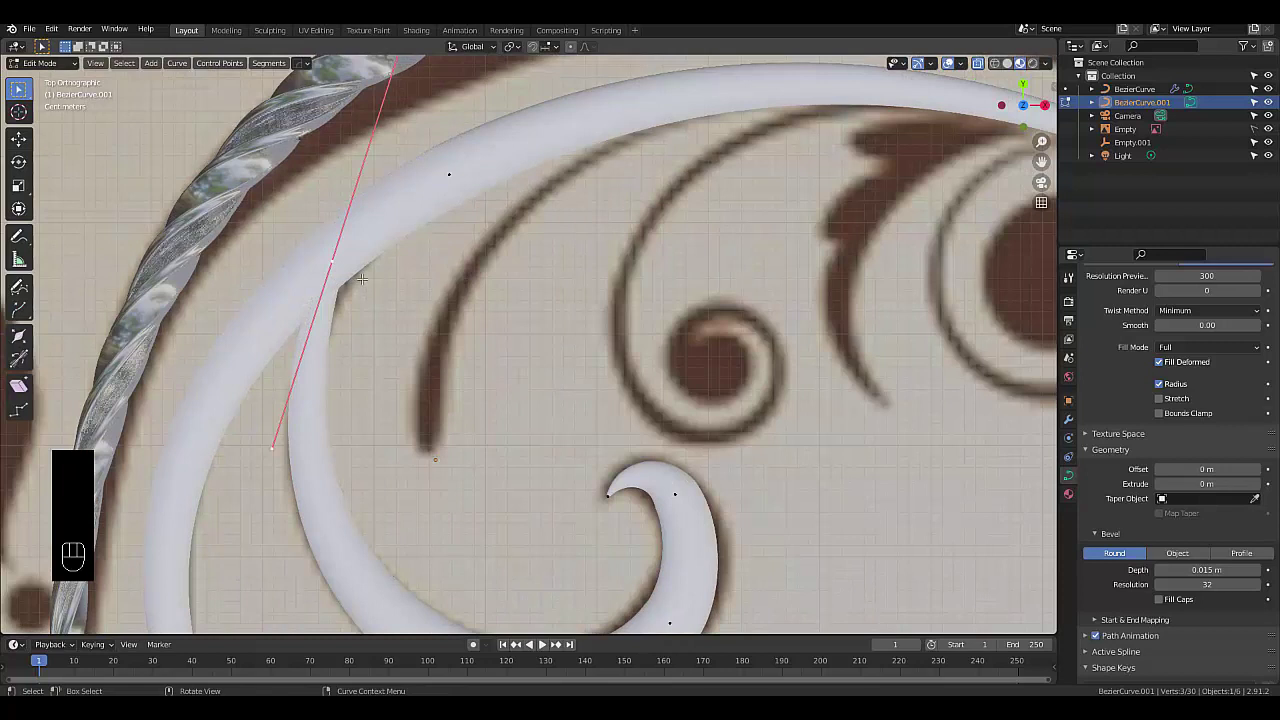
{"action": "key", "text": "g"}
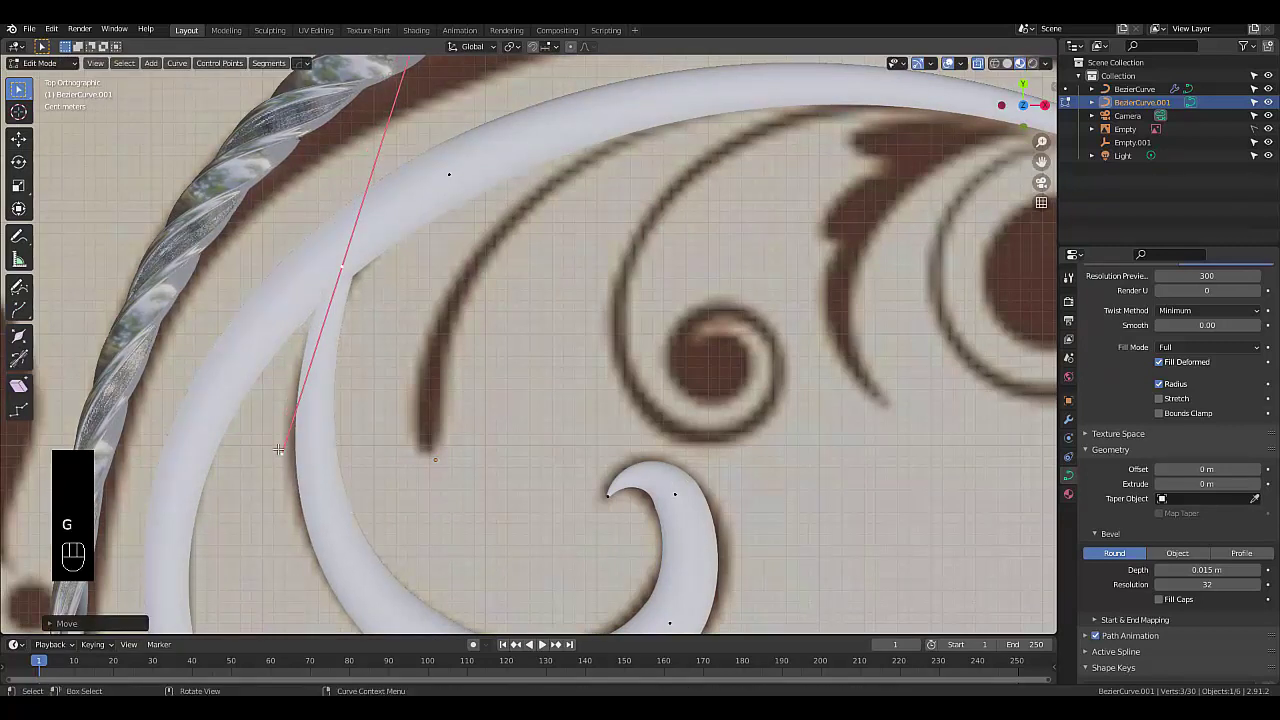
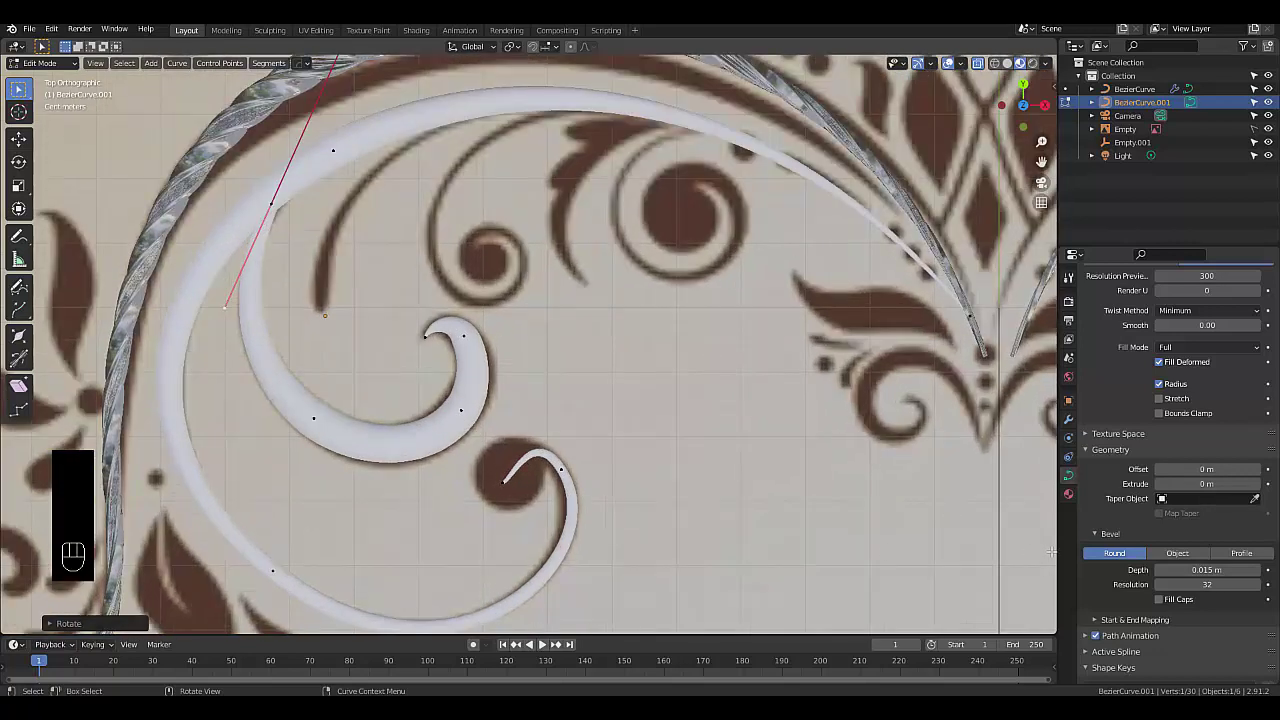
Switch the scroll's bevel to a custom profile and reshape the profile curve into ridged grooves
{"action": "left_click", "coordinate": [1264, 559]}
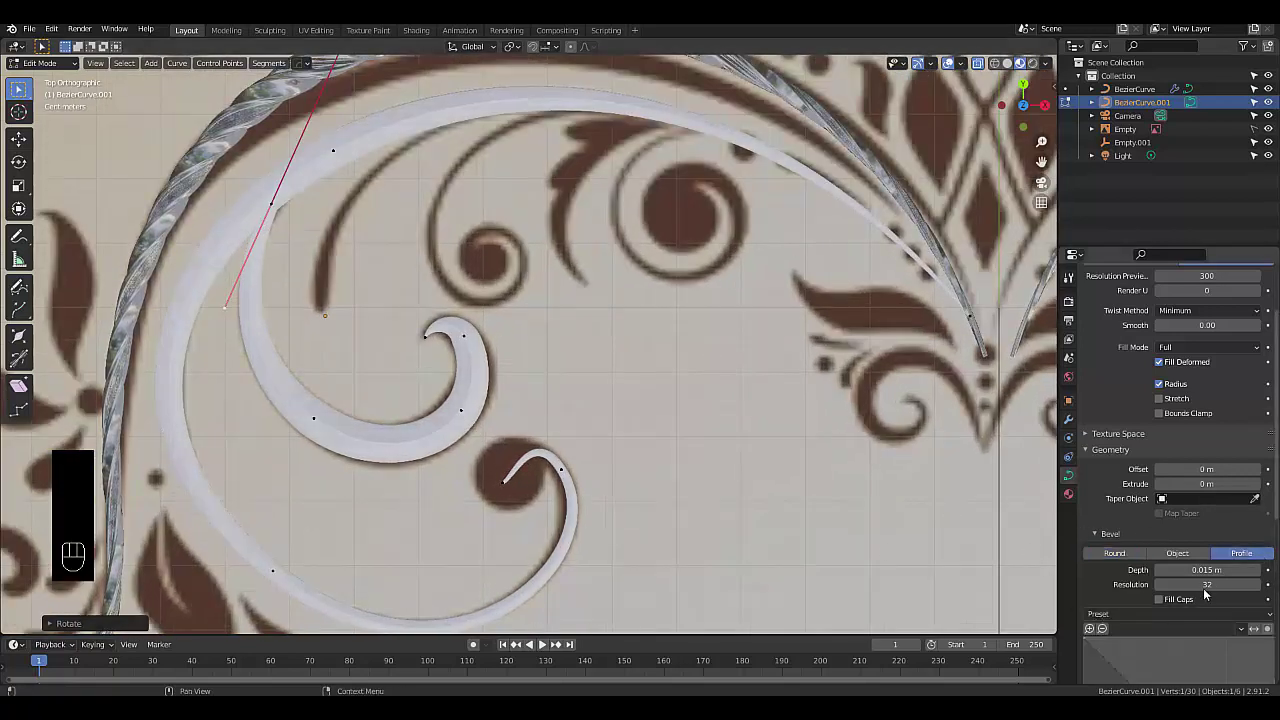
{"action": "left_click_drag", "start_coordinate": [1193, 622], "coordinate": [1227, 632]}
{"action": "left_click", "coordinate": [1256, 632]}
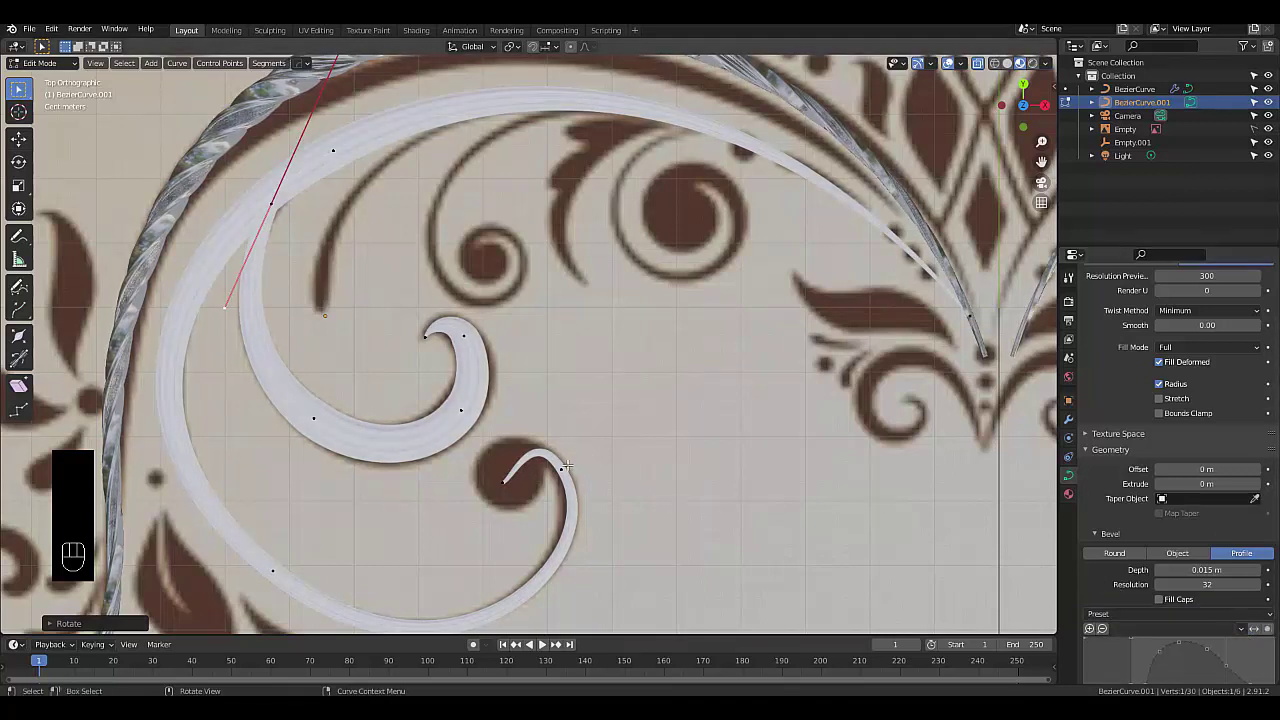
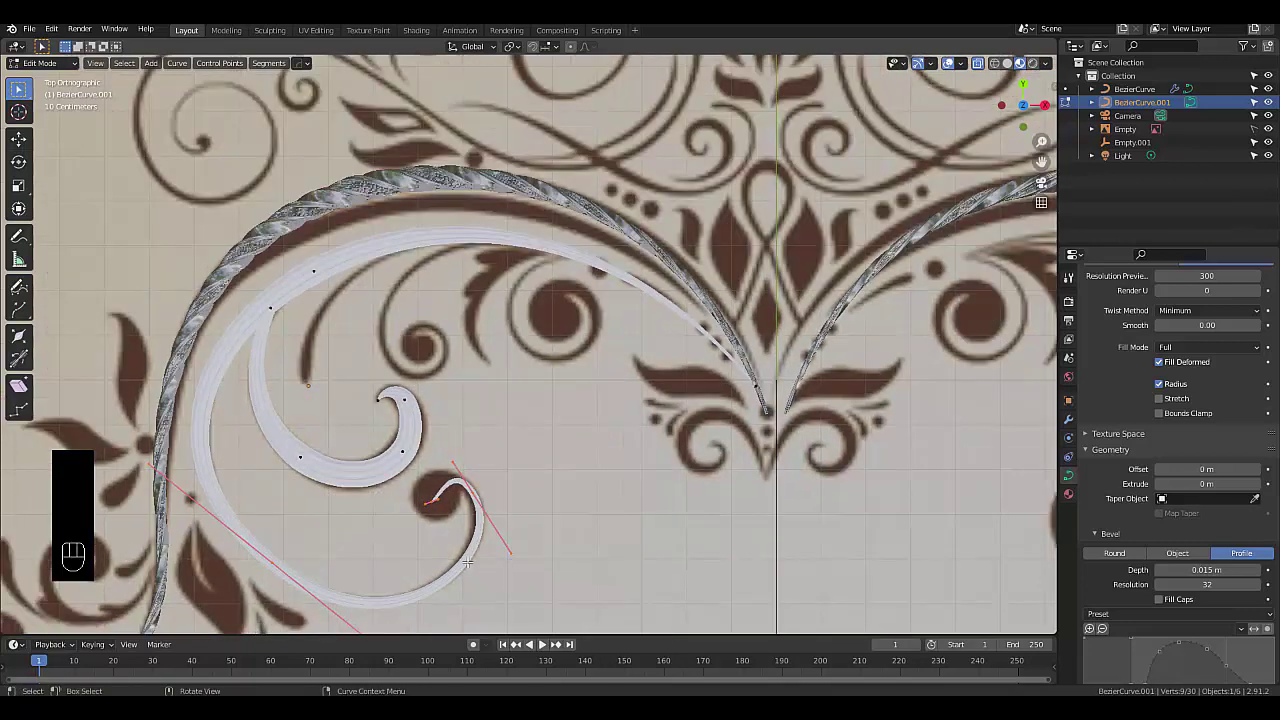
Duplicate the curl, rotate and place the copy inside the second curl, and start deleting points
{"action": "key", "text": "shift+d"}
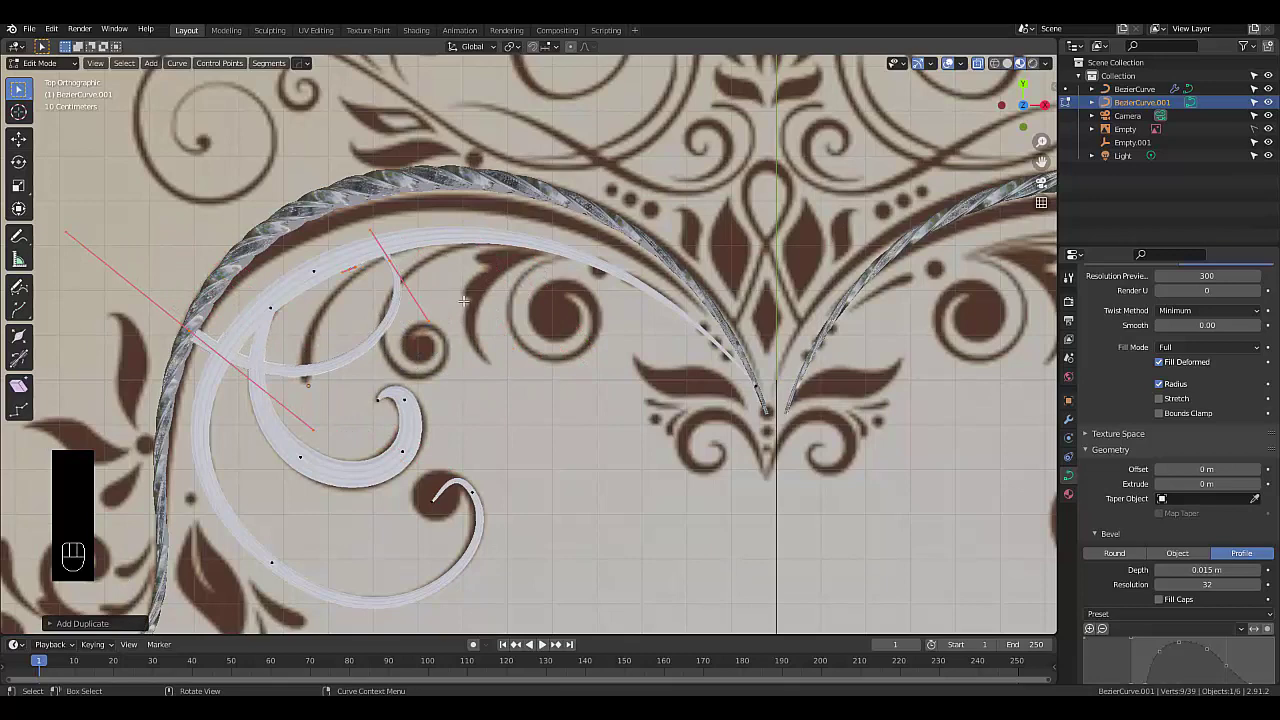
{"action": "key", "text": "r"}
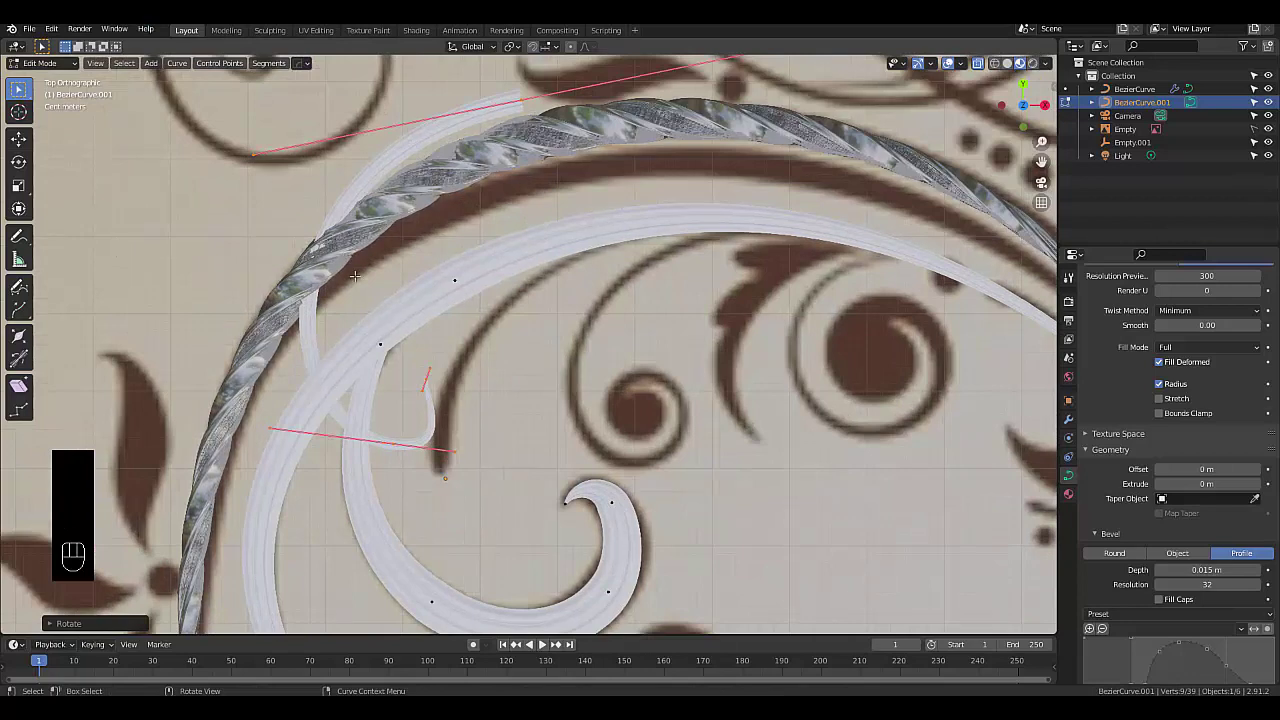
{"action": "key", "text": "g"}
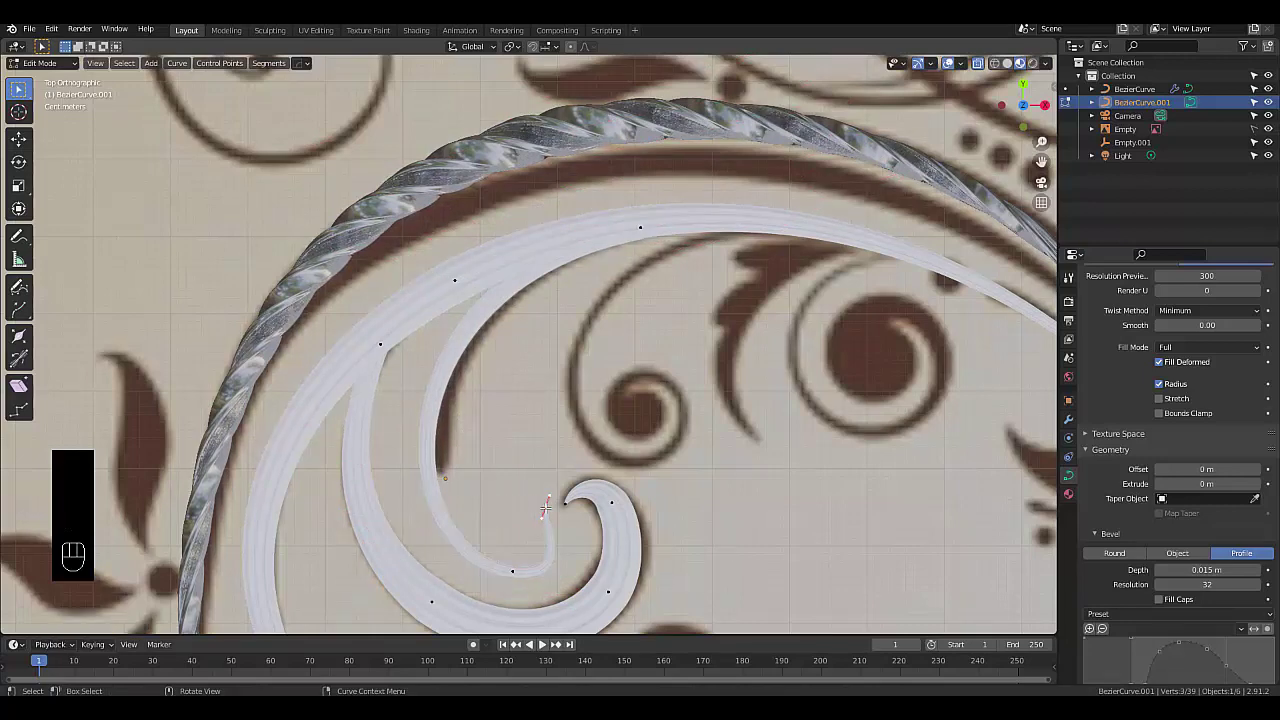
{"action": "key", "text": "x"}
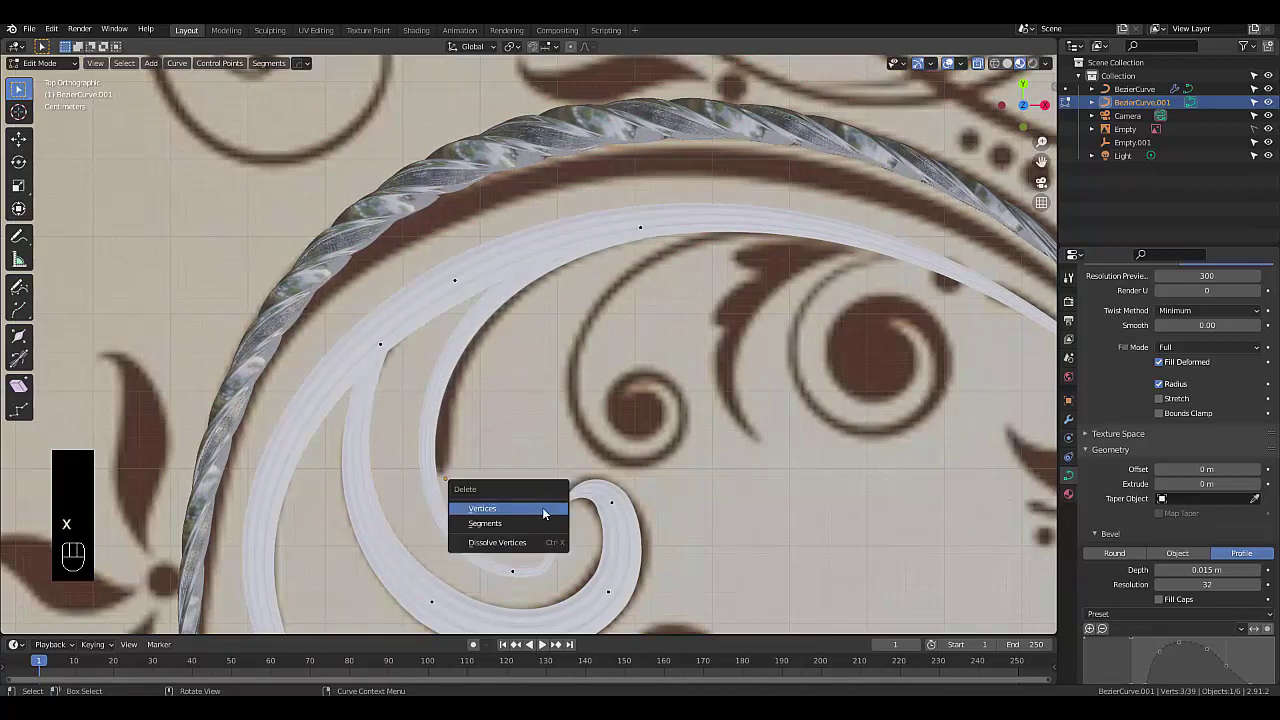
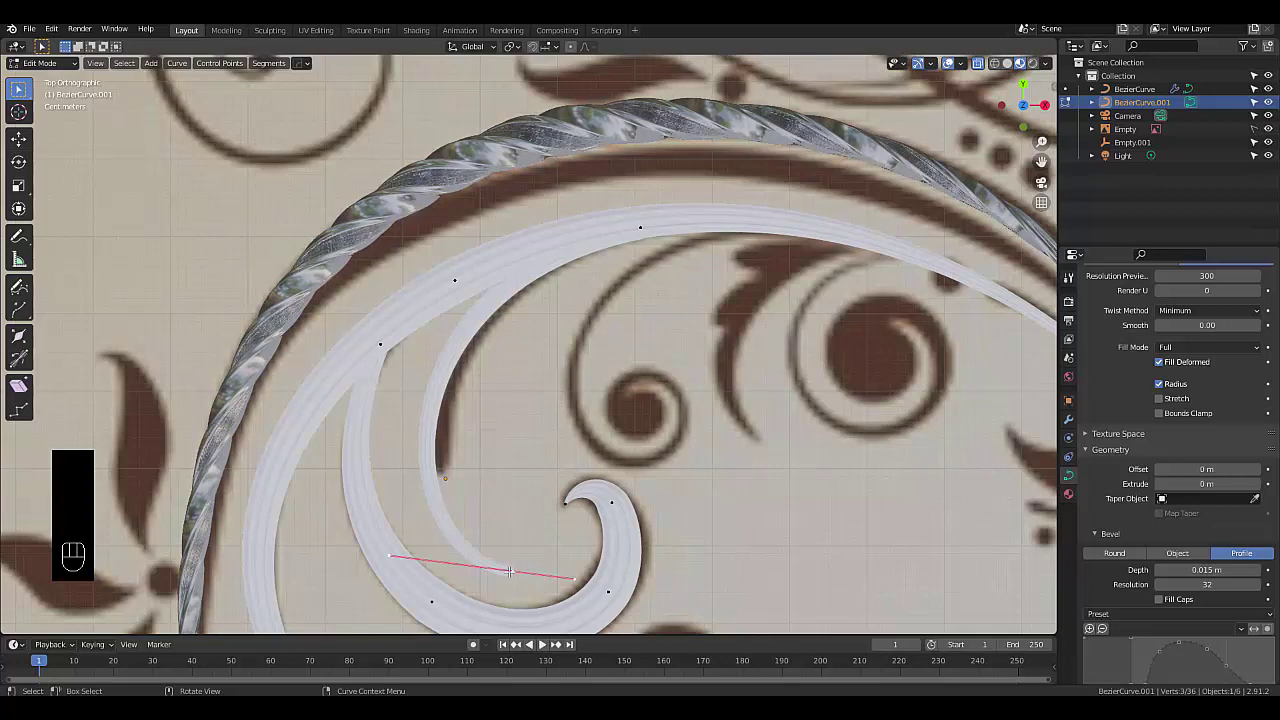
Move the trimmed strand's end point, thin its radius and rotate its handle along the swirl
{"action": "key", "text": "g"}
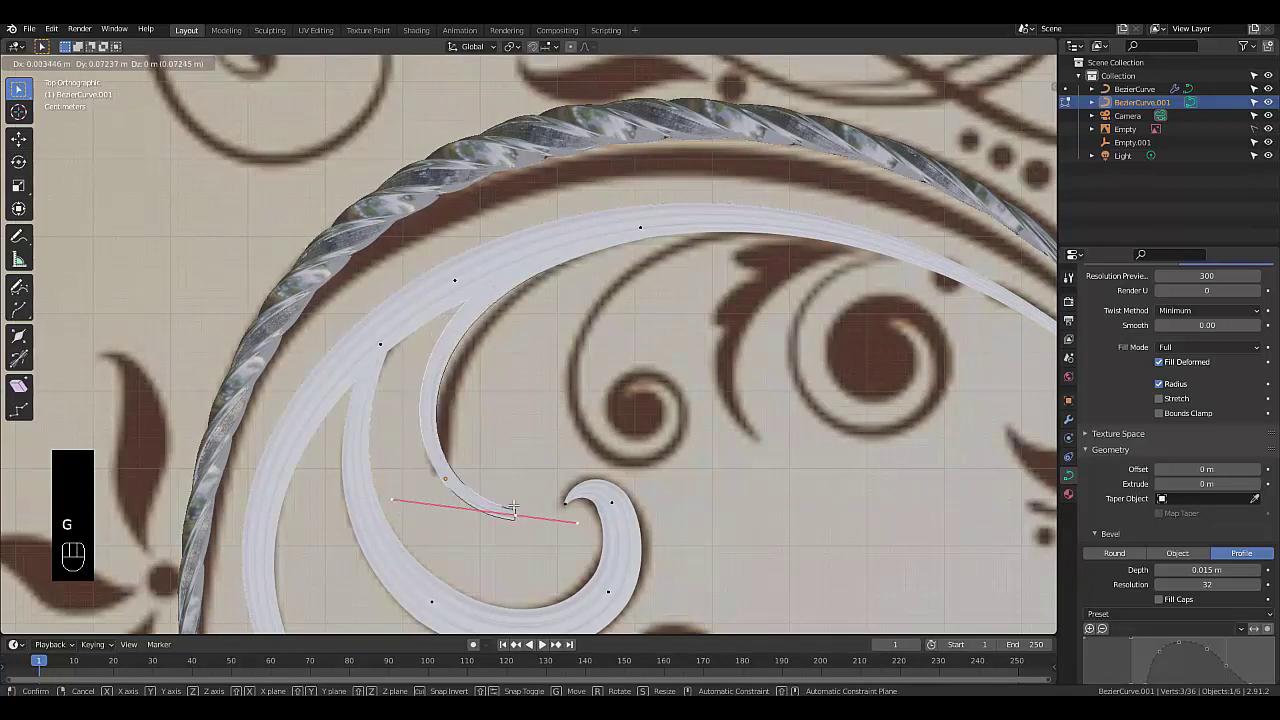
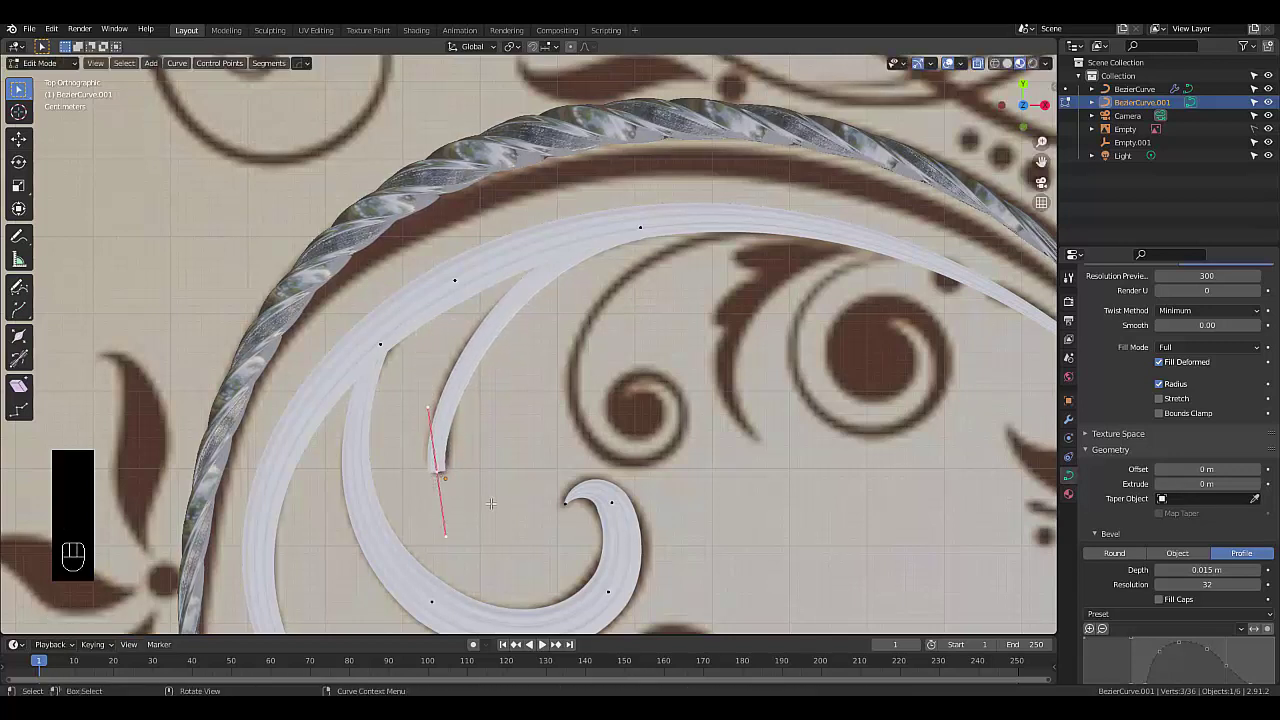
{"action": "key", "text": "alt+s"}
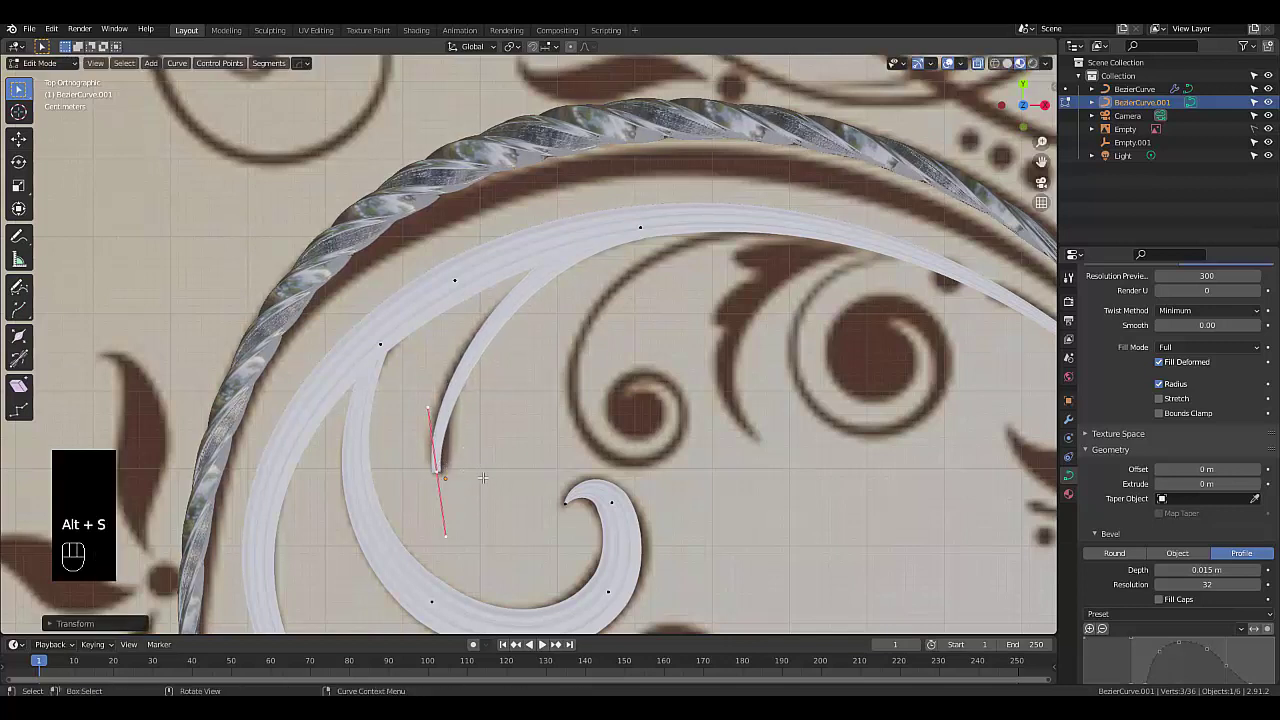
{"action": "key", "text": "r"}
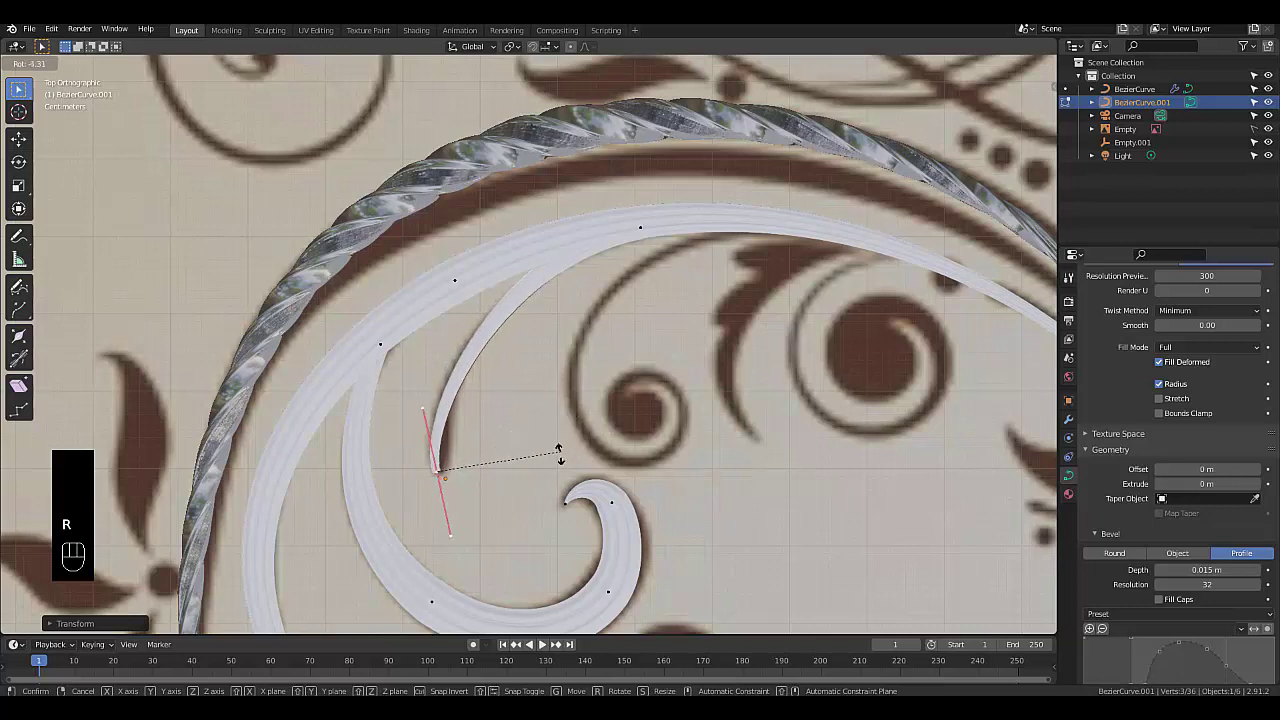
{"action": "key", "text": "alt+s"}
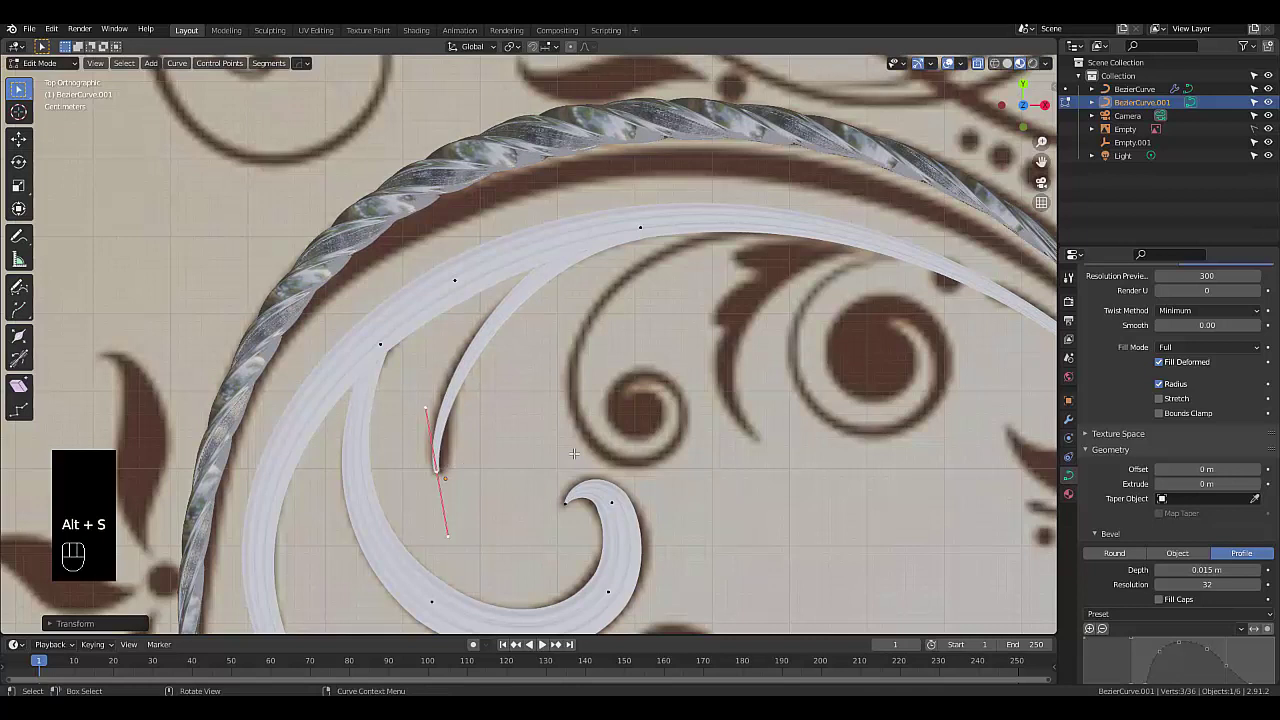
Nudge the tip, smooth the upper arc's handles, and tilt the tip with Ctrl+T to twist the end
{"action": "key", "text": "g"}
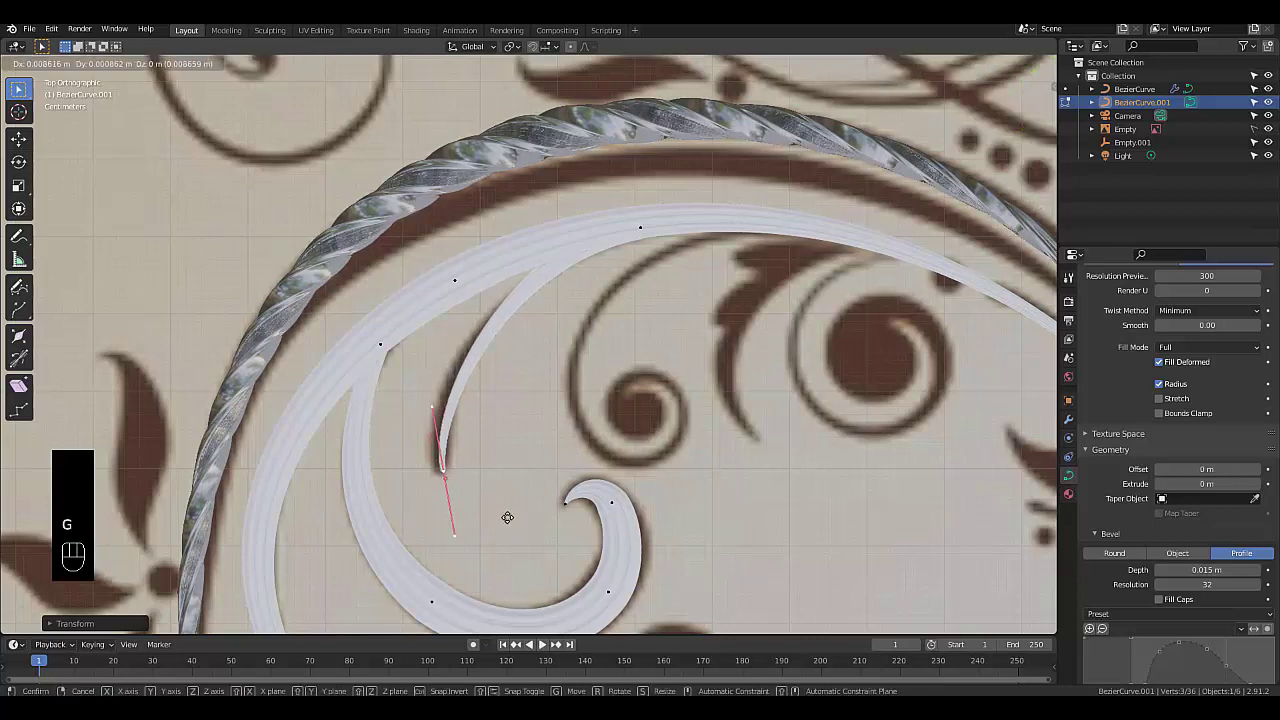
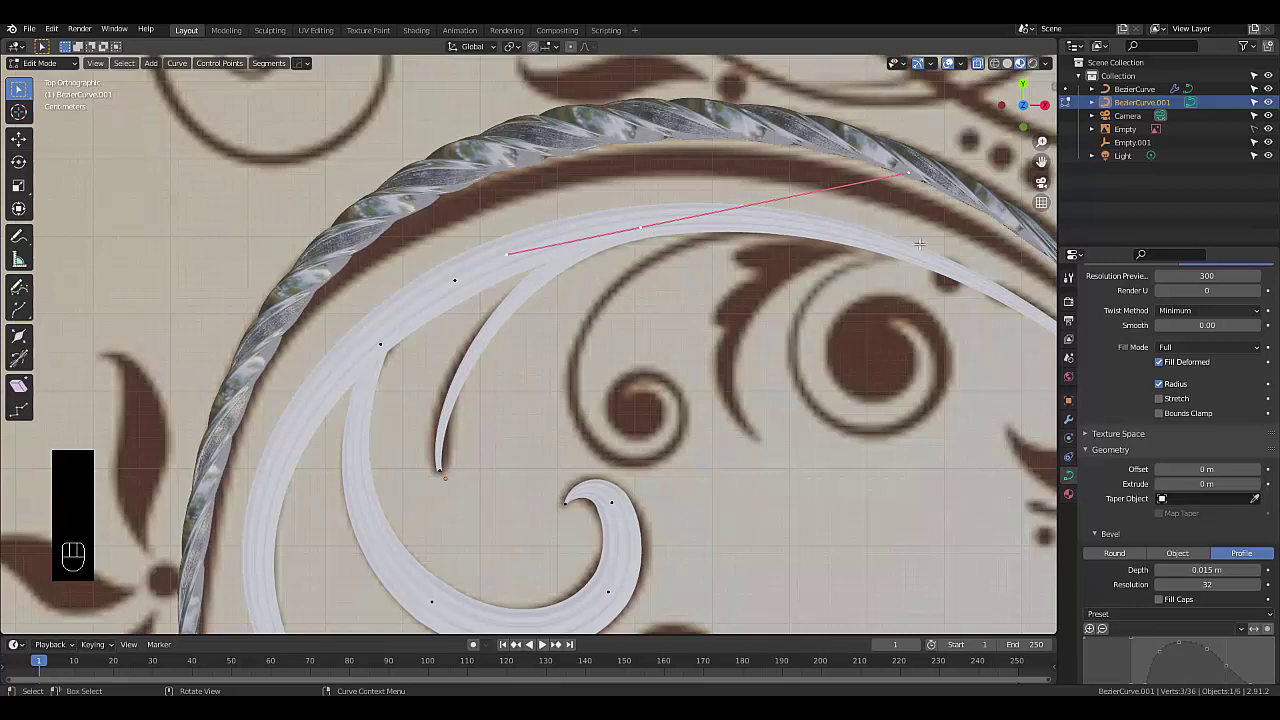
{"action": "key", "text": "r"}
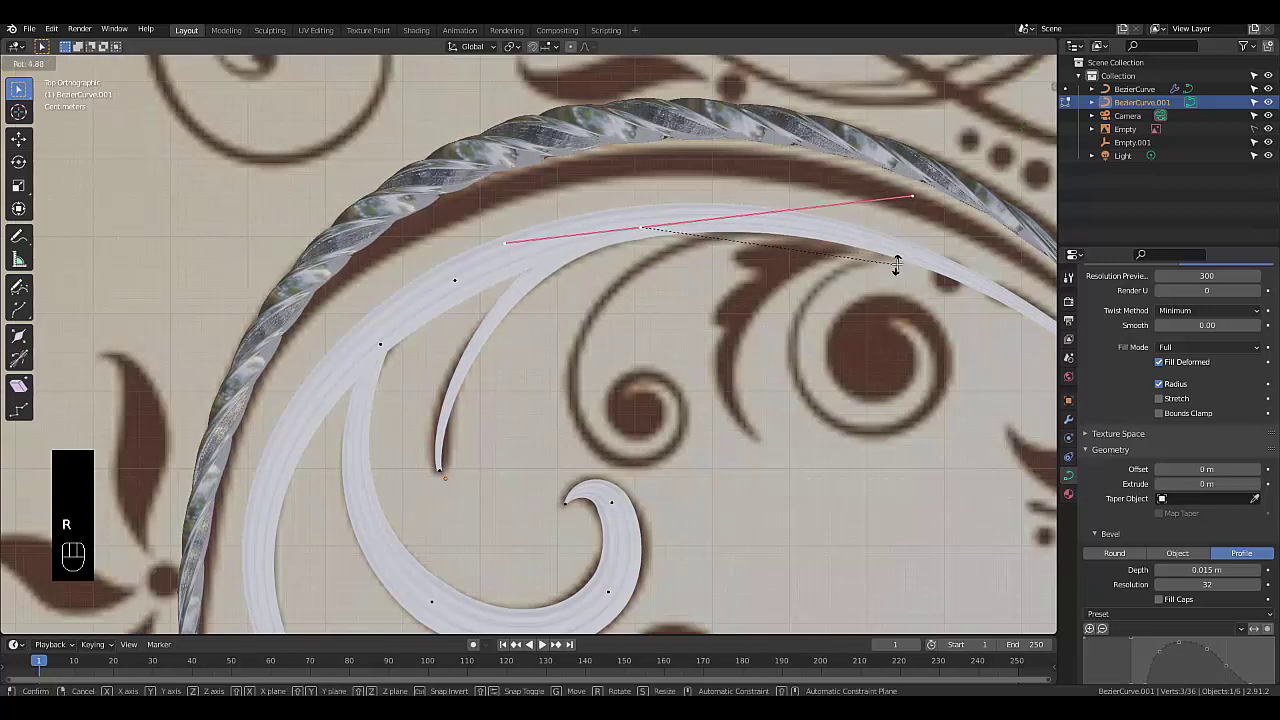
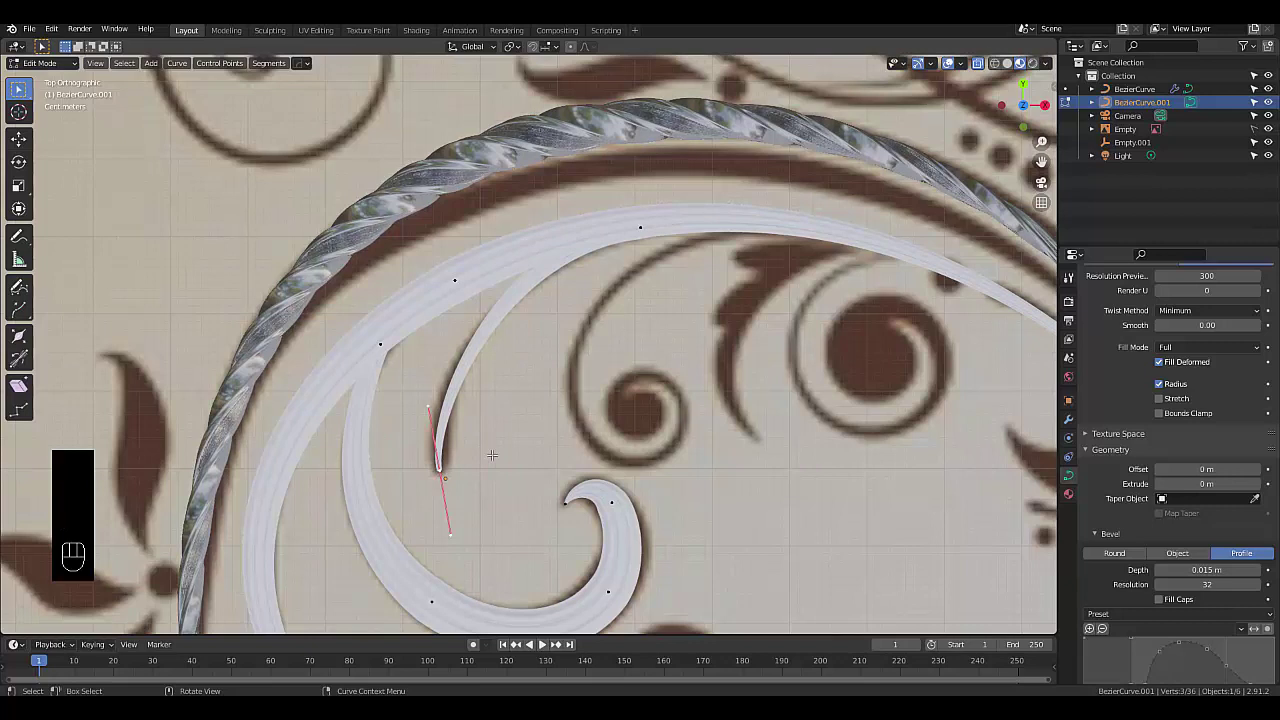
{"action": "key", "text": "ctrl+t"}
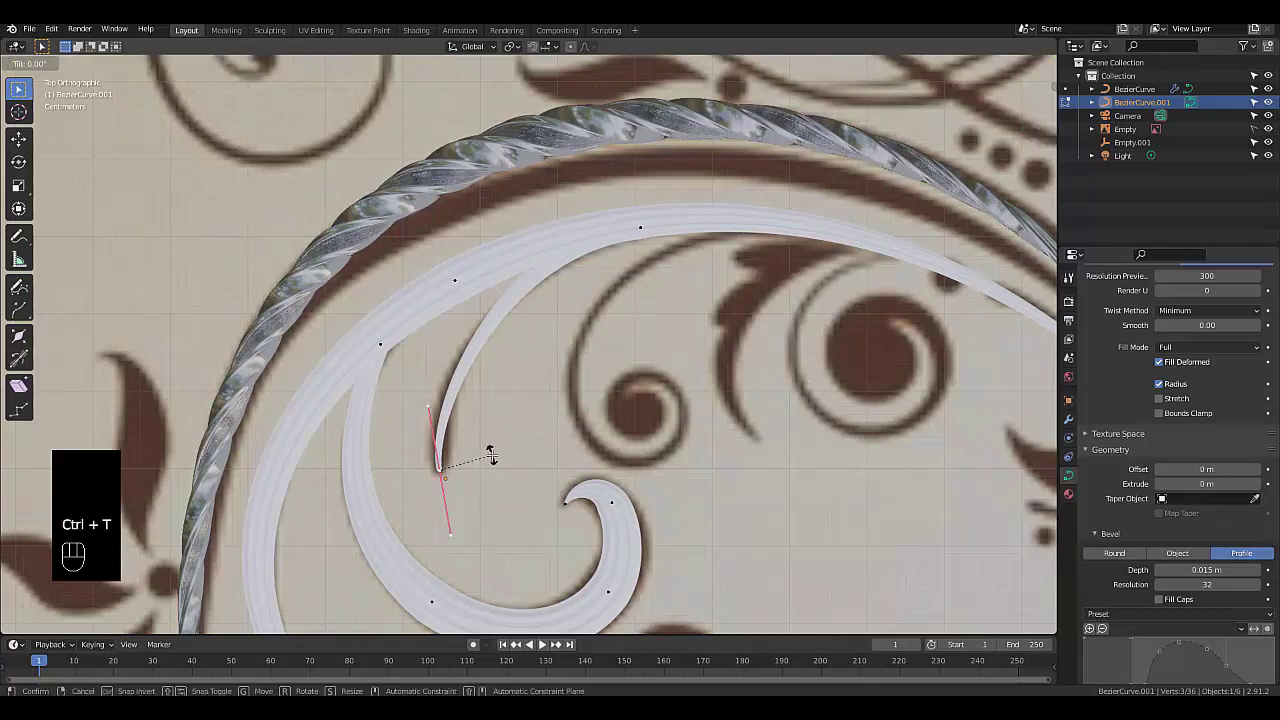
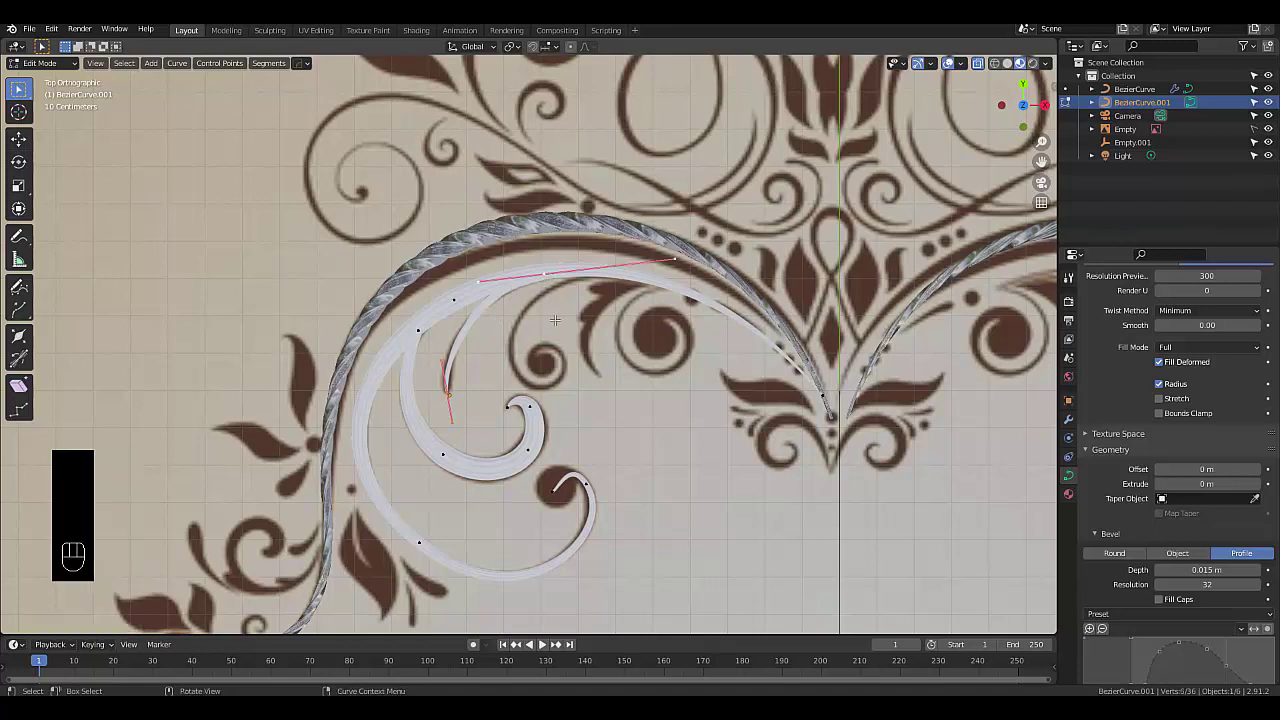
Duplicate the strand as a new branch and move and rotate it to curve down from the upper arc
{"action": "key", "text": "shift+d"}
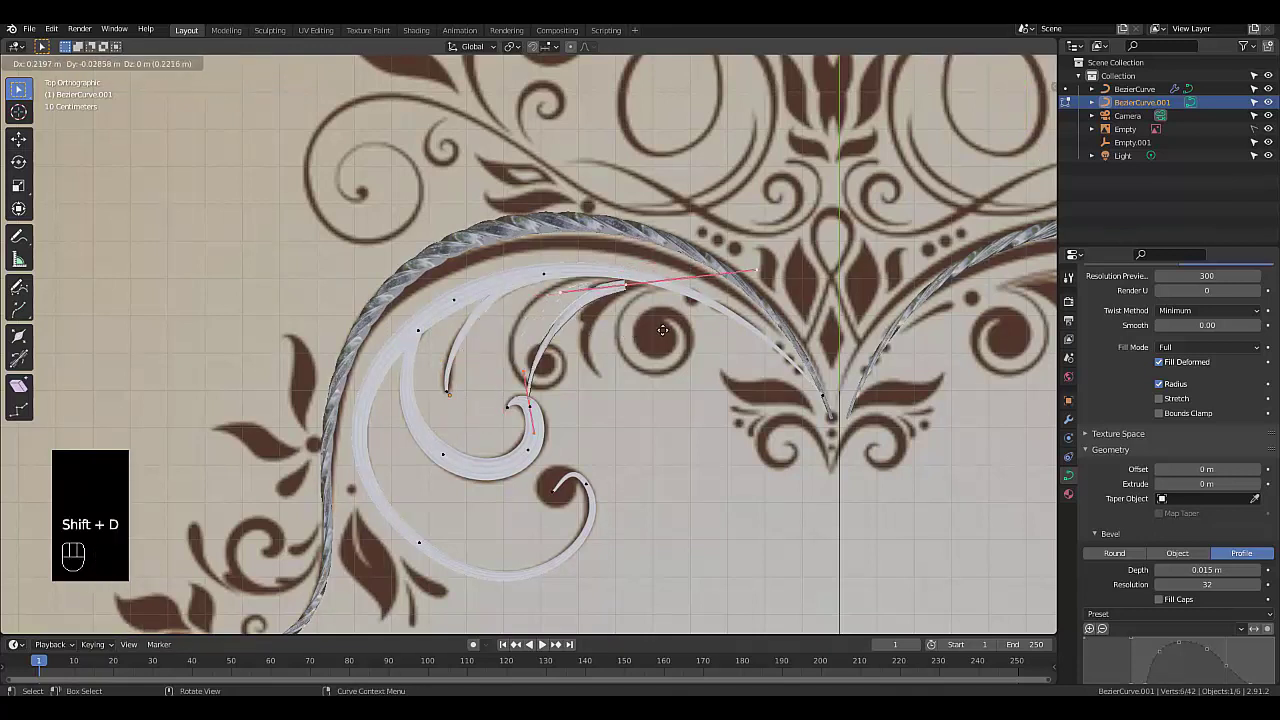
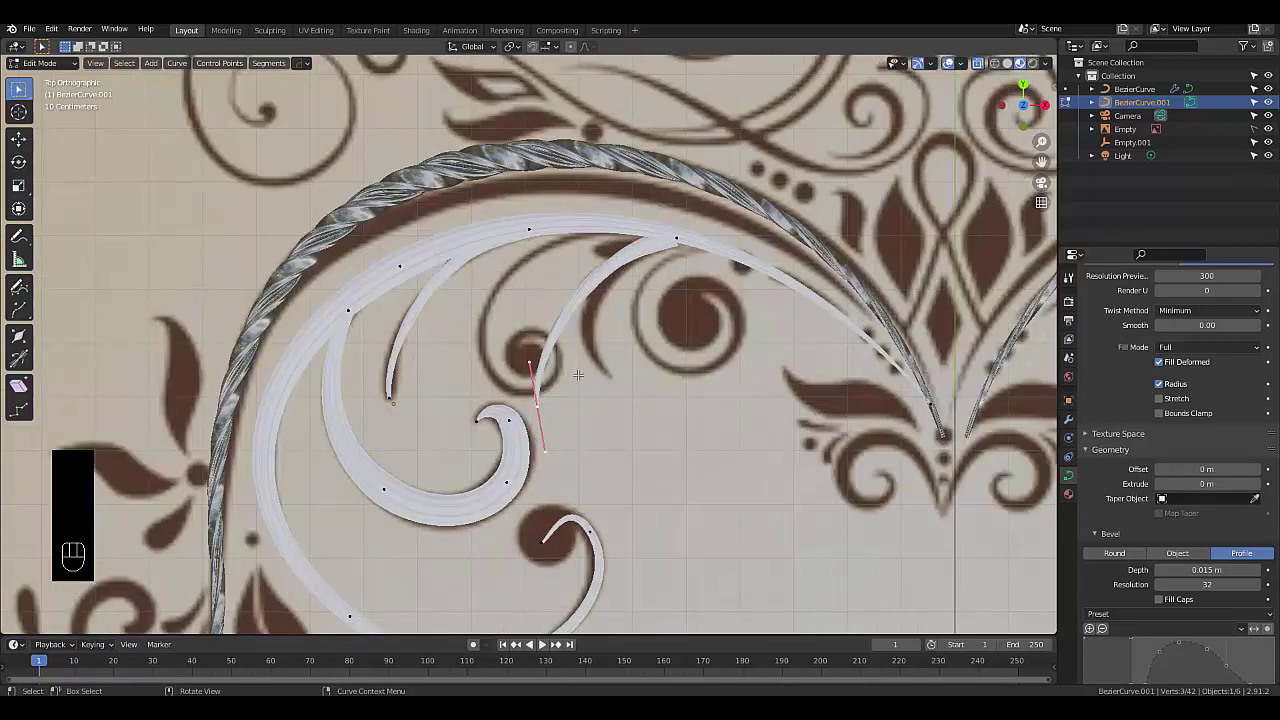
{"action": "key", "text": "g"}
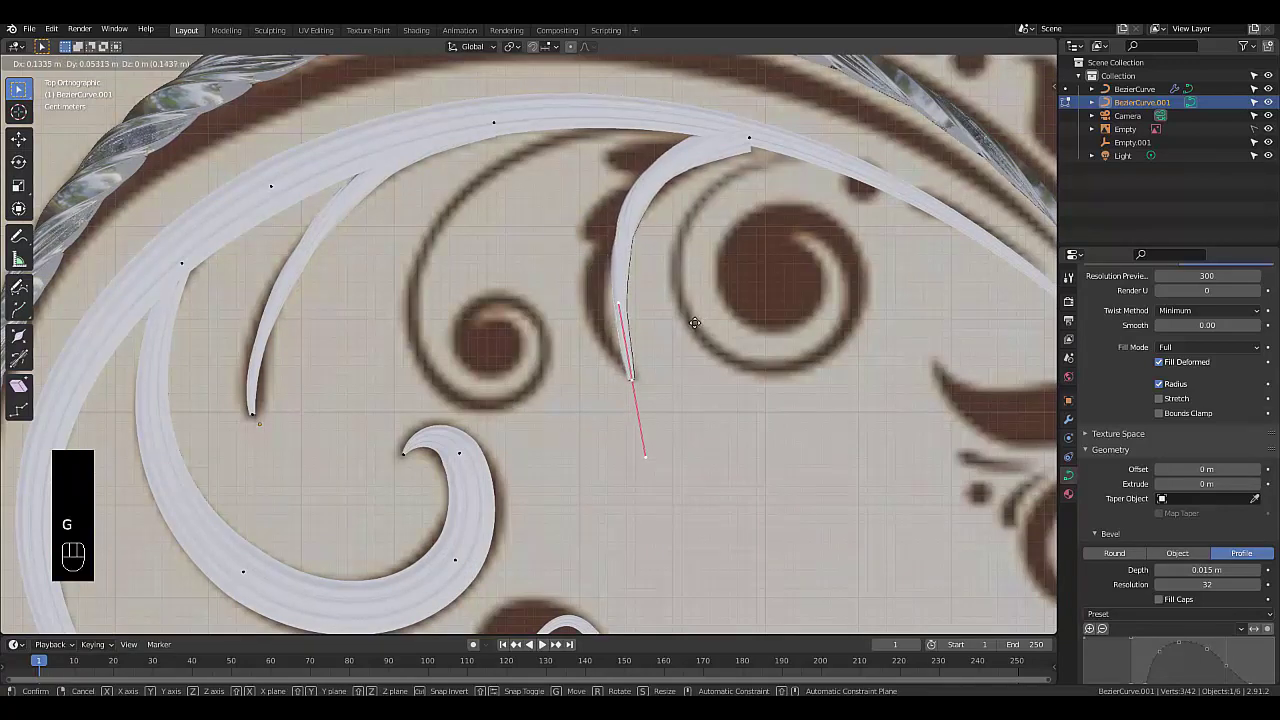
{"action": "key", "text": "r"}
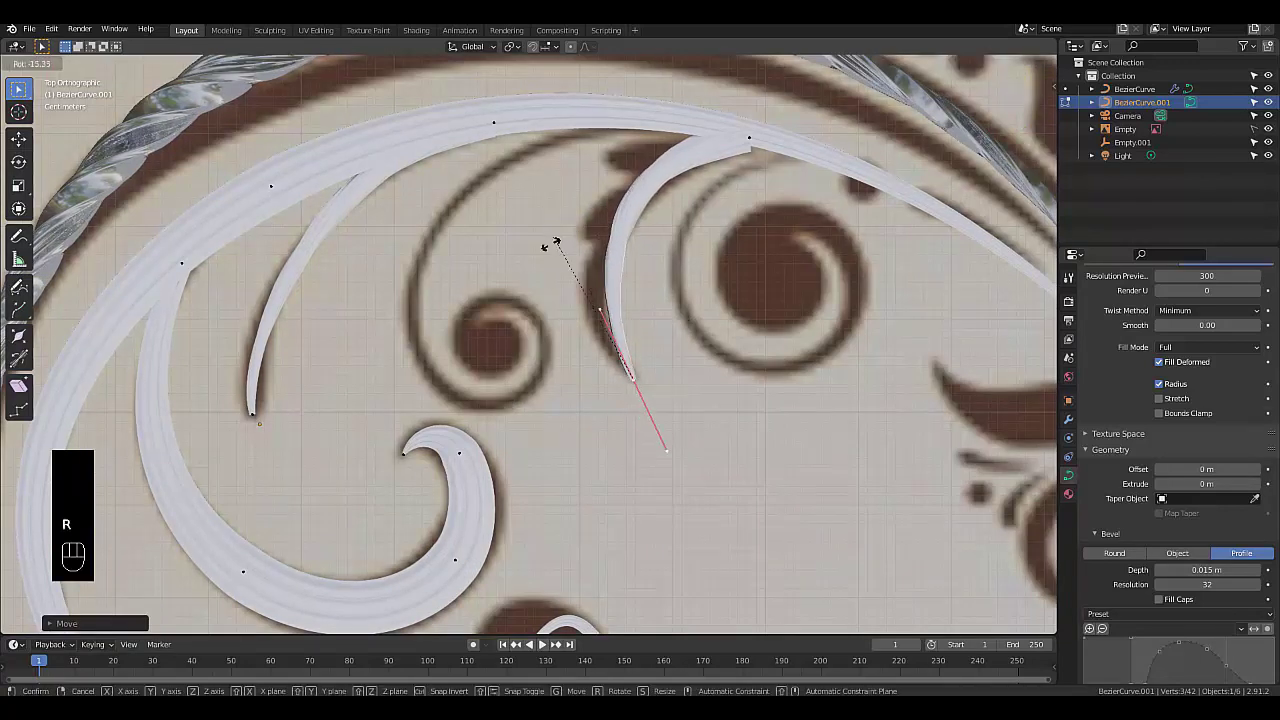
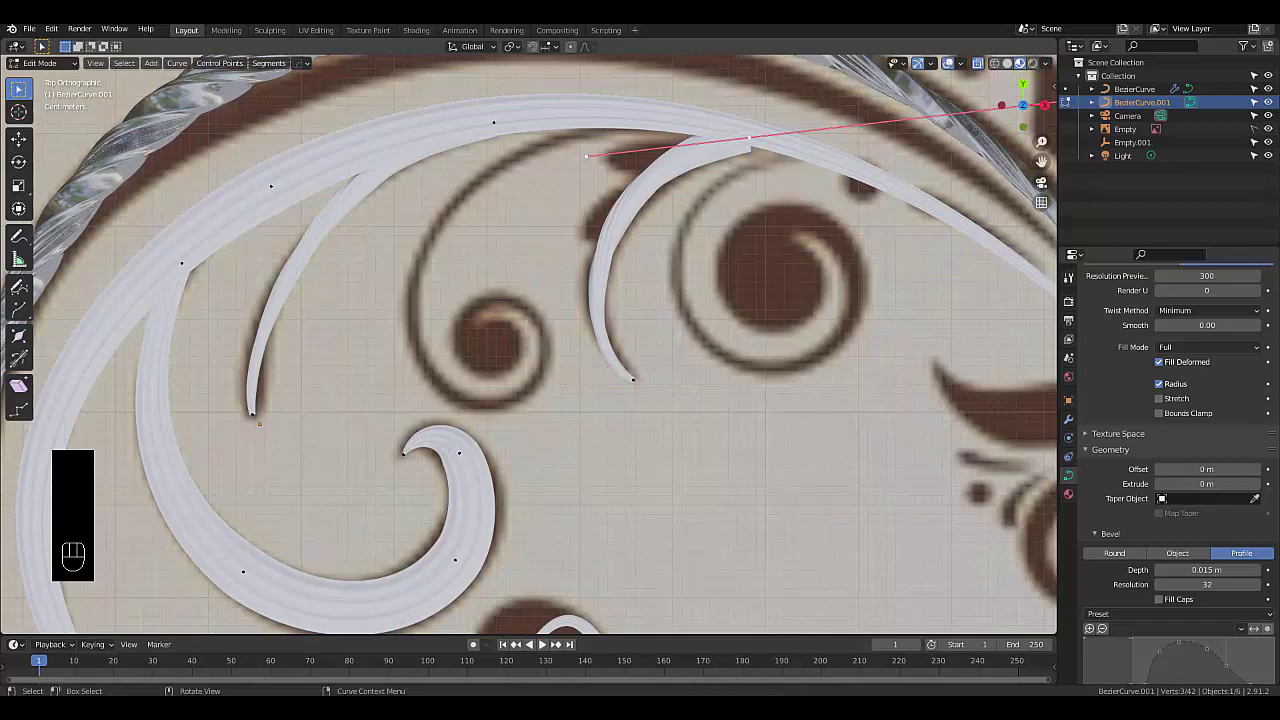
{"action": "key", "text": "r"}
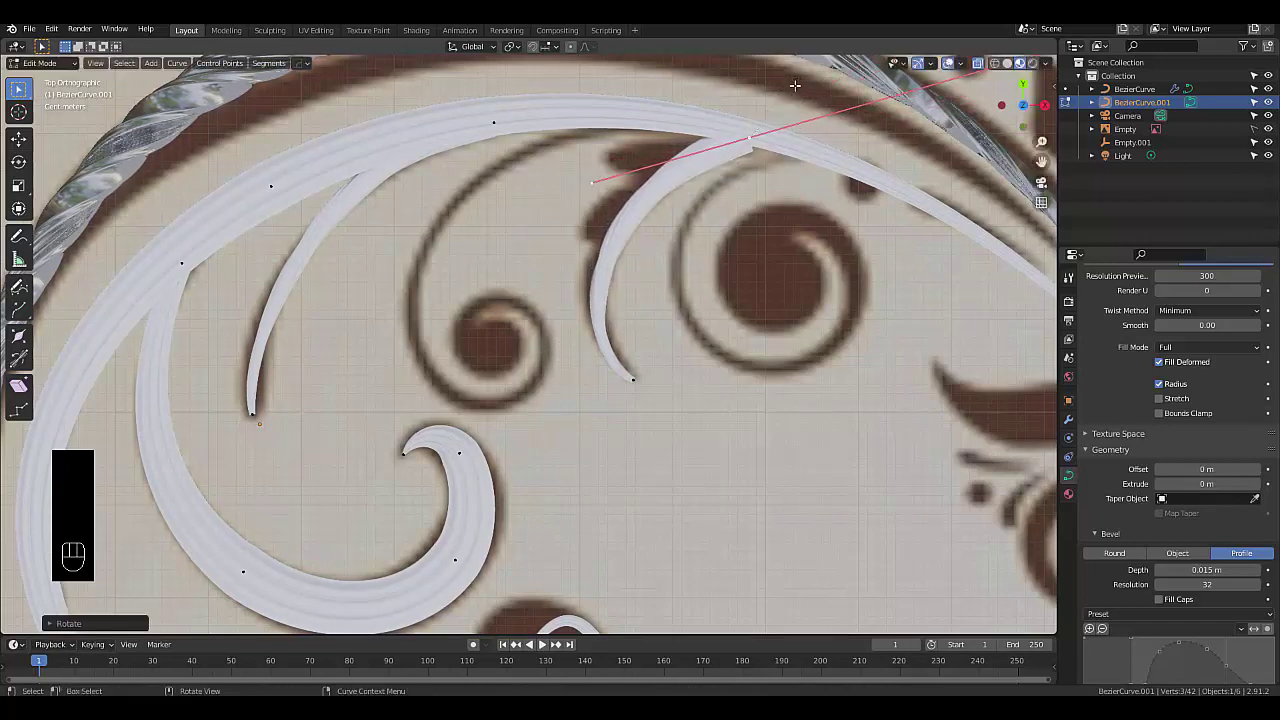
{"action": "key", "text": "g"}
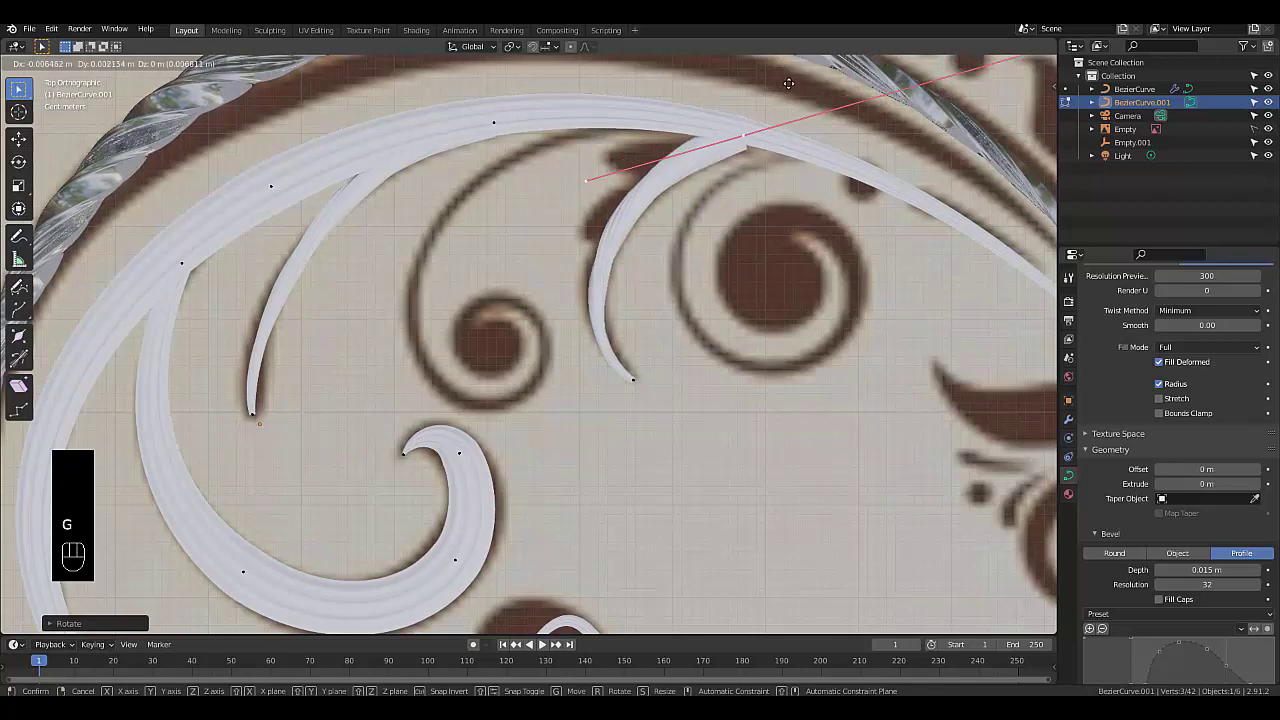
Thin the new strand's tip radius, reposition it, and tilt it with Ctrl+T to twist the end
{"action": "key", "text": "alt+s"}
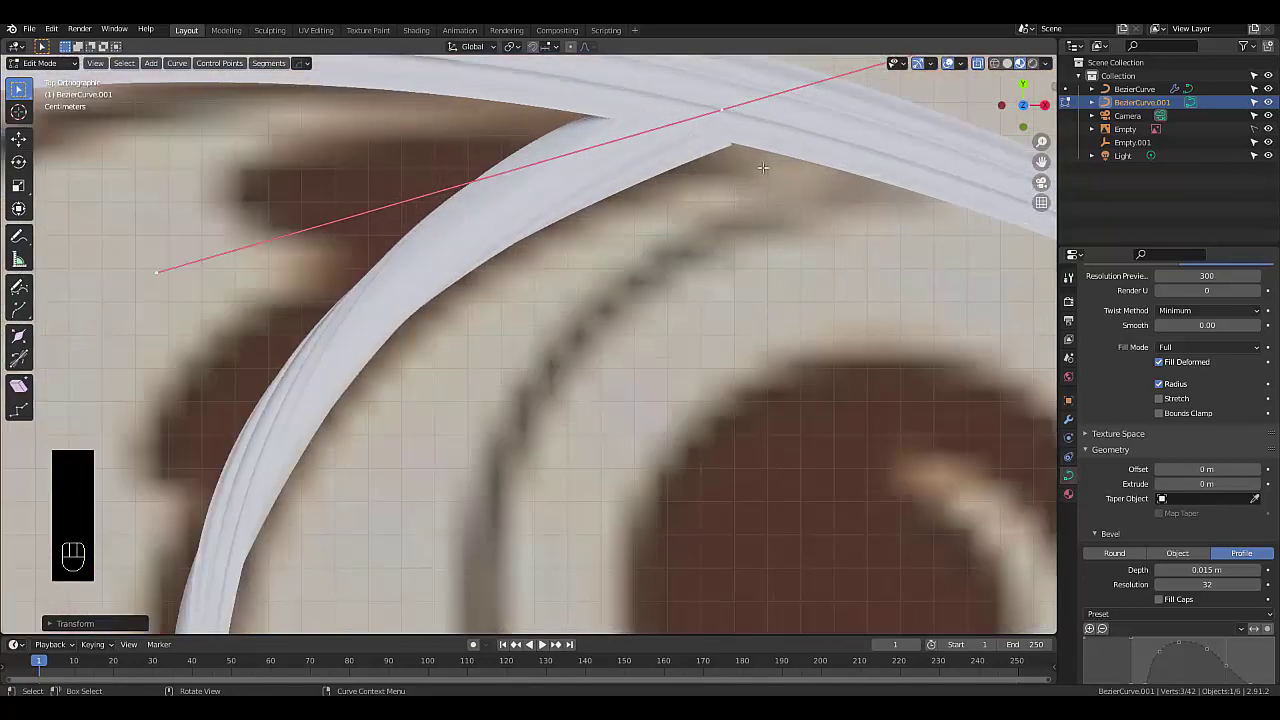
{"action": "key", "text": "g"}
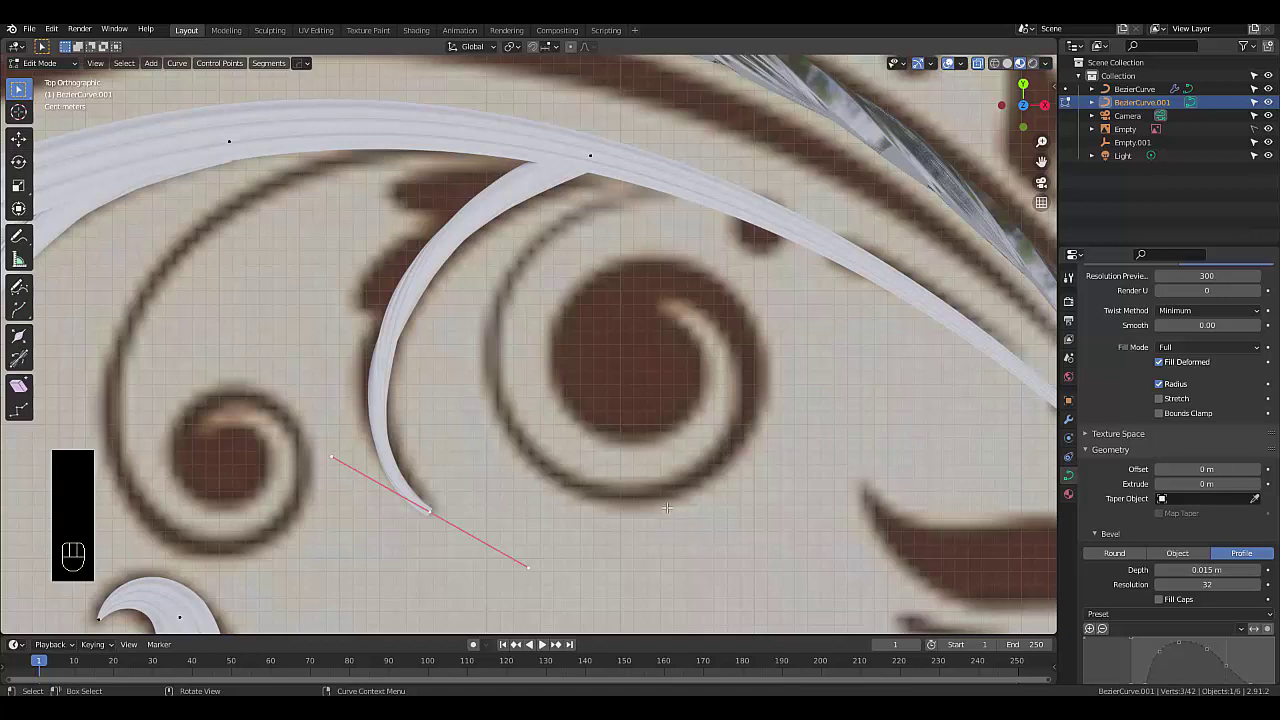
{"action": "key", "text": "alt+s"}
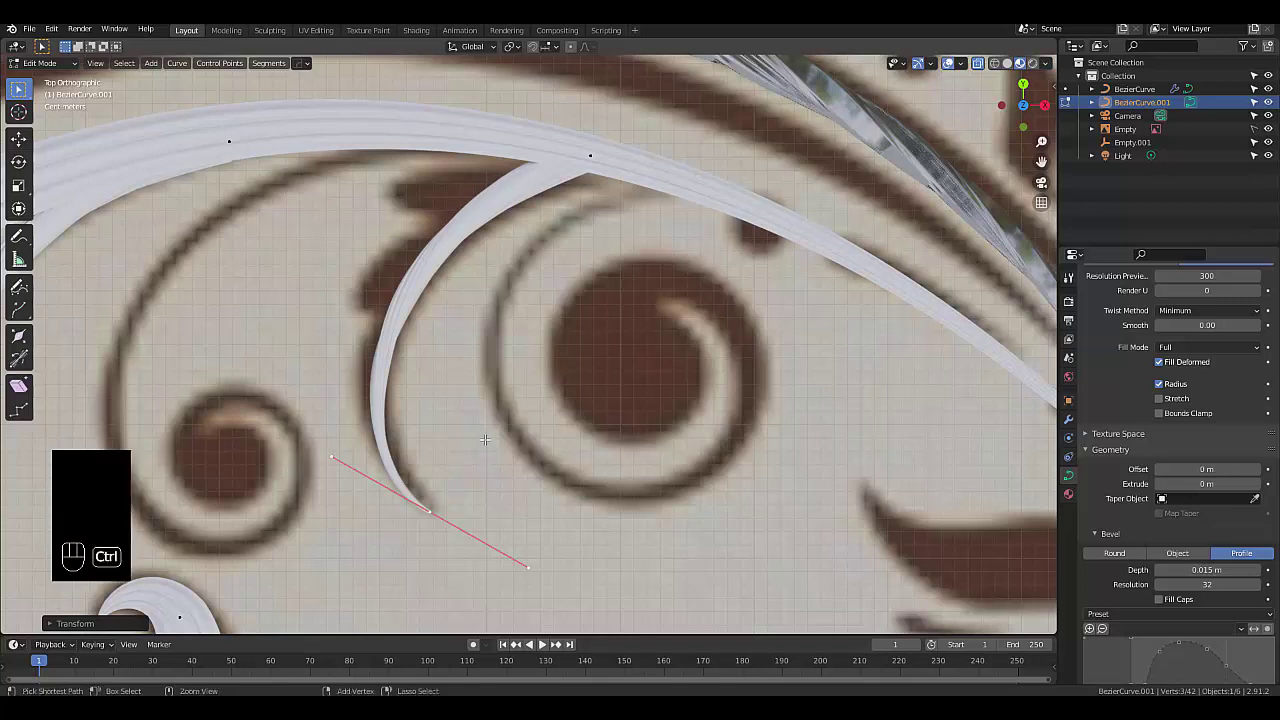
{"action": "key", "text": "ctrl+t"}
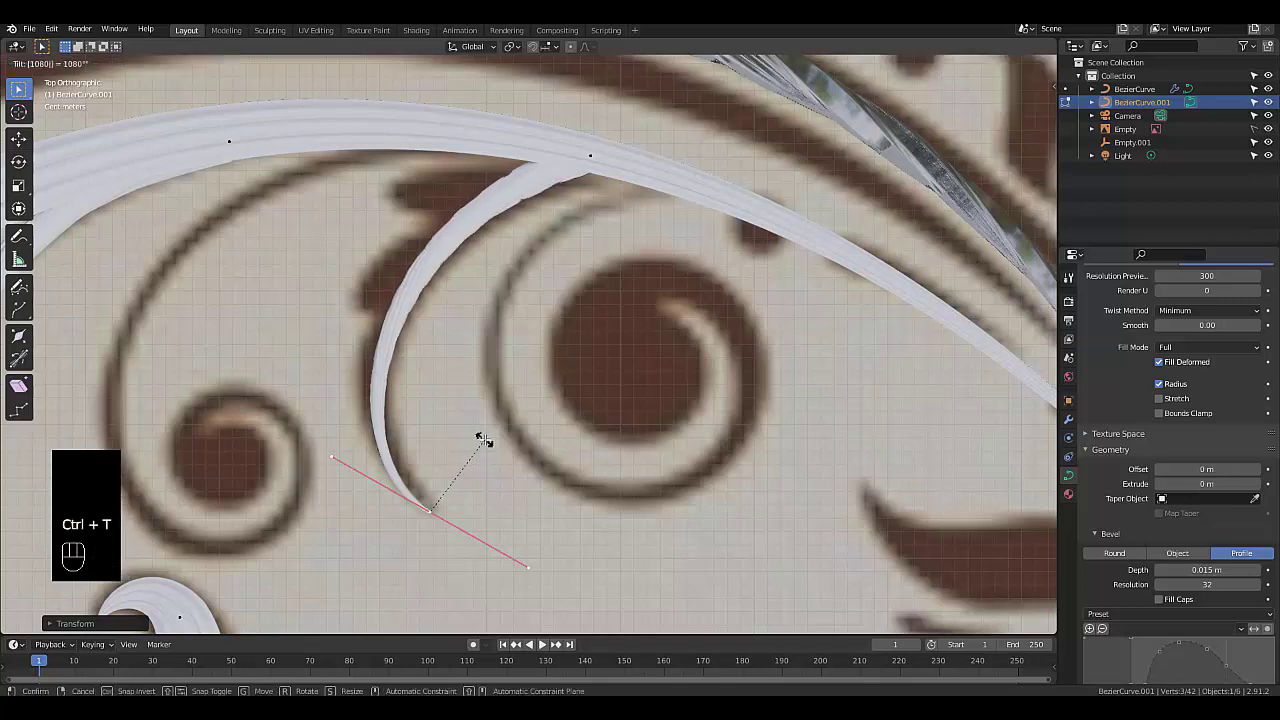
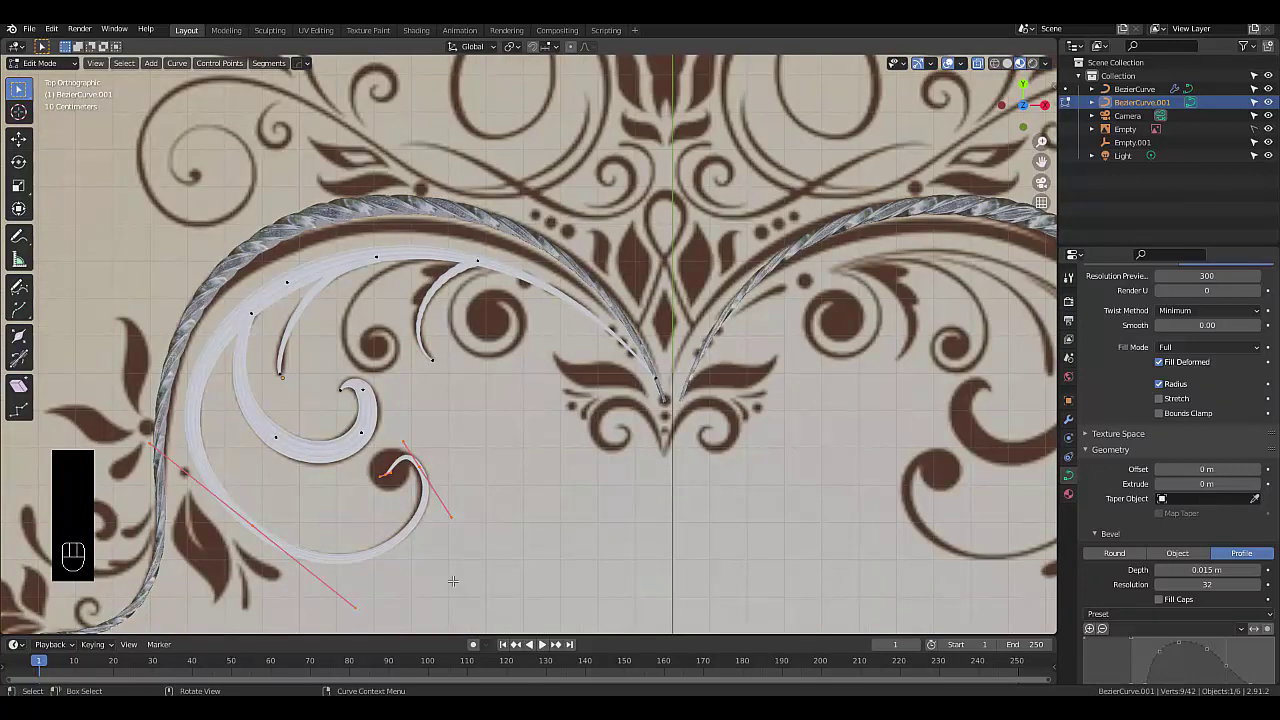
Duplicate the curl piece, rotate it and move it into position near the small brown dot
{"action": "key", "text": "shift+d"}
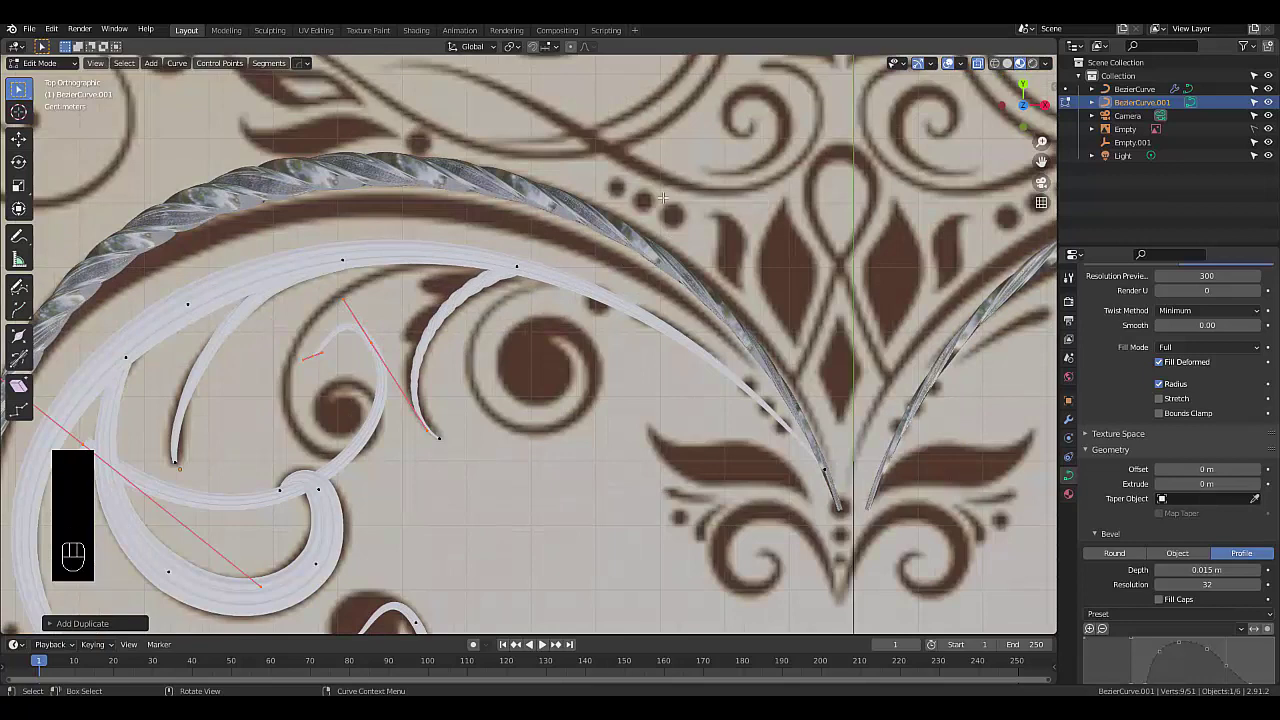
{"action": "key", "text": "r"}
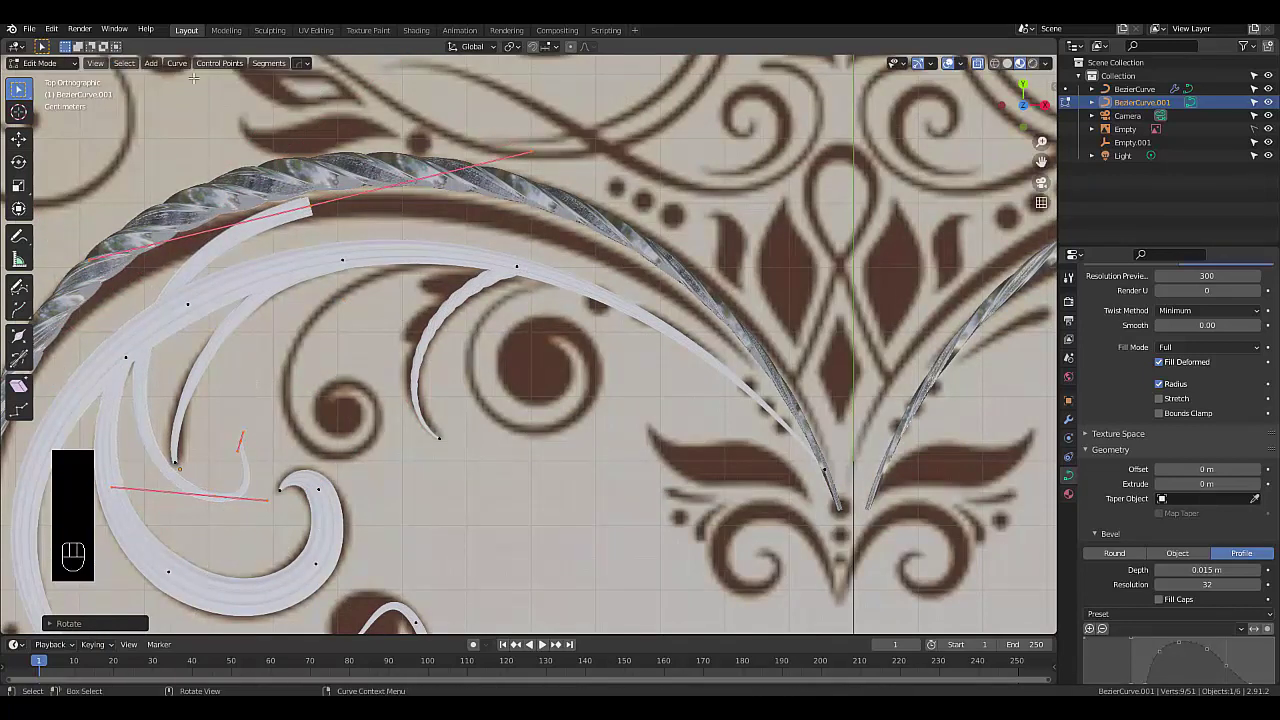
{"action": "key", "text": "g"}
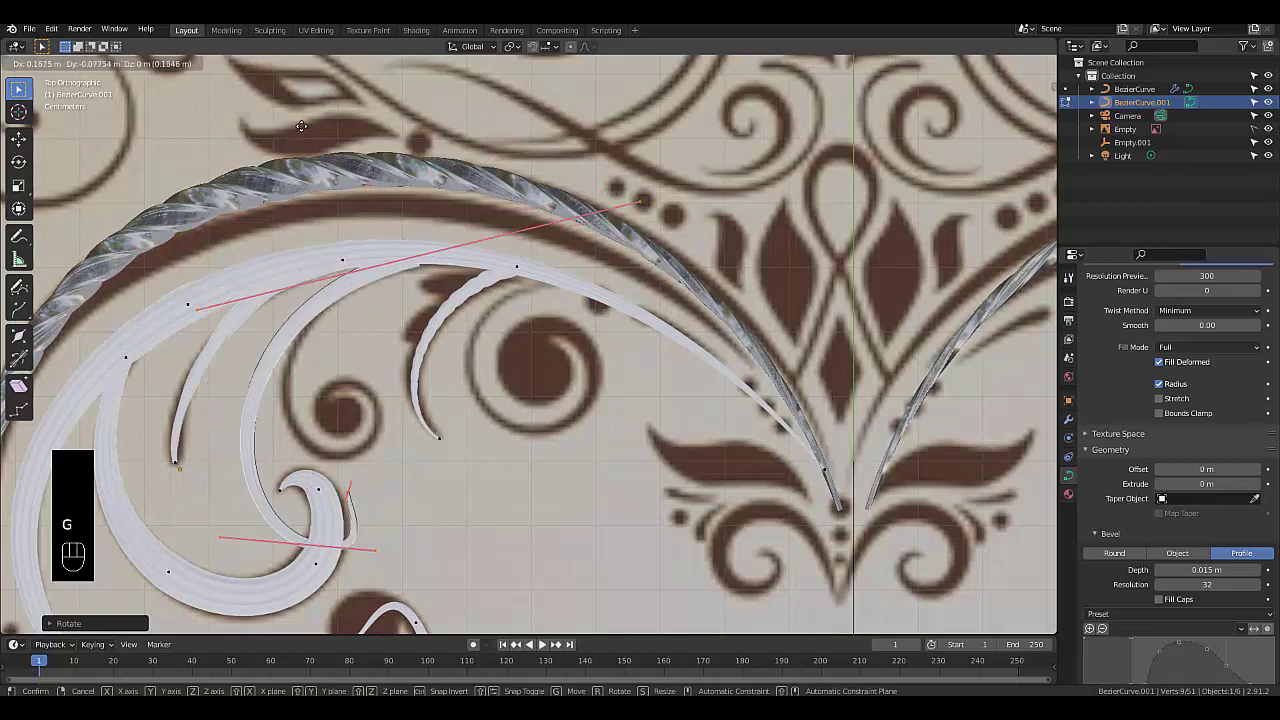
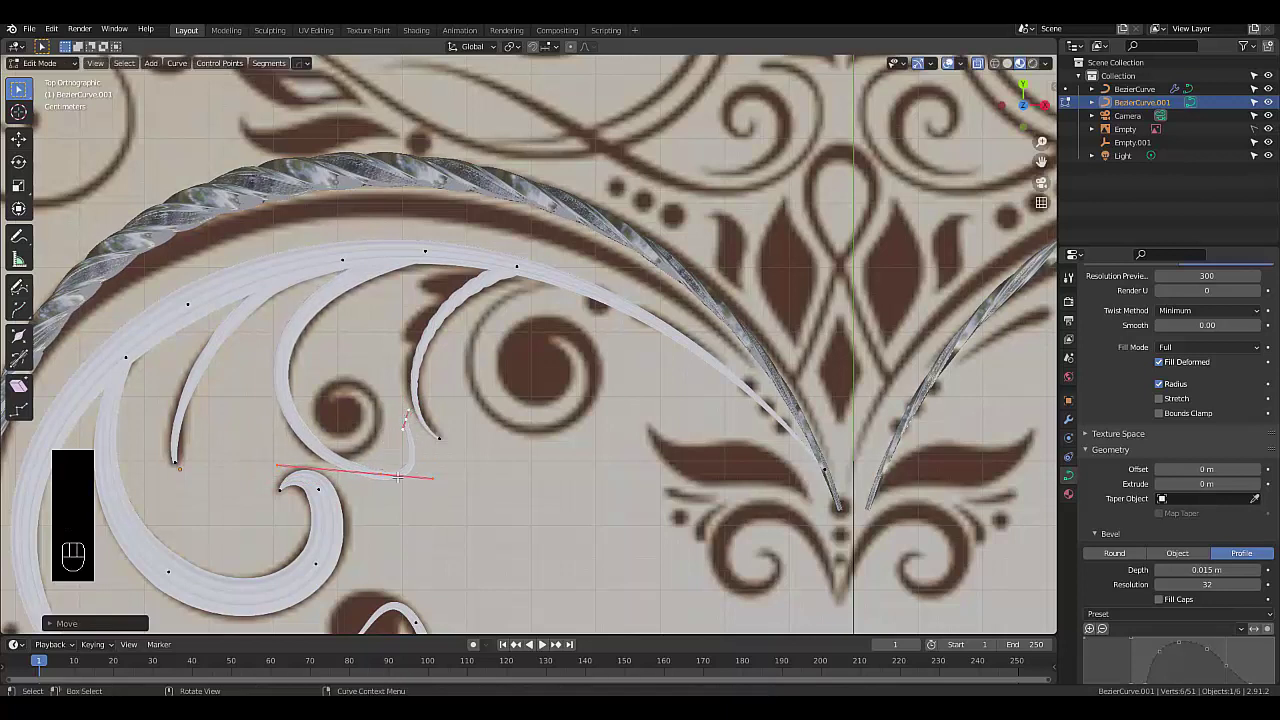
Move the hook's end point inward and rotate its handles to tighten the spiral
{"action": "key", "text": "r"}
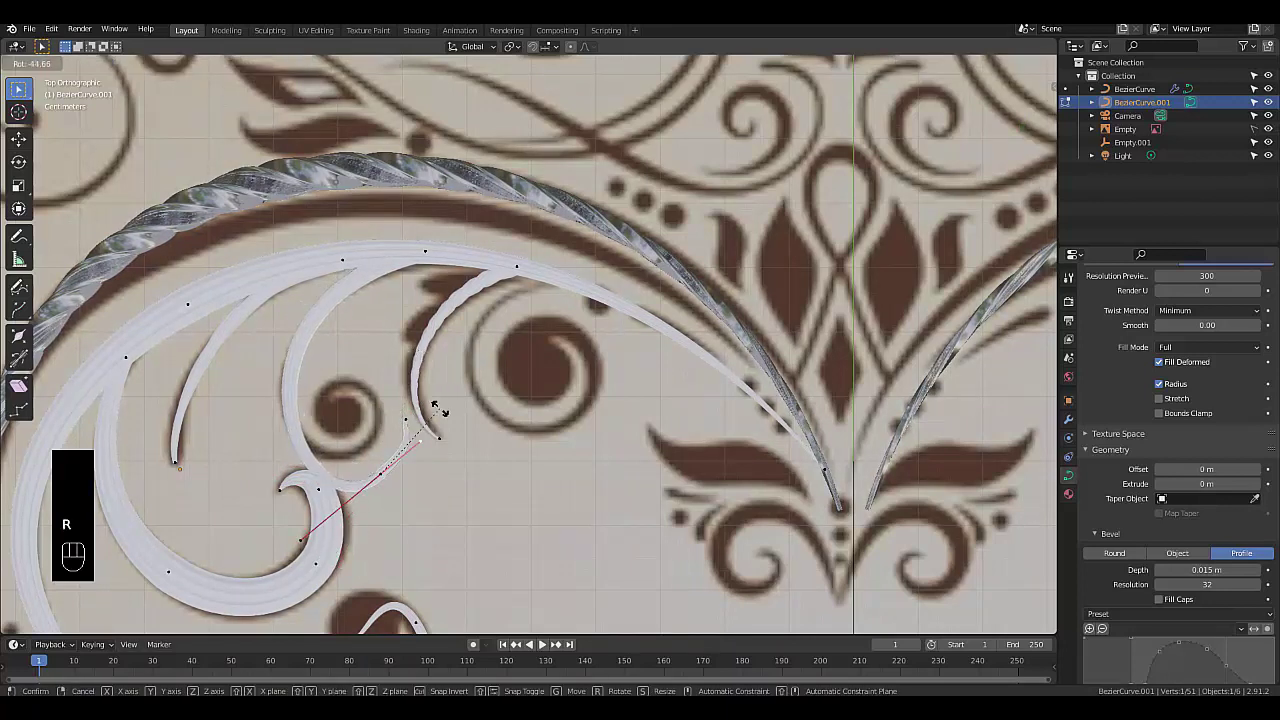
{"action": "key", "text": "g"}
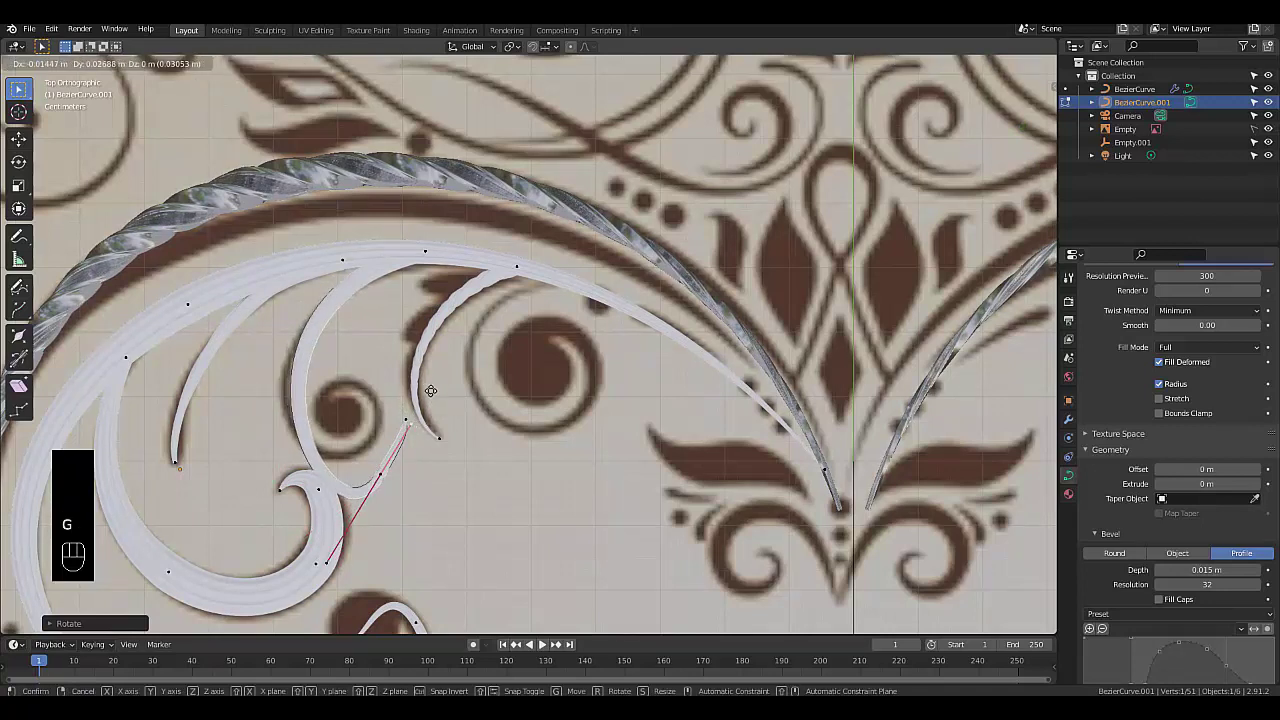
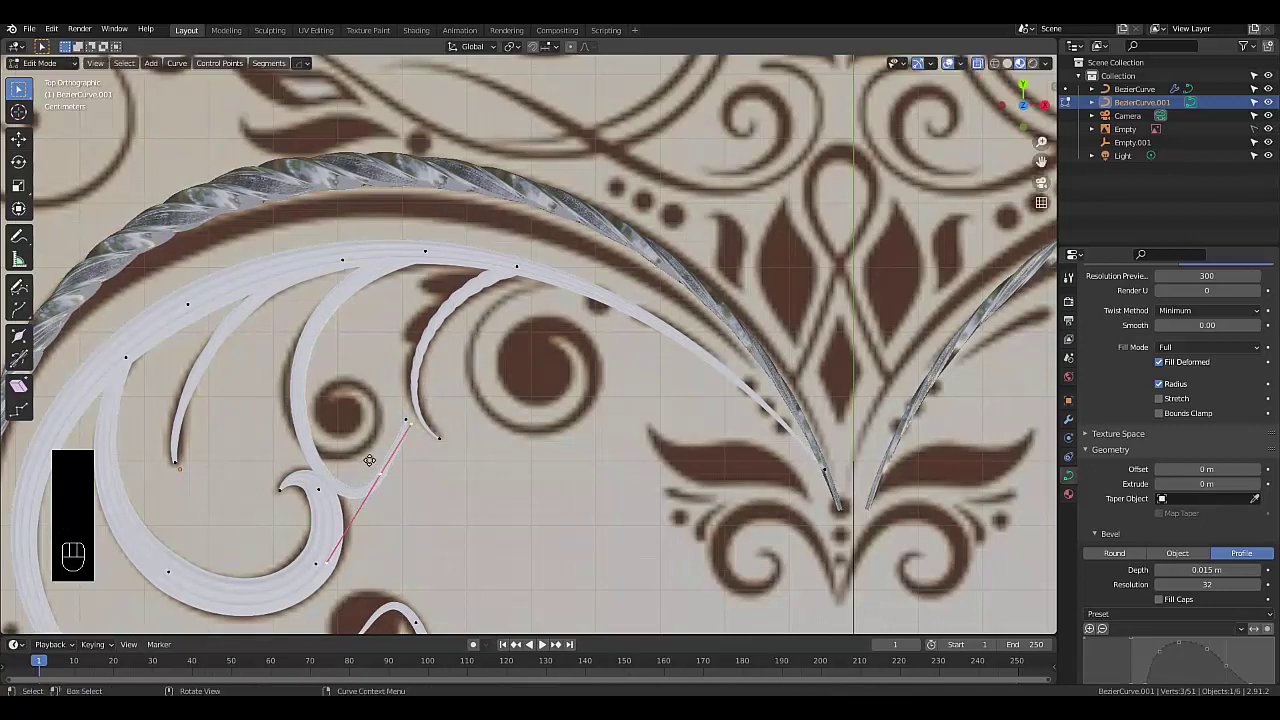
{"action": "key", "text": "g"}
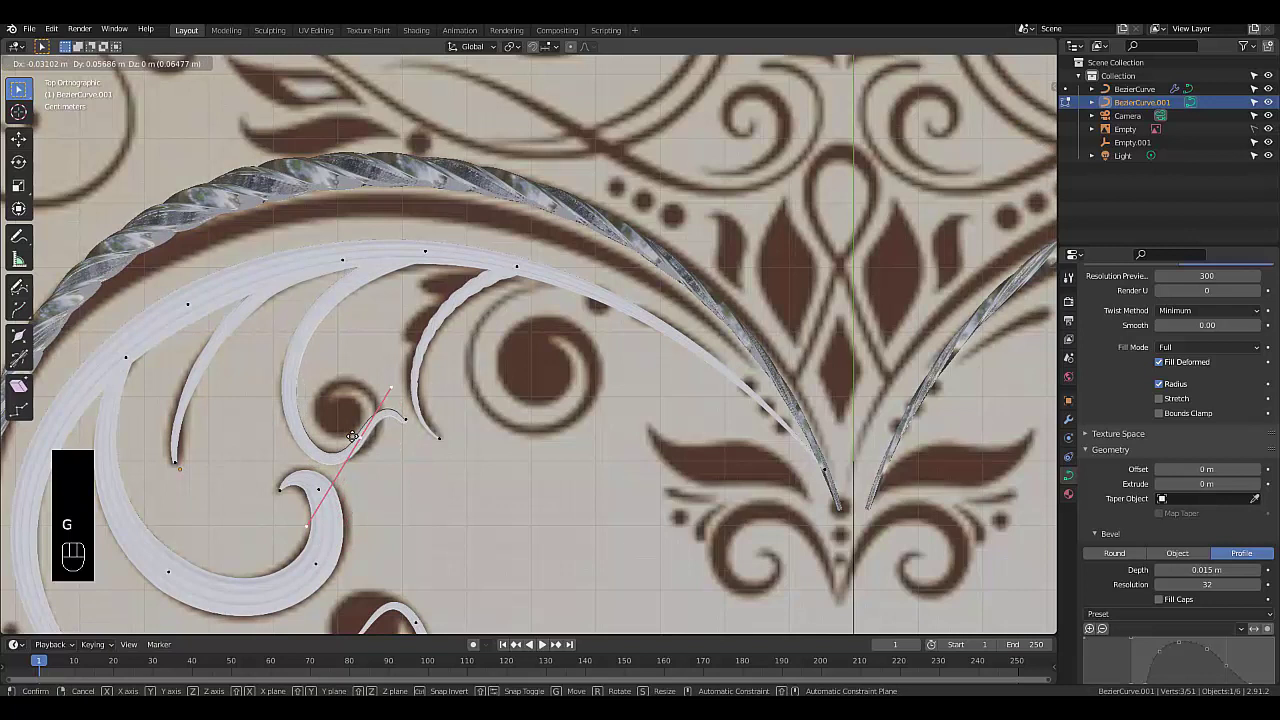
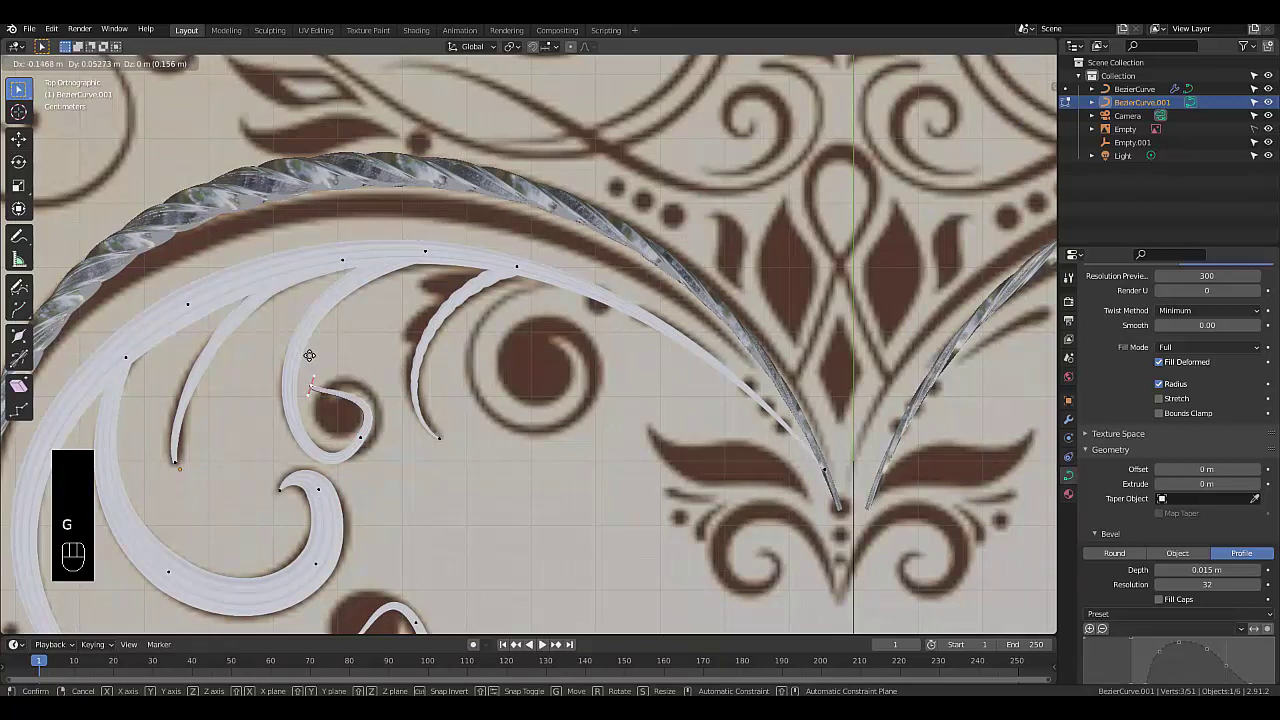
{"action": "key", "text": "r"}
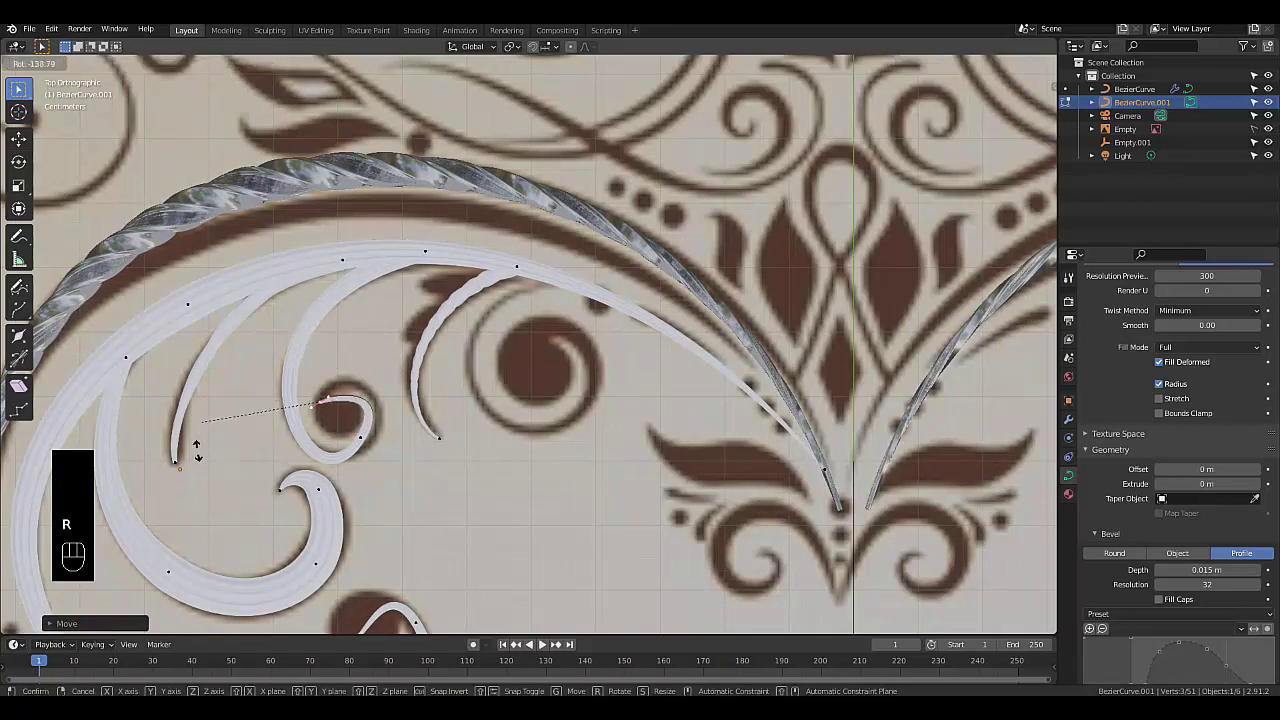
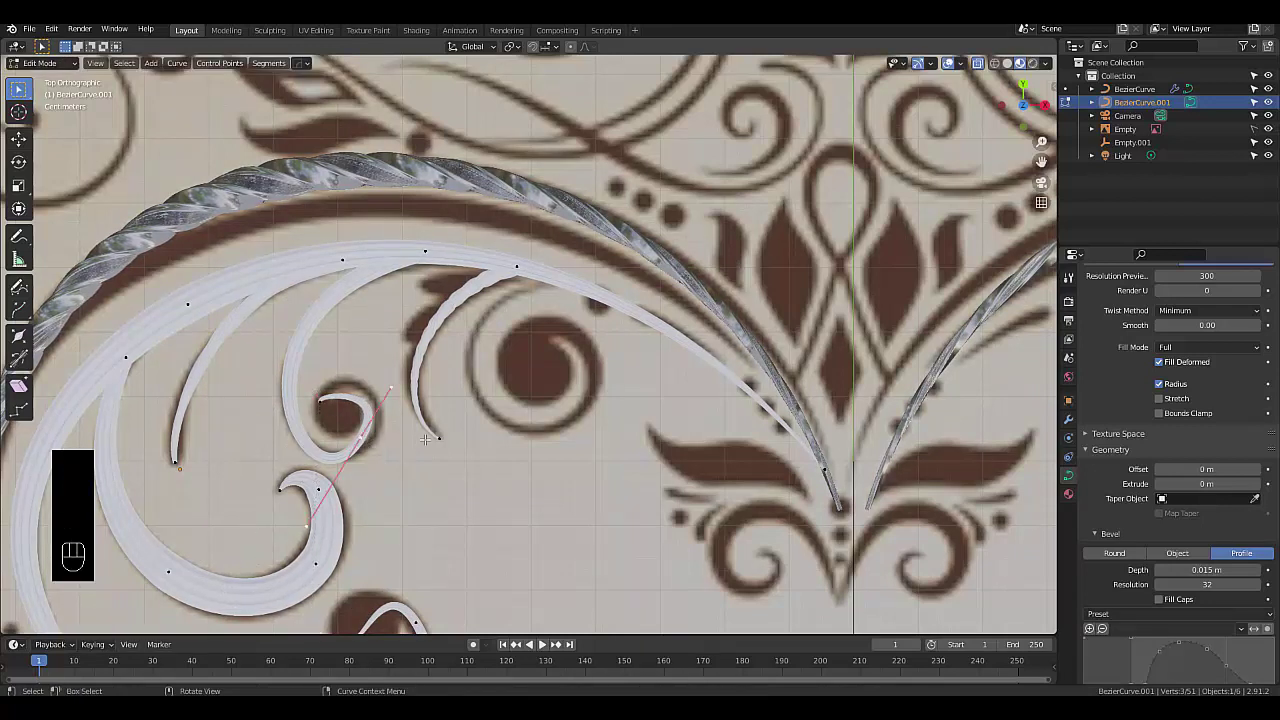
Lengthen and rotate the curl handles, repositioning the control point so the curve wraps the dot
{"action": "key", "text": "s"}
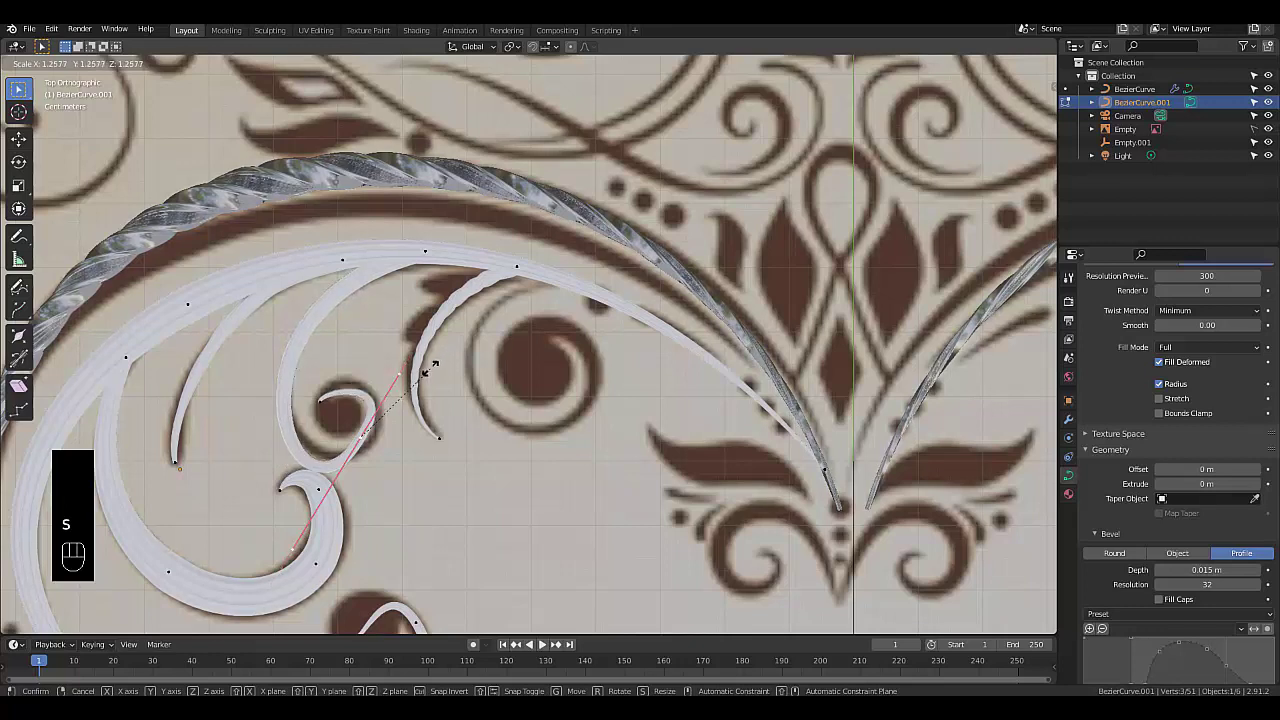
{"action": "key", "text": "g"}
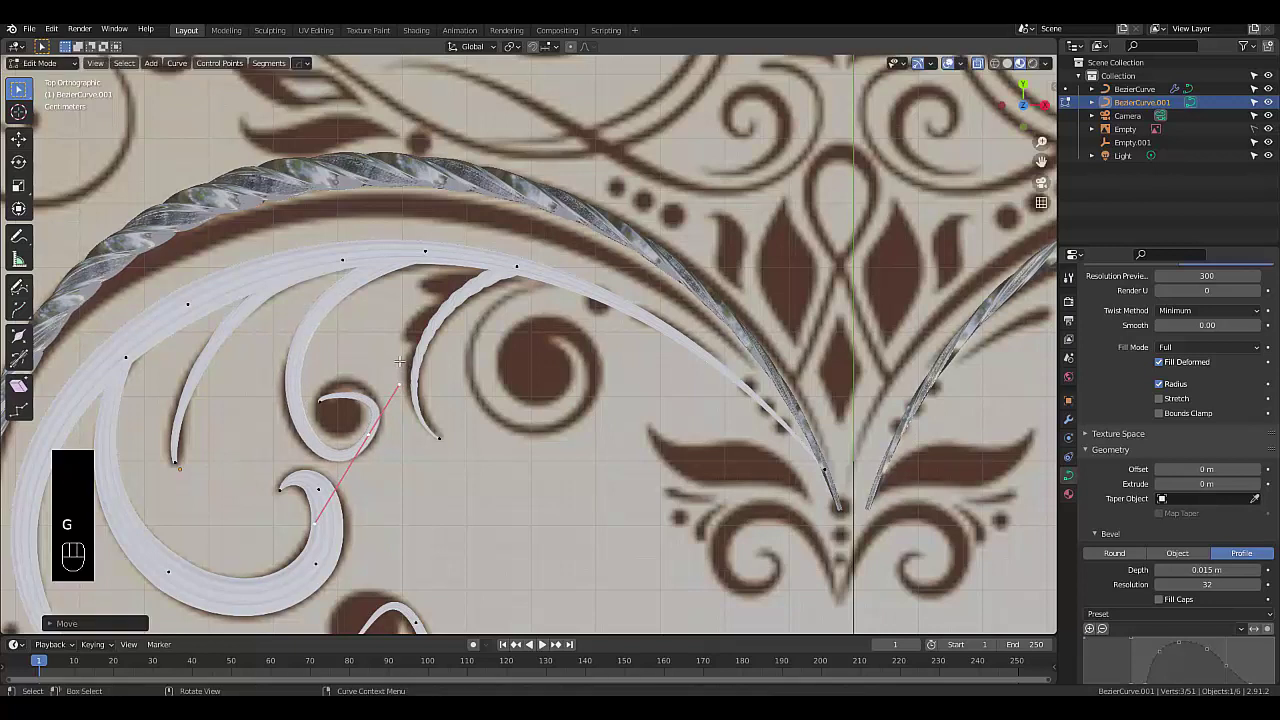
{"action": "key", "text": "r"}
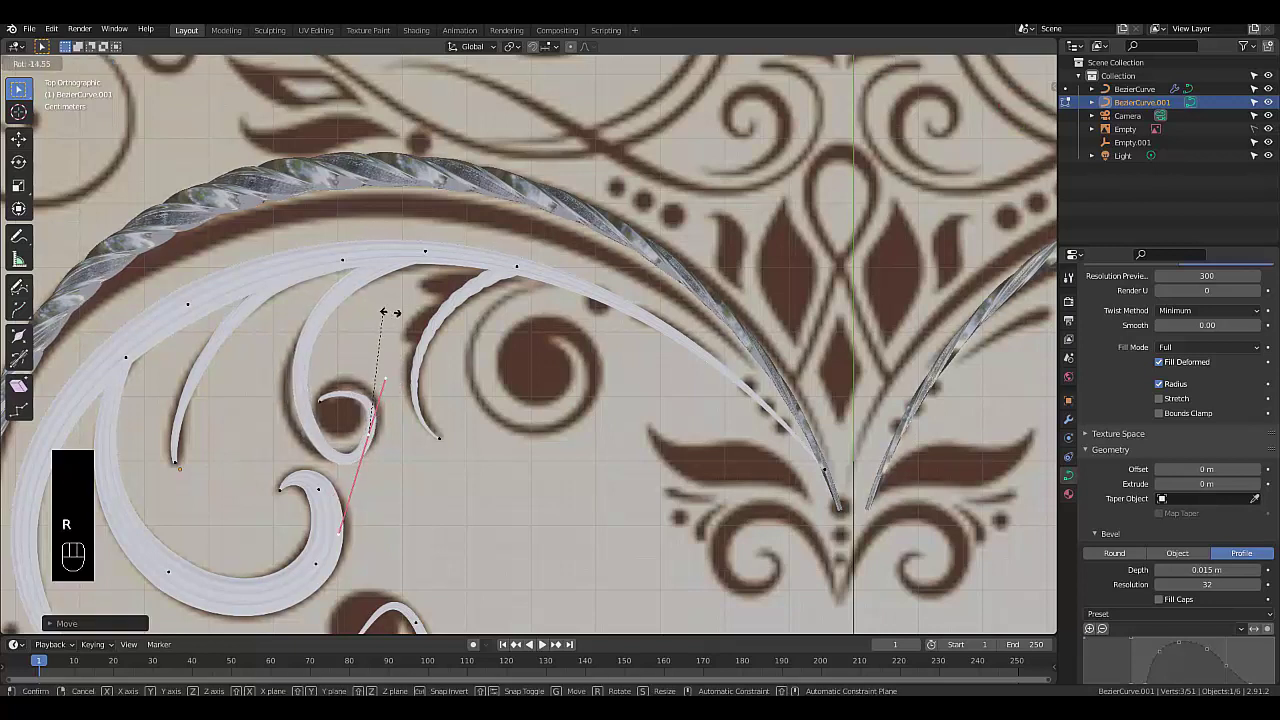
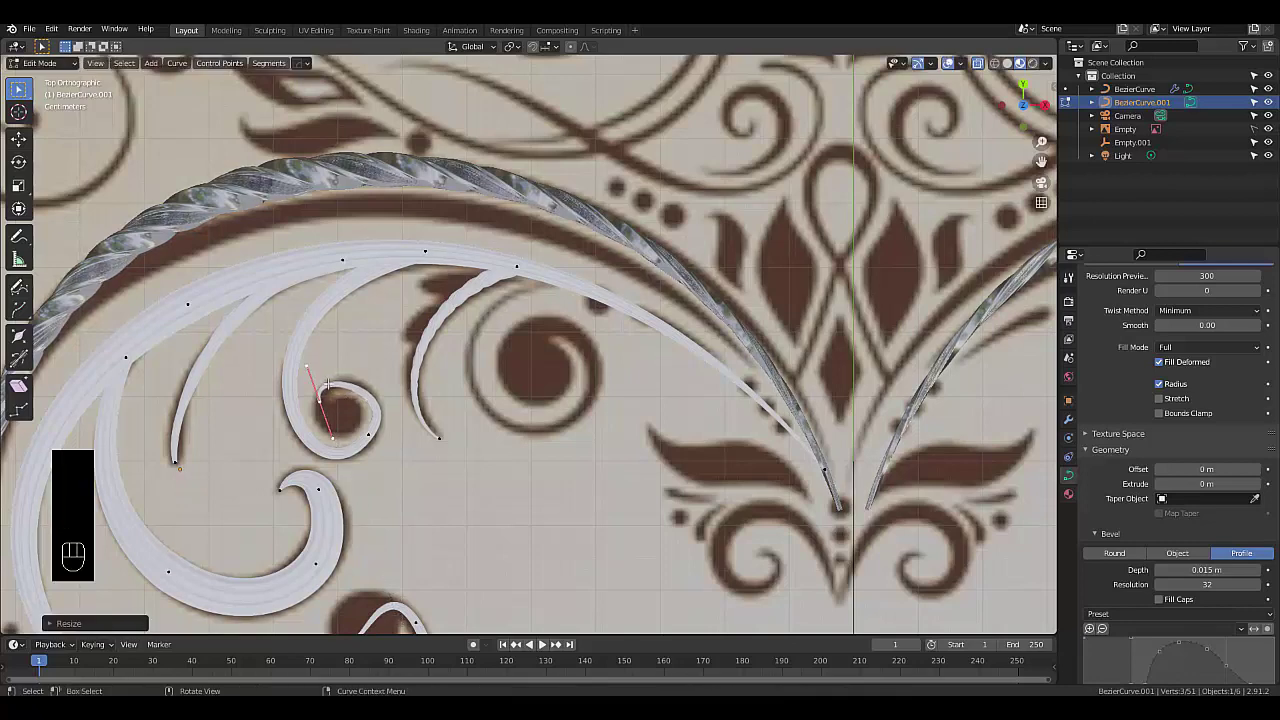
Rotate and stretch the end point's handles, nudging the point so the spiral rounds evenly around the dot
{"action": "key", "text": "r"}
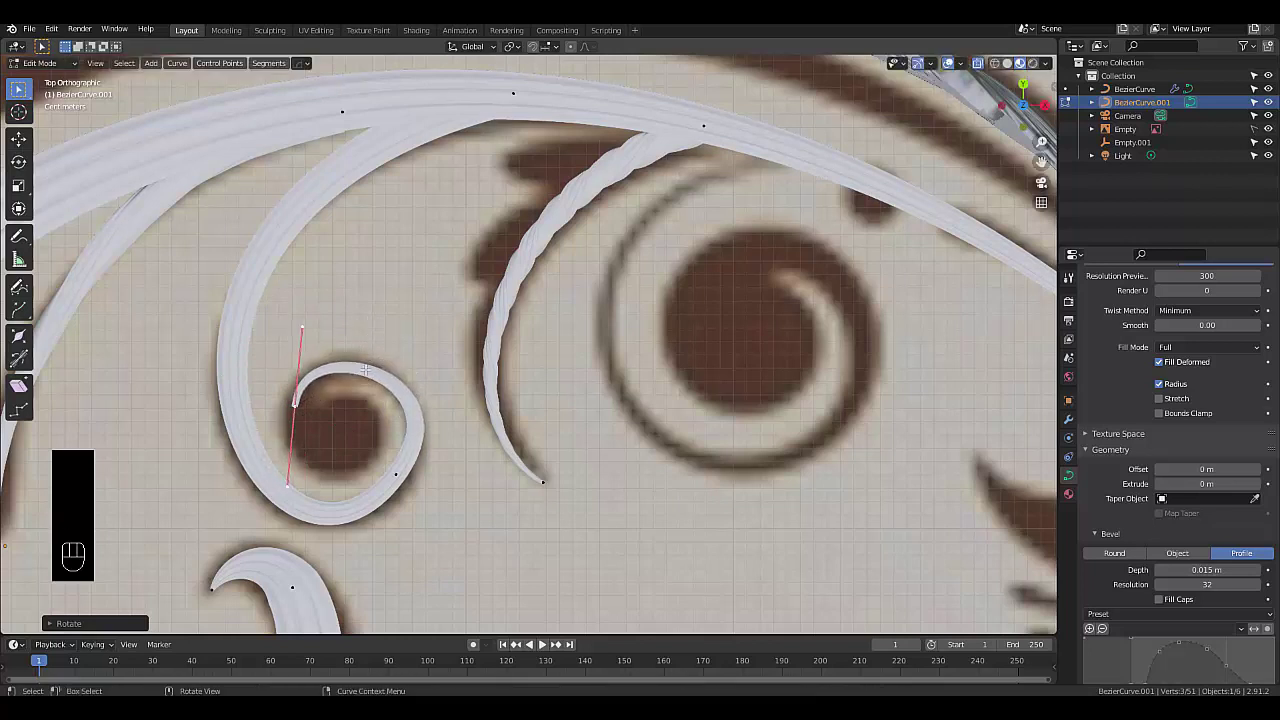
{"action": "key", "text": "g"}
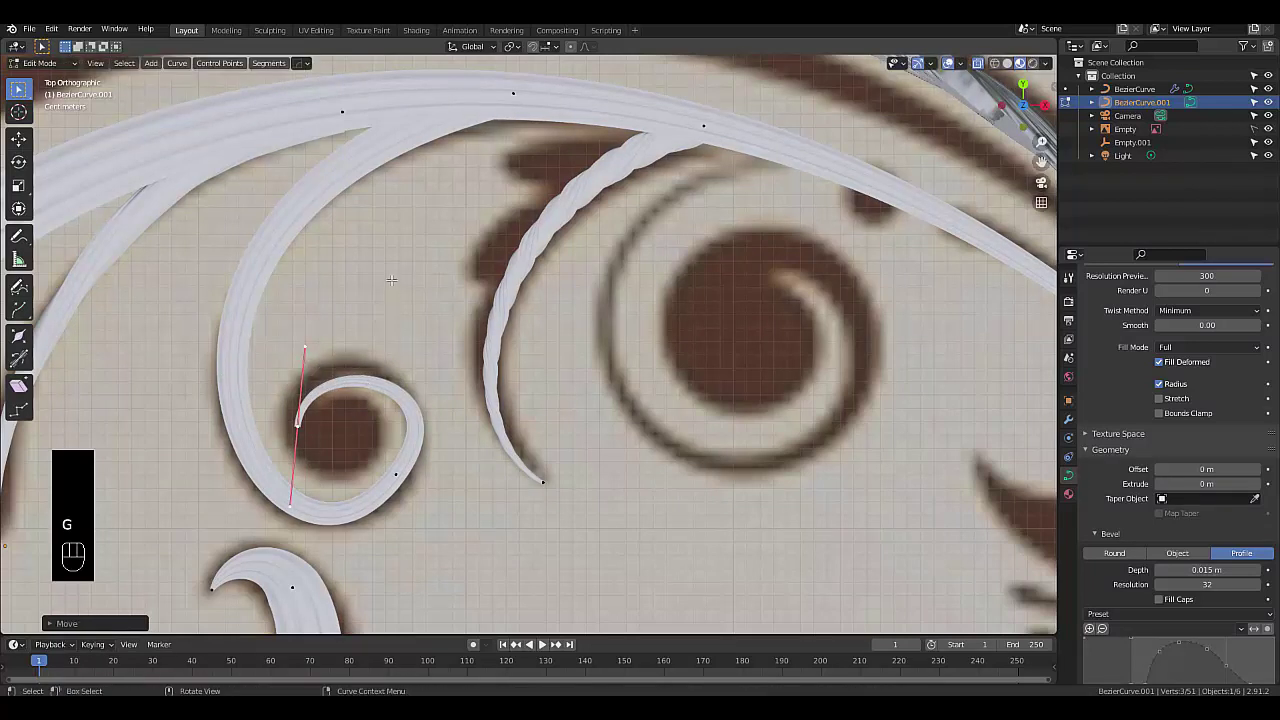
{"action": "key", "text": "r"}
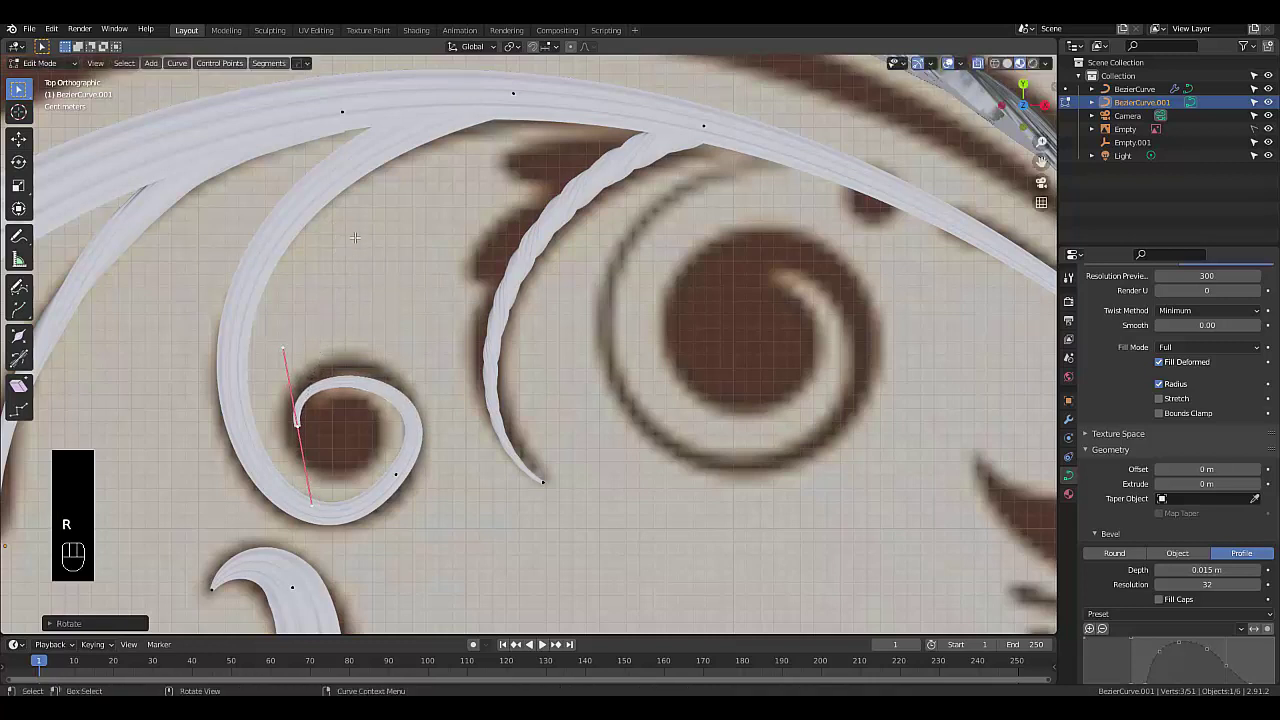
{"action": "key", "text": "s"}
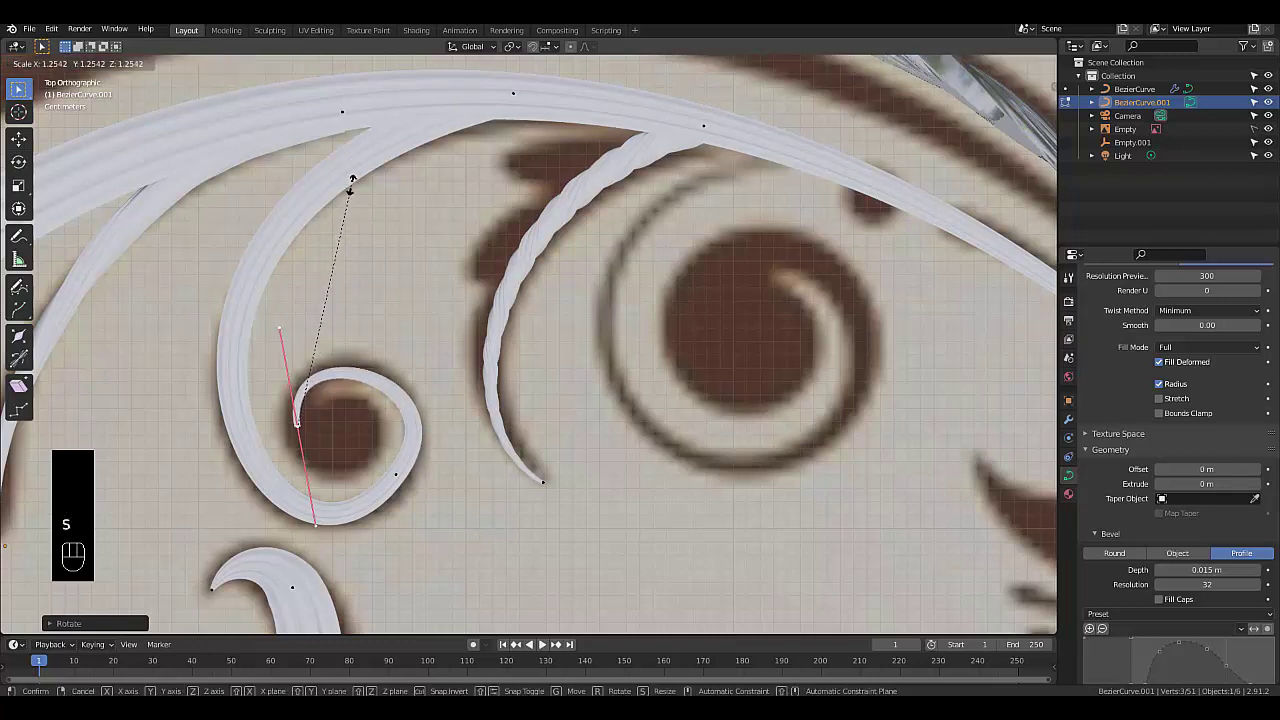
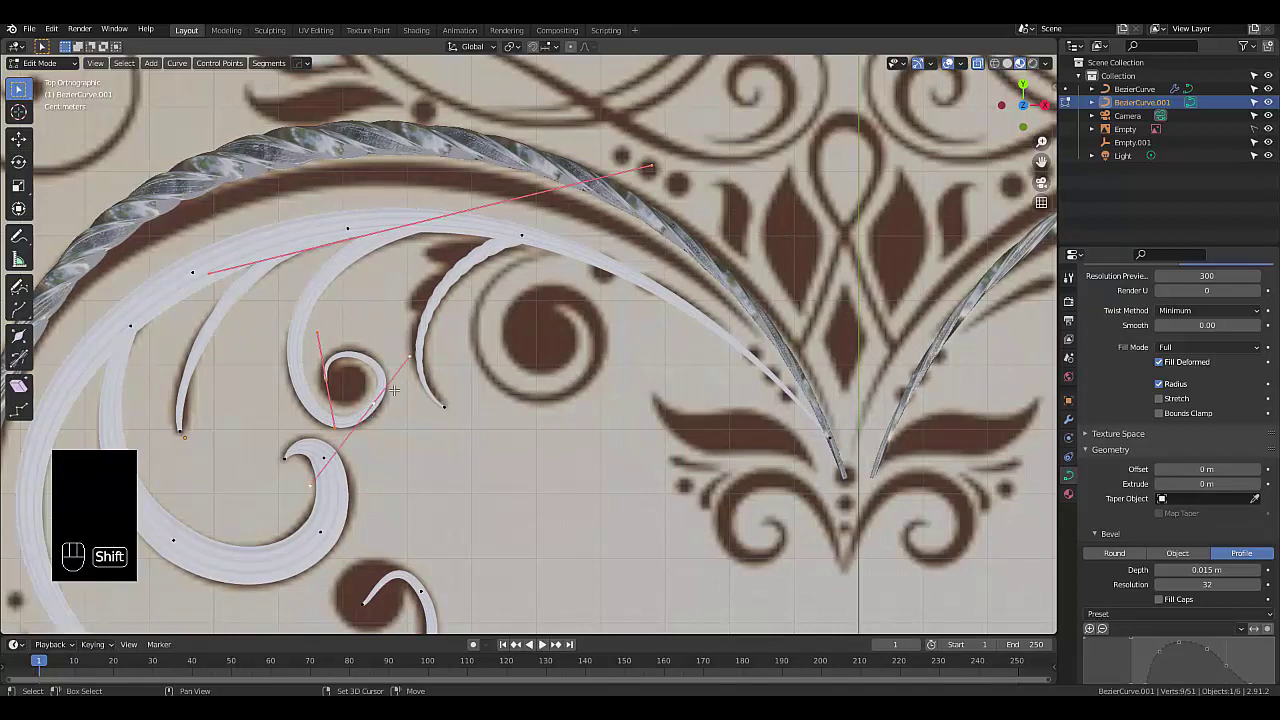
Duplicate the curl section and move the copy onto the larger brown dot to the right
{"action": "key", "text": "shift+d"}
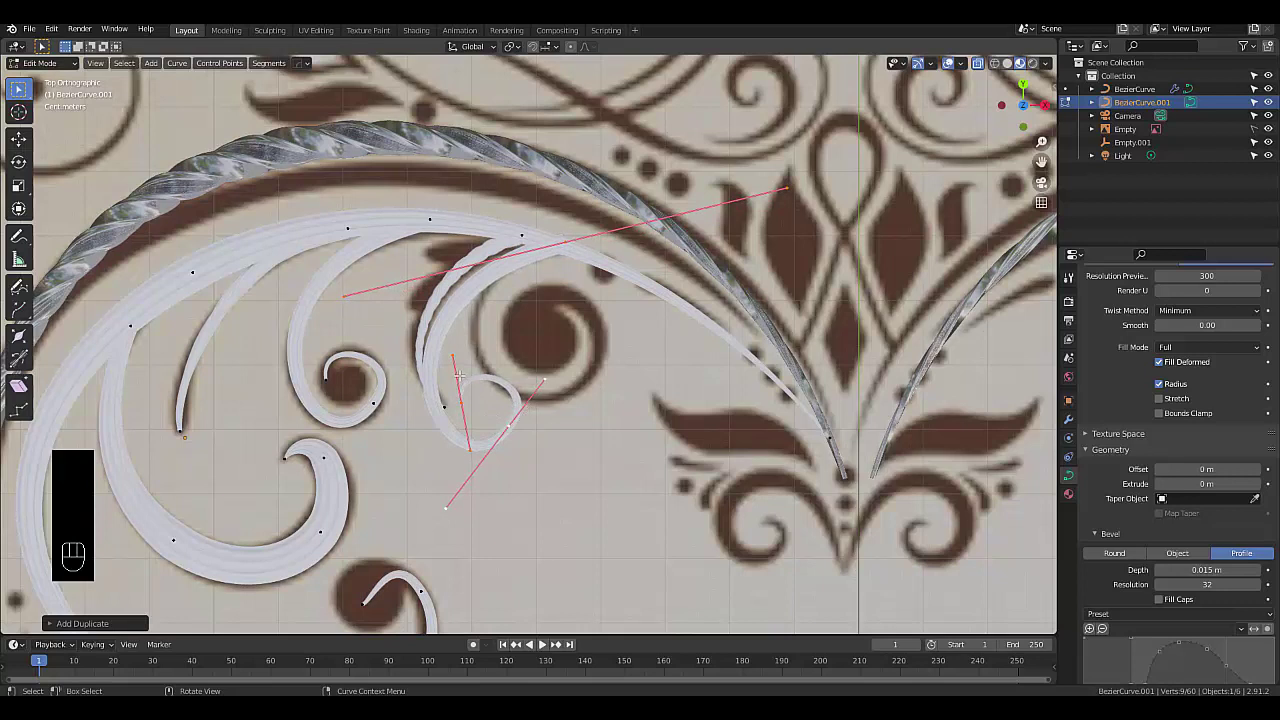
{"action": "left_click_drag", "start_coordinate": [495, 423], "coordinate": [533, 448]}
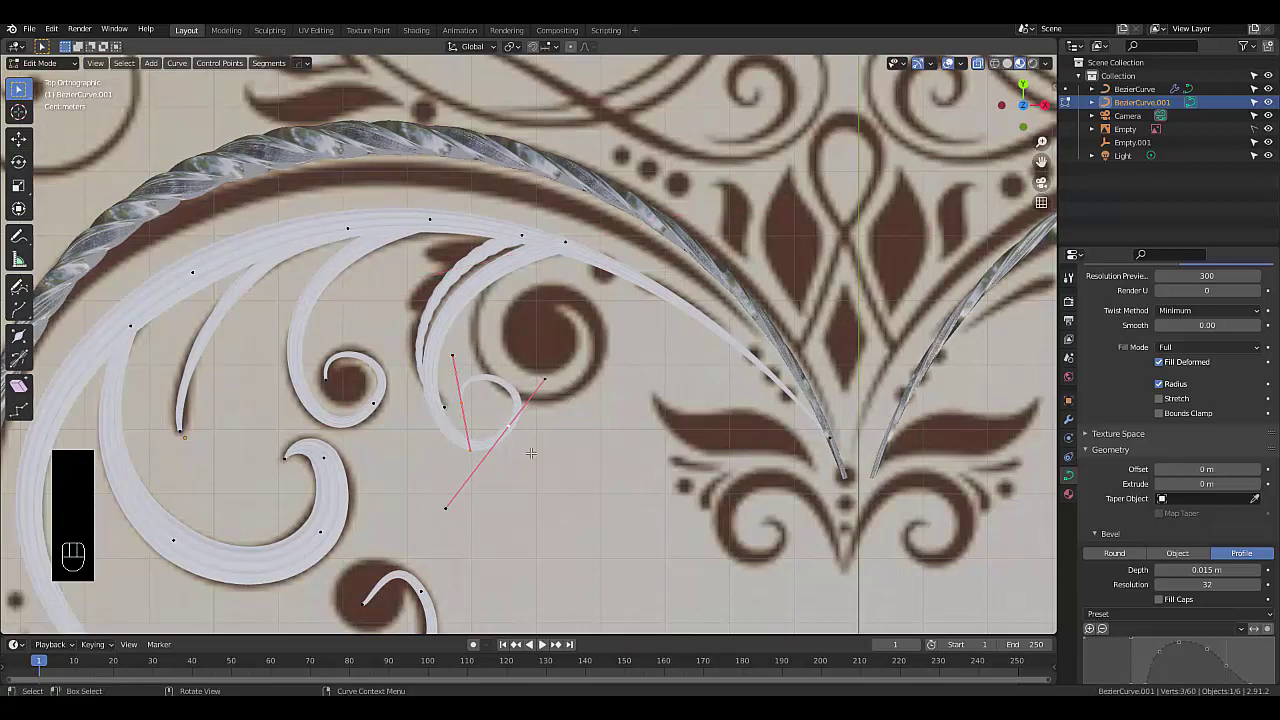
{"action": "key", "text": "g"}
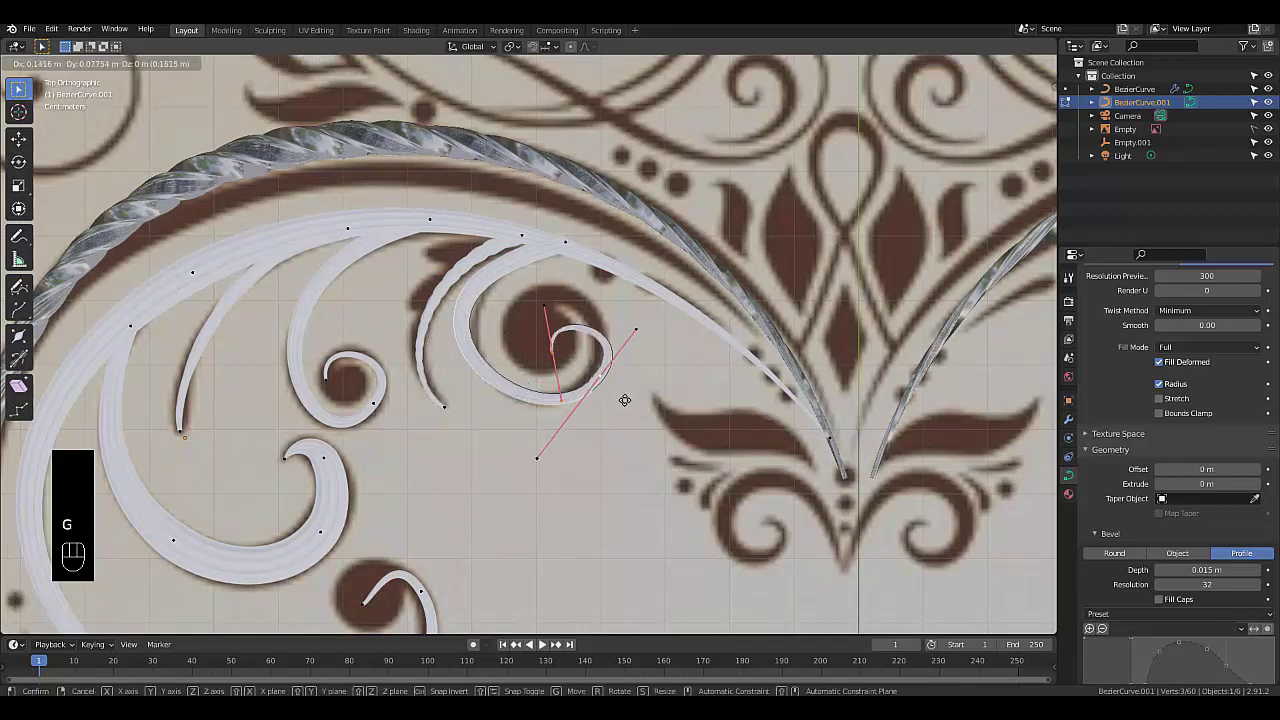
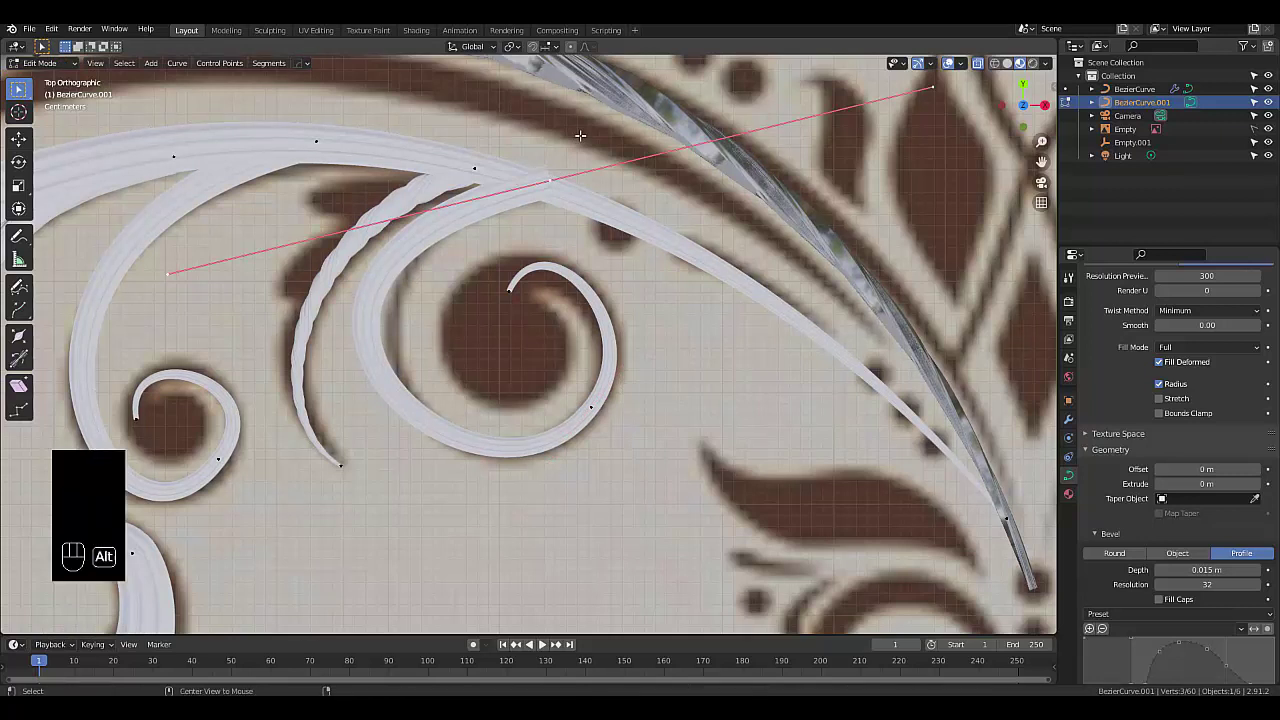
{"action": "key", "text": "alt+s"}
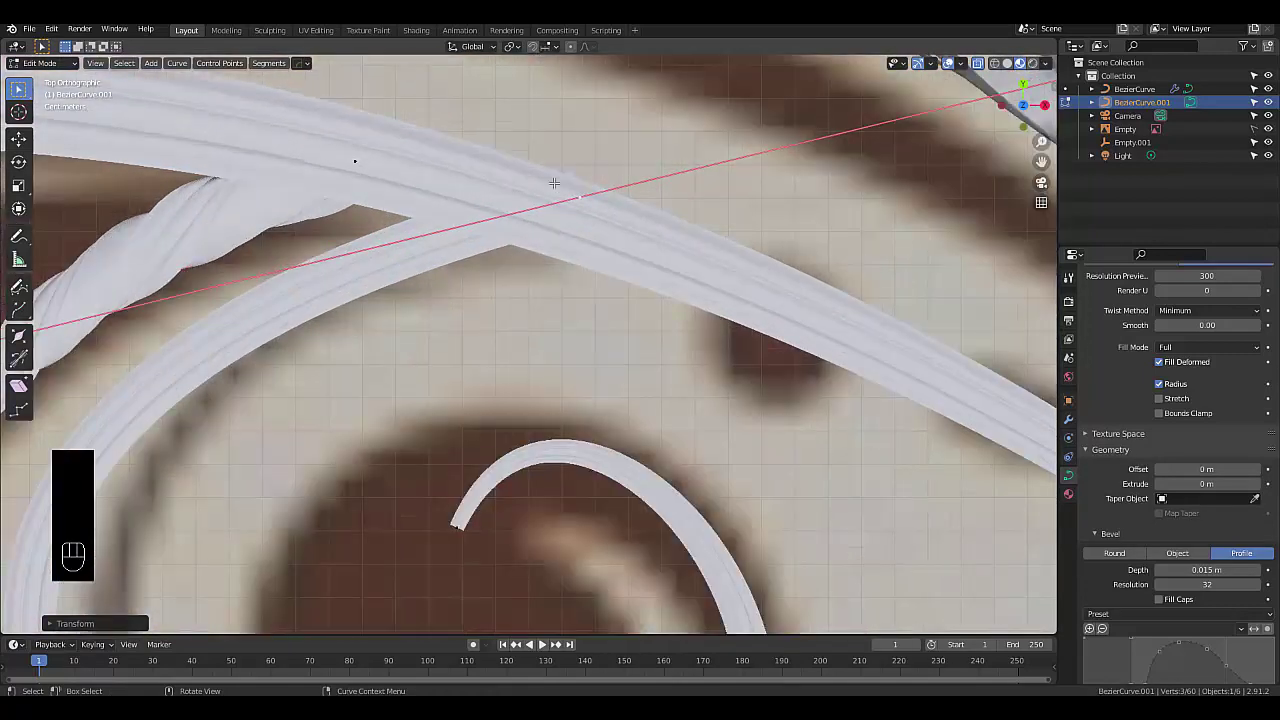
Shorten and rotate the copied curl's end handles so it tightens around the larger dot
{"action": "key", "text": "g"}
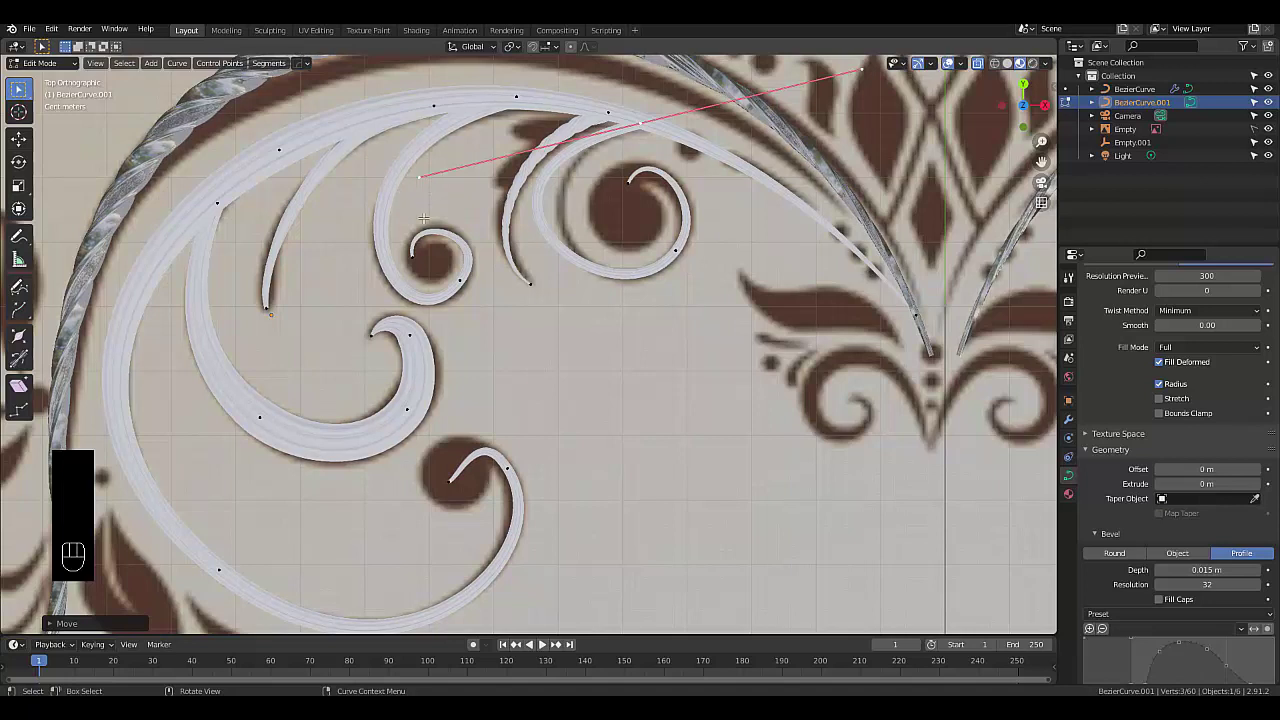
{"action": "key", "text": "s"}
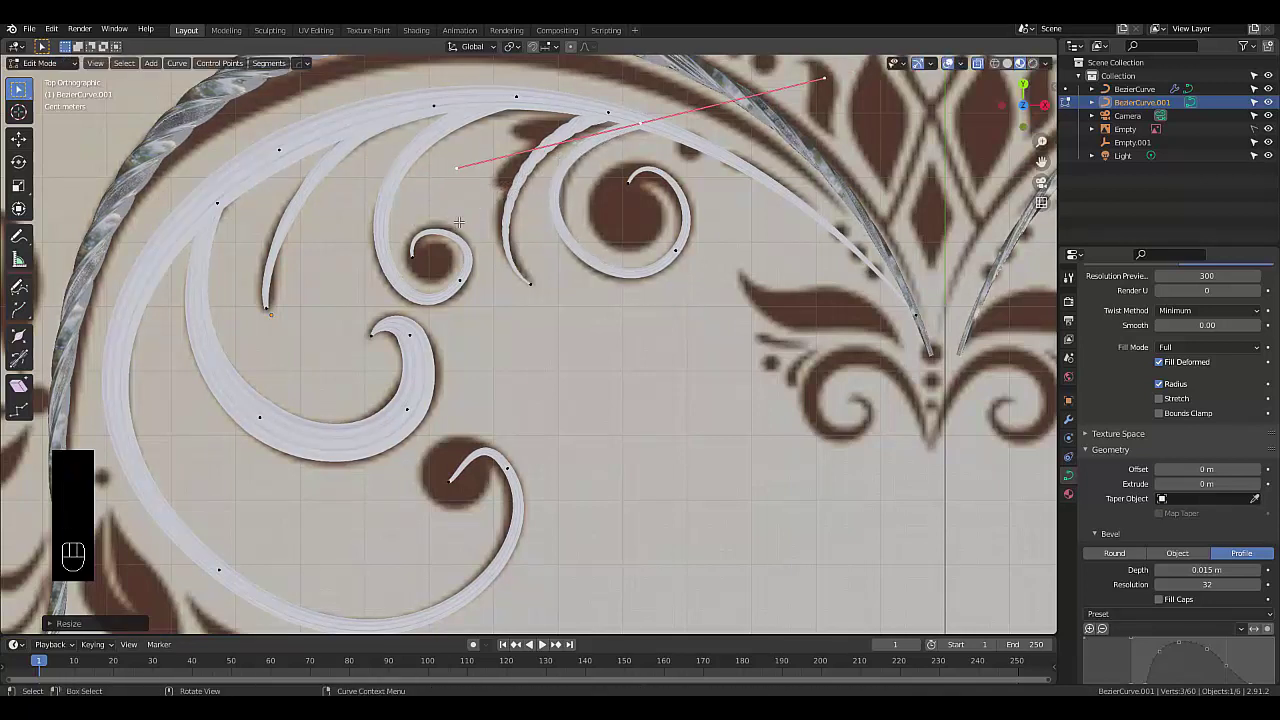
{"action": "key", "text": "r"}
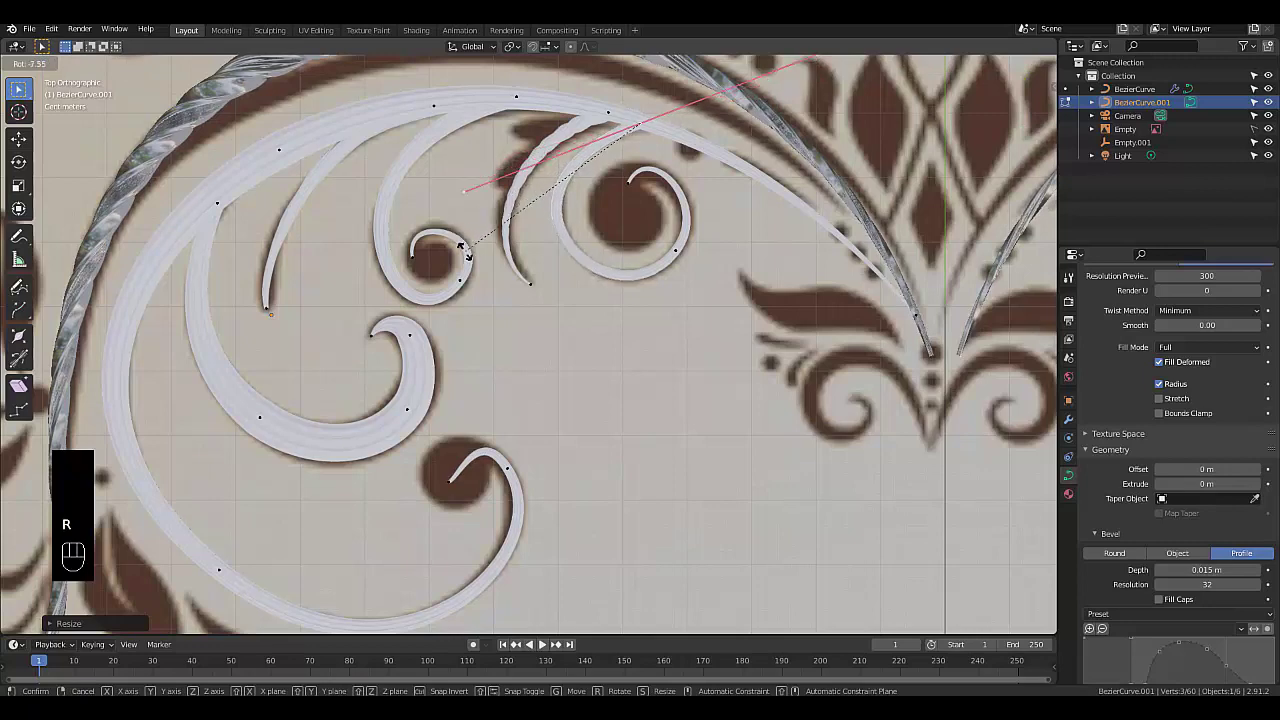
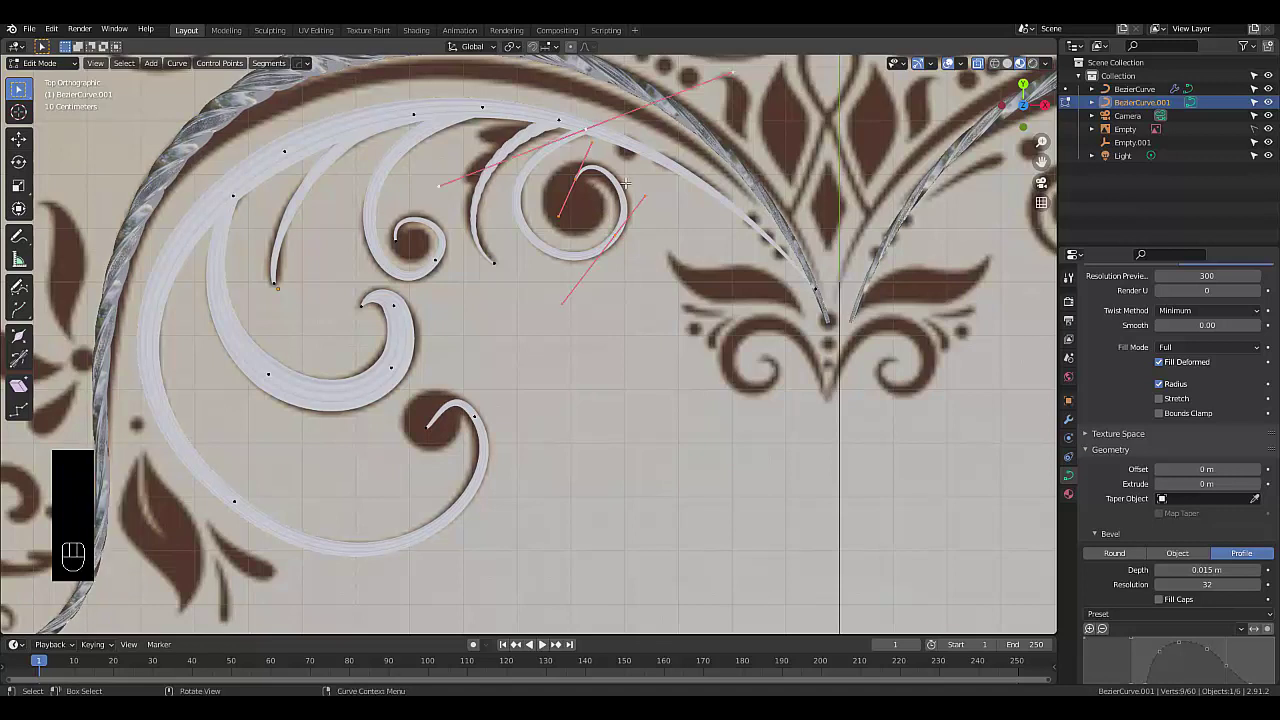
Duplicate the curl again, rotate it and place it near the central leaf motif with its end point pulled into place
{"action": "key", "text": "shift+d"}
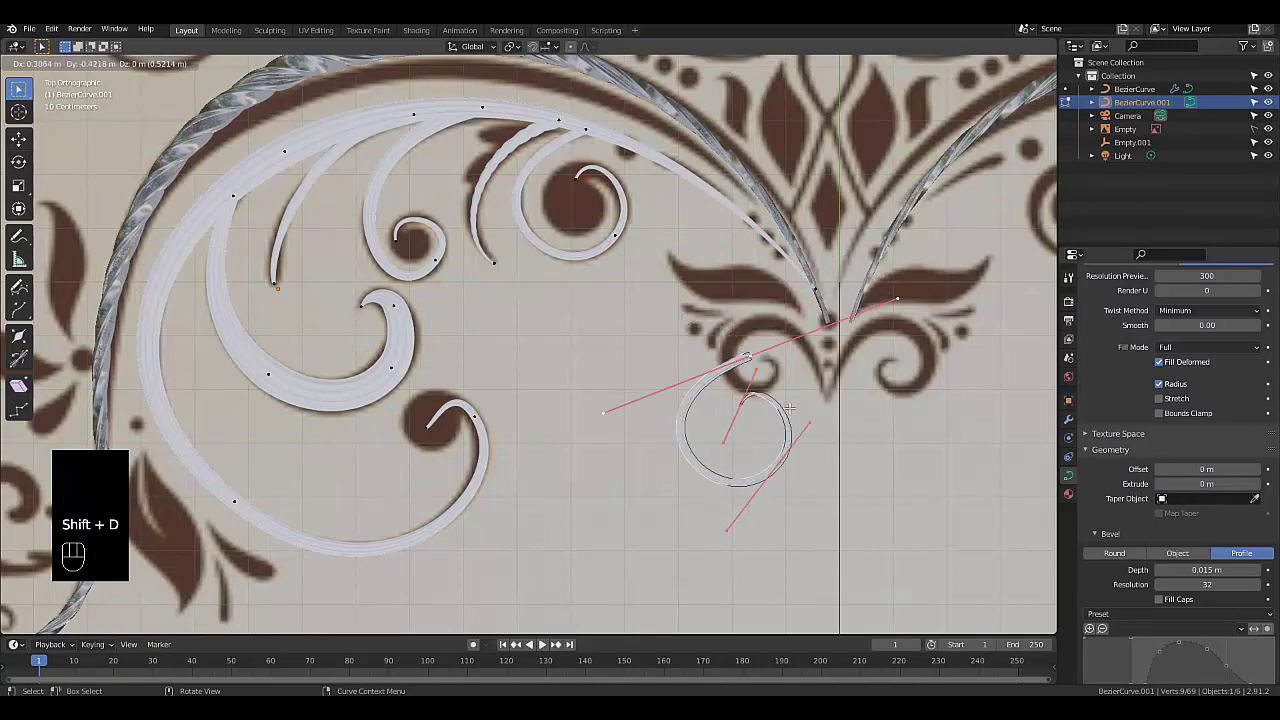
{"action": "key", "text": "r"}
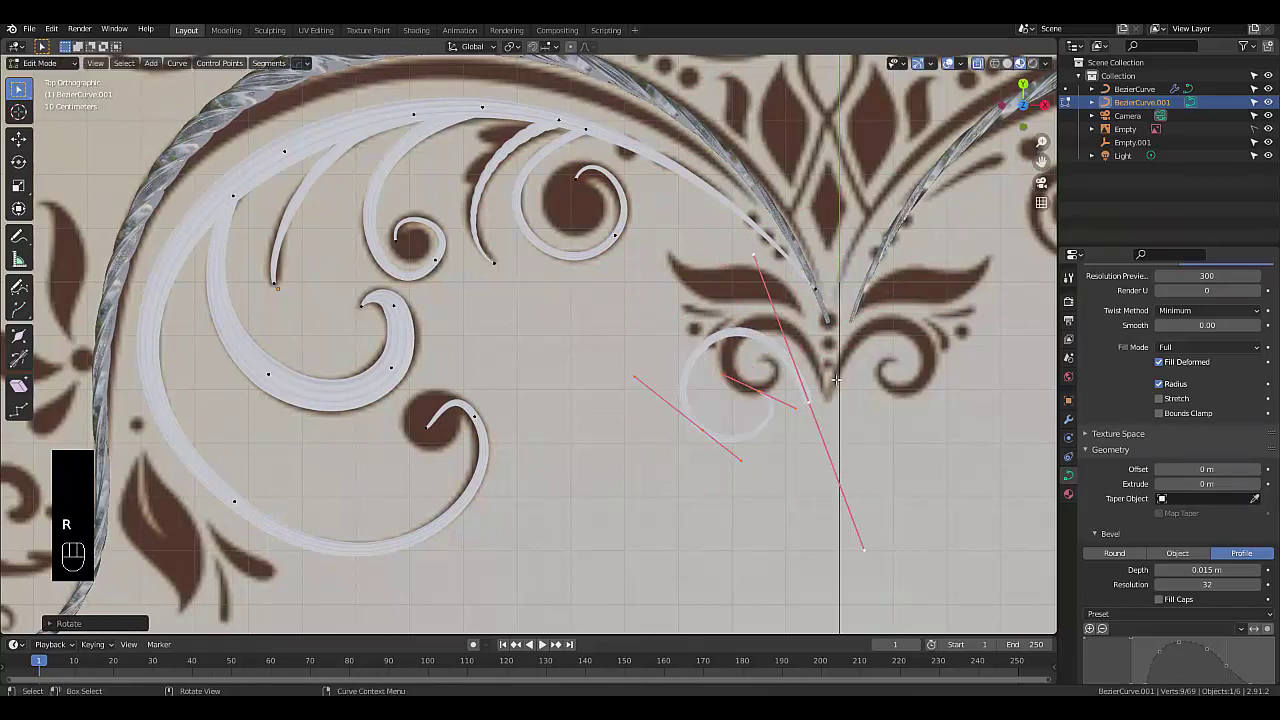
{"action": "key", "text": "g"}
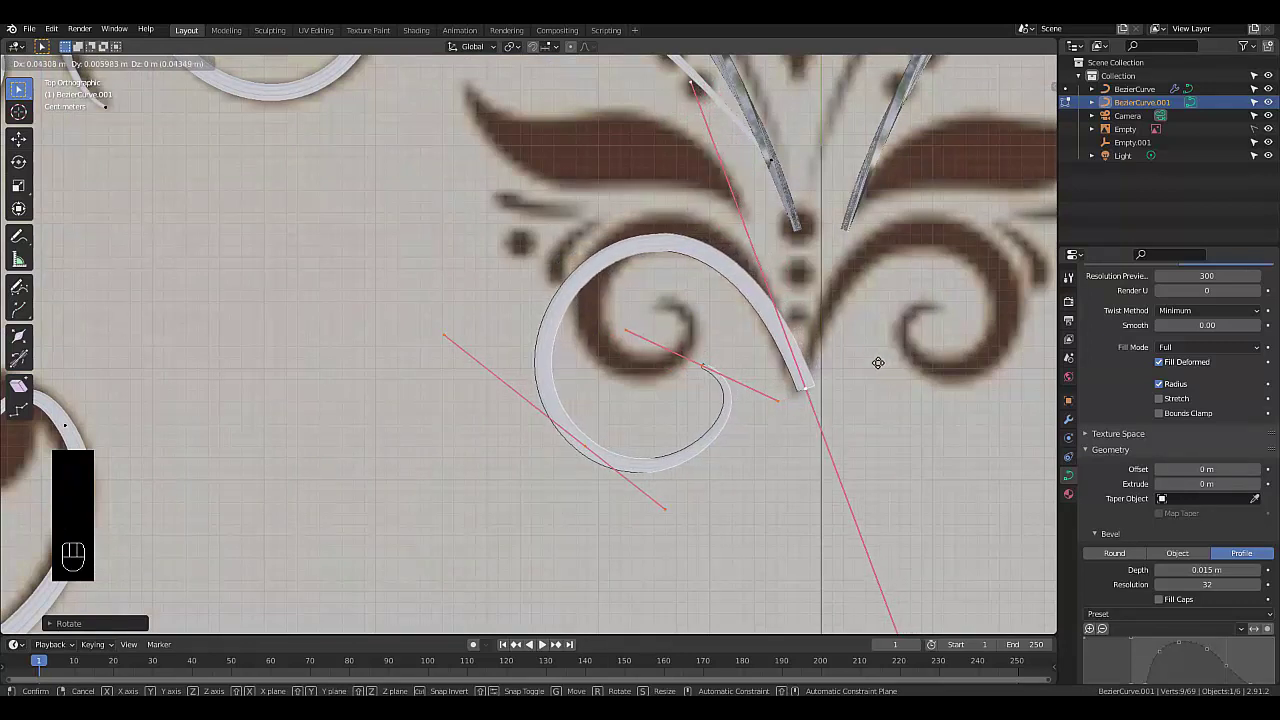
{"action": "left_click", "coordinate": [587, 446]}
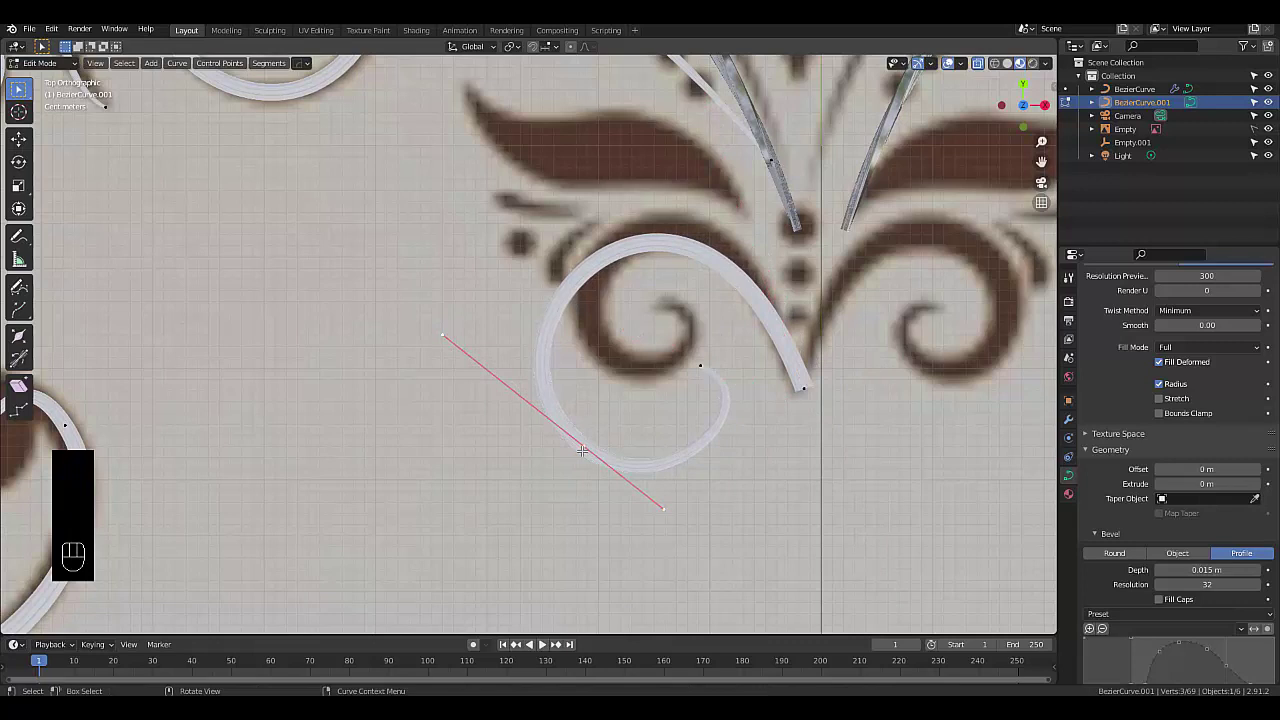
{"action": "key", "text": "g"}
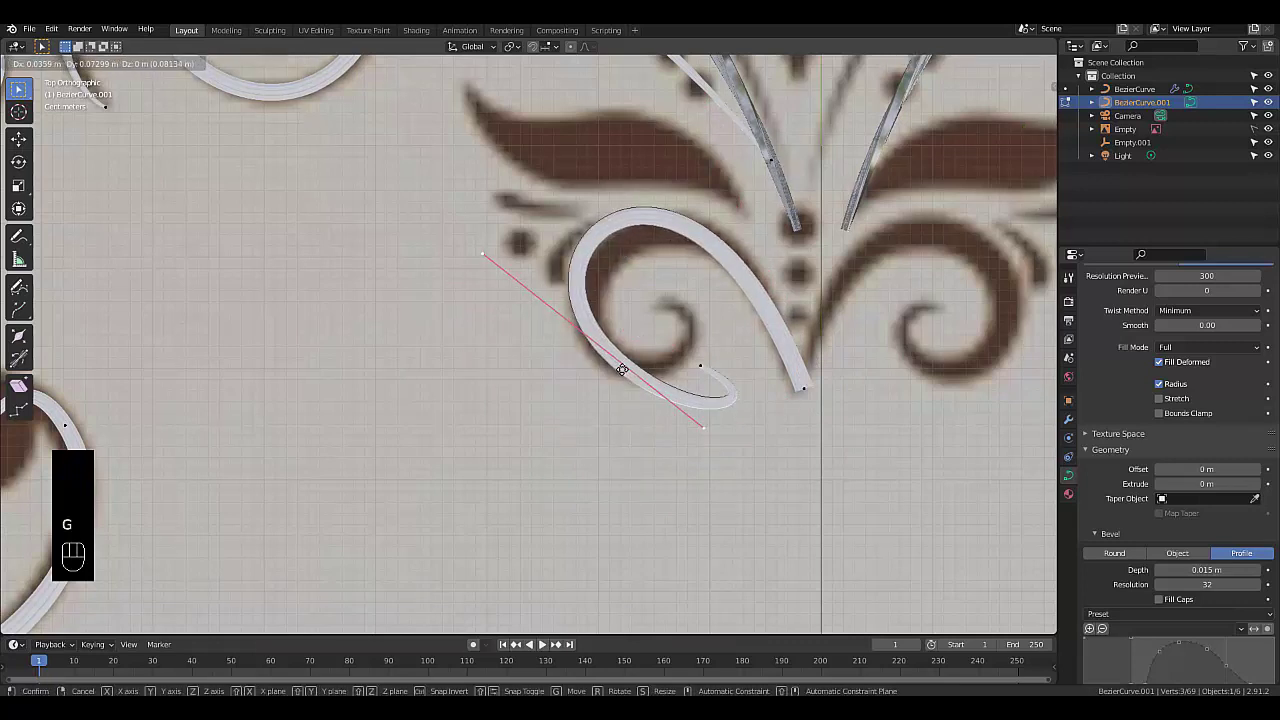
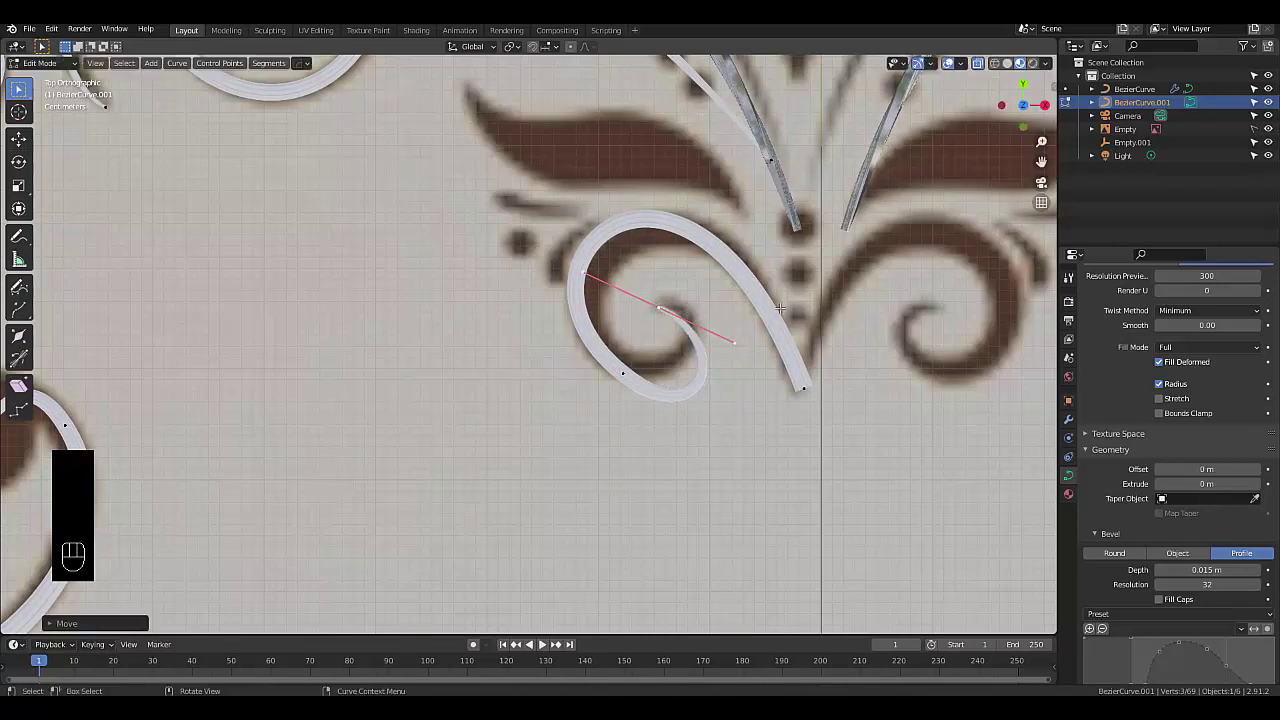
Shrink and angle the curl's end and lower handles, nudging the lower point onto the reference spiral
{"action": "key", "text": "r"}
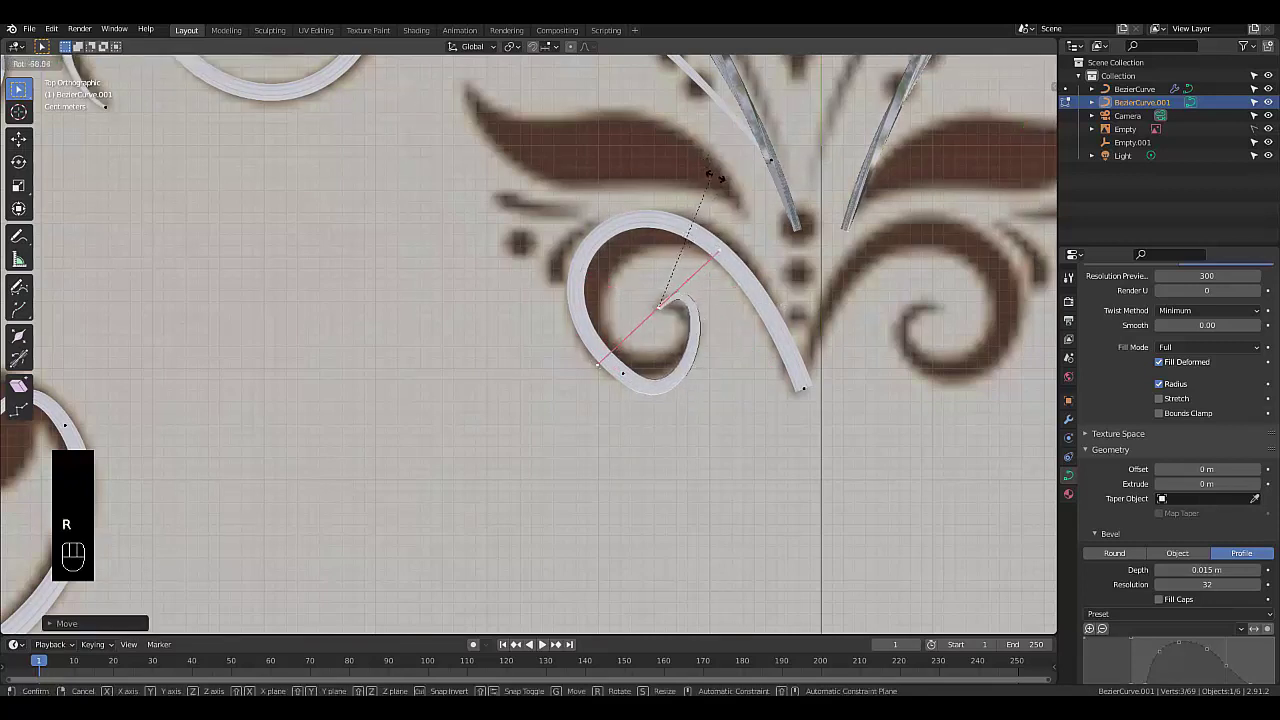
{"action": "key", "text": "s"}
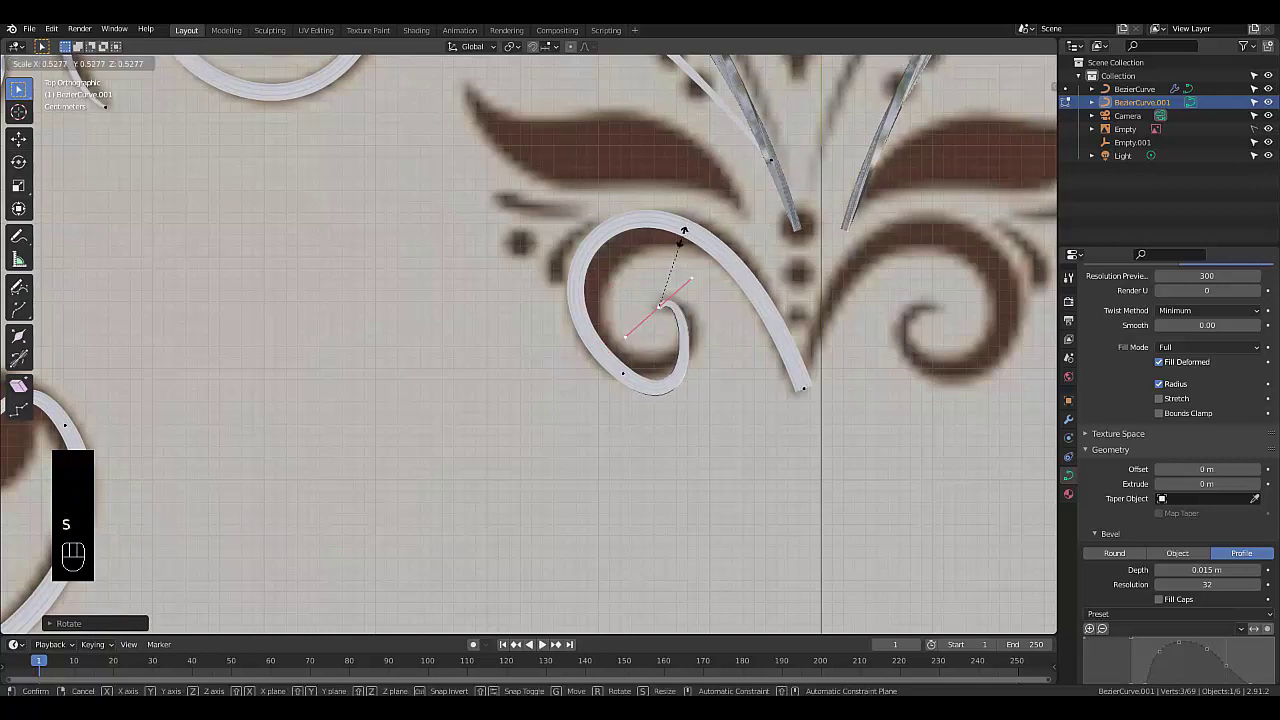
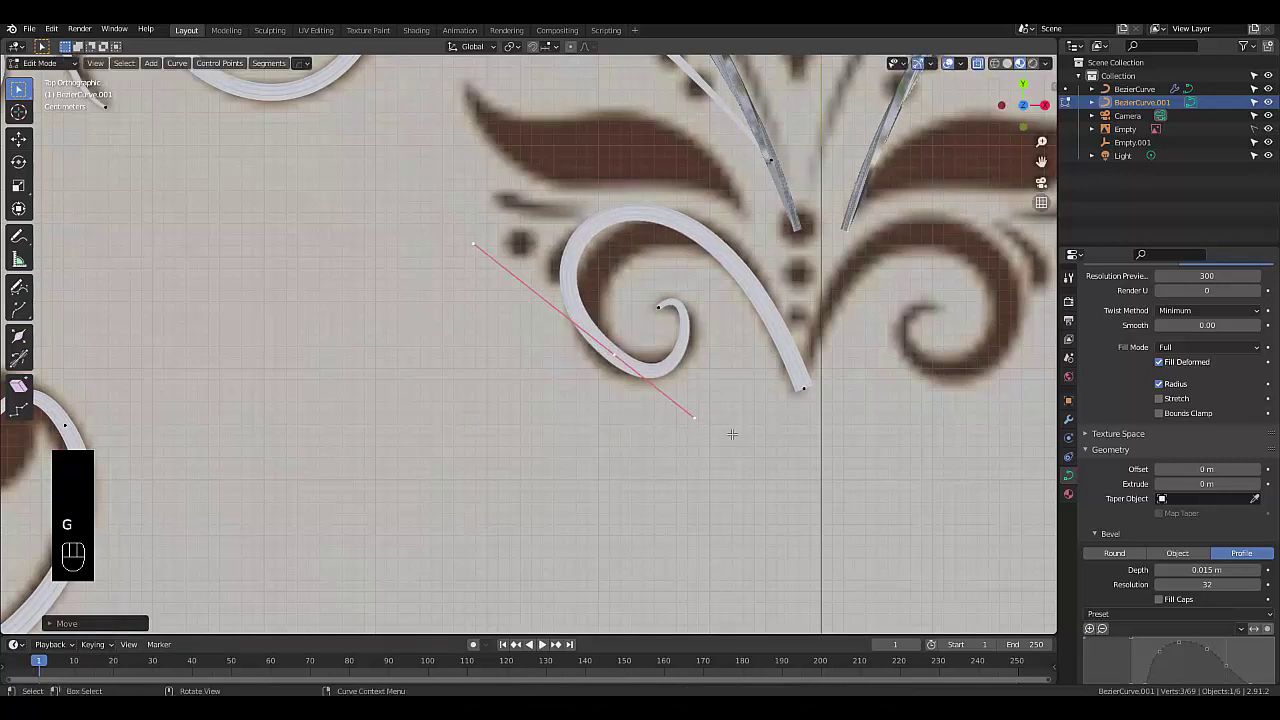
{"action": "key", "text": "s"}
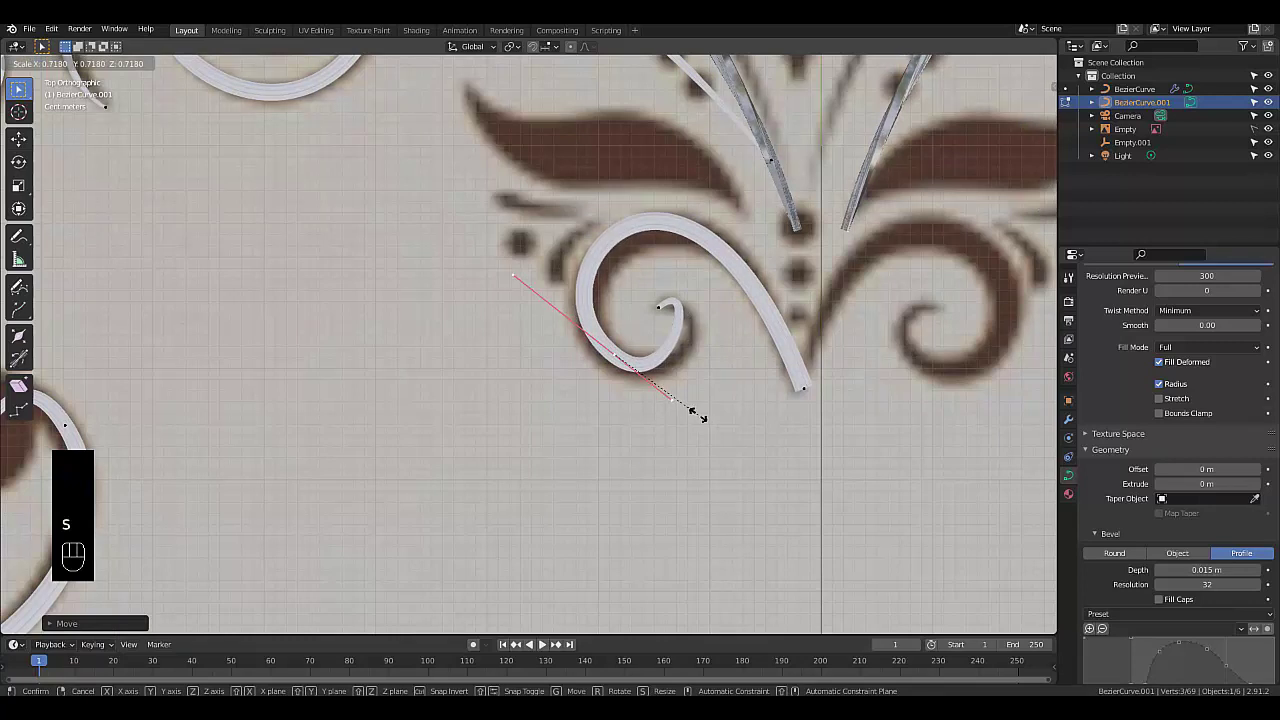
{"action": "key", "text": "r"}
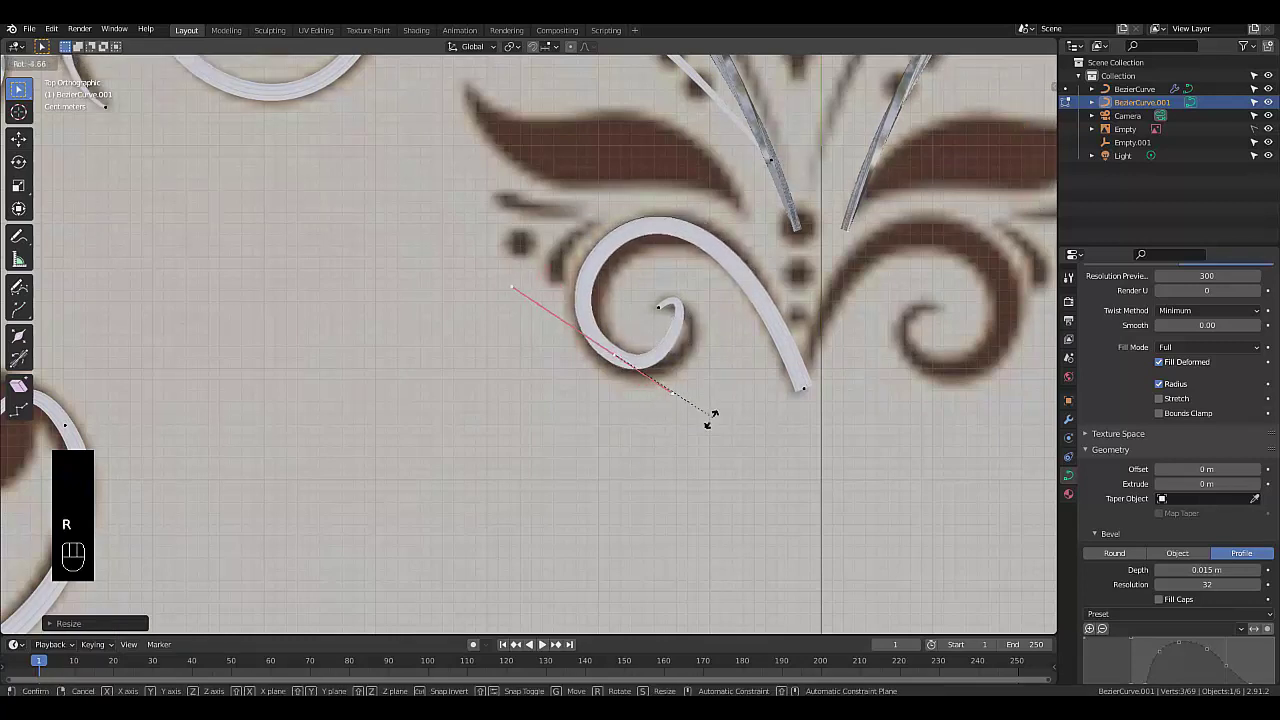
{"action": "key", "text": "g"}
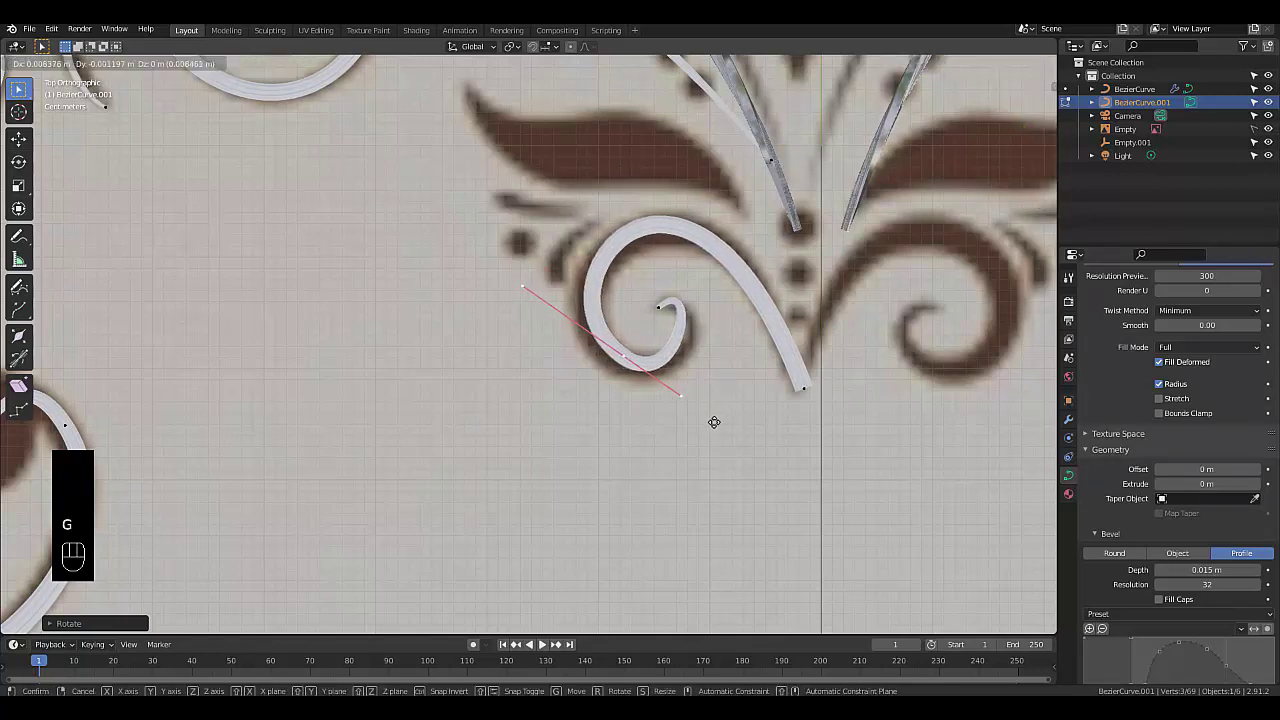
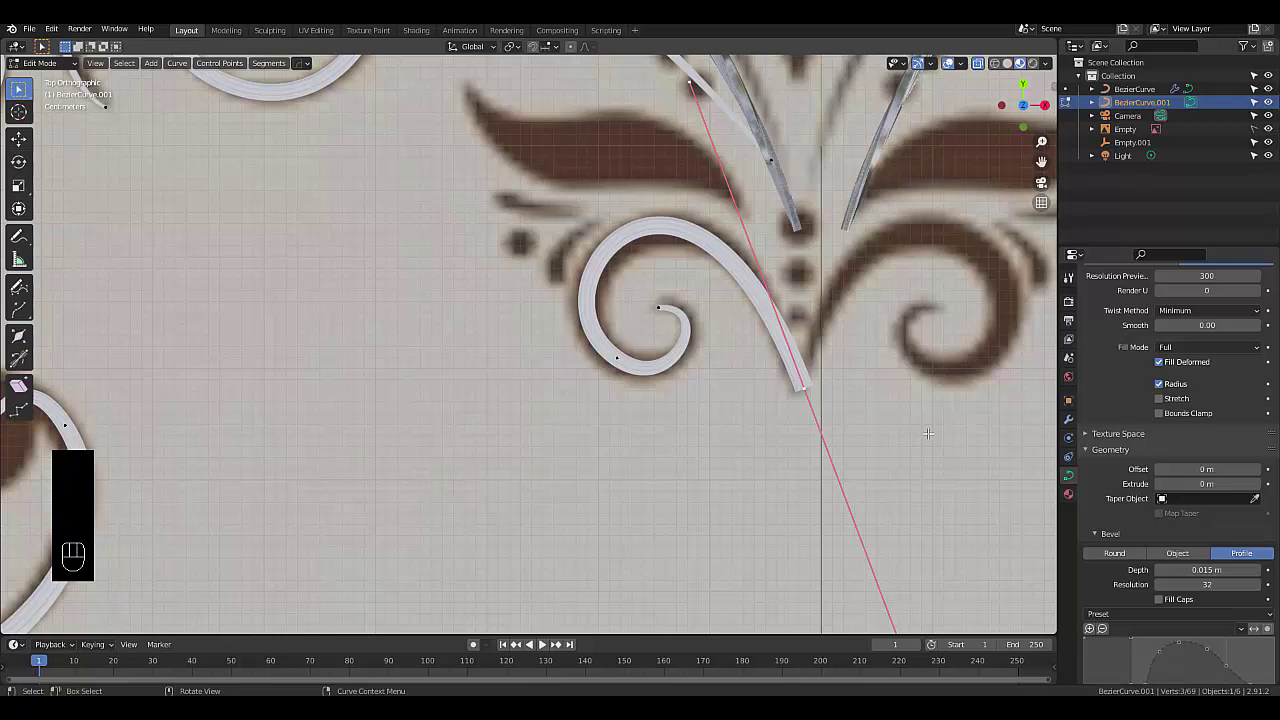
Thin the scroll's outer end to a fine point and move its upper point to follow the reference curve
{"action": "key", "text": "alt+s"}
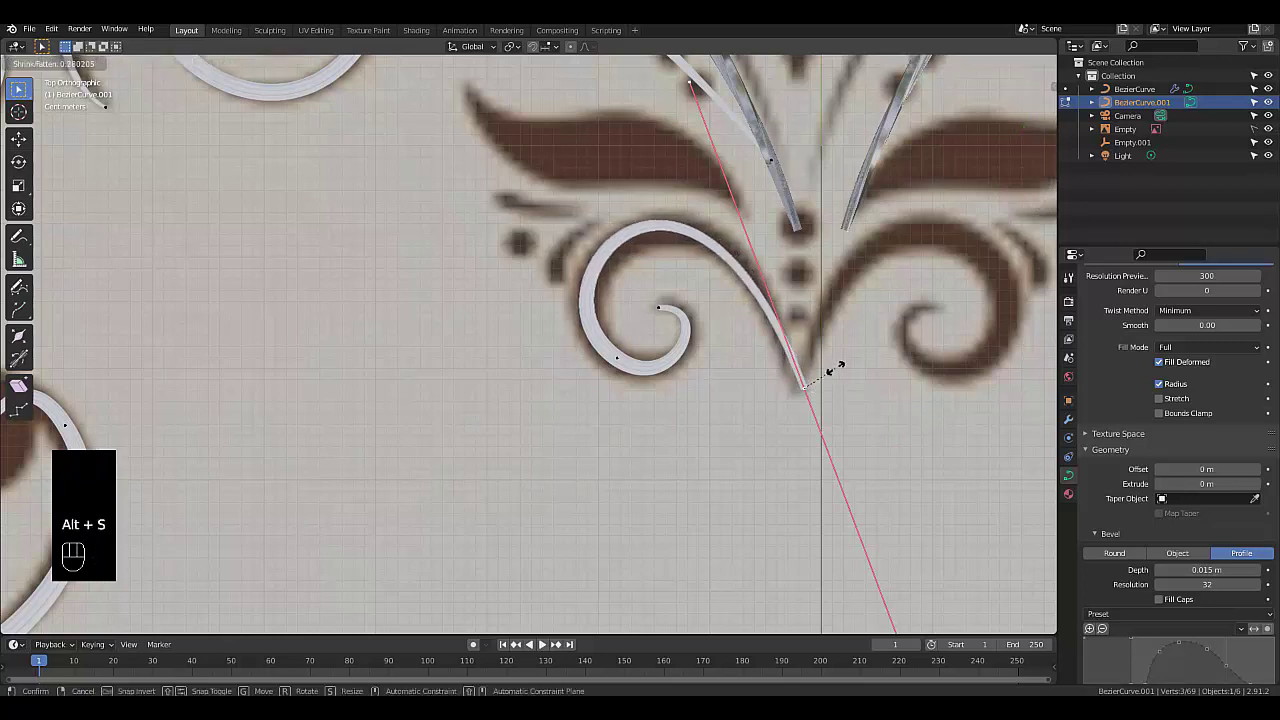
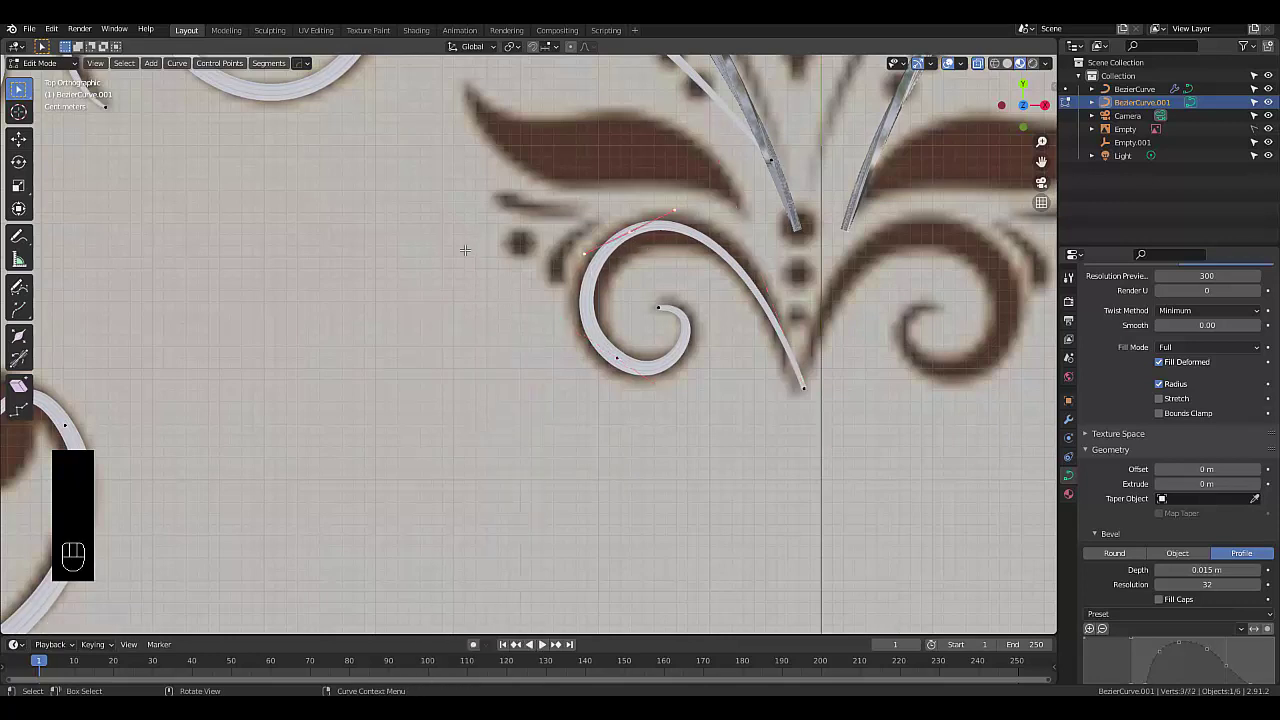
{"action": "key", "text": "alt+s"}
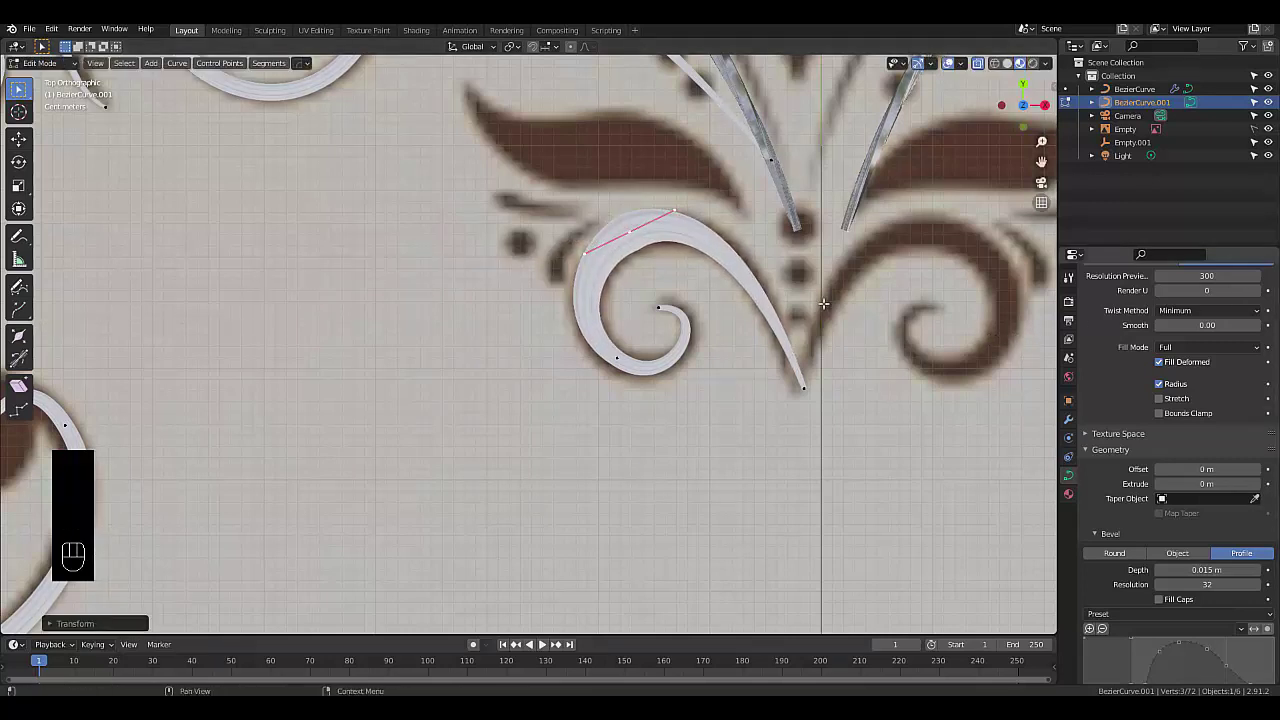
{"action": "key", "text": "g"}
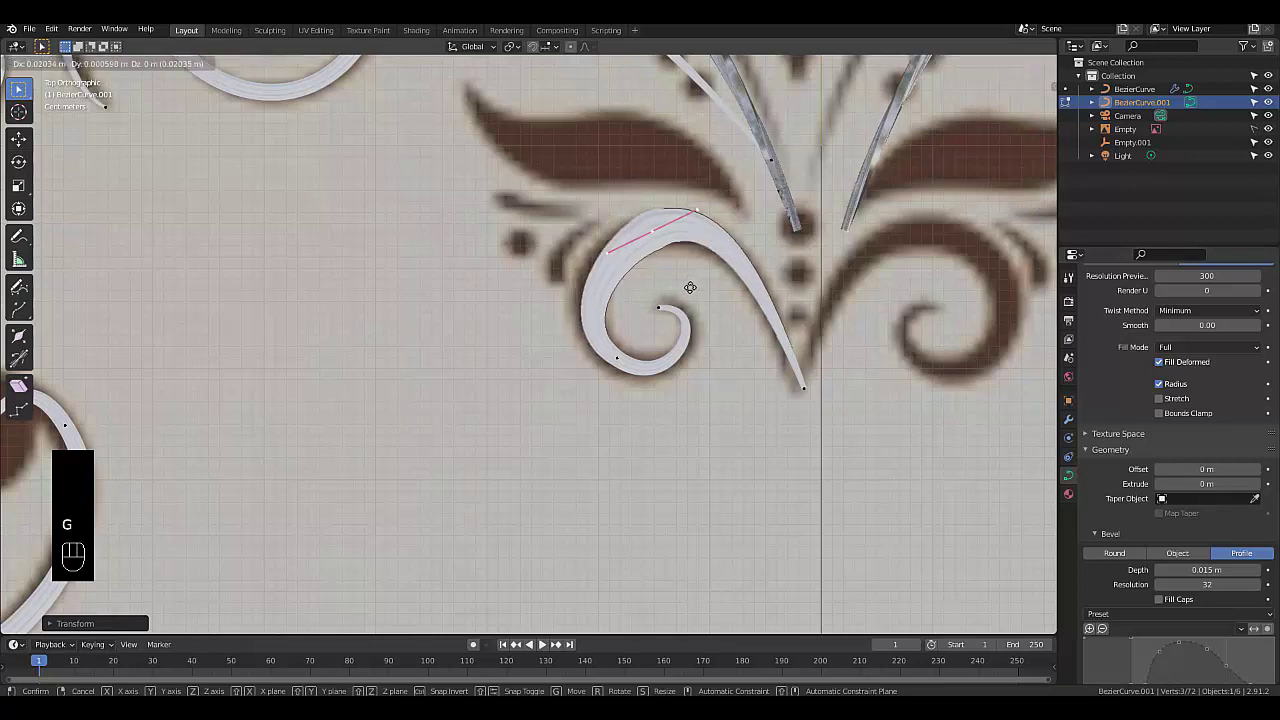
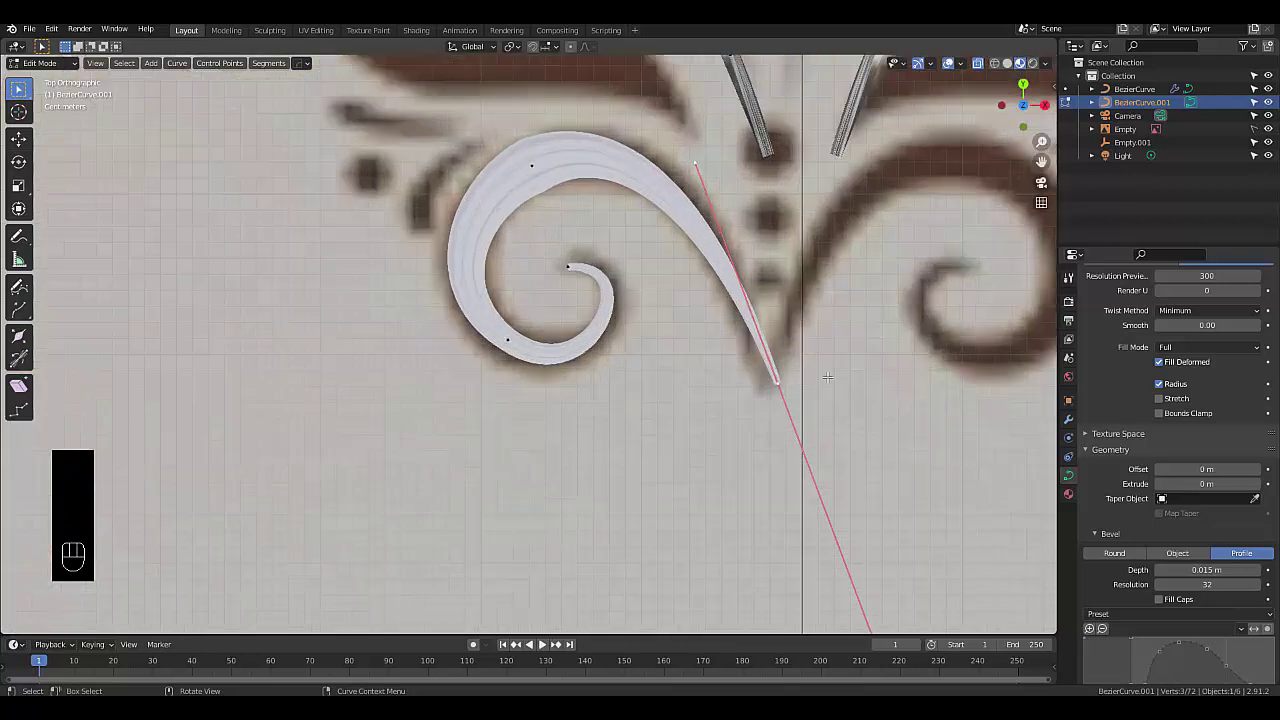
{"action": "key", "text": "g"}
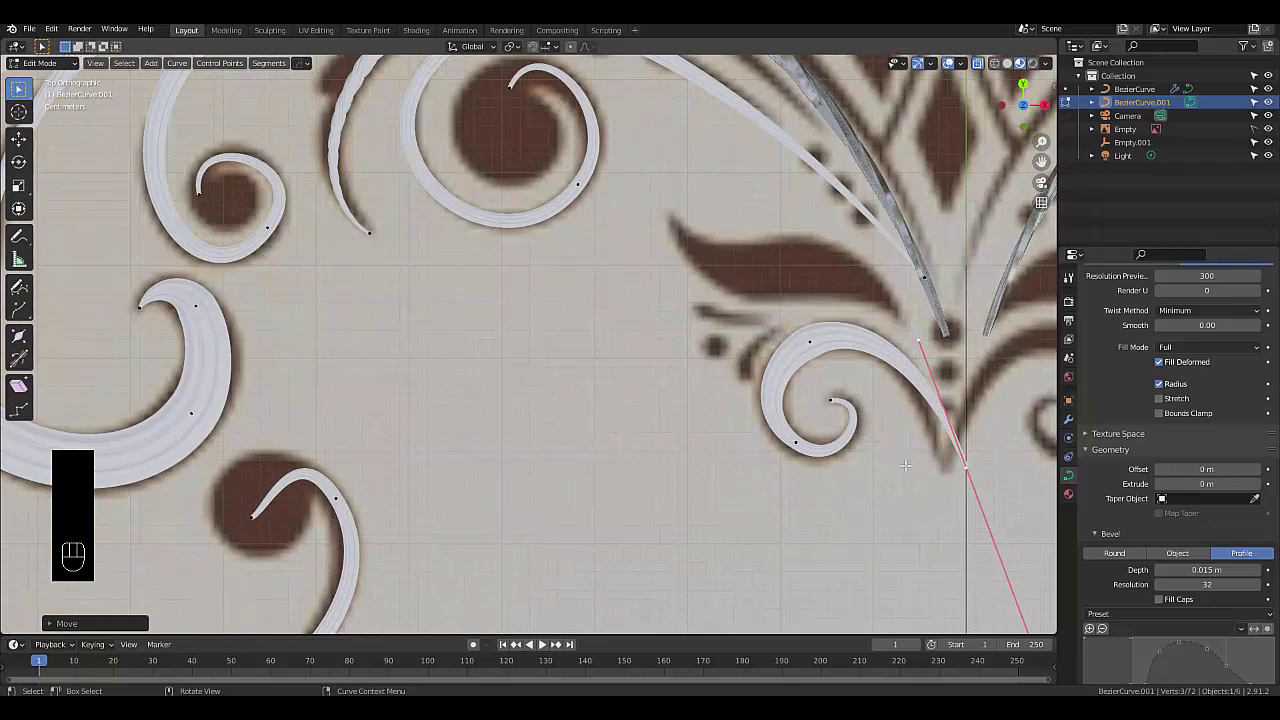
Tilt the scroll at its top and lower control points with Ctrl+T, undoing one stray twist
{"action": "key", "text": "ctrl+t"}
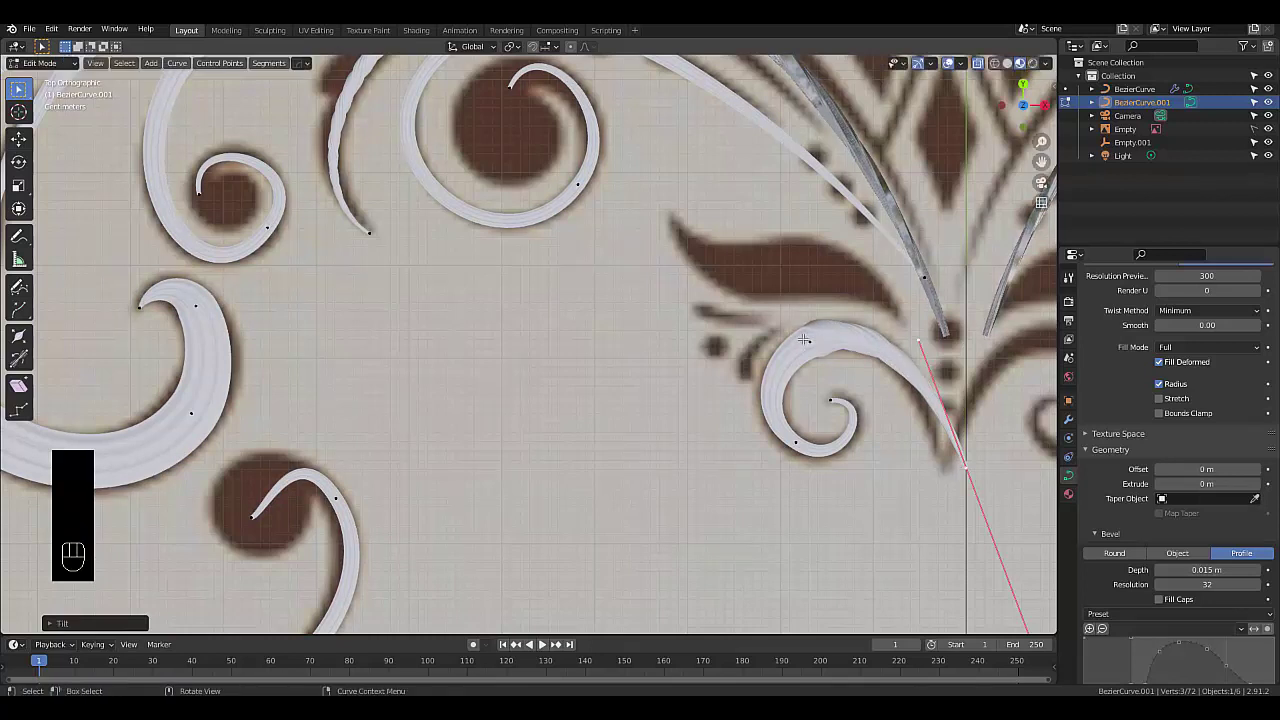
{"action": "left_click", "coordinate": [810, 335]}
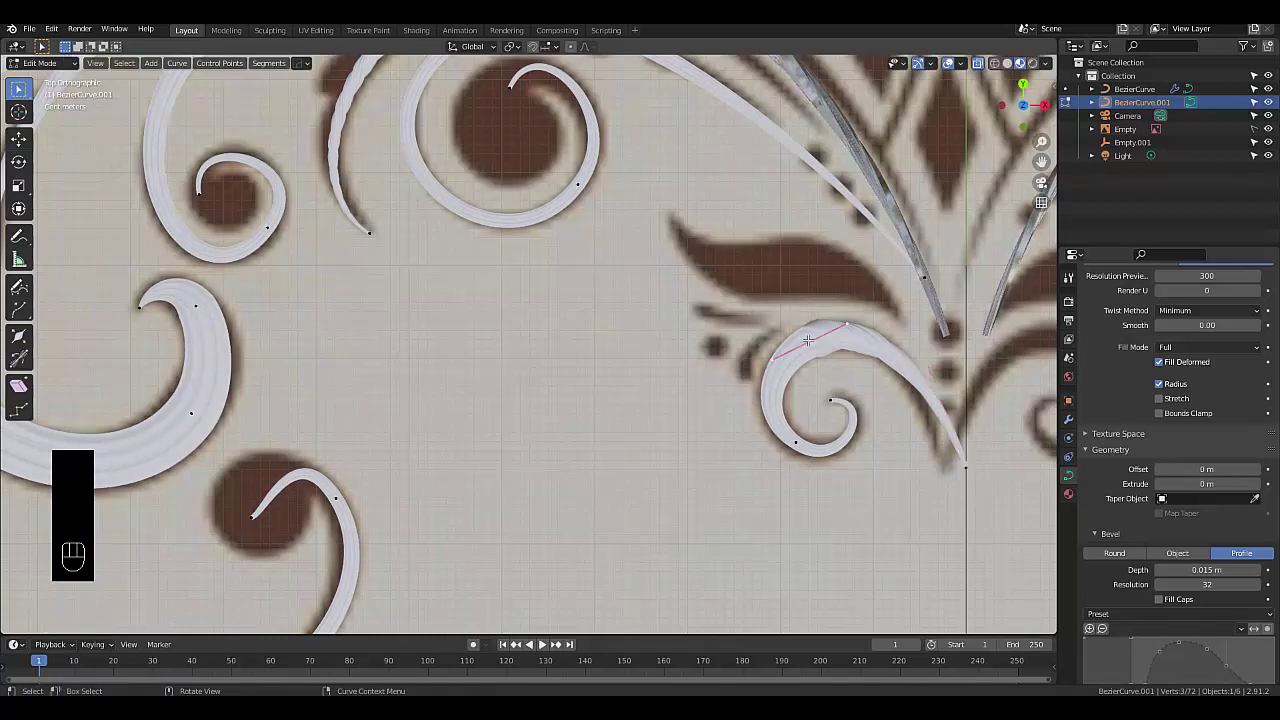
{"action": "key", "text": "ctrl+t"}
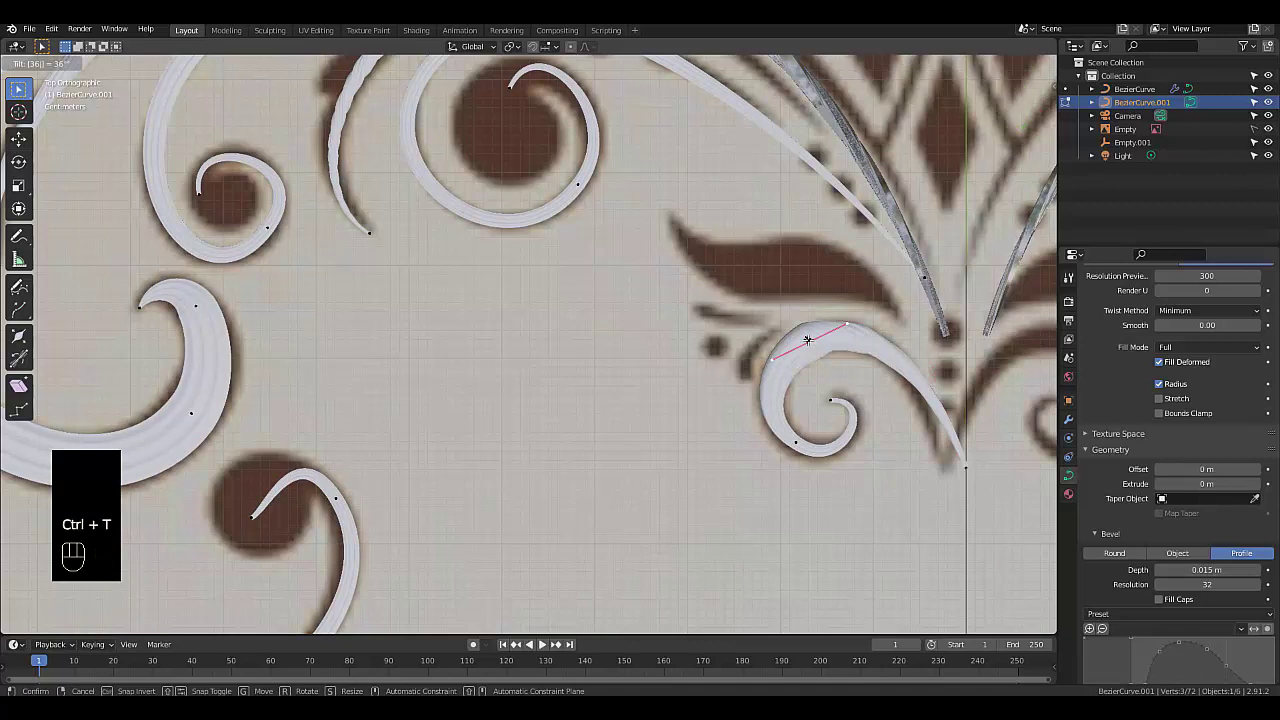
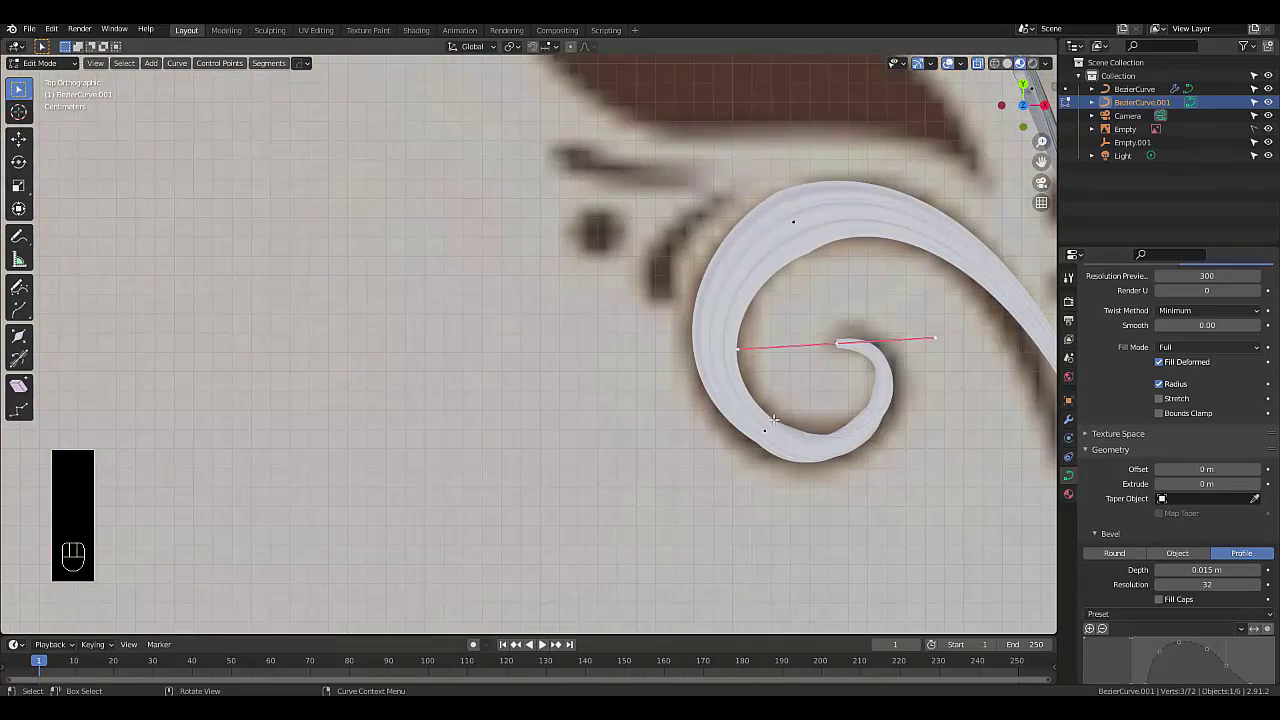
{"action": "key", "text": "ctrl+t"}
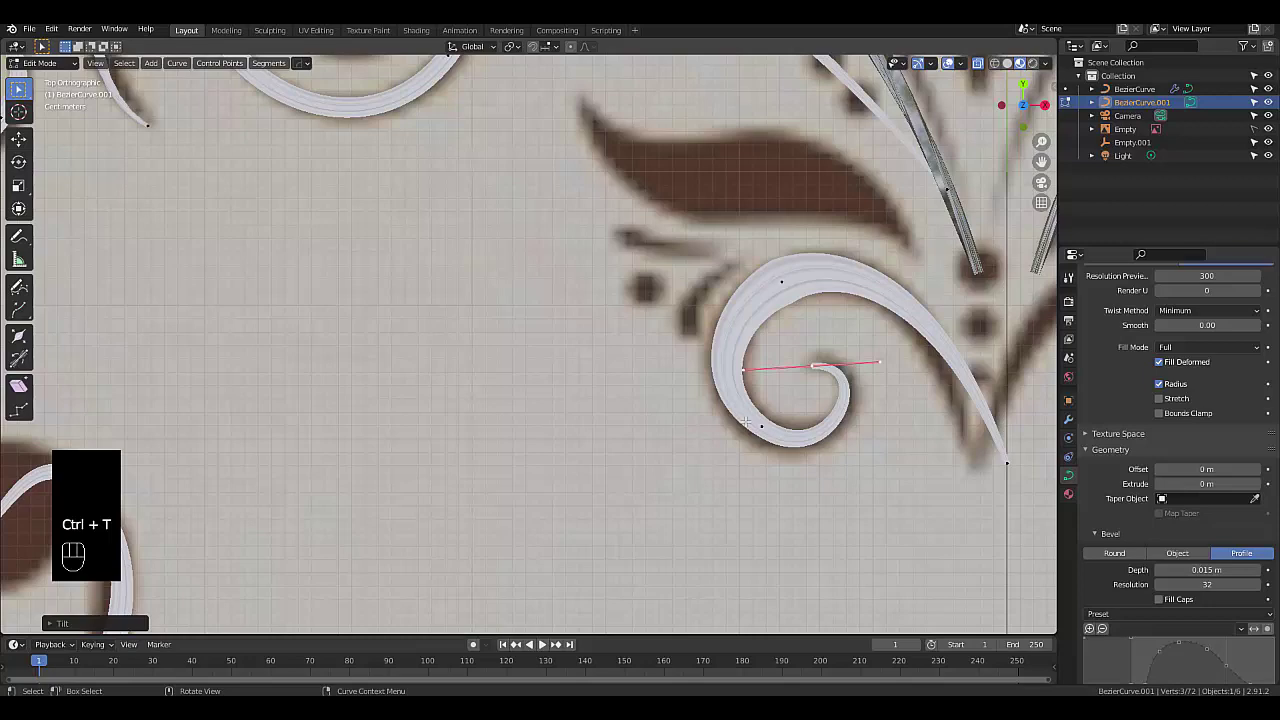
{"action": "key", "text": "ctrl+z"}
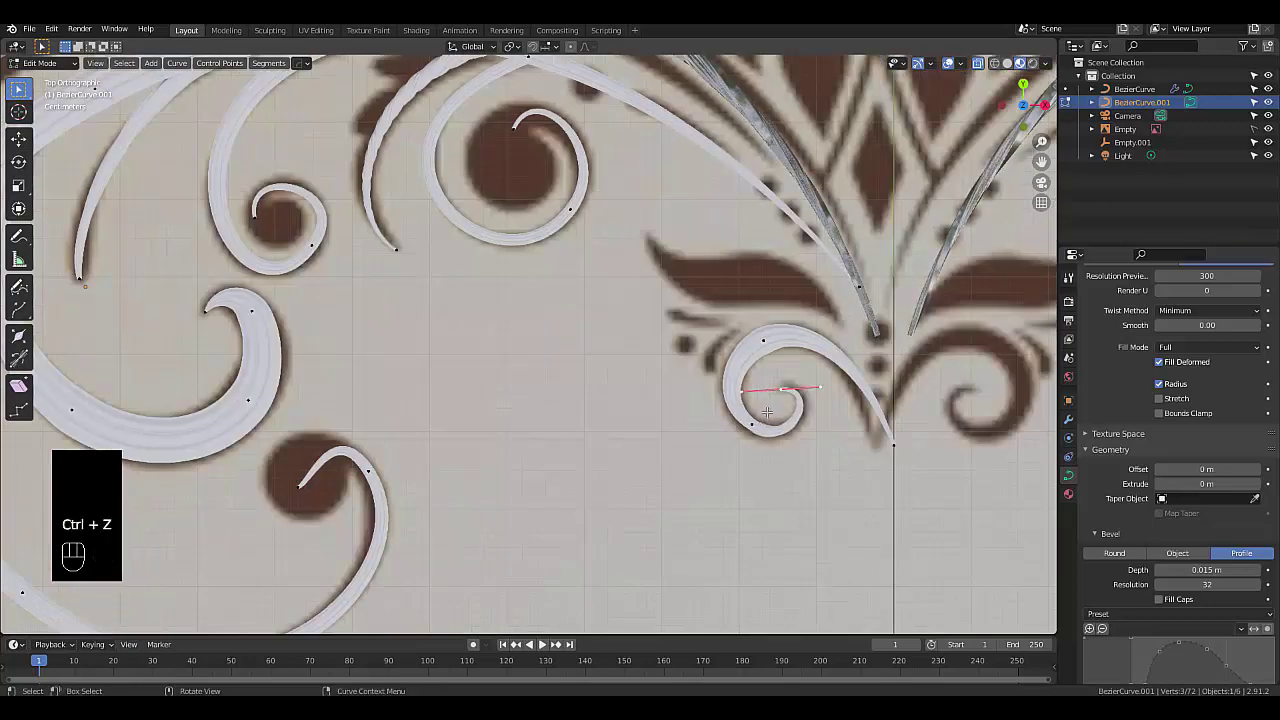
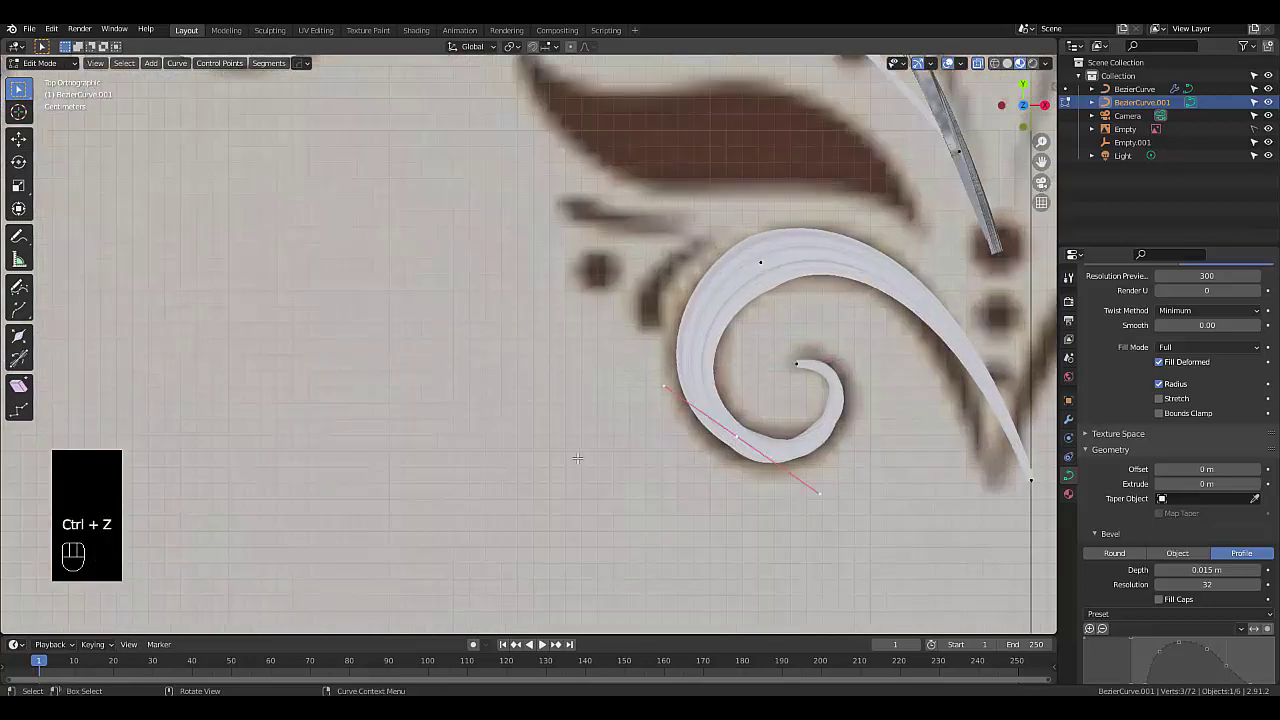
{"action": "key", "text": "ctrl+t"}
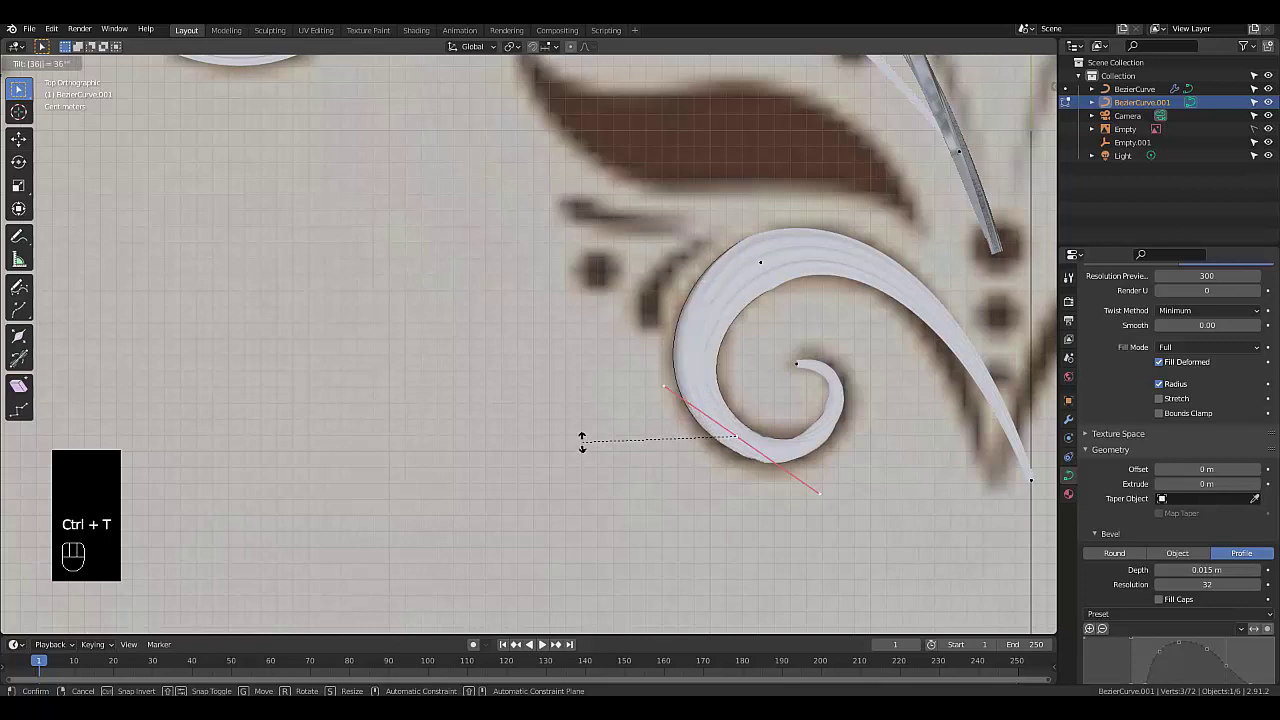
Tilt the pointed outer end a full 360° and twist the top point again so the ridges wind along the curl
{"action": "left_click", "coordinate": [767, 256]}
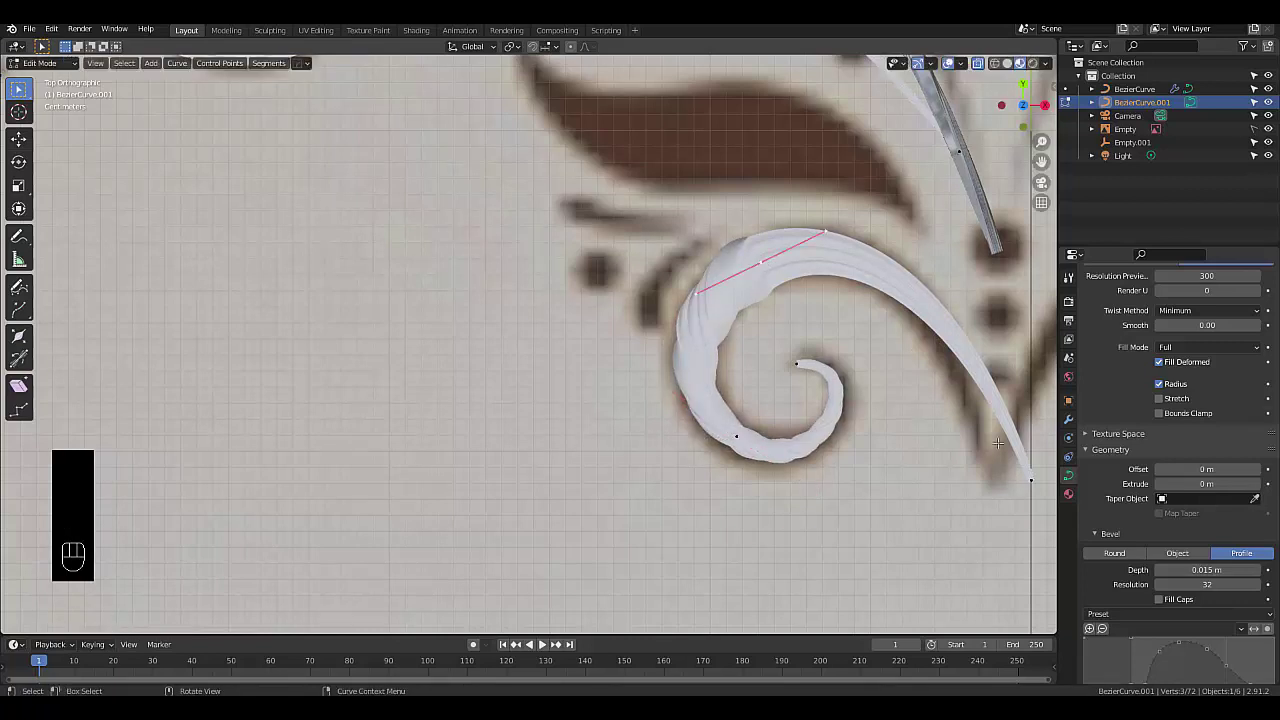
{"action": "left_click", "coordinate": [1025, 469]}
{"action": "key", "text": "ctrl+t"}
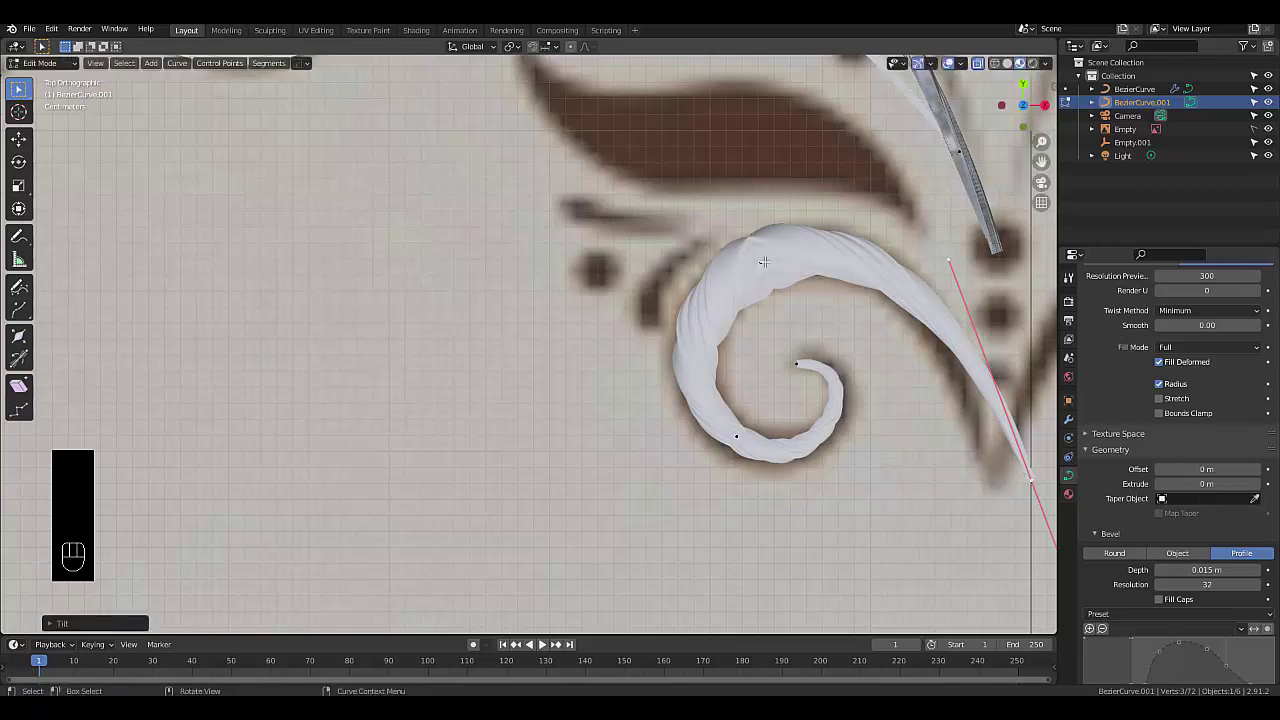
{"action": "left_click", "coordinate": [761, 254]}
{"action": "key", "text": "ctrl+t"}
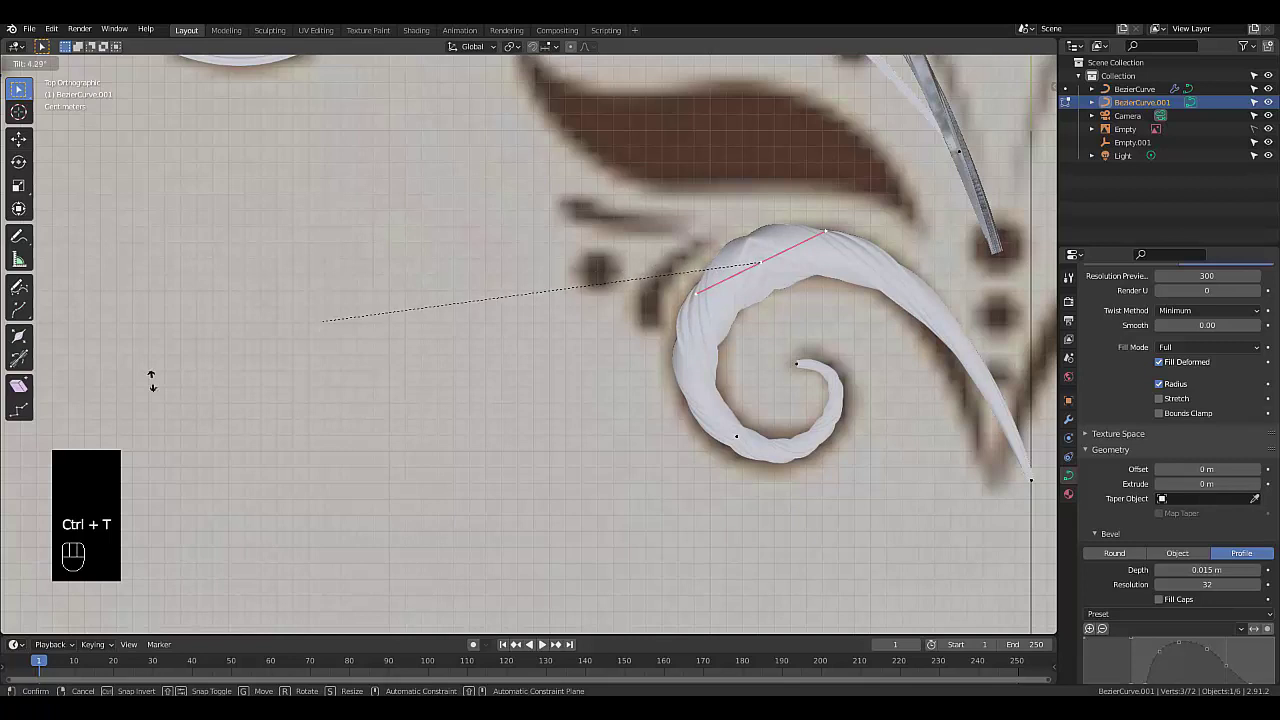
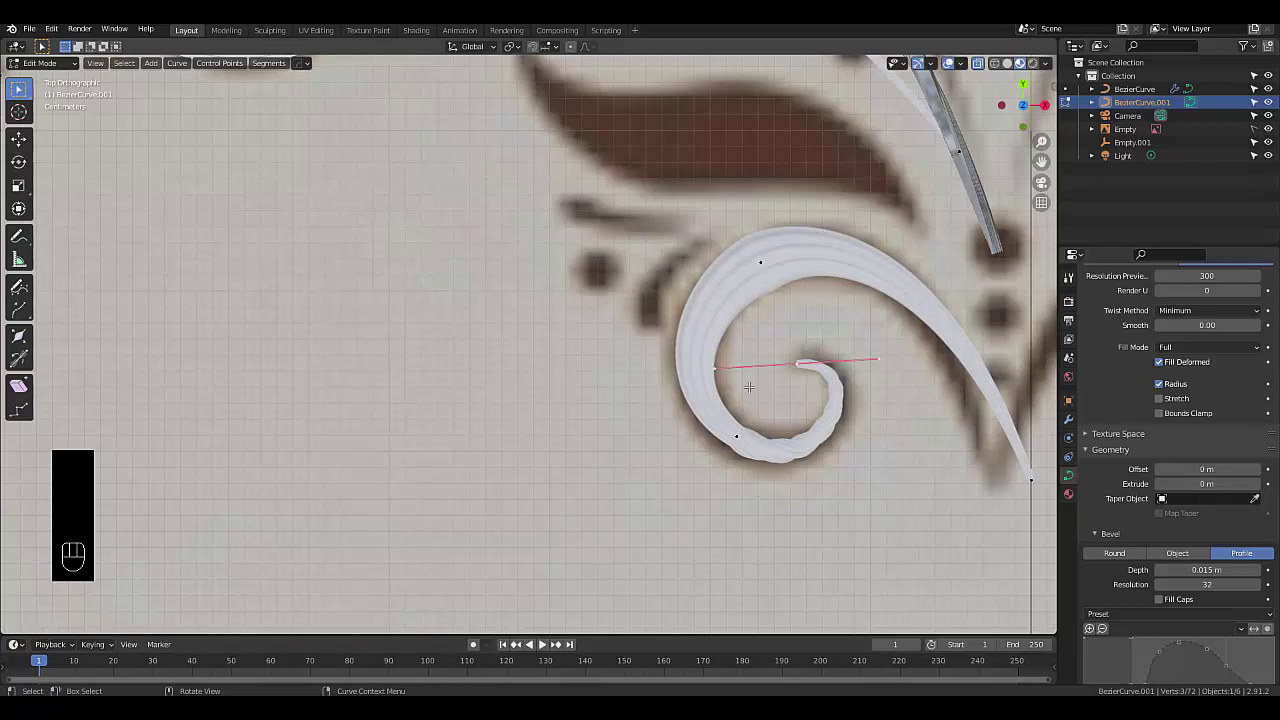
Adjust the tilt at the inner curl, lower bend and upper arc points so the ribbing winds evenly
{"action": "key", "text": "ctrl+t"}
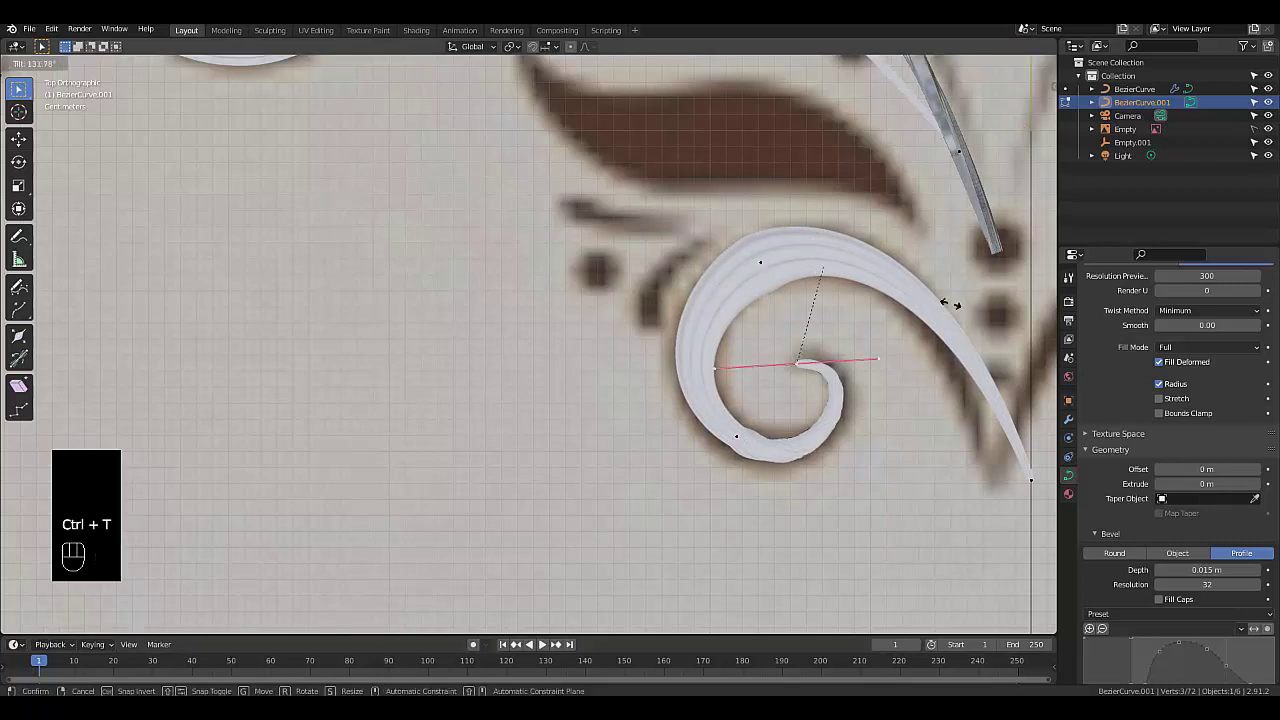
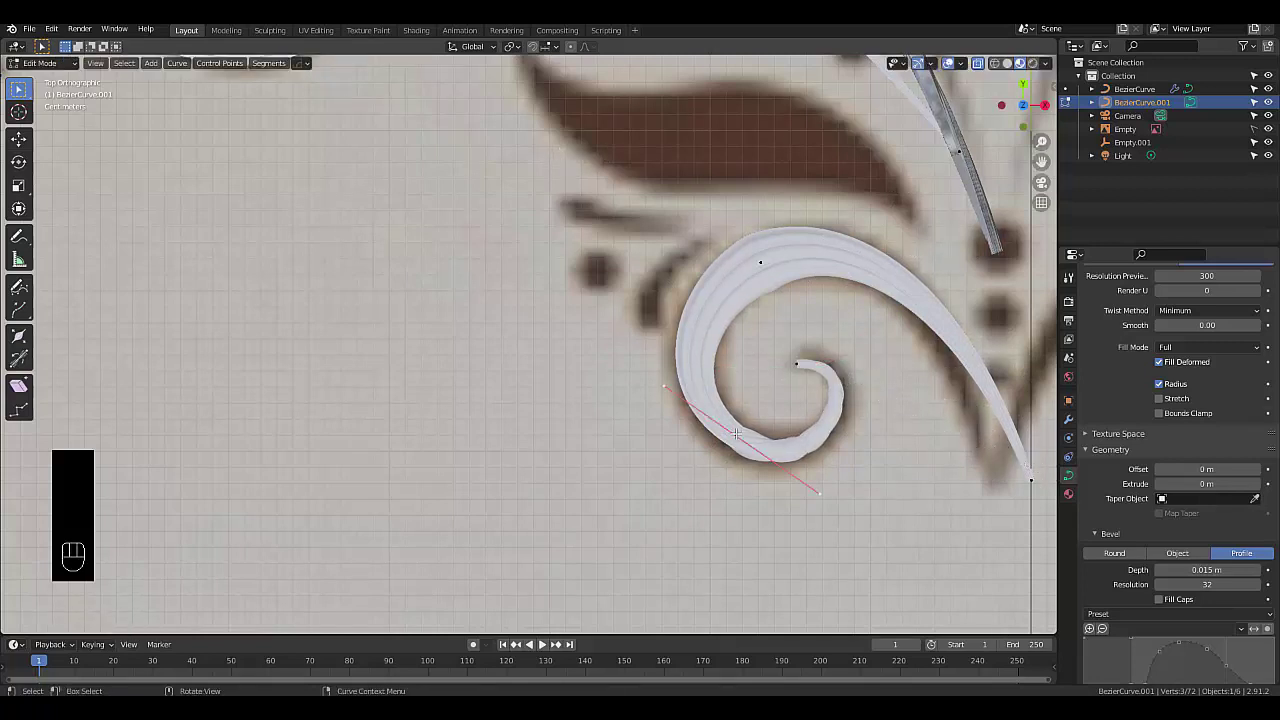
{"action": "key", "text": "ctrl+t"}
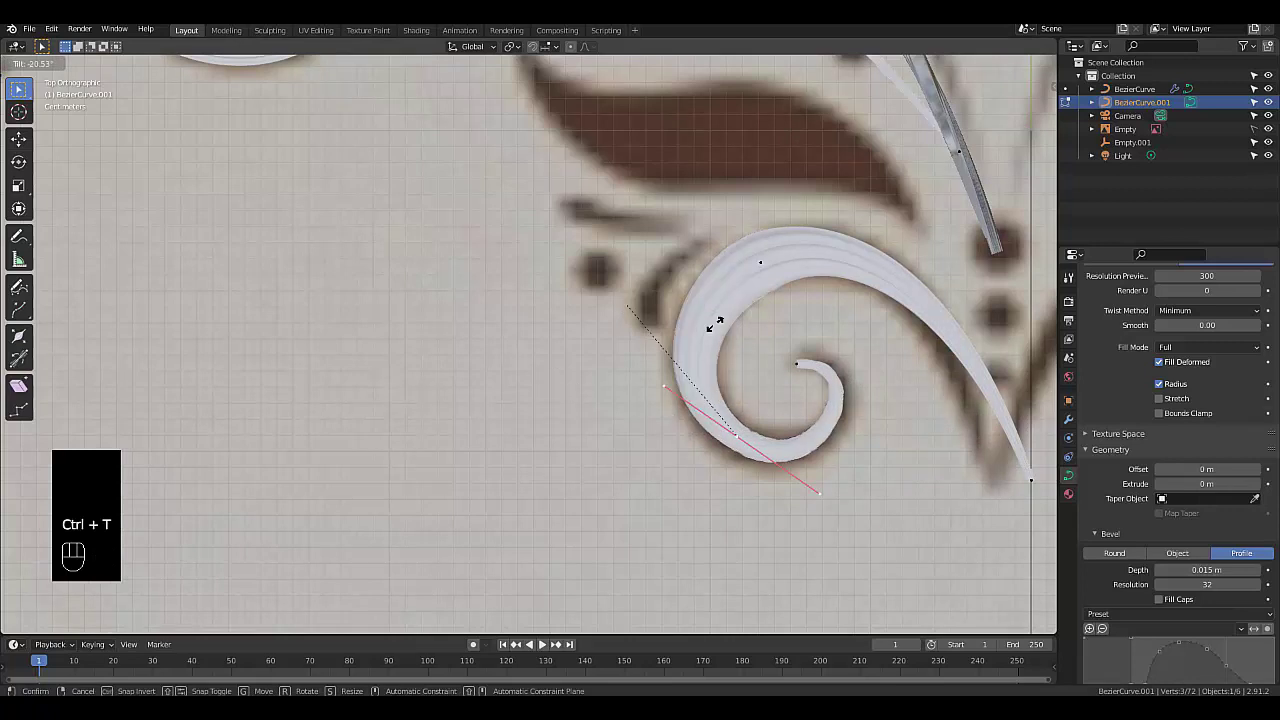
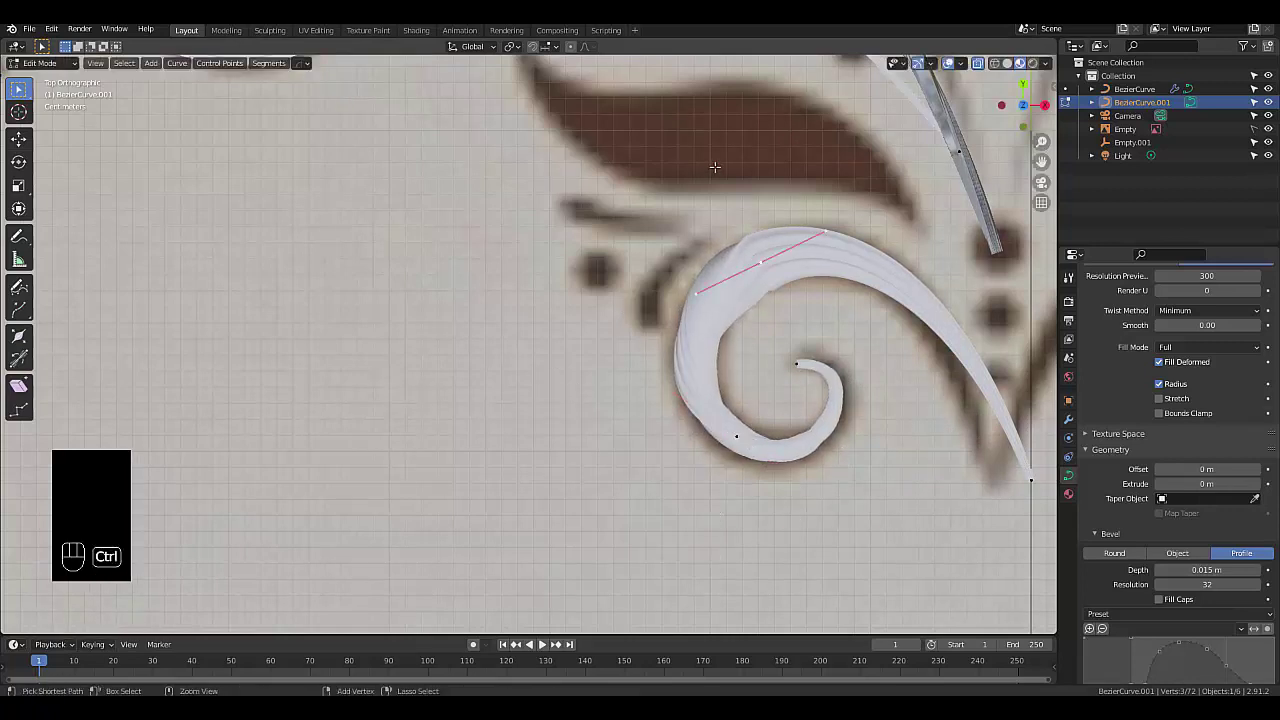
{"action": "key", "text": "ctrl+t"}
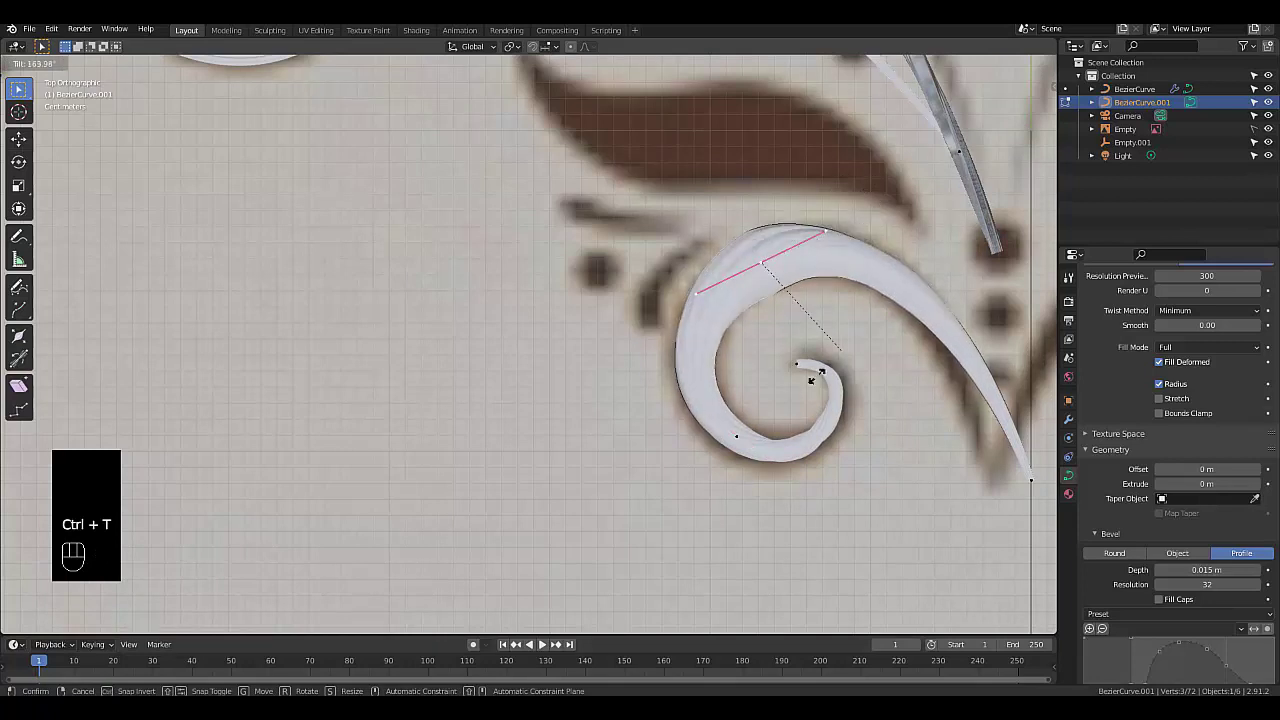
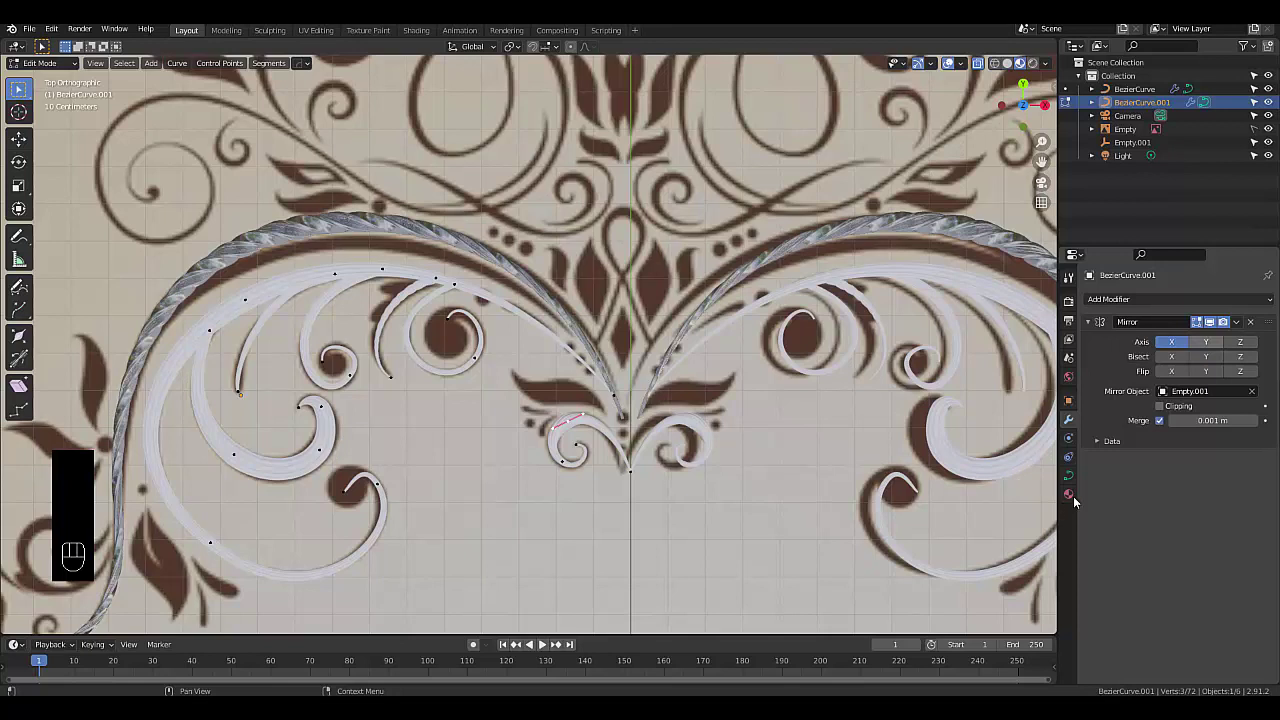
Give the scroll curves a new Glossy BSDF material in gold with roughness 0.15
{"action": "left_click", "coordinate": [1077, 503]}
{"action": "left_click", "coordinate": [1074, 501]}
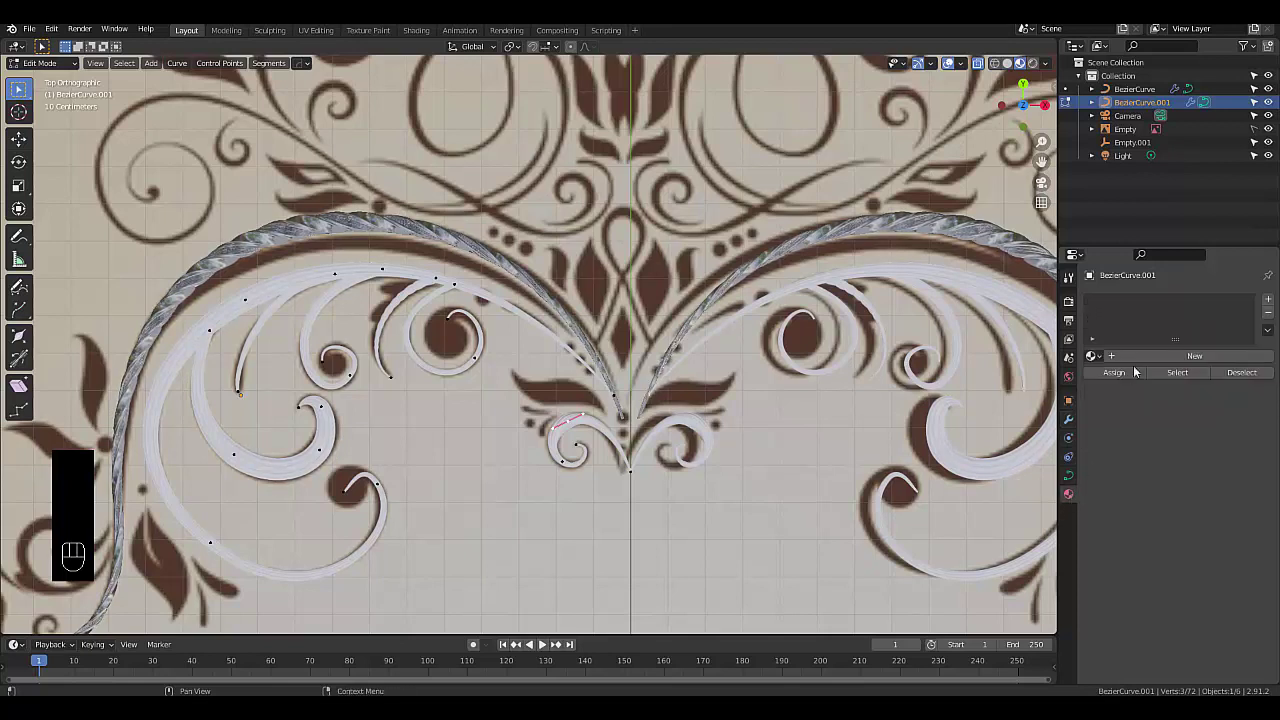
{"action": "left_click_drag", "start_coordinate": [1152, 357], "coordinate": [1137, 353]}
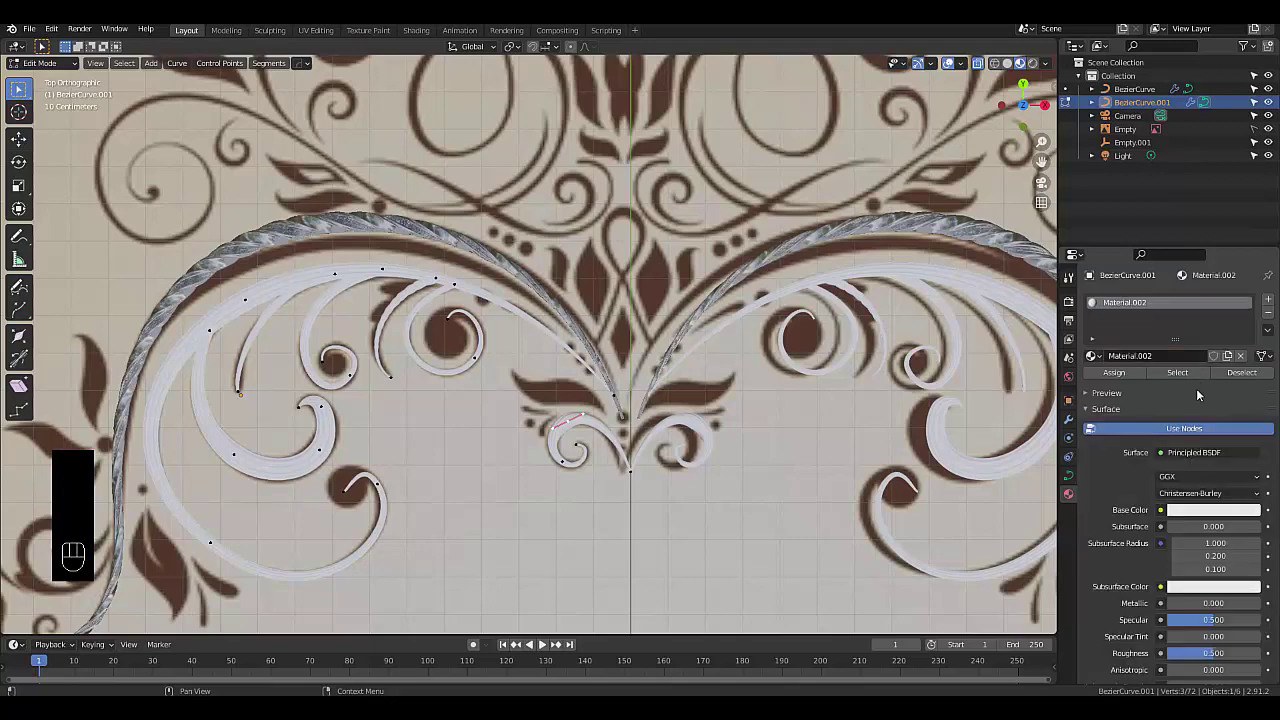
{"action": "left_click_drag", "start_coordinate": [1215, 450], "coordinate": [1130, 222]}
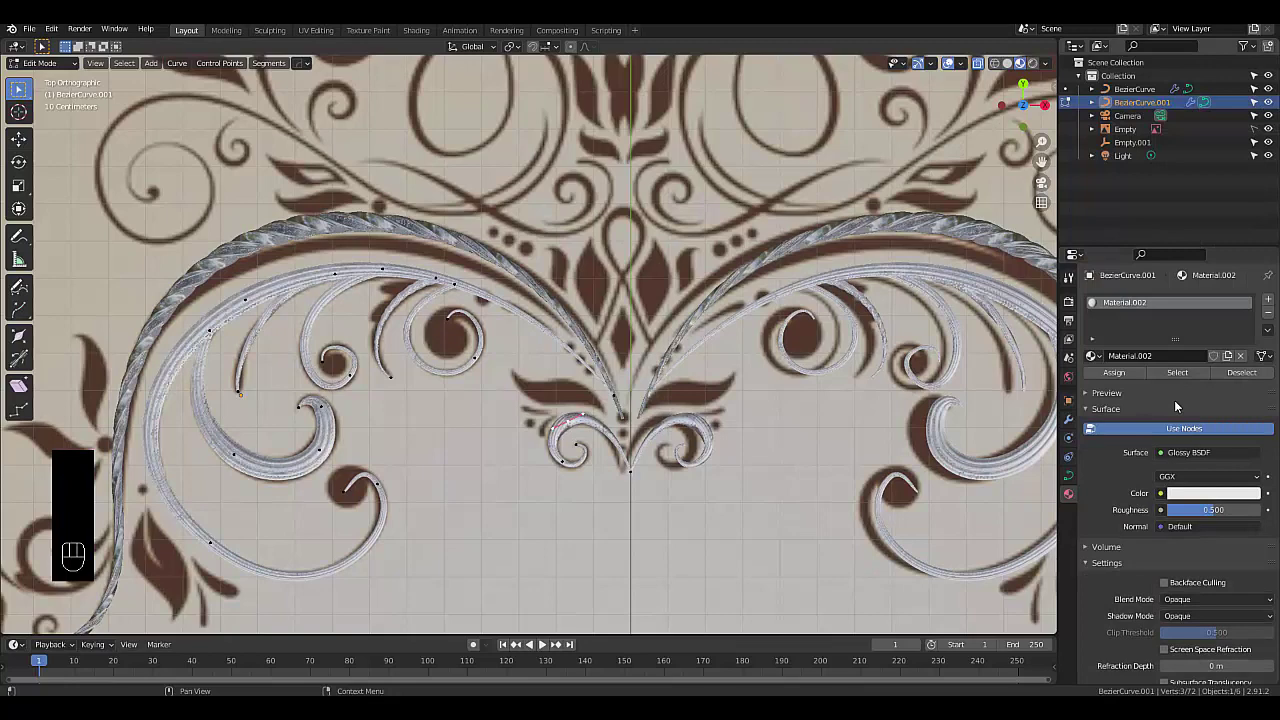
{"action": "left_click", "coordinate": [1205, 498]}
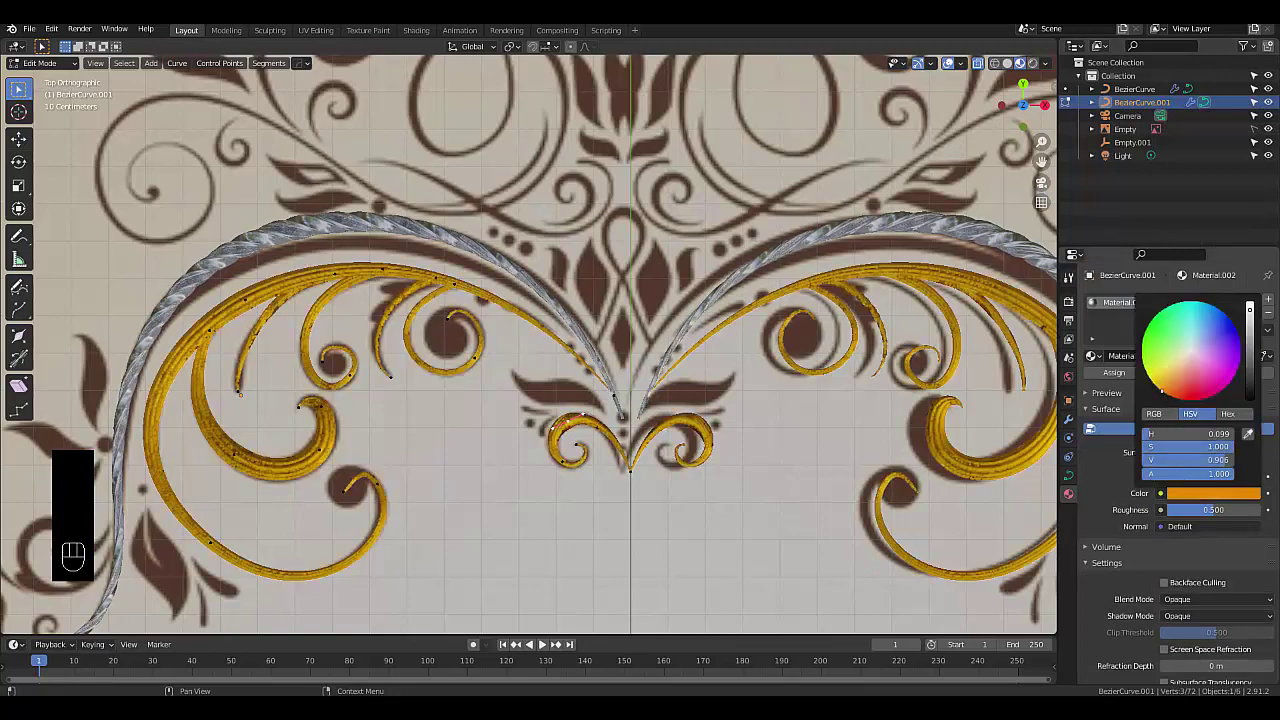
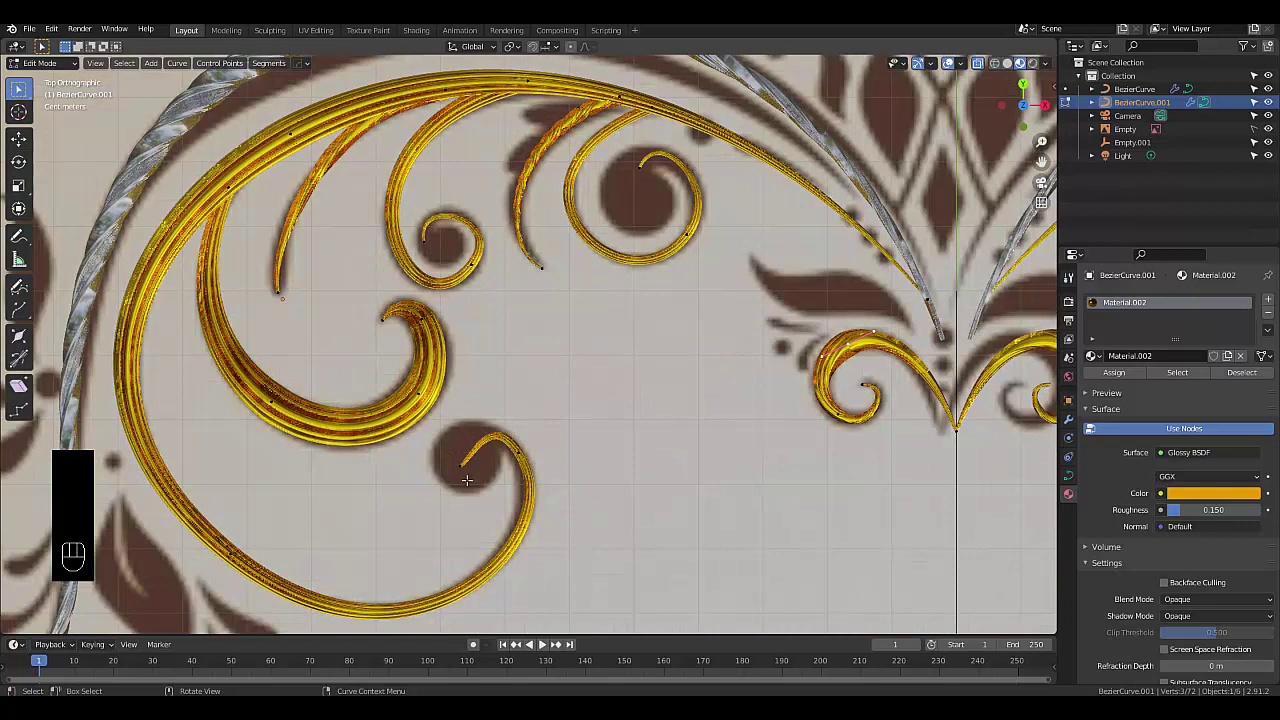
Leave curve editing for Object Mode, ready to add a mesh object
{"action": "key", "text": "shift+a"}
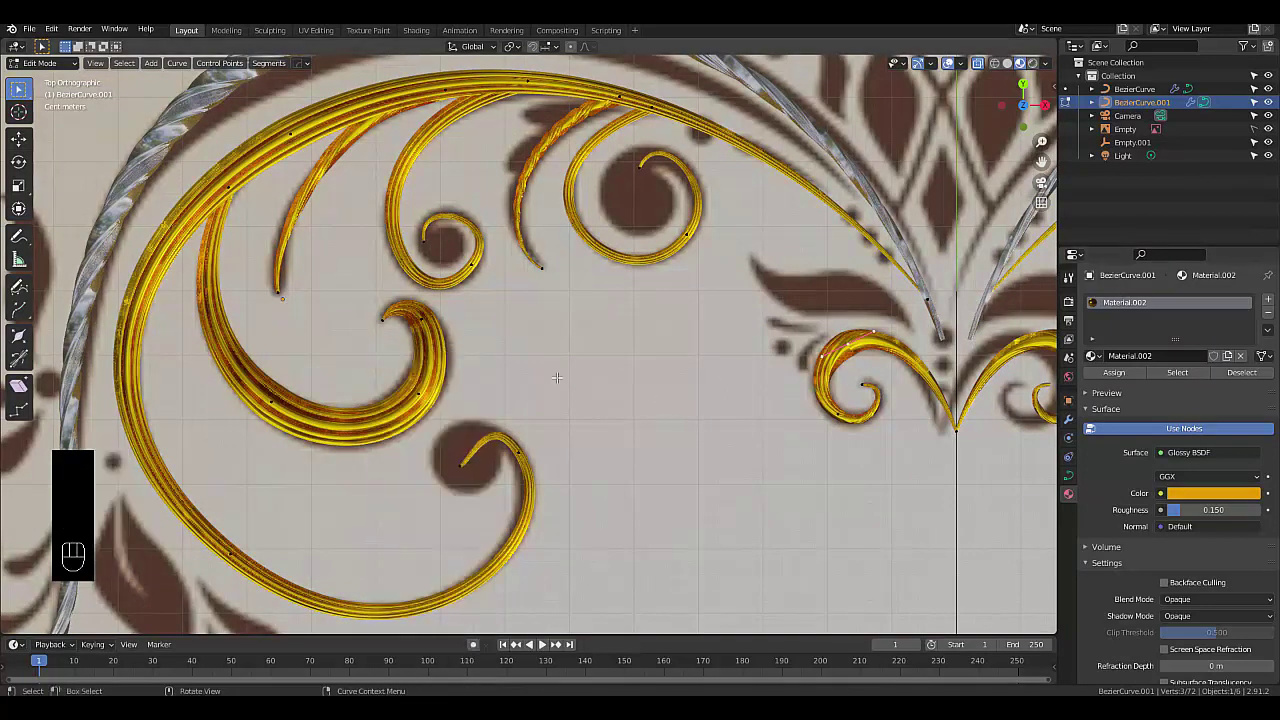
{"action": "key", "text": "Tab"}
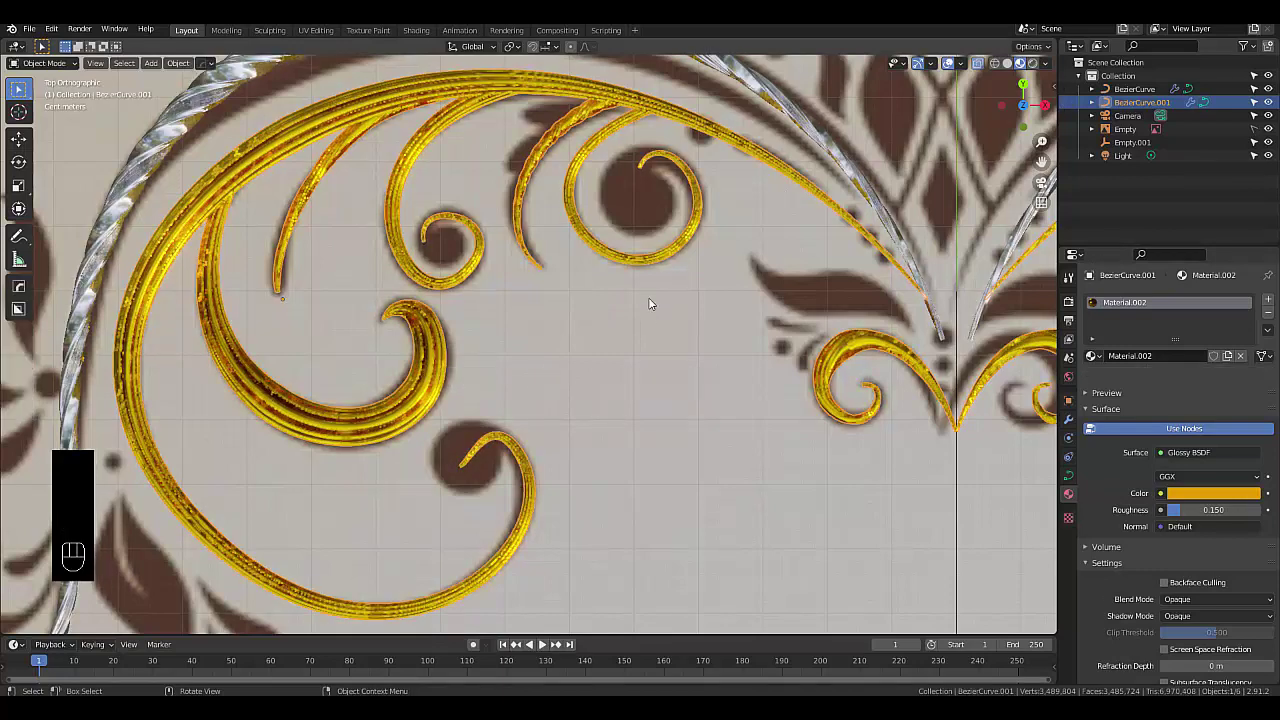
Add a UV Sphere, shrink it to a tenth and frame it in the view
{"action": "key", "text": "shift+a"}
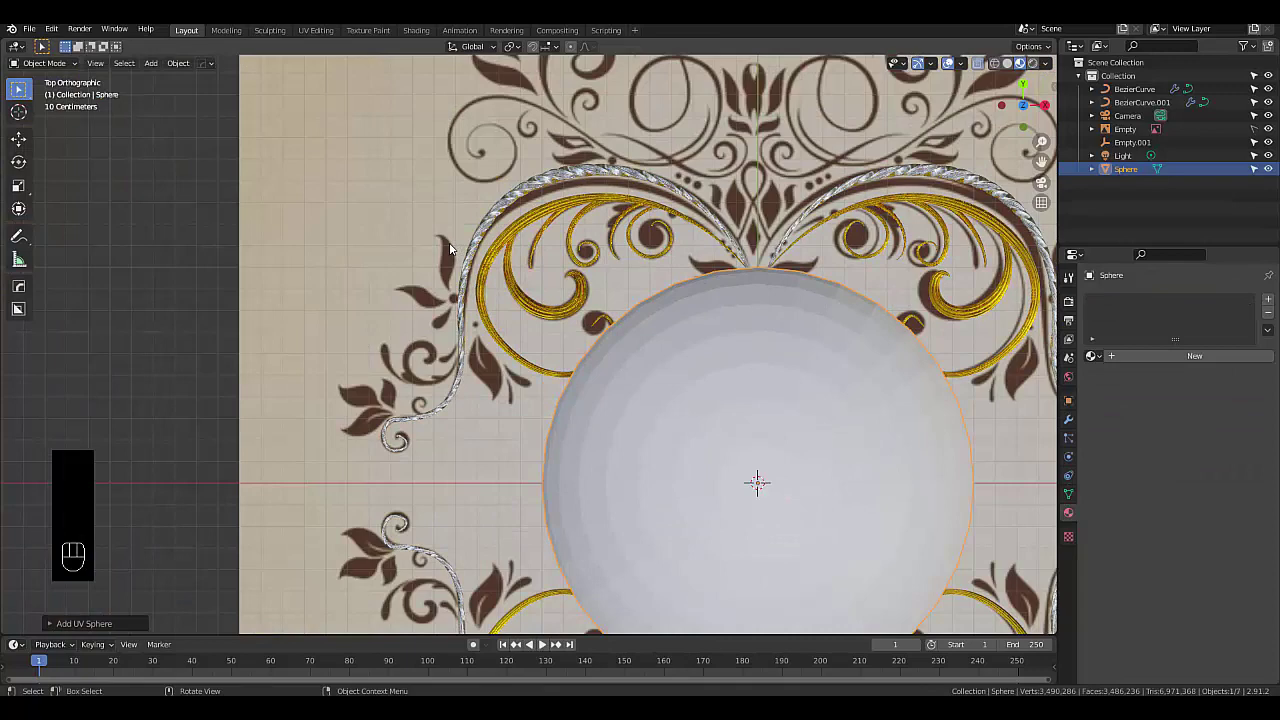
{"action": "key", "text": "s"}
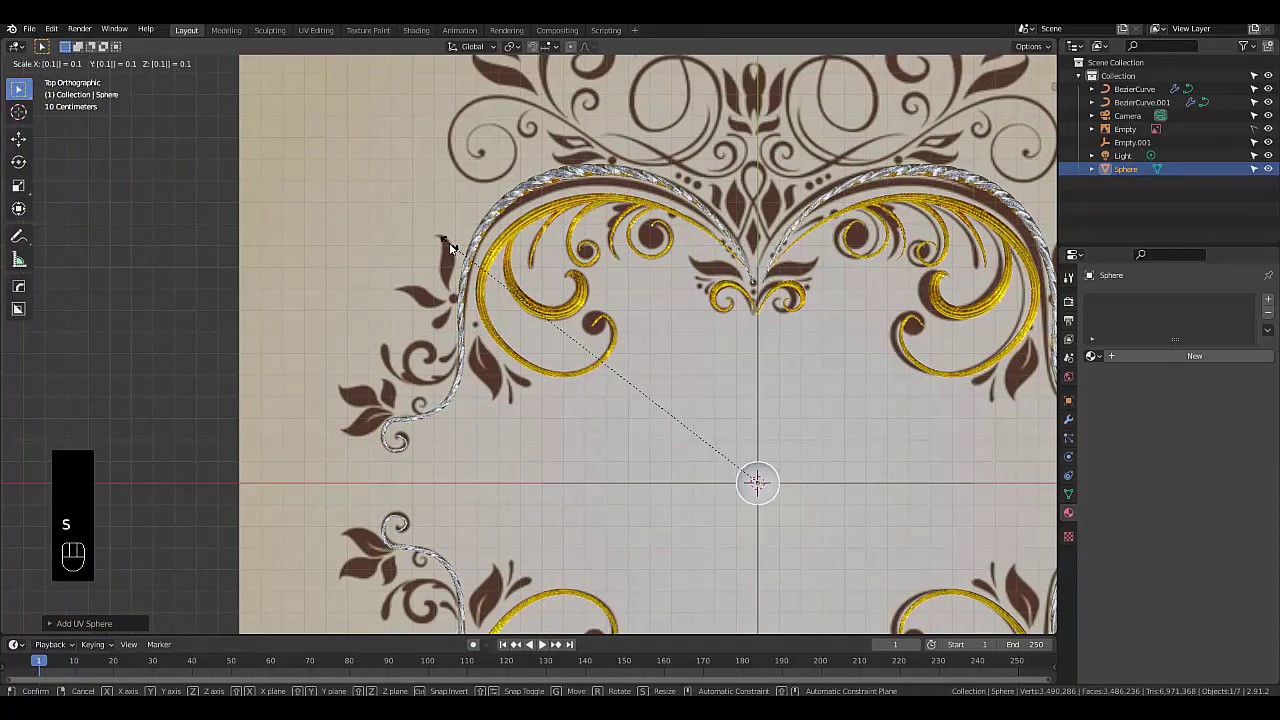
{"action": "key", "text": "g"}
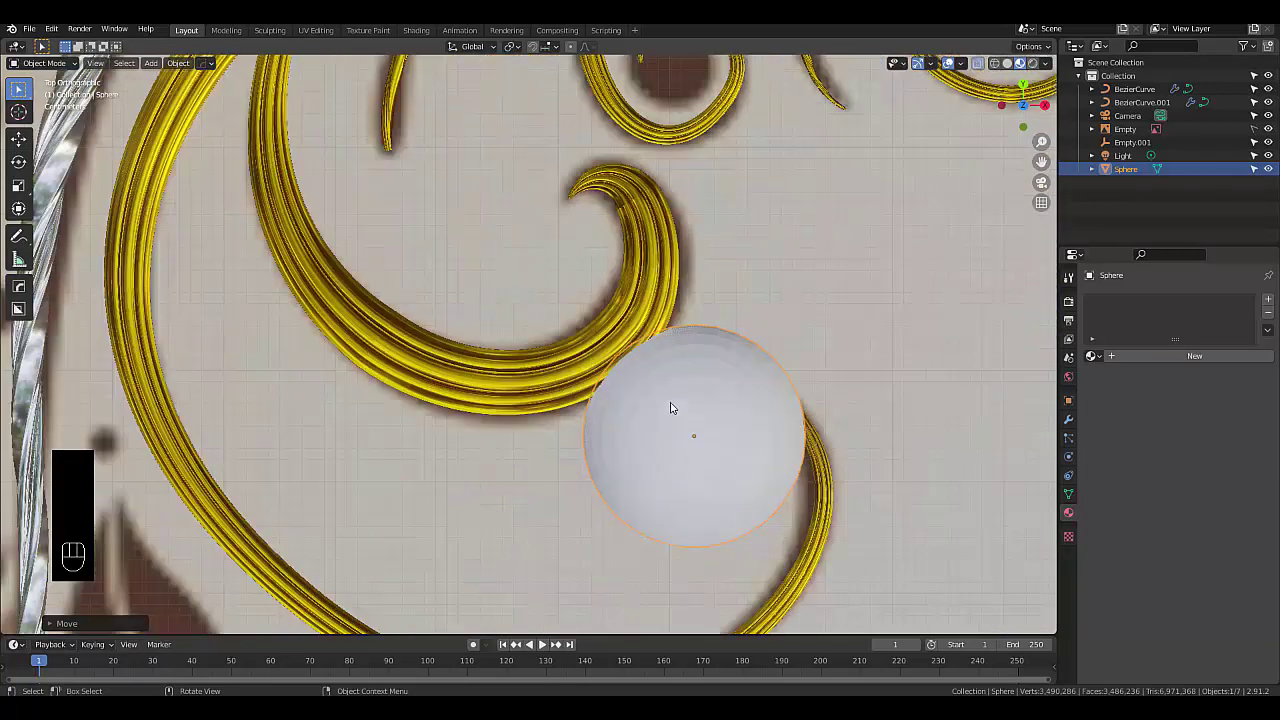
{"action": "left_click_drag", "start_coordinate": [673, 407], "coordinate": [791, 221]}
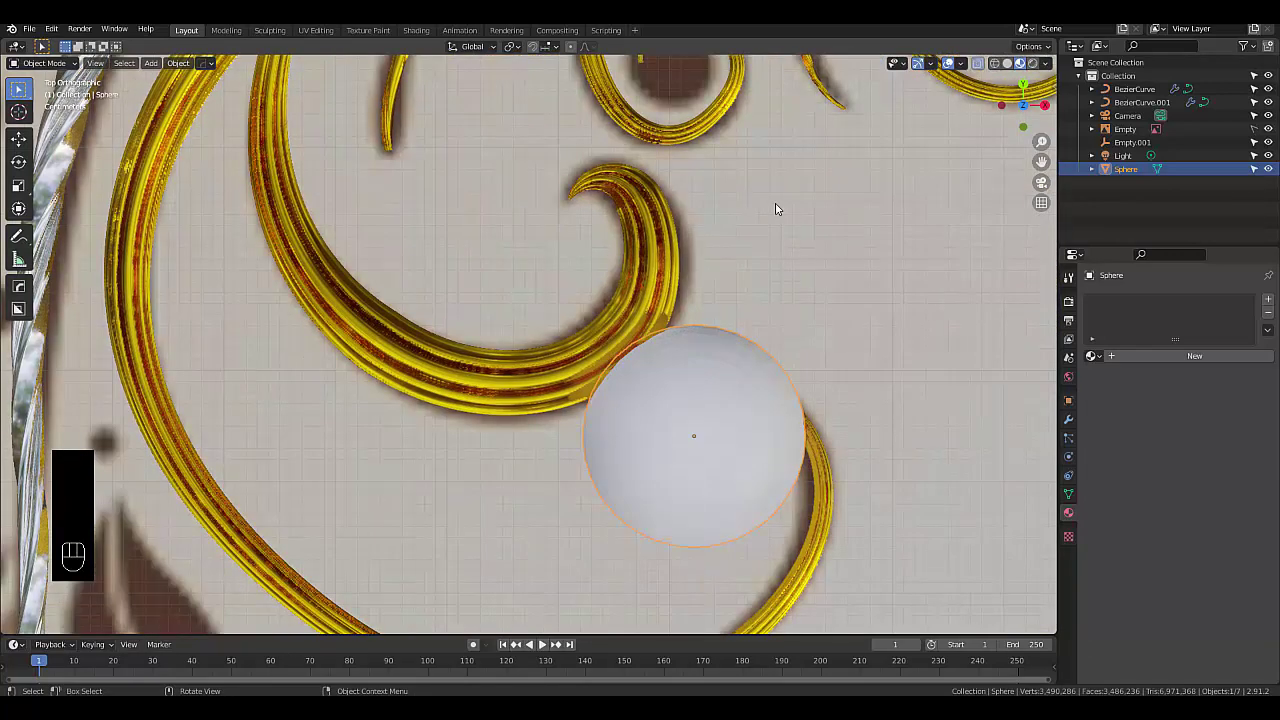
Scale the sphere down and move it snugly into the gold scroll's inner curl end
{"action": "key", "text": "s"}
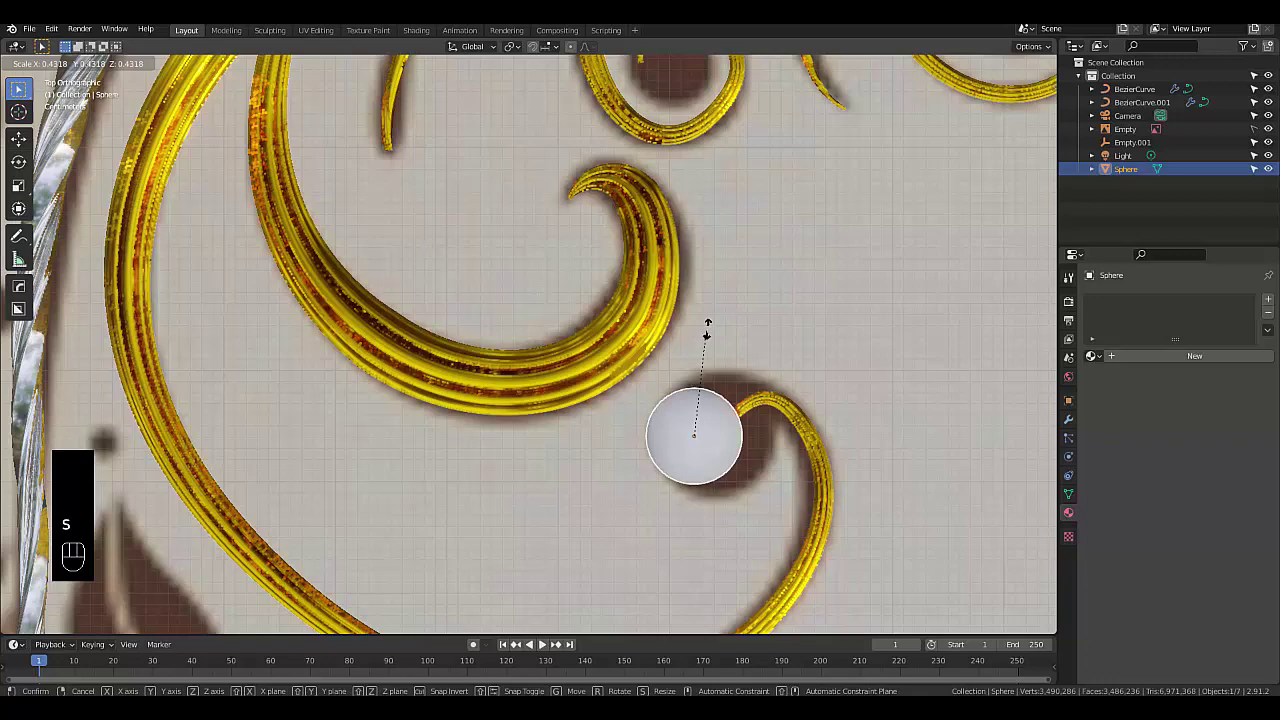
{"action": "key", "text": "g"}
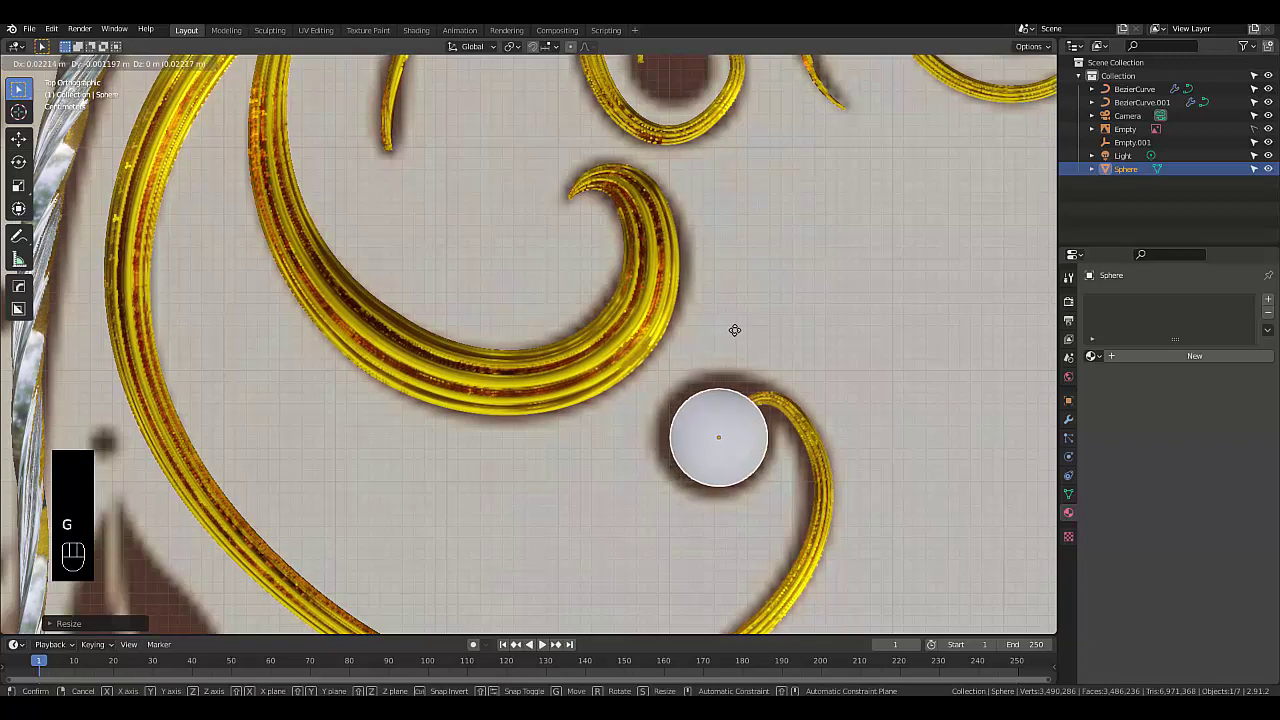
{"action": "key", "text": "s"}
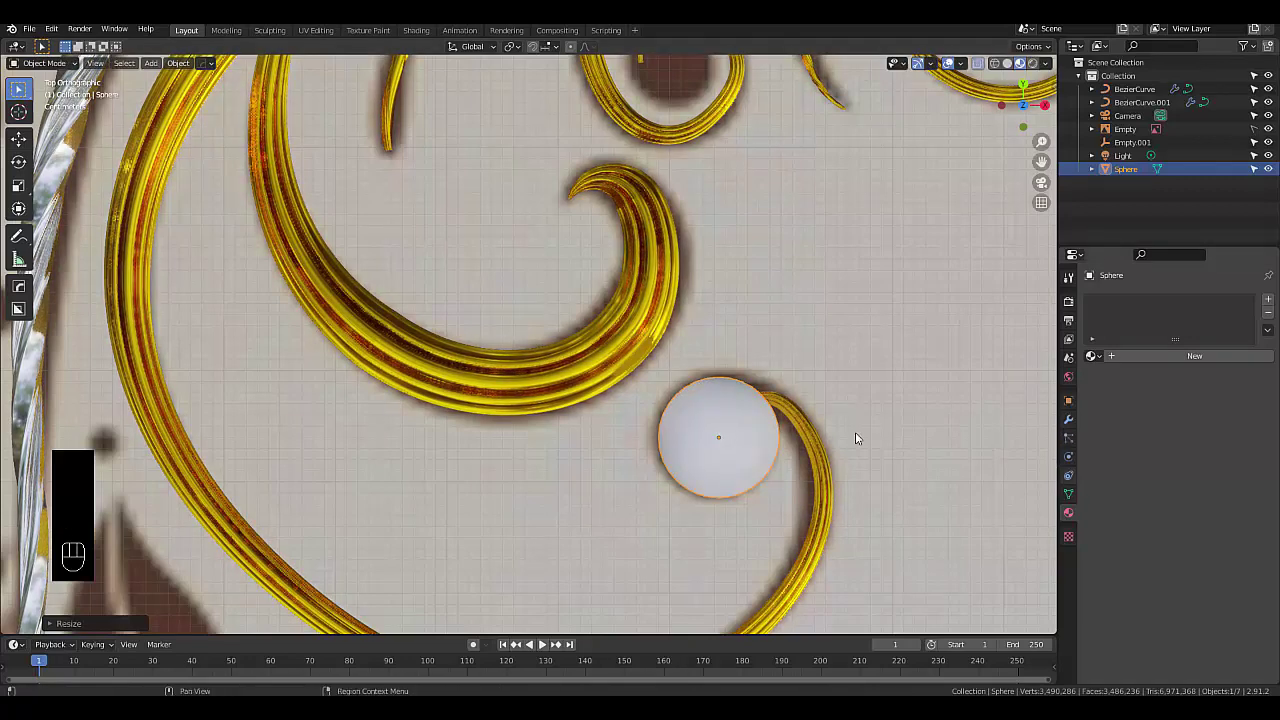
Assign the scrolls' gold material to the sphere and make it single-user as Material.003
{"action": "left_click", "coordinate": [822, 450]}
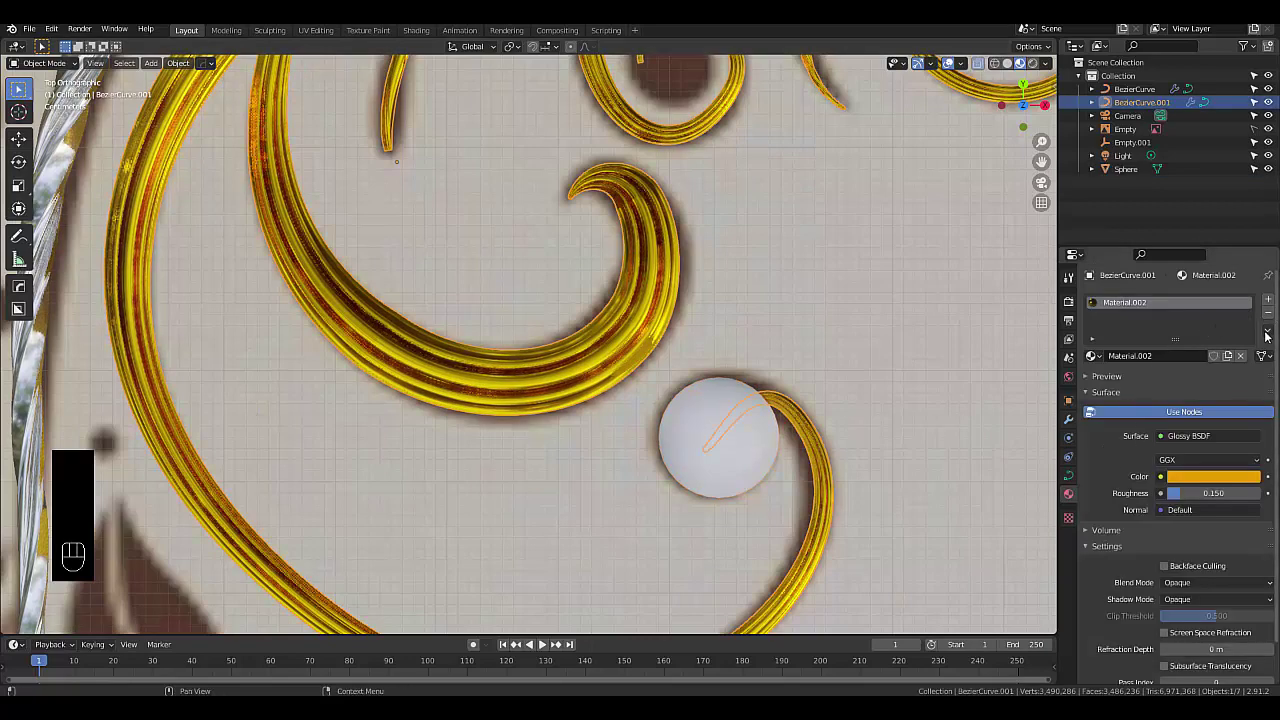
{"action": "left_click_drag", "start_coordinate": [1272, 335], "coordinate": [1076, 378]}
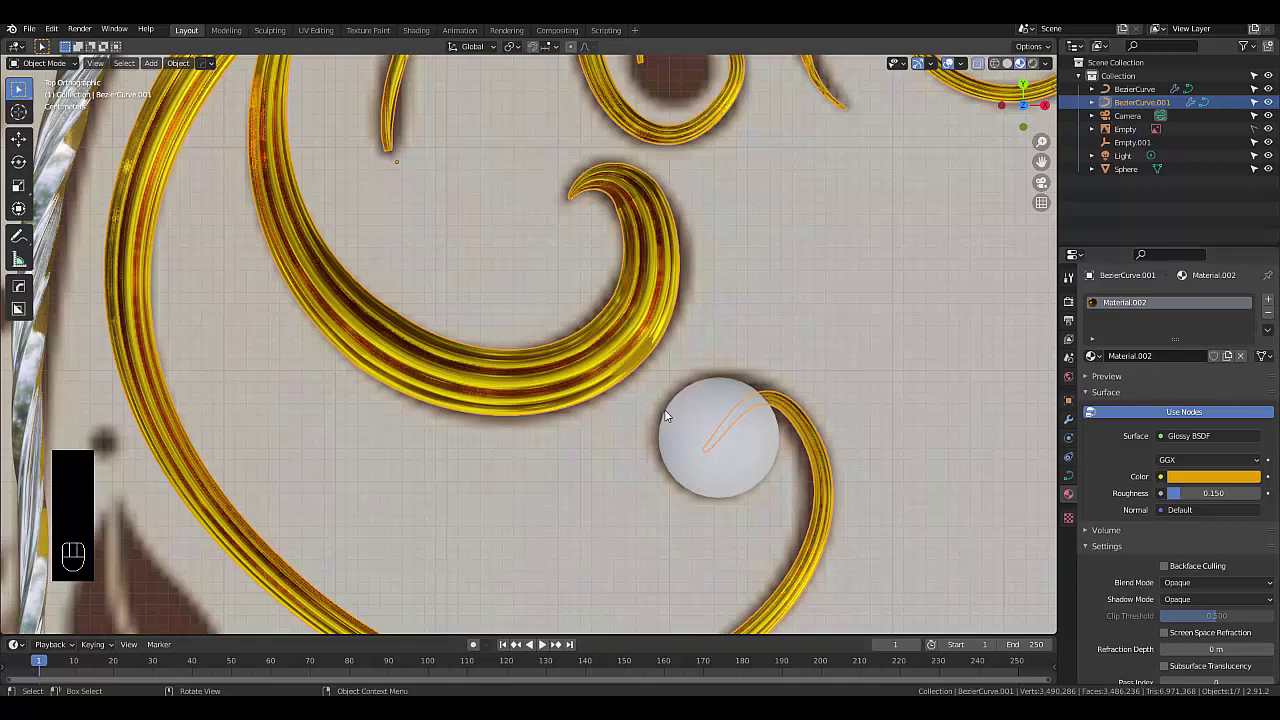
{"action": "left_click_drag", "start_coordinate": [1166, 357], "coordinate": [1277, 350]}
{"action": "left_click", "coordinate": [1278, 335]}
{"action": "left_click_drag", "start_coordinate": [1274, 333], "coordinate": [1131, 376]}
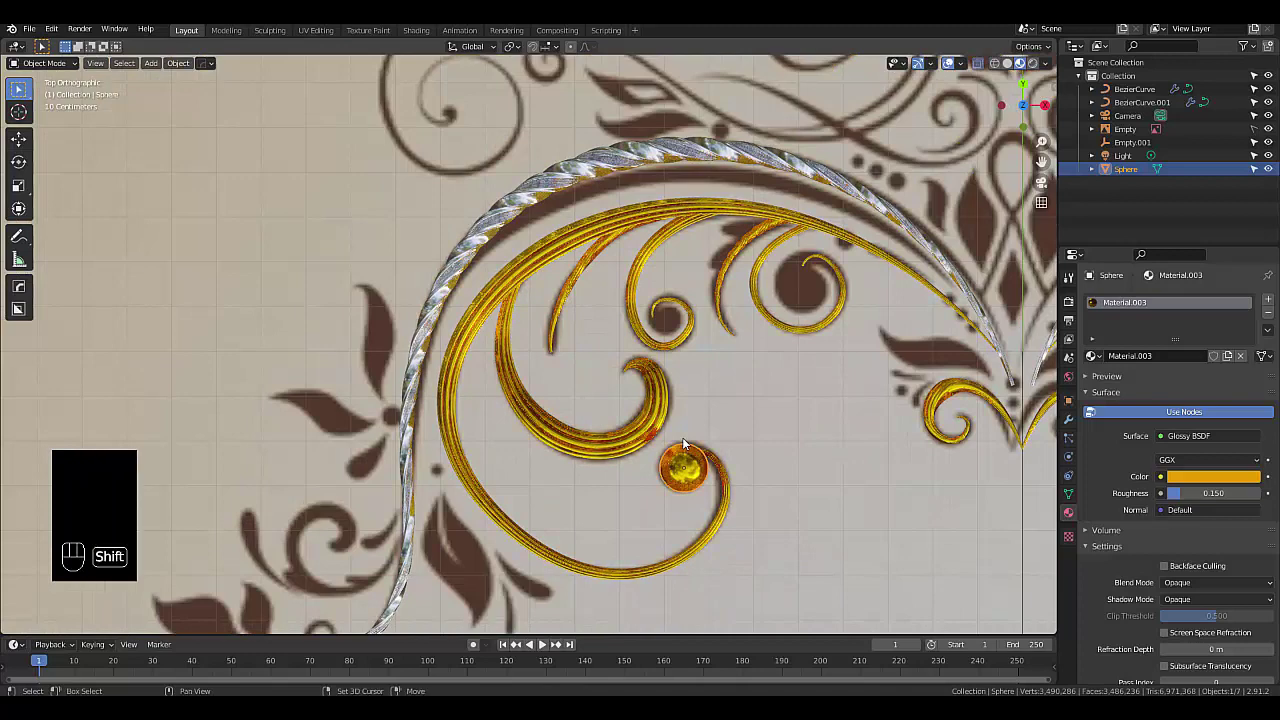
Duplicate the gold bead and nudge the copy into the centre of the smaller curl above
{"action": "key", "text": "shift+d"}
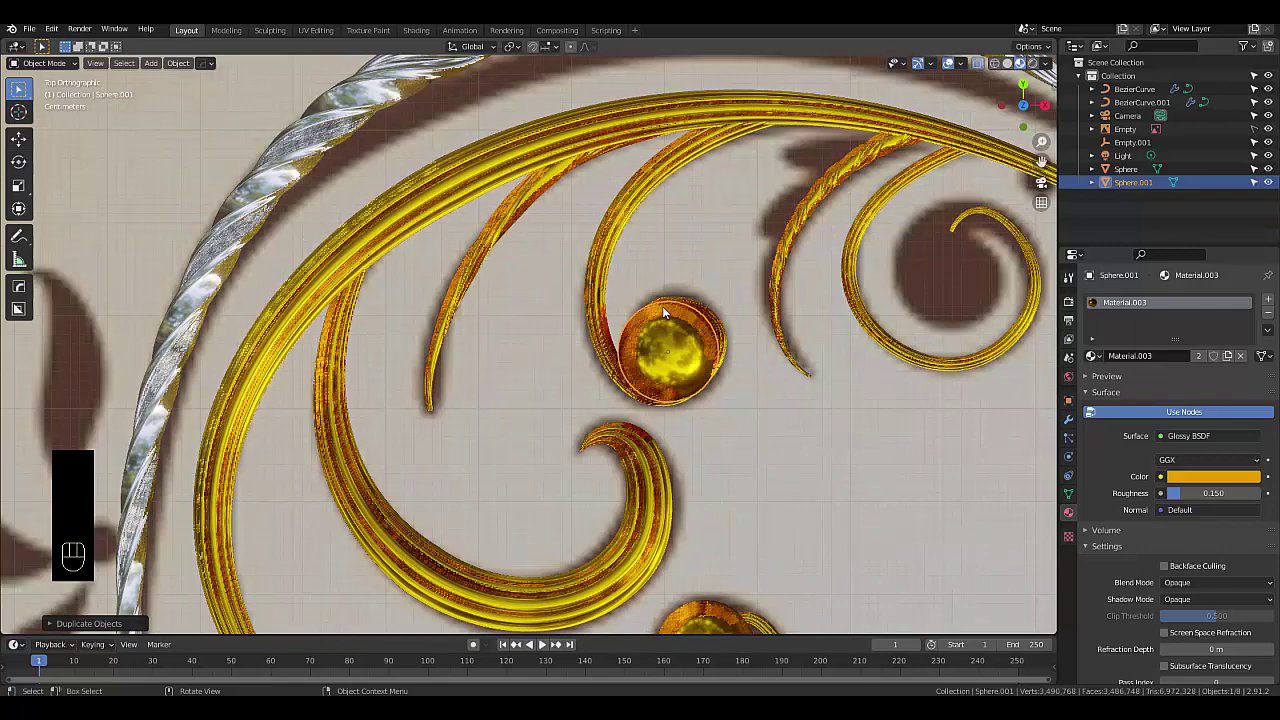
{"action": "key", "text": "s"}
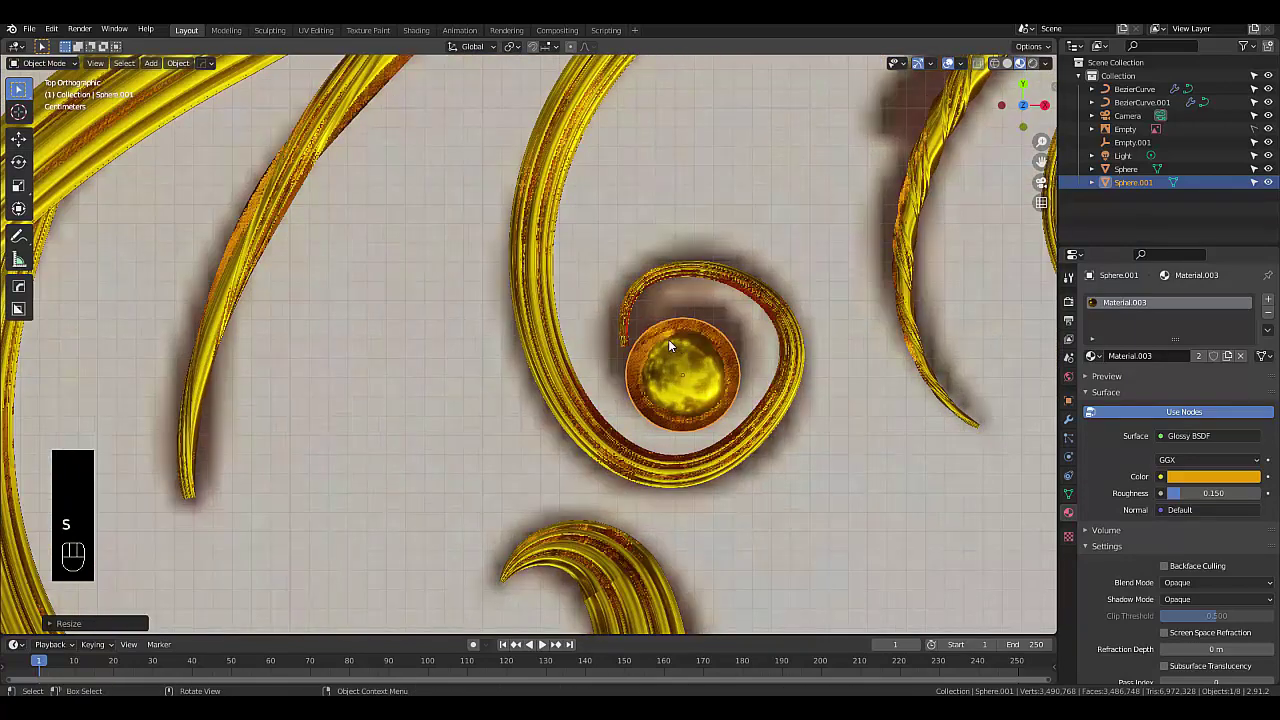
{"action": "key", "text": "g"}
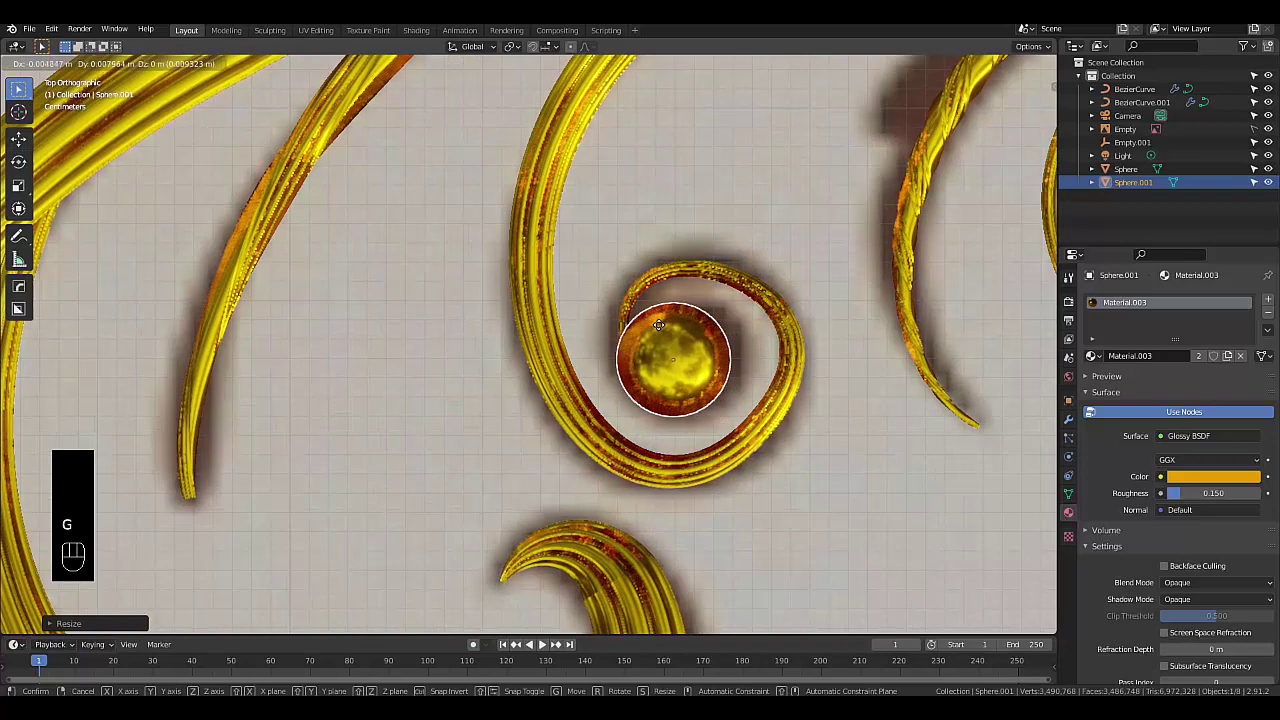
Tweak the copied bead's mesh to fit its curl, then return to the first bead
{"action": "key", "text": "Tab"}
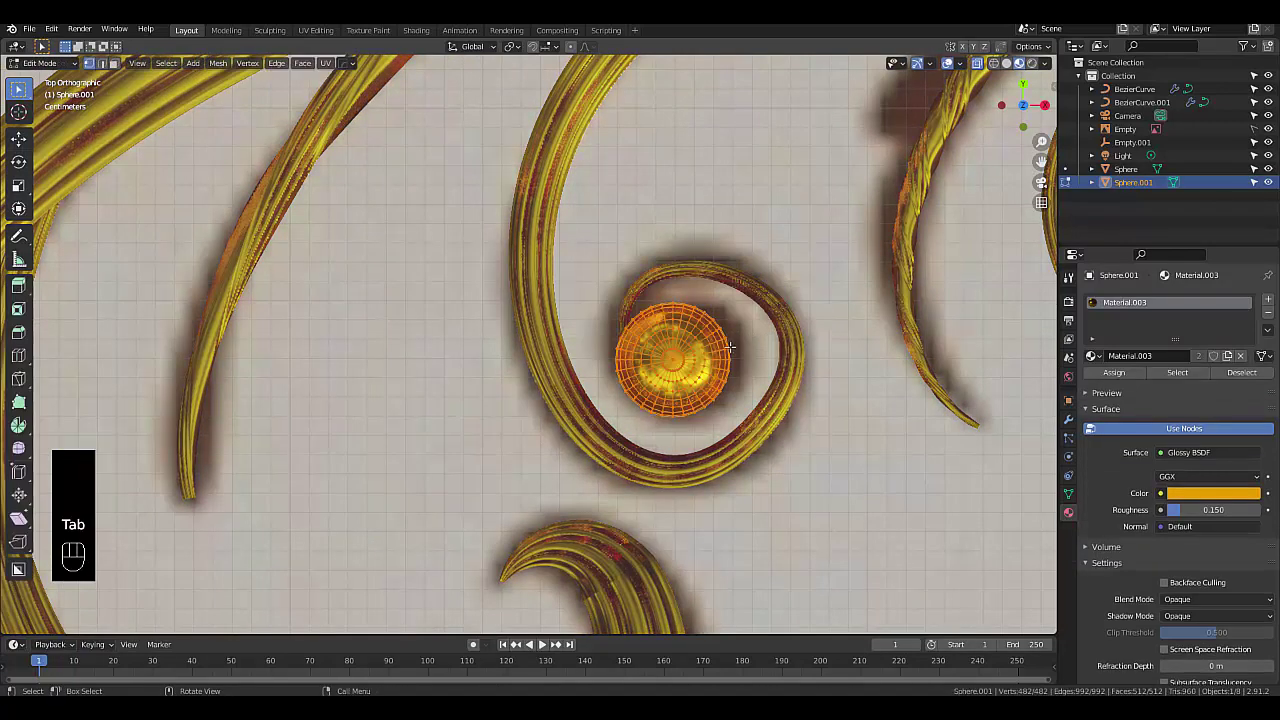
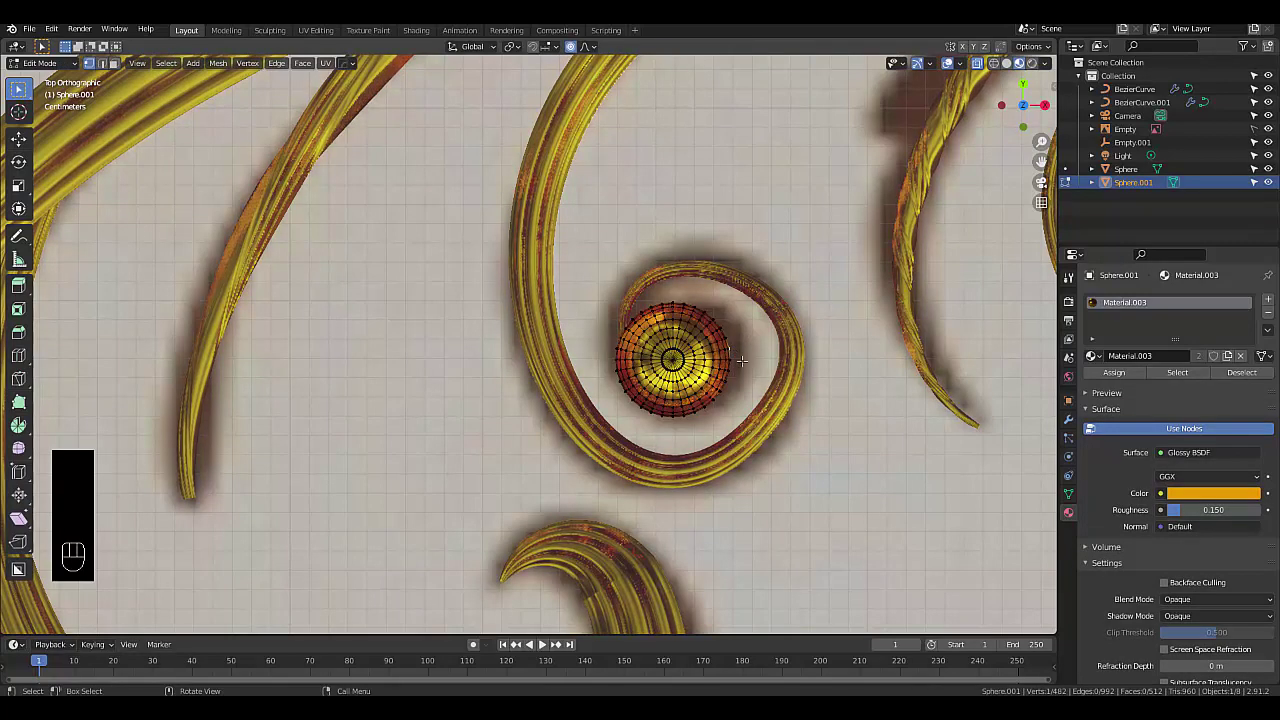
{"action": "key", "text": "g"}
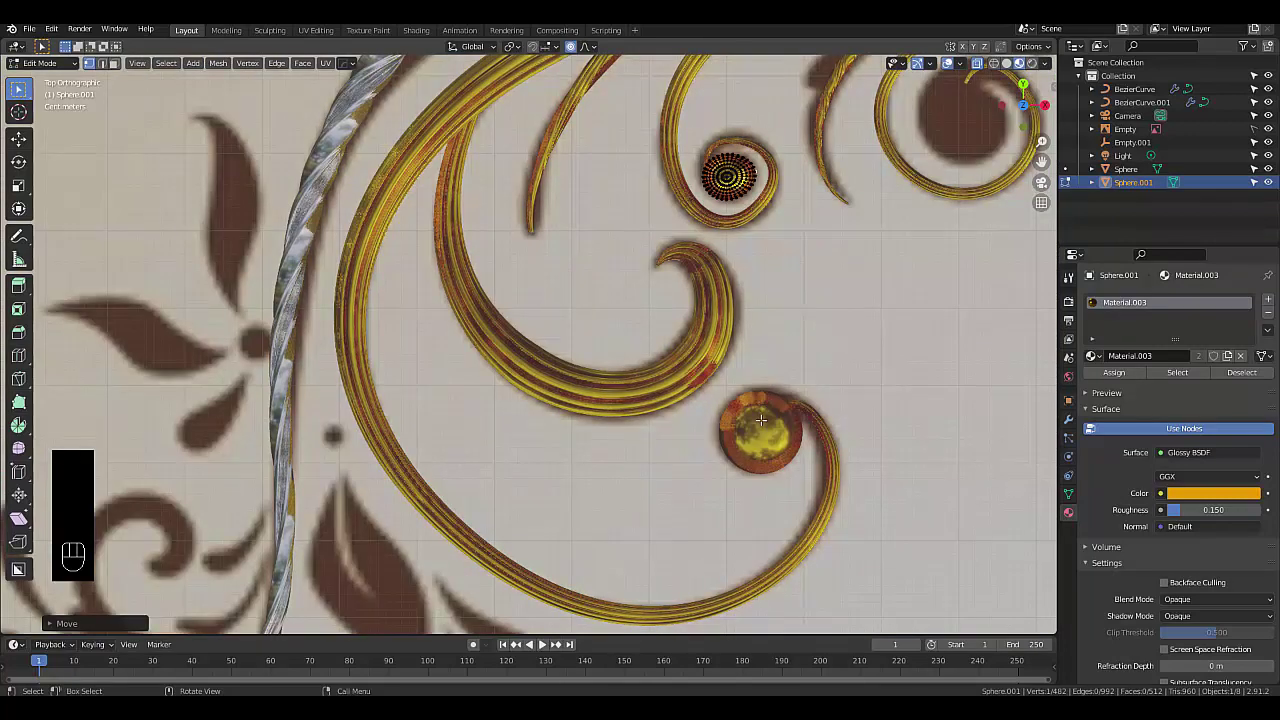
{"action": "key", "text": "Tab"}
{"action": "left_click", "coordinate": [762, 437]}
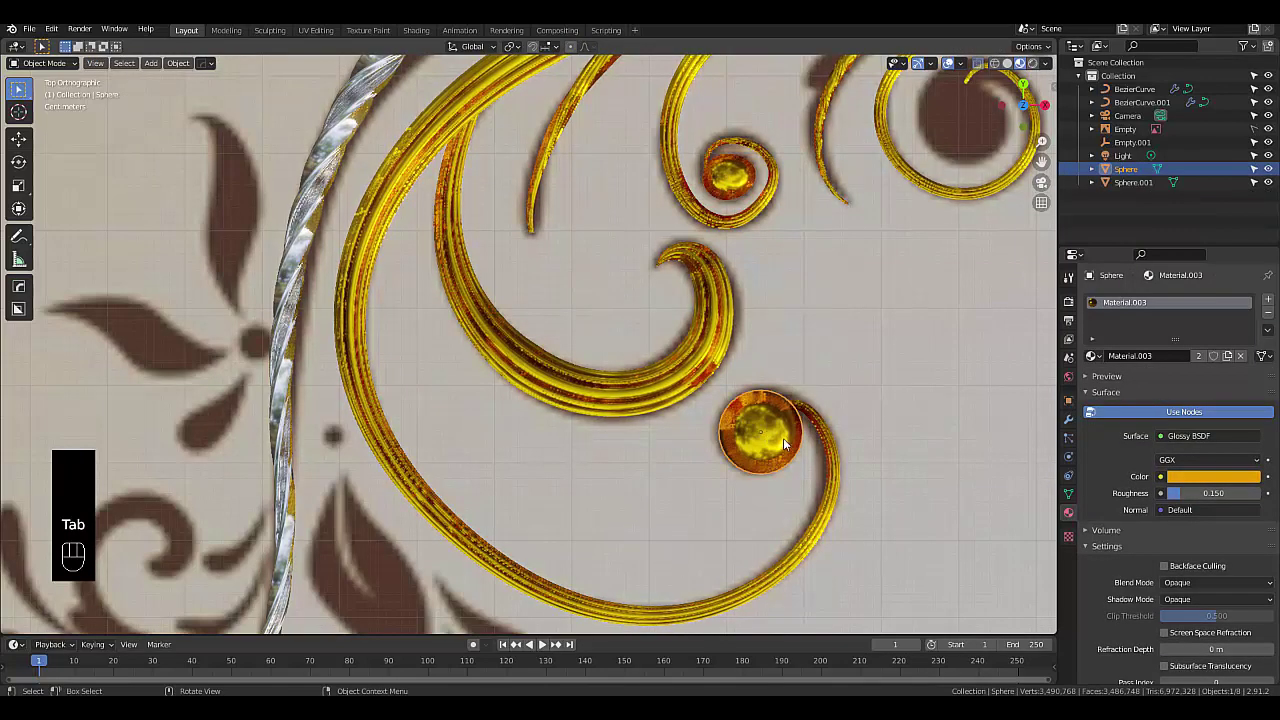
Reshape the first bead with proportional editing so it fits snugly in its curl
{"action": "key", "text": "Tab"}
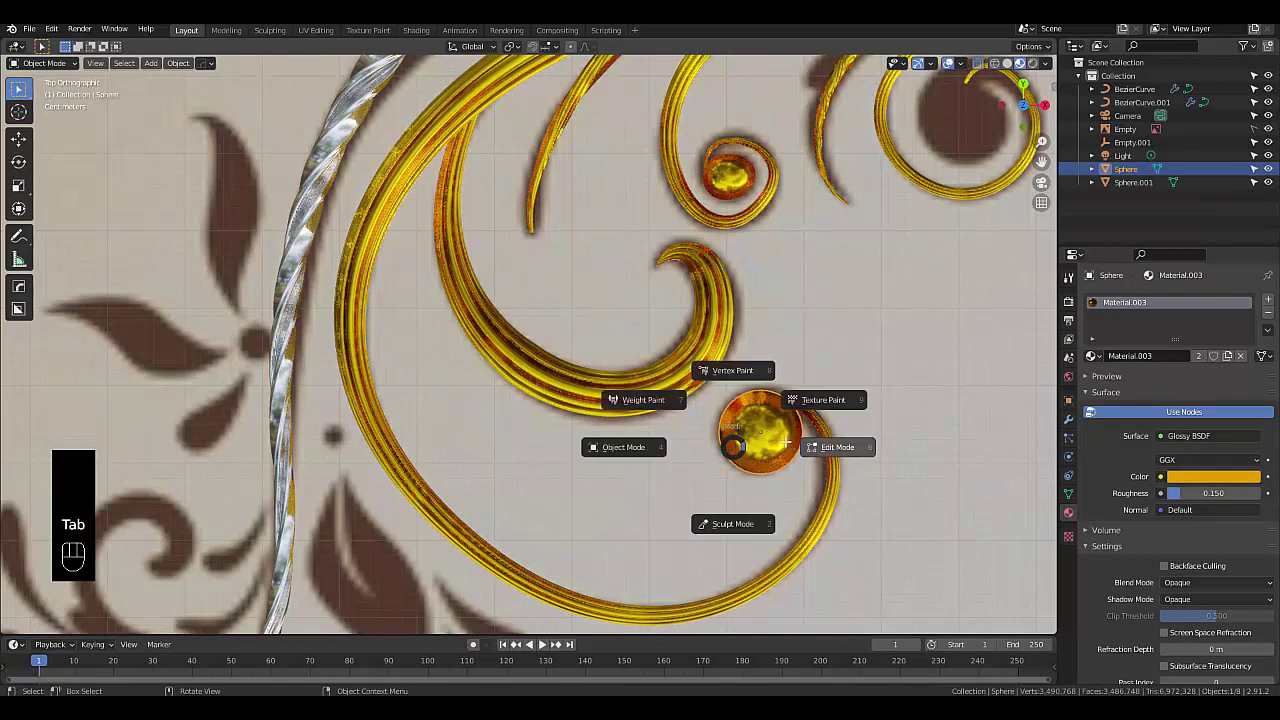
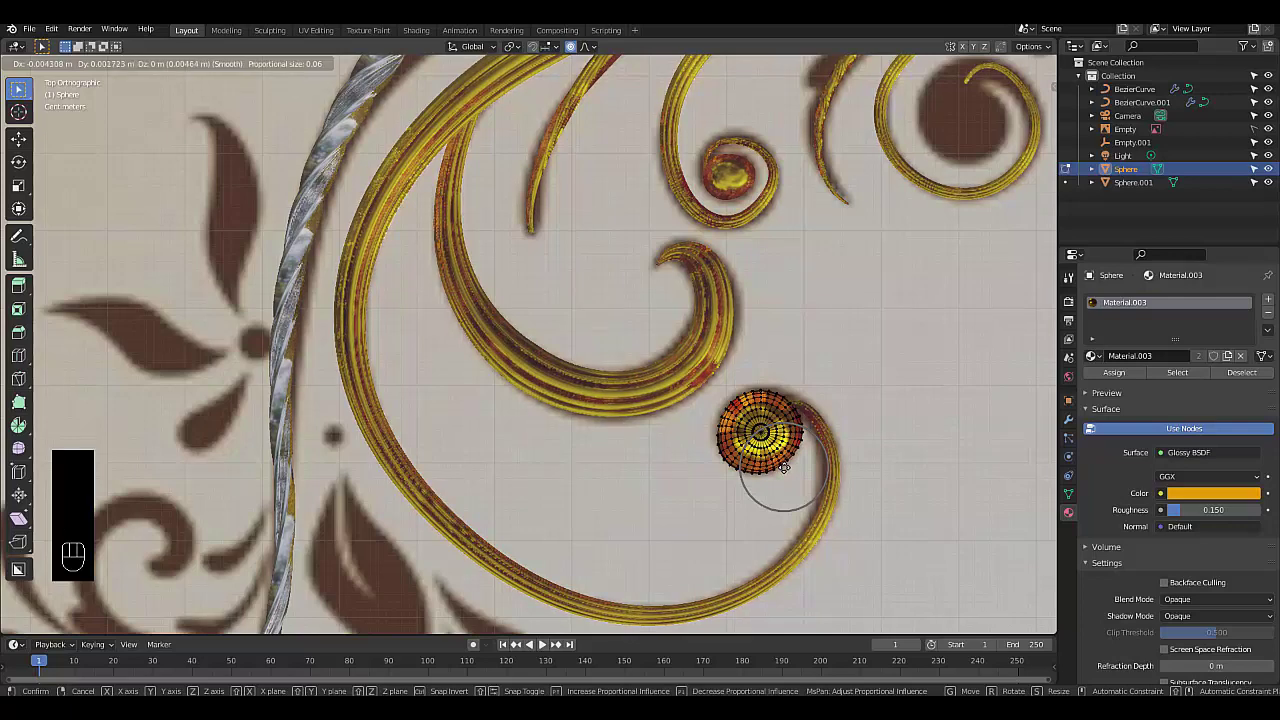
{"action": "key", "text": "Tab"}
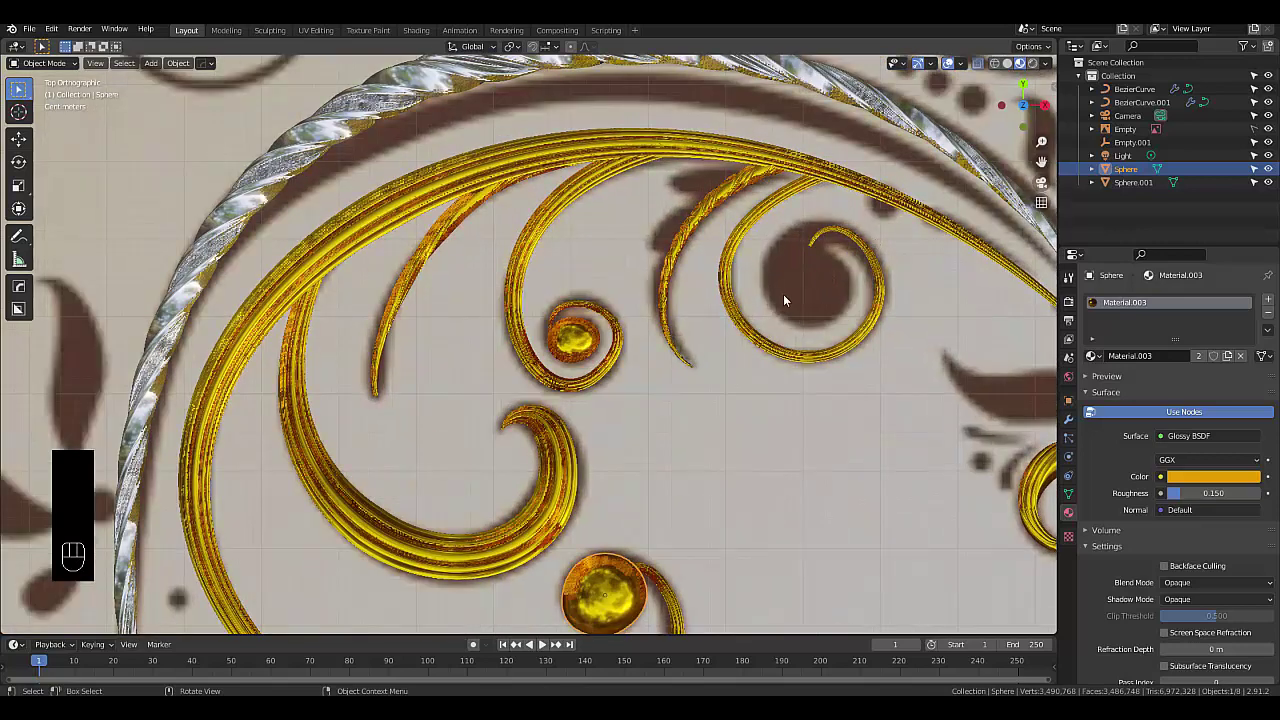
{"action": "key", "text": "shift+a"}
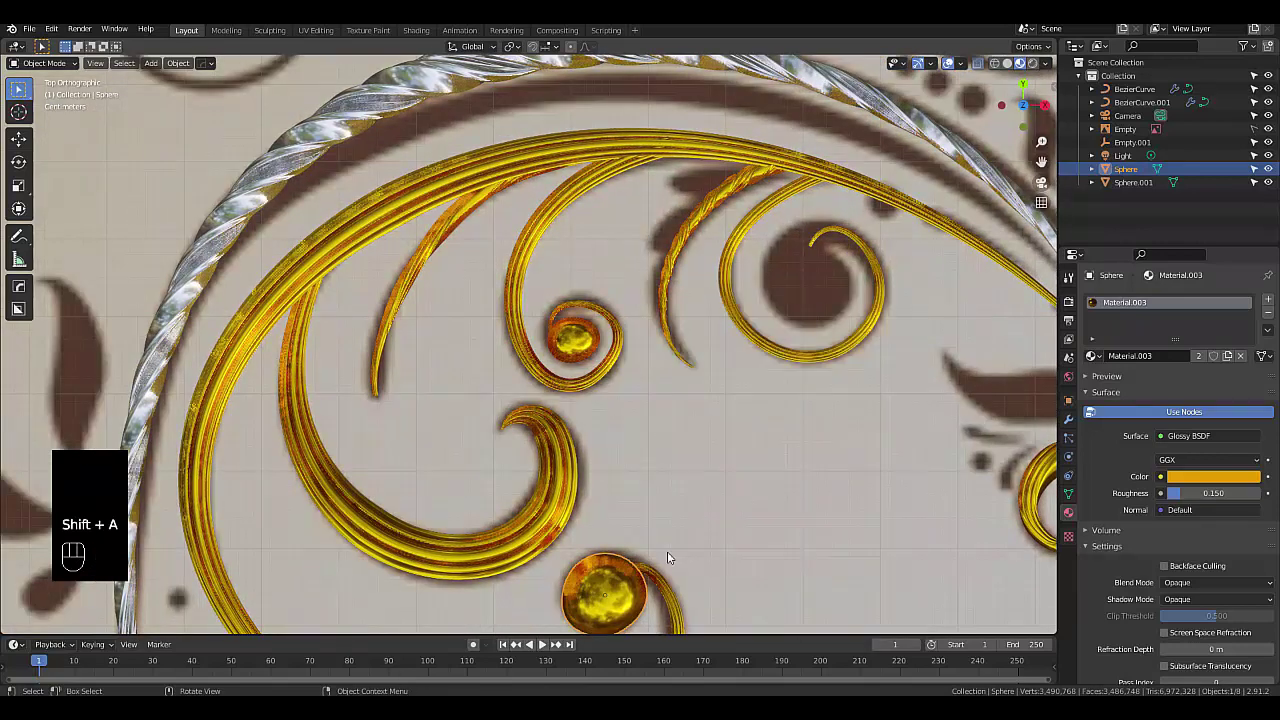
{"action": "left_click", "coordinate": [629, 583]}
Duplicate a bead as Sphere.002 into the larger upper-right curl and reselect the scroll curve
{"action": "left_click", "coordinate": [583, 574]}
{"action": "key", "text": "shift+d"}
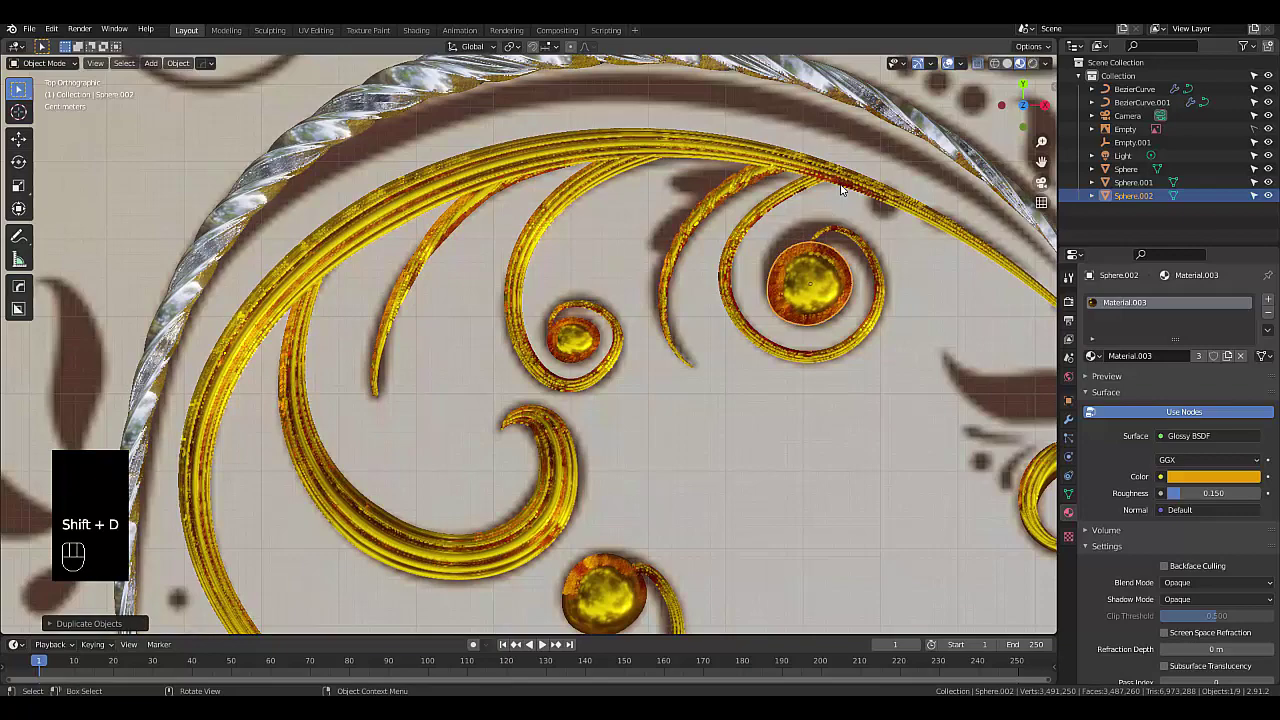
{"action": "key", "text": "r"}
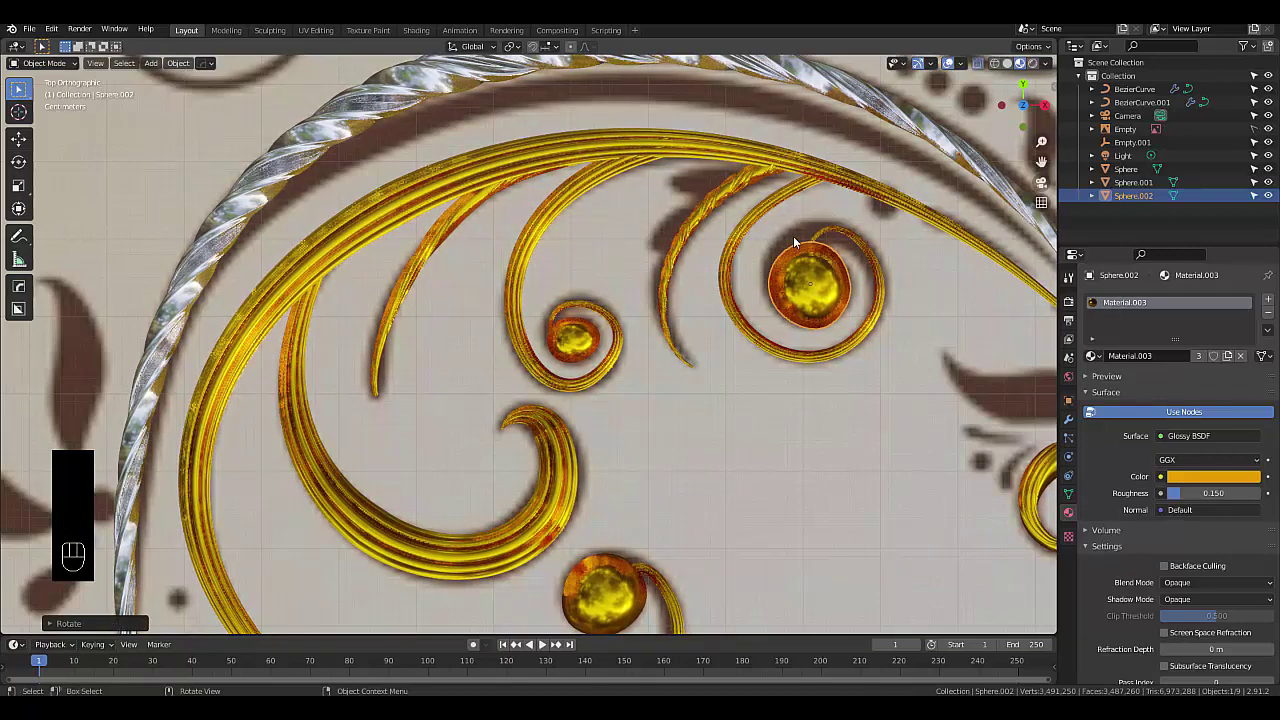
{"action": "left_click", "coordinate": [829, 237]}
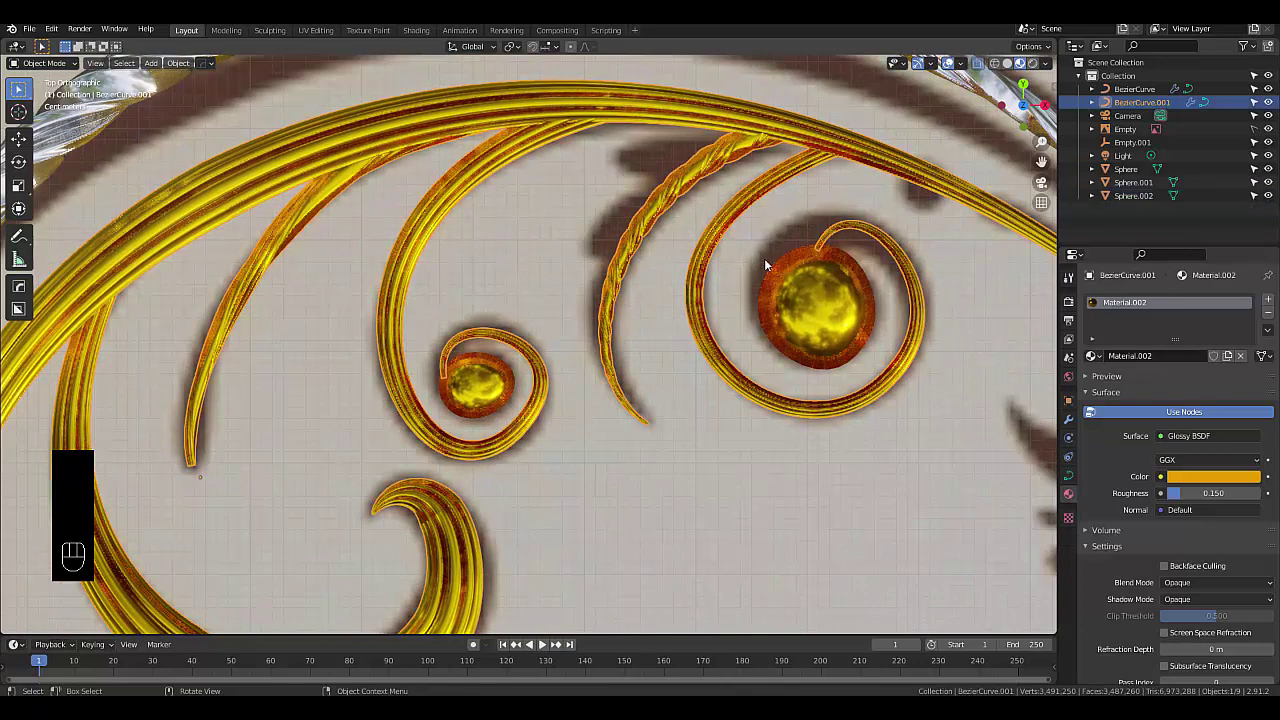
Move BezierCurve.001's inner-curl control points so the tip hooks in against Sphere.002, viewed in Solid shading
{"action": "key", "text": "Tab"}
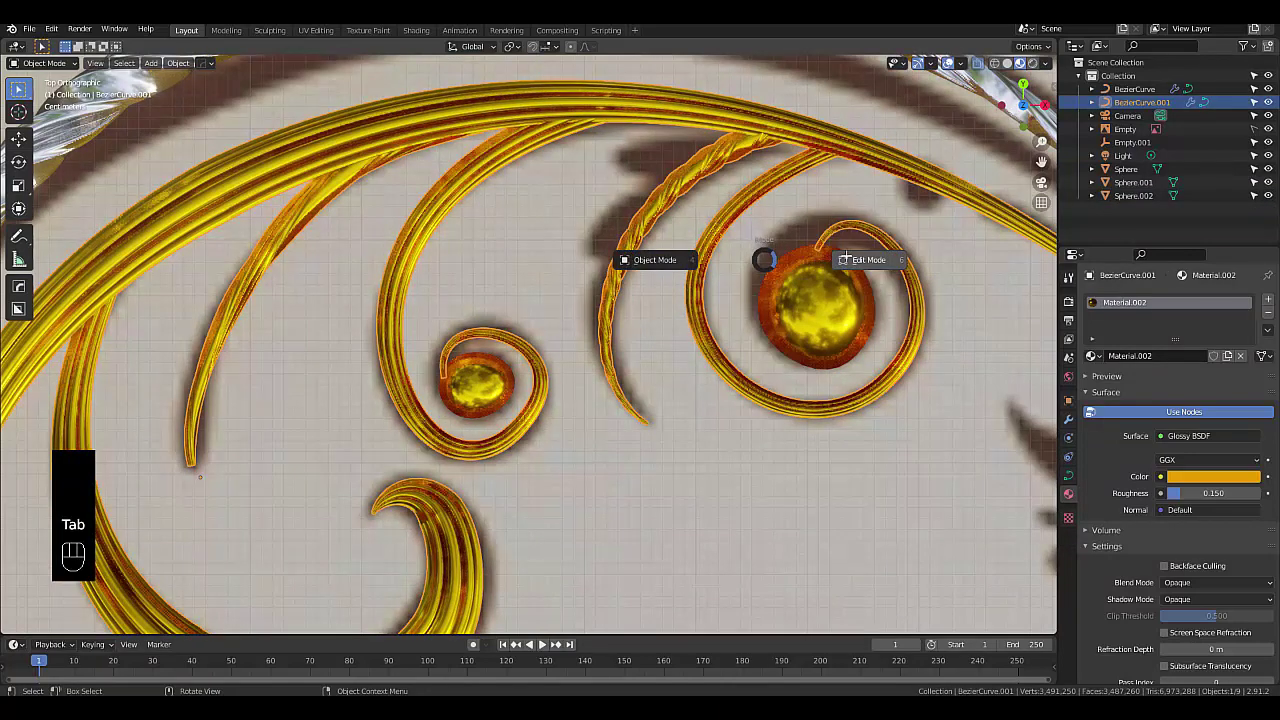
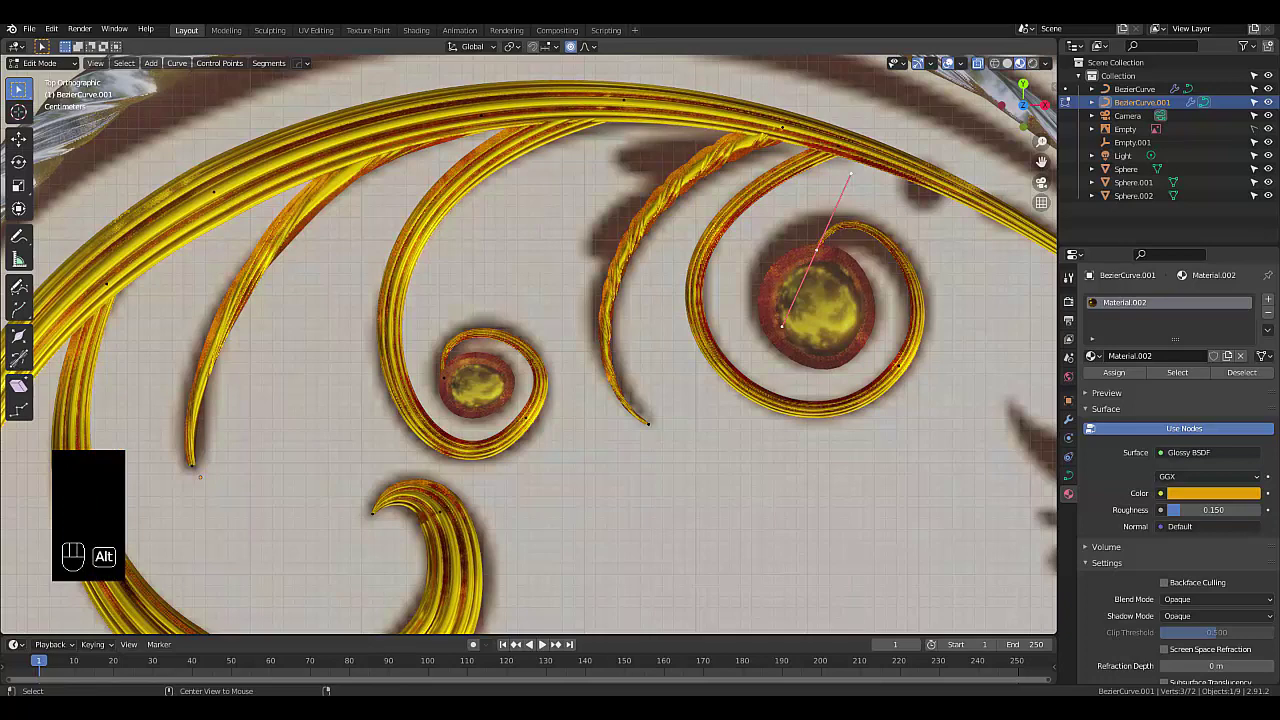
{"action": "key", "text": "alt+s"}
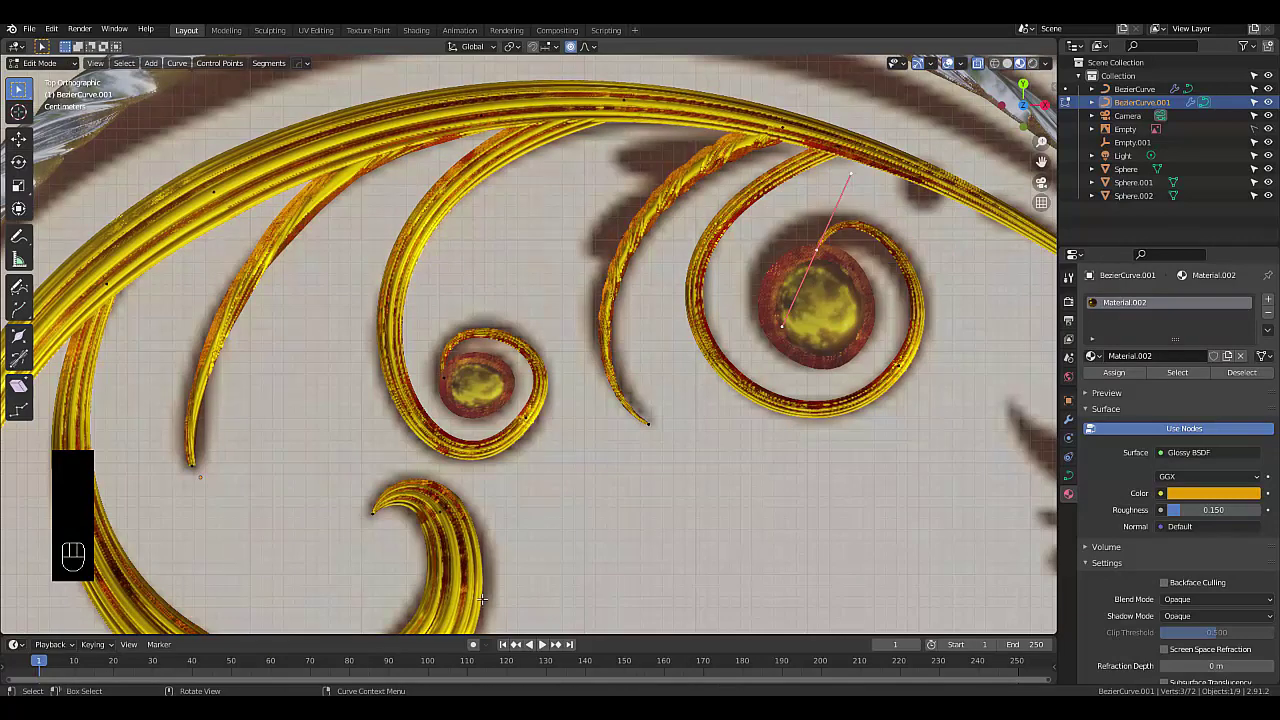
{"action": "left_click", "coordinate": [572, 52]}
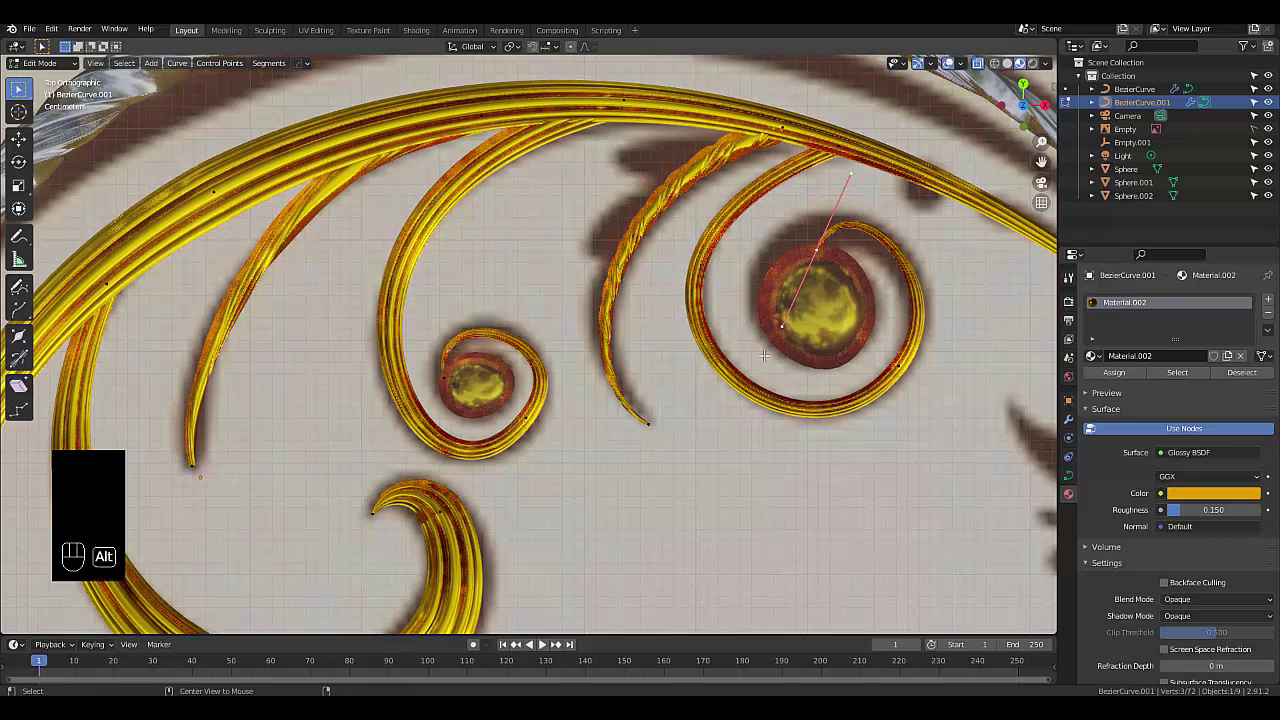
{"action": "key", "text": "alt+s"}
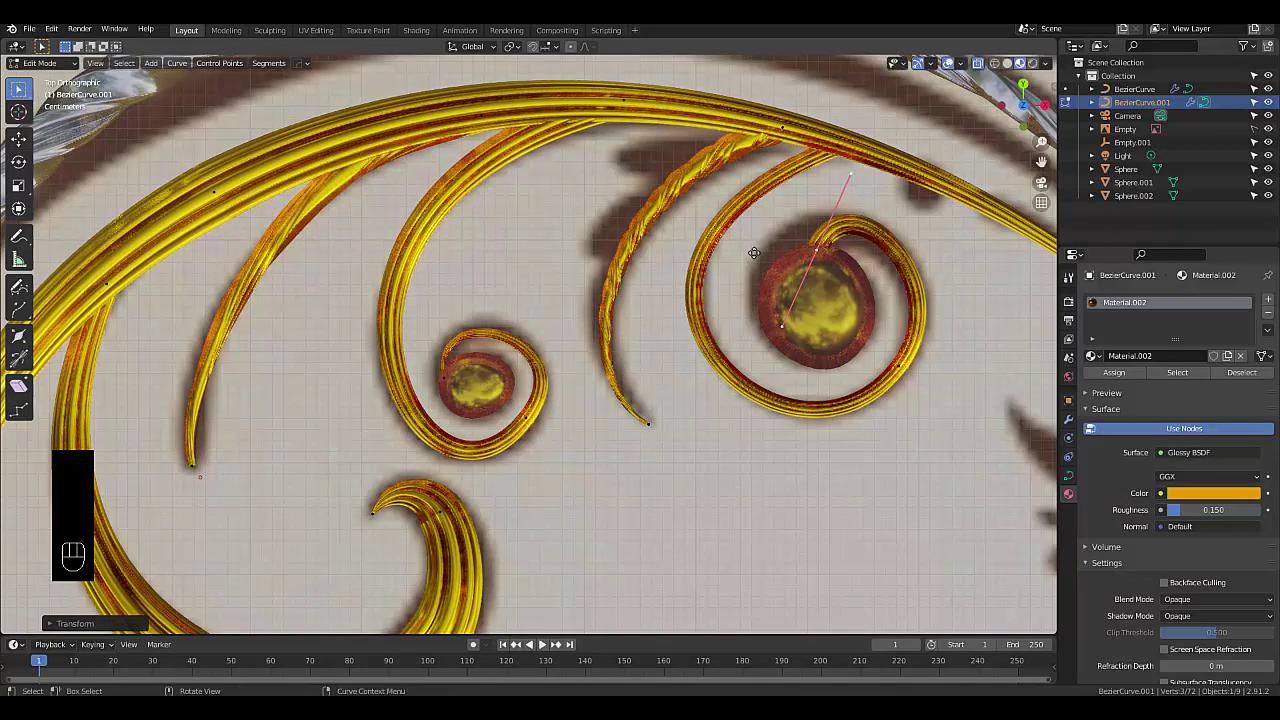
{"action": "key", "text": "g"}
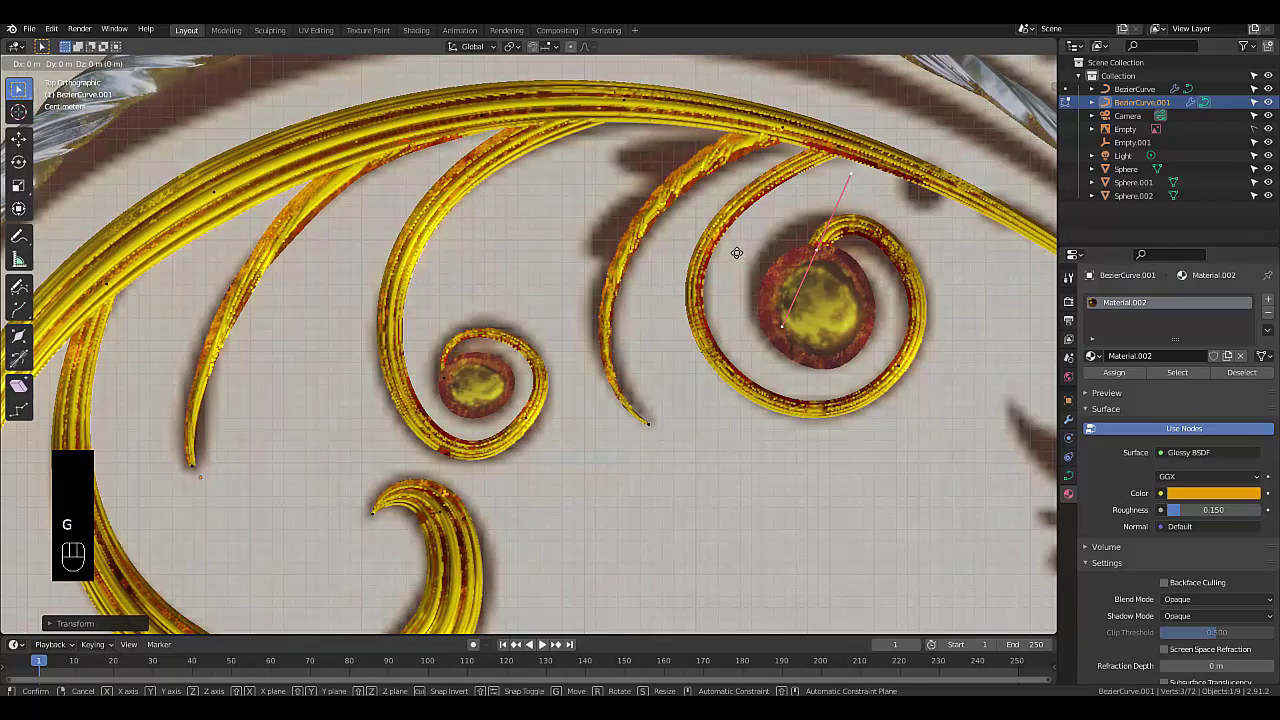
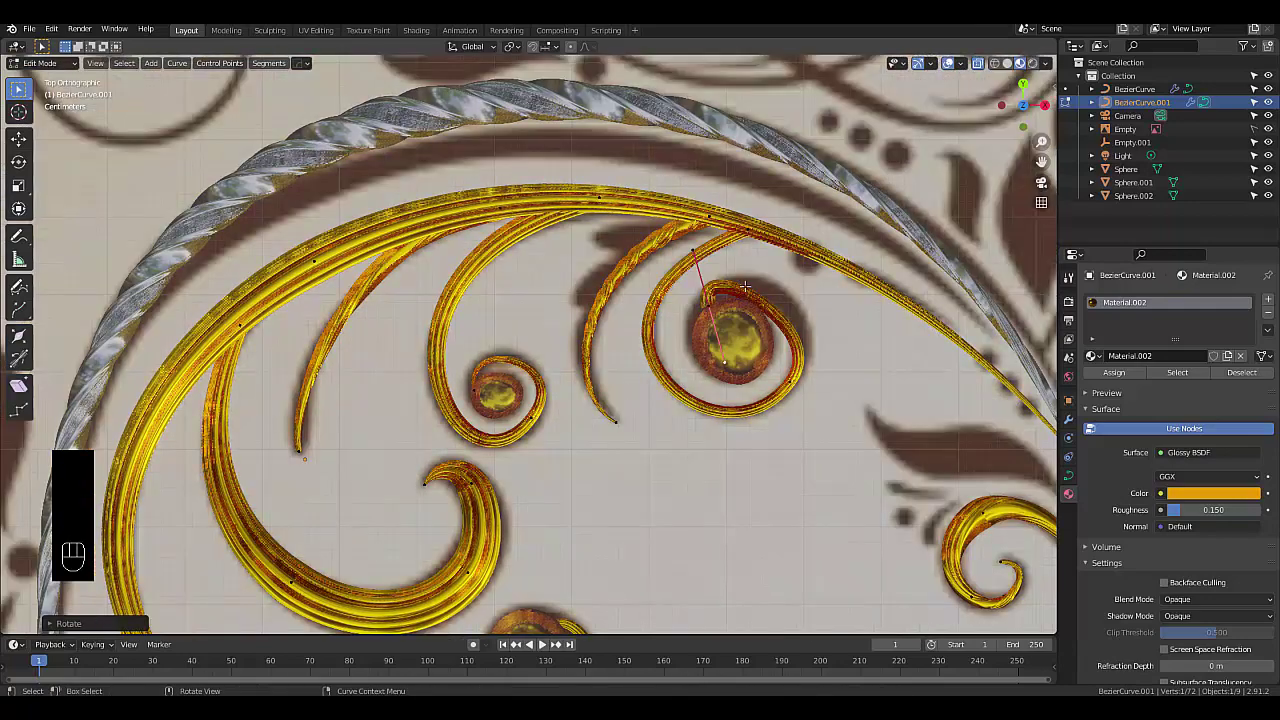
{"action": "left_click", "coordinate": [1011, 66]}
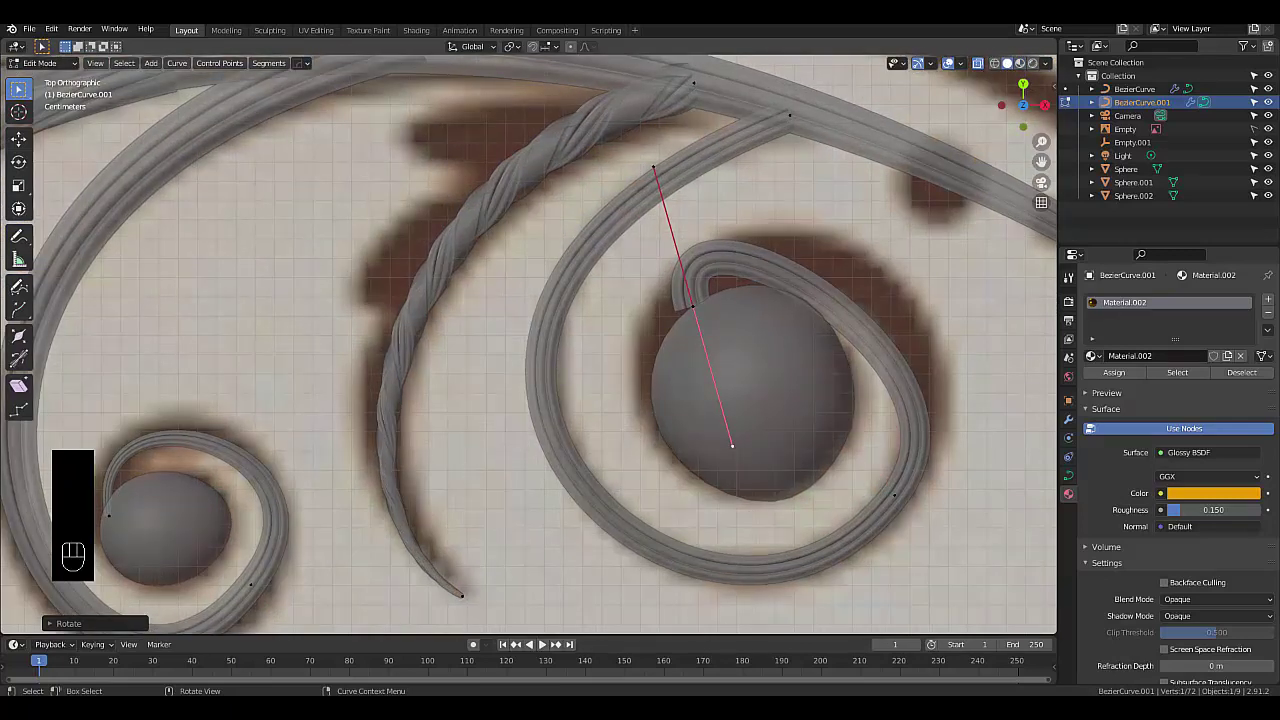
Rotate the bead-end handle of the larger curl so its tip tucks against the bead, then leave Edit Mode
{"action": "key", "text": "r"}
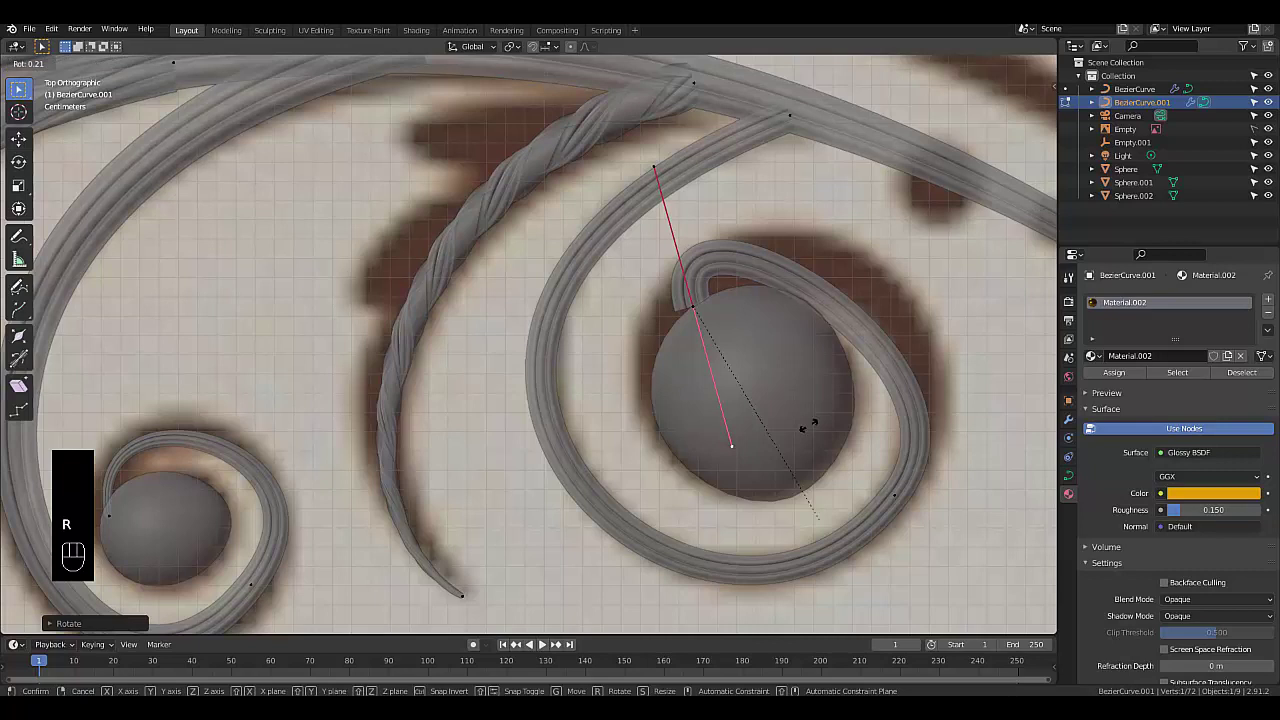
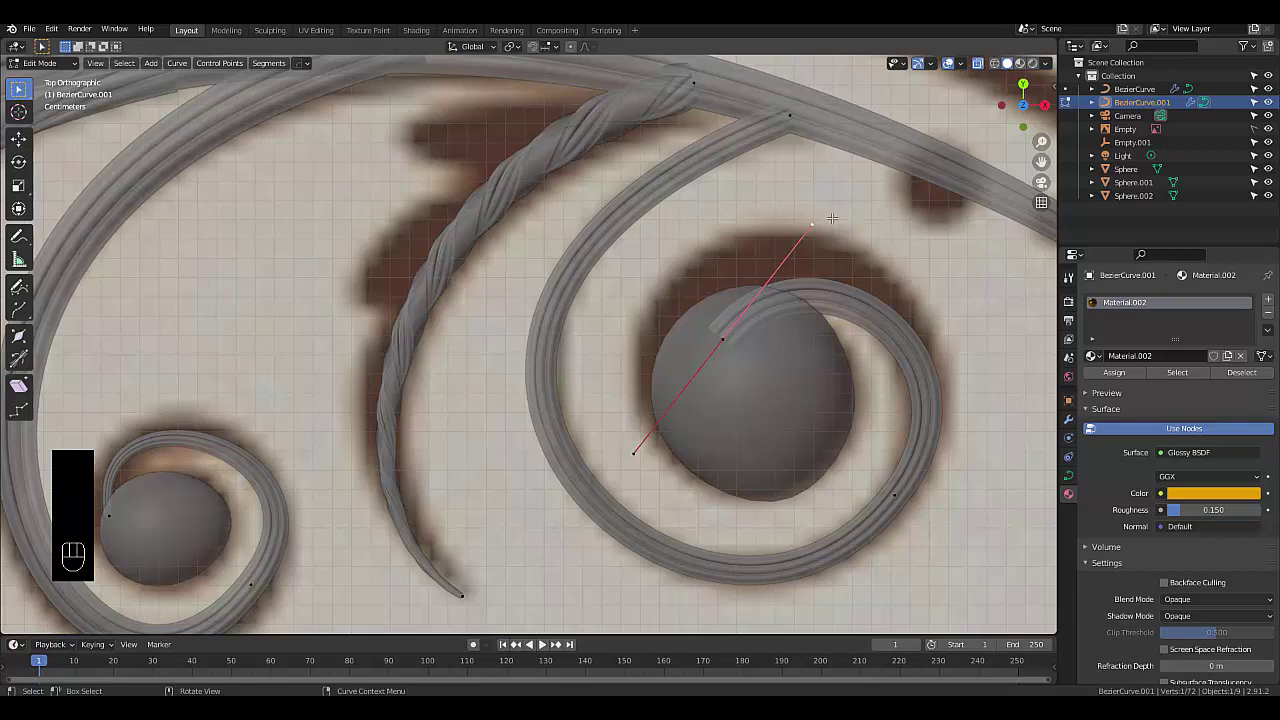
{"action": "key", "text": "r"}
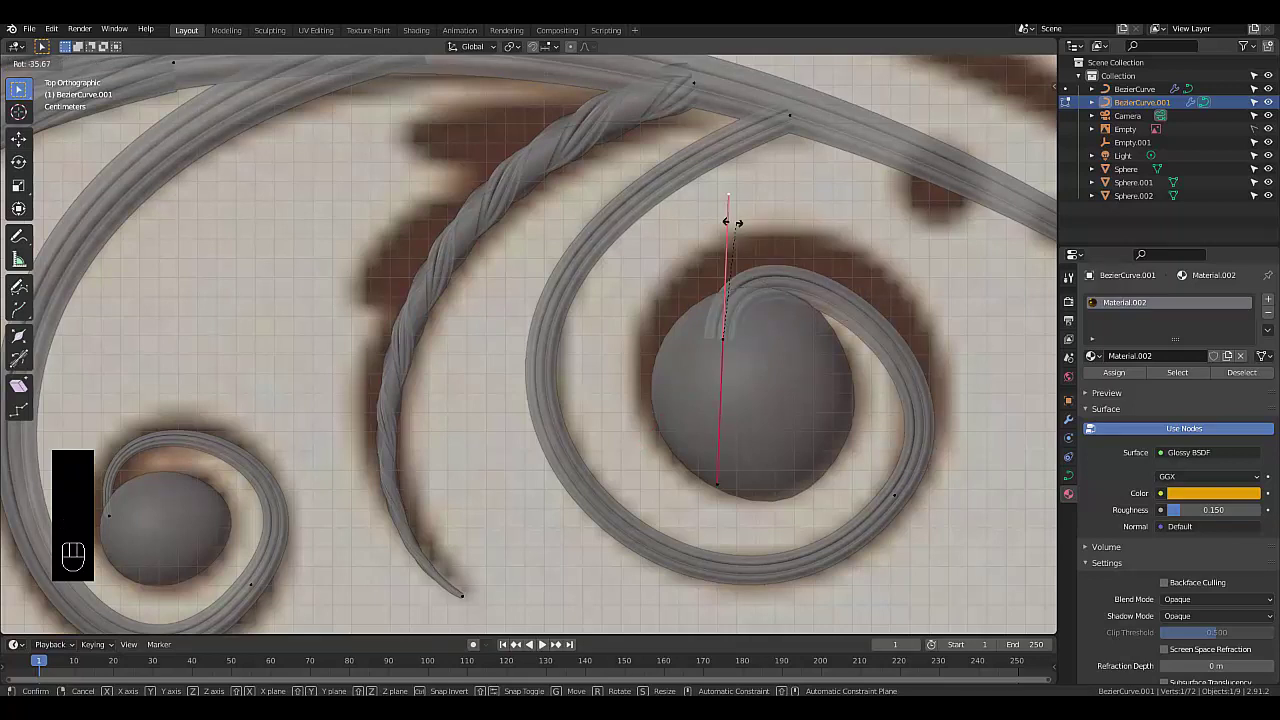
{"action": "key", "text": "s"}
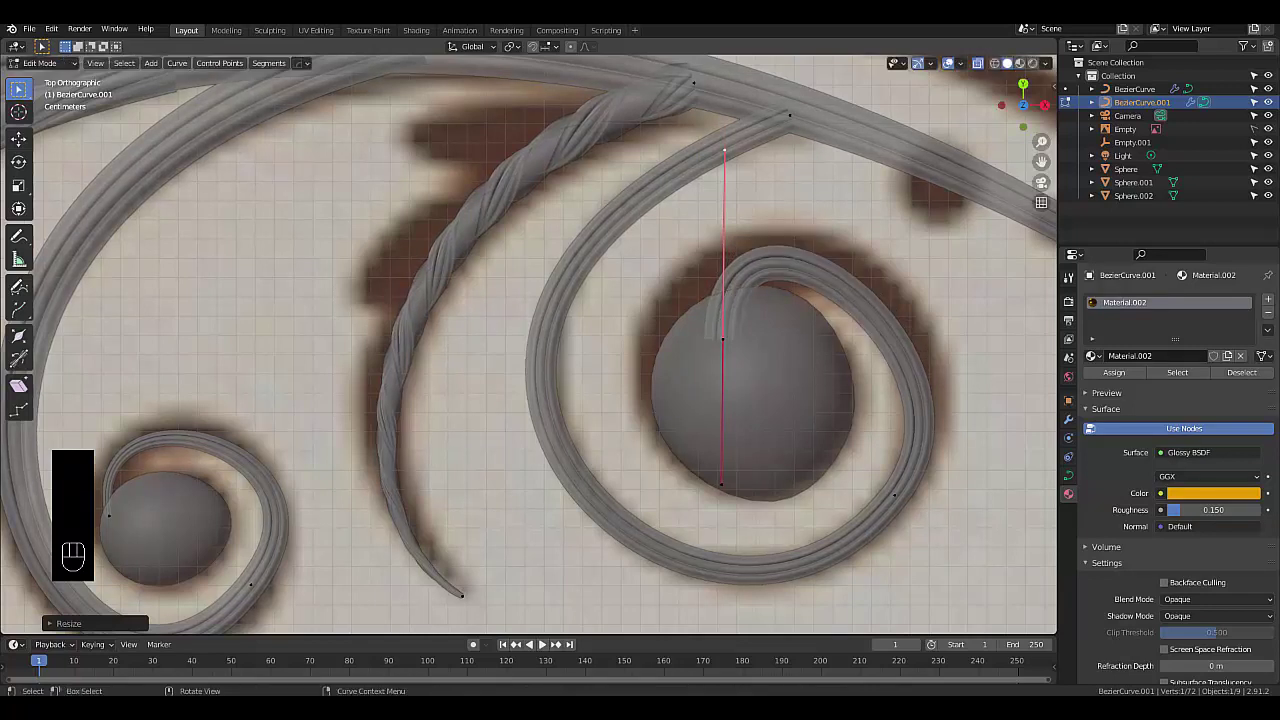
{"action": "key", "text": "r"}
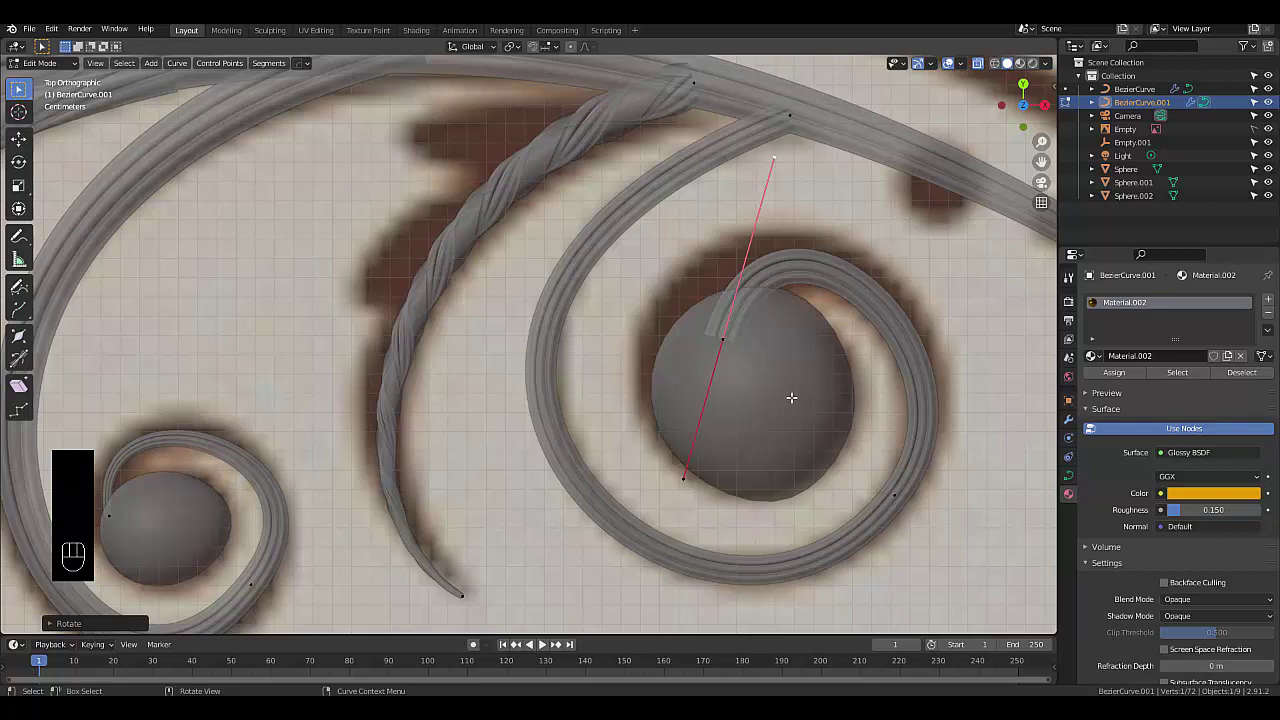
{"action": "key", "text": "Tab"}
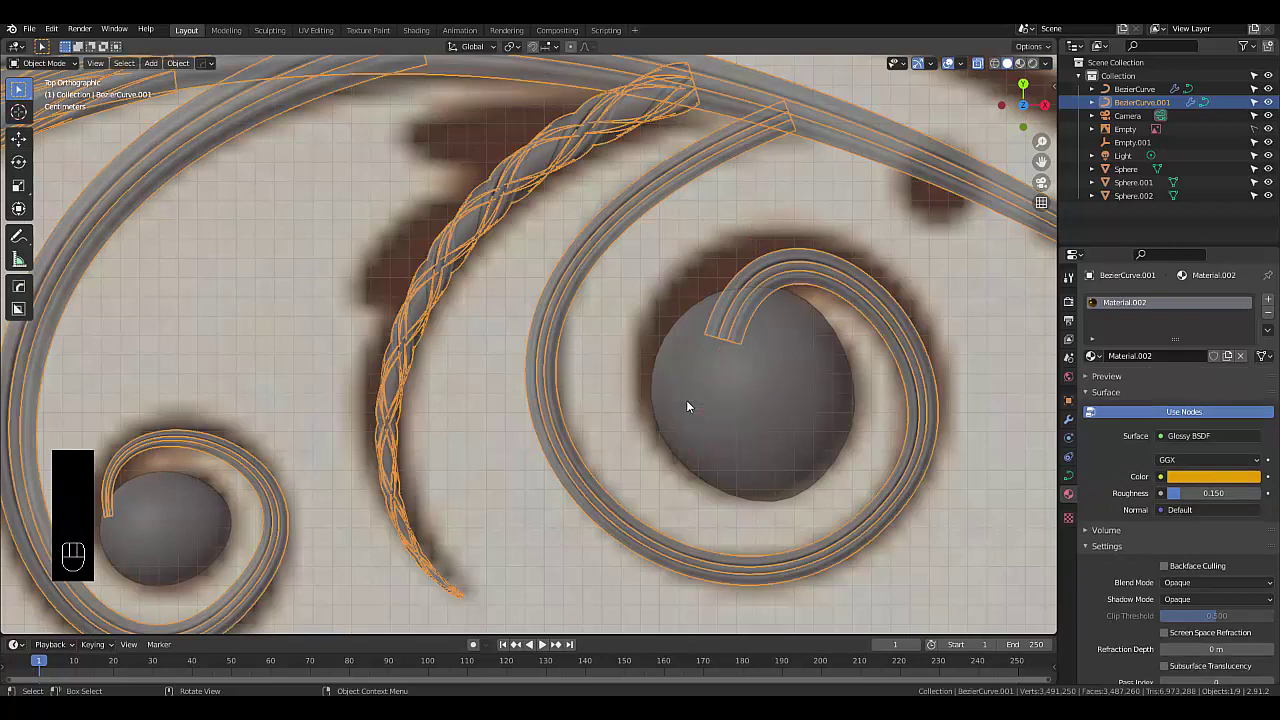
{"action": "left_click", "coordinate": [690, 406]}
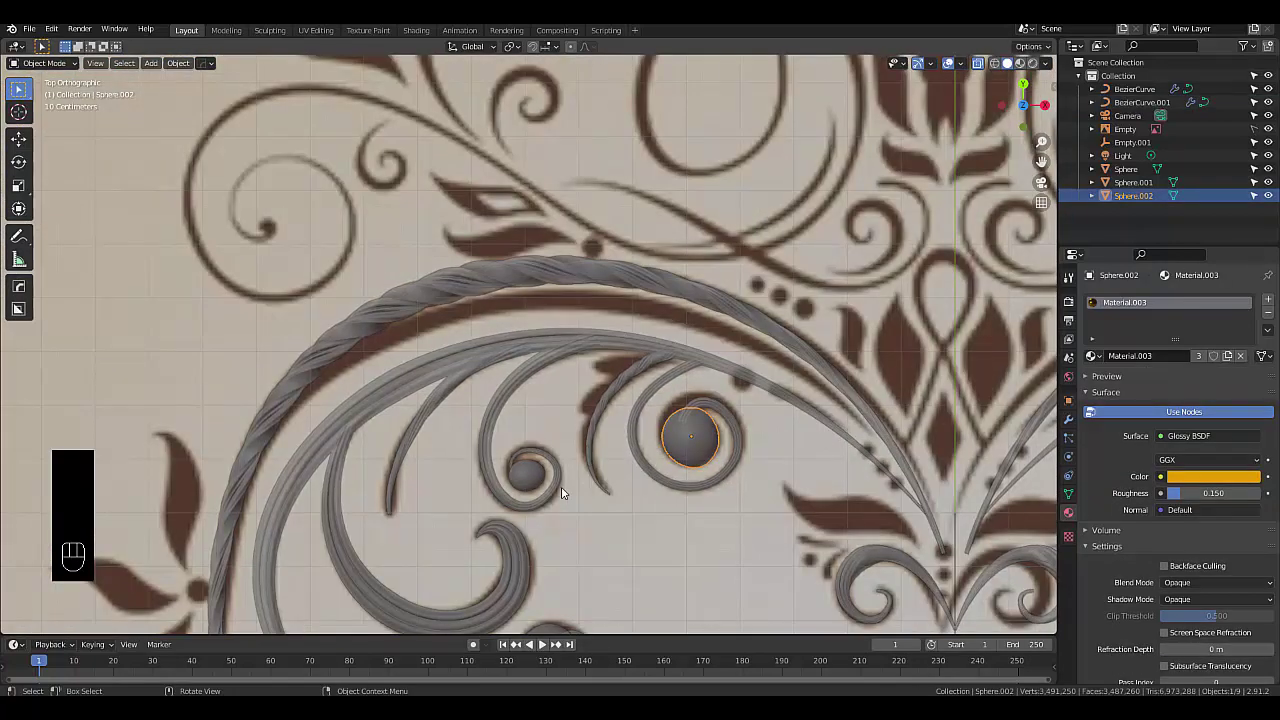
{"action": "left_click", "coordinate": [525, 472]}
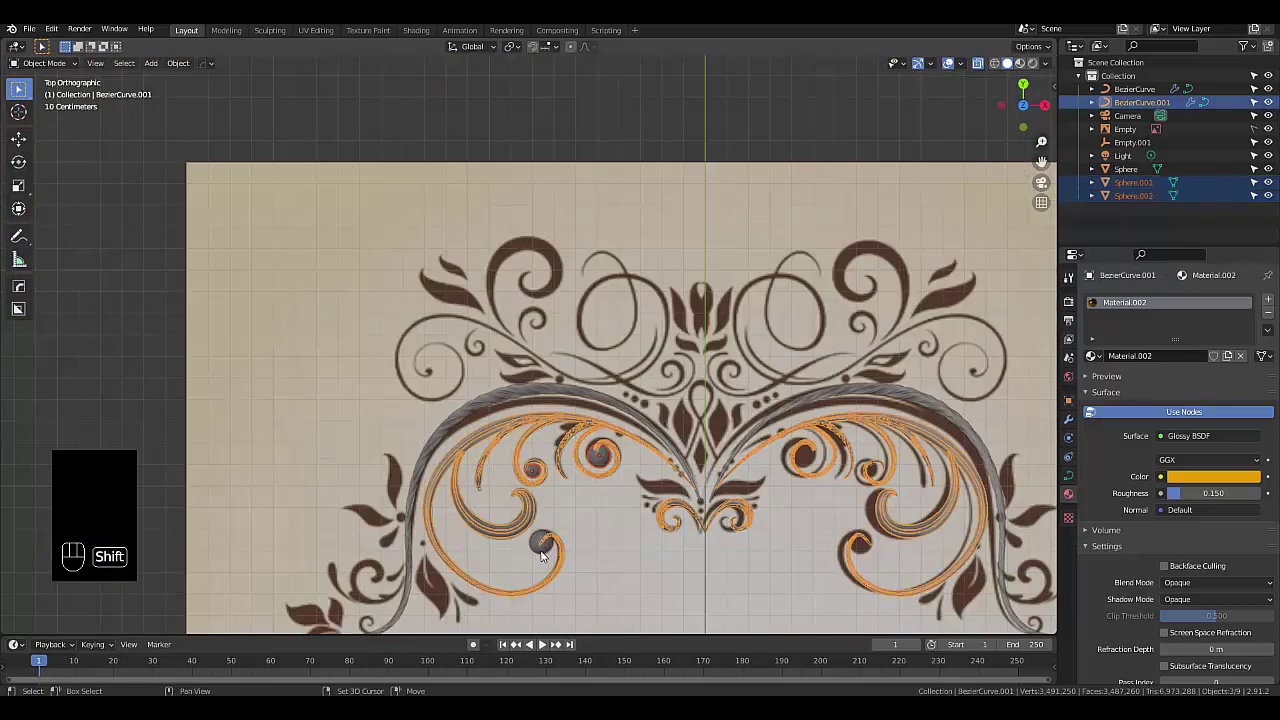
{"action": "left_click", "coordinate": [536, 545]}
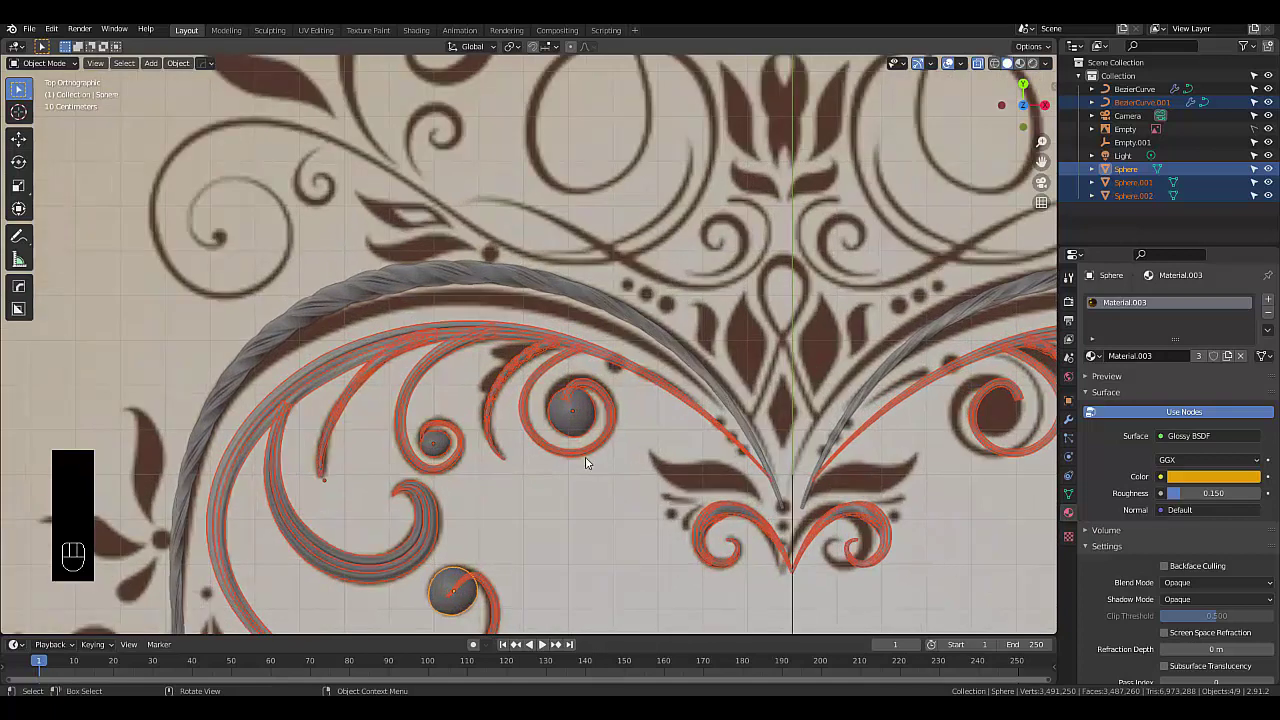
{"action": "left_click", "coordinate": [582, 457]}
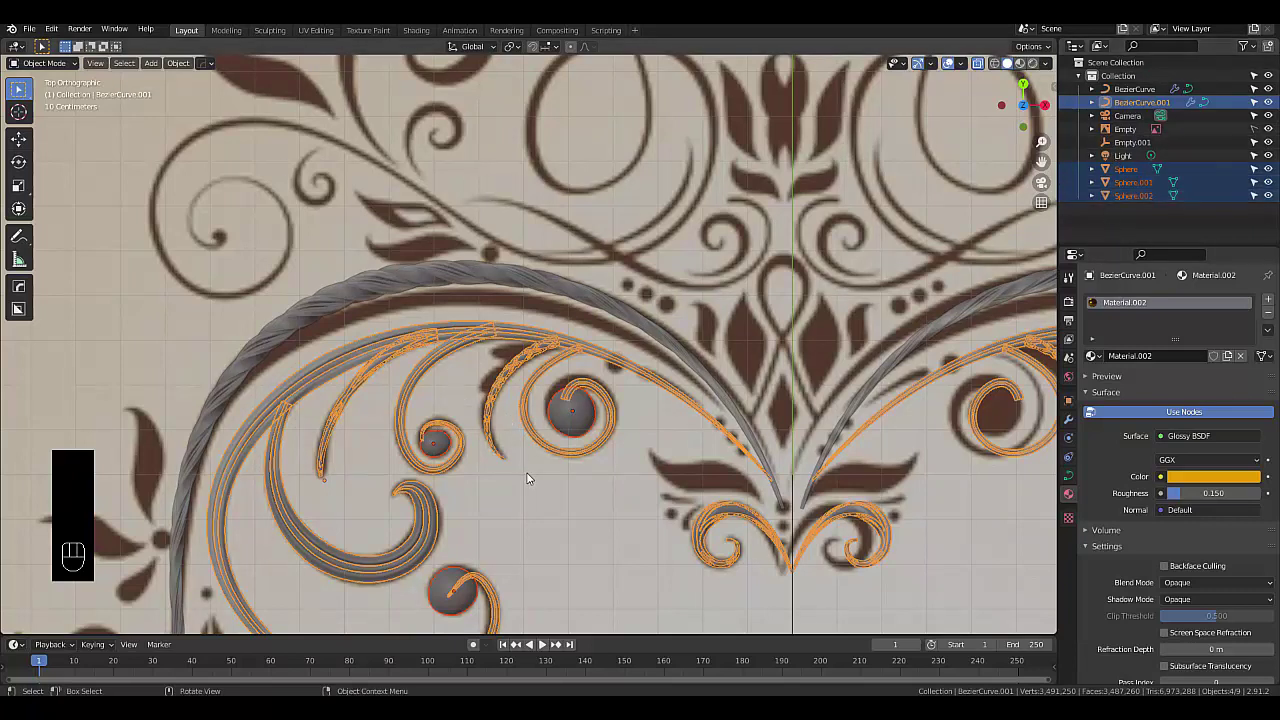
{"action": "left_click", "coordinate": [534, 485]}
{"action": "left_click_drag", "start_coordinate": [566, 411], "coordinate": [440, 443]}
{"action": "left_click_drag", "start_coordinate": [458, 595], "coordinate": [446, 584]}
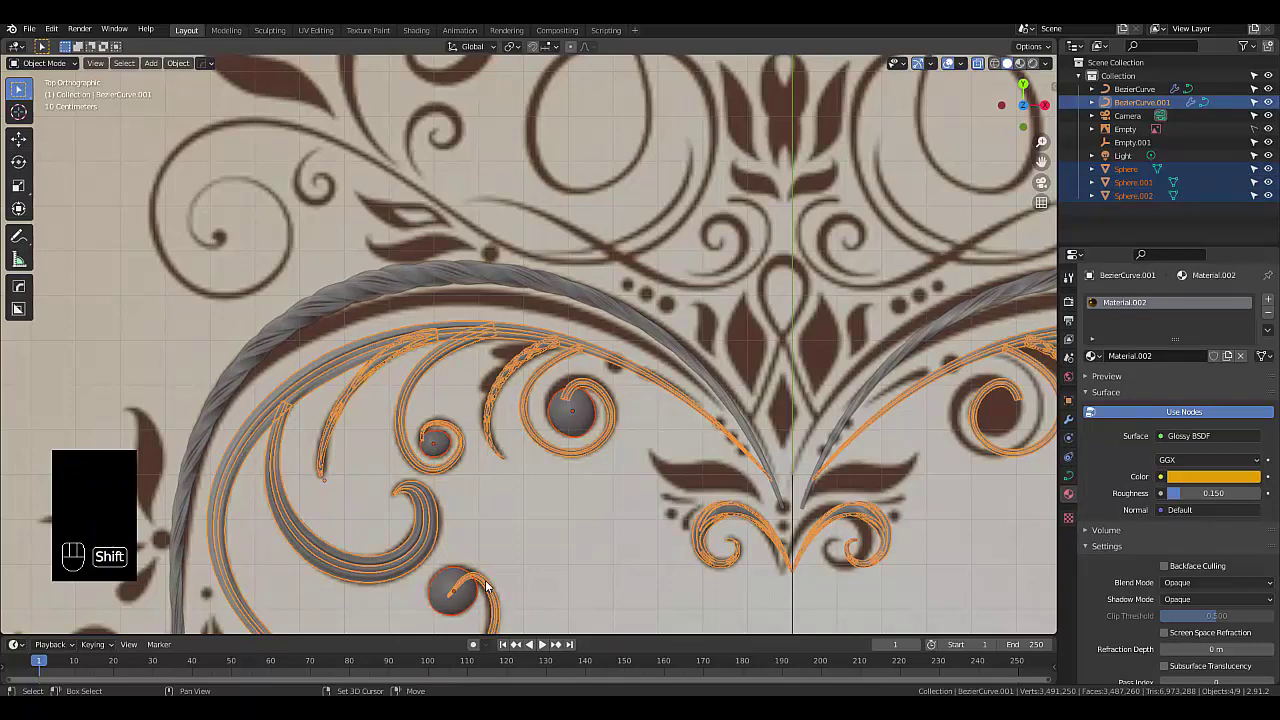
{"action": "left_click", "coordinate": [490, 586]}
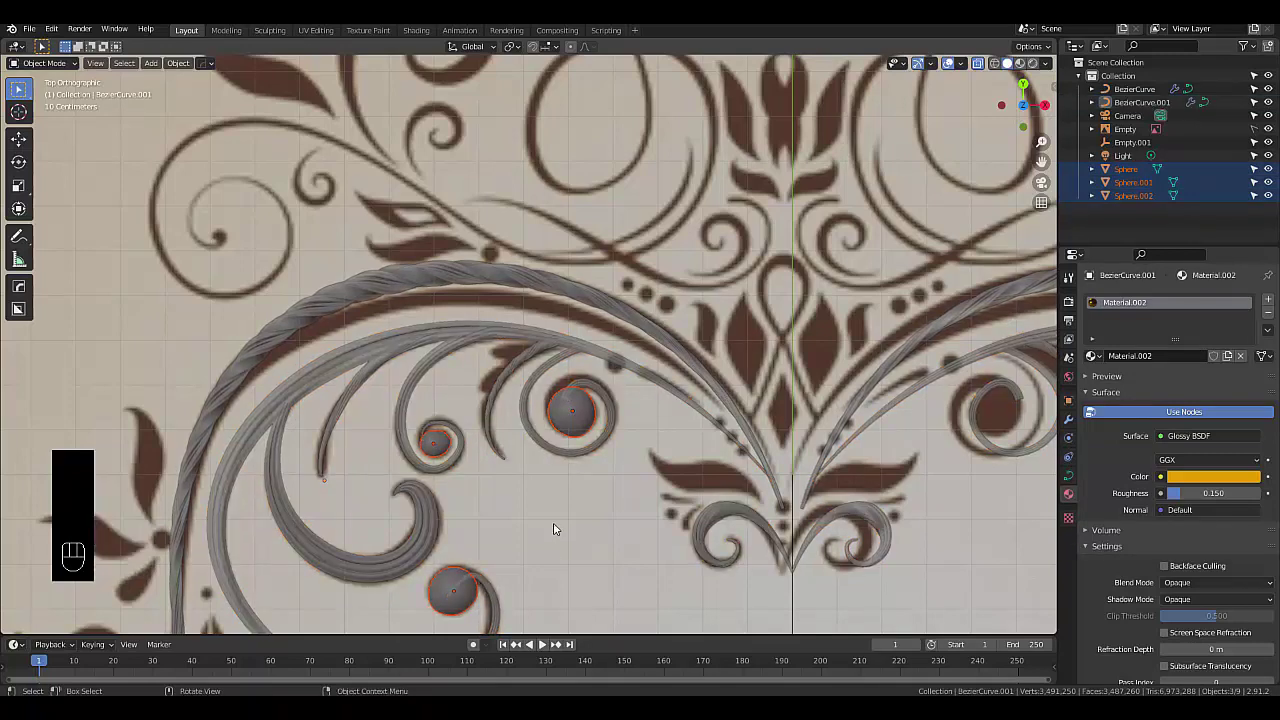
{"action": "key", "text": "ctrl+j"}
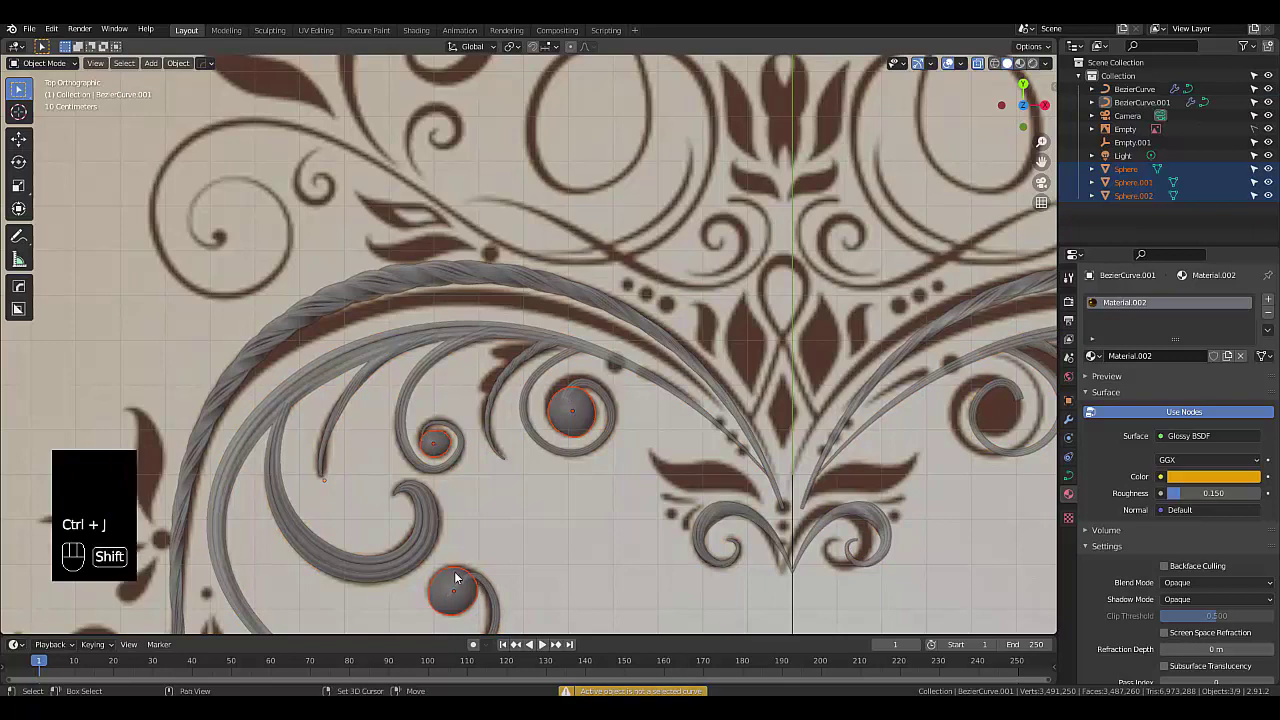
{"action": "left_click", "coordinate": [445, 574]}
Join the three beads and give them a Mirror modifier on X and Y about Empty.001
{"action": "key", "text": "ctrl+j"}
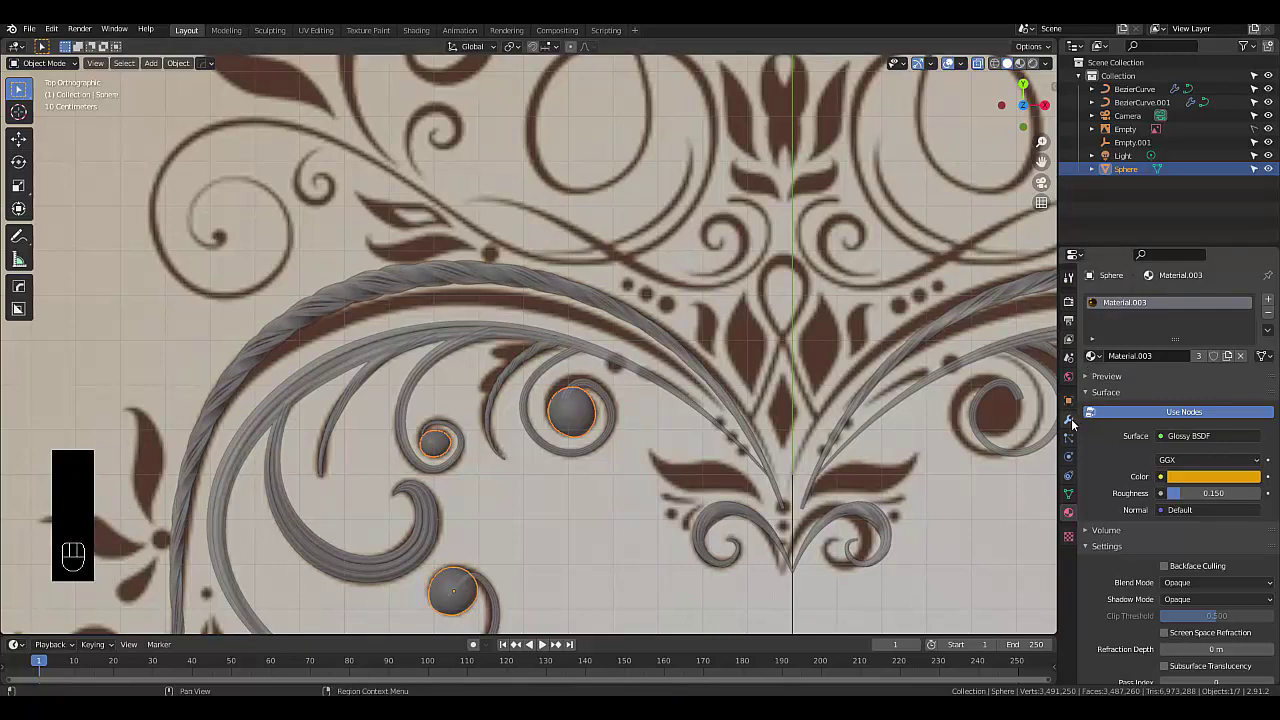
{"action": "left_click", "coordinate": [1076, 425]}
{"action": "left_click_drag", "start_coordinate": [1108, 307], "coordinate": [1015, 439]}
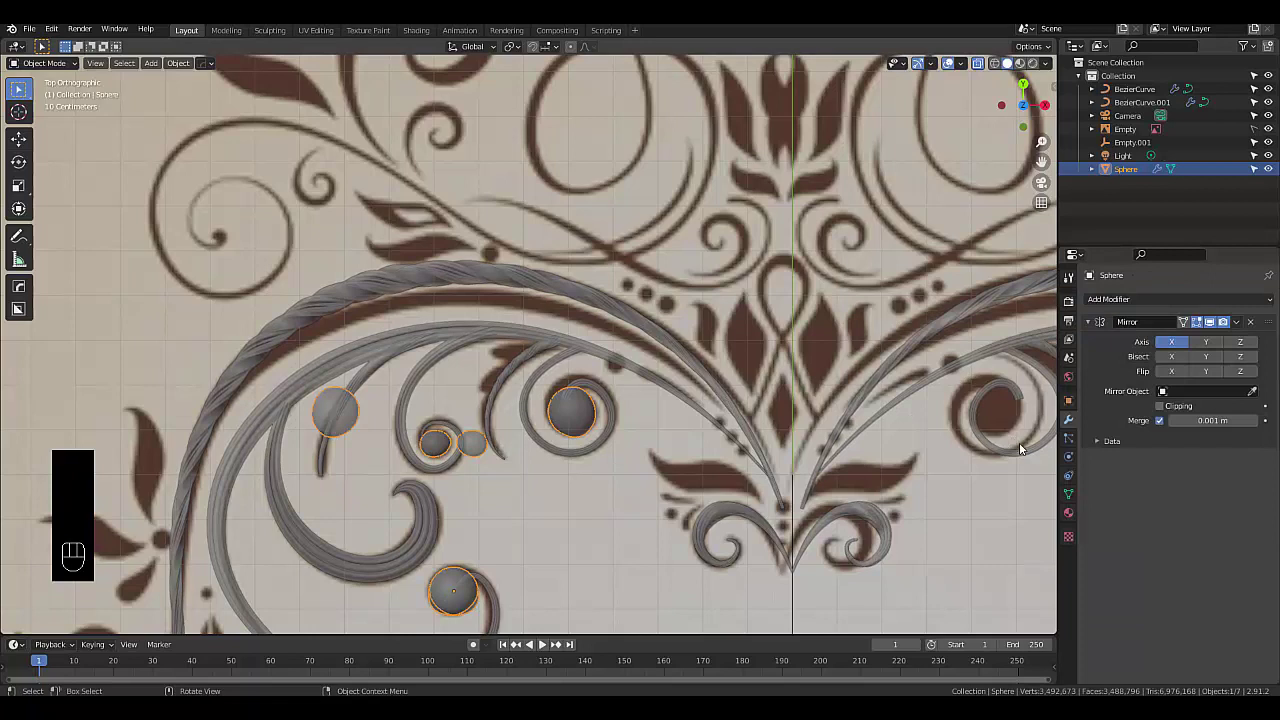
{"action": "left_click_drag", "start_coordinate": [1206, 391], "coordinate": [1180, 468]}
{"action": "left_click_drag", "start_coordinate": [1204, 347], "coordinate": [871, 380]}
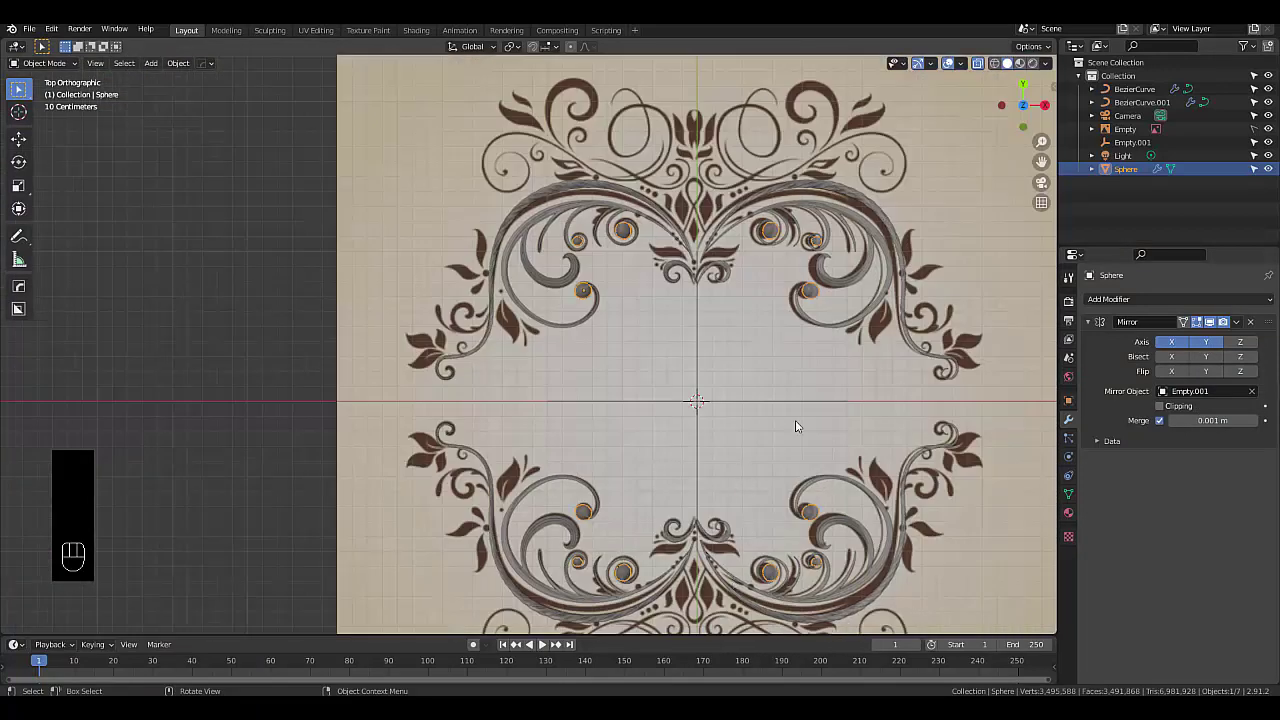
Hide the reference image, switch to Material Preview and show the World settings
{"action": "left_click", "coordinate": [1273, 135]}
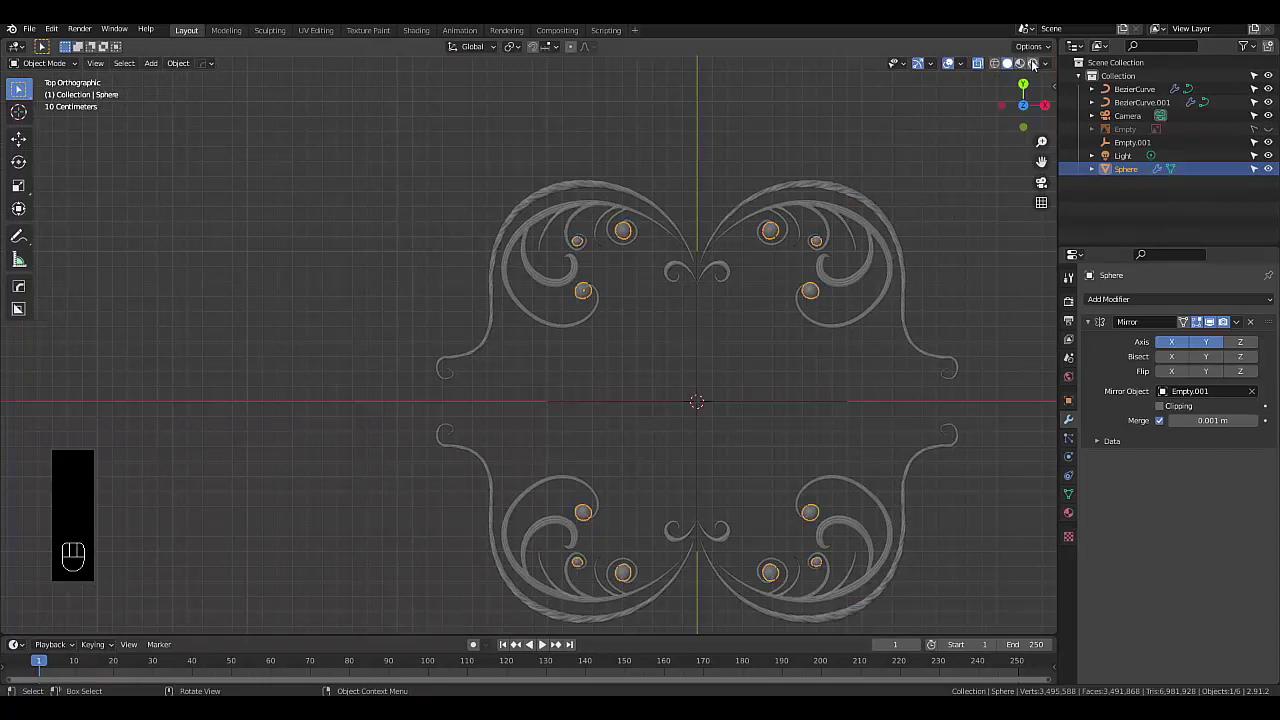
{"action": "left_click", "coordinate": [1036, 65]}
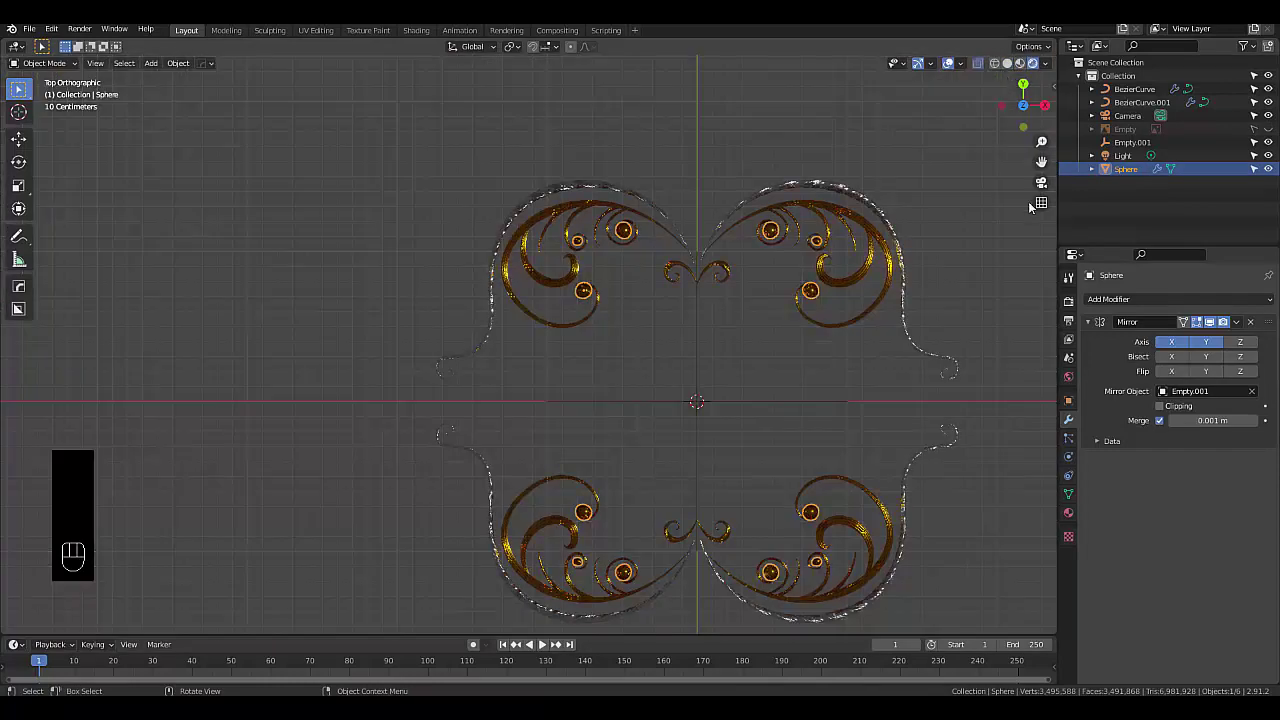
{"action": "left_click_drag", "start_coordinate": [1074, 380], "coordinate": [1164, 390]}
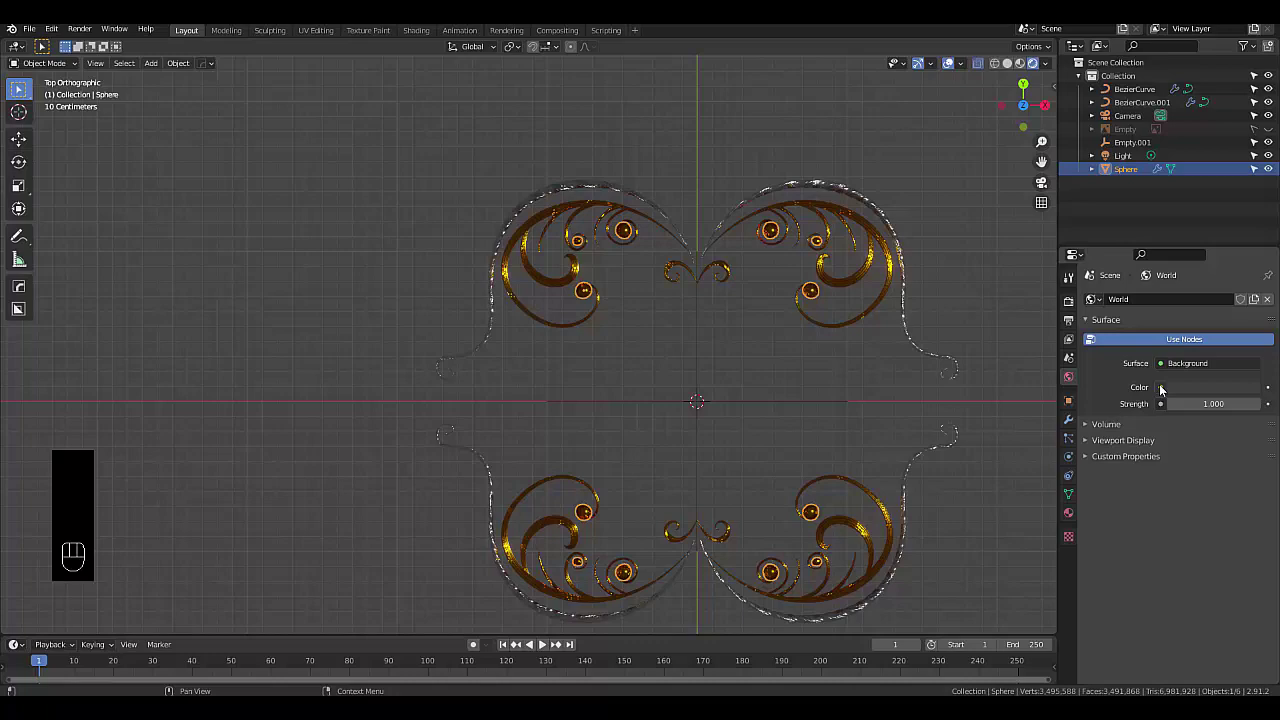
Set the world colour to an Environment Texture loading old_hall_8k.hdr
{"action": "left_click", "coordinate": [892, 445]}
{"action": "left_click", "coordinate": [1228, 415]}
{"action": "left_click", "coordinate": [1230, 408]}
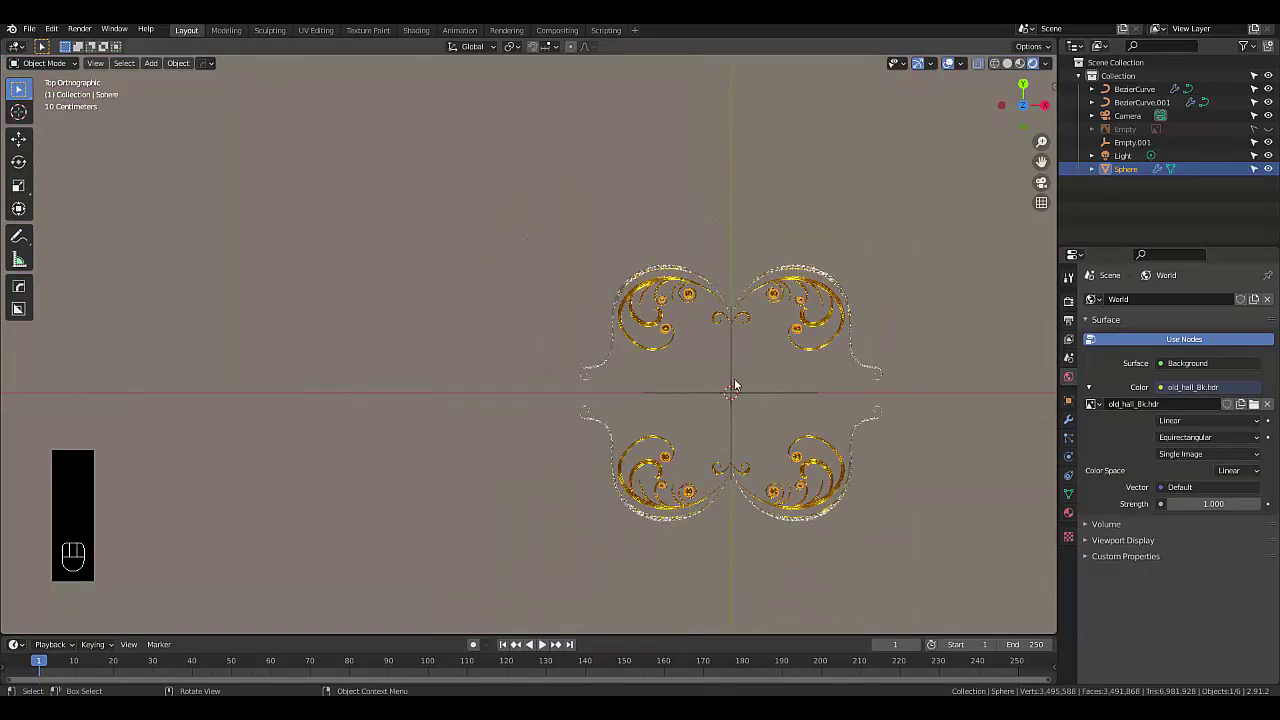
Look through the scene camera and move it until the whole mirrored frame is centred in shot
{"action": "left_click_drag", "start_coordinate": [735, 385], "coordinate": [797, 412]}
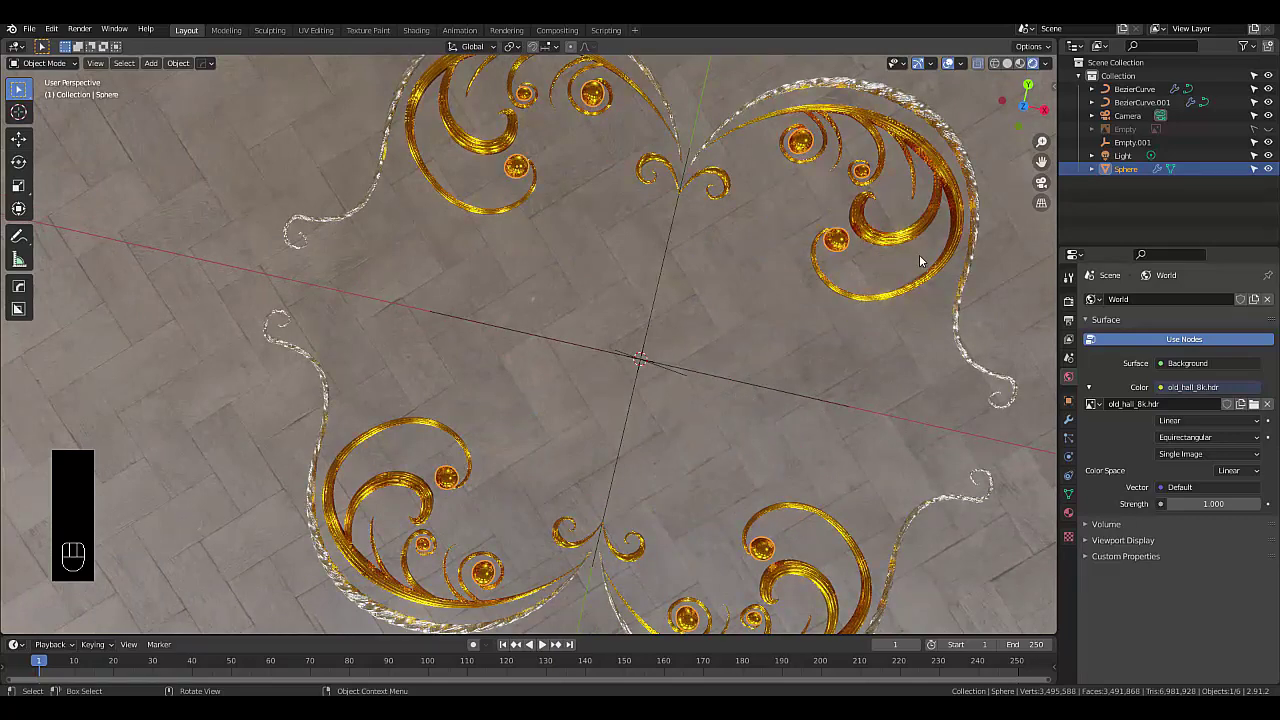
{"action": "left_click", "coordinate": [1048, 188]}
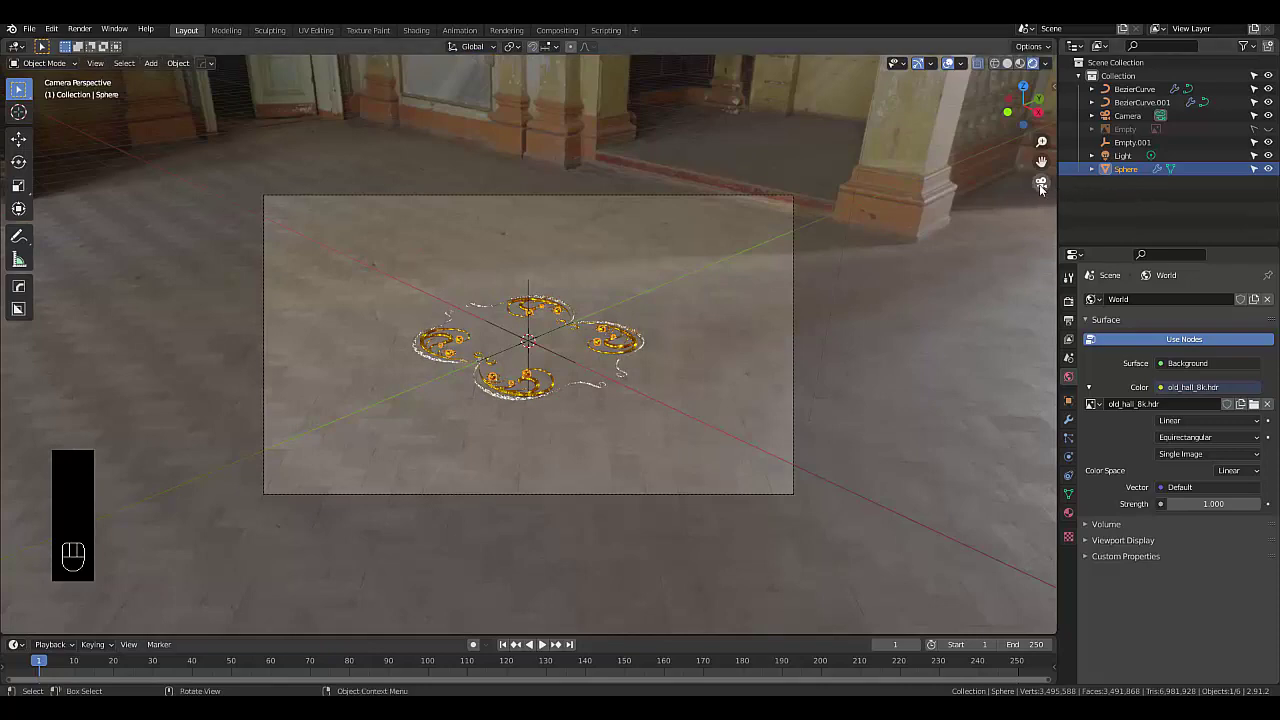
{"action": "left_click_drag", "start_coordinate": [1043, 191], "coordinate": [952, 232]}
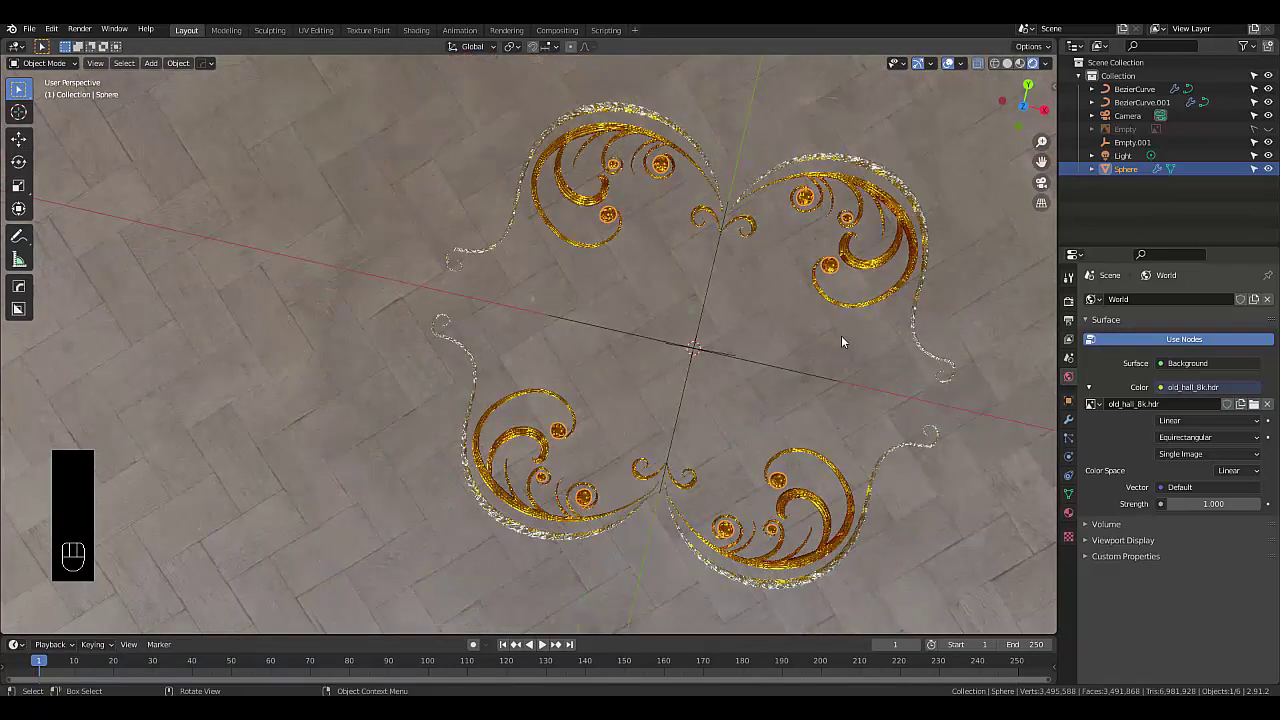
{"action": "left_click_drag", "start_coordinate": [930, 358], "coordinate": [786, 401]}
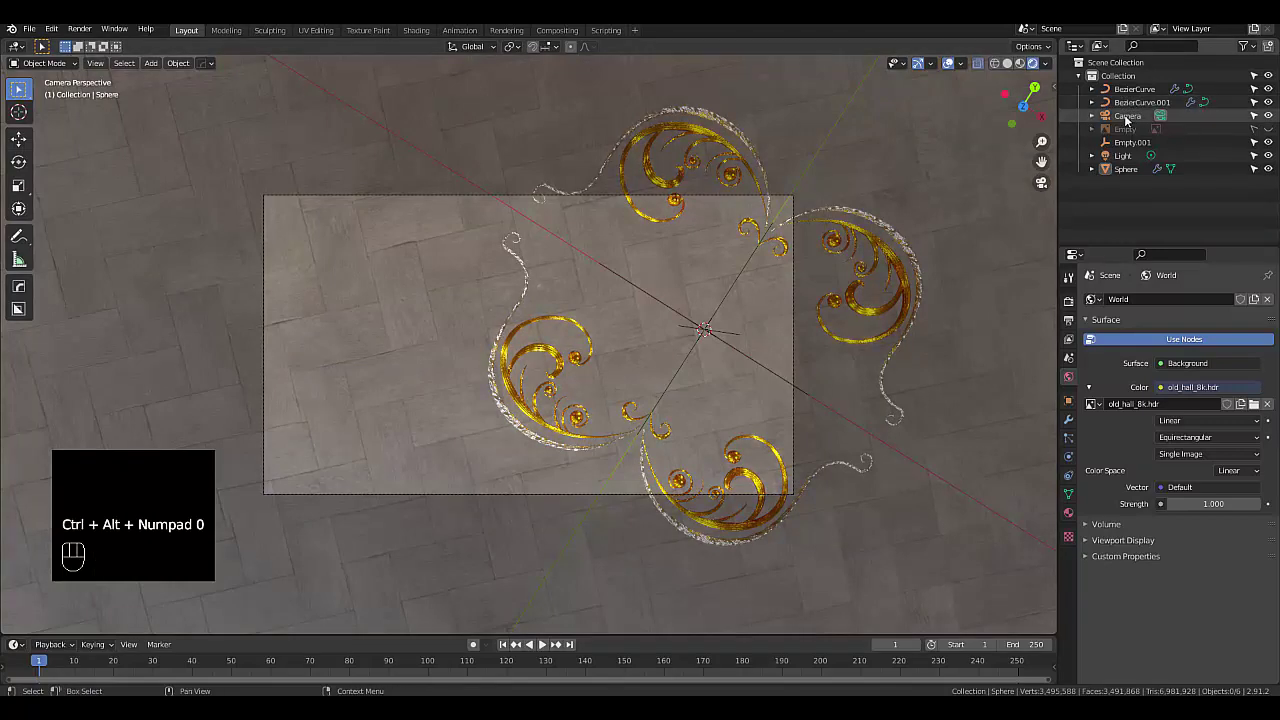
{"action": "key", "text": "g"}
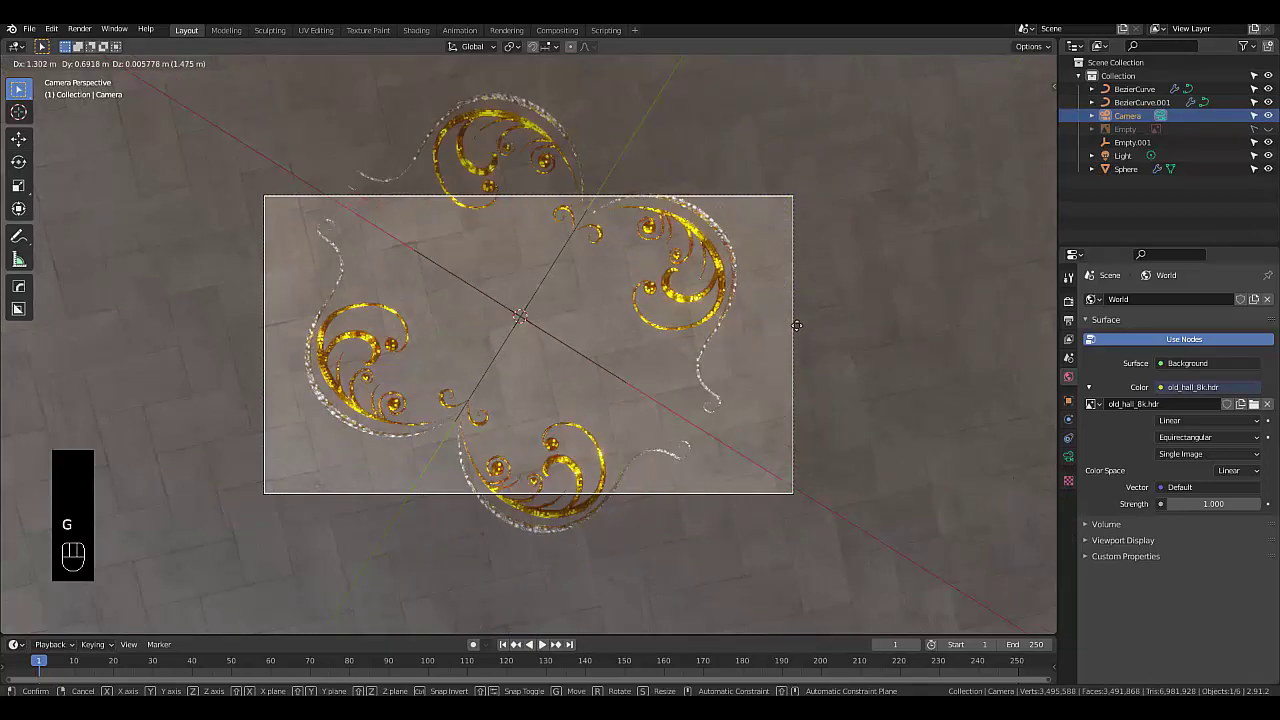
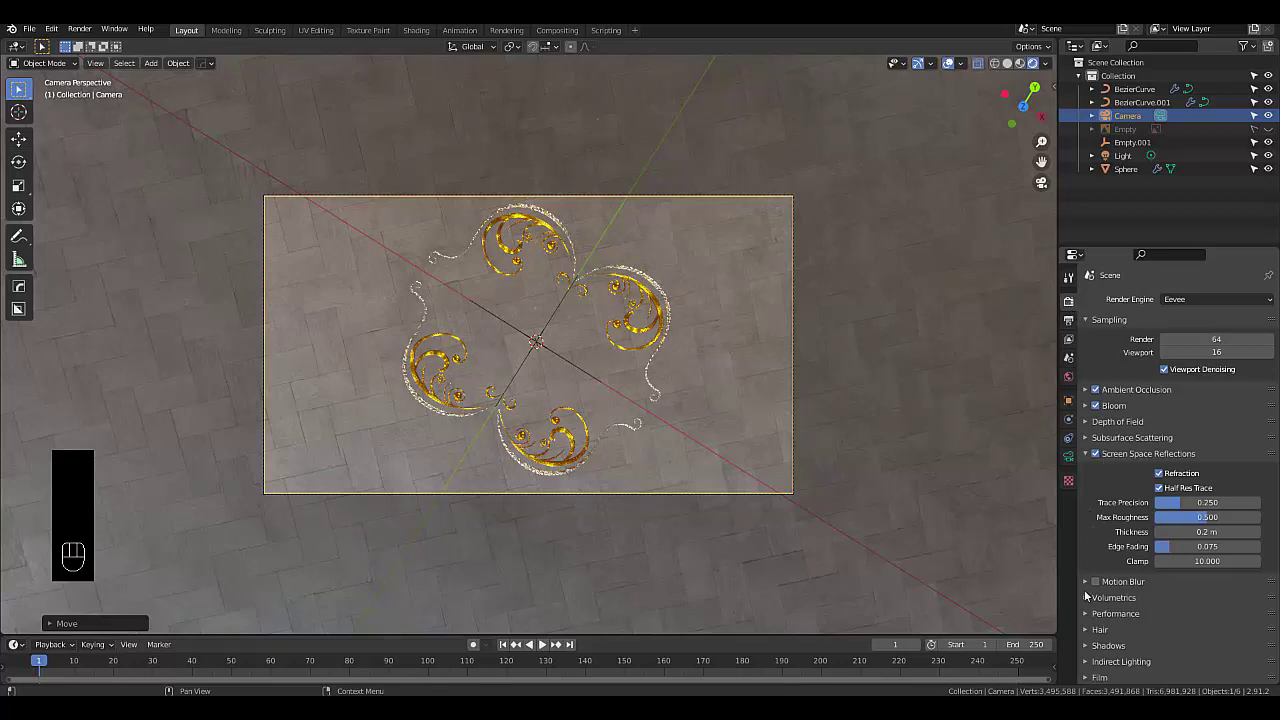
Enable volumetric shadows and High Quality Normals in the Eevee render settings
{"action": "left_click", "coordinate": [1116, 599]}
{"action": "left_click_drag", "start_coordinate": [1170, 653], "coordinate": [1168, 610]}
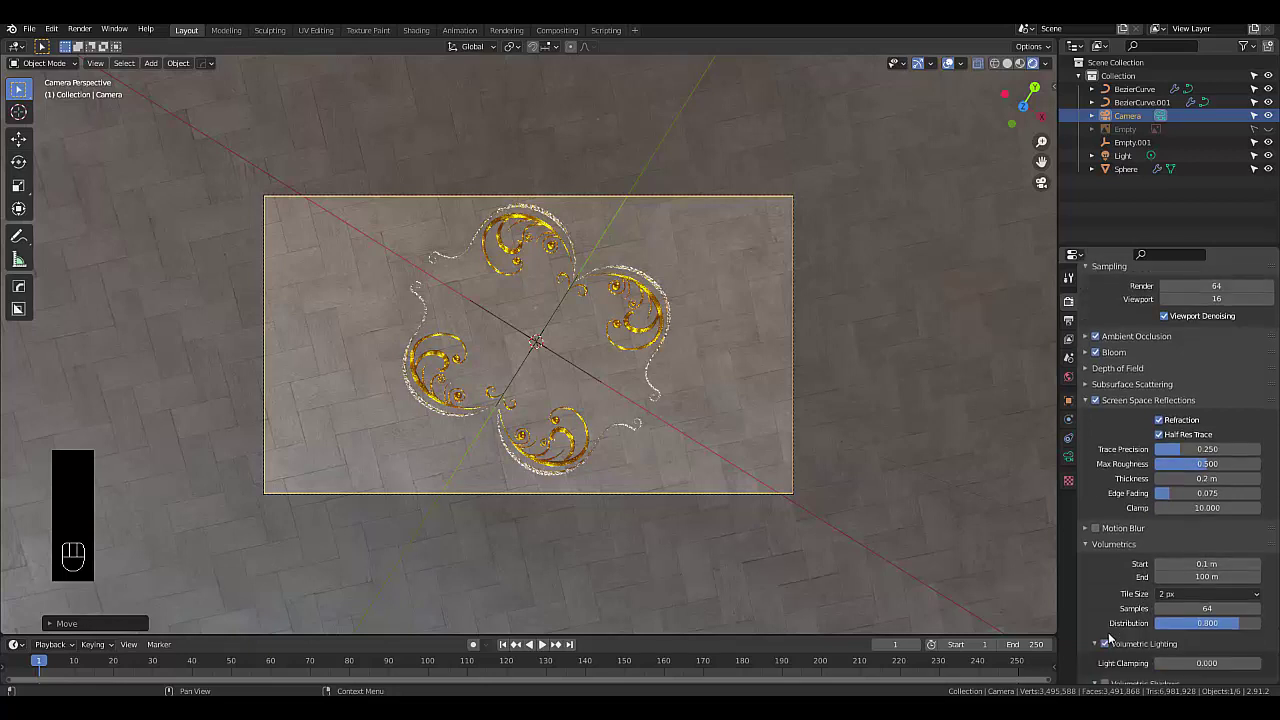
{"action": "left_click", "coordinate": [1108, 635]}
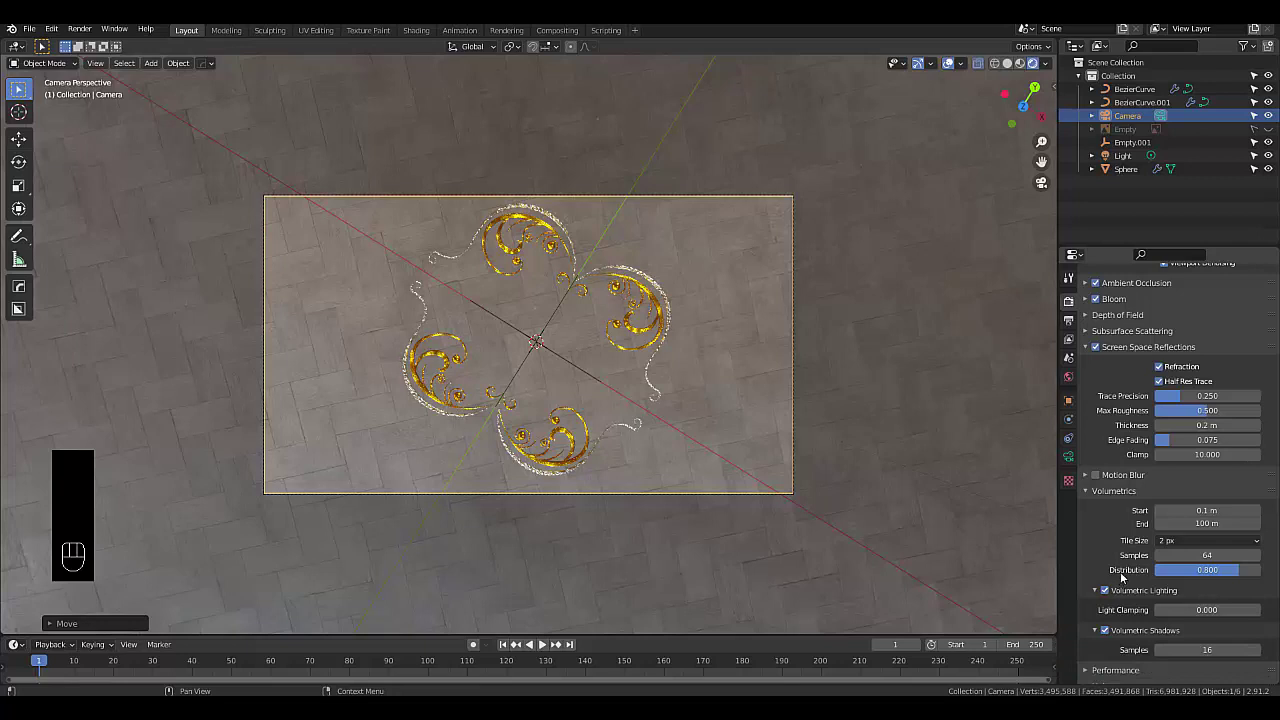
{"action": "left_click", "coordinate": [1130, 595]}
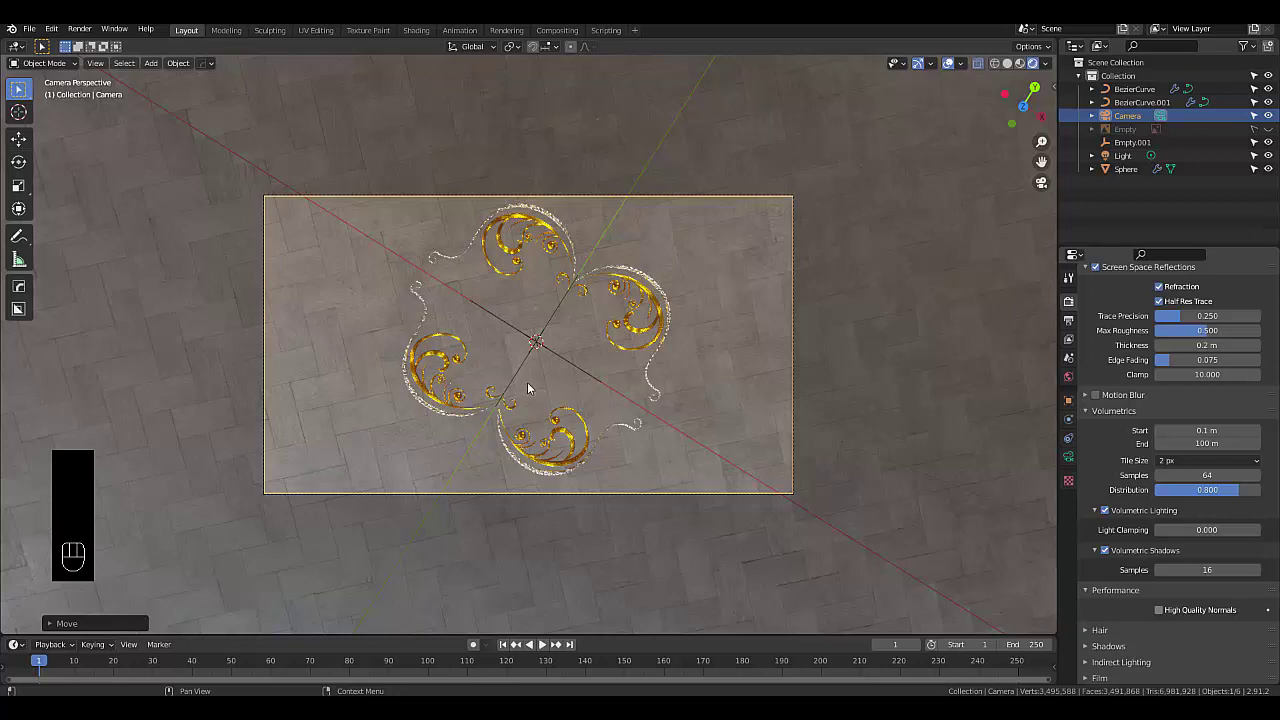
{"action": "left_click", "coordinate": [532, 388]}
Add a plane and scale it up into a large floor beneath the frame
{"action": "key", "text": "shift+a"}
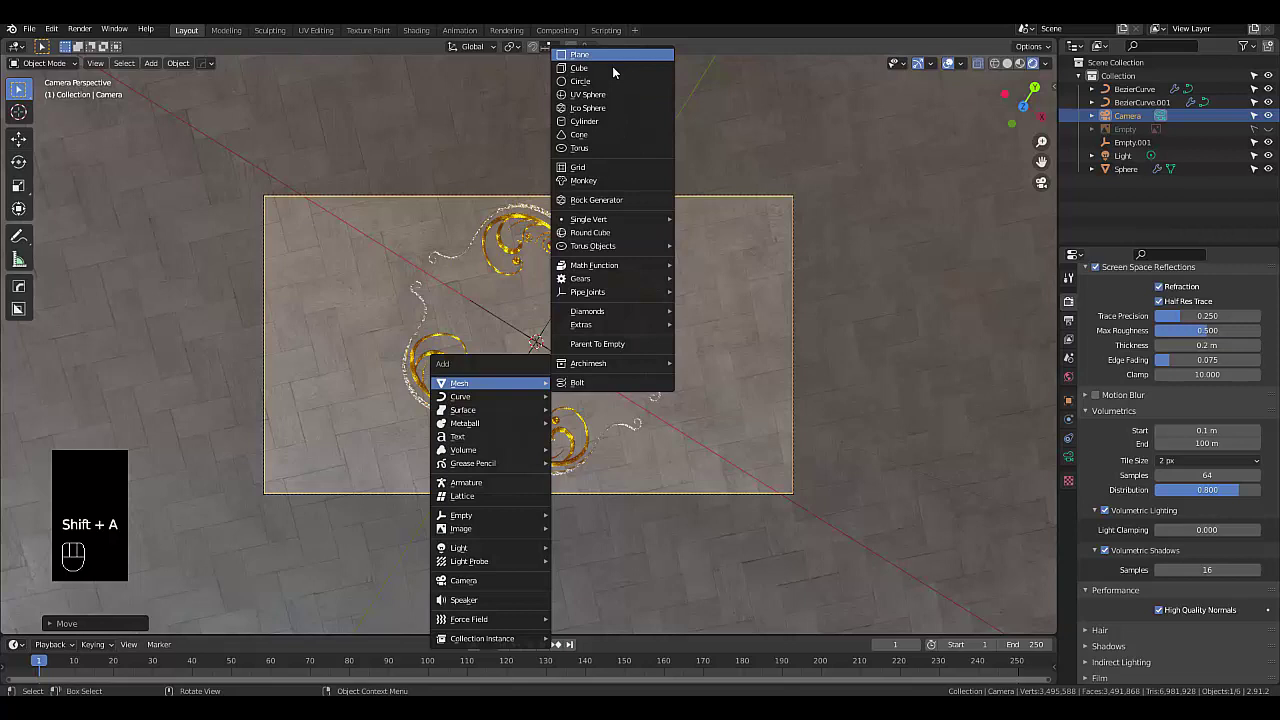
{"action": "key", "text": "s"}
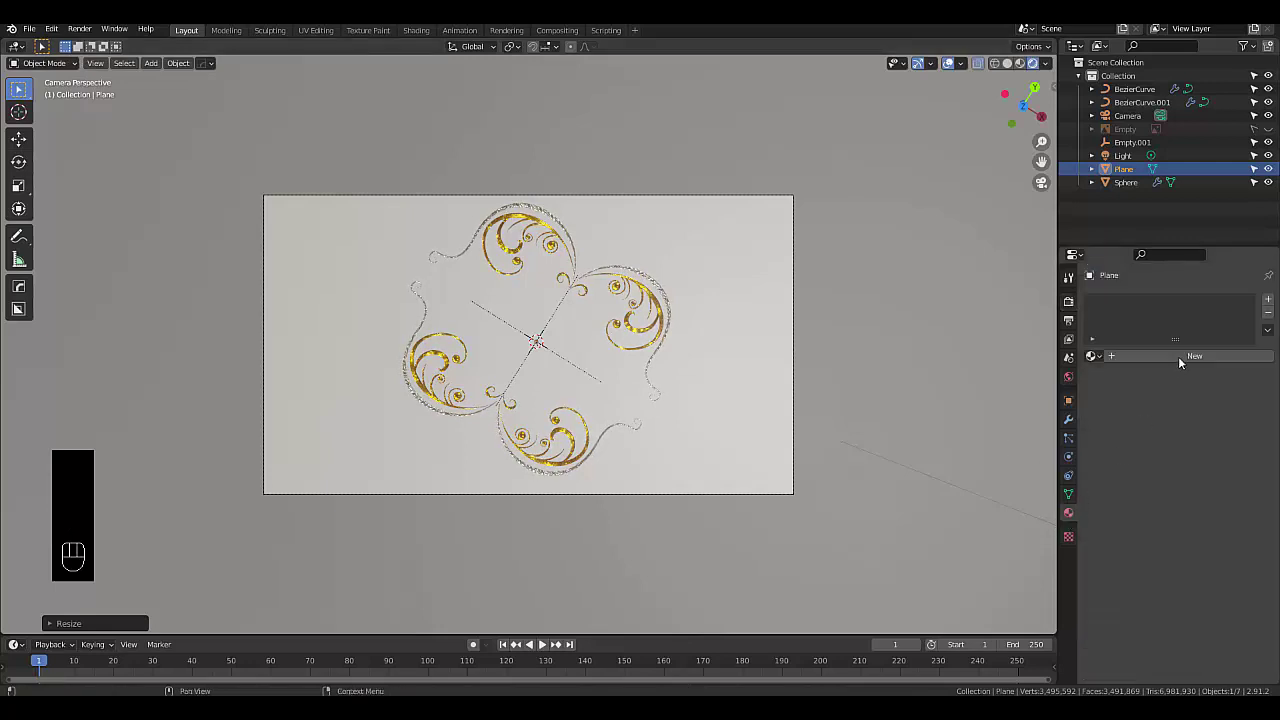
Give the floor a new Glossy BSDF material with roughness 0.15 and a pink colour
{"action": "left_click", "coordinate": [1184, 363]}
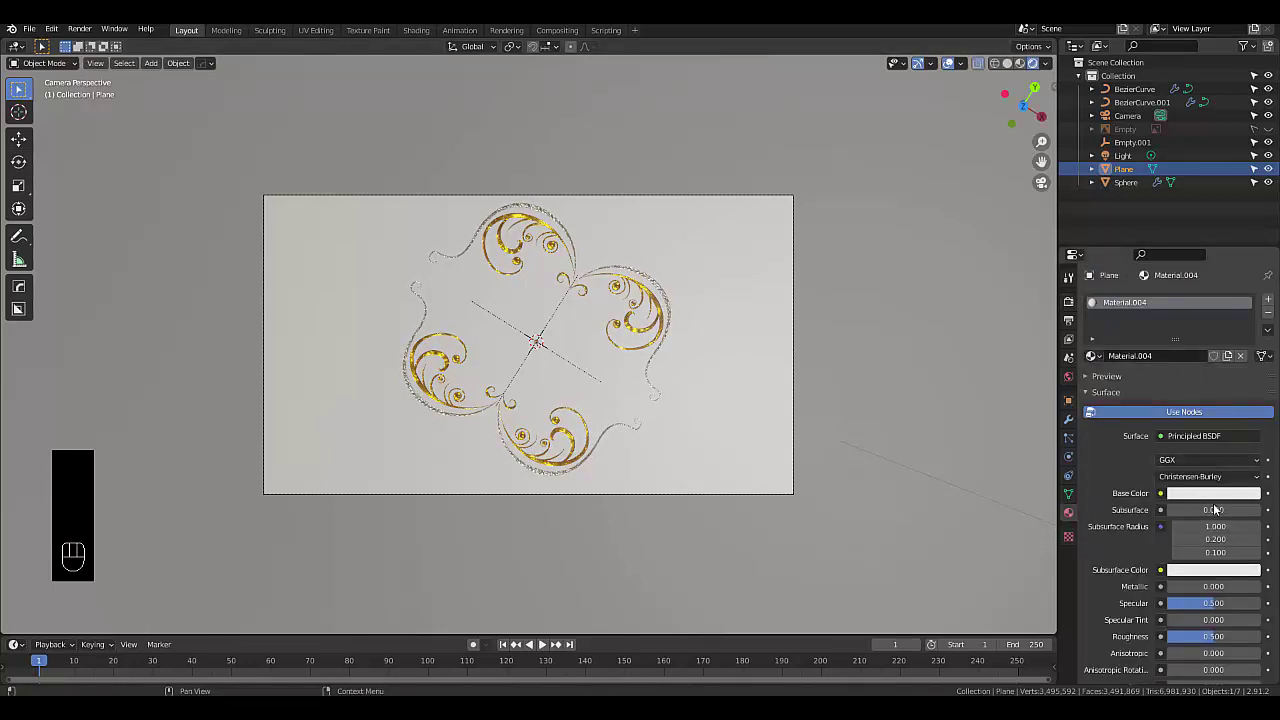
{"action": "left_click_drag", "start_coordinate": [1187, 444], "coordinate": [1128, 198]}
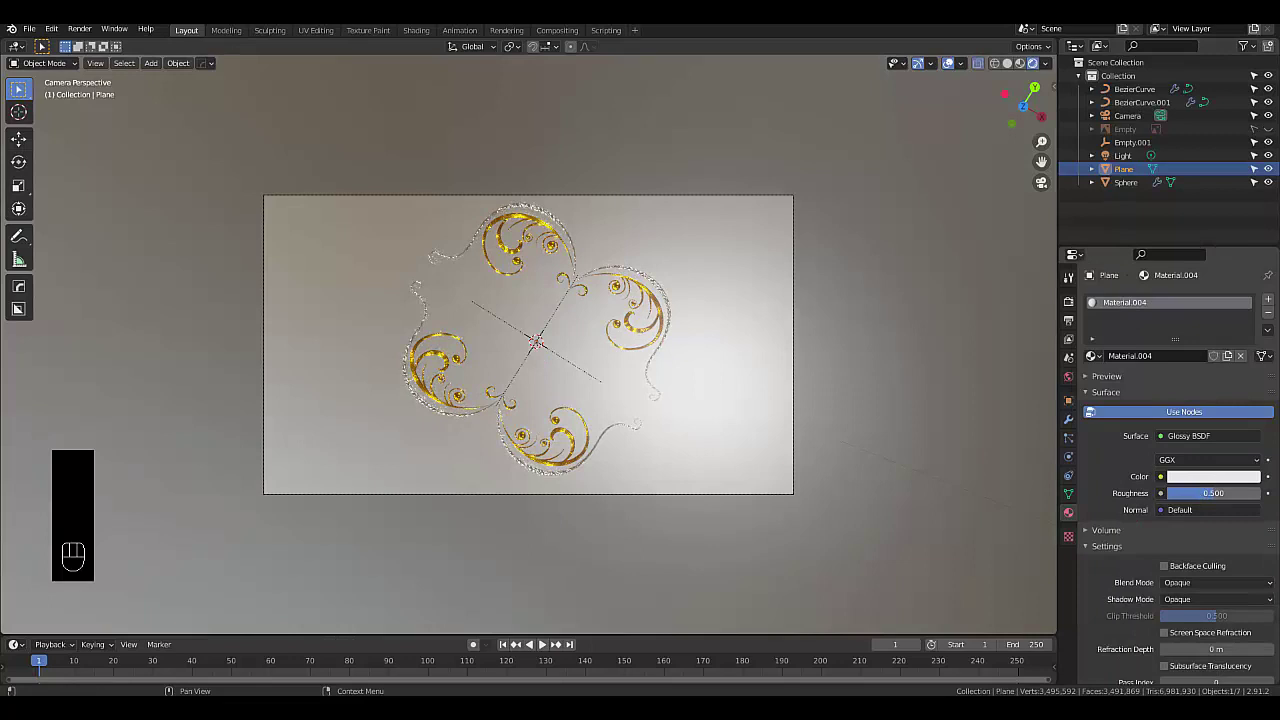
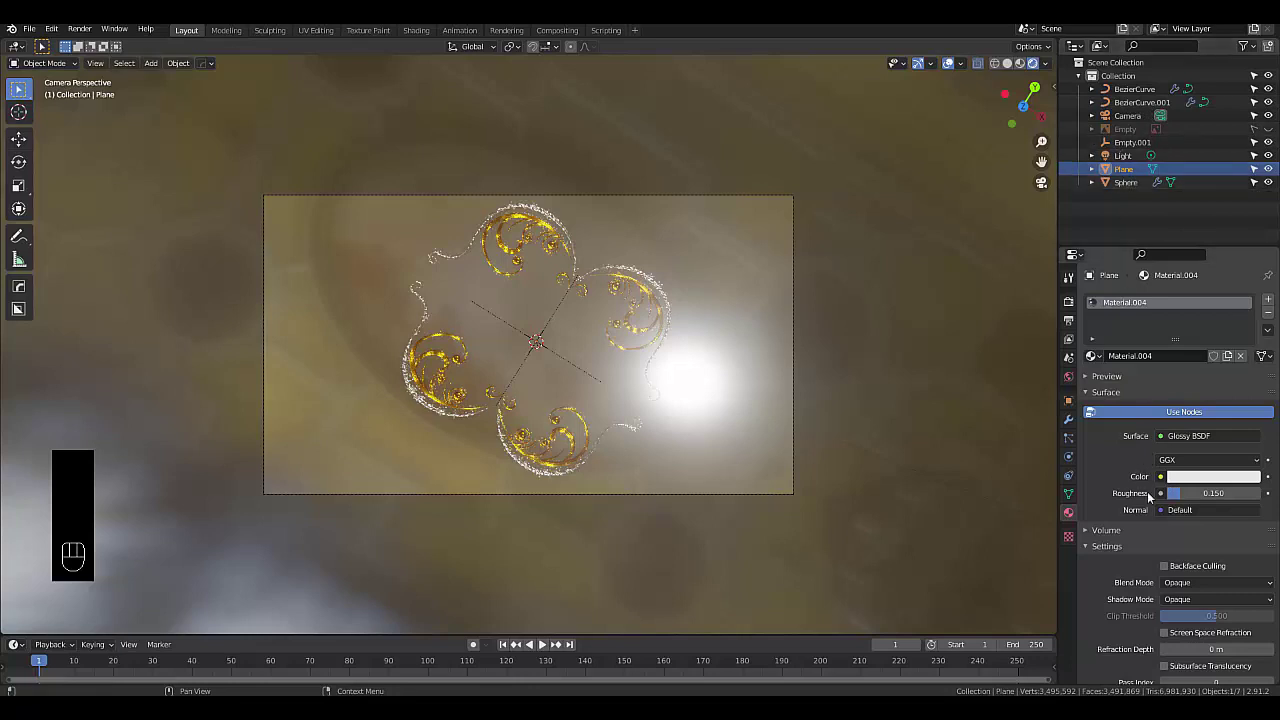
{"action": "left_click", "coordinate": [1198, 482]}
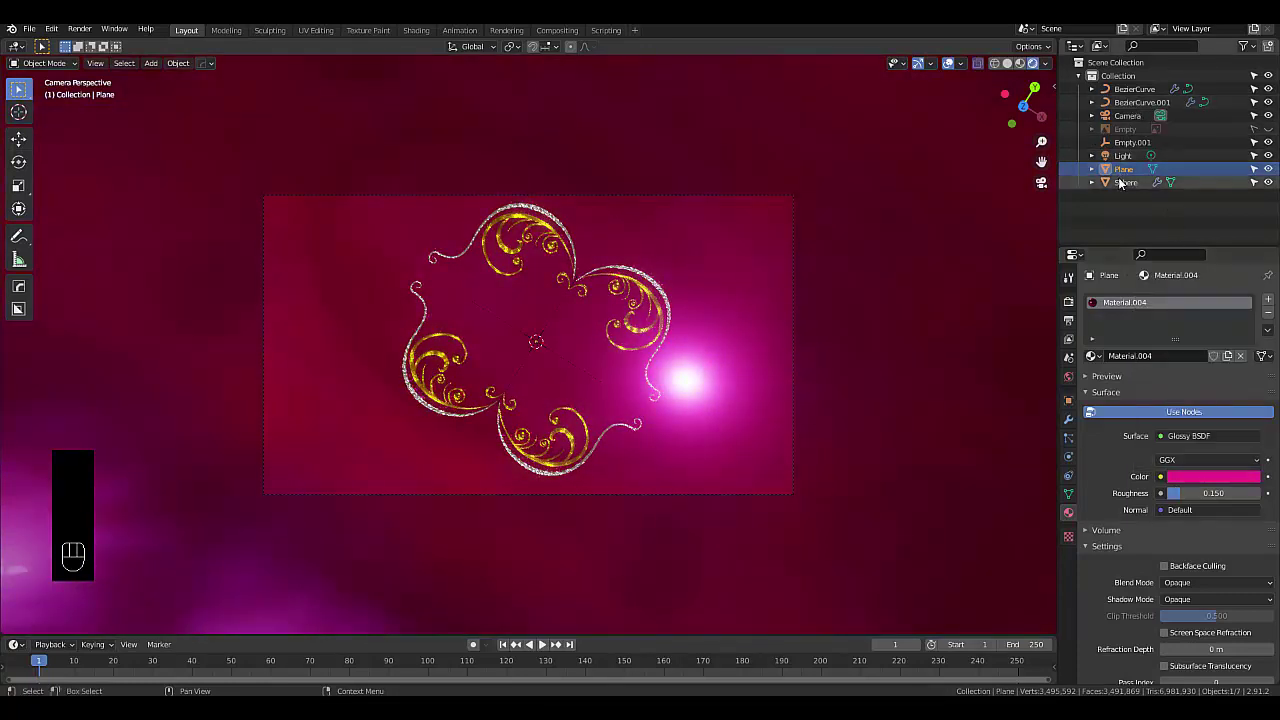
Try Sun and Spot types on the scene light, settle on a 100 W Point light tinted pink
{"action": "left_click_drag", "start_coordinate": [1121, 163], "coordinate": [1128, 227]}
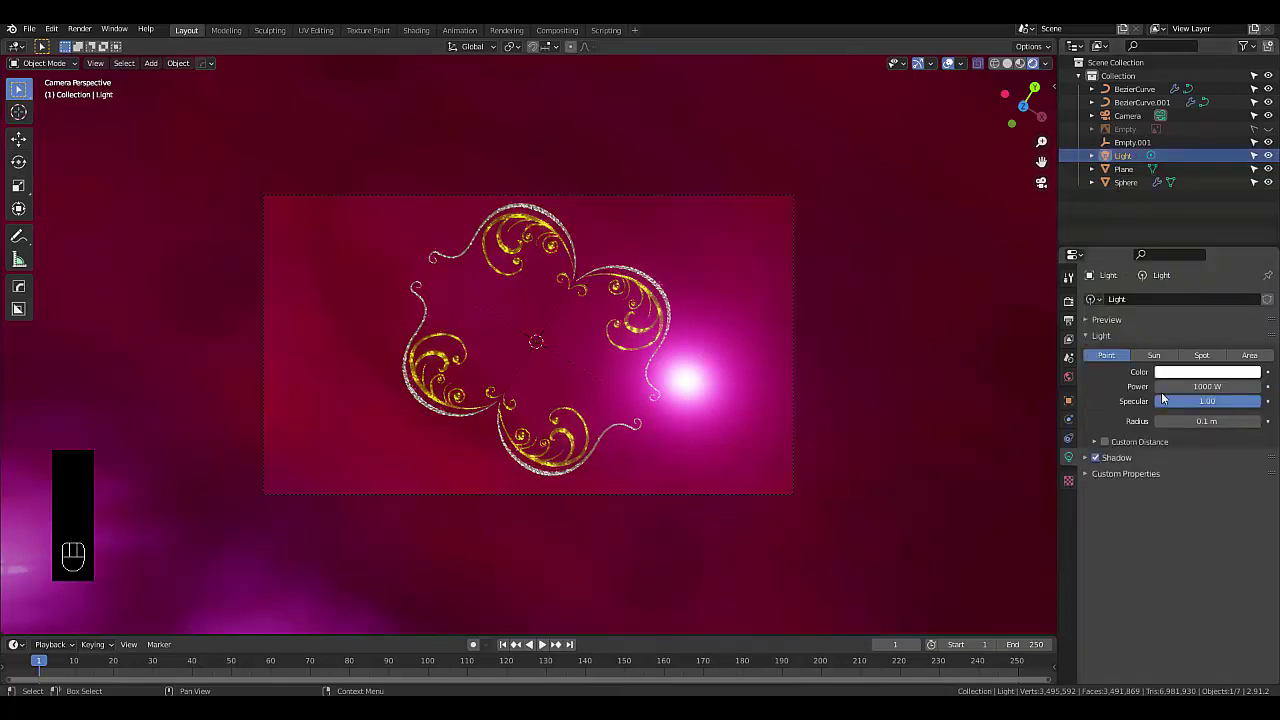
{"action": "left_click", "coordinate": [1166, 358]}
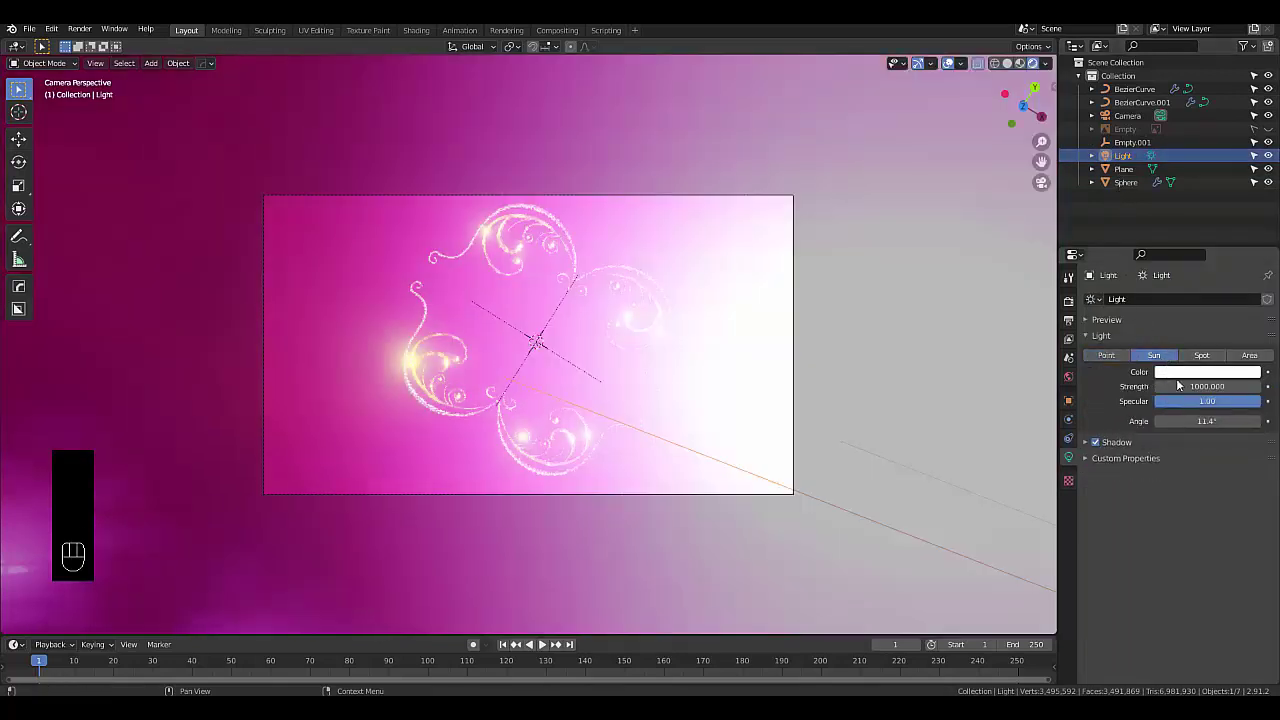
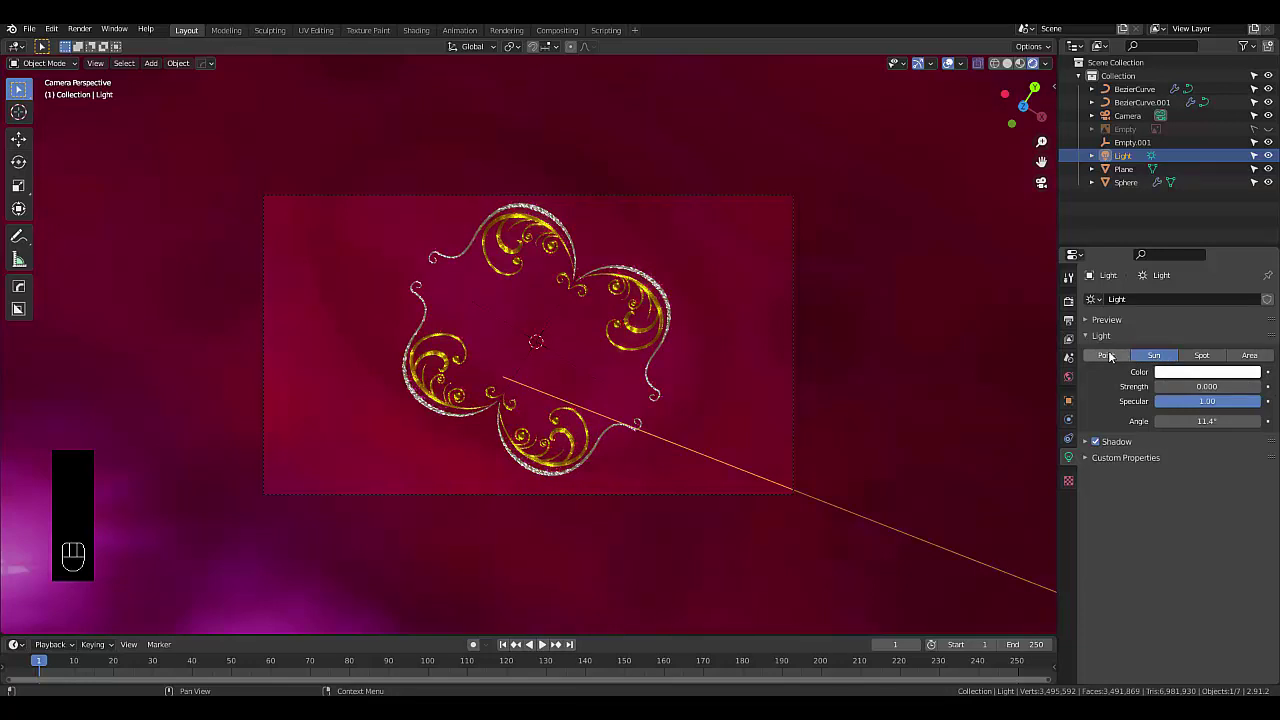
{"action": "left_click", "coordinate": [1196, 364]}
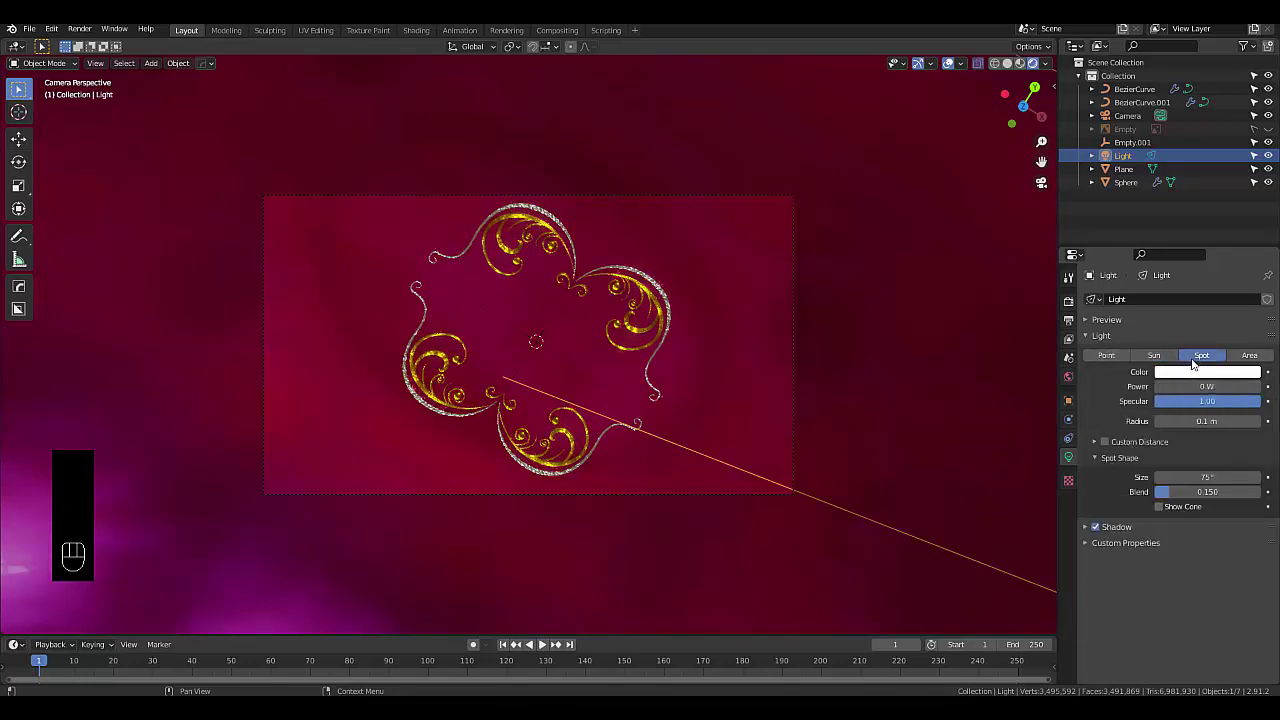
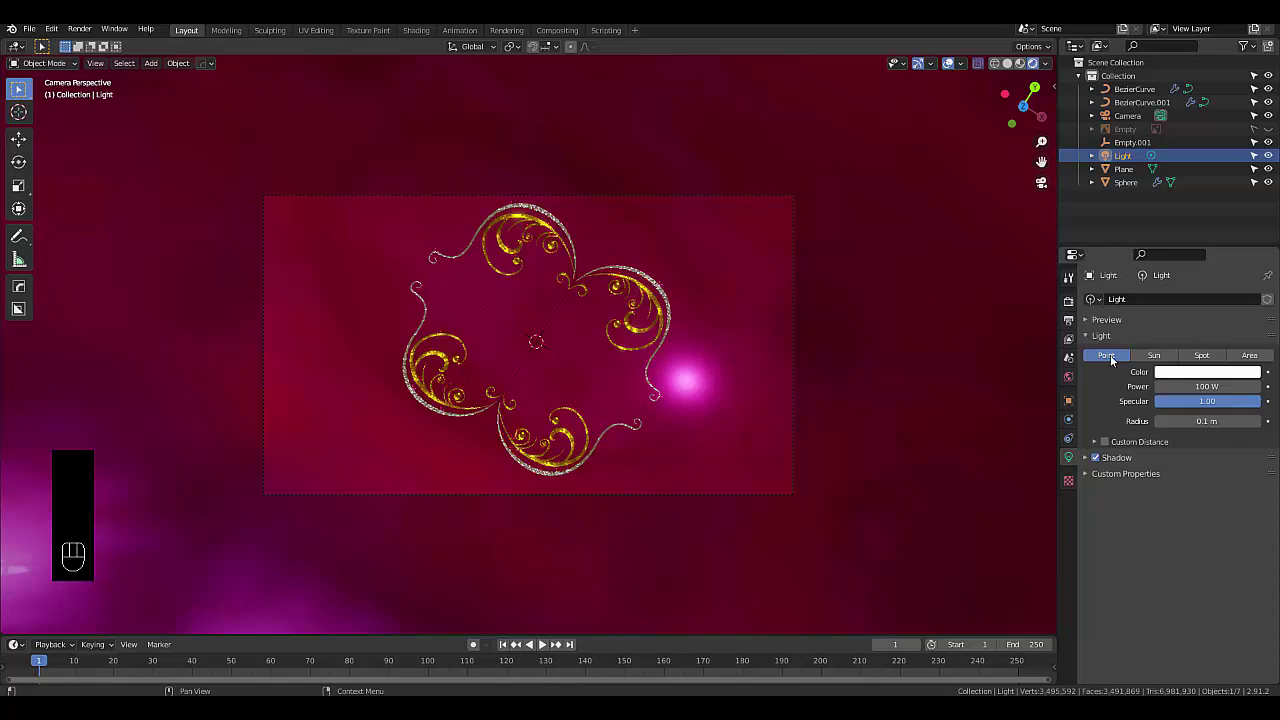
{"action": "left_click", "coordinate": [1192, 378]}
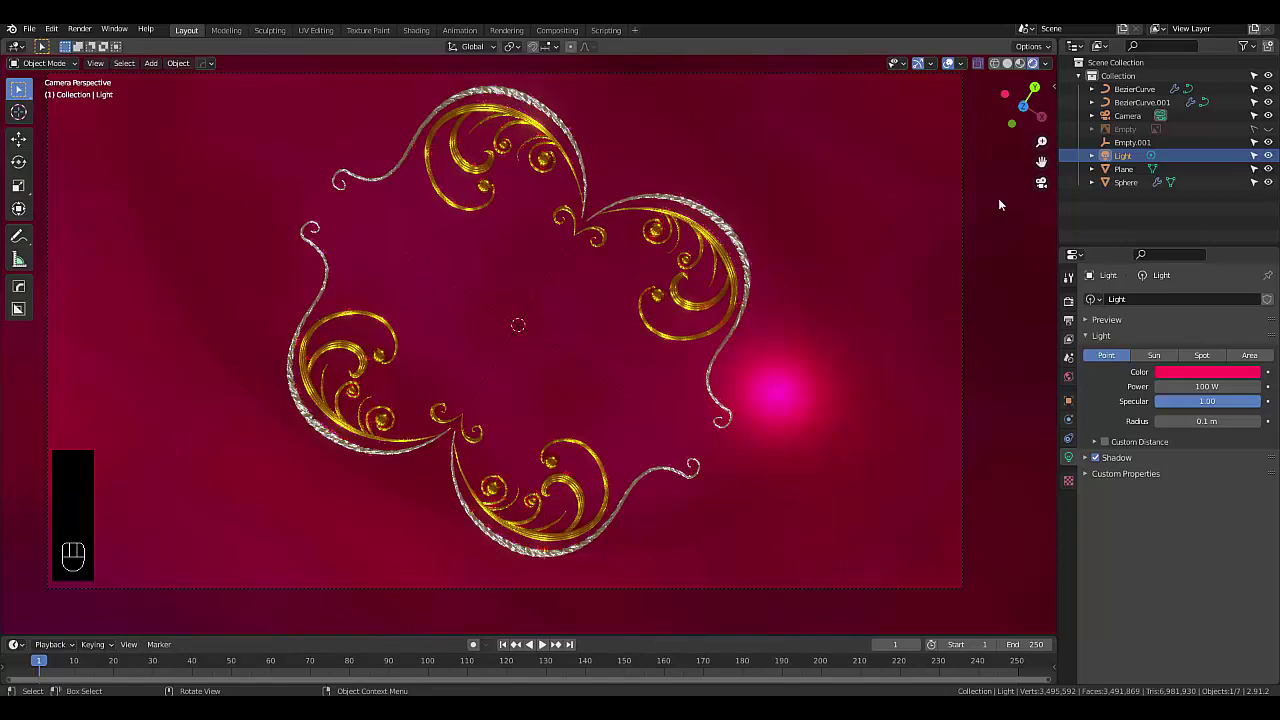
Orbit around the frame and tilt down across the pink floor, then return to the camera view
{"action": "left_click_drag", "start_coordinate": [1043, 186], "coordinate": [1017, 195]}
{"action": "left_click_drag", "start_coordinate": [663, 271], "coordinate": [743, 135]}
{"action": "left_click_drag", "start_coordinate": [743, 135], "coordinate": [731, 169]}
{"action": "middle_click", "coordinate": [731, 169]}
{"action": "left_click_drag", "start_coordinate": [728, 176], "coordinate": [446, 259]}
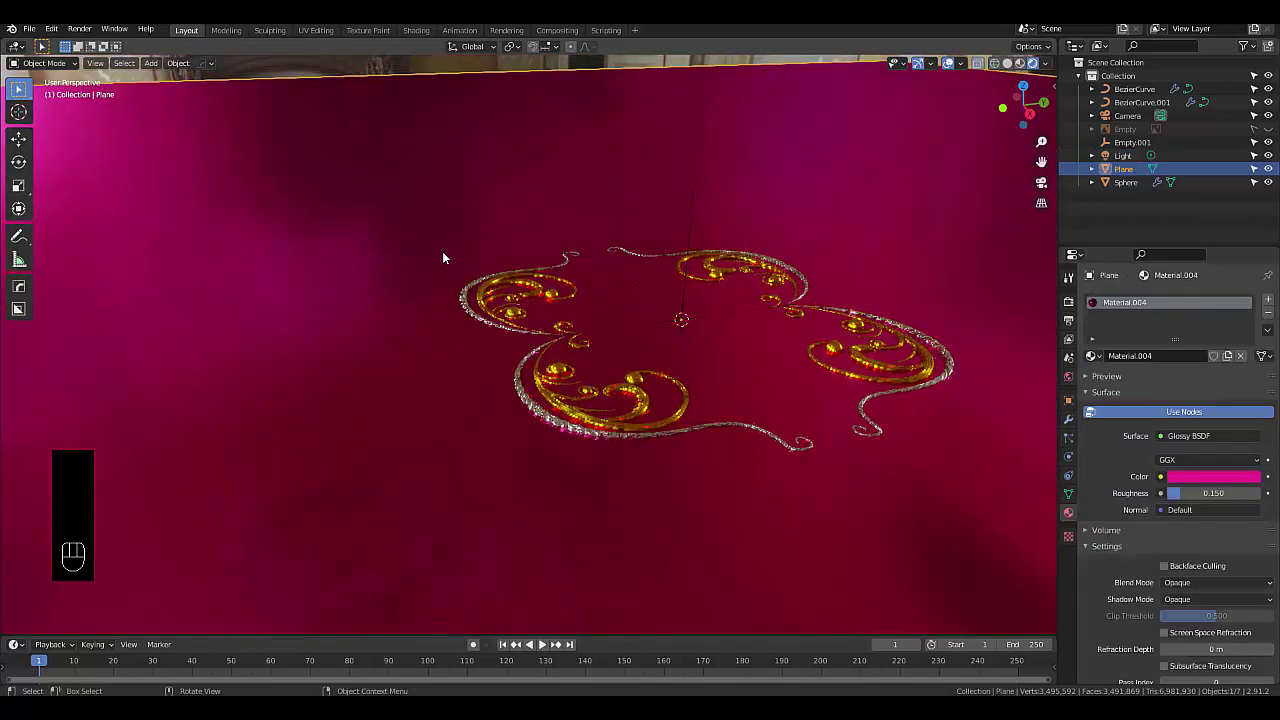
{"action": "key", "text": "g"}
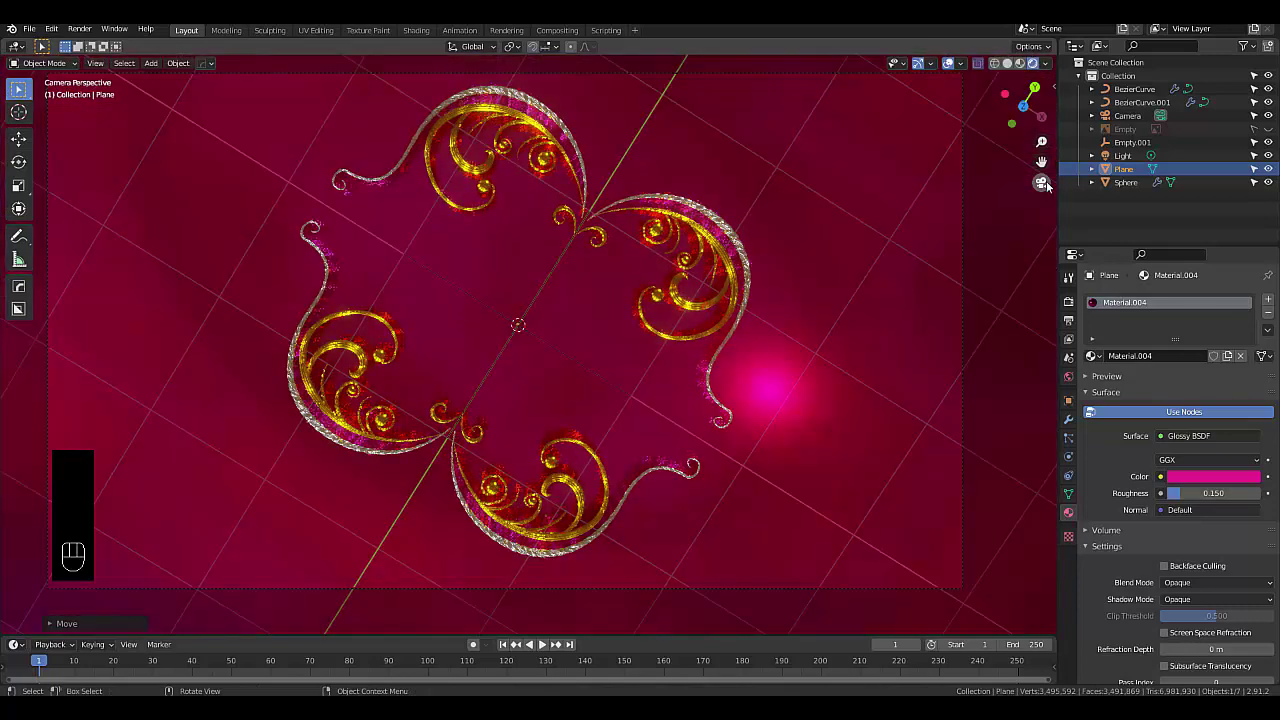
Orbit low to inspect the scrolls' red reflections on the glossy floor, then snap the camera to this view
{"action": "left_click_drag", "start_coordinate": [1049, 186], "coordinate": [965, 221]}
{"action": "left_click_drag", "start_coordinate": [753, 320], "coordinate": [519, 352]}
{"action": "left_click_drag", "start_coordinate": [735, 382], "coordinate": [737, 433]}
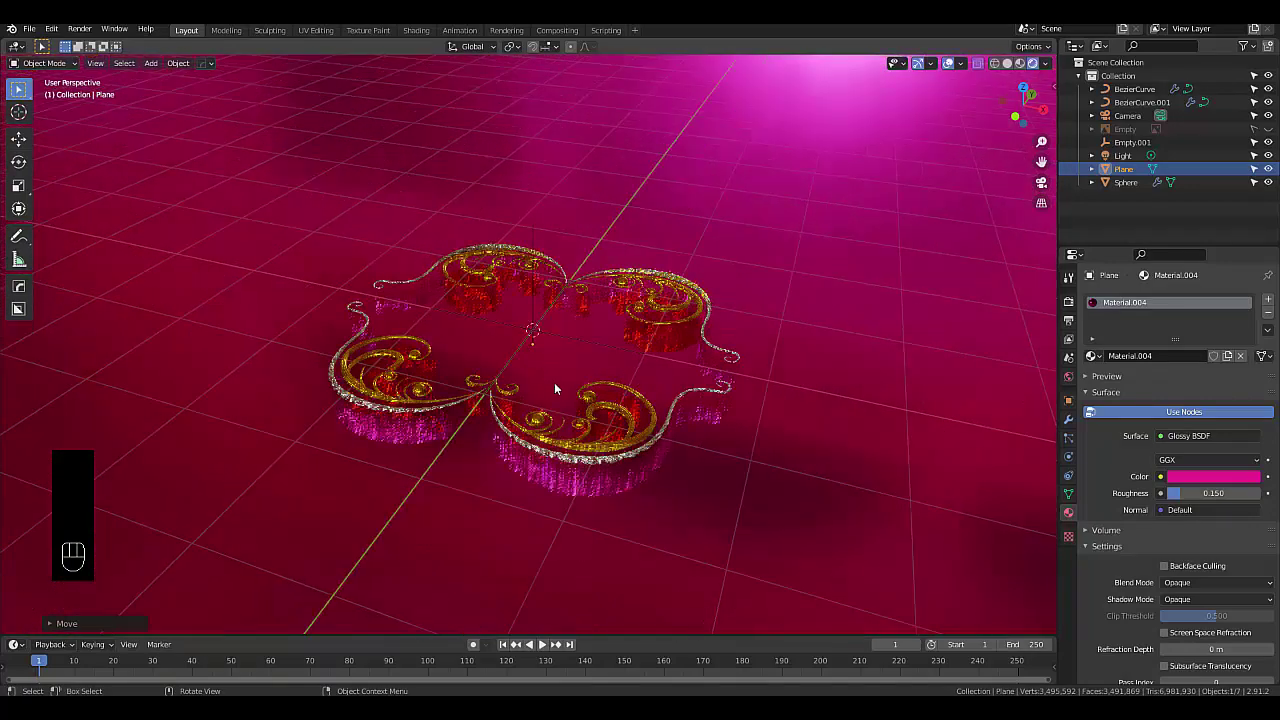
{"action": "left_click_drag", "start_coordinate": [592, 393], "coordinate": [616, 399]}
{"action": "left_click_drag", "start_coordinate": [616, 399], "coordinate": [550, 376]}
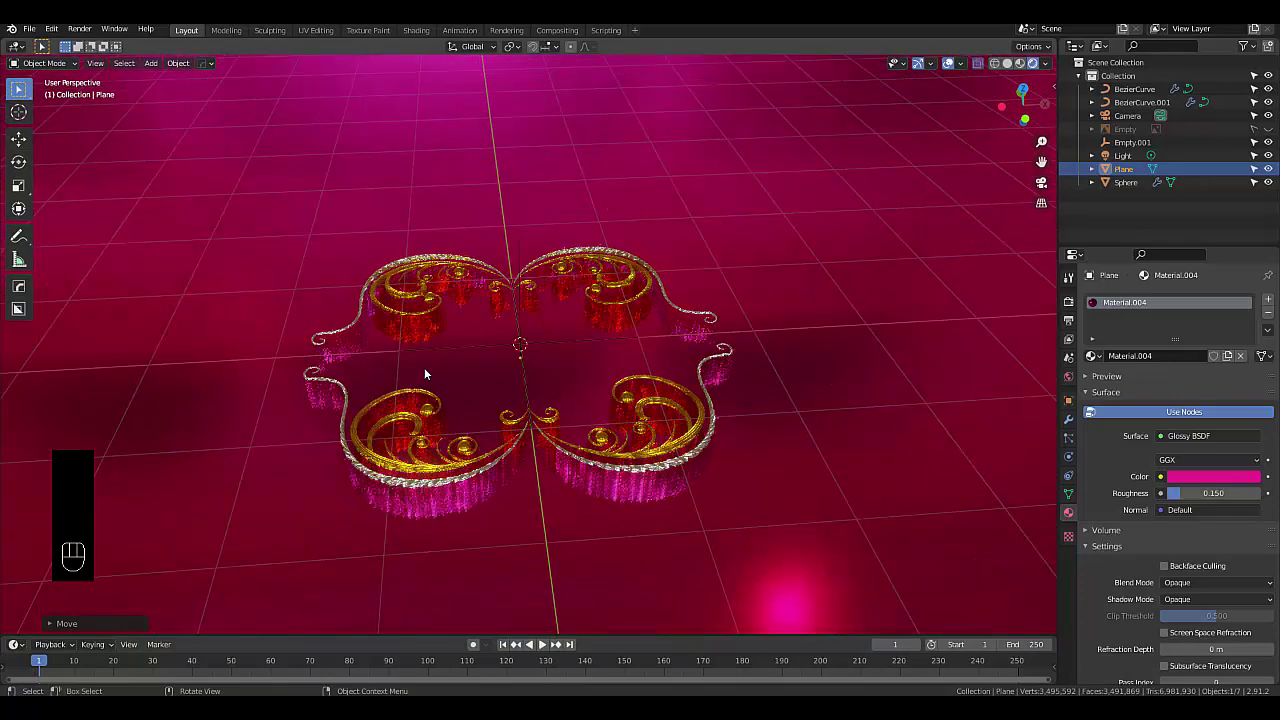
{"action": "key", "text": "ctrl+alt+KP_0"}
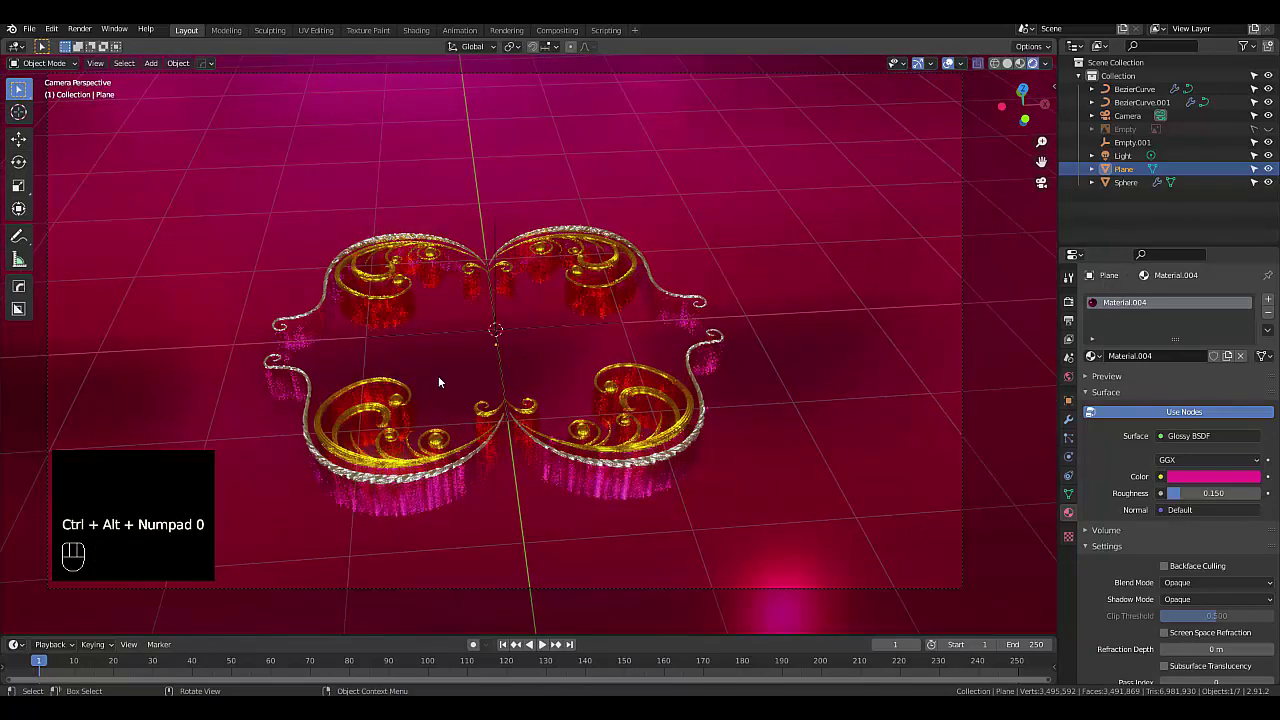
Orbit above the frame and align the camera to that angle for the render
{"action": "left_click", "coordinate": [436, 420]}
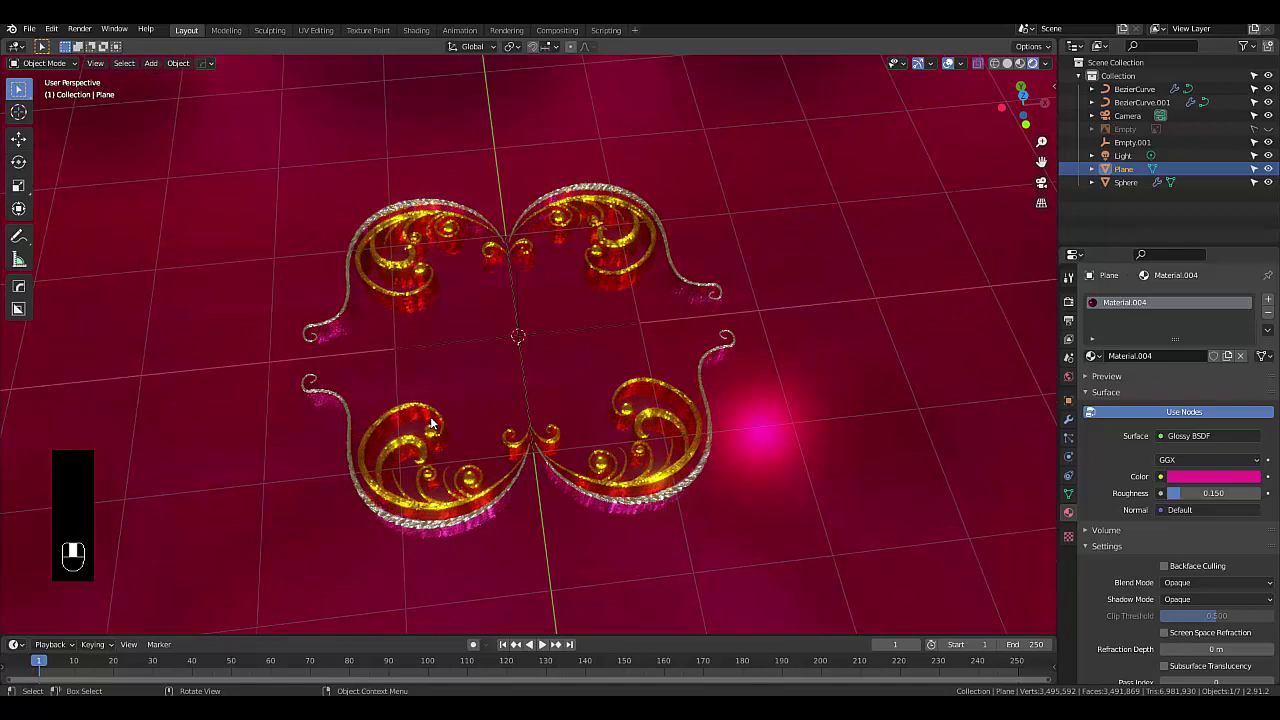
{"action": "left_click_drag", "start_coordinate": [515, 440], "coordinate": [588, 427]}
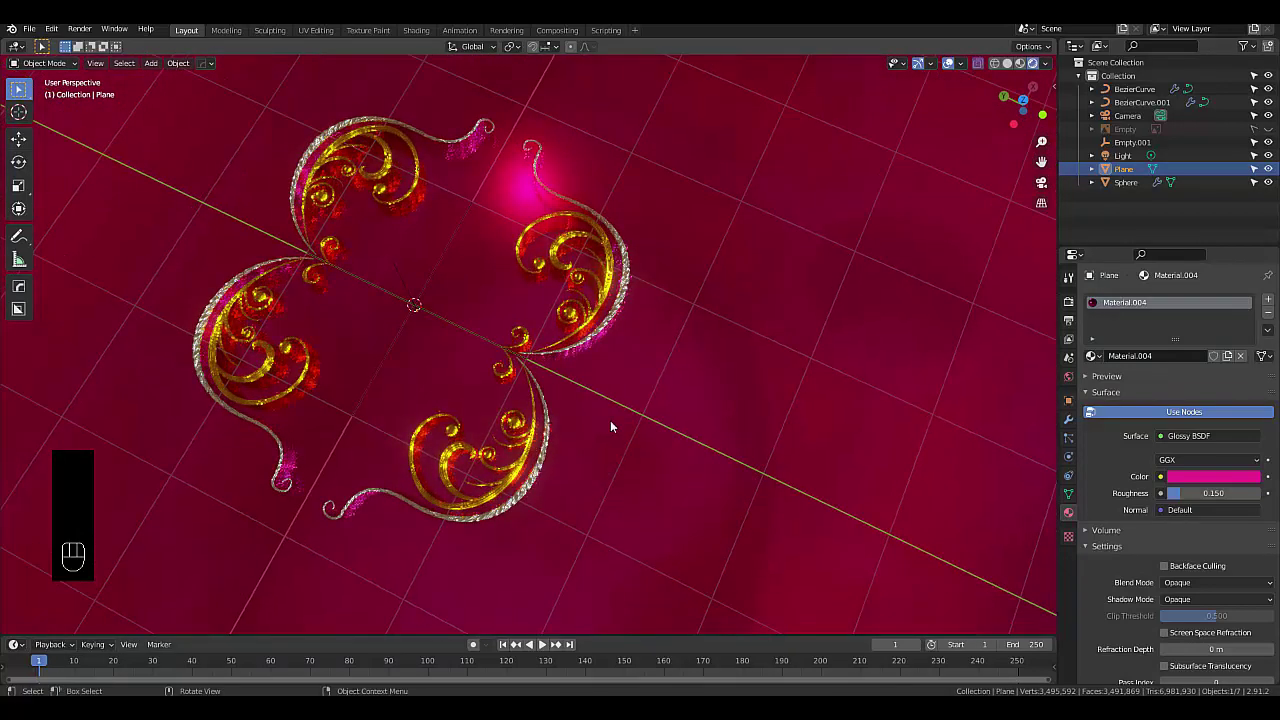
{"action": "left_click_drag", "start_coordinate": [472, 372], "coordinate": [445, 351]}
{"action": "left_click", "coordinate": [445, 351]}
{"action": "left_click_drag", "start_coordinate": [444, 351], "coordinate": [471, 375]}
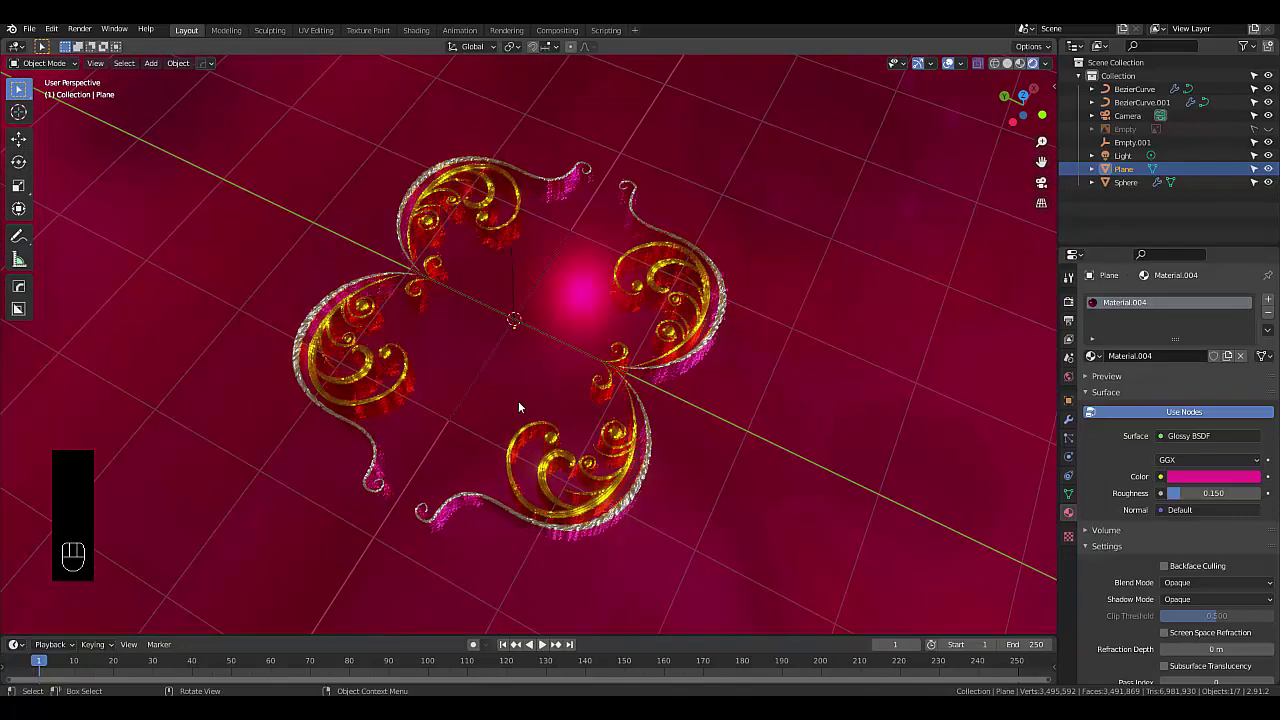
{"action": "key", "text": "ctrl+alt+KP_0"}
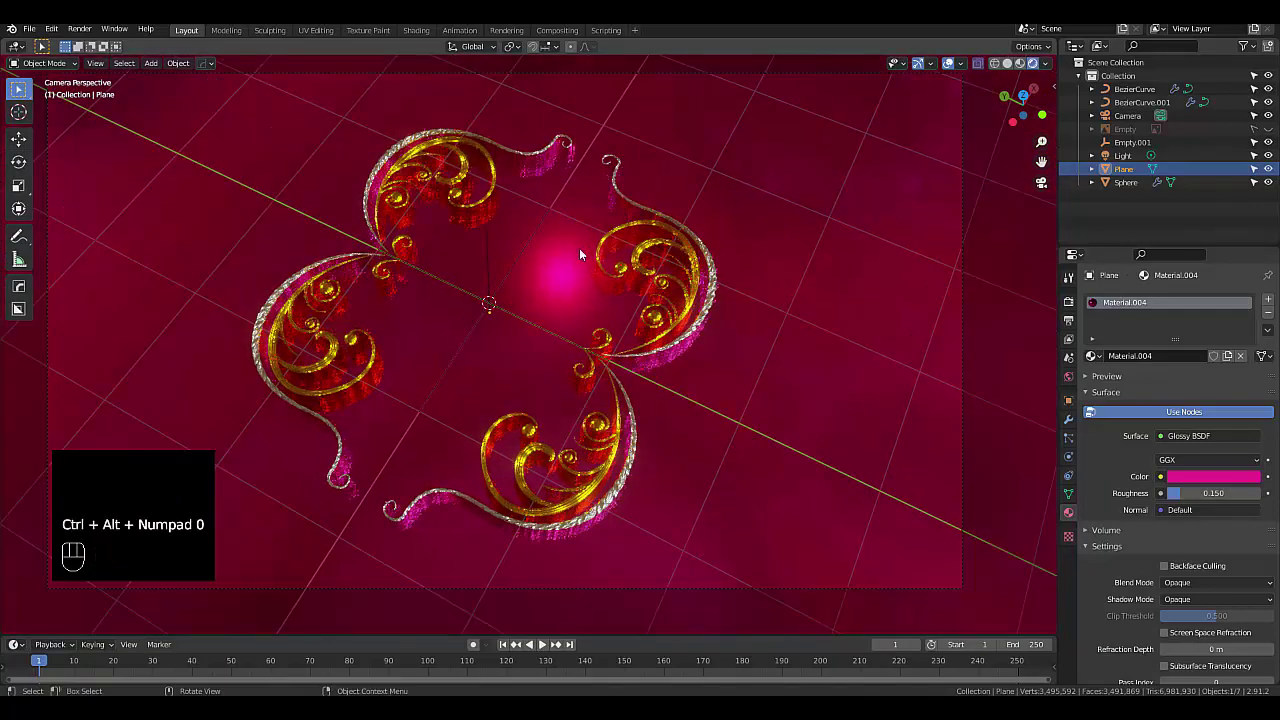